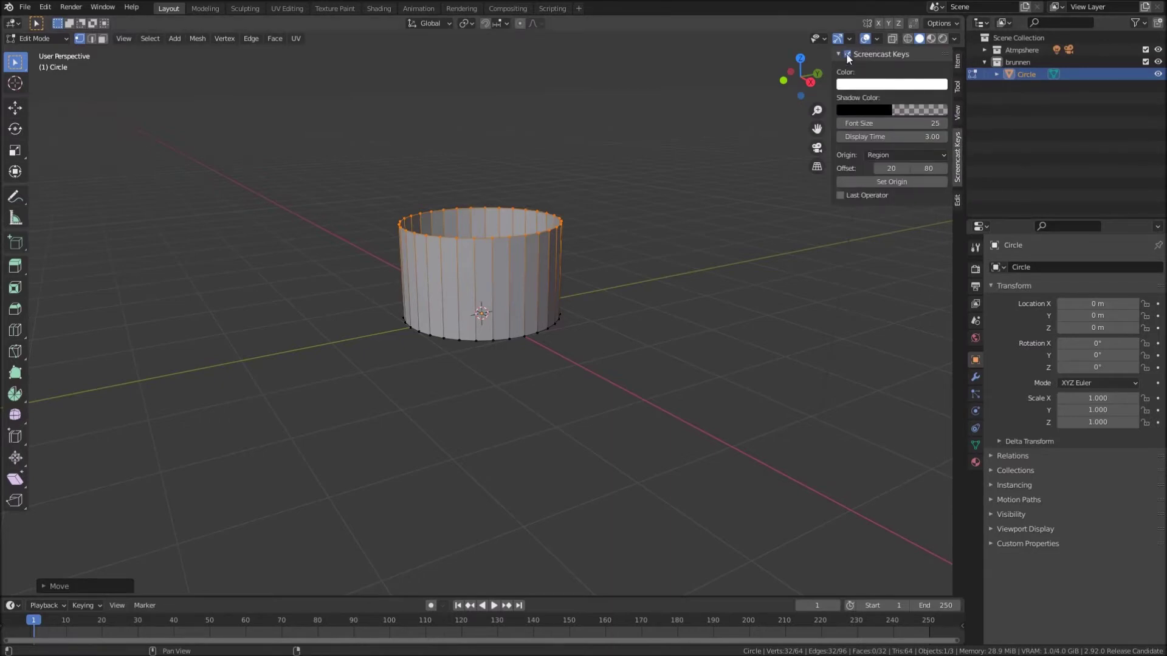
# Extrude the top rim inward into a ledge, then sink the inner edge down to hollow the ring
pyautogui.click(843, 55)
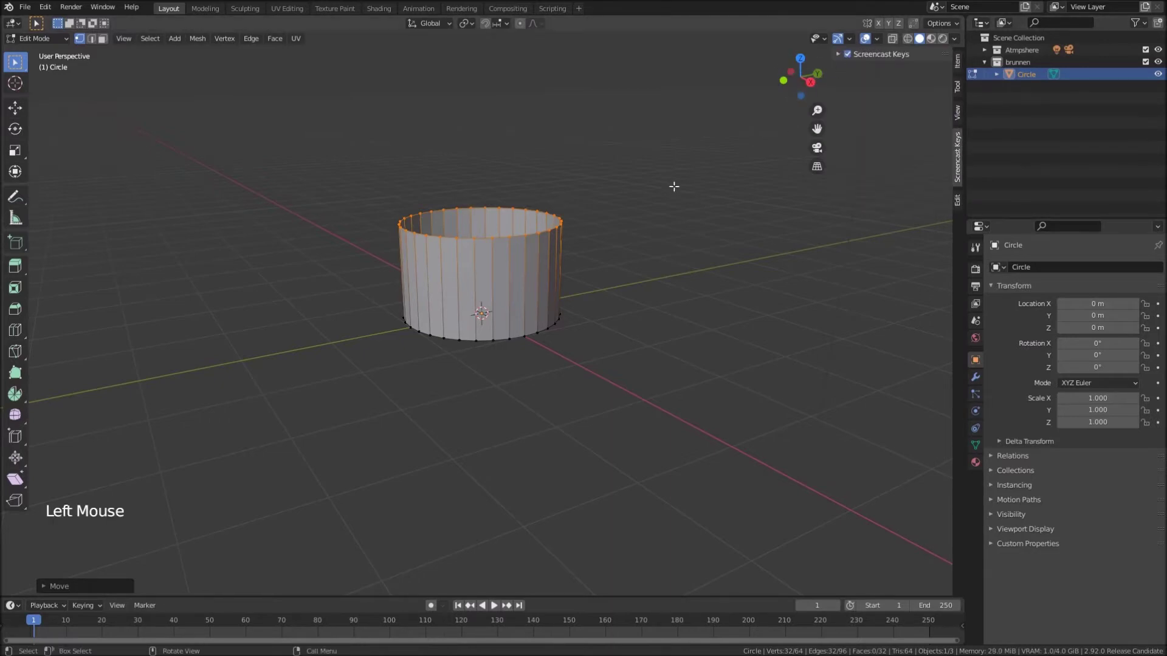
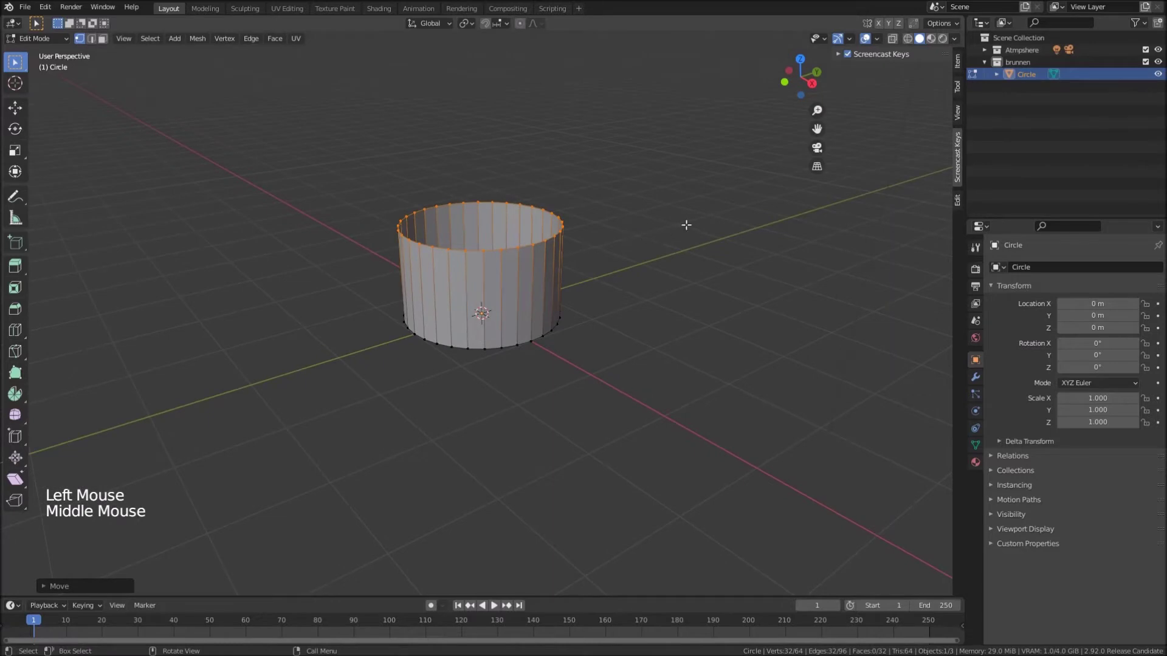
pyautogui.press('e')
pyautogui.press('s')
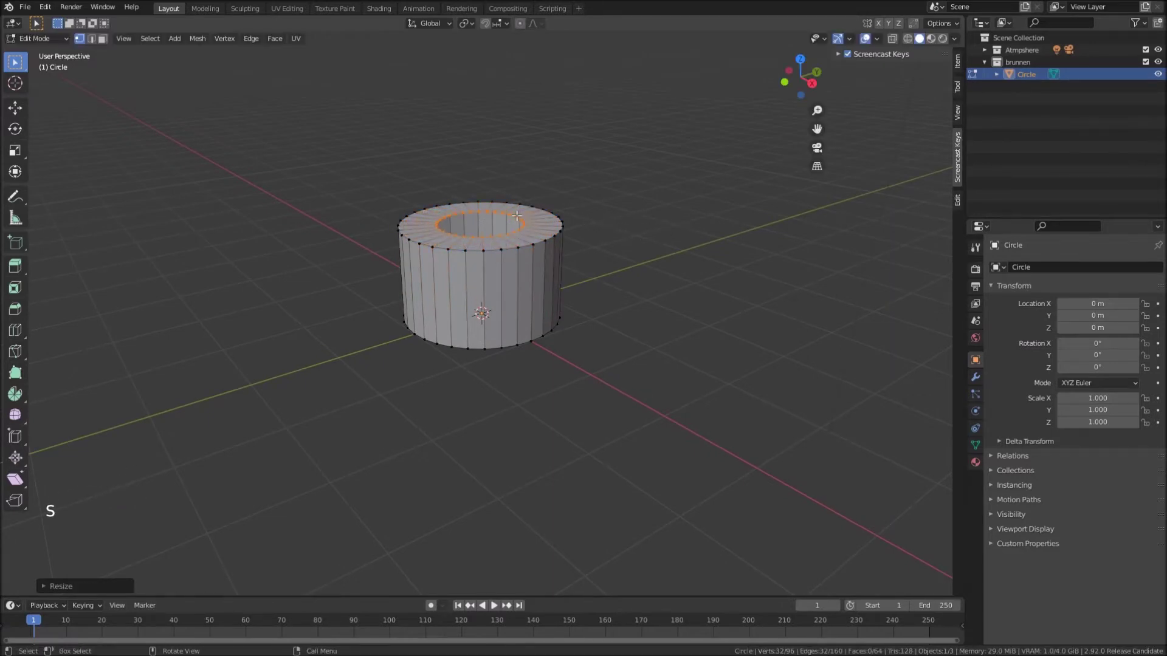
pyautogui.press('e')
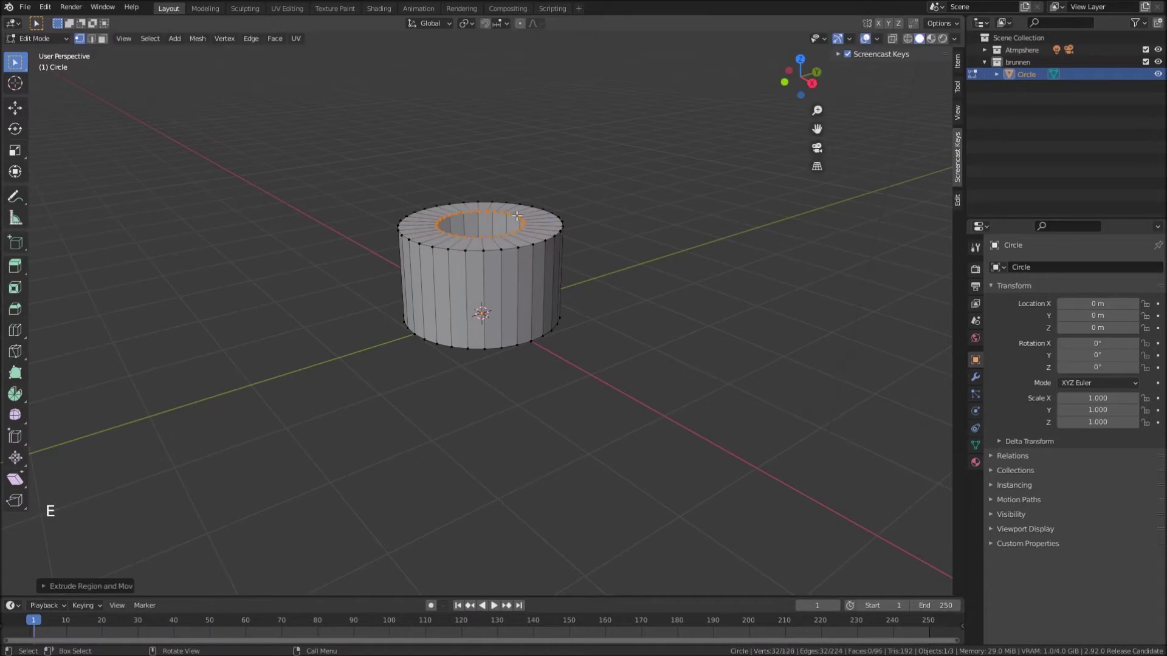
pyautogui.press('g')
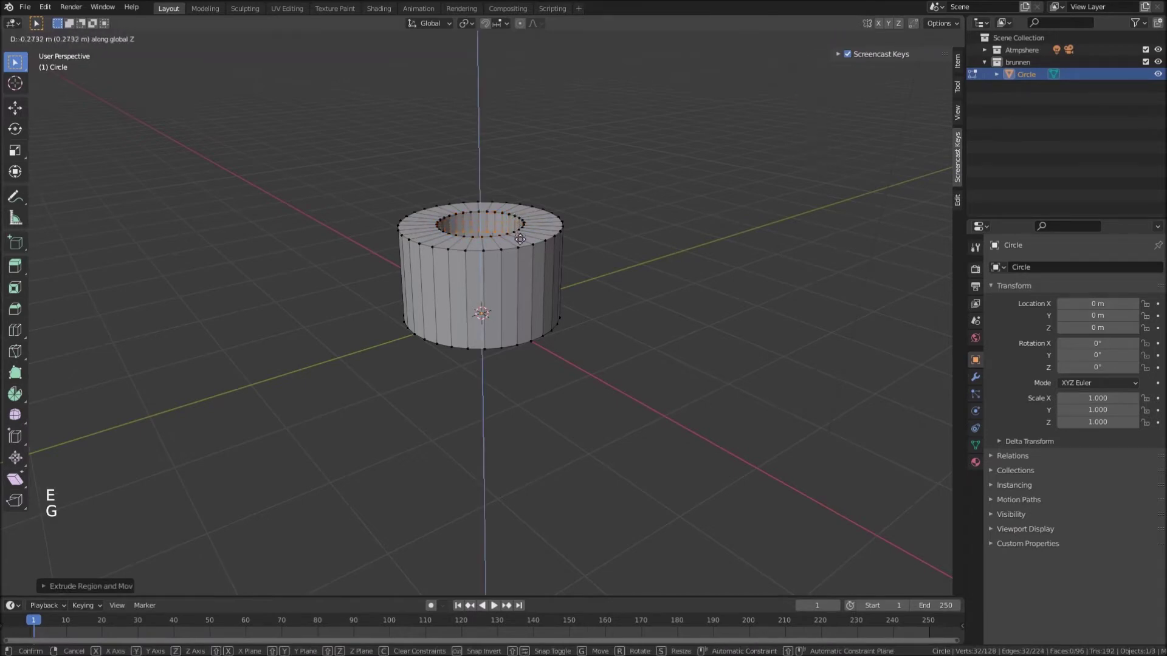
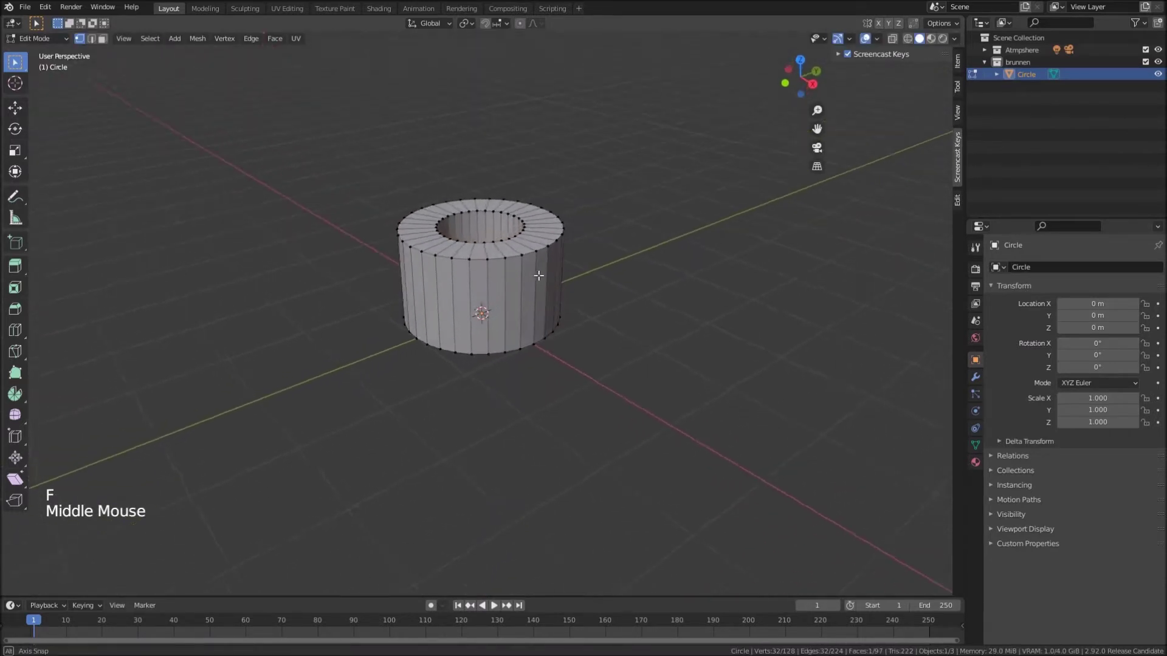
pyautogui.press('Tab')
pyautogui.middleClick(488, 284)
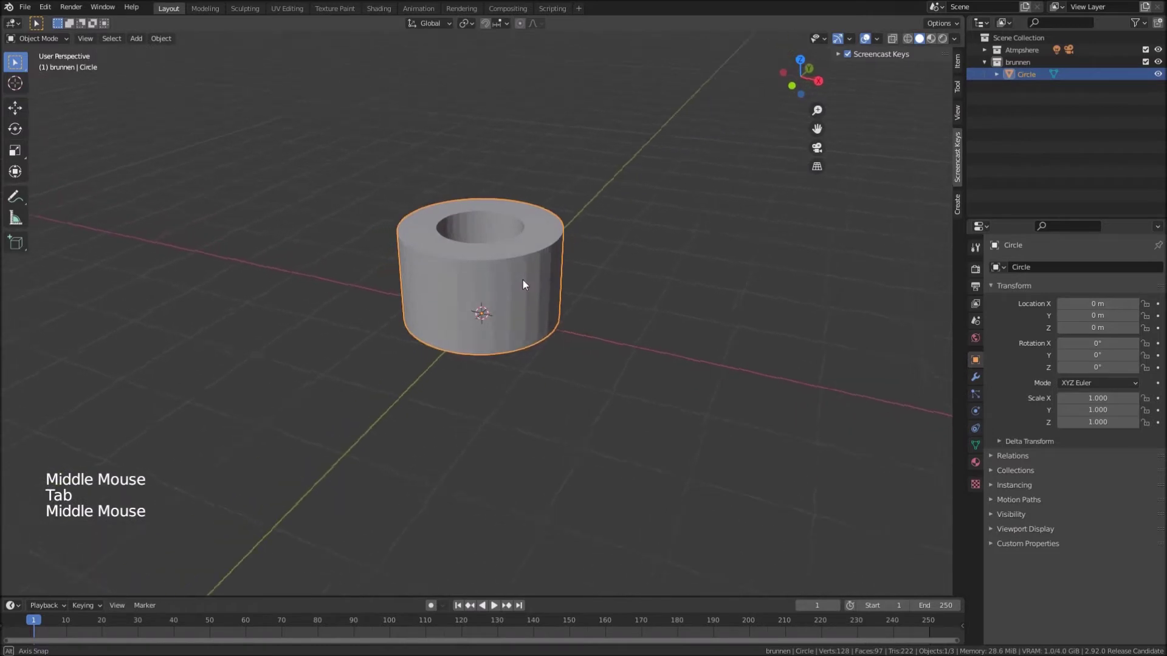
# Add a cube at the well's centre, shrink it to about 0.2, and go to front view
pyautogui.middleClick(579, 307)
pyautogui.middleClick(555, 338)
pyautogui.scroll(3)
pyautogui.middleClick(527, 293)
pyautogui.middleClick(477, 329)
pyautogui.press('shift+a')
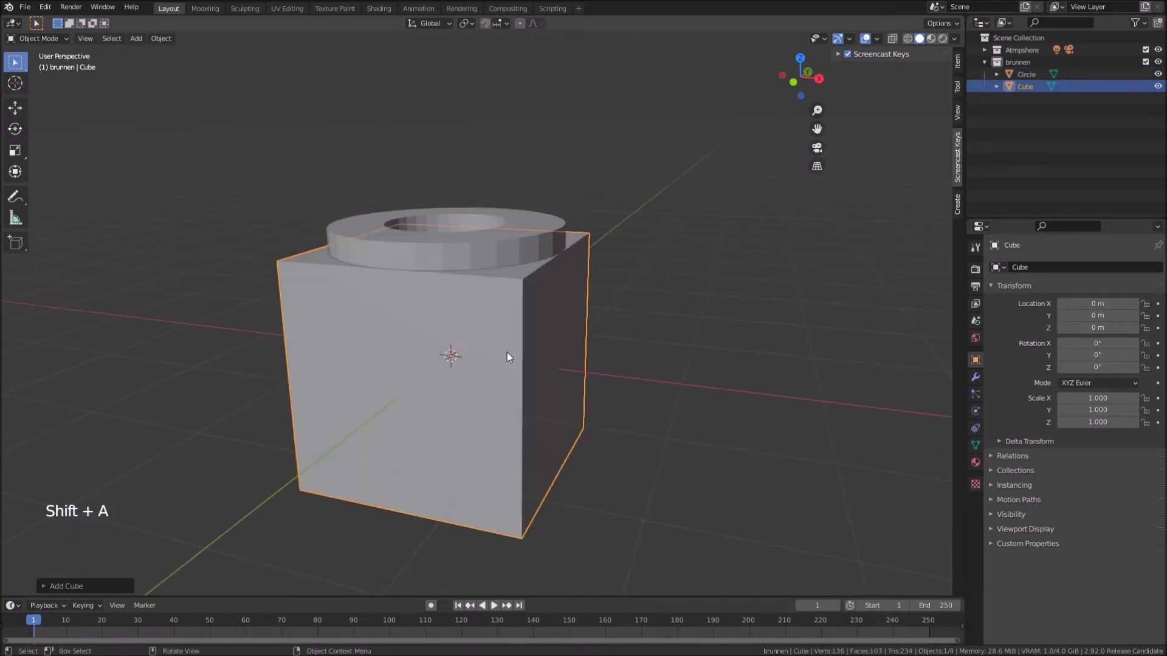
pyautogui.scroll(-3)
pyautogui.press('s')
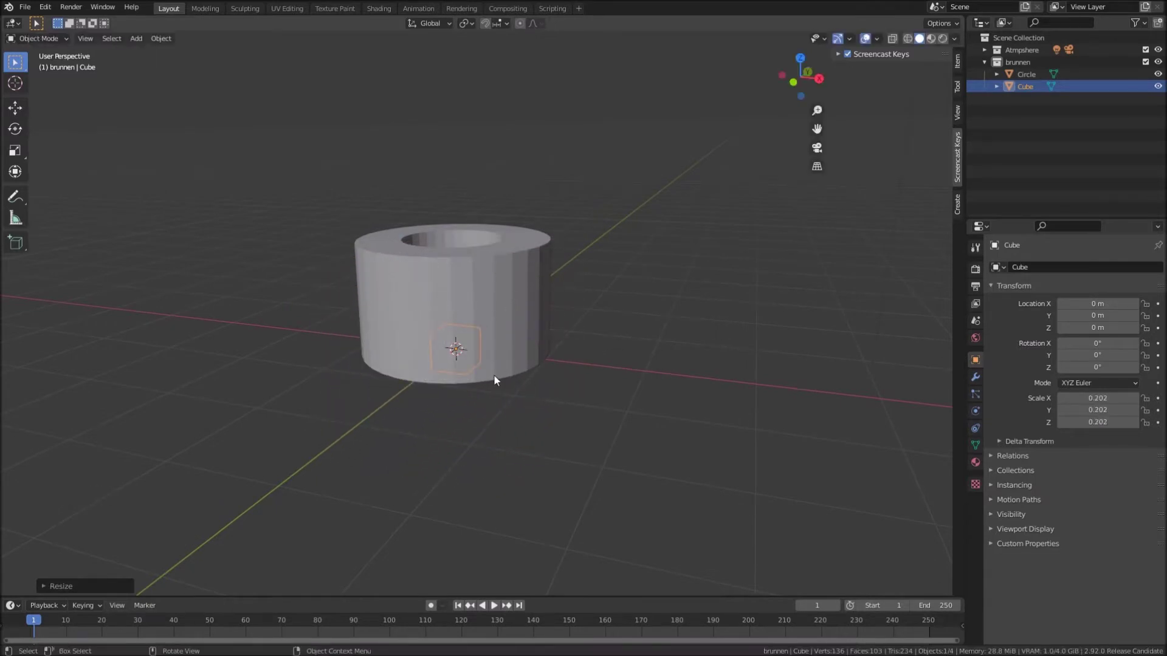
pyautogui.press('KP_1')
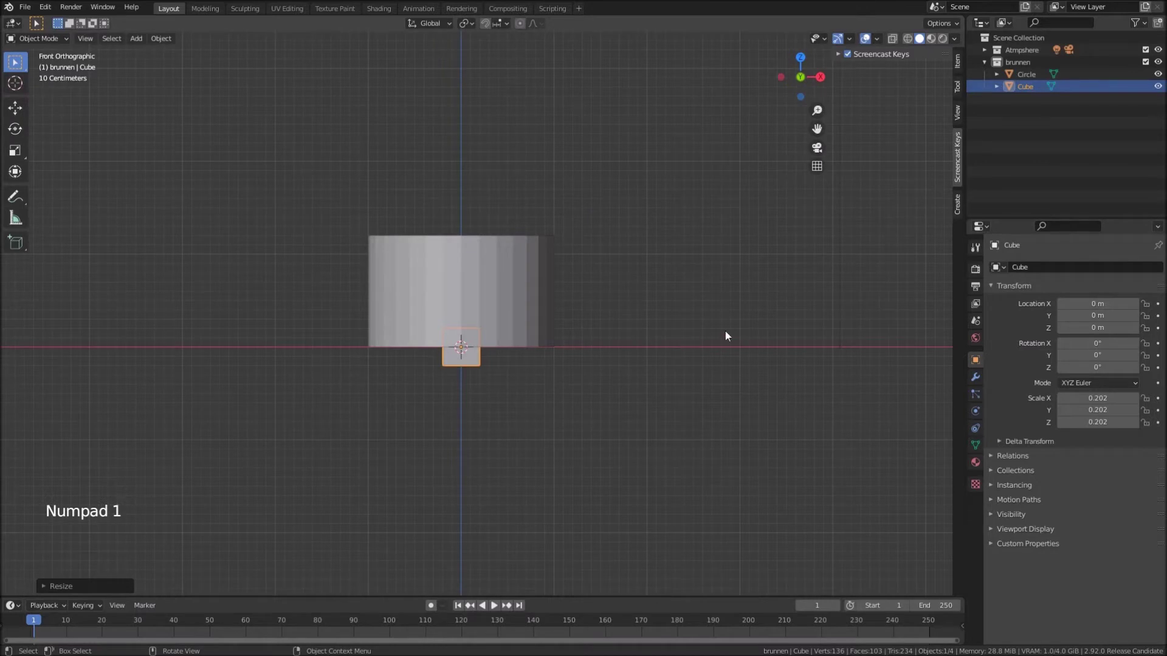
# Give the small cube a Mirror modifier along X and move it out beside the well
pyautogui.click(981, 375)
pyautogui.click(1013, 275)
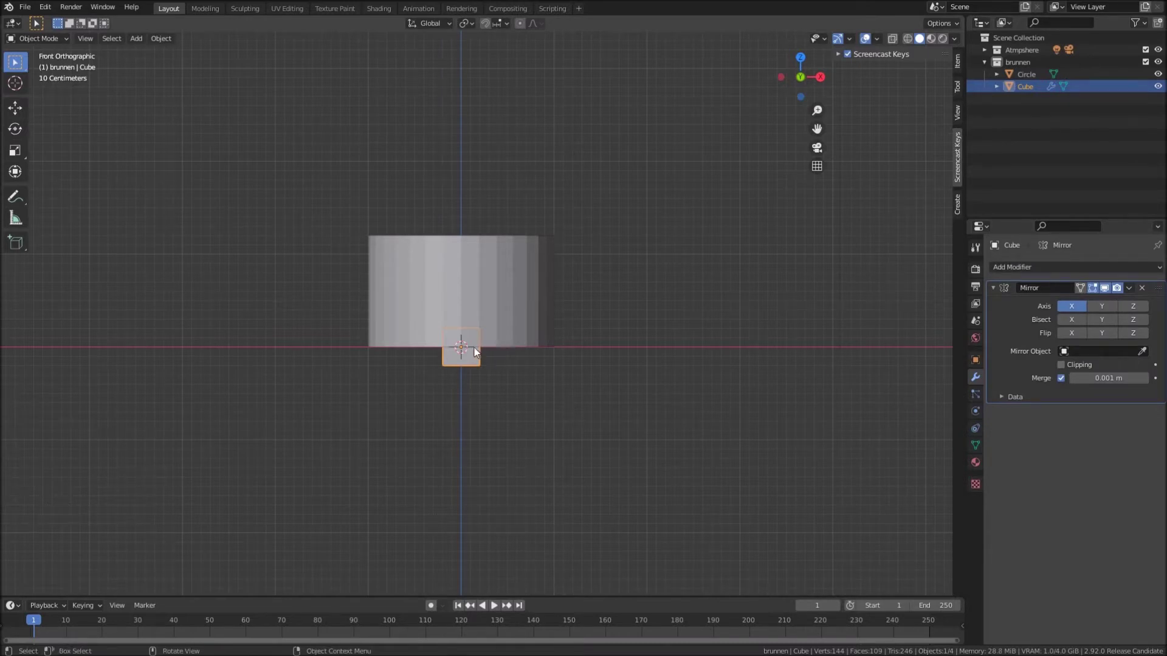
pyautogui.click(49, 36)
pyautogui.click(36, 41)
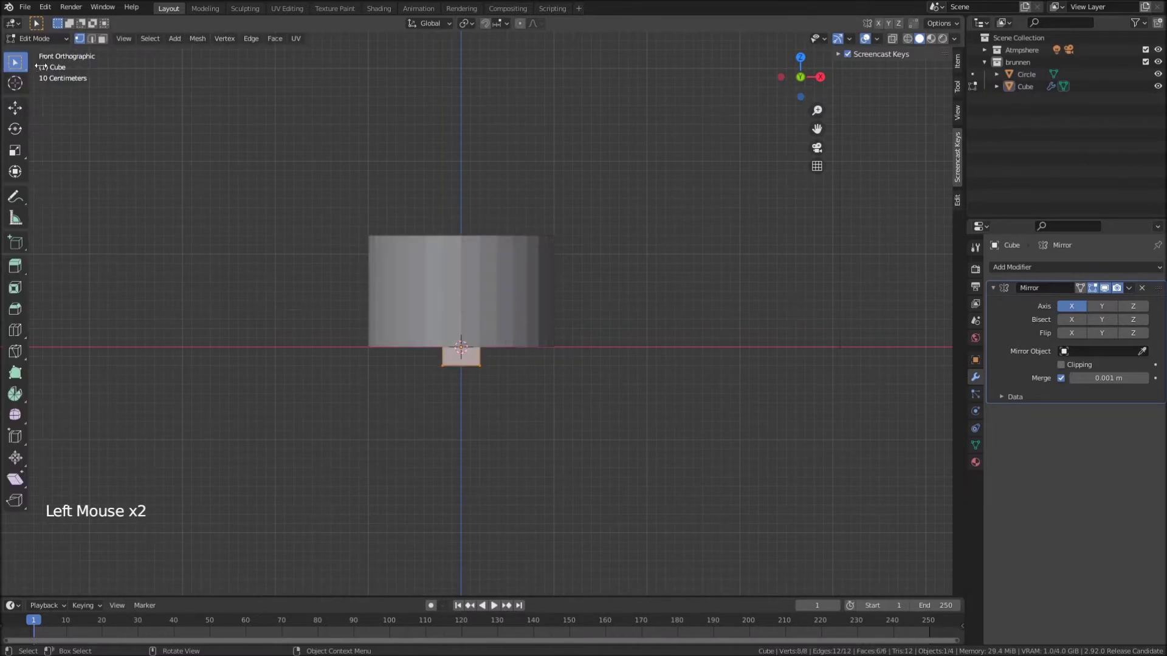
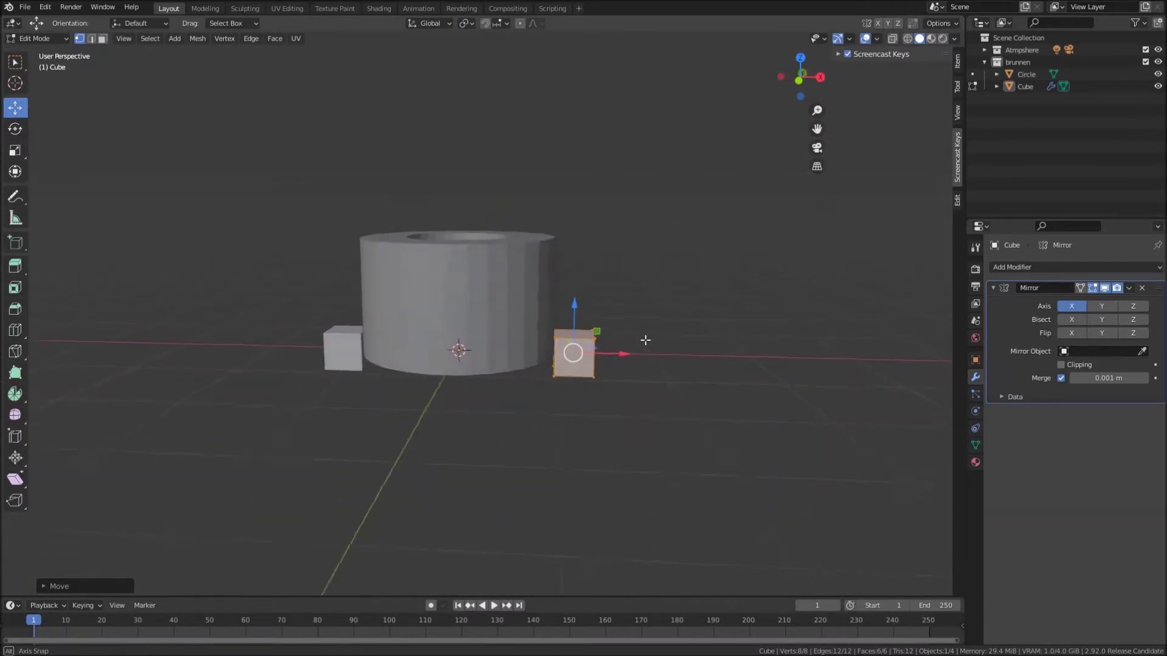
# In front view, narrow the mirrored cube along X into two thin posts
pyautogui.press('KP_1')
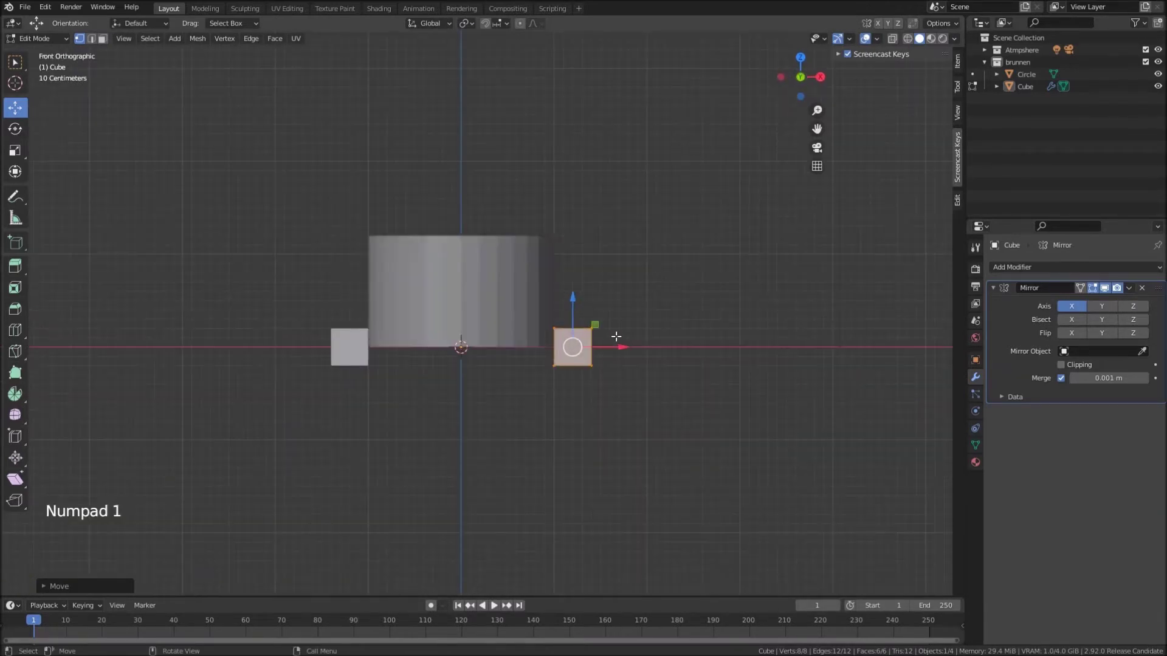
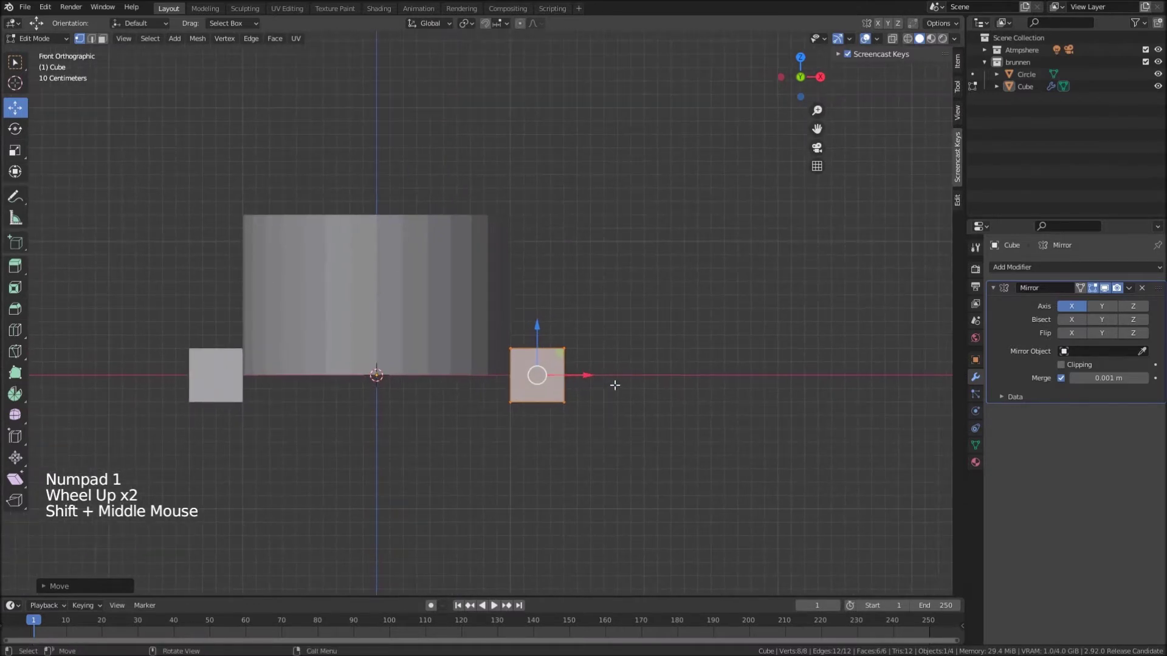
pyautogui.press('s')
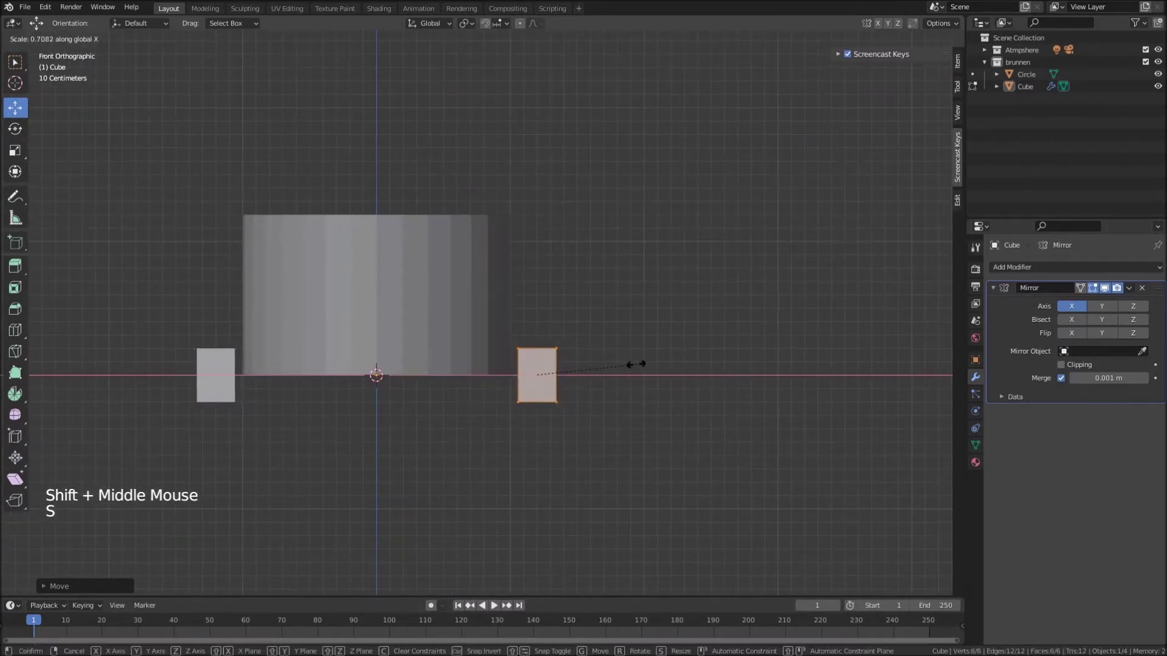
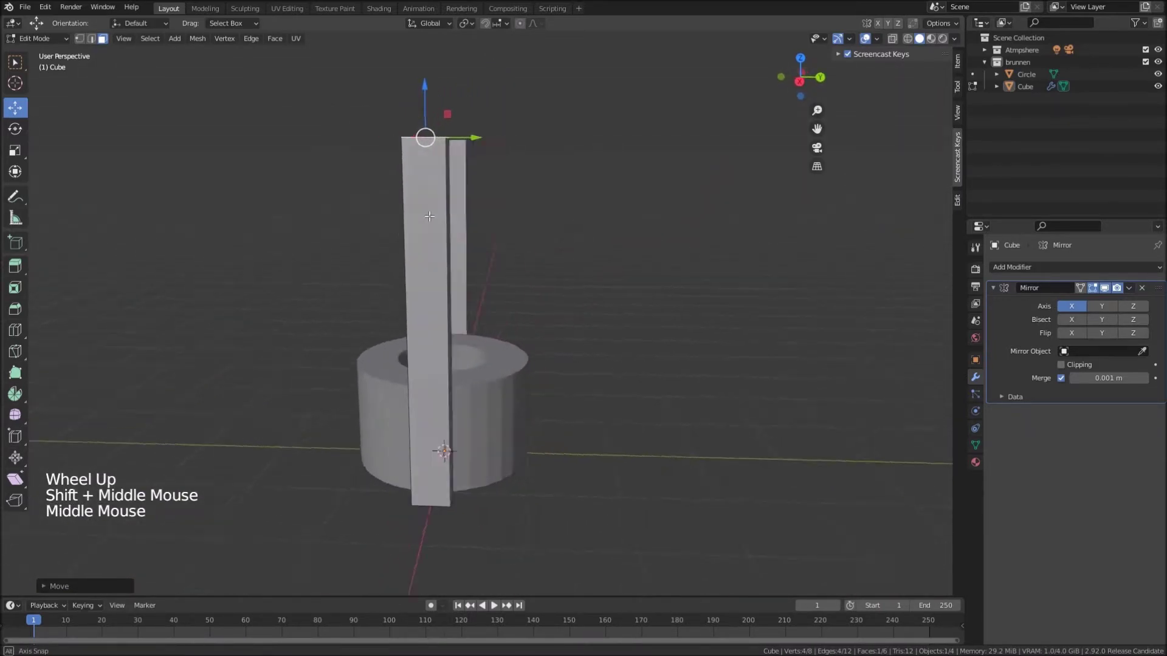
pyautogui.scroll(-3)
pyautogui.scroll(-3)
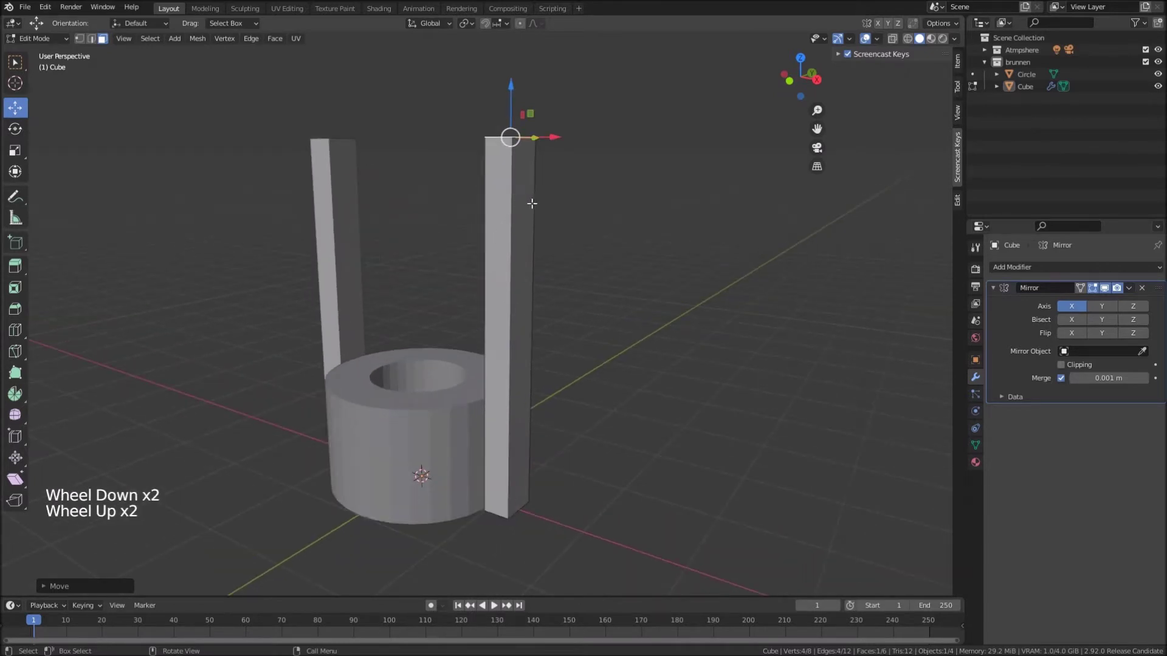
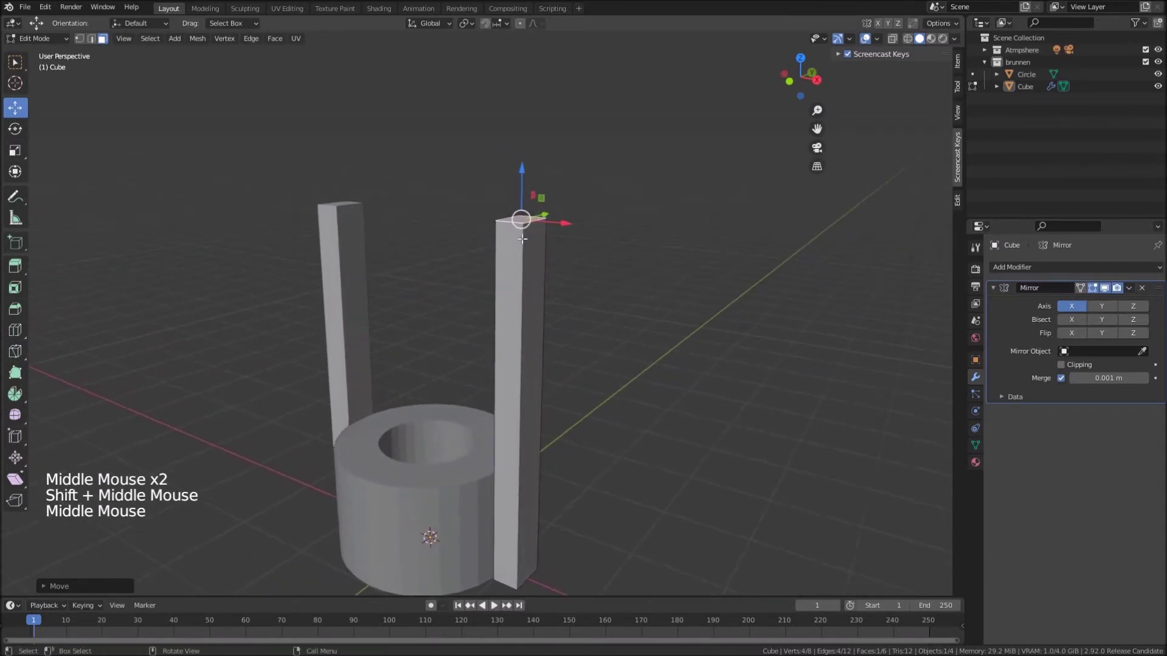
pyautogui.scroll(-3)
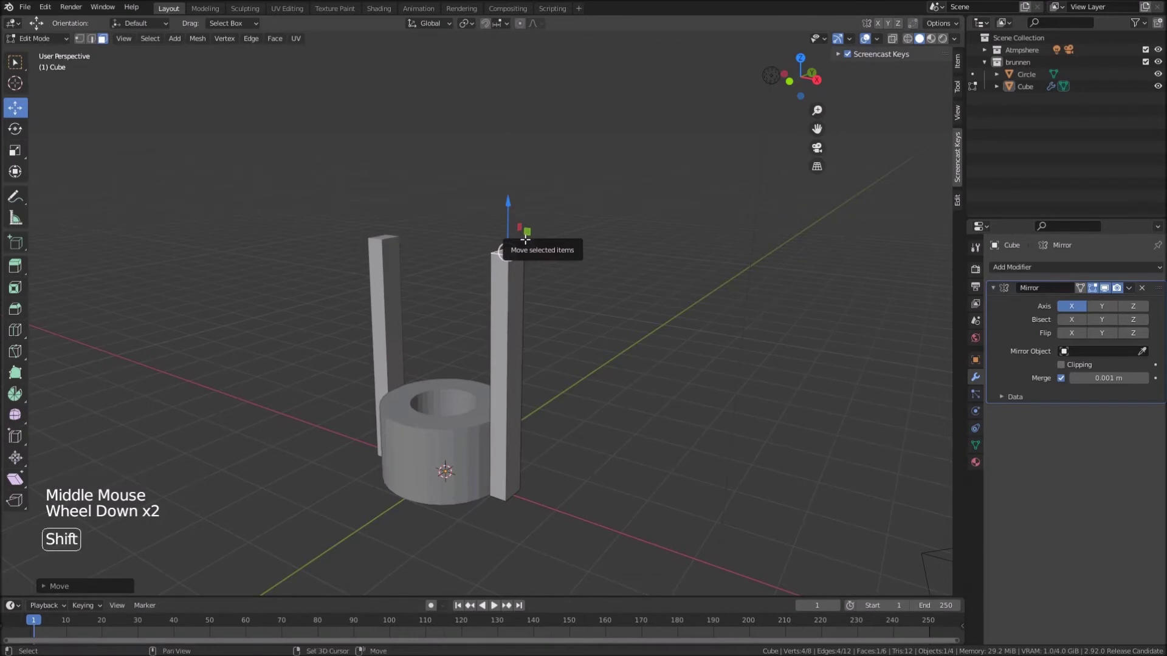
# Duplicate and rotate the post's top face into a crossbeam, with Mirror clipping joining it at centre
pyautogui.press('shift+d')
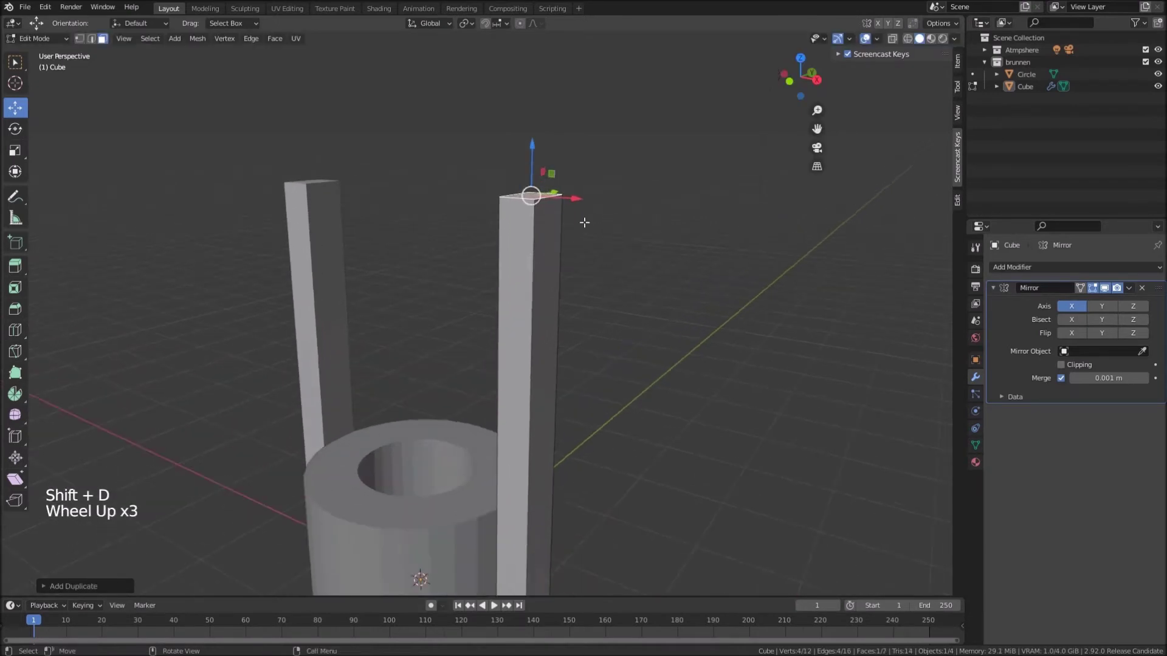
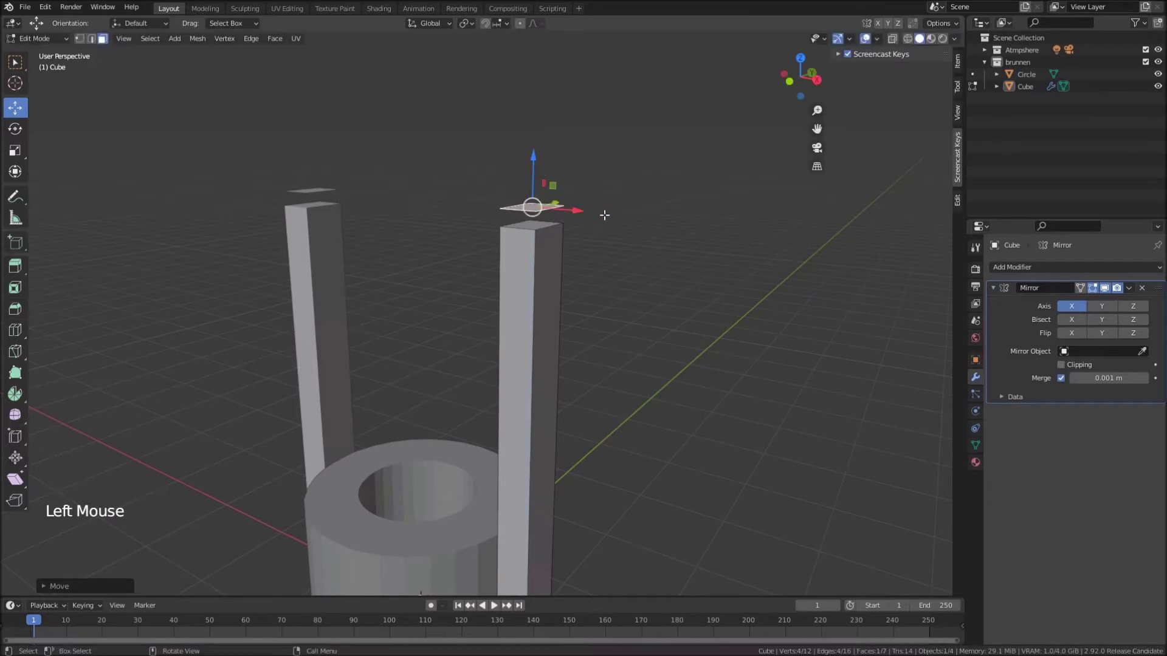
pyautogui.press('r')
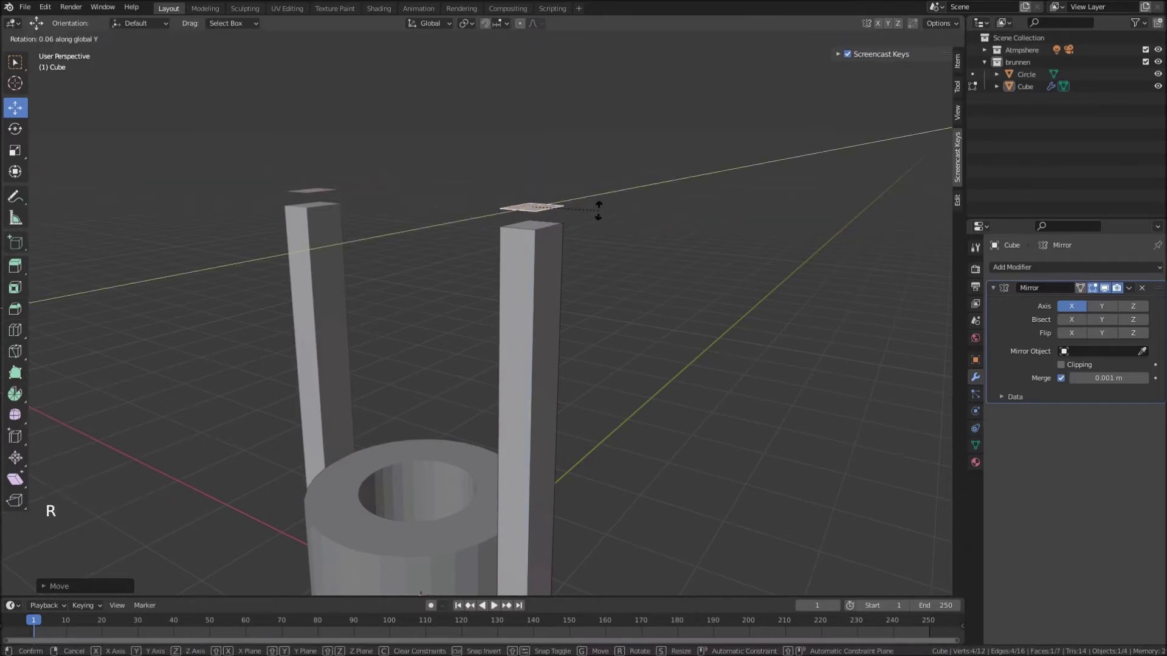
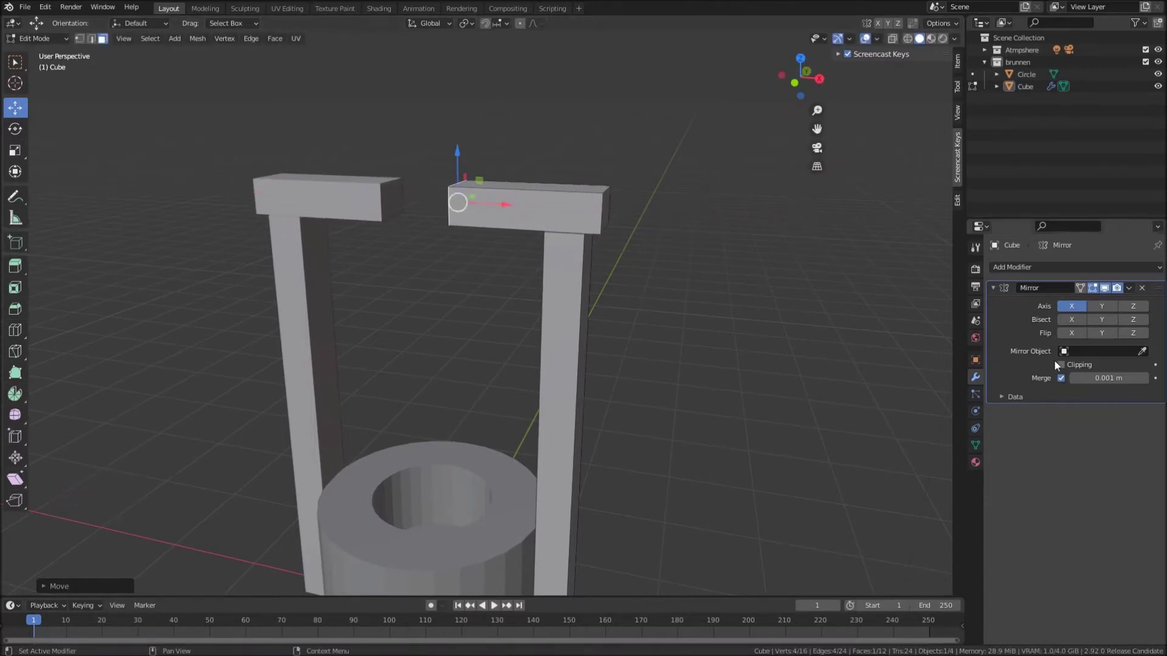
pyautogui.click(1065, 364)
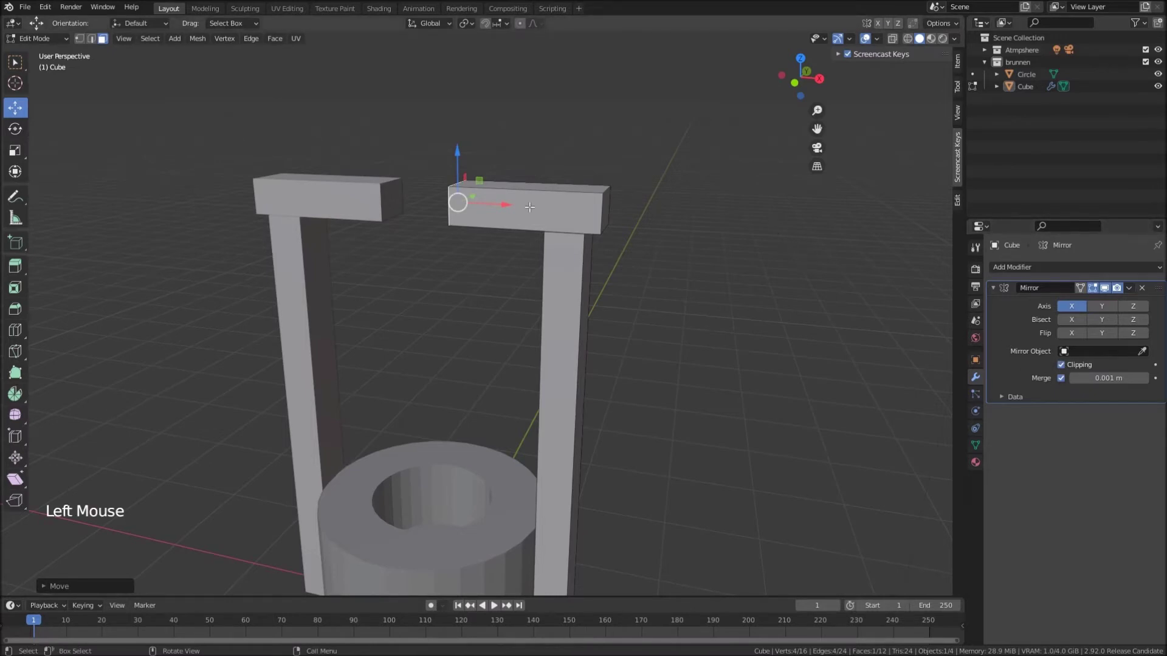
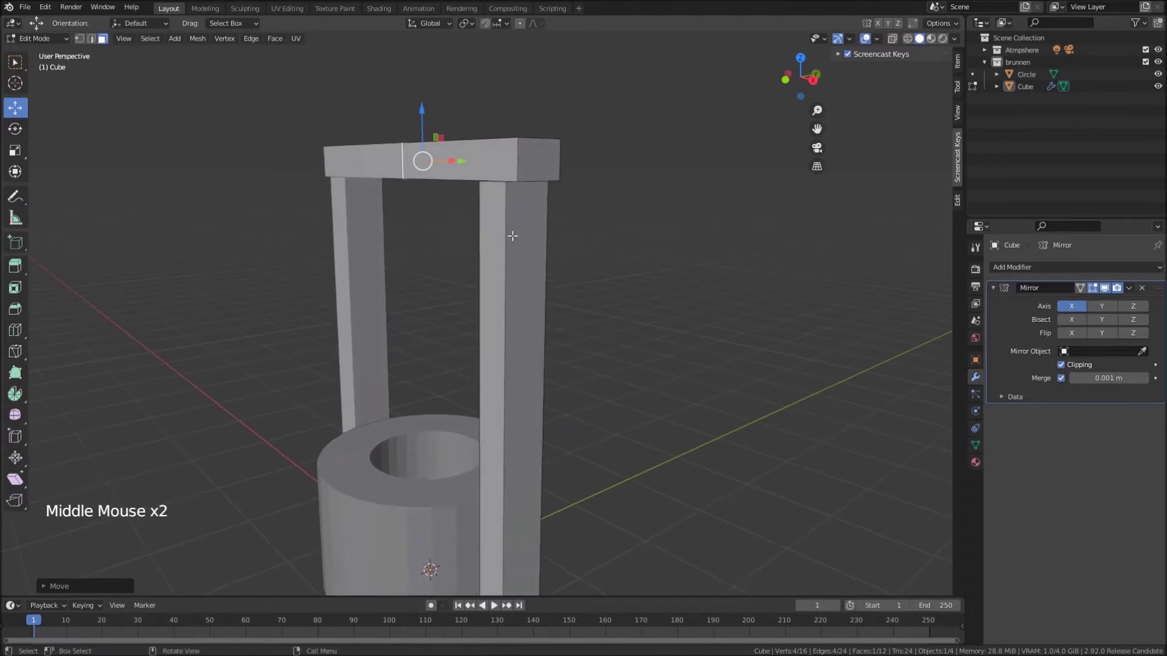
# Loop-cut below the post top, extrude those faces and widen them along Y for the roof beams
pyautogui.press('ctrl+r')
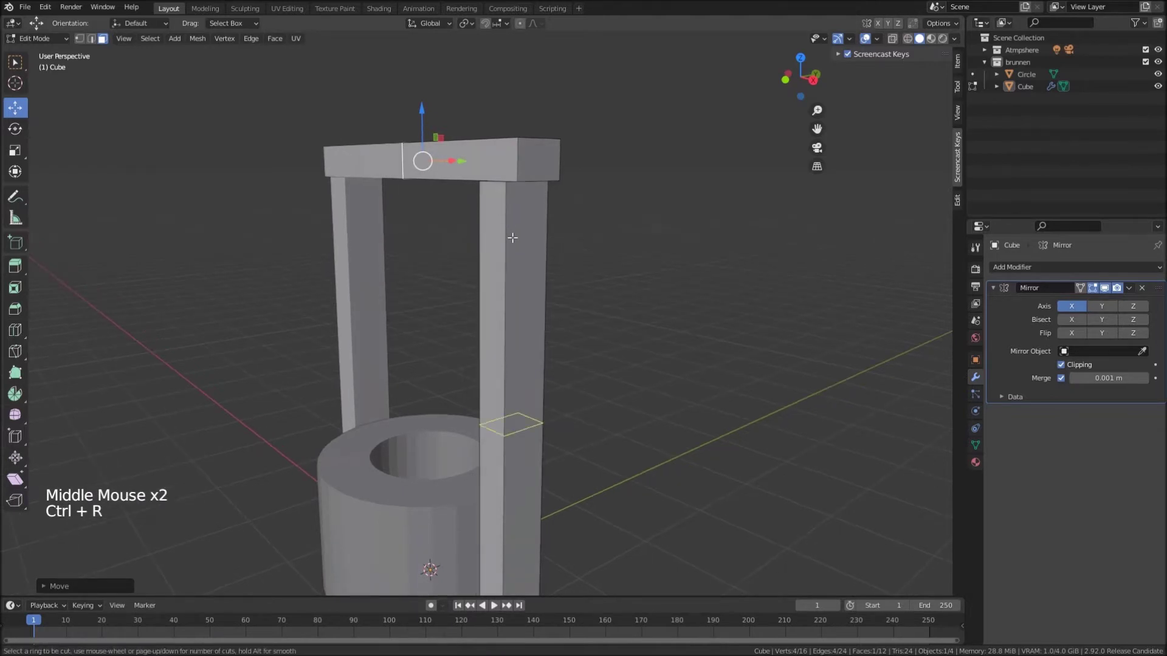
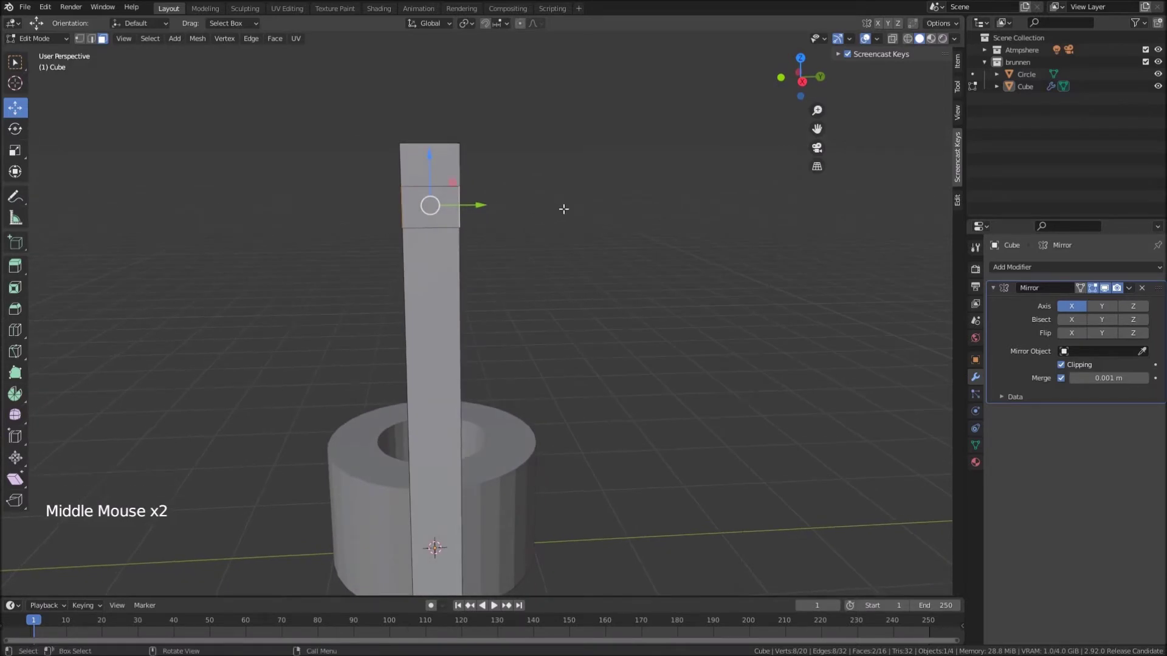
pyautogui.press('e')
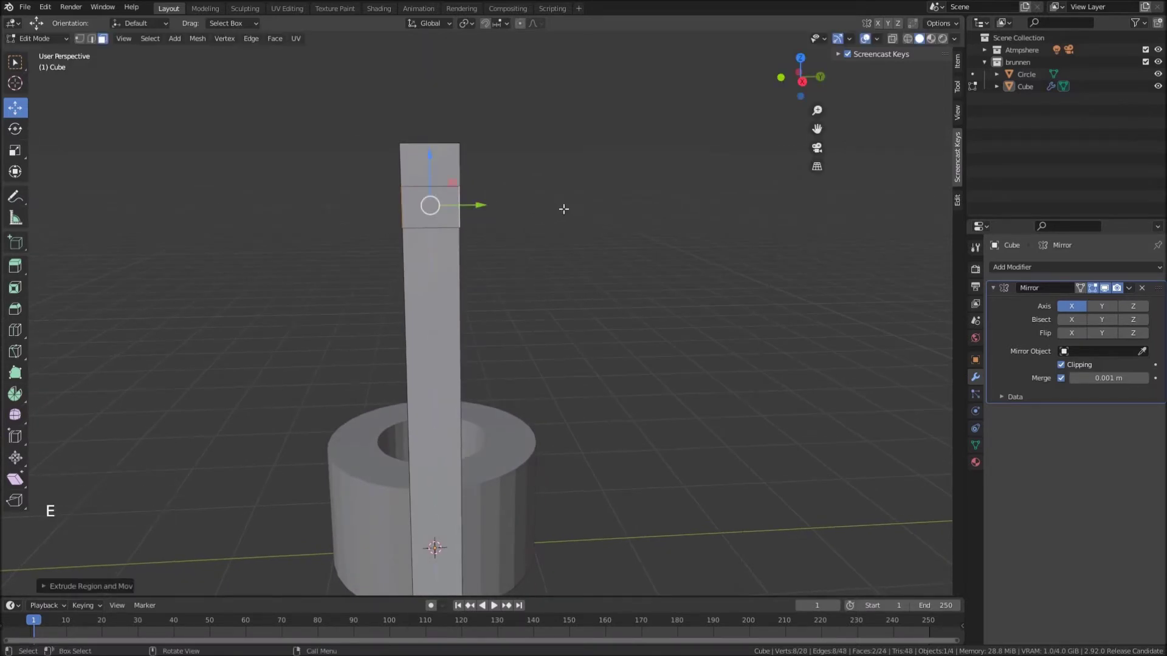
pyautogui.press('s')
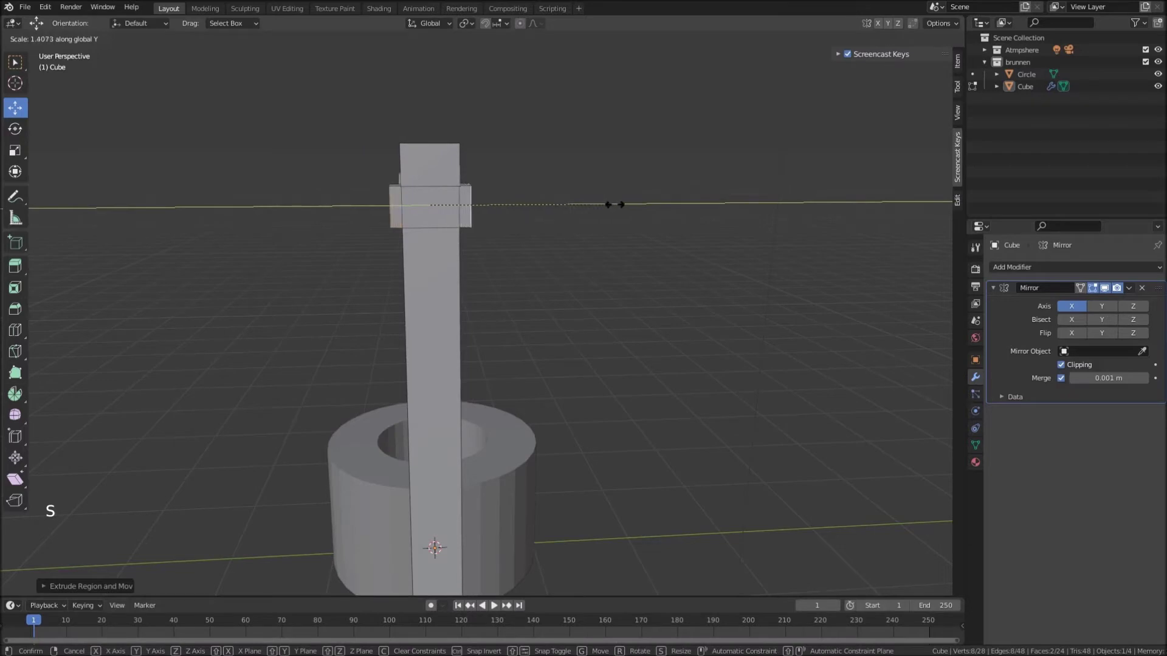
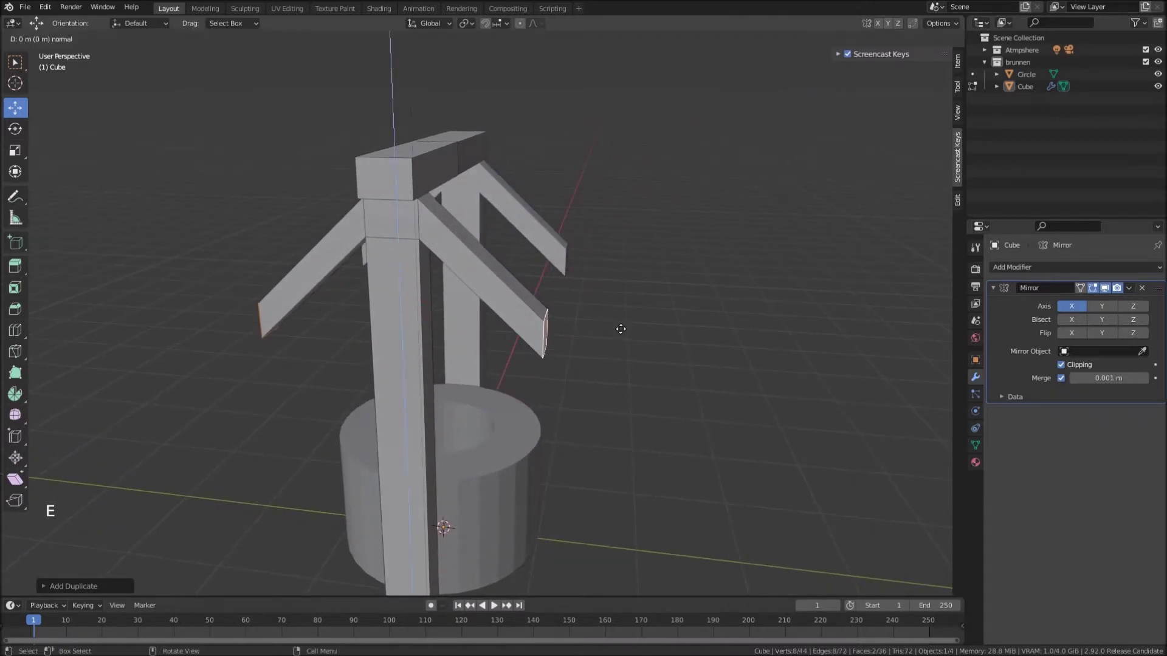
# Extrude and resize the arm brace ends, then clear the selection for the foot struts
pyautogui.press('e')
pyautogui.press('s')
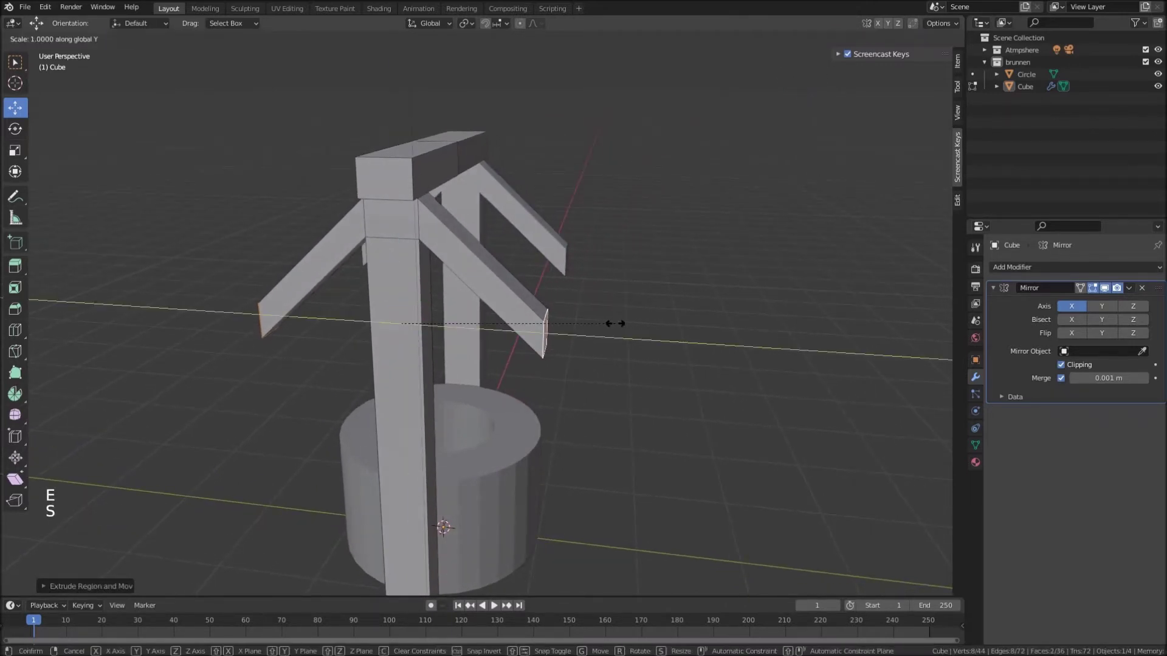
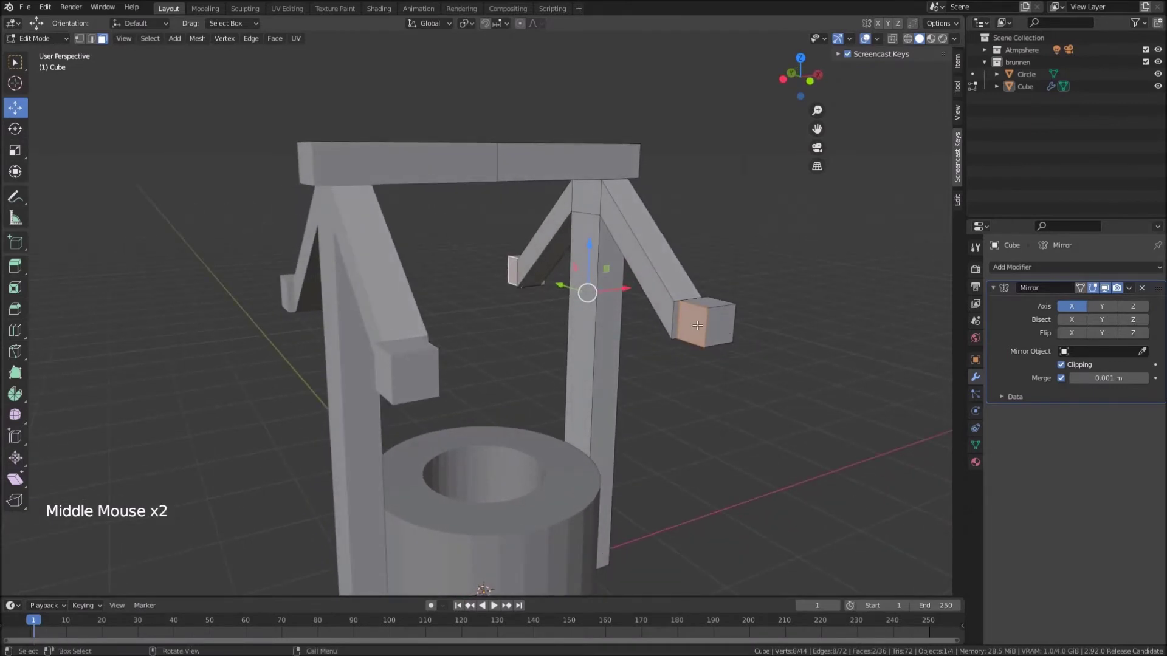
pyautogui.press('Delete')
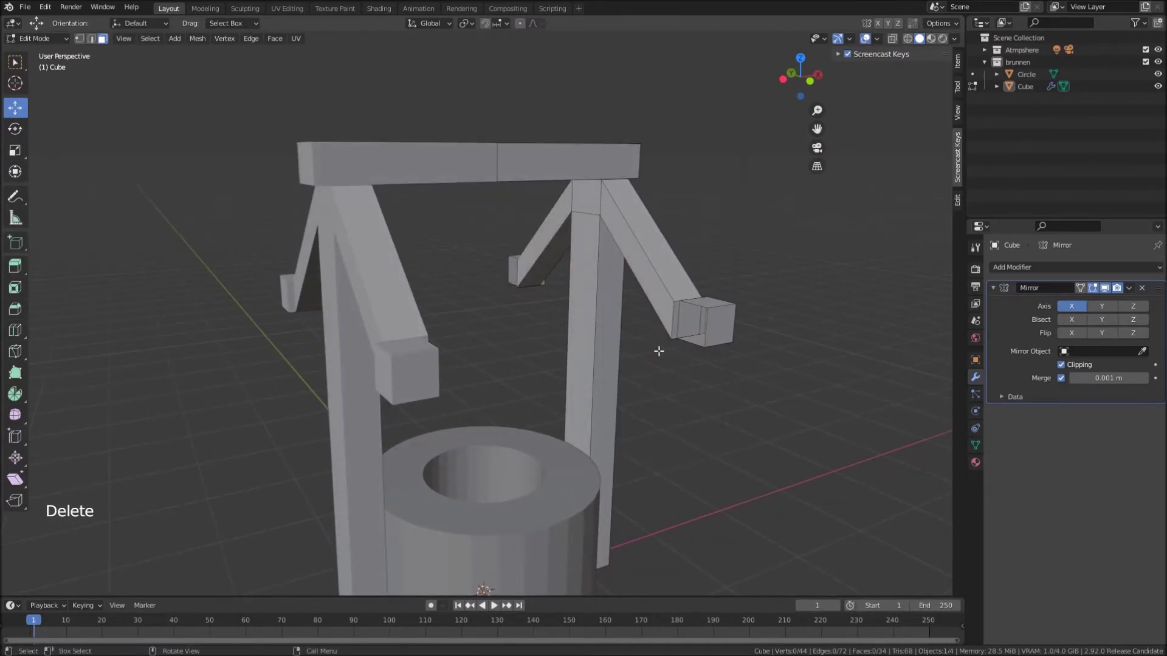
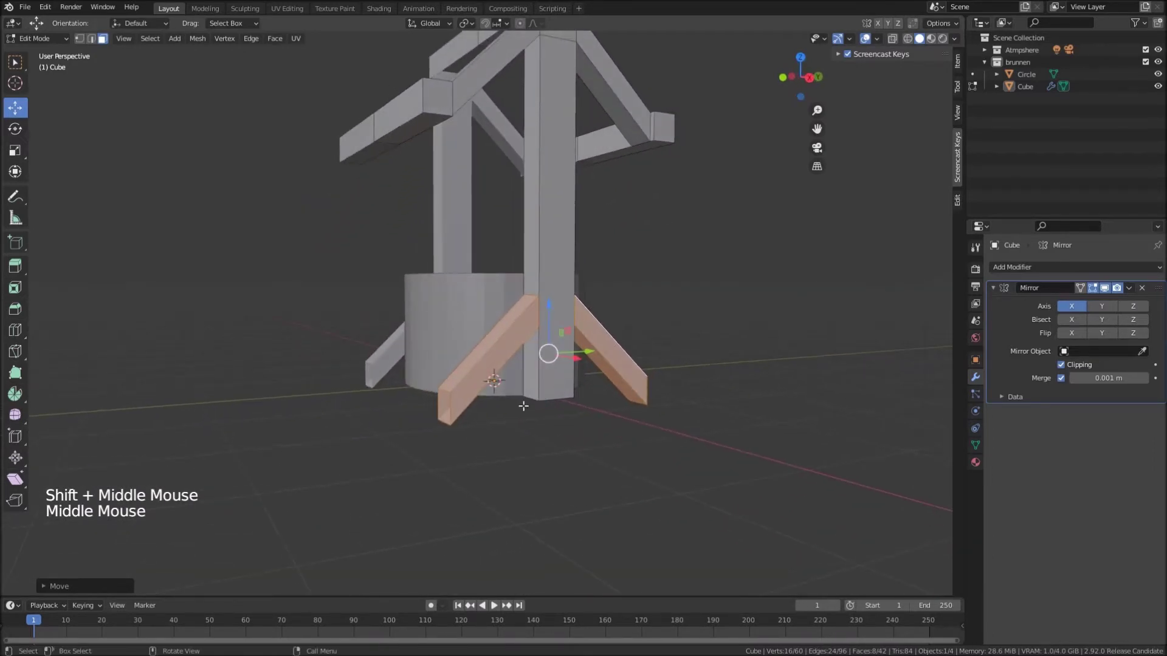
# Rotate and flatten both strut feet along Z onto the ground, checked in right side view
pyautogui.scroll(3)
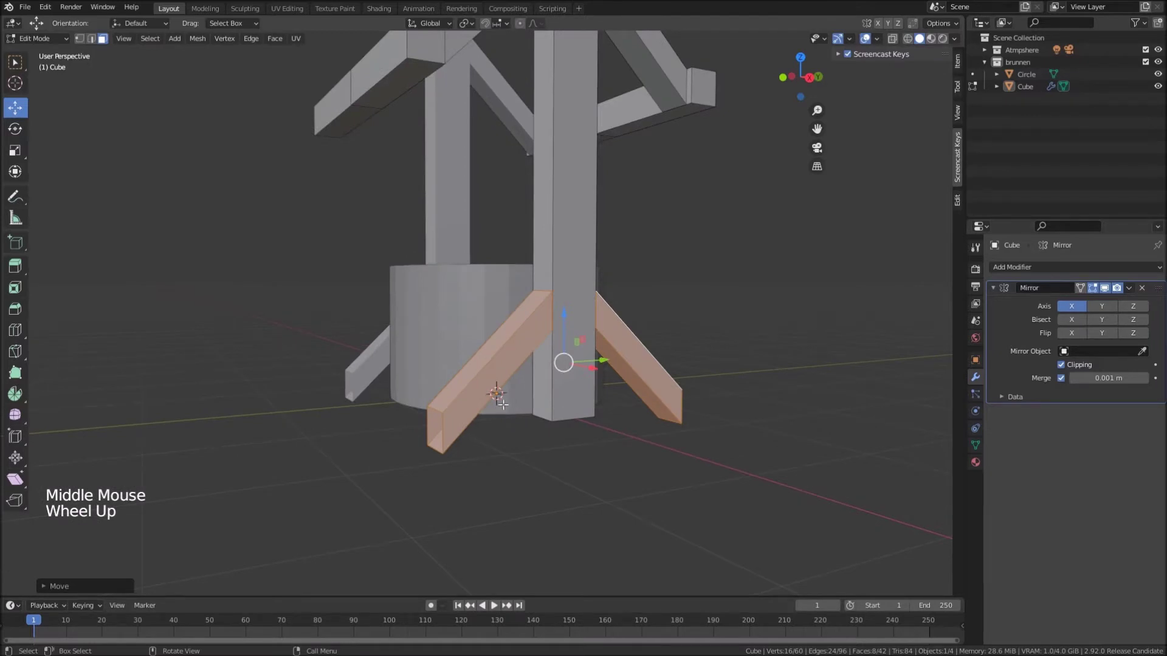
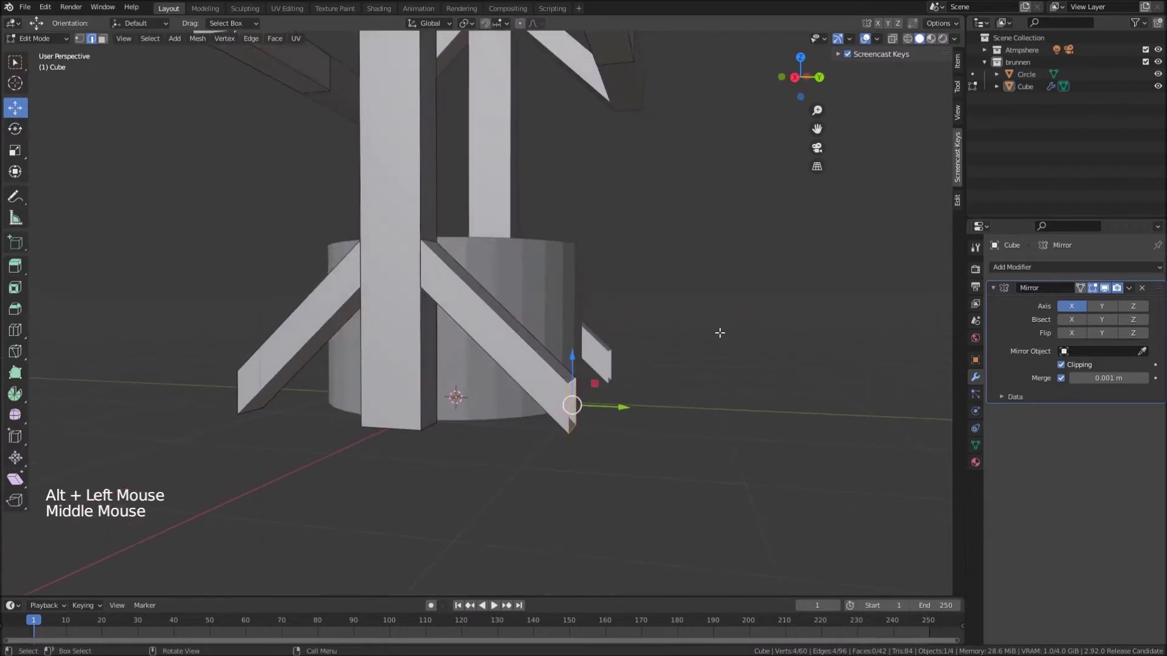
pyautogui.press('r')
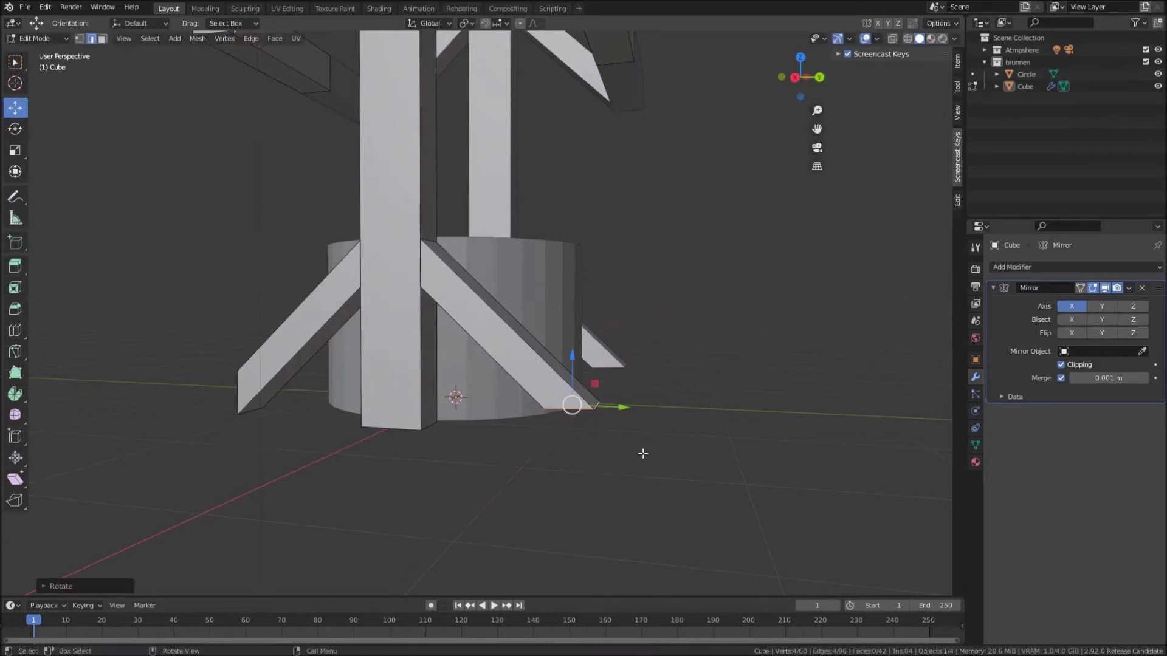
pyautogui.press('s')
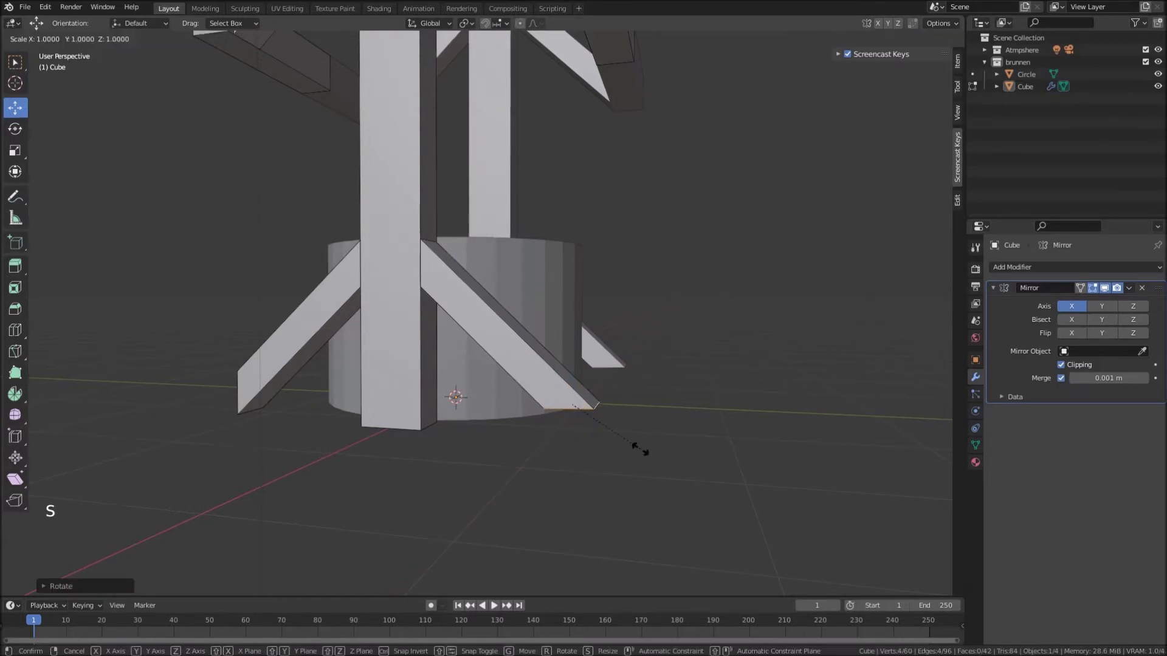
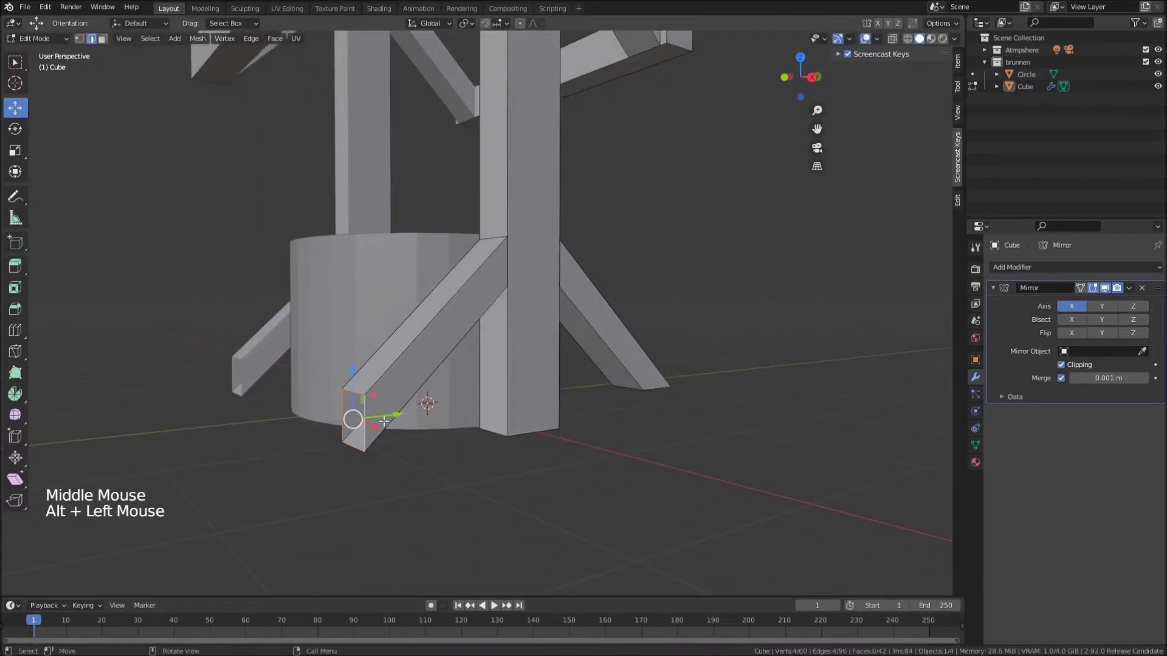
pyautogui.press('s')
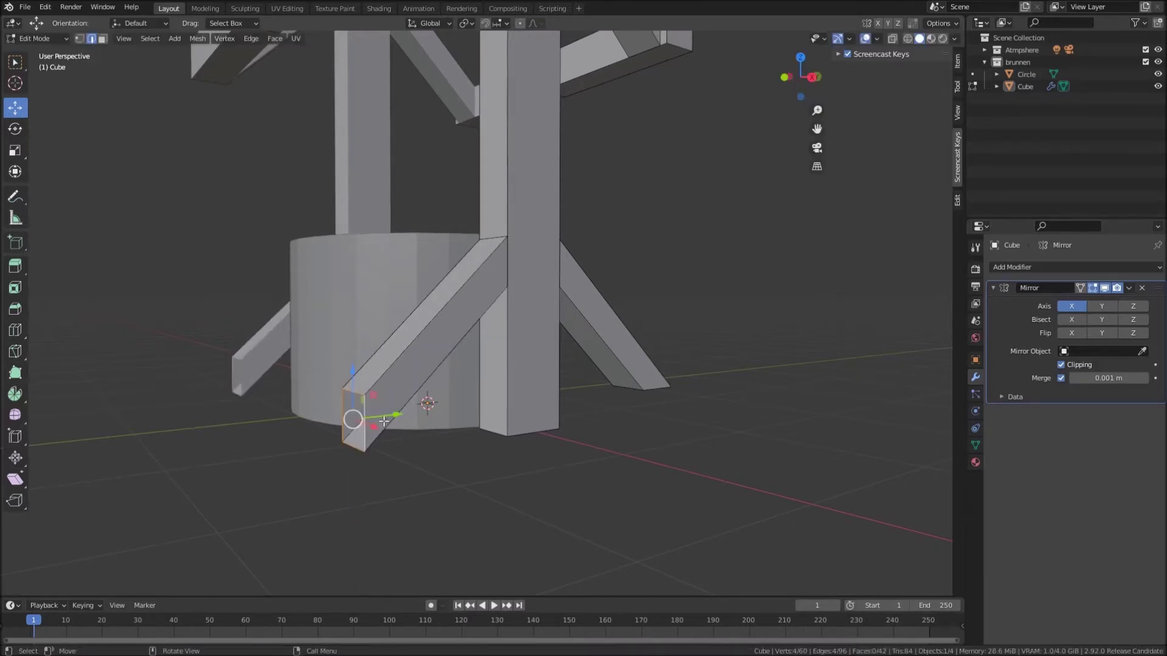
pyautogui.press('r')
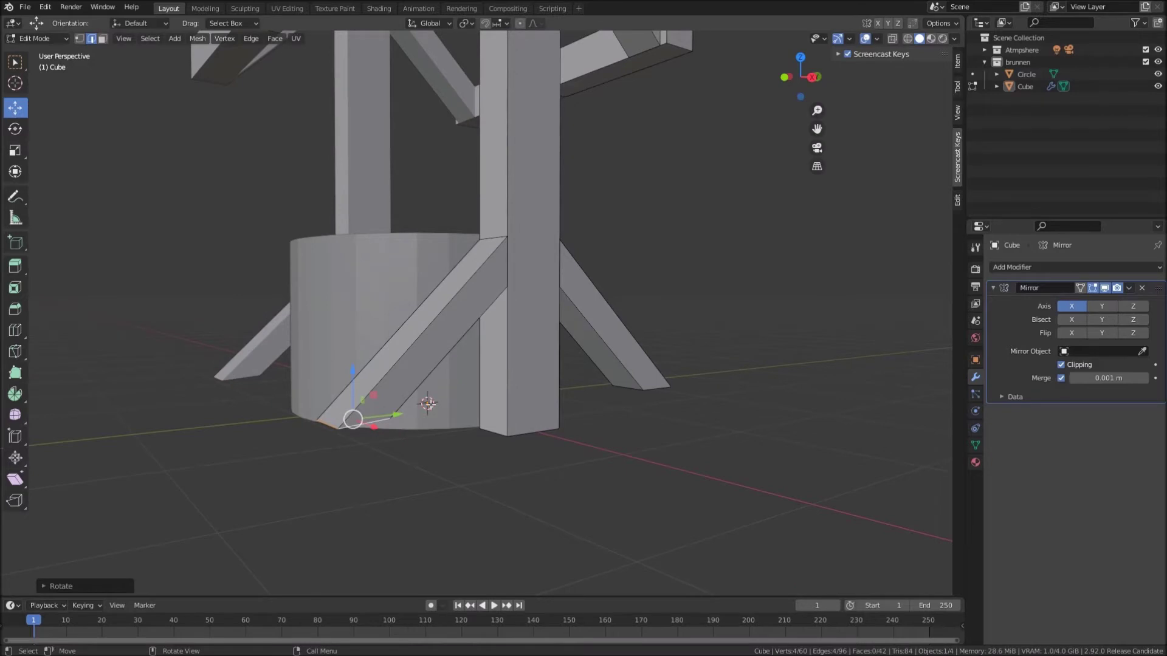
pyautogui.press('s')
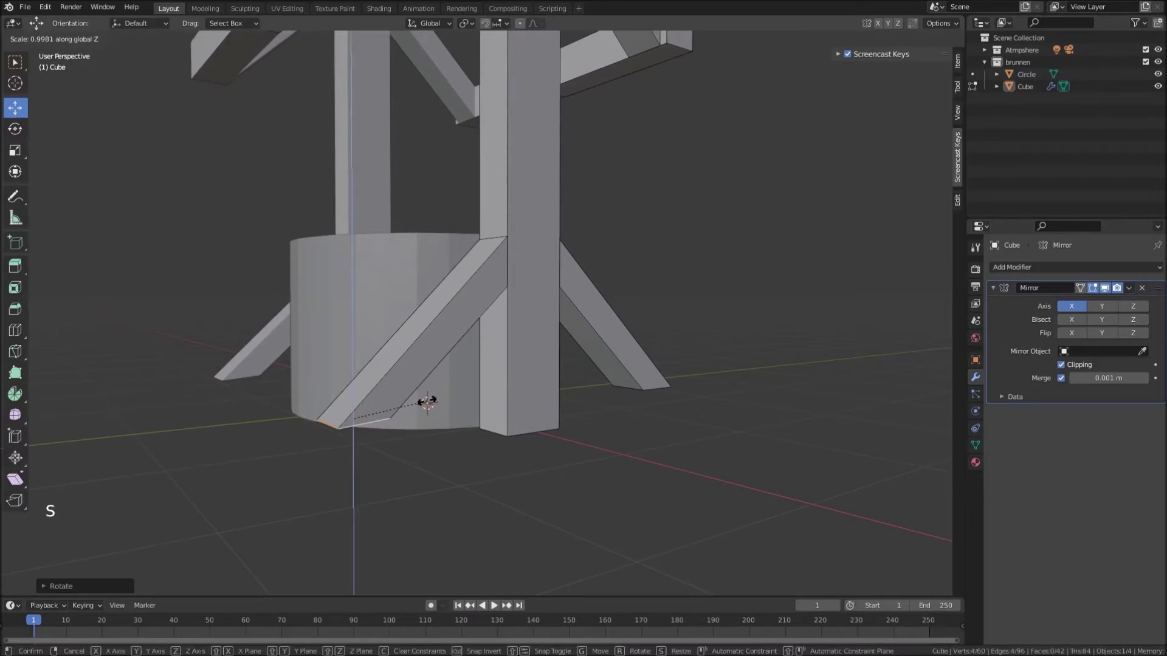
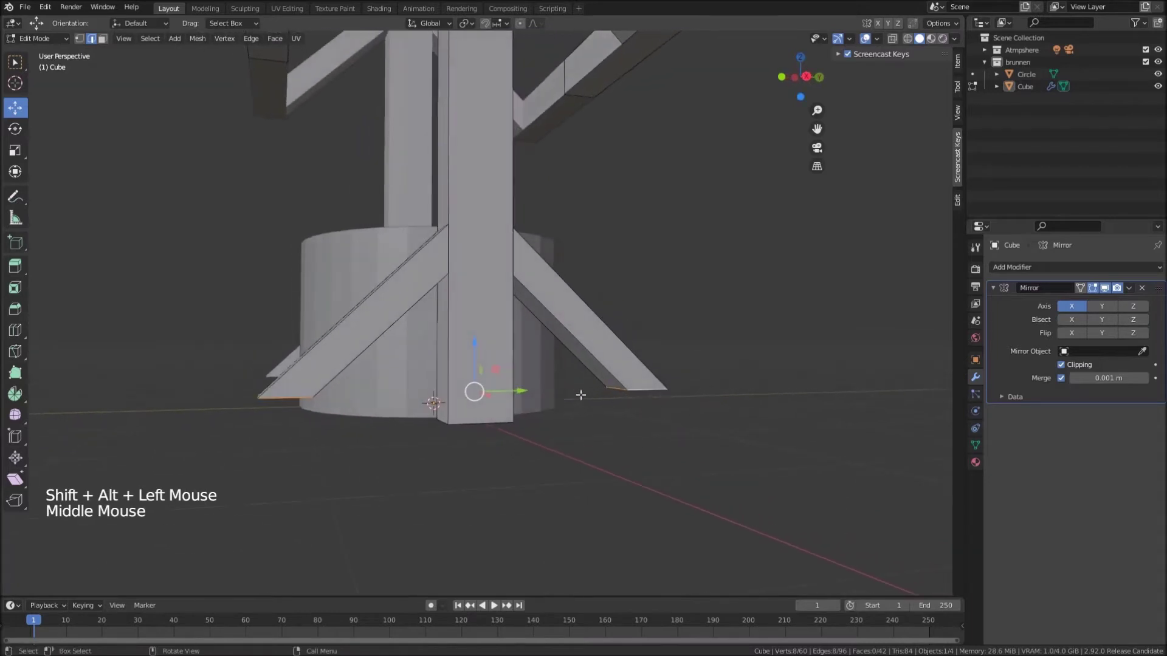
pyautogui.press('KP_3')
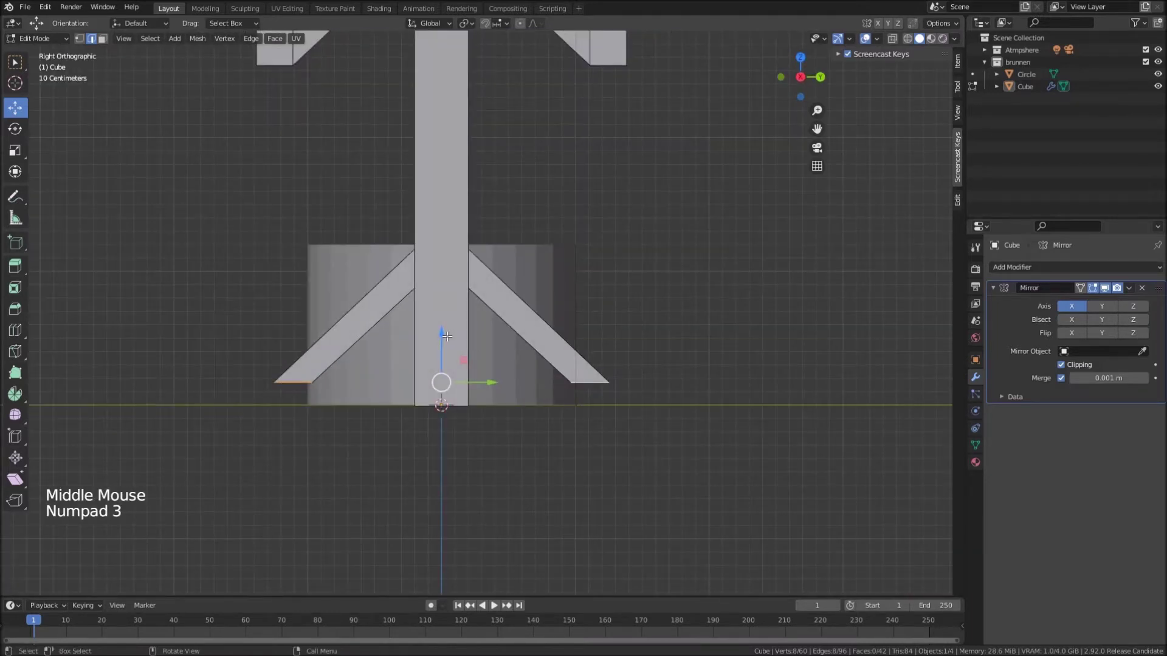
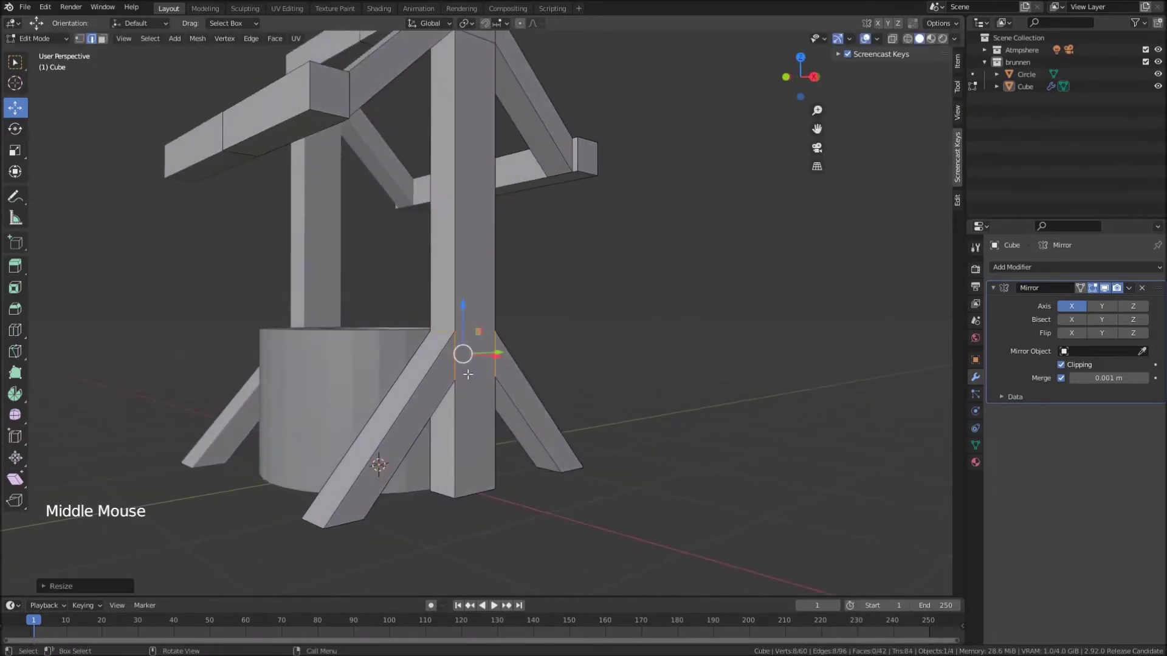
# Review the frame in Object Mode, then resize the strut edges along X where they meet the post
pyautogui.press('Tab')
pyautogui.middleClick(474, 394)
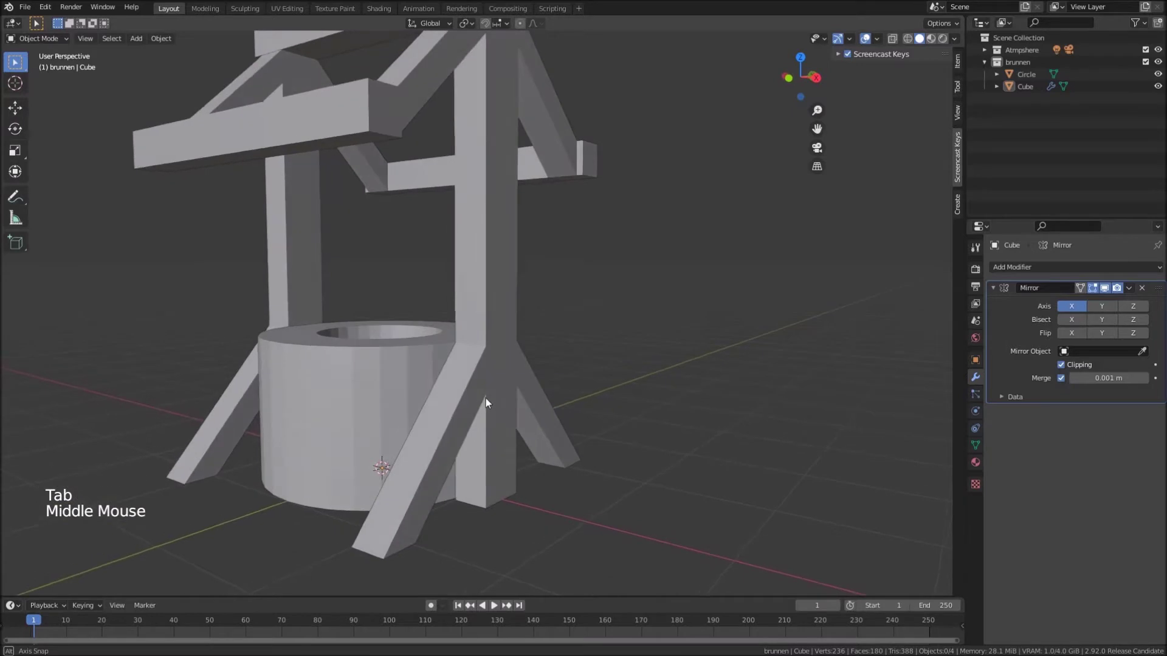
pyautogui.press('Tab')
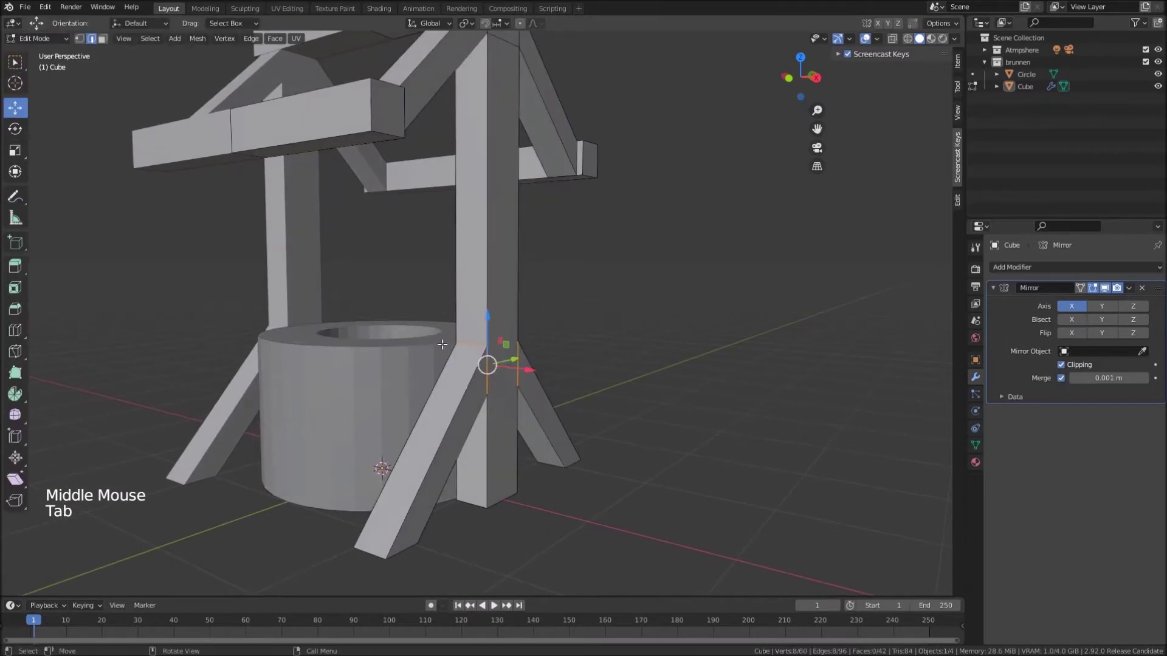
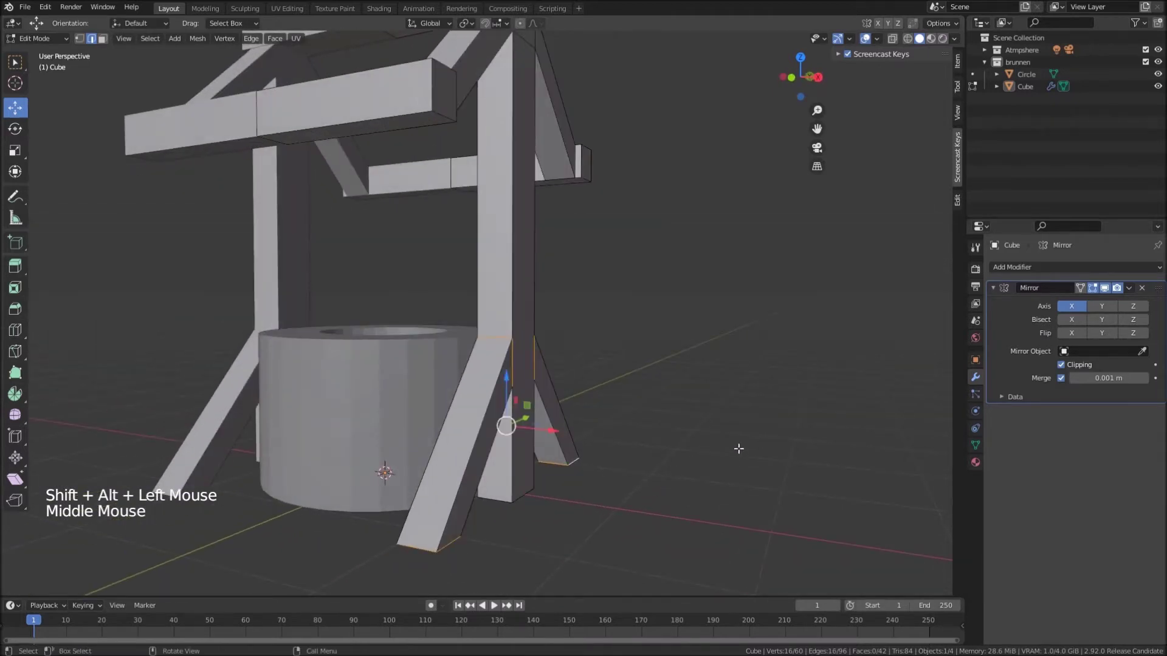
pyautogui.press('s')
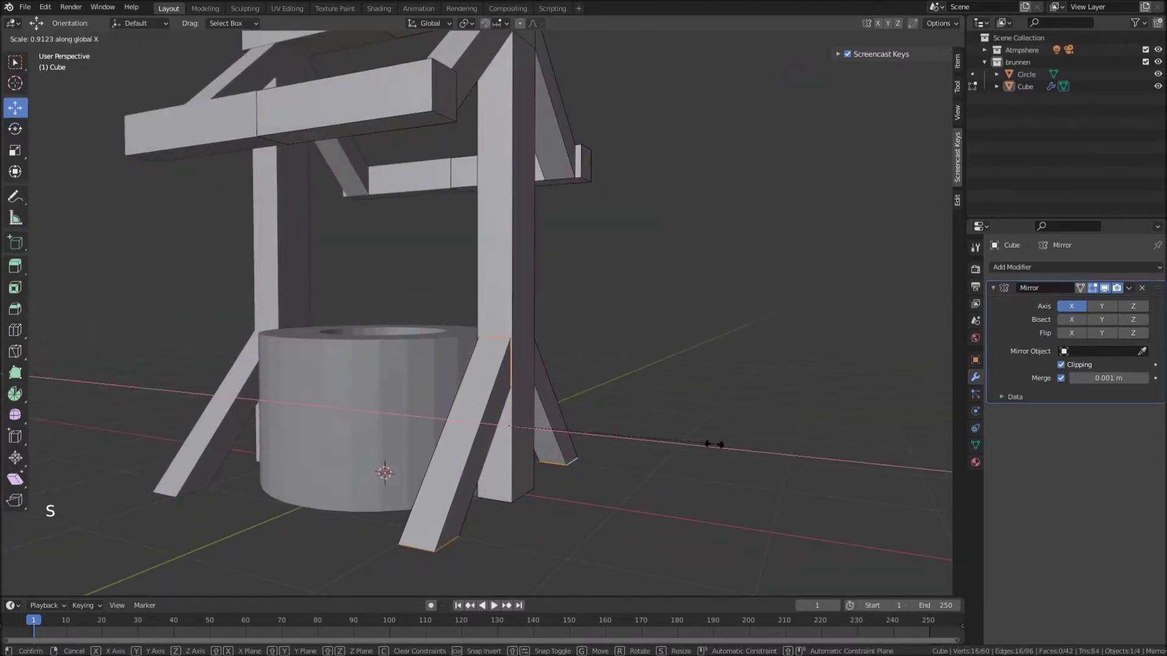
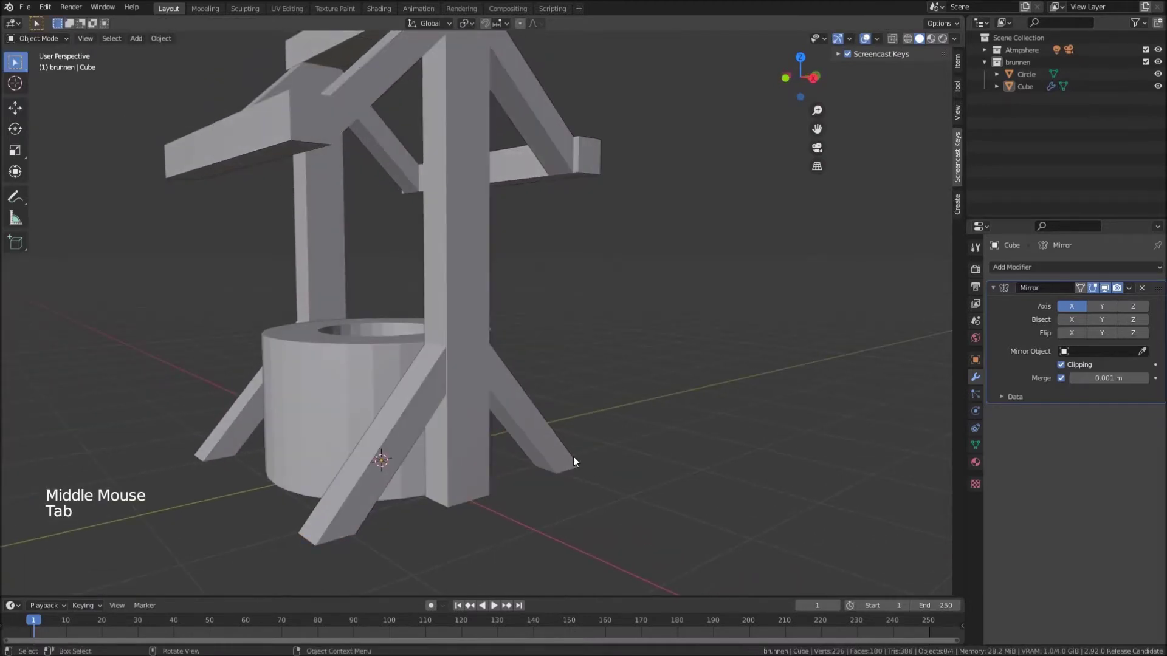
pyautogui.scroll(-3)
pyautogui.middleClick(490, 296)
pyautogui.scroll(3)
pyautogui.click(427, 285)
pyautogui.press('Tab')
pyautogui.scroll(3)
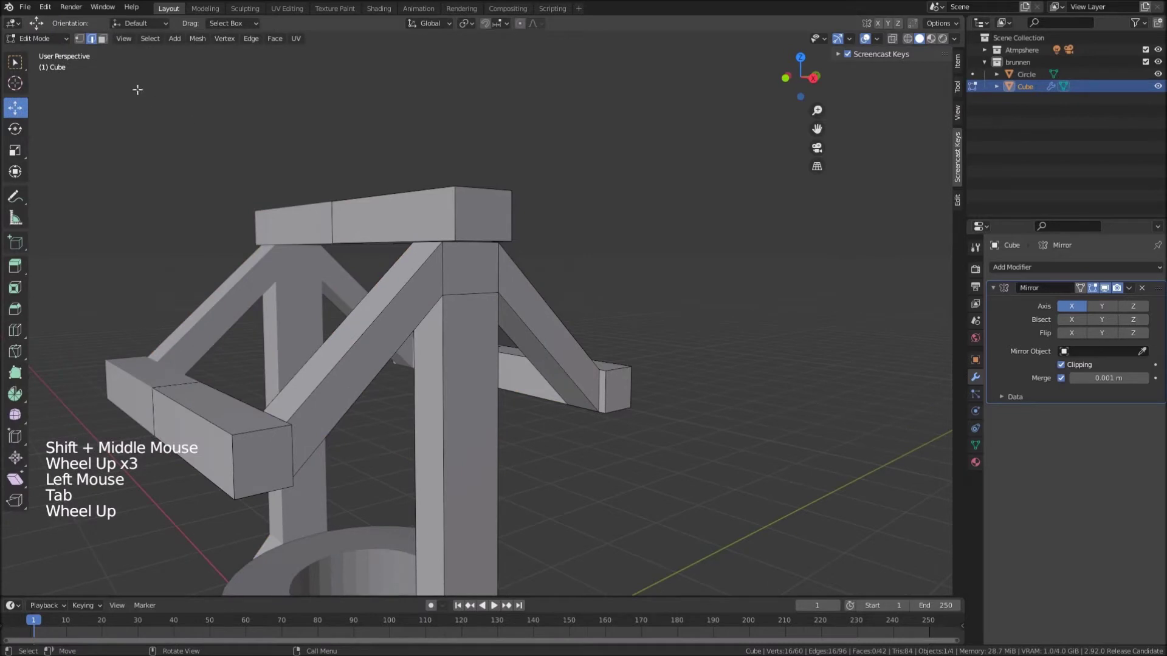
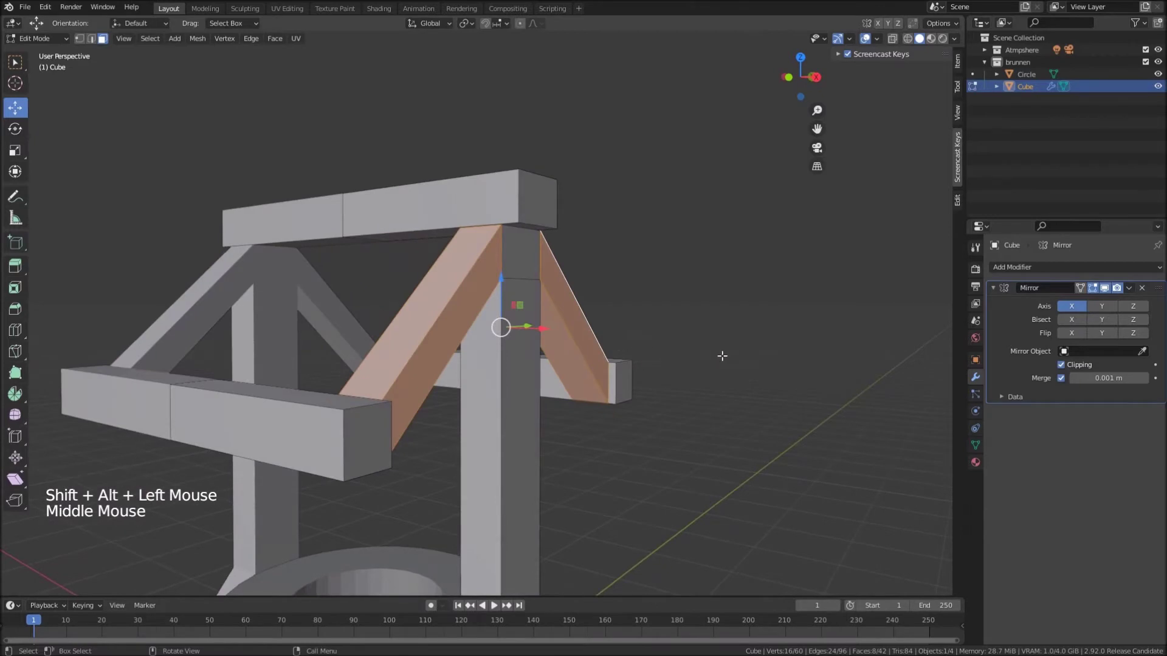
# Rescale the upper diagonal braces along X to fit against the post
pyautogui.press('s')
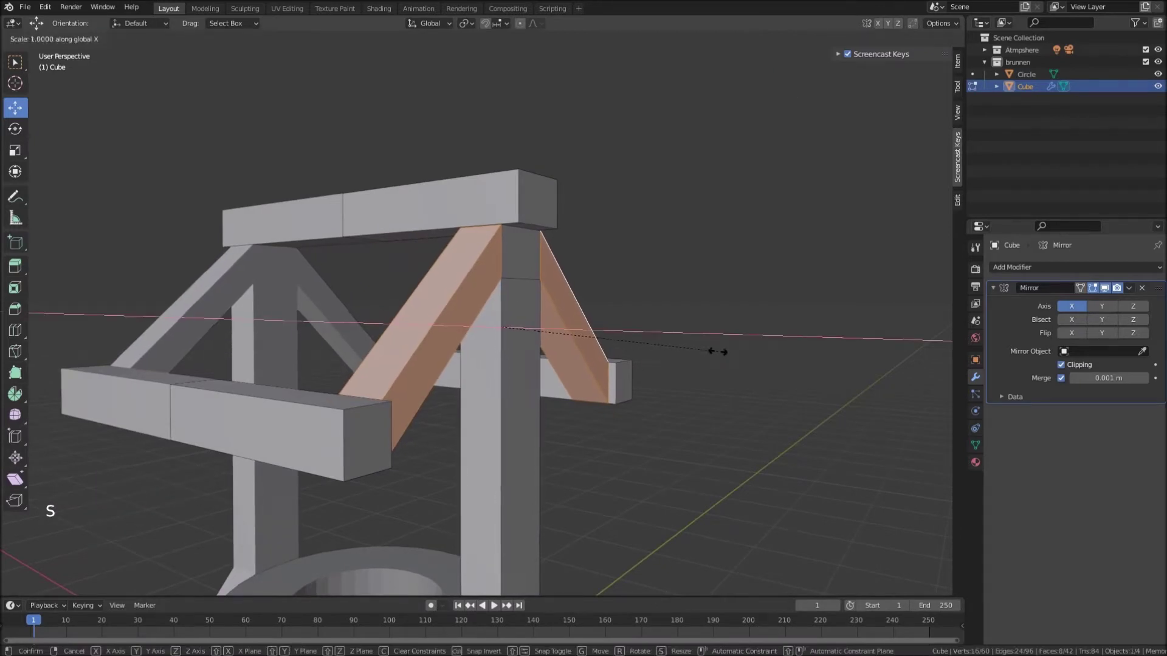
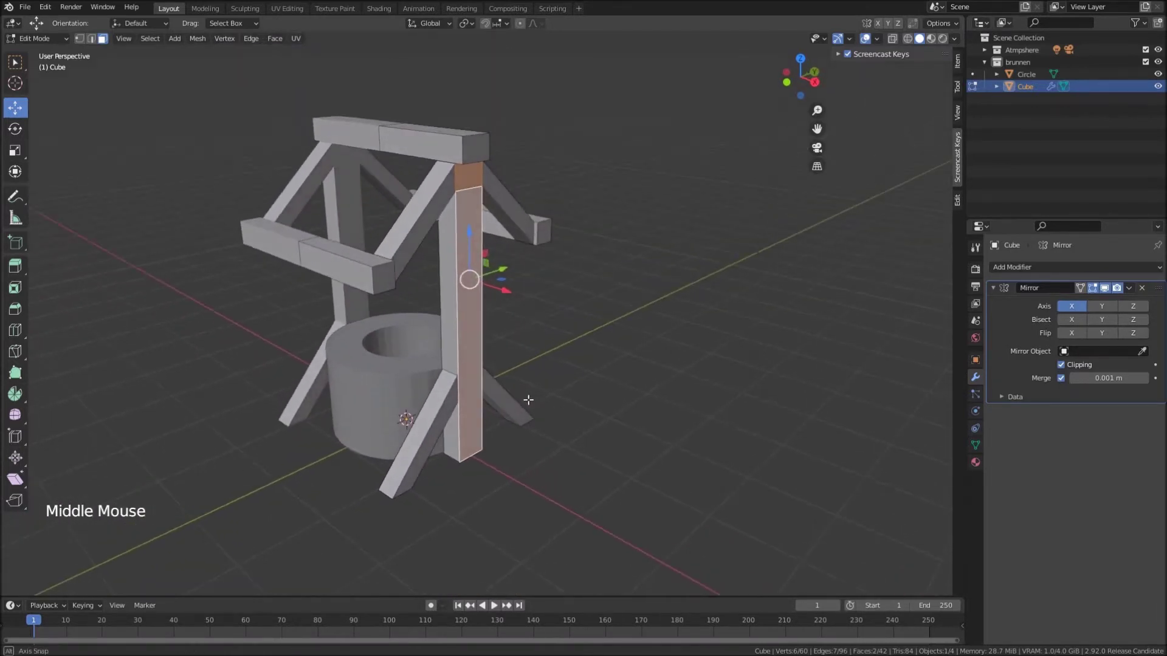
# Leave Edit Mode and orbit to look down onto the top of the well frame
pyautogui.press('Tab')
pyautogui.middleClick(513, 374)
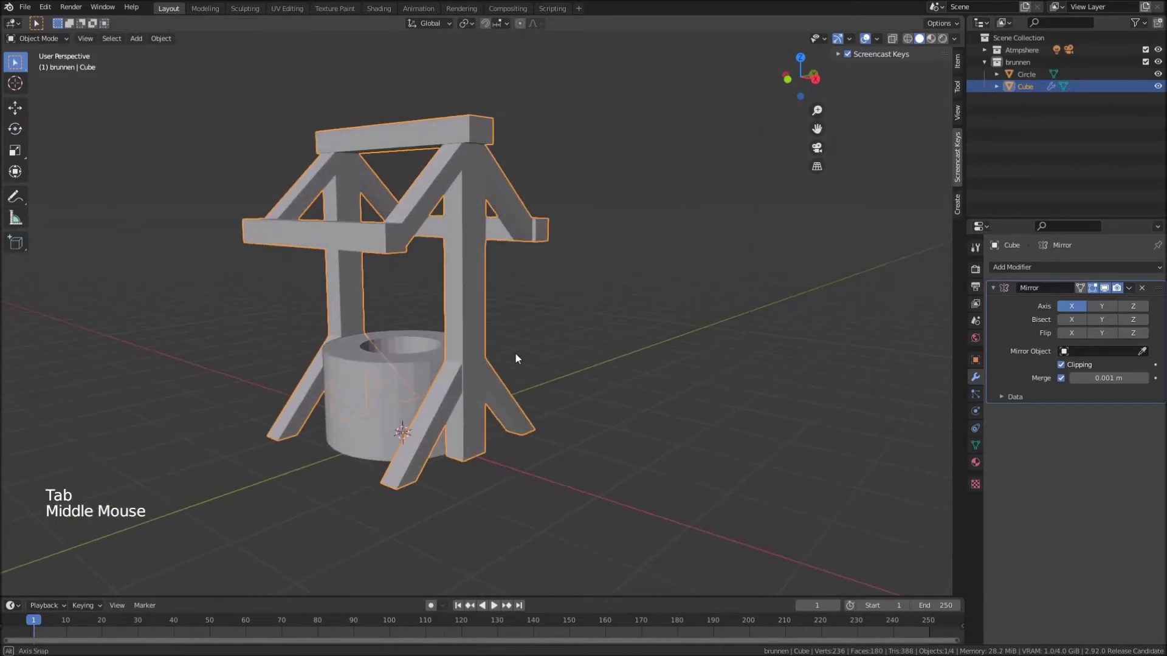
pyautogui.middleClick(485, 301)
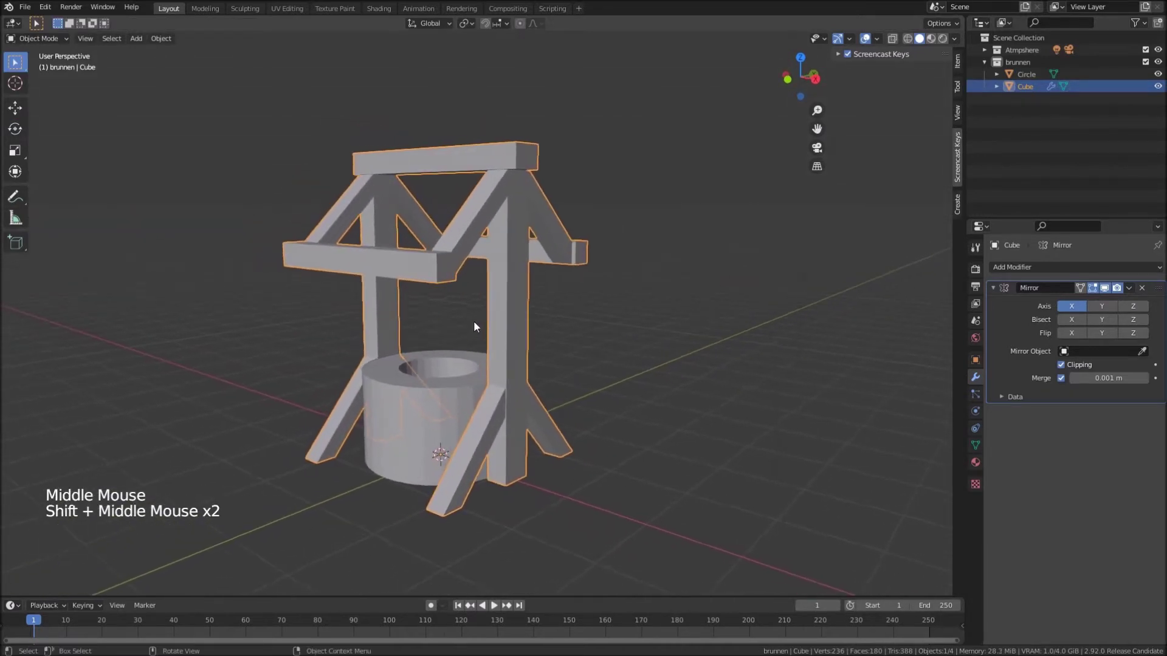
pyautogui.middleClick(421, 297)
pyautogui.scroll(3)
pyautogui.middleClick(424, 216)
pyautogui.scroll(3)
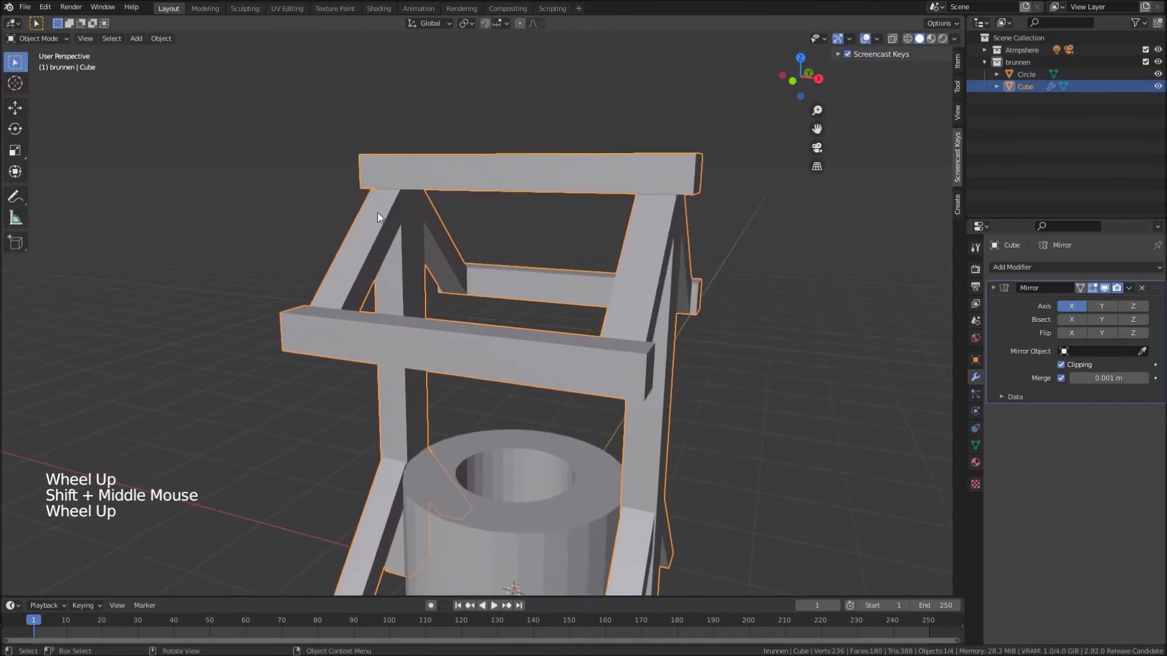
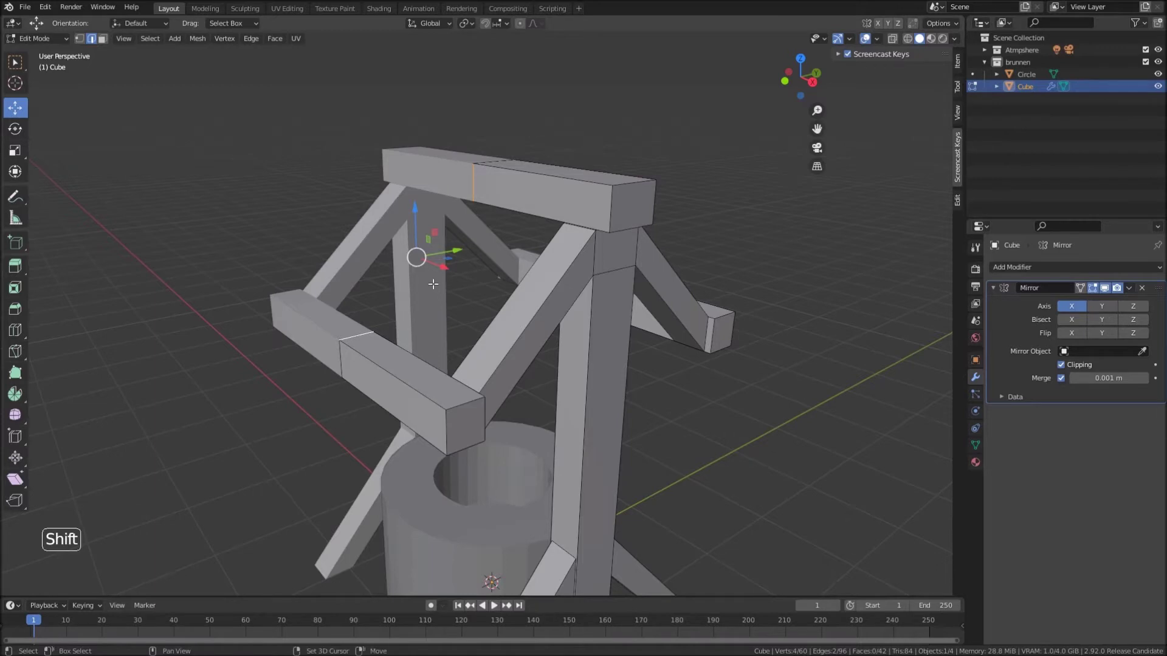
# Snap the 3D cursor to the top beam's centre edge and add a new cube there
pyautogui.press('shift+s')
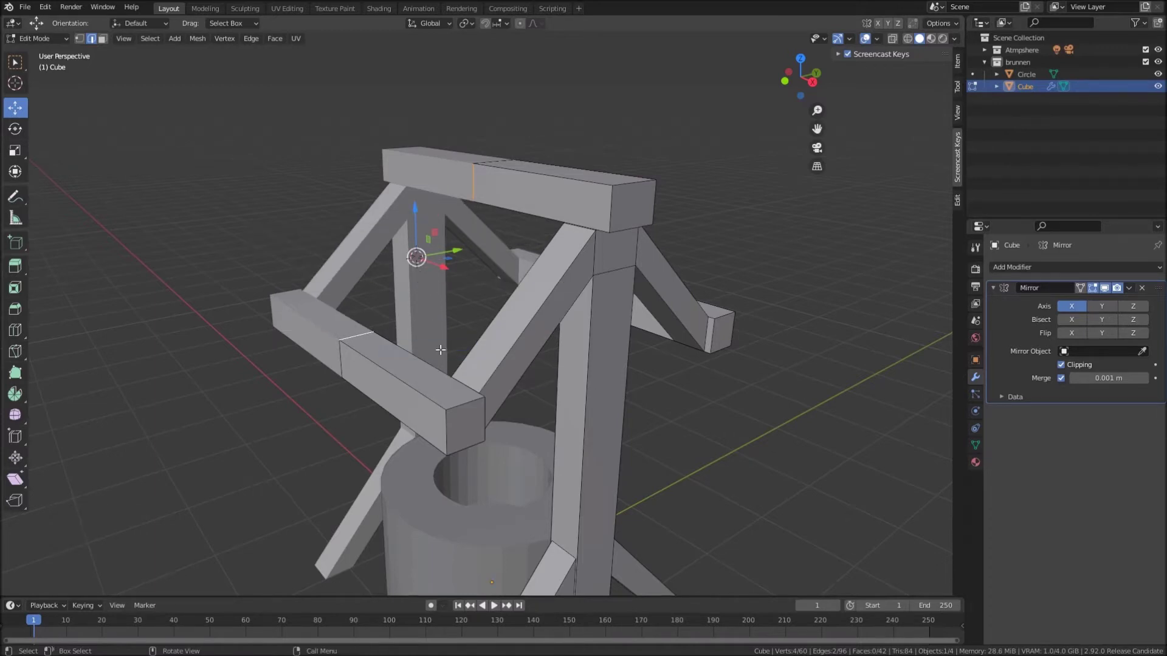
pyautogui.press('Tab')
pyautogui.press('shift+a')
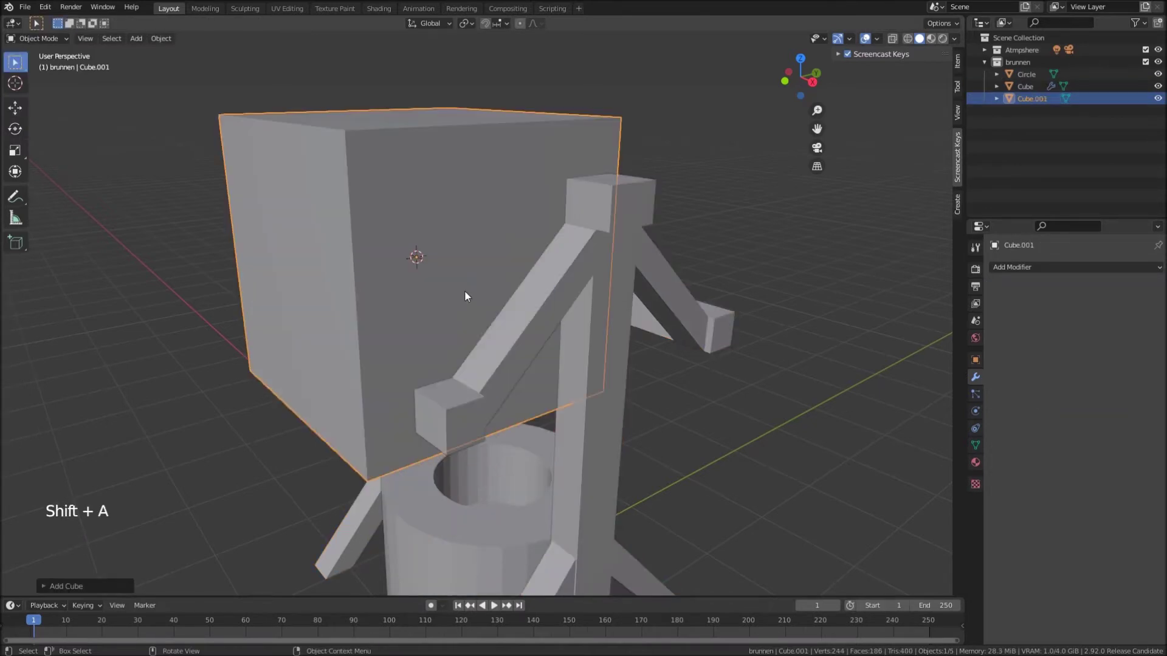
# Replace the stray cube with a flat plane and give it a first tilt as a roof panel
pyautogui.press('Delete')
pyautogui.press('shift+a')
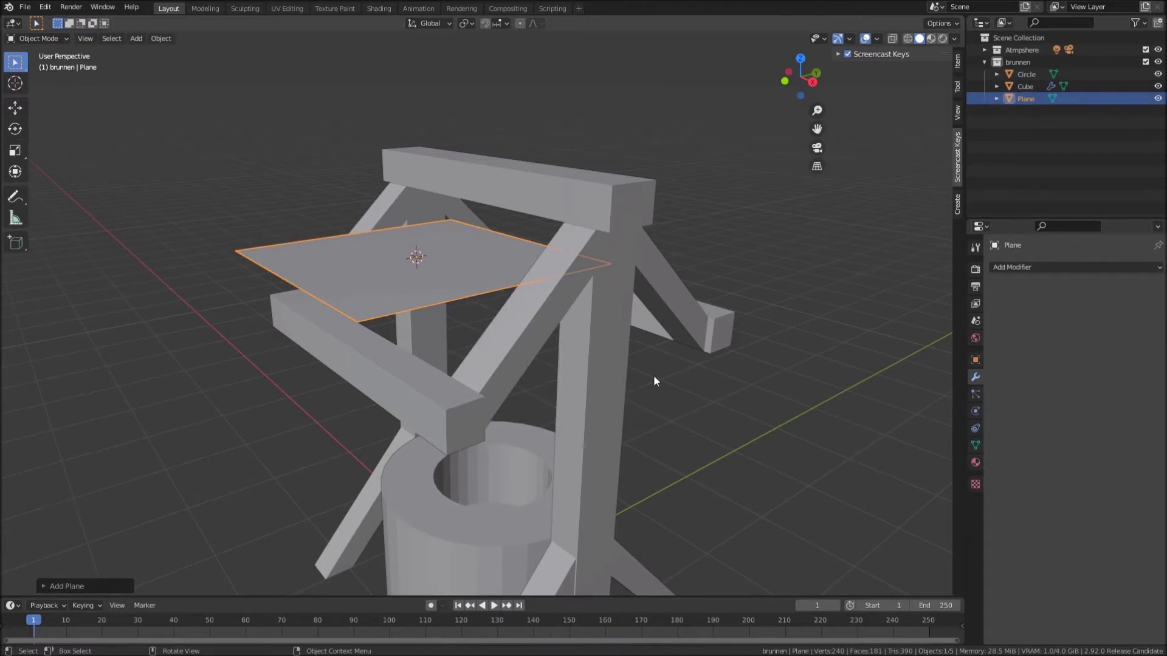
pyautogui.press('r')
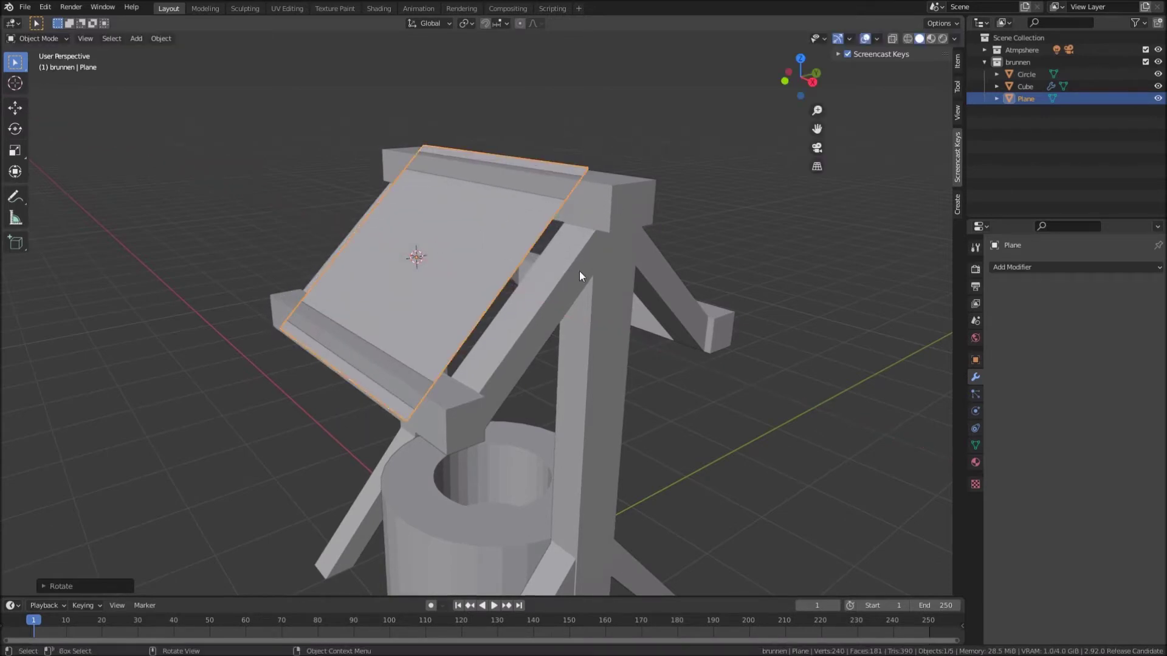
# In right orthographic view, move and rotate the plane to lie along the left slanted beams, checking the fit
pyautogui.press('KP_3')
pyautogui.scroll(3)
pyautogui.press('g')
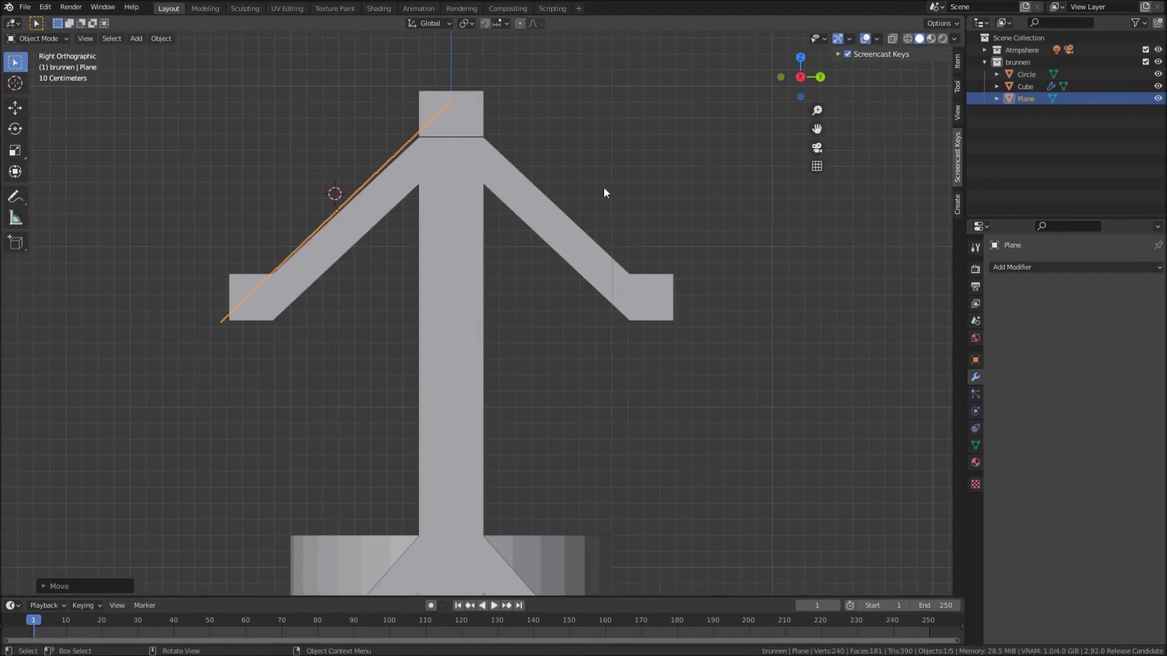
pyautogui.press('r')
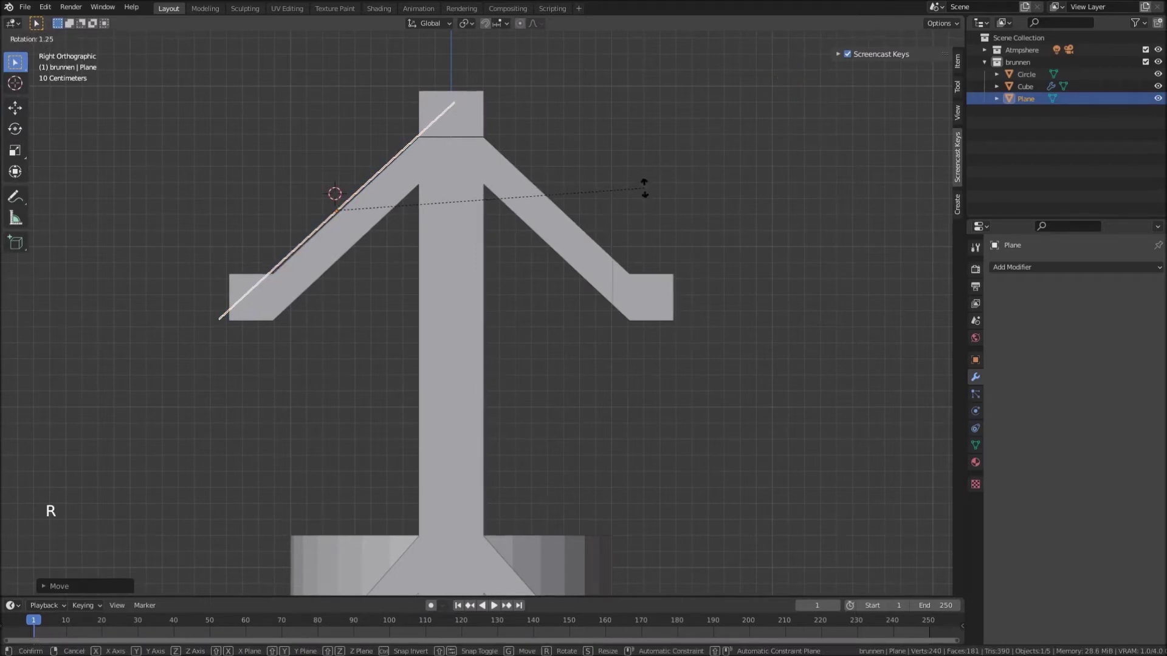
pyautogui.middleClick(375, 237)
pyautogui.scroll(-3)
pyautogui.middleClick(433, 253)
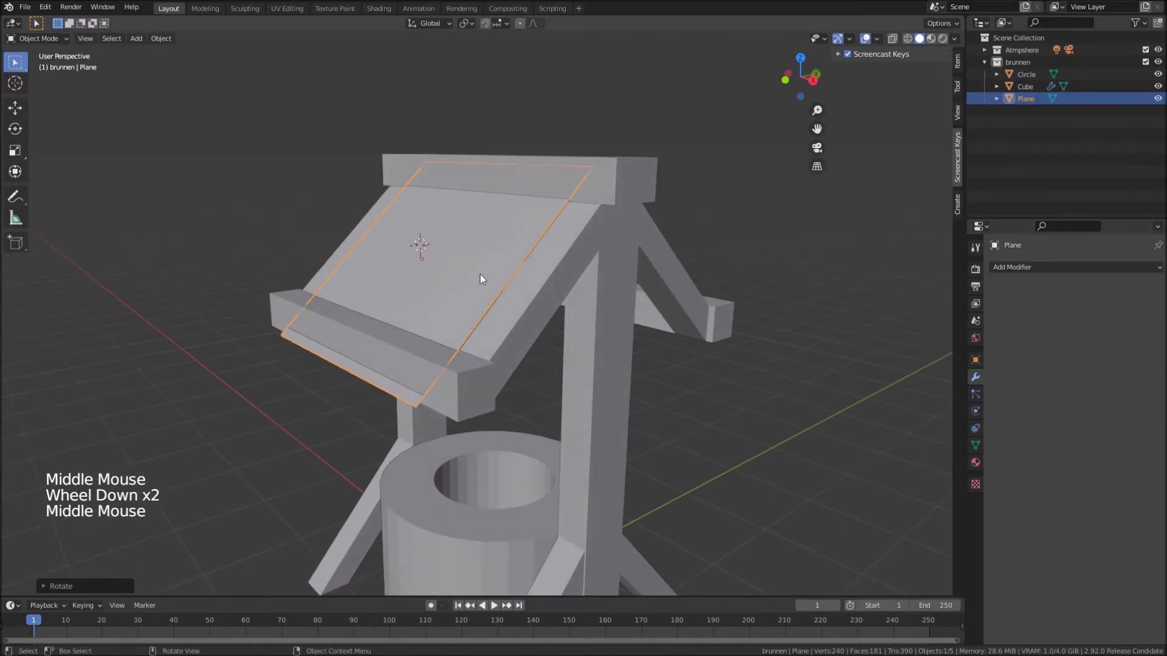
pyautogui.middleClick(453, 252)
# Set Transform Orientation to Local and scale the panel along its own axes to cover the left slope
pyautogui.click(430, 26)
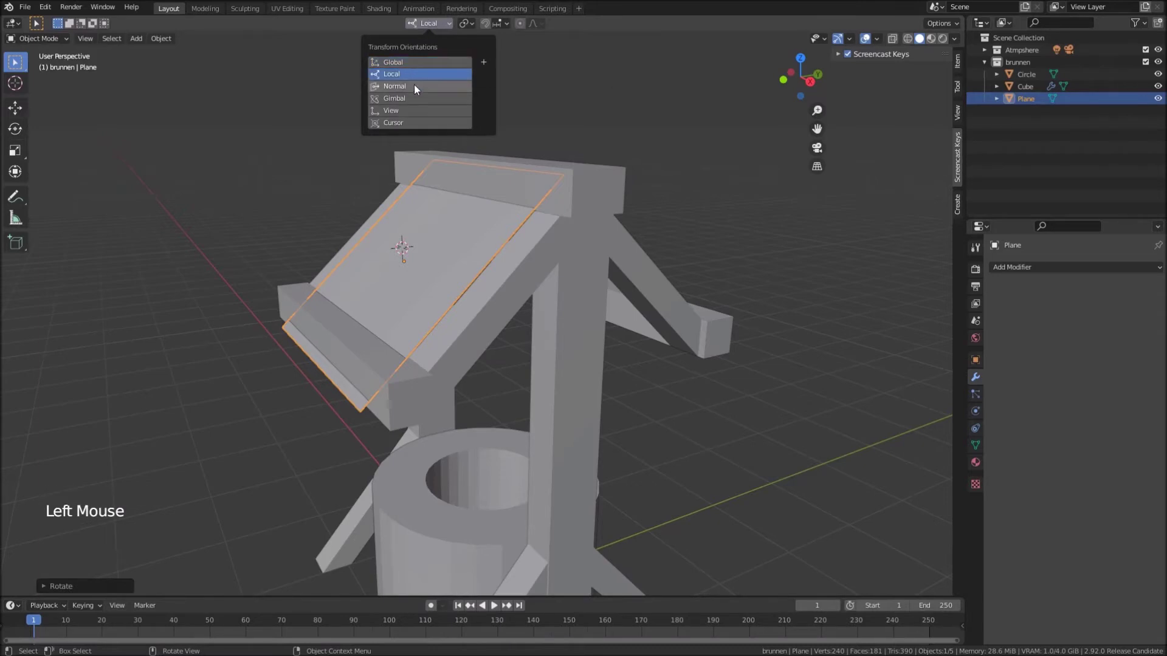
pyautogui.click(16, 108)
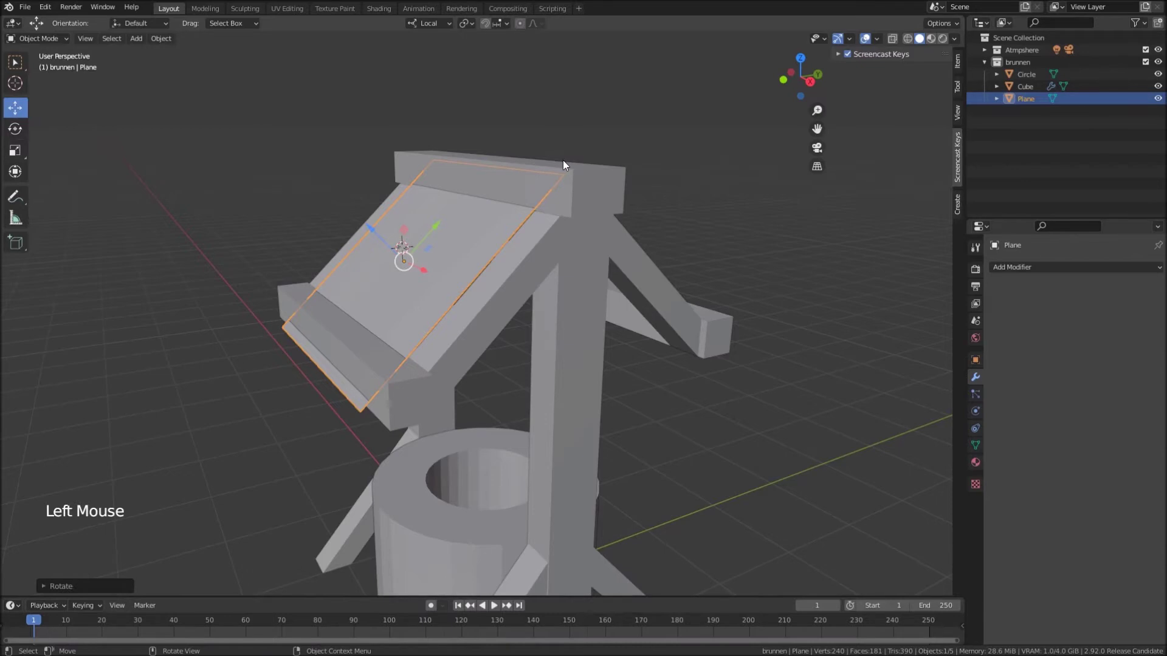
pyautogui.press('s')
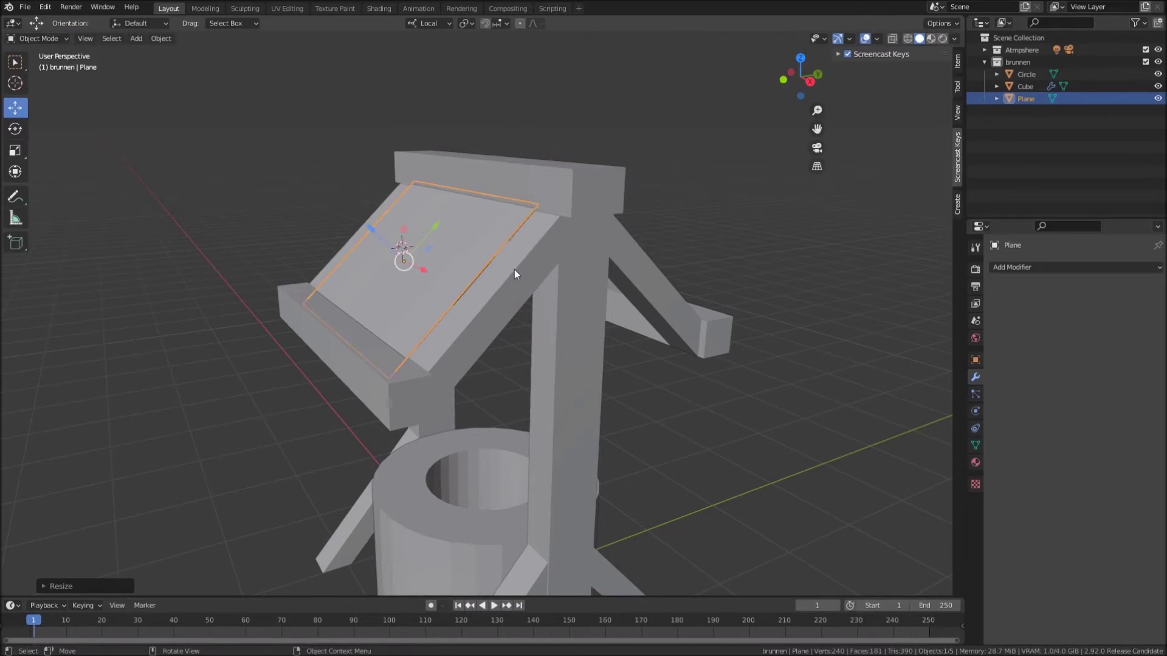
pyautogui.middleClick(526, 275)
pyautogui.press('s')
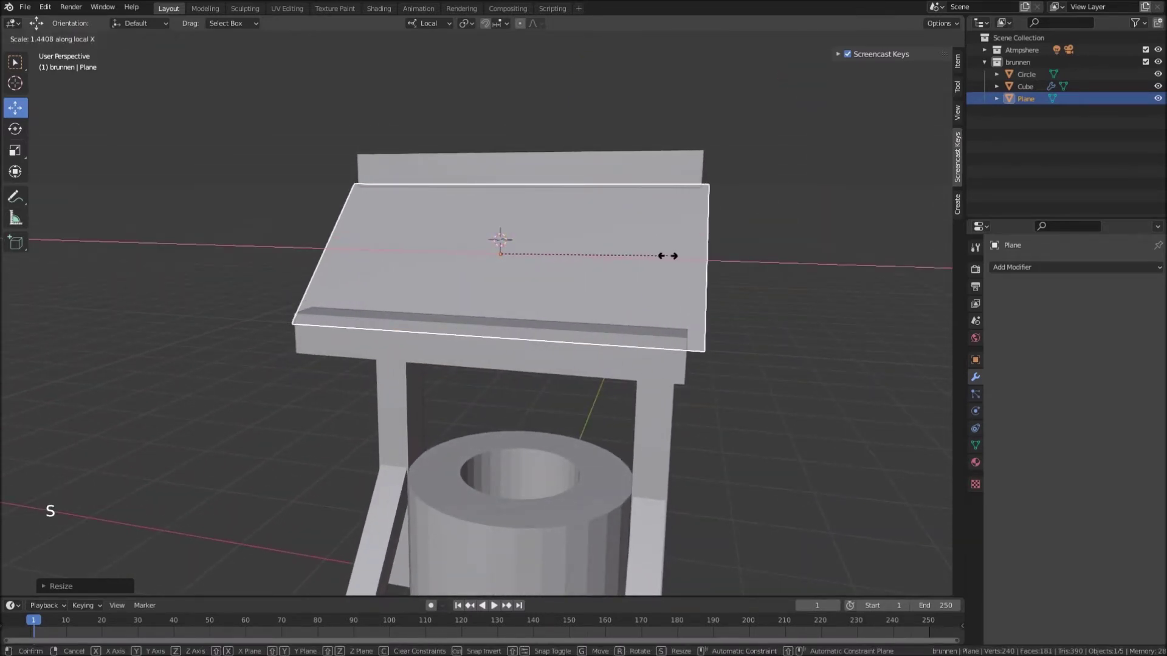
# Nudge the stretched panel's position so it sits neatly on the slanted beam
pyautogui.middleClick(665, 279)
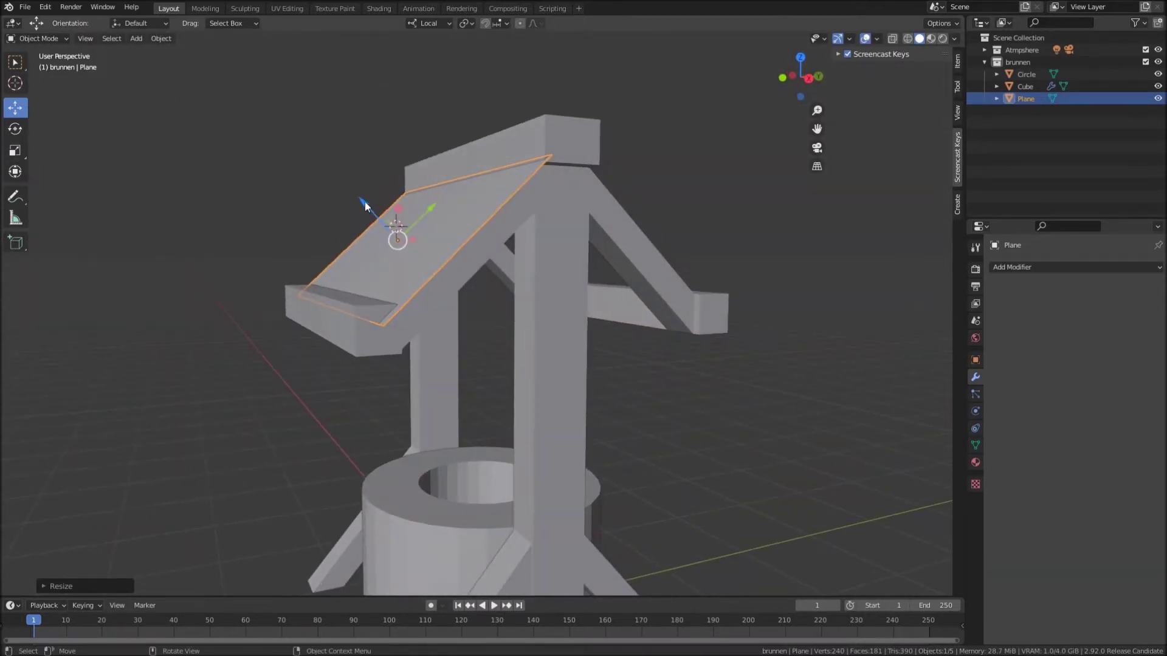
pyautogui.click(371, 206)
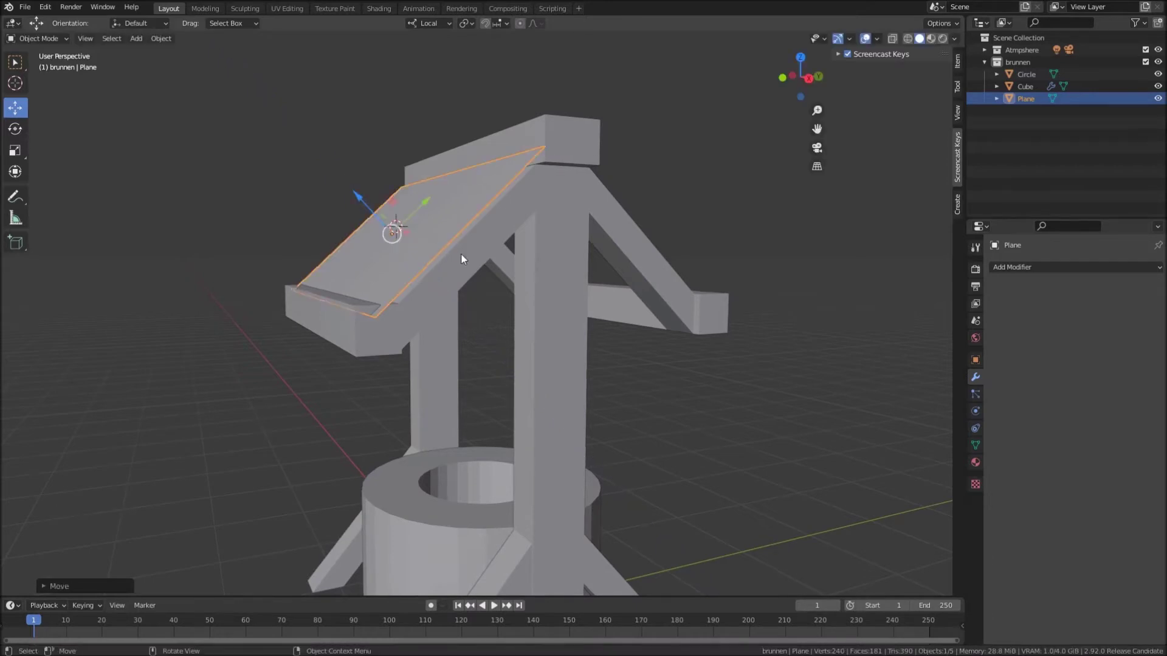
pyautogui.middleClick(520, 264)
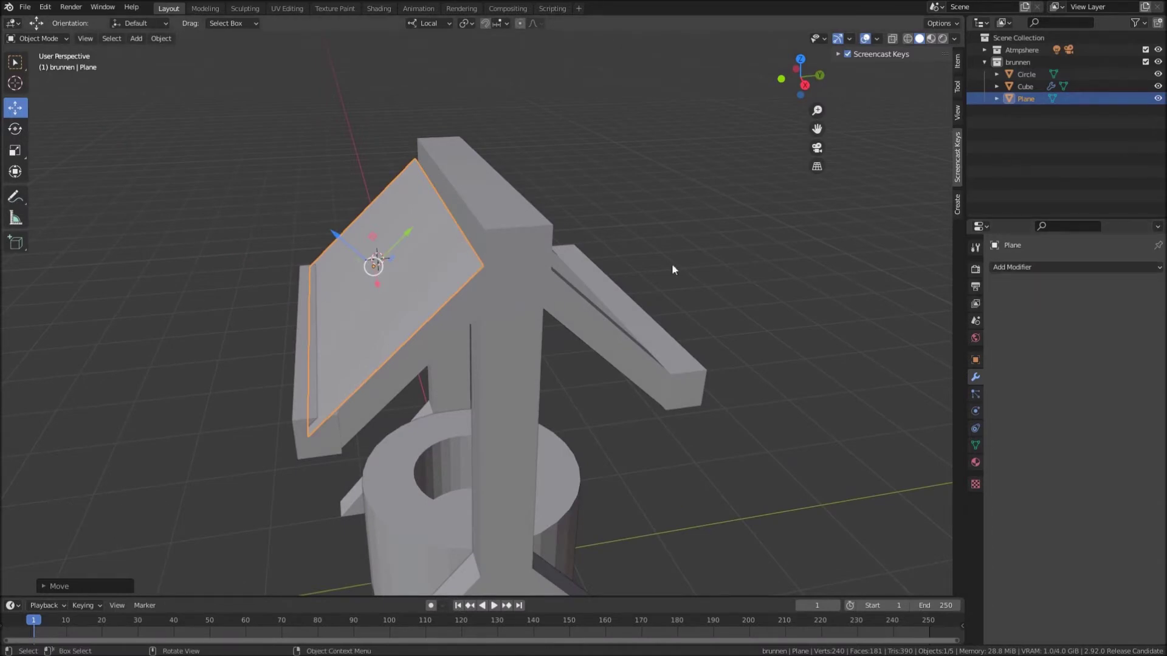
# Add a Mirror modifier on the Y axis with Cube as Mirror Object, forming the full gabled roof
pyautogui.click(1039, 271)
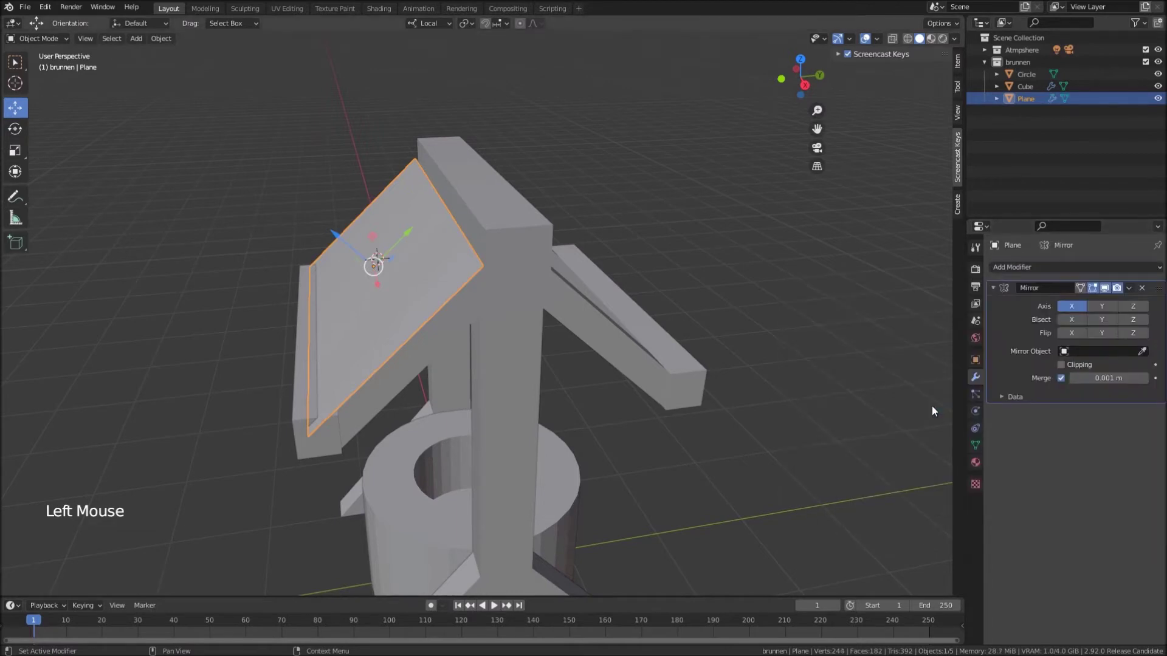
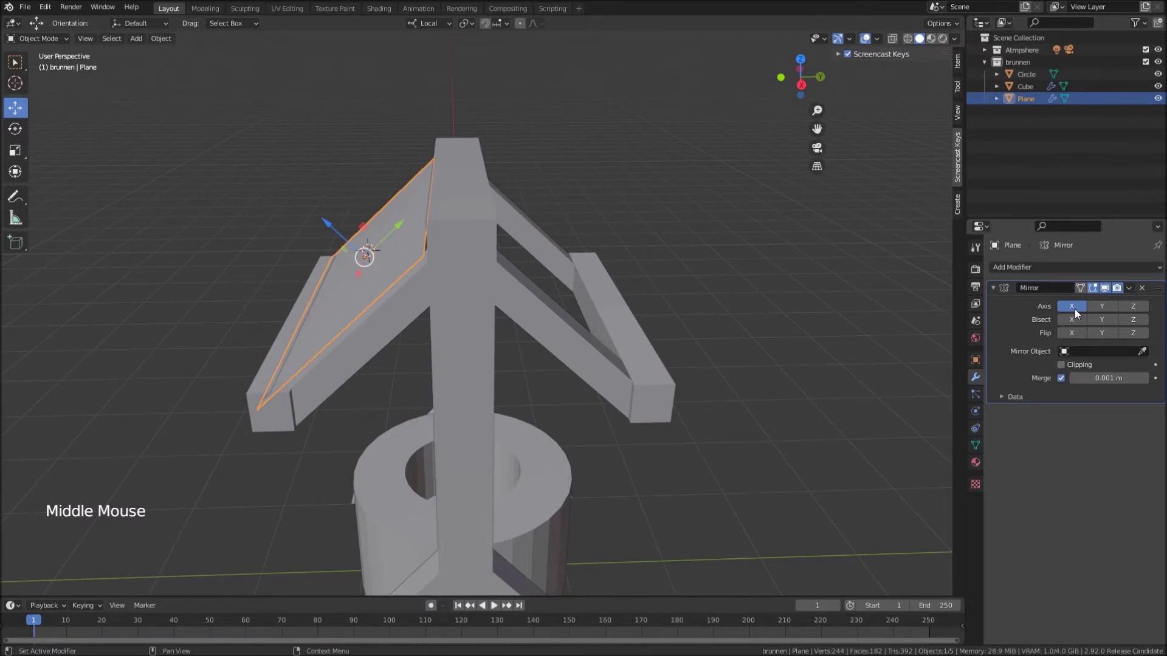
pyautogui.middleClick(672, 473)
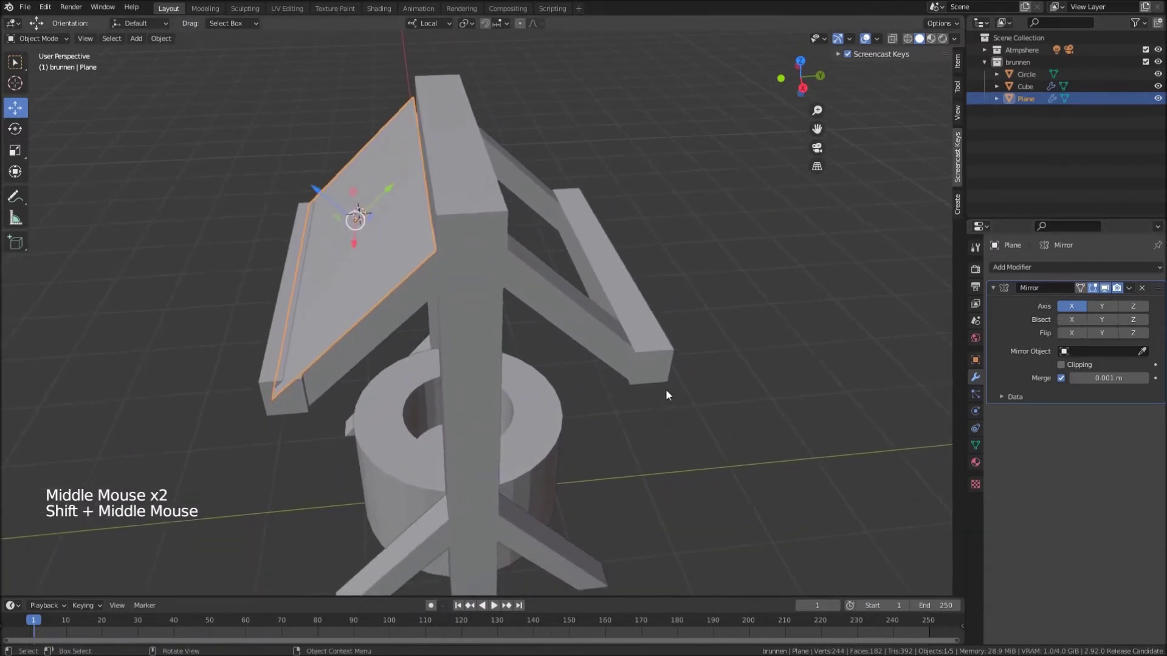
pyautogui.middleClick(433, 510)
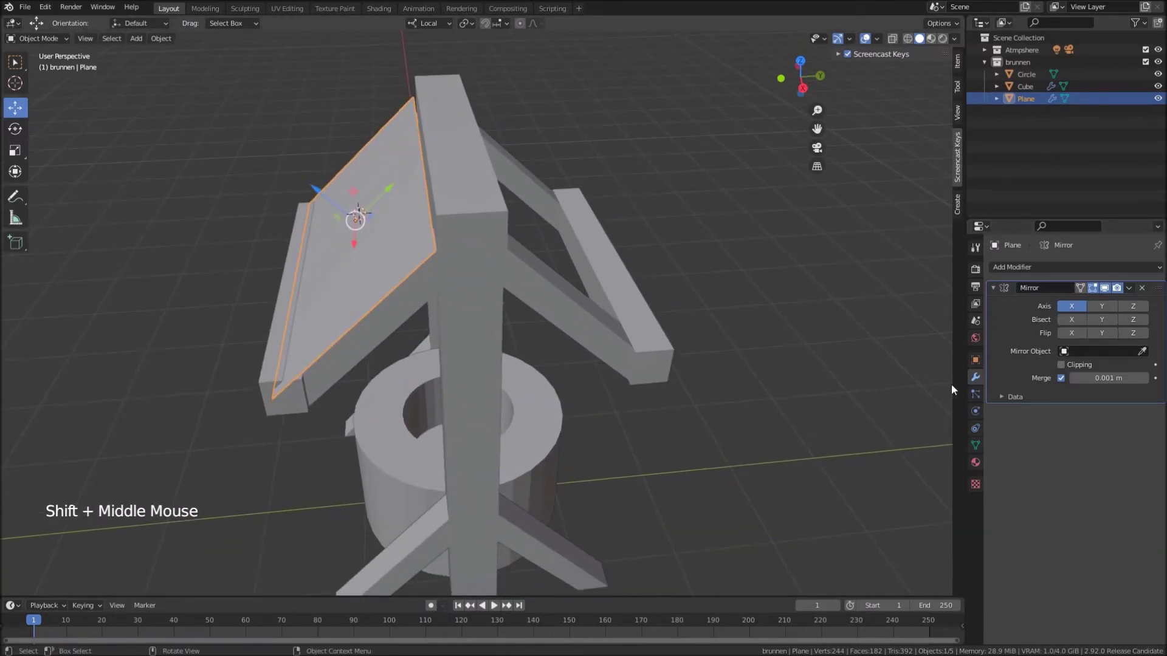
pyautogui.click(1074, 312)
pyautogui.click(1104, 313)
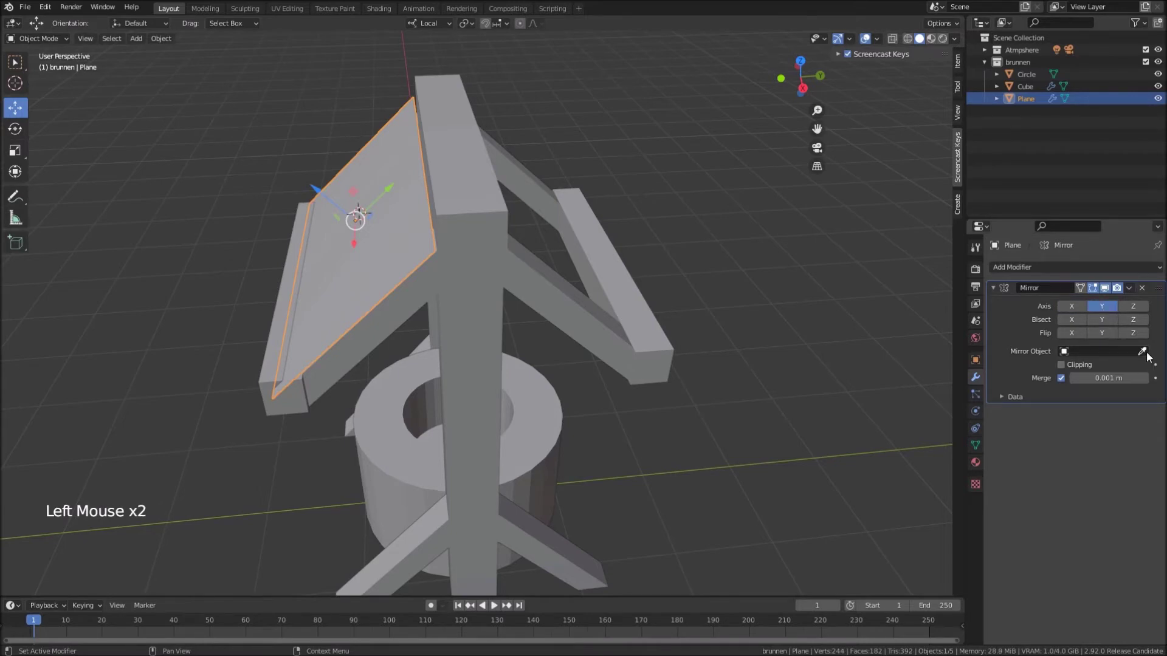
pyautogui.click(1151, 356)
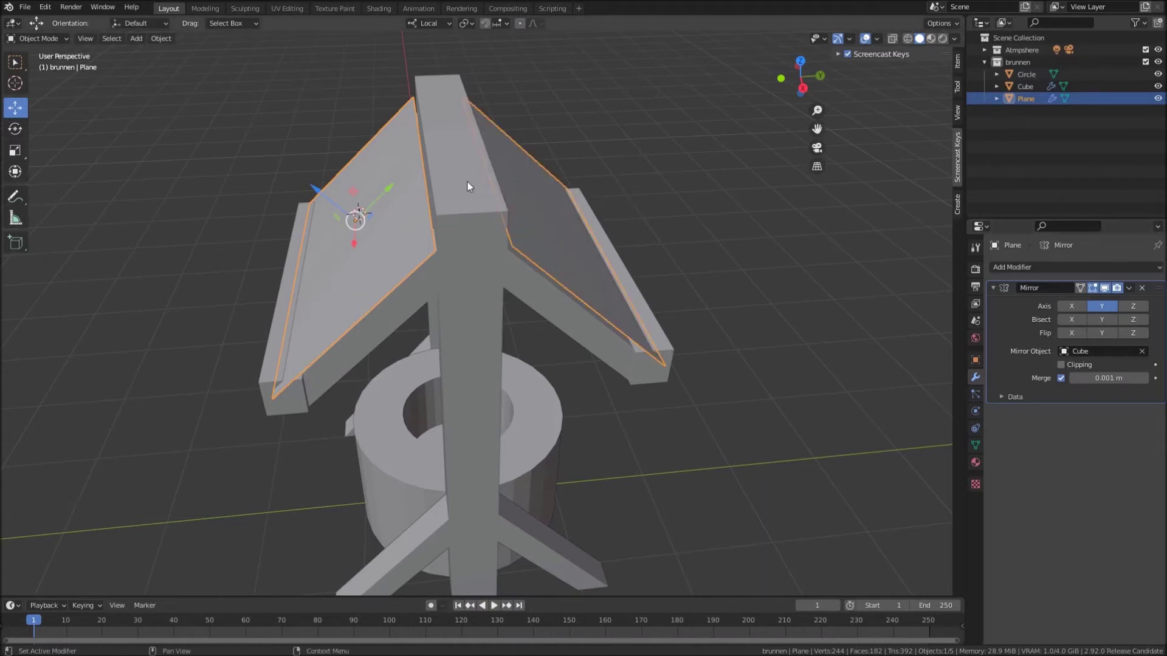
pyautogui.middleClick(564, 263)
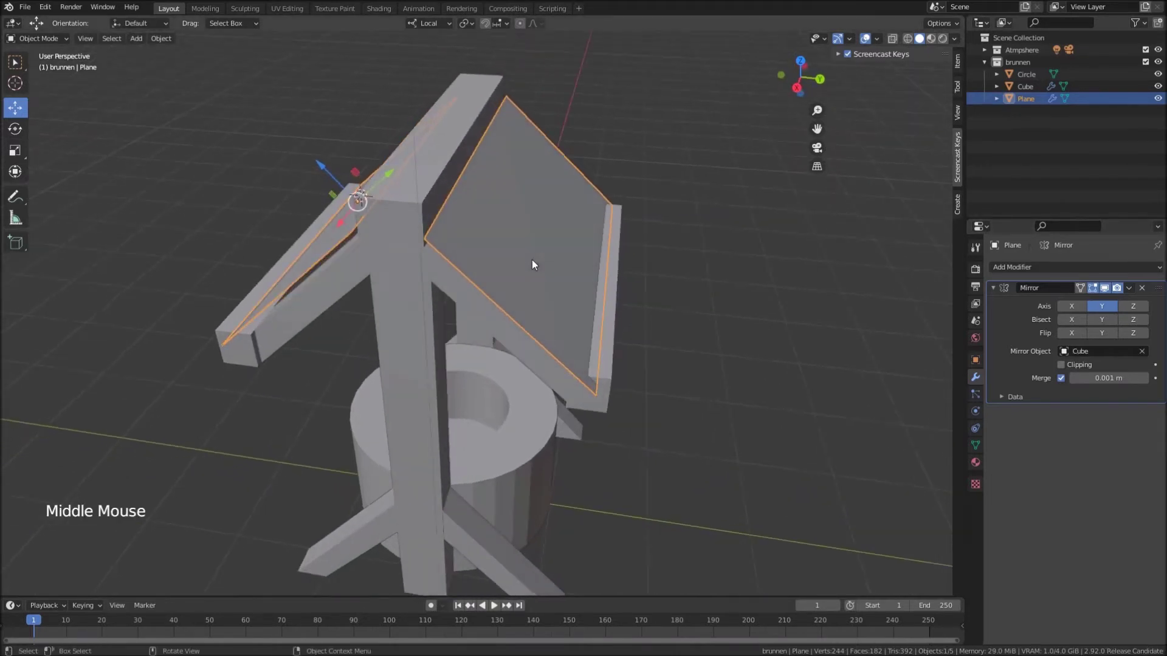
pyautogui.scroll(-3)
pyautogui.middleClick(479, 277)
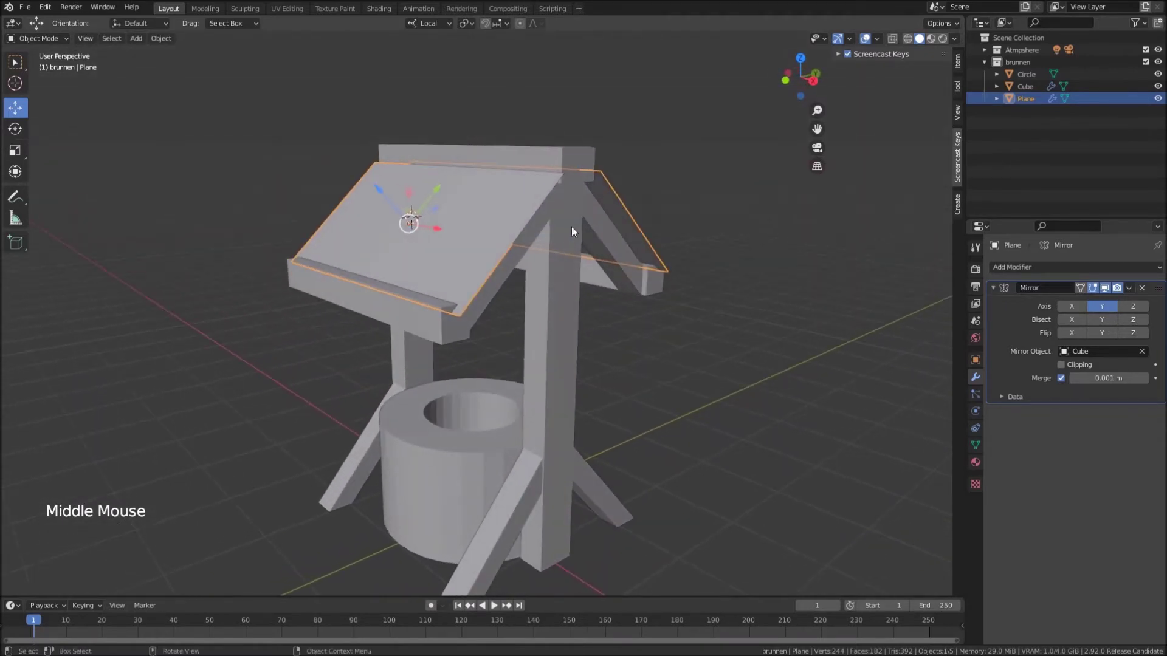
pyautogui.middleClick(549, 259)
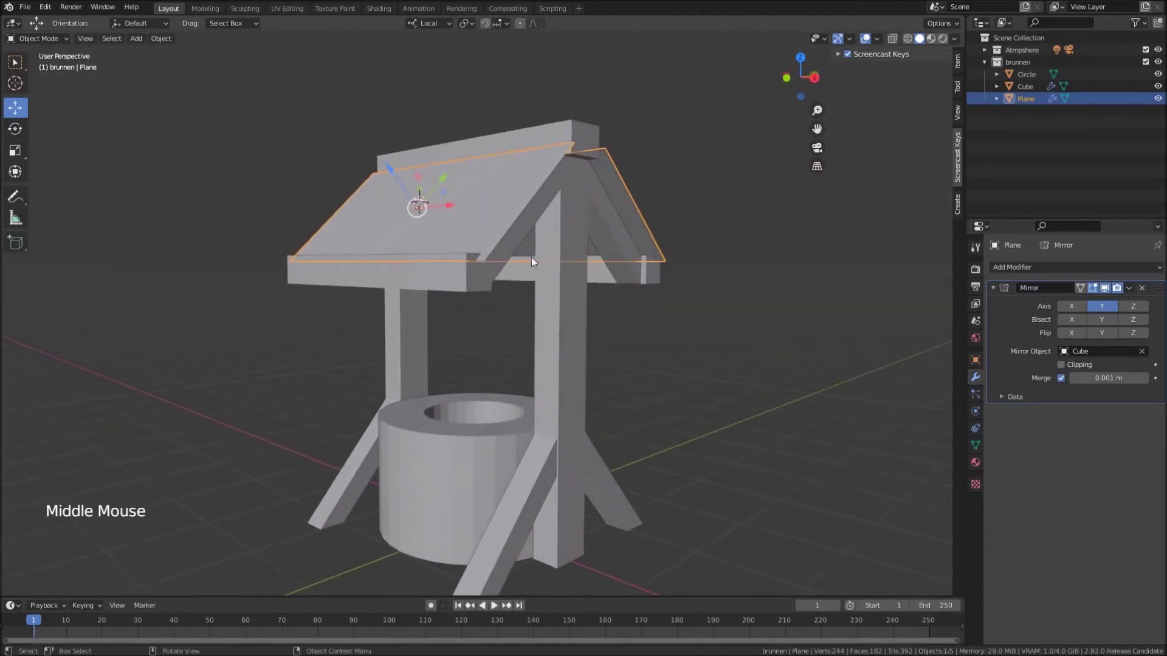
pyautogui.middleClick(502, 330)
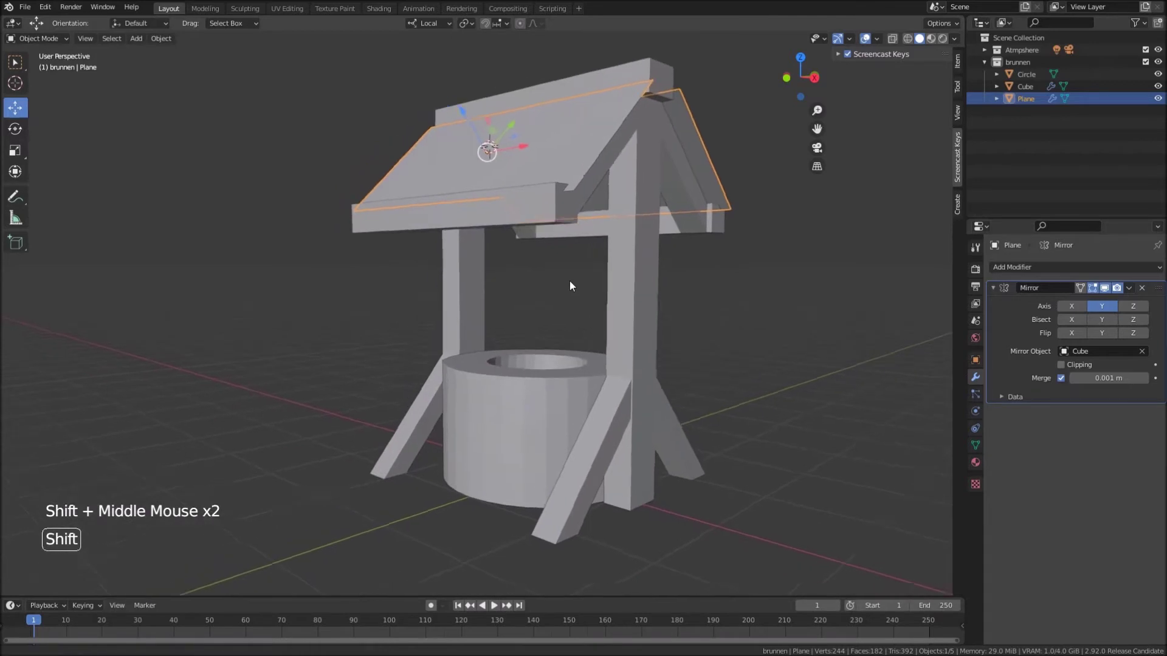
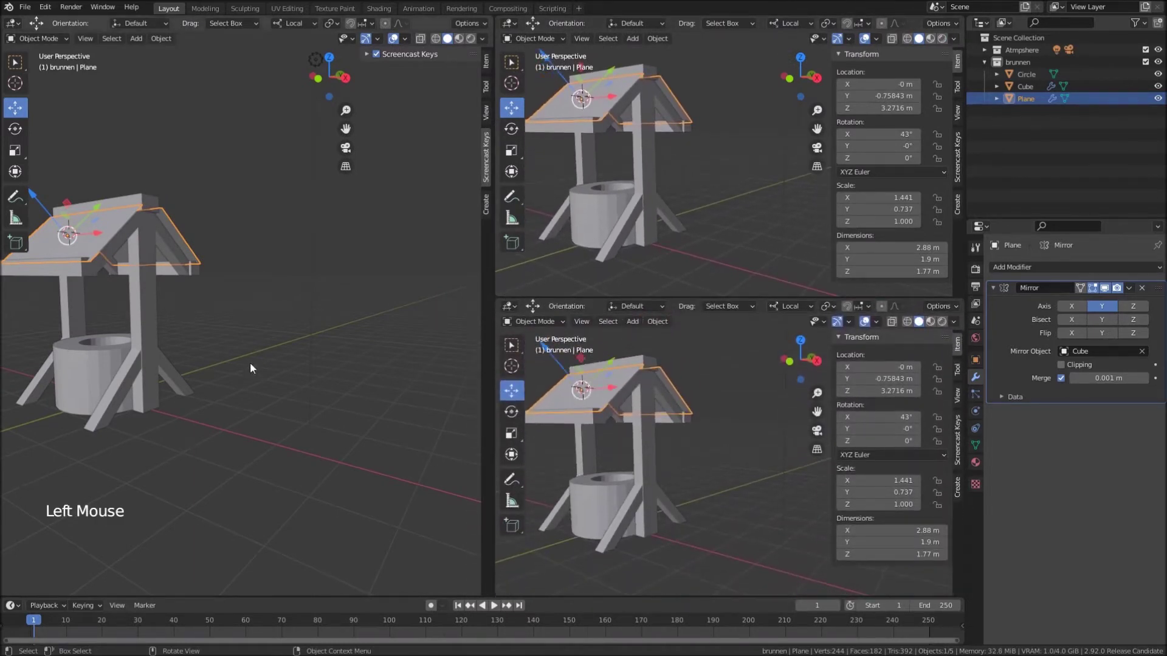
# Frame the roof in the left 3D view and turn the upper right area into an Image Editor
pyautogui.middleClick(216, 376)
pyautogui.middleClick(371, 391)
pyautogui.scroll(3)
pyautogui.middleClick(338, 384)
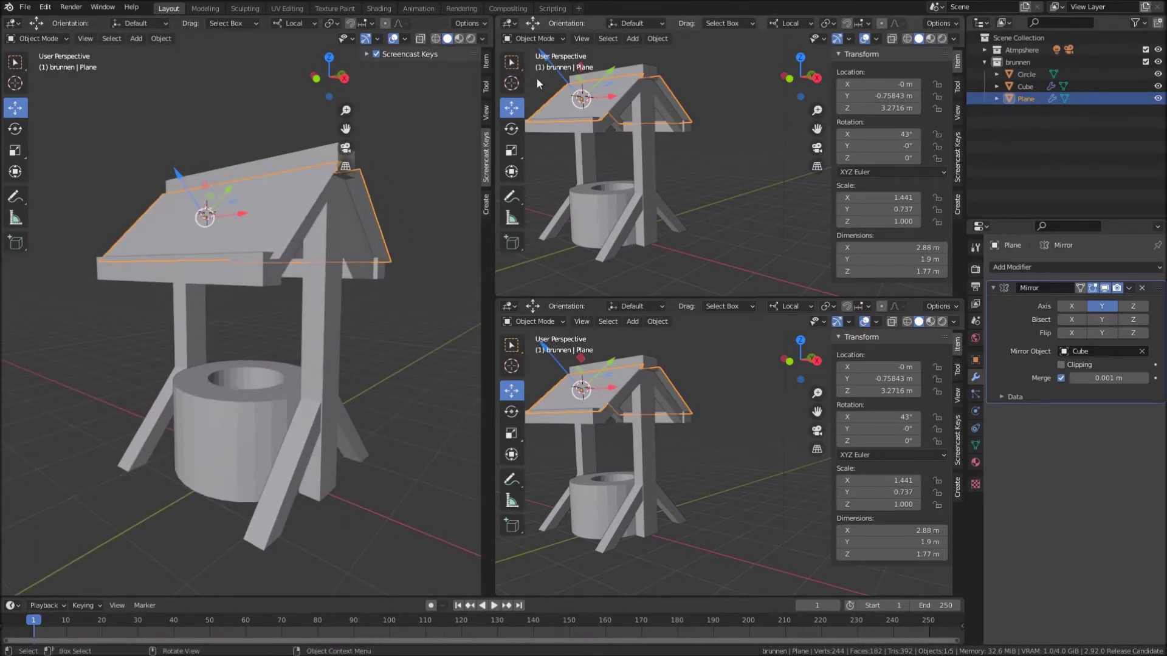
pyautogui.click(514, 30)
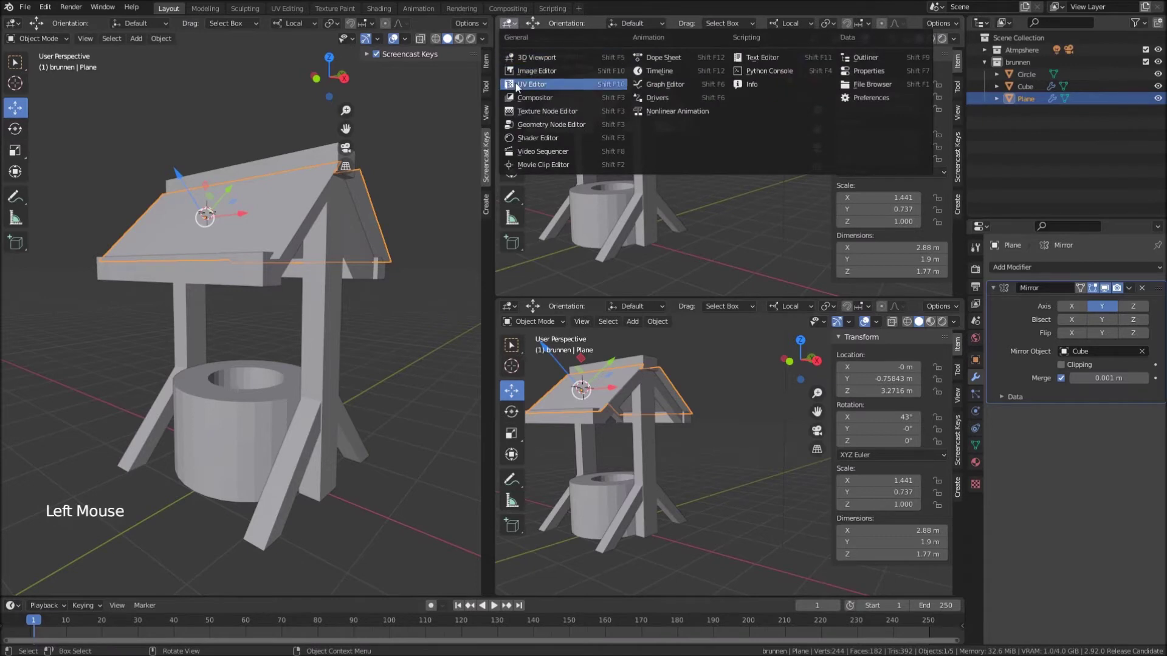
pyautogui.click(509, 306)
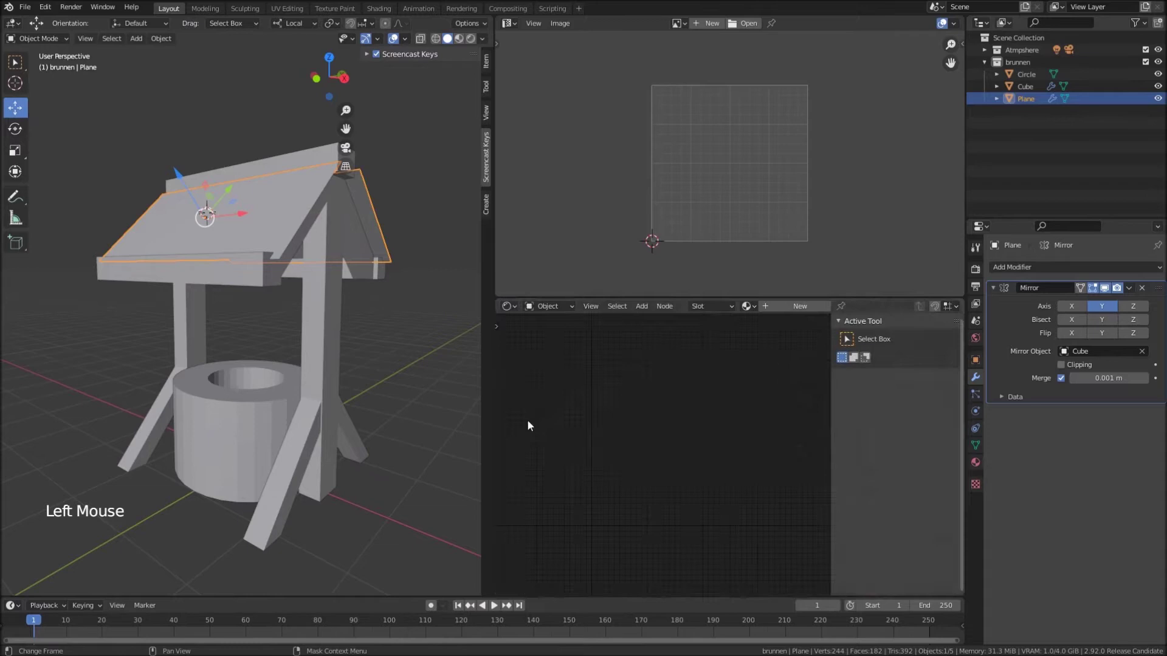
# Hide the sidebars in the node editor and the 3D view to free up space
pyautogui.press('n')
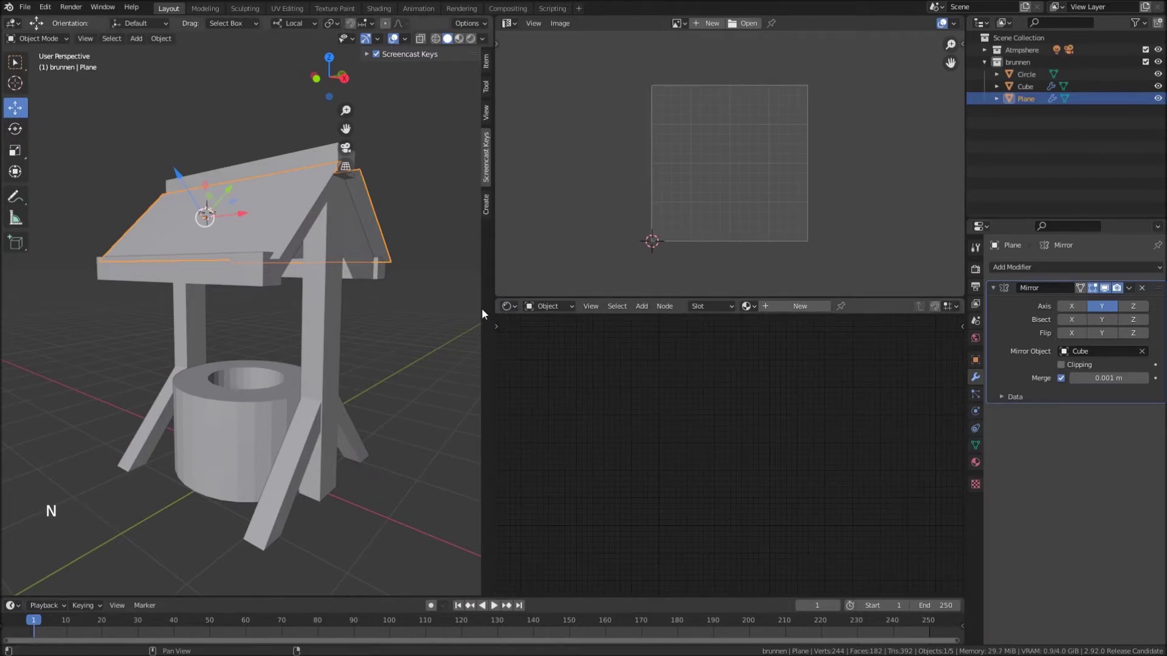
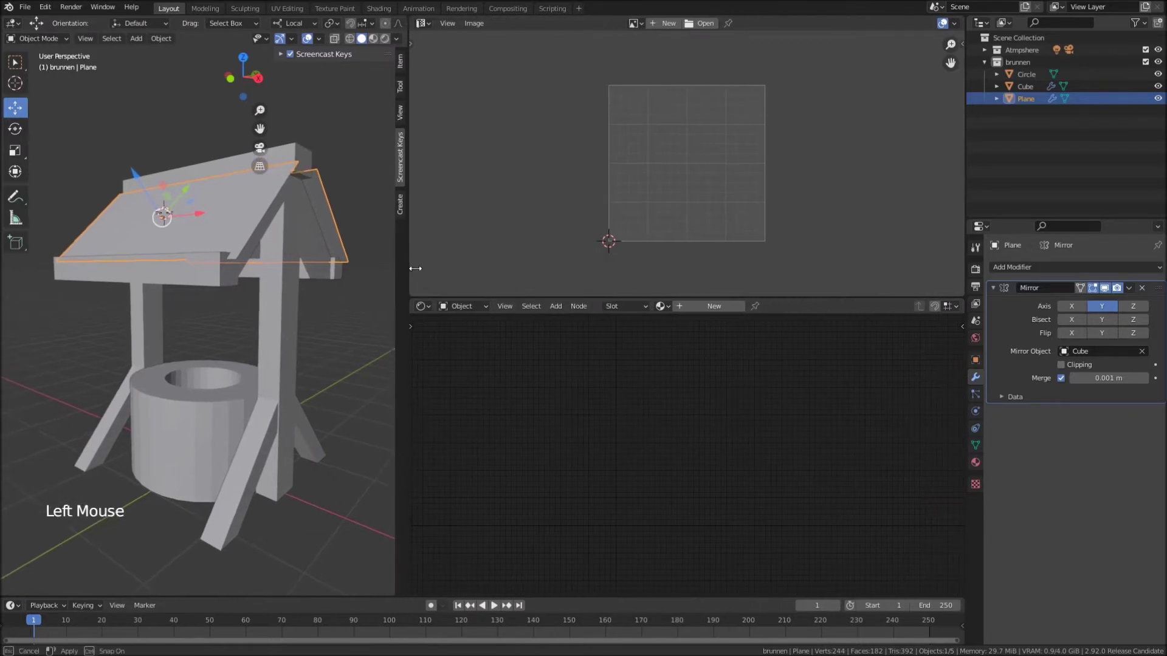
pyautogui.scroll(-3)
pyautogui.middleClick(260, 267)
pyautogui.scroll(3)
pyautogui.middleClick(240, 290)
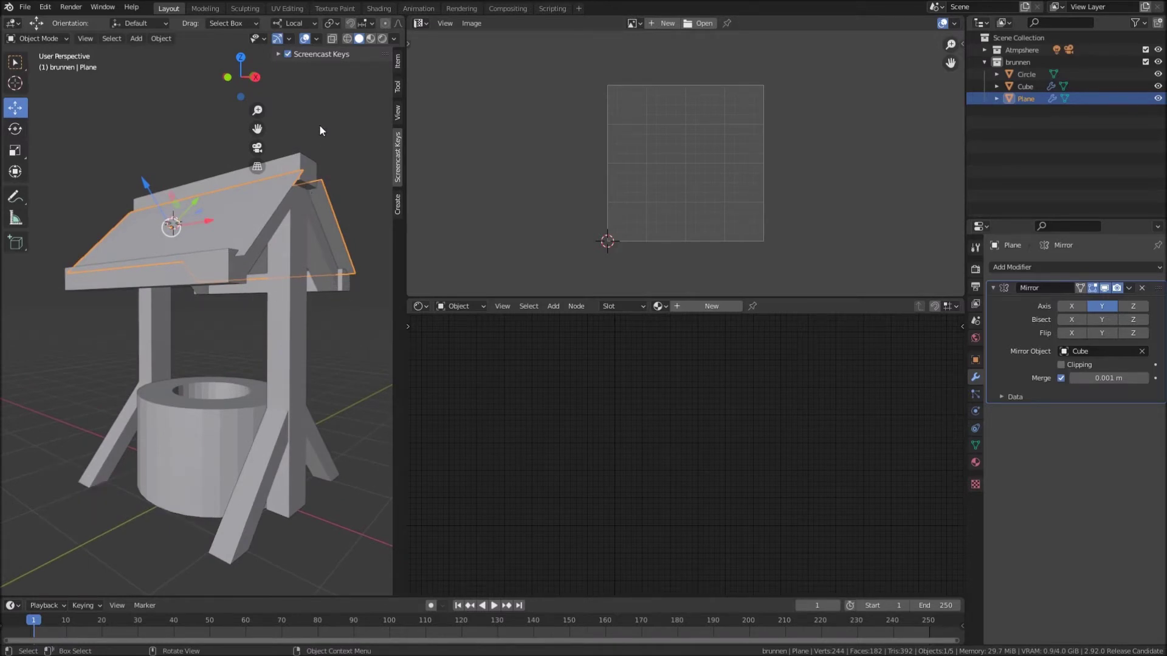
pyautogui.press('n')
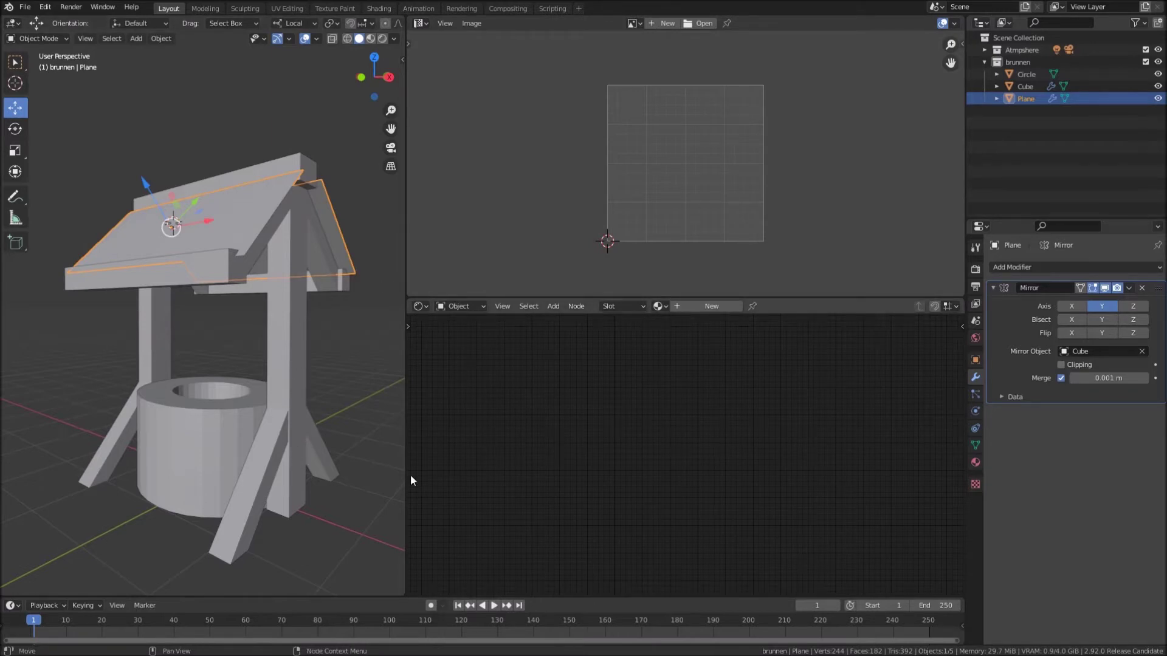
# Select the Circle object and create a new material on it named 'Brunnen'
pyautogui.click(207, 446)
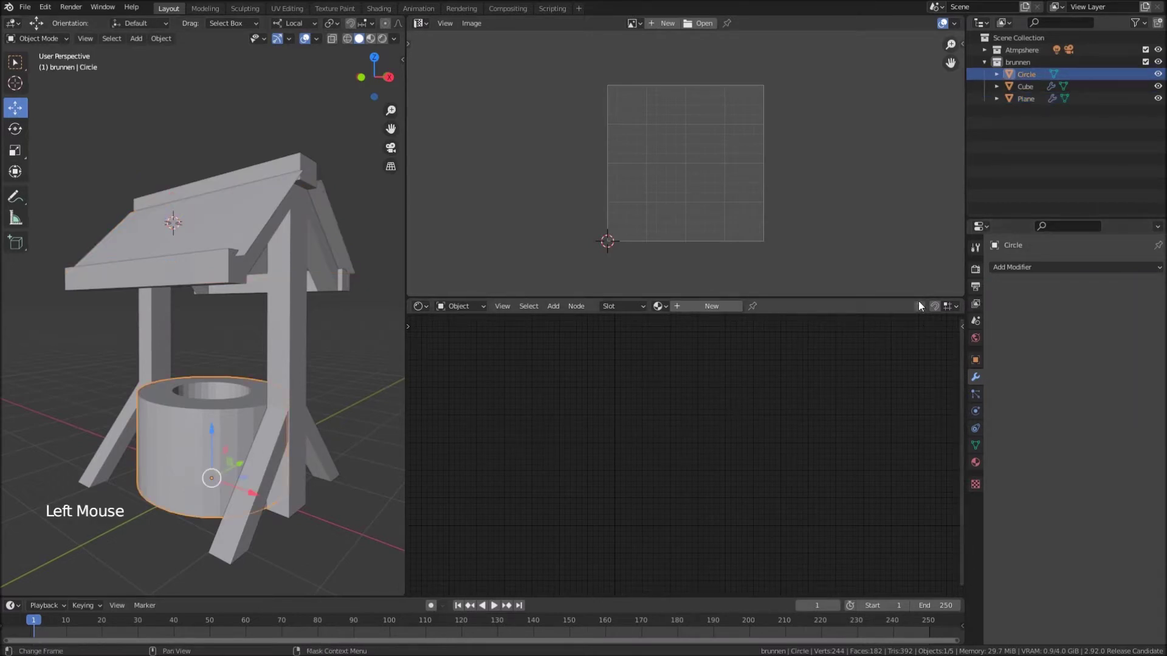
pyautogui.click(718, 310)
pyautogui.click(769, 310)
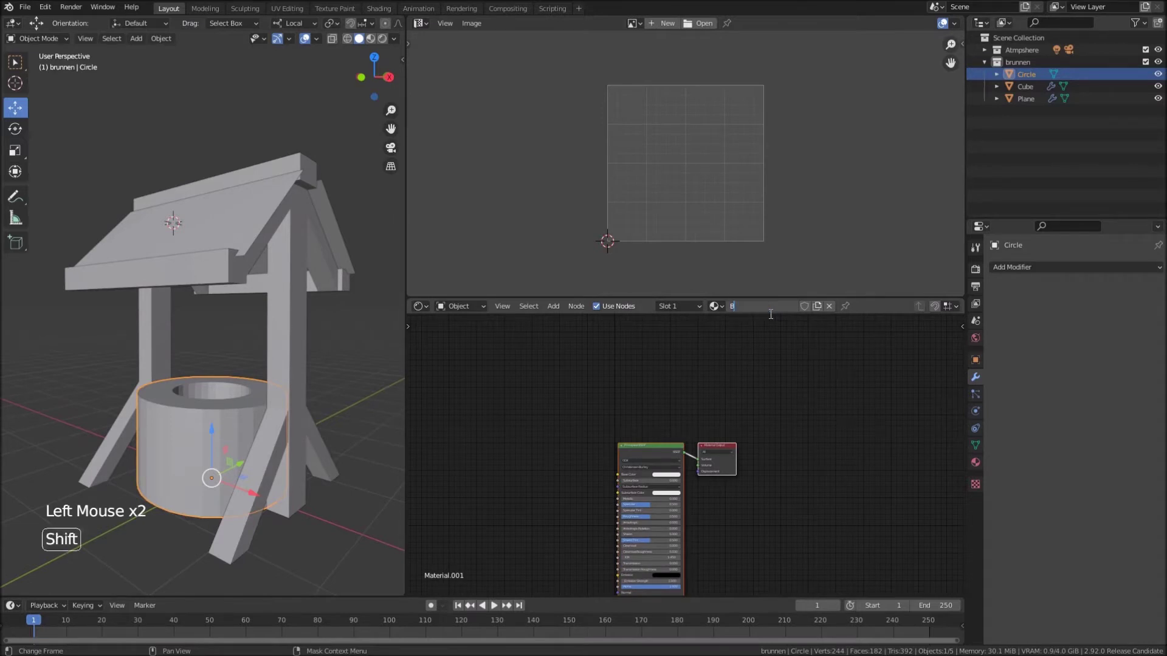
pyautogui.press('n')
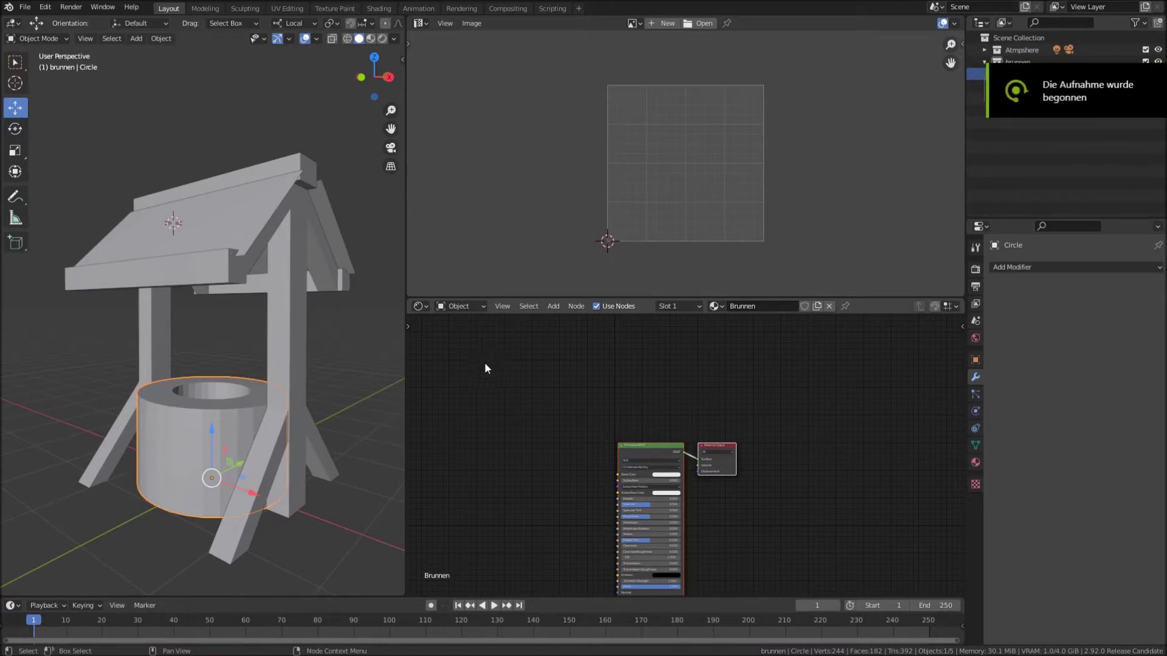
pyautogui.middleClick(543, 542)
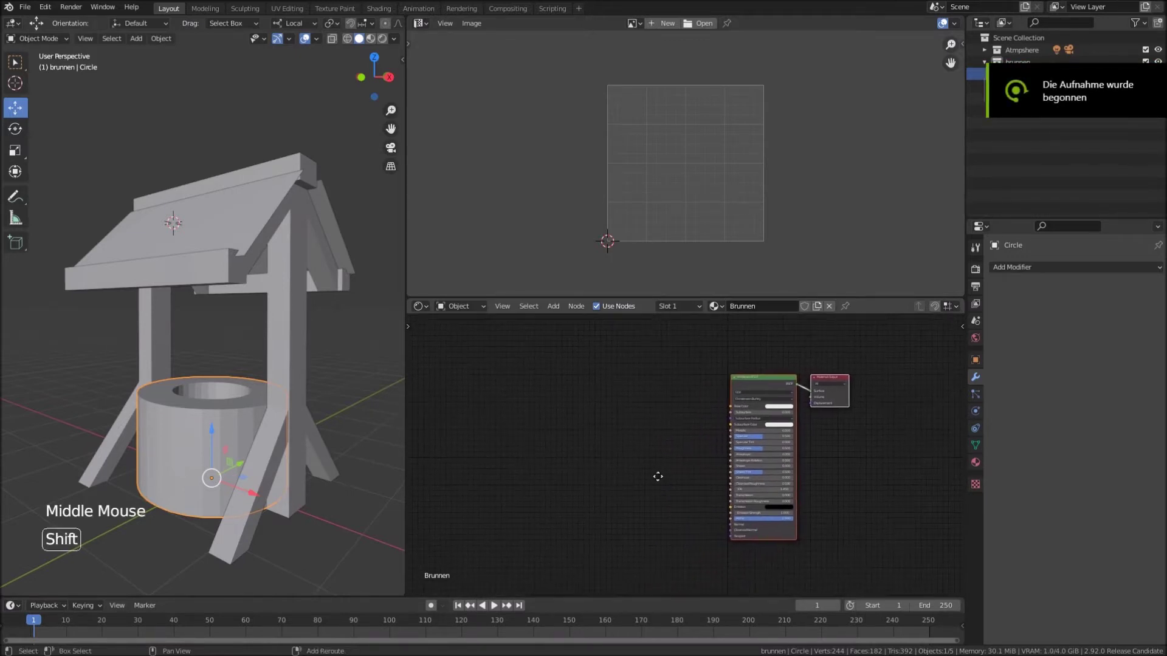
pyautogui.scroll(3)
pyautogui.middleClick(665, 450)
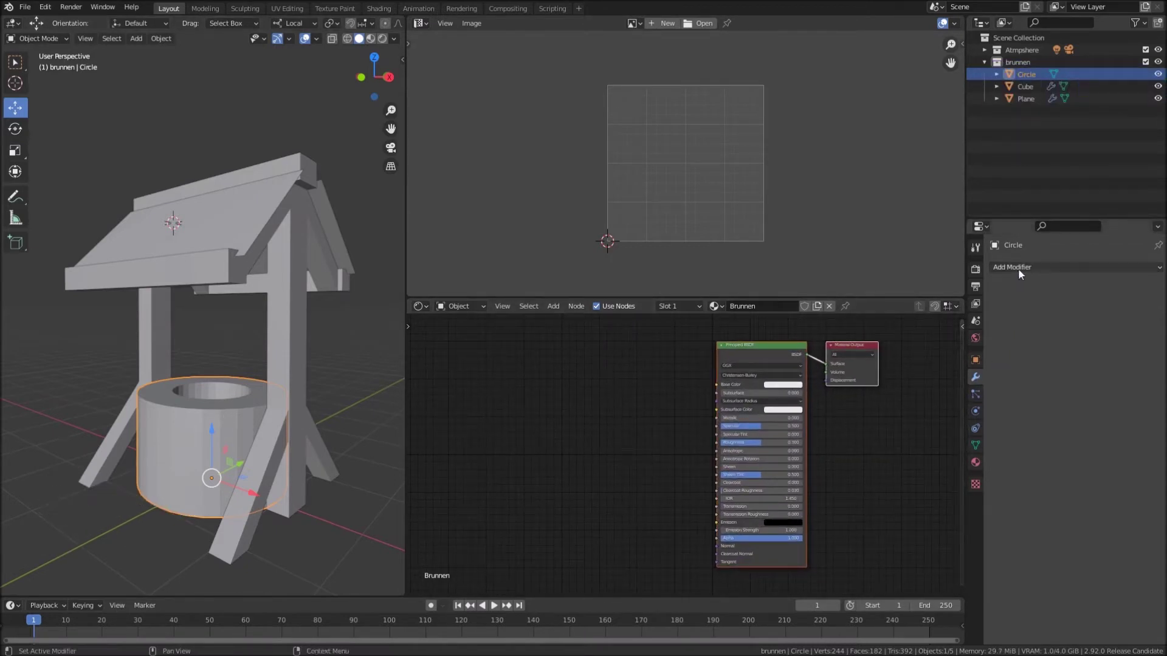
# Add a Subdivision Surface modifier to the ring and cut two extra edge loops in Edit Mode
pyautogui.click(1022, 272)
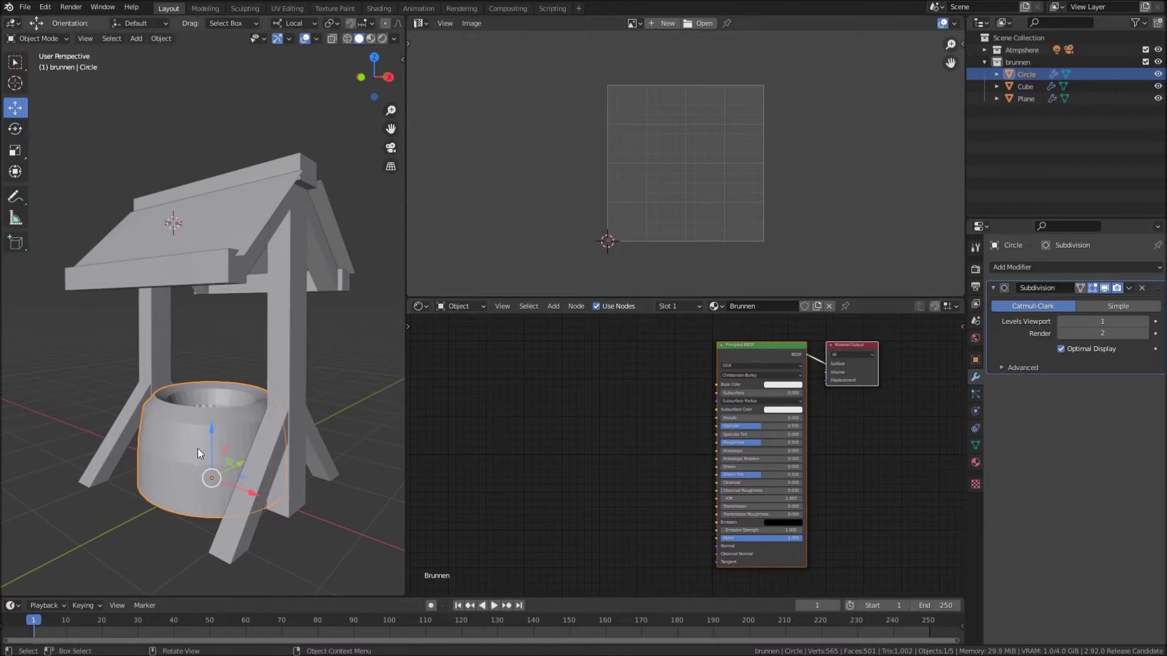
pyautogui.press('Tab')
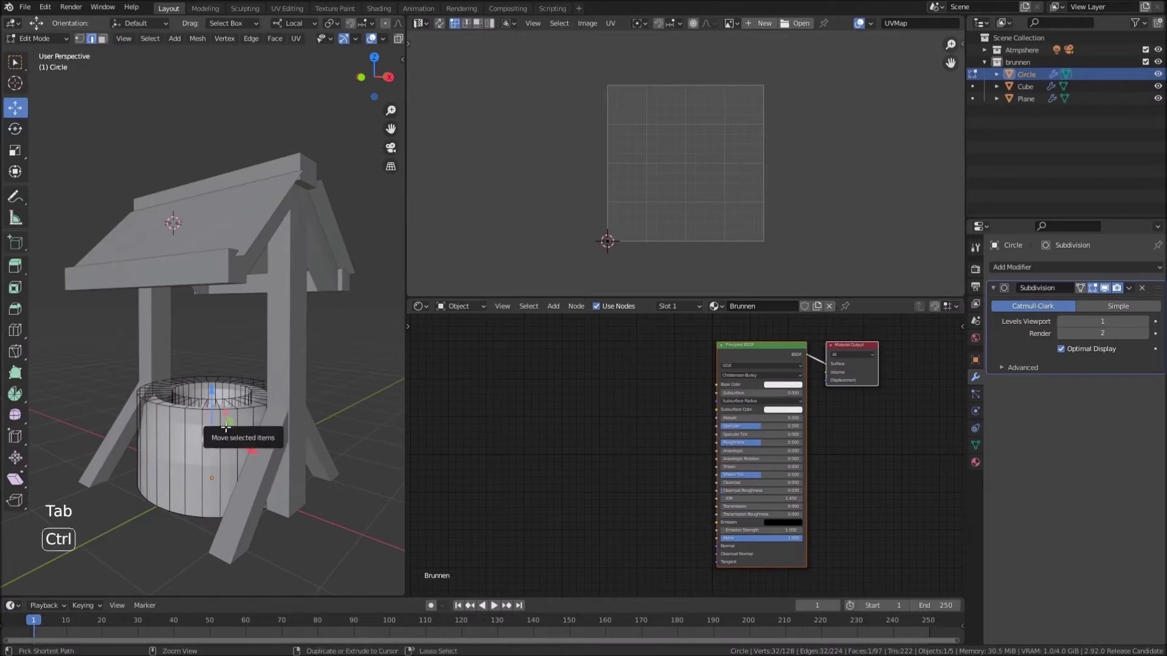
pyautogui.press('ctrl+r')
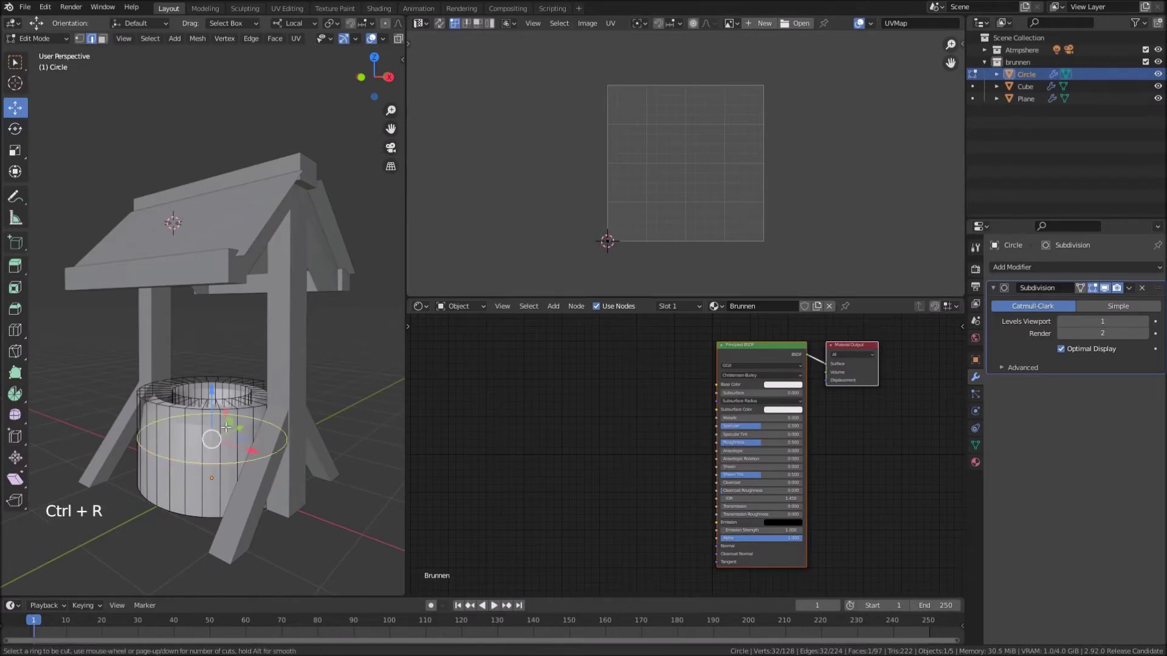
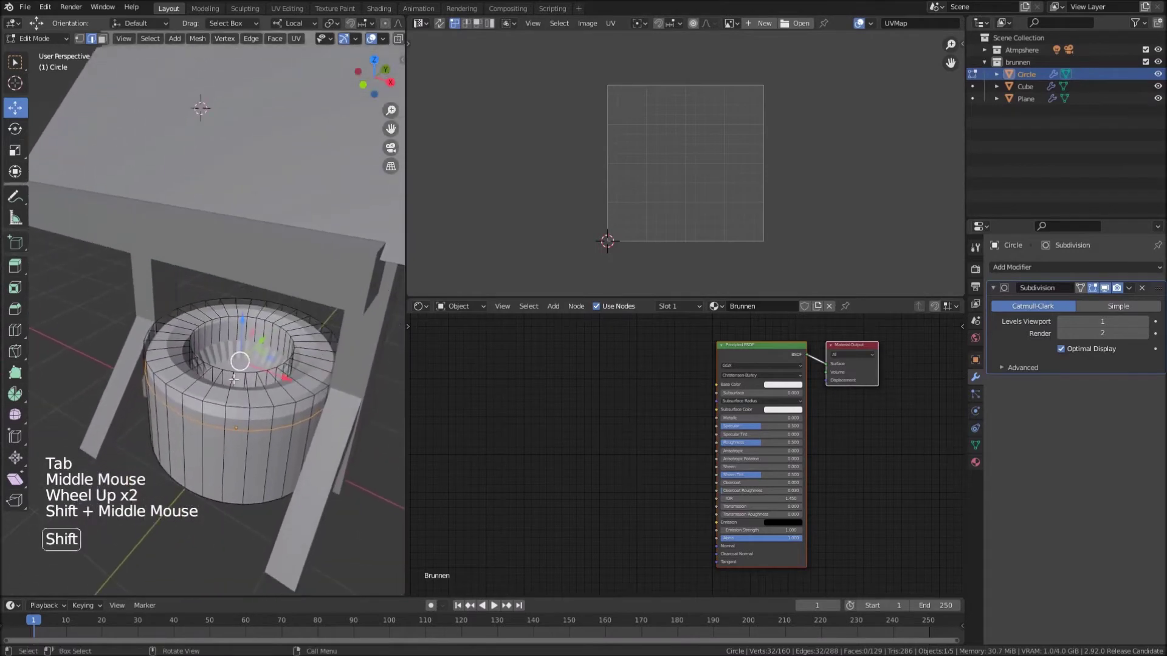
pyautogui.scroll(3)
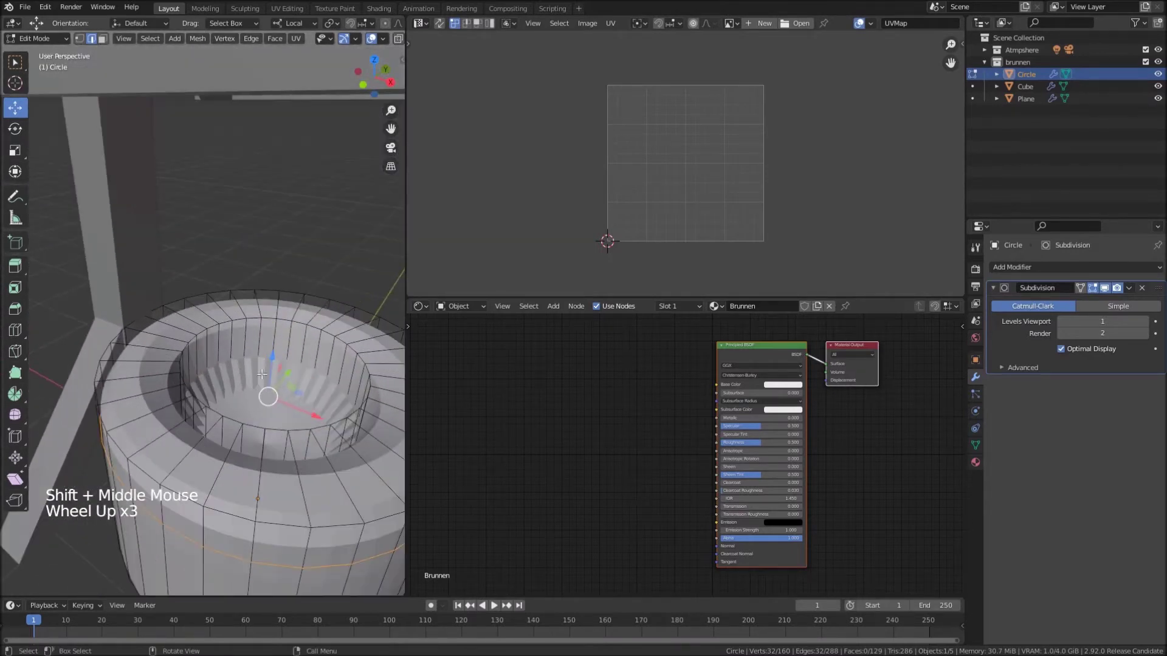
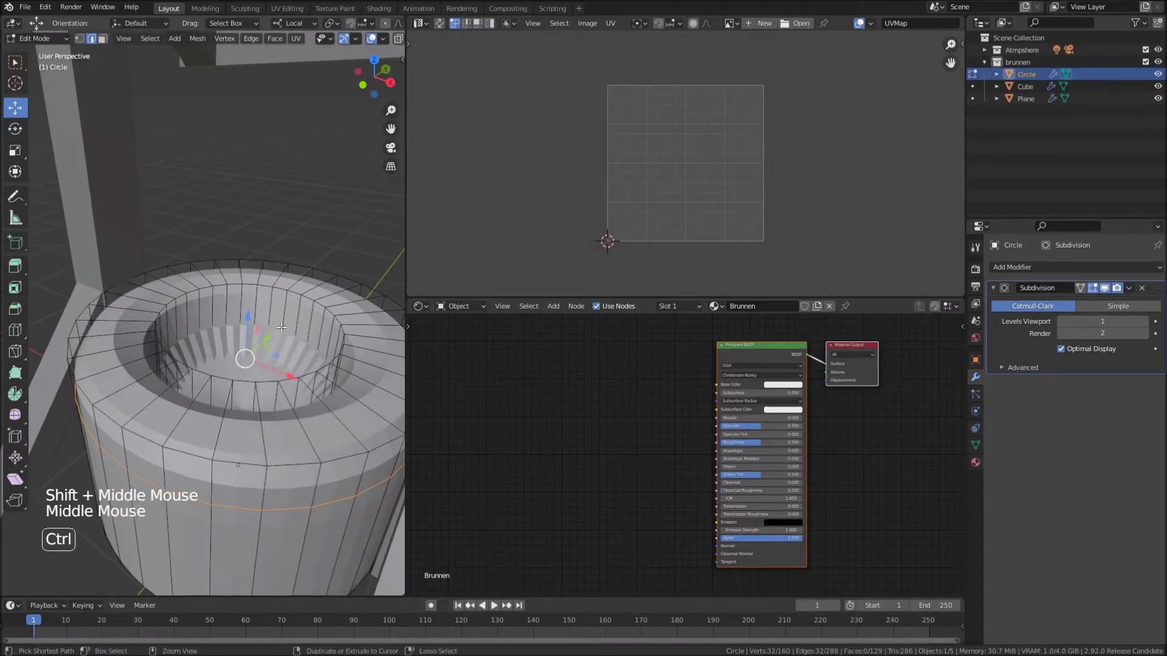
pyautogui.press('ctrl+r')
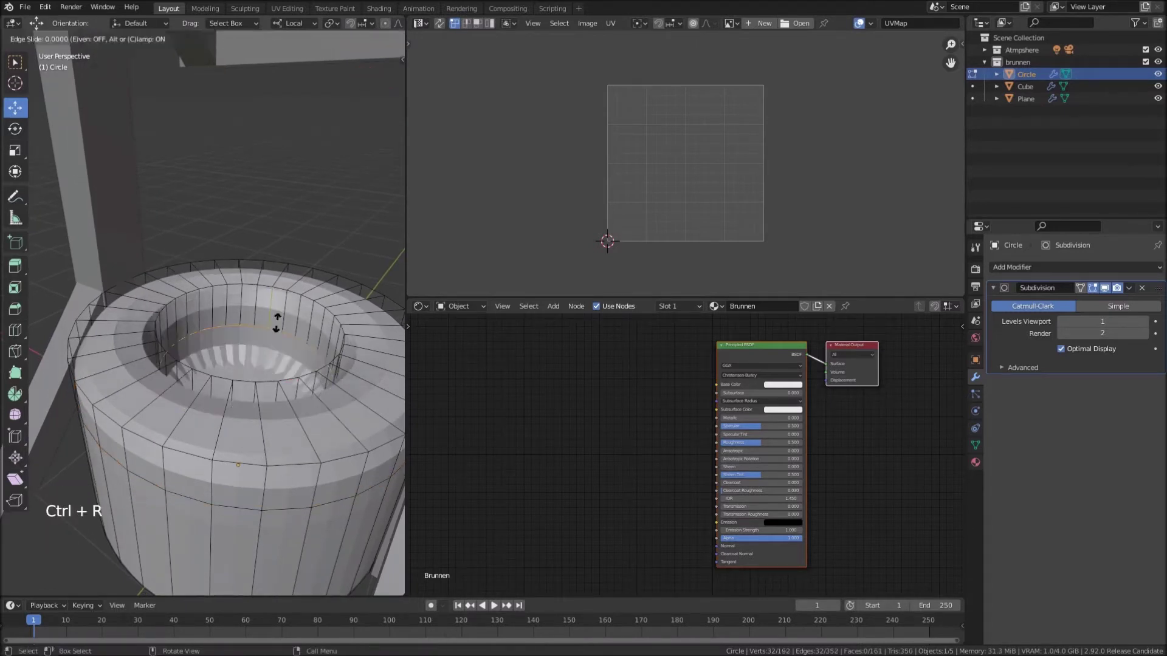
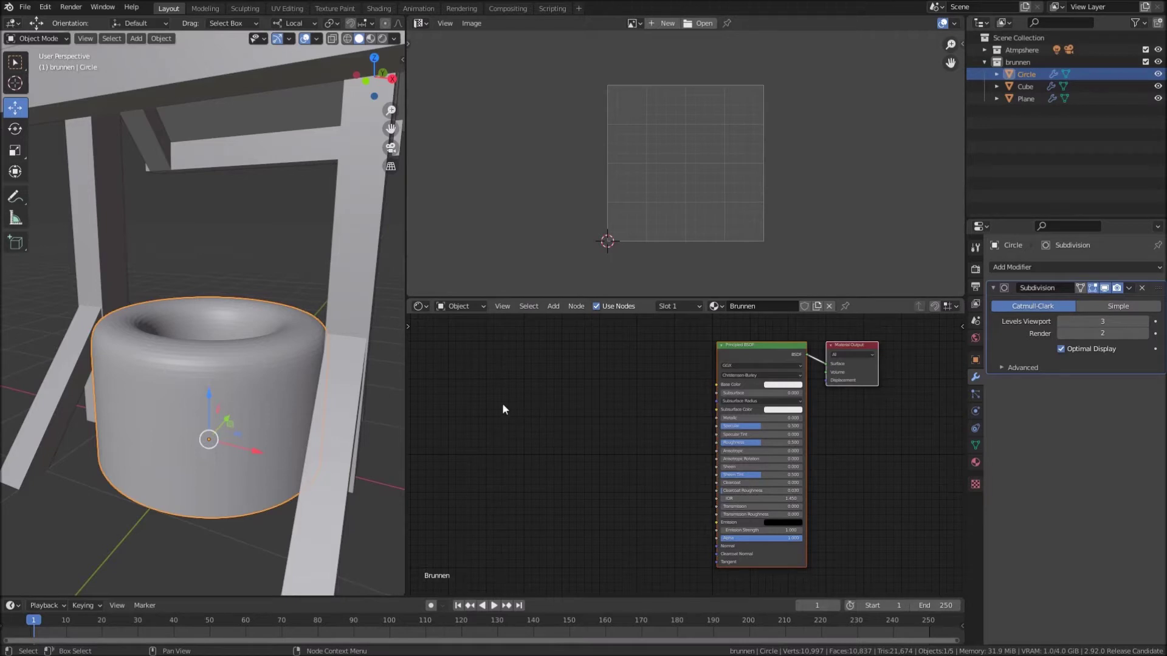
# Add an Image Texture node with the stone diffuse image and link its Color to Base Color
pyautogui.press('shift+a')
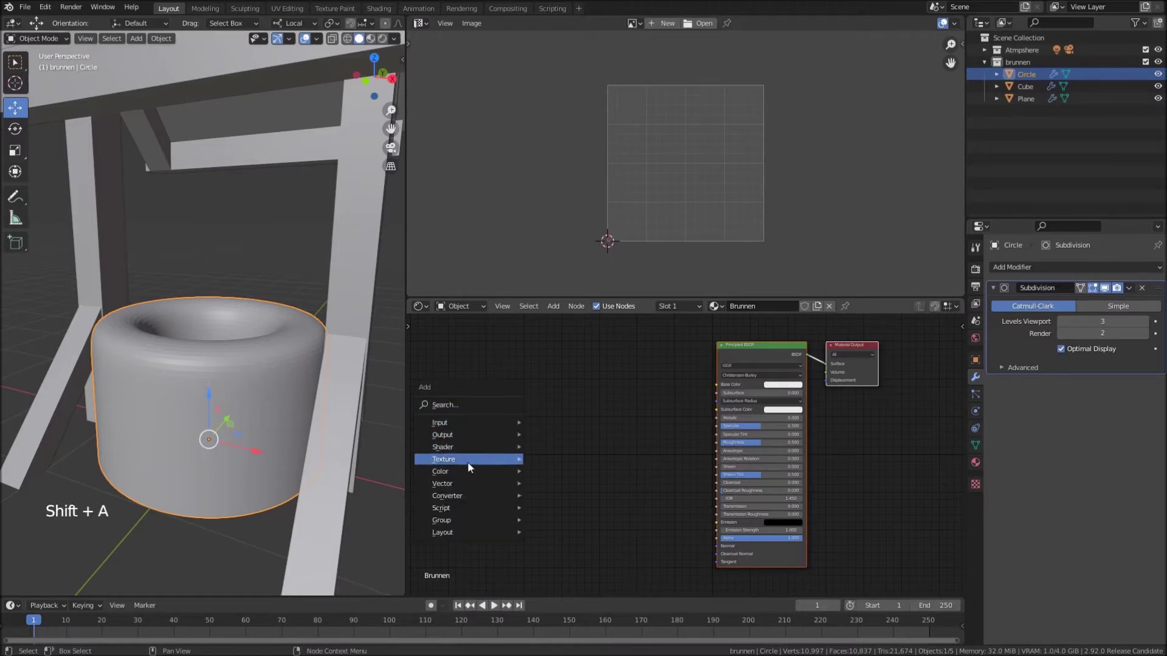
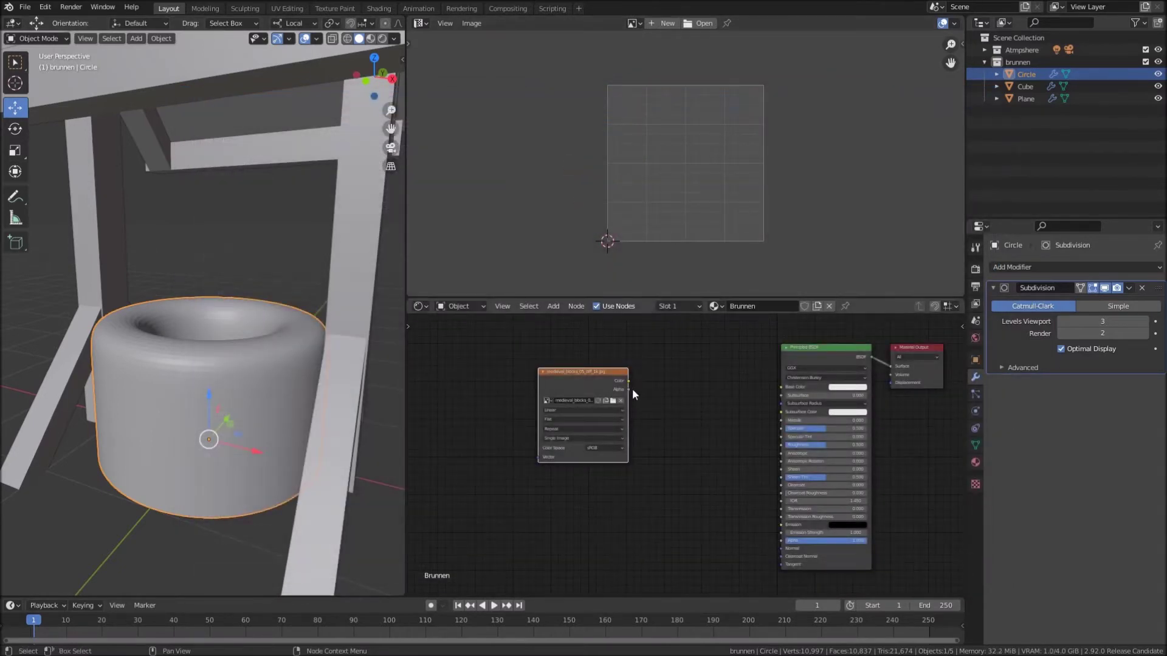
pyautogui.click(634, 384)
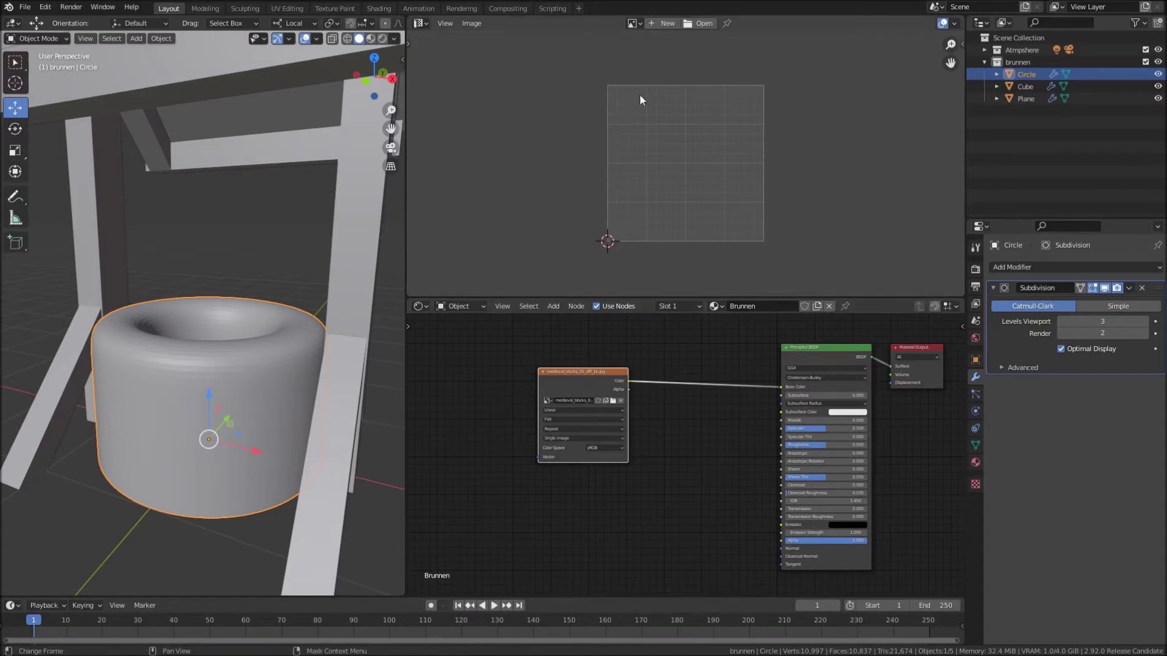
pyautogui.click(643, 29)
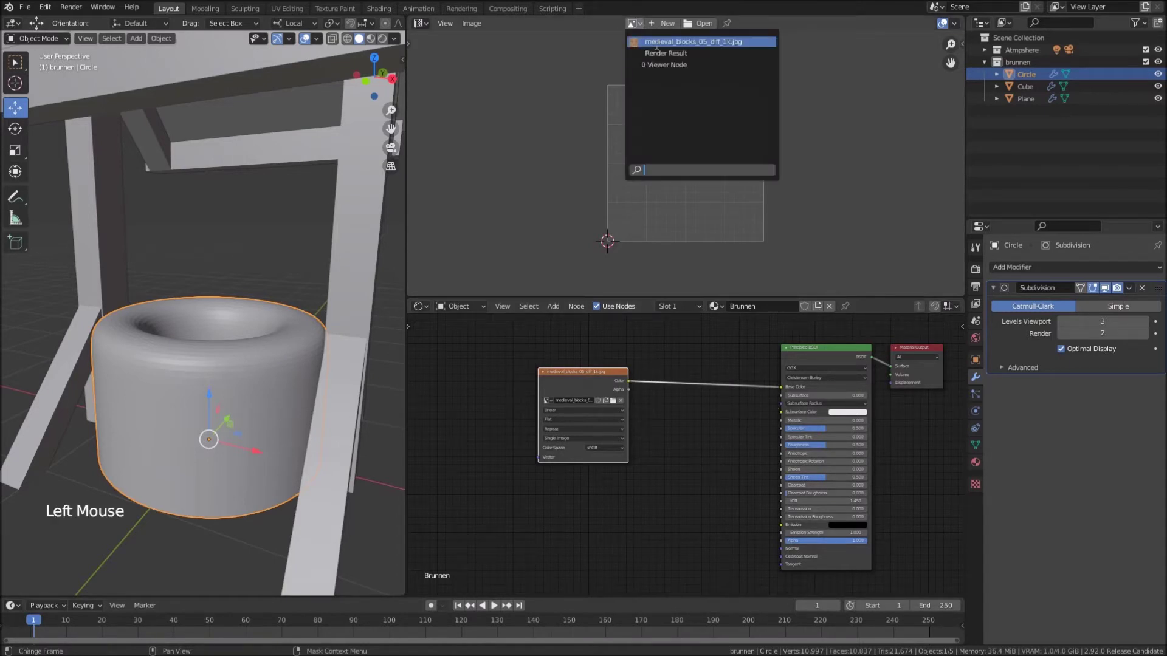
# Inspect the well ring and switch the viewport shading to Material Preview
pyautogui.scroll(-3)
pyautogui.press('Tab')
pyautogui.scroll(-3)
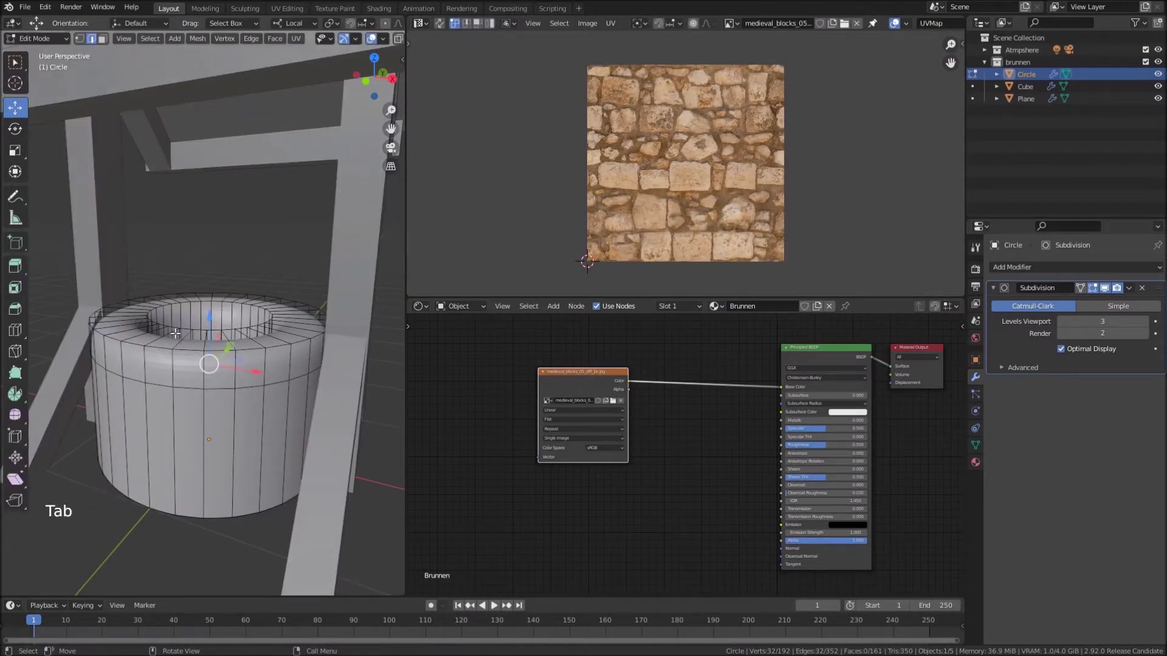
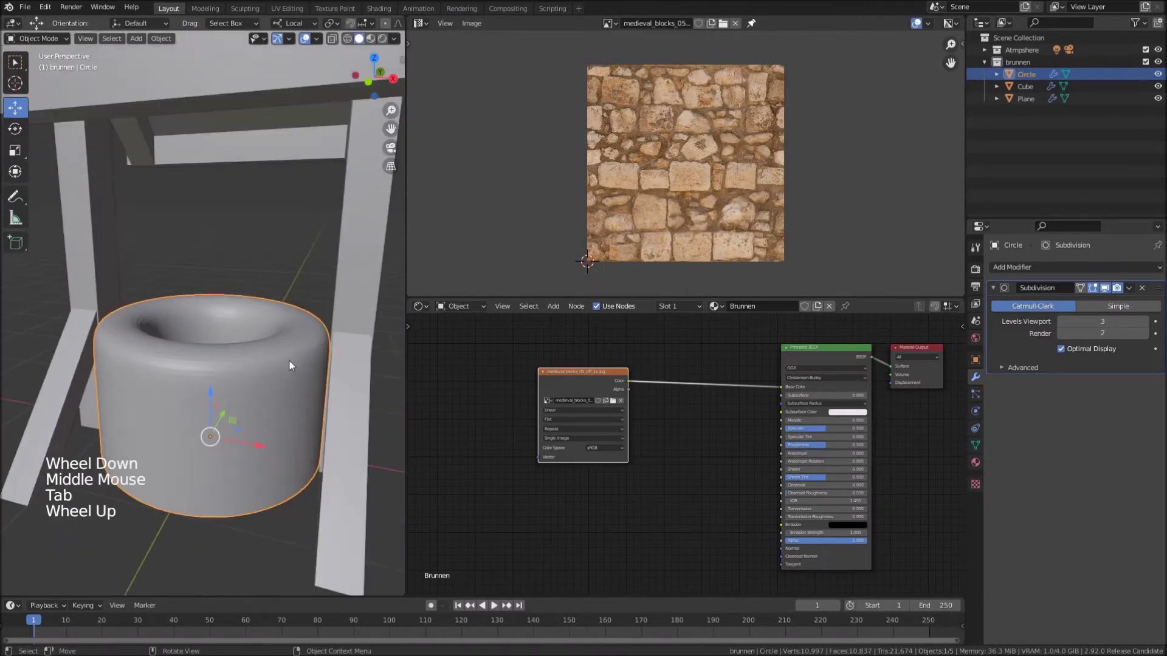
pyautogui.middleClick(297, 351)
pyautogui.middleClick(284, 374)
pyautogui.scroll(-3)
pyautogui.middleClick(255, 355)
pyautogui.scroll(-3)
pyautogui.middleClick(266, 363)
pyautogui.middleClick(258, 345)
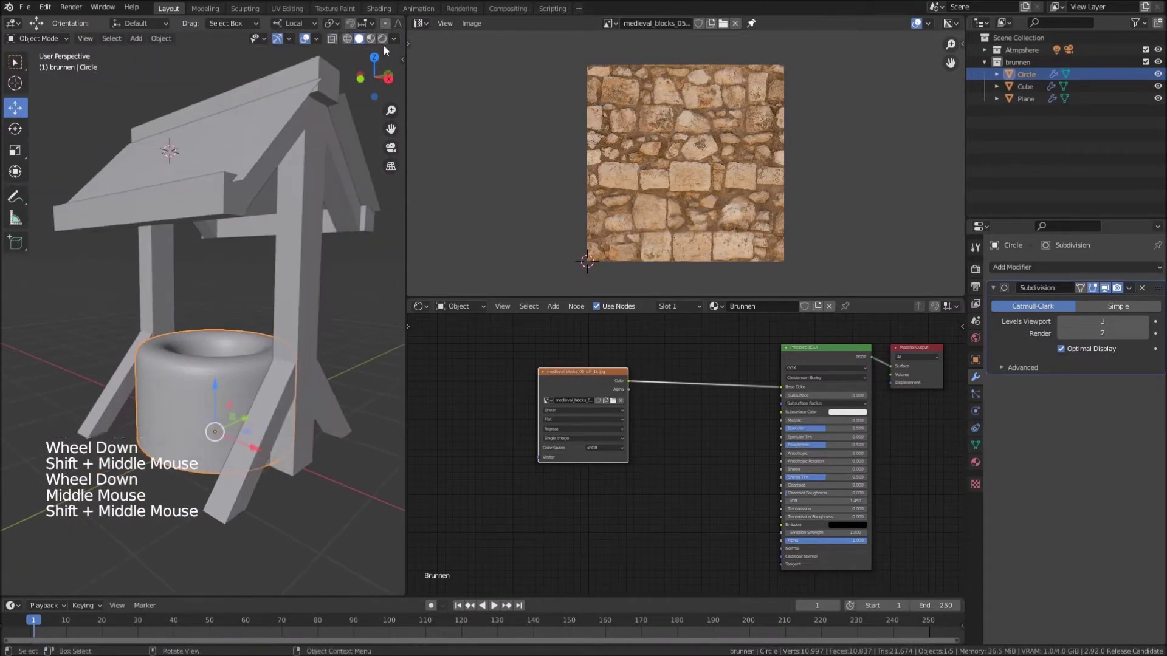
pyautogui.click(386, 45)
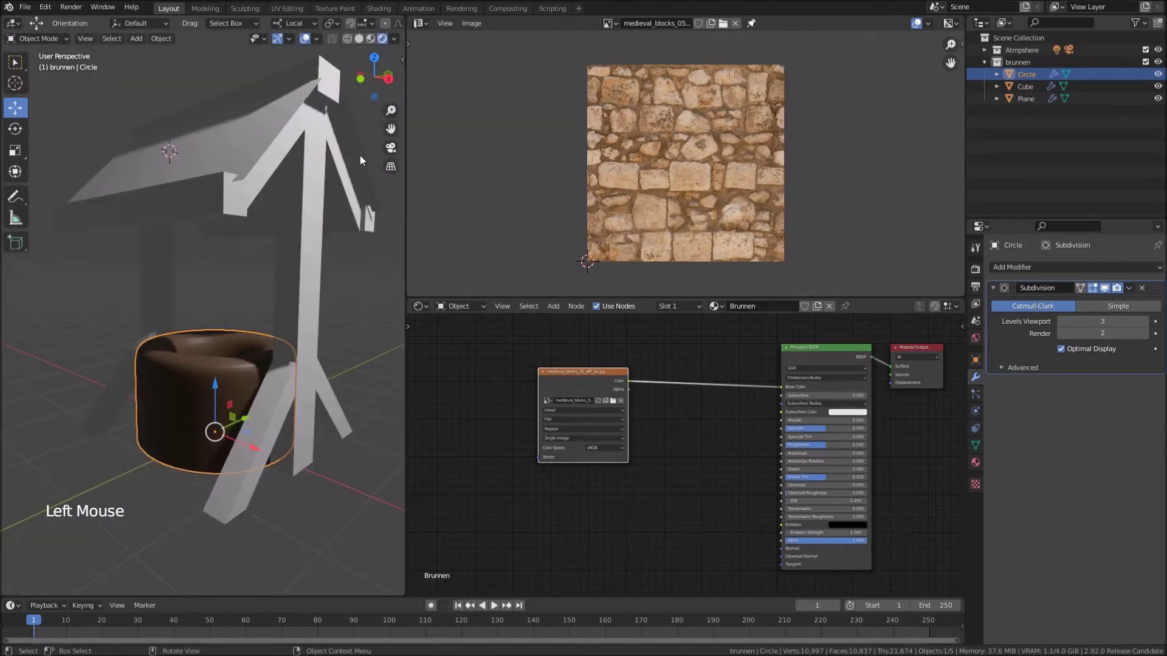
# Unwrap the well ring's UVs in Edit Mode and return to Object Mode
pyautogui.press('Tab')
pyautogui.press('a')
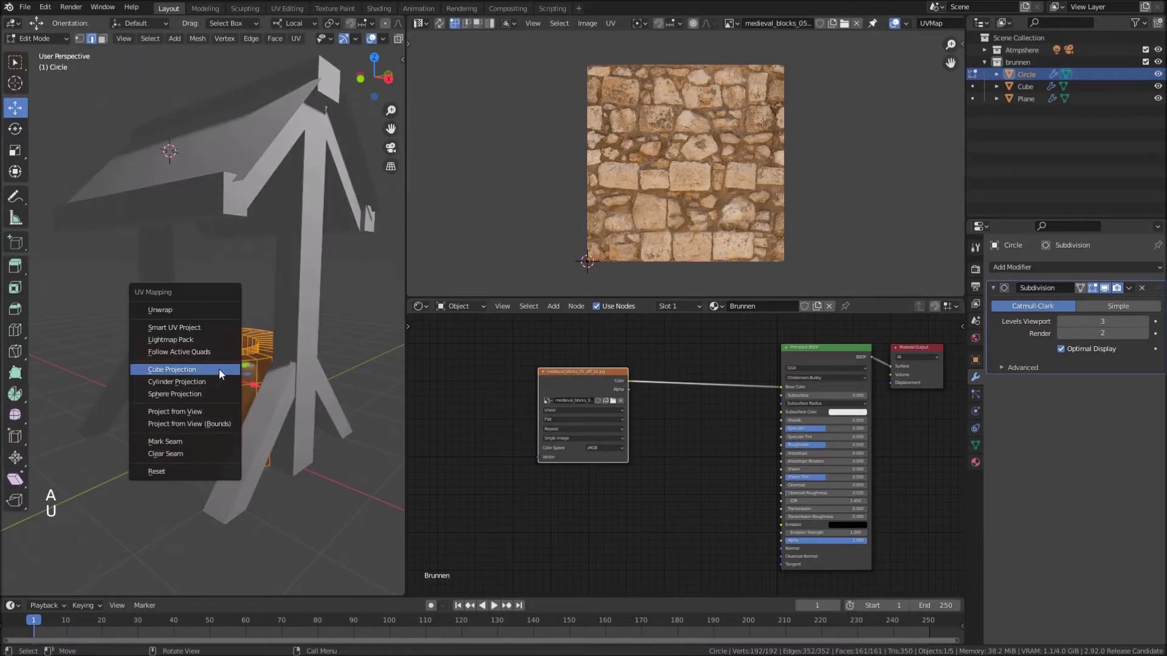
pyautogui.press('Tab')
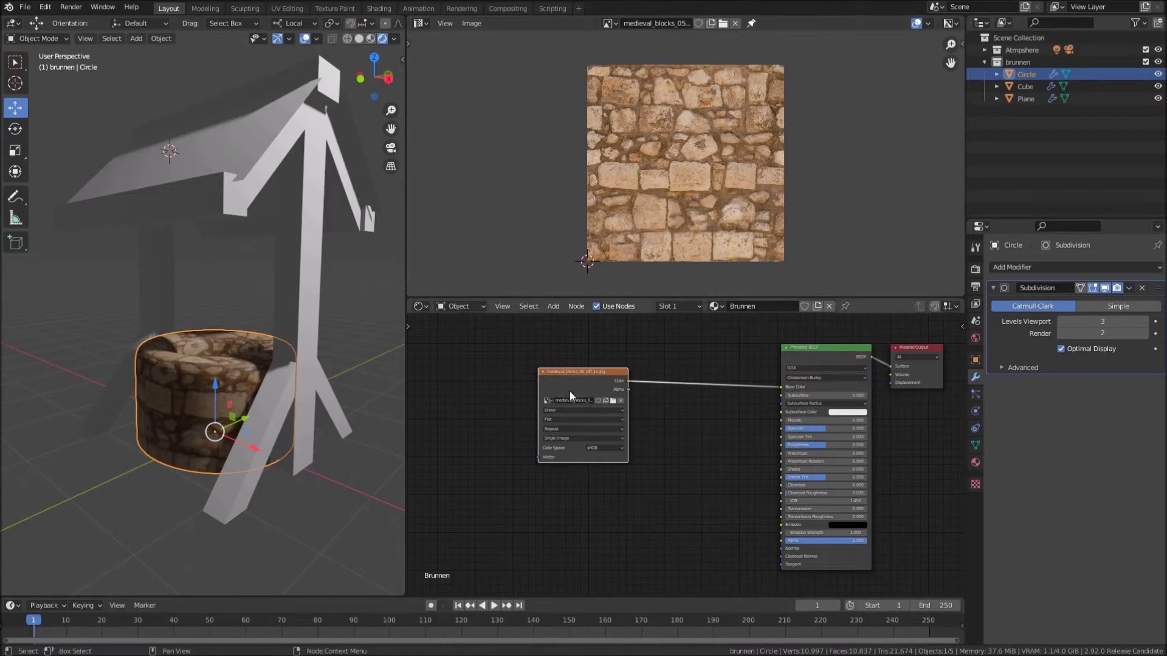
pyautogui.middleClick(570, 384)
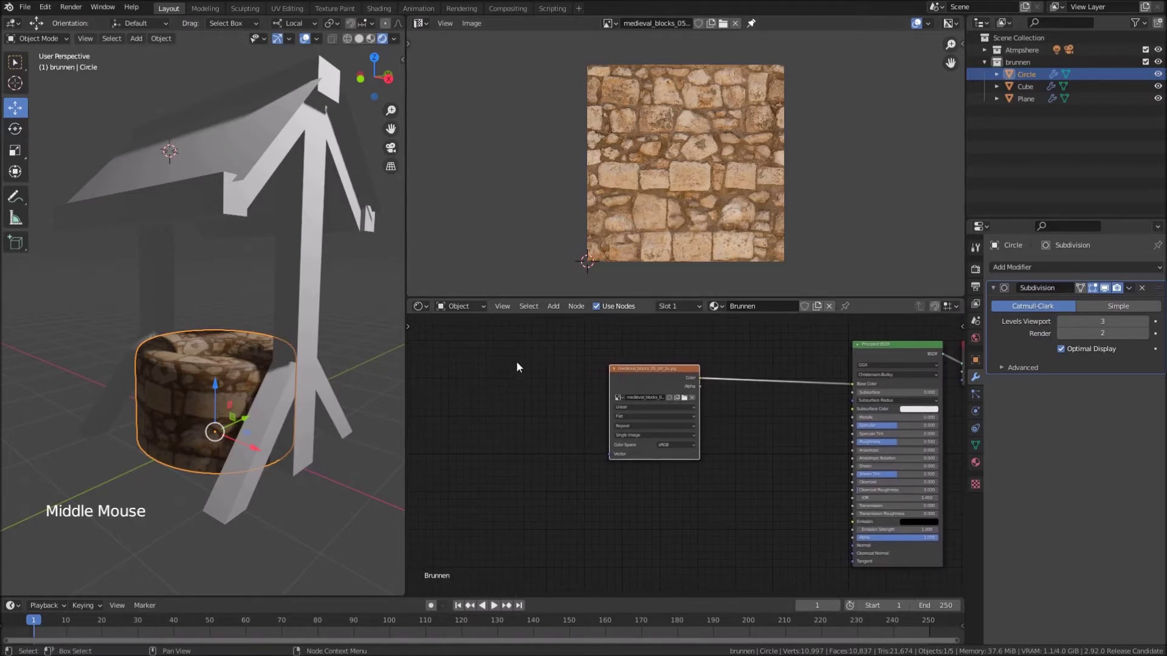
pyautogui.scroll(-3)
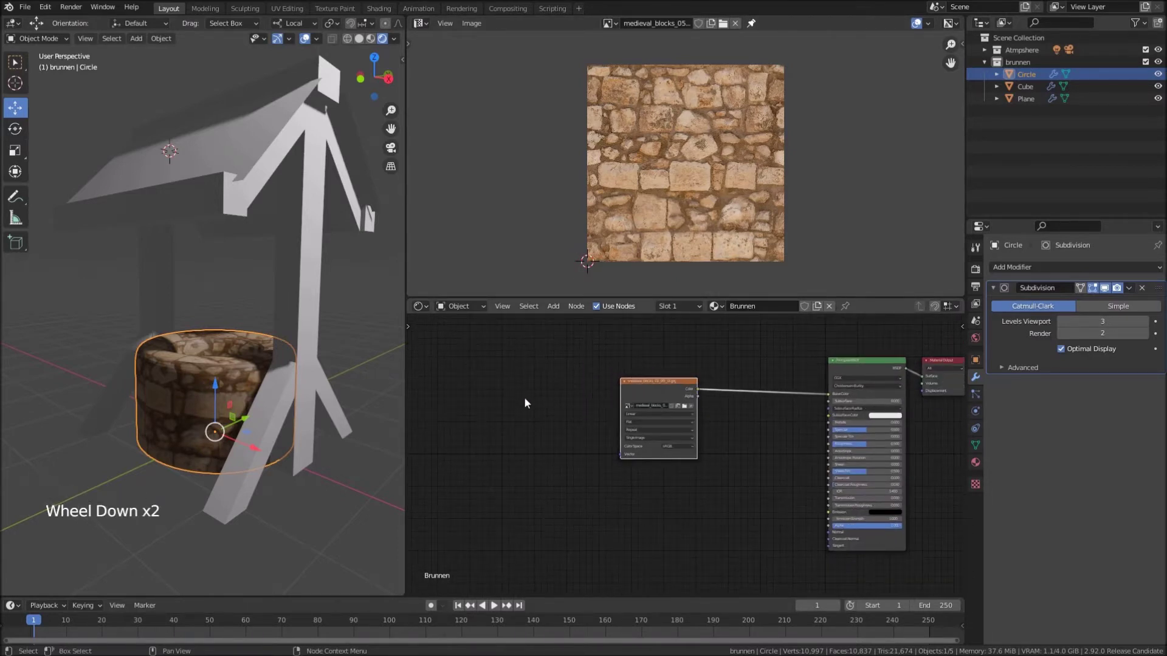
# Select all UVs in the UV Editor and scale the layout up to about 1.43 over the stone texture
pyautogui.press('Tab')
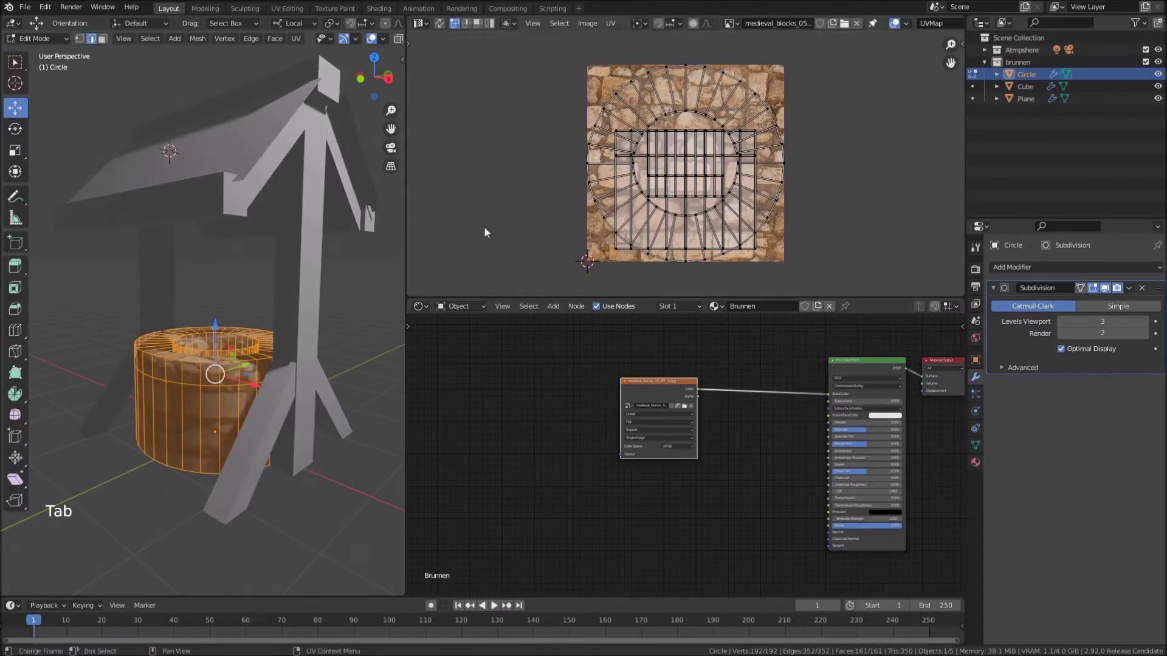
pyautogui.press('a')
pyautogui.scroll(-3)
pyautogui.press('s')
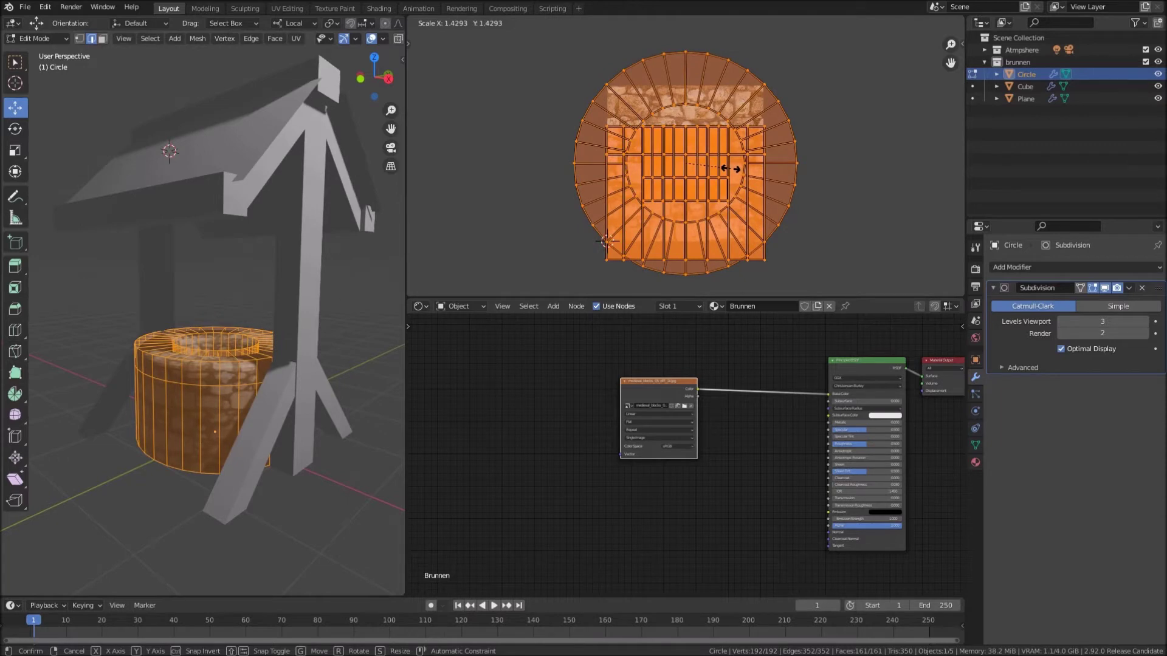
pyautogui.press('Tab')
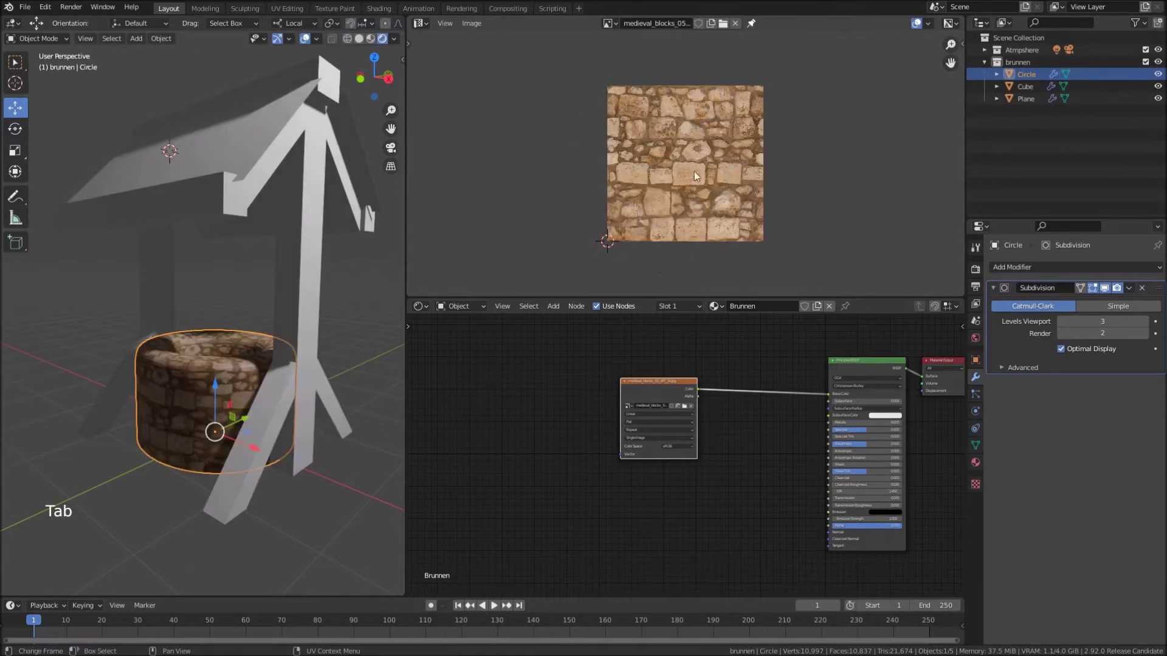
# Duplicate the stone image texture node and link the copy's Color to Roughness
pyautogui.middleClick(685, 362)
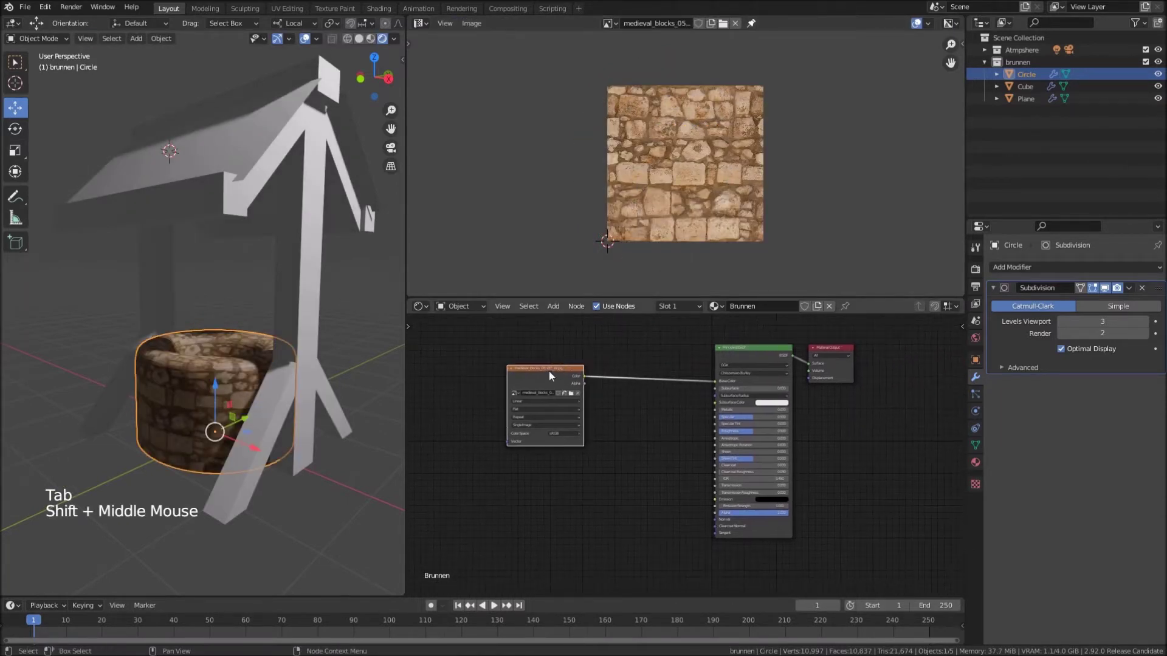
pyautogui.click(544, 378)
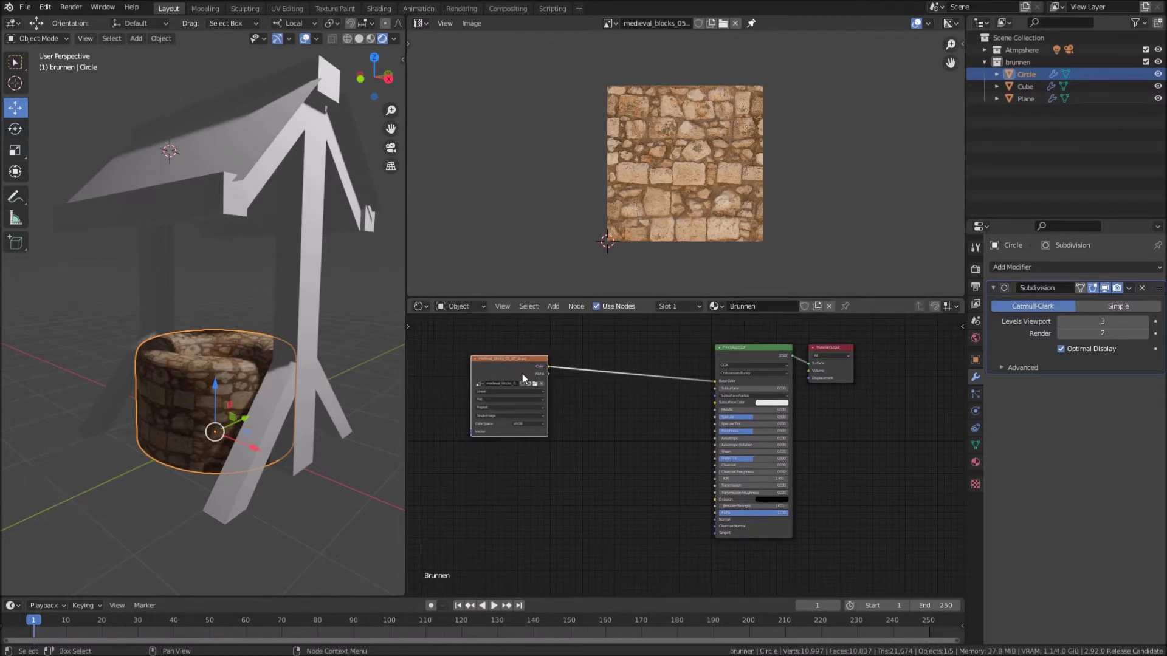
pyautogui.middleClick(668, 446)
pyautogui.click(509, 359)
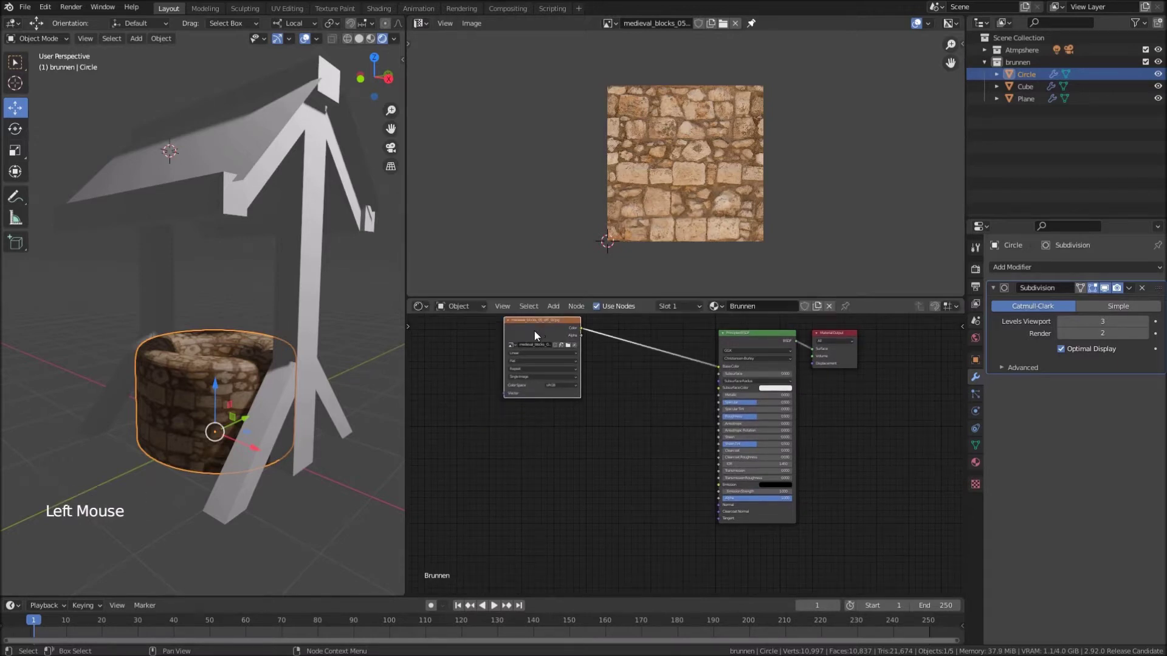
pyautogui.press('shift+d')
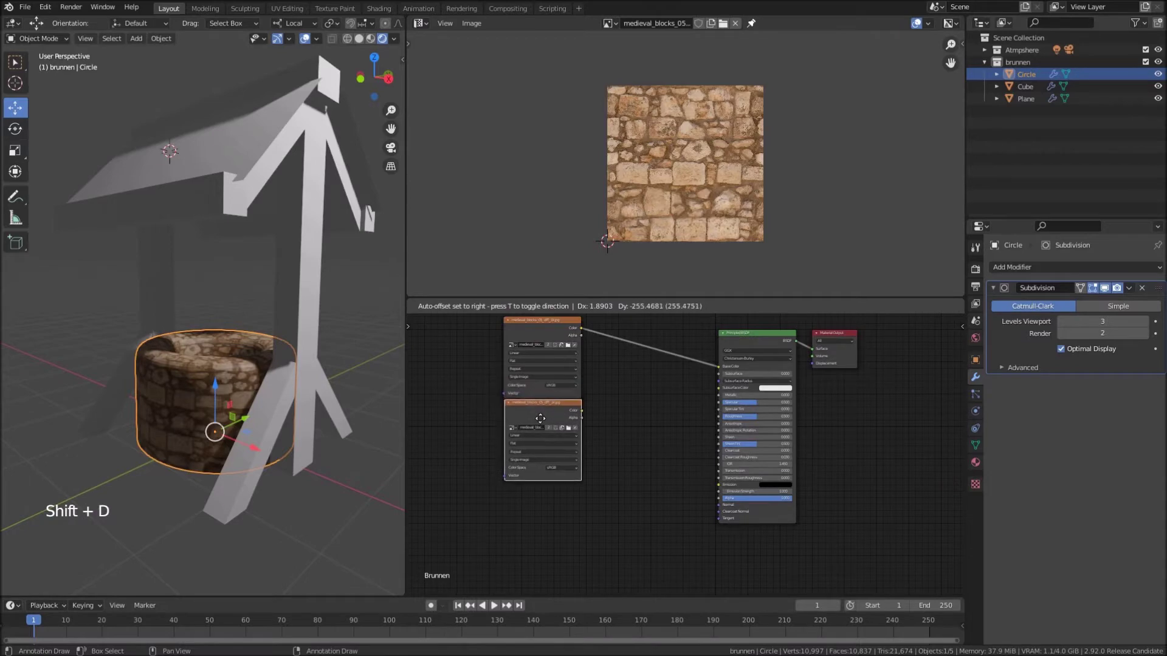
pyautogui.click(576, 434)
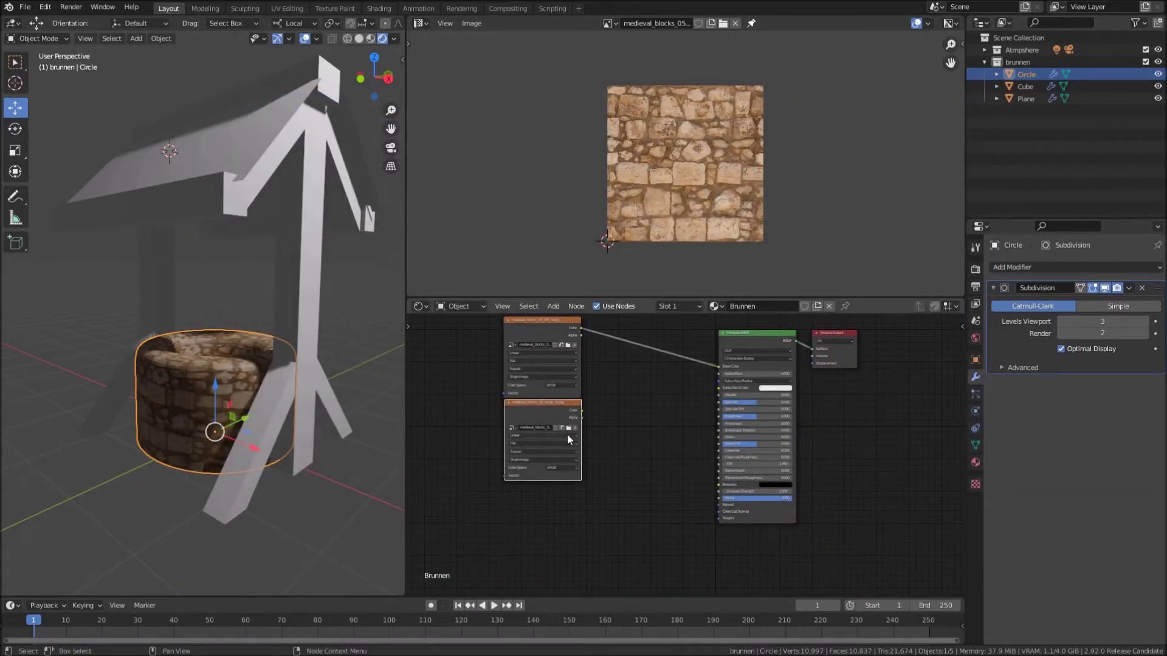
pyautogui.scroll(3)
pyautogui.middleClick(562, 424)
pyautogui.scroll(3)
pyautogui.middleClick(543, 431)
pyautogui.click(539, 407)
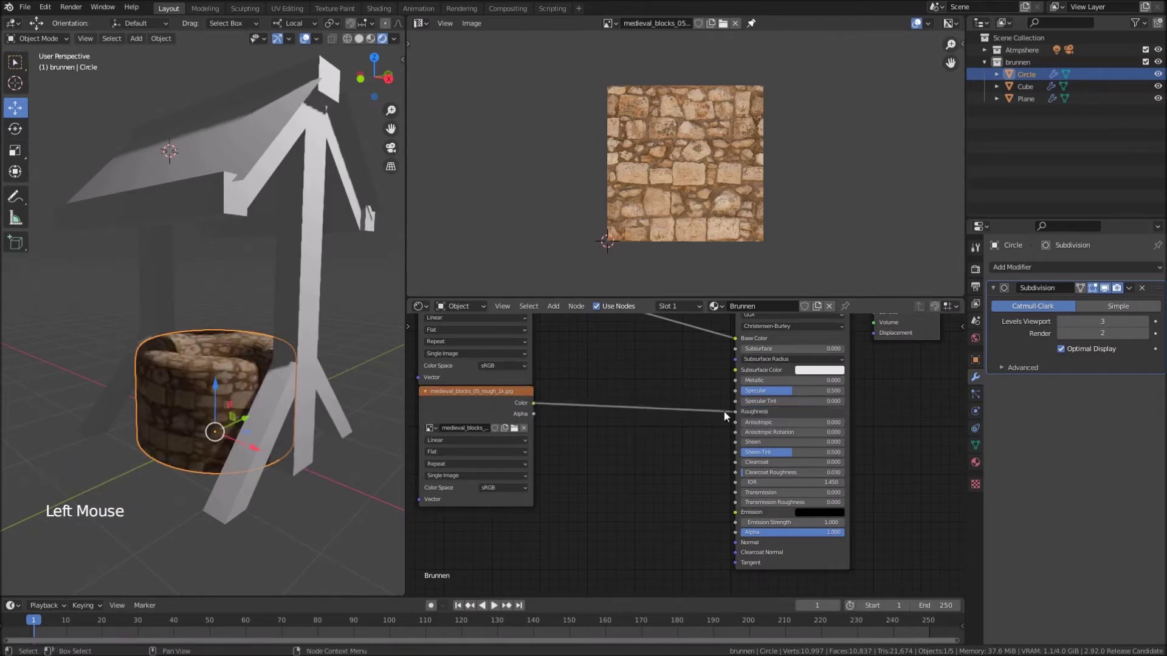
# Load the roughness image into the copy, arrange the texture nodes and connect the color output to the shader
pyautogui.scroll(-3)
pyautogui.click(505, 416)
pyautogui.scroll(-3)
pyautogui.scroll(-3)
pyautogui.click(541, 340)
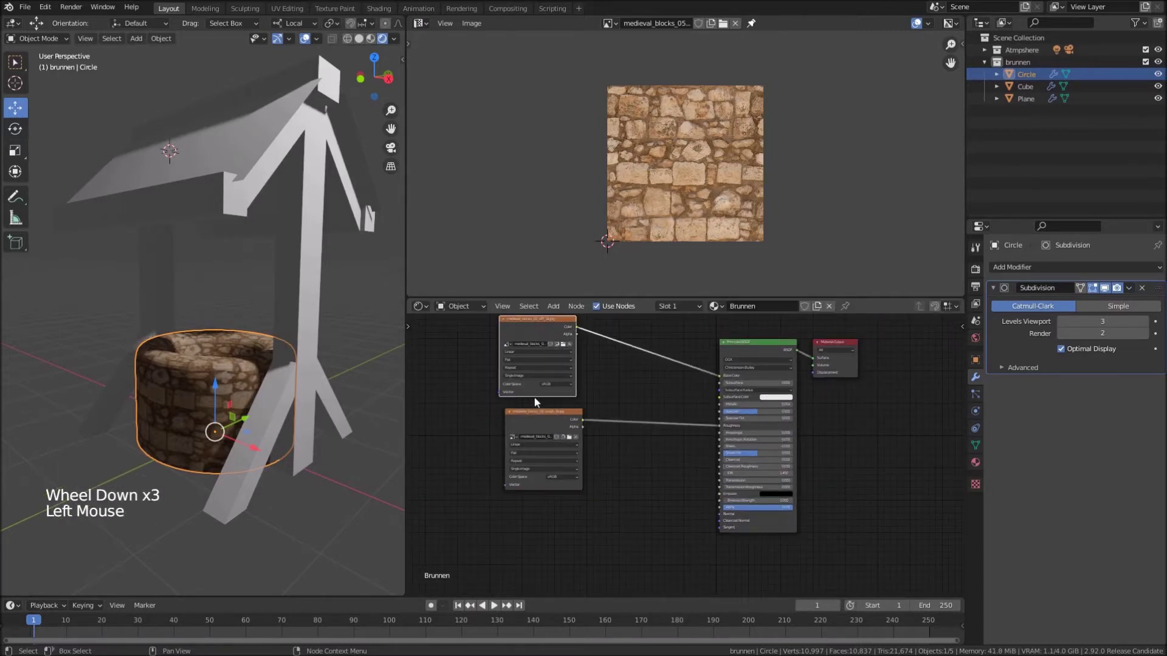
pyautogui.click(534, 425)
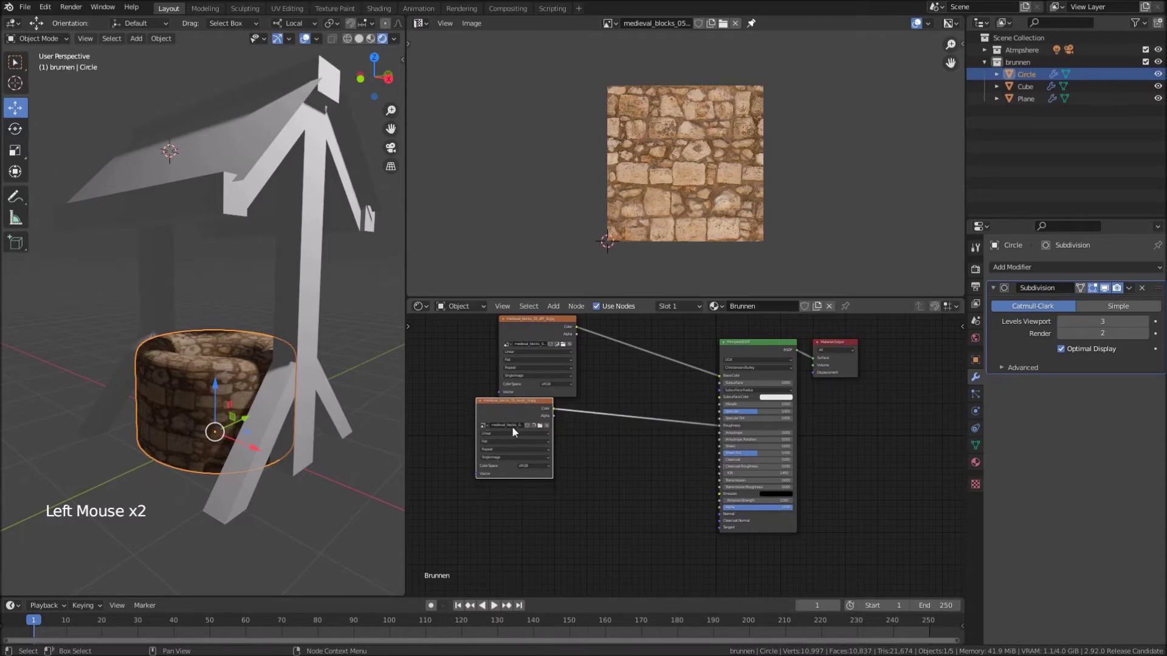
pyautogui.press('shift+d')
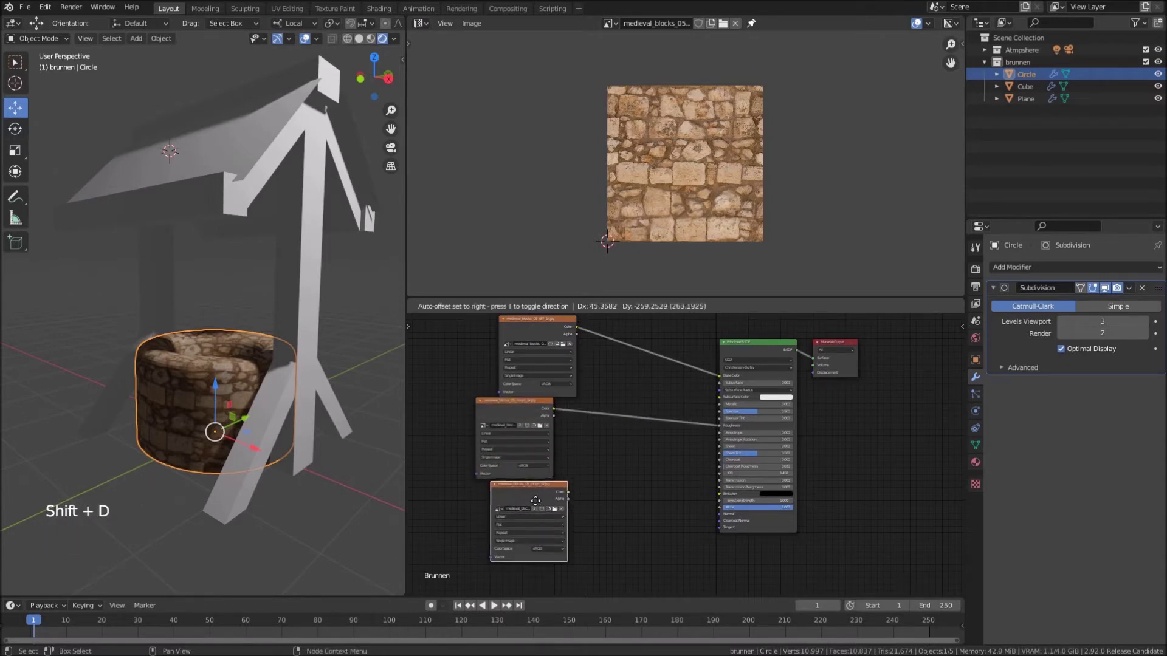
pyautogui.middleClick(634, 522)
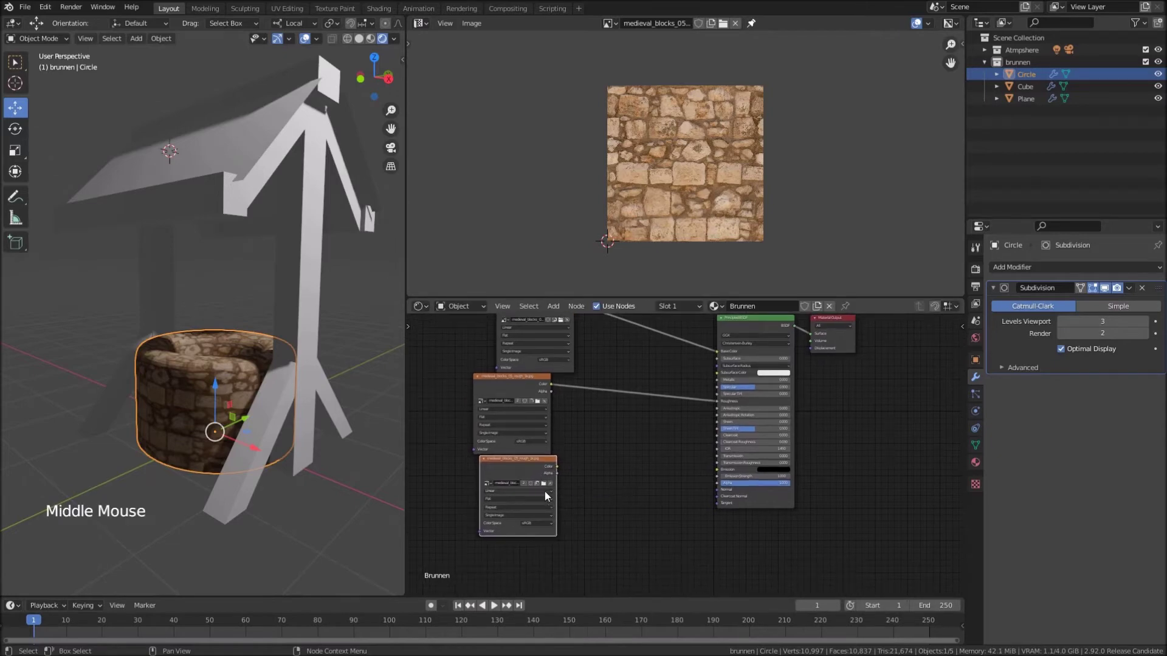
pyautogui.click(548, 489)
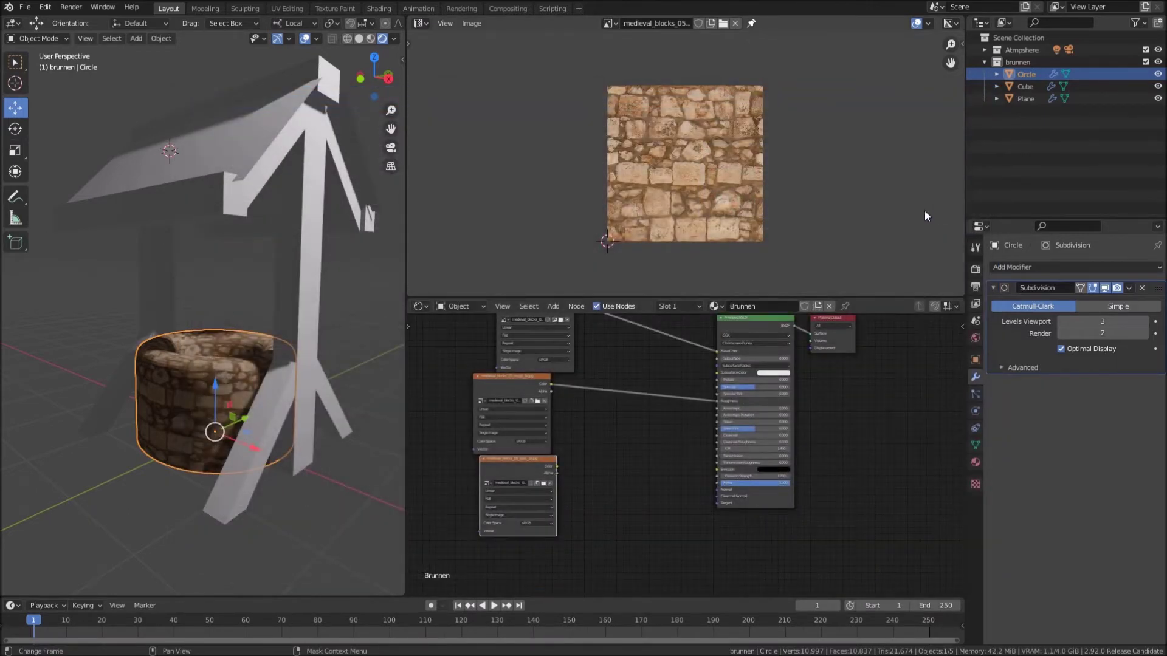
pyautogui.scroll(3)
pyautogui.middleClick(572, 459)
pyautogui.click(541, 385)
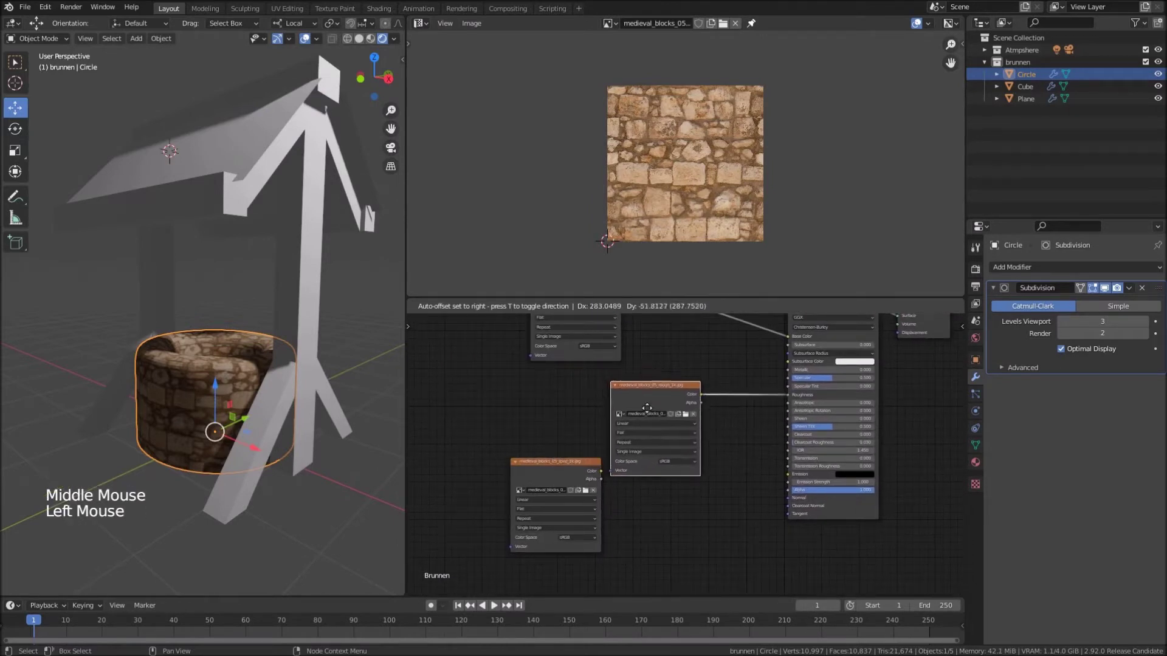
pyautogui.click(558, 476)
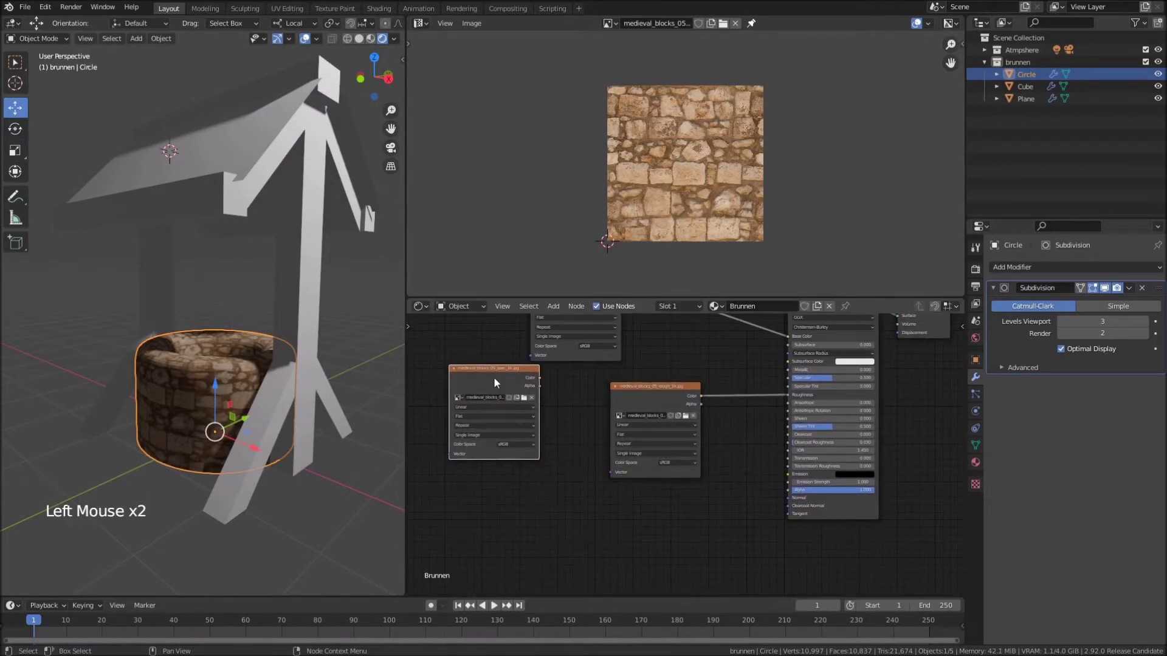
pyautogui.click(545, 383)
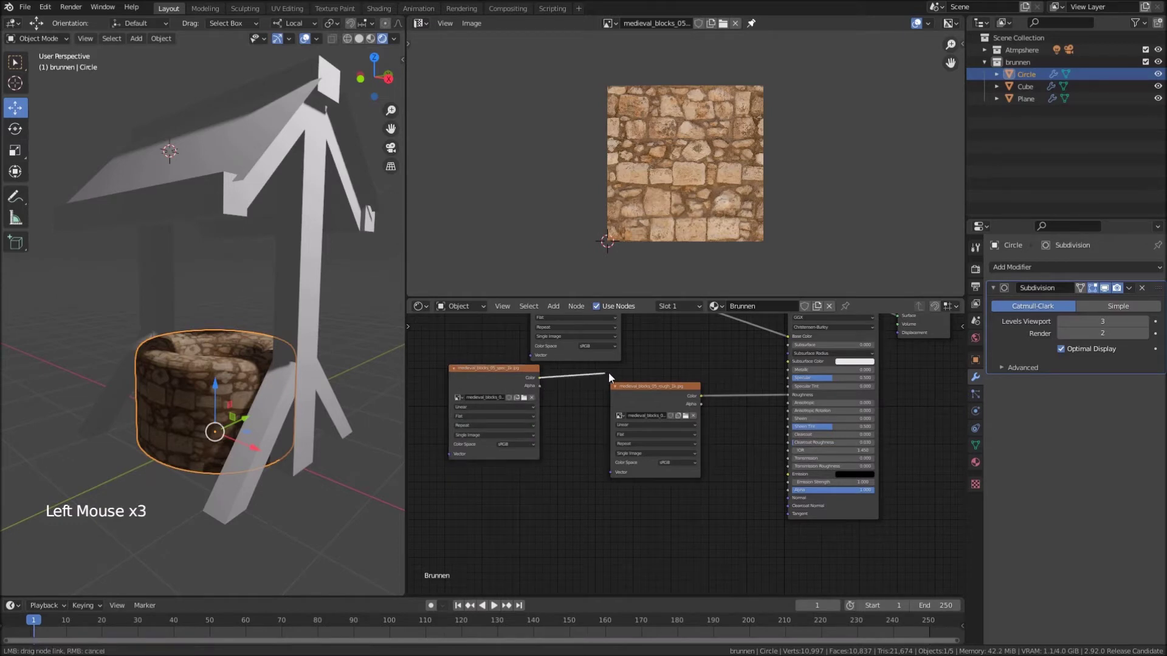
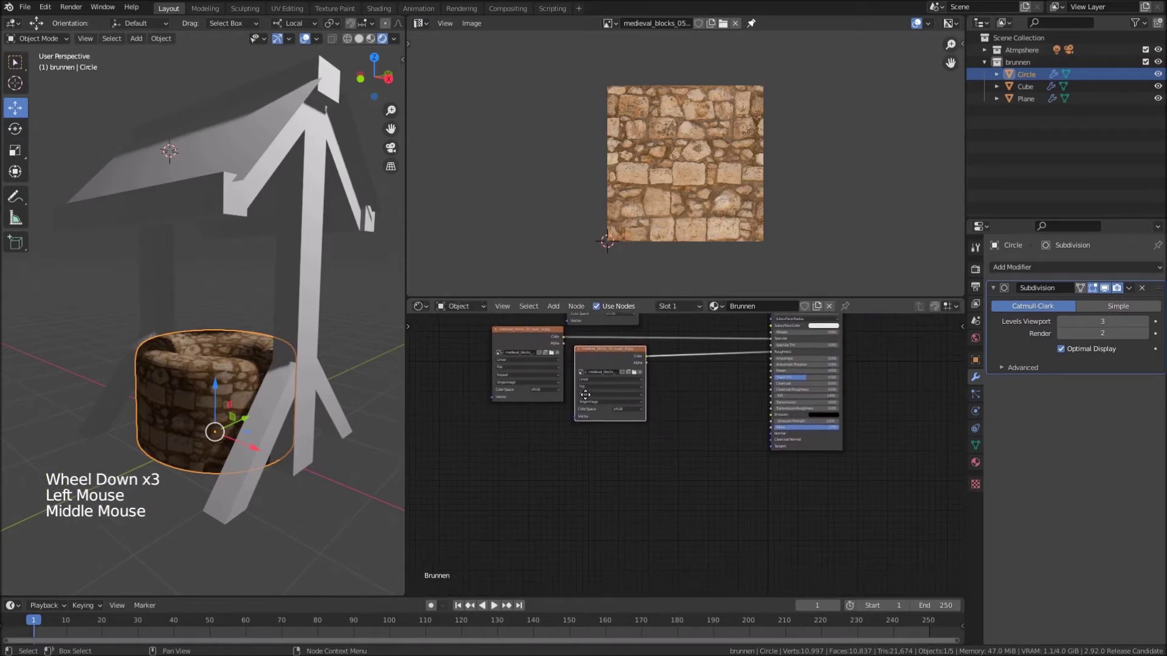
# Duplicate another Image Texture node below and load the bump map image set to Non-Color
pyautogui.press('shift+d')
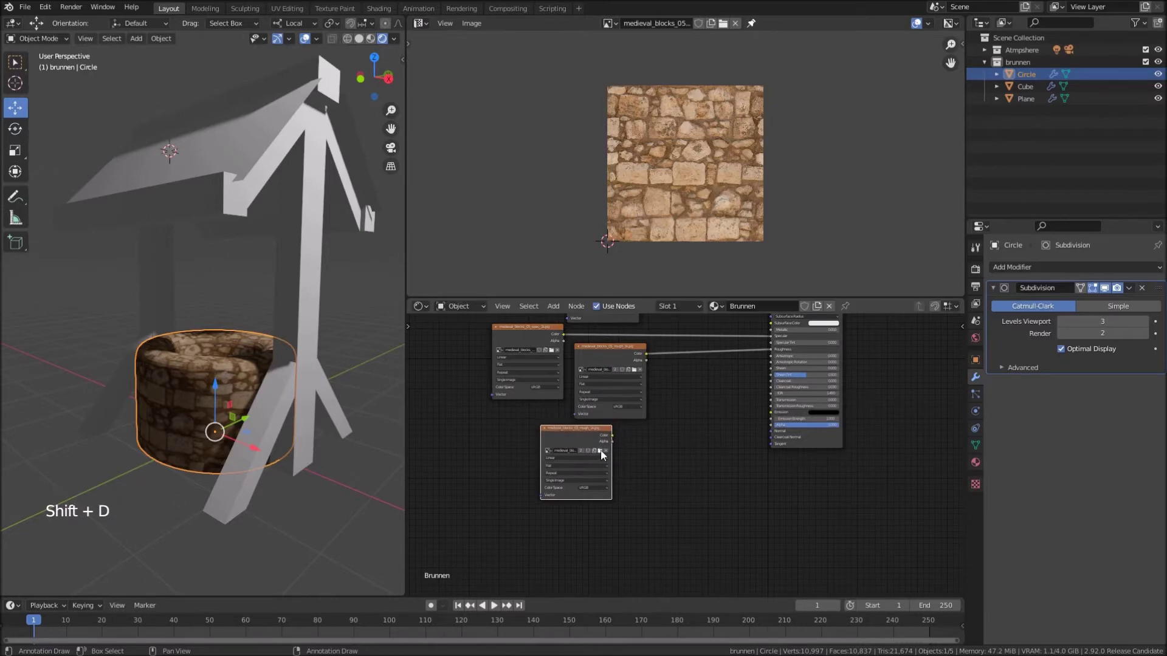
pyautogui.click(604, 456)
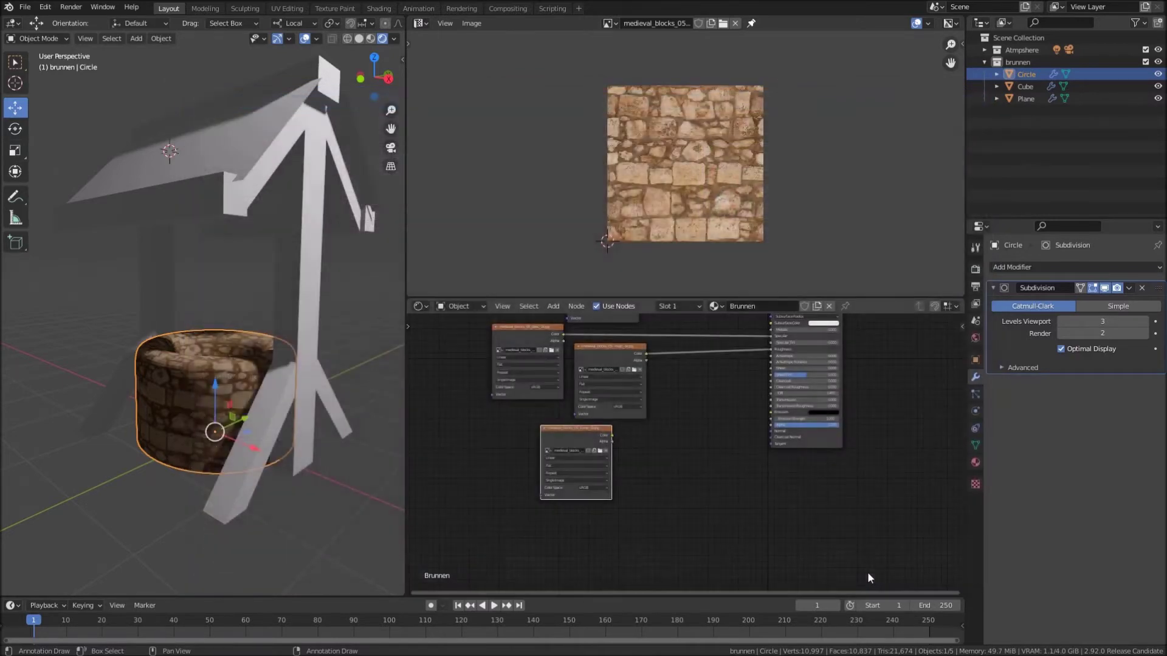
pyautogui.scroll(3)
pyautogui.click(564, 500)
pyautogui.scroll(3)
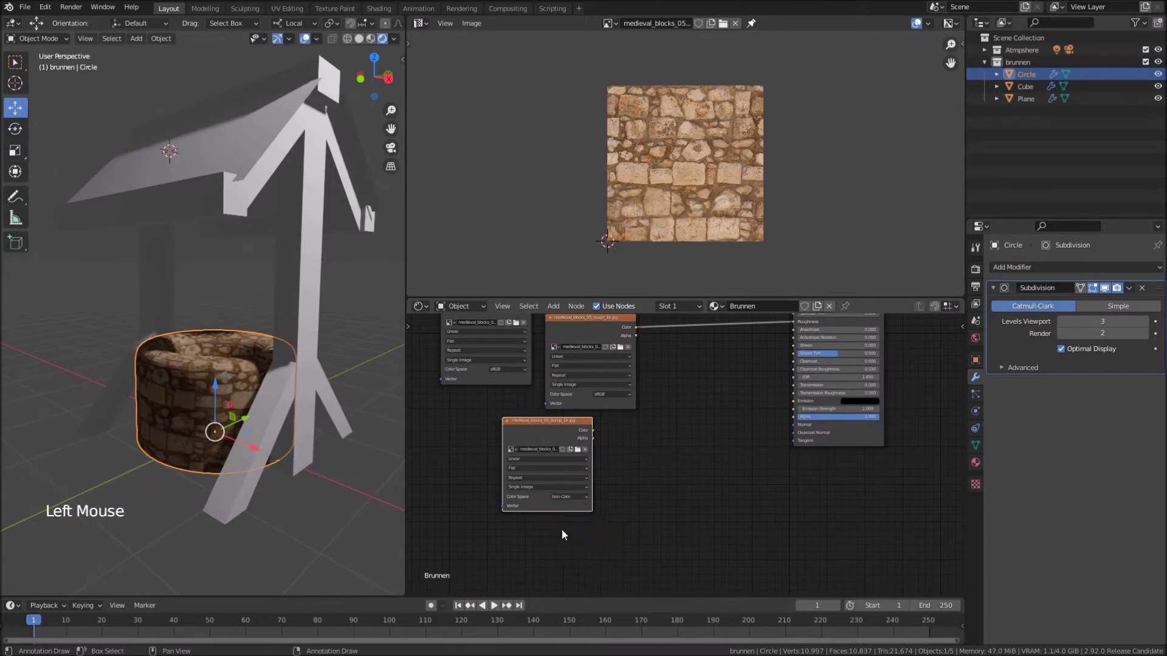
# Add a Bump node and feed the bump image's Color into its Height
pyautogui.press('shift+a')
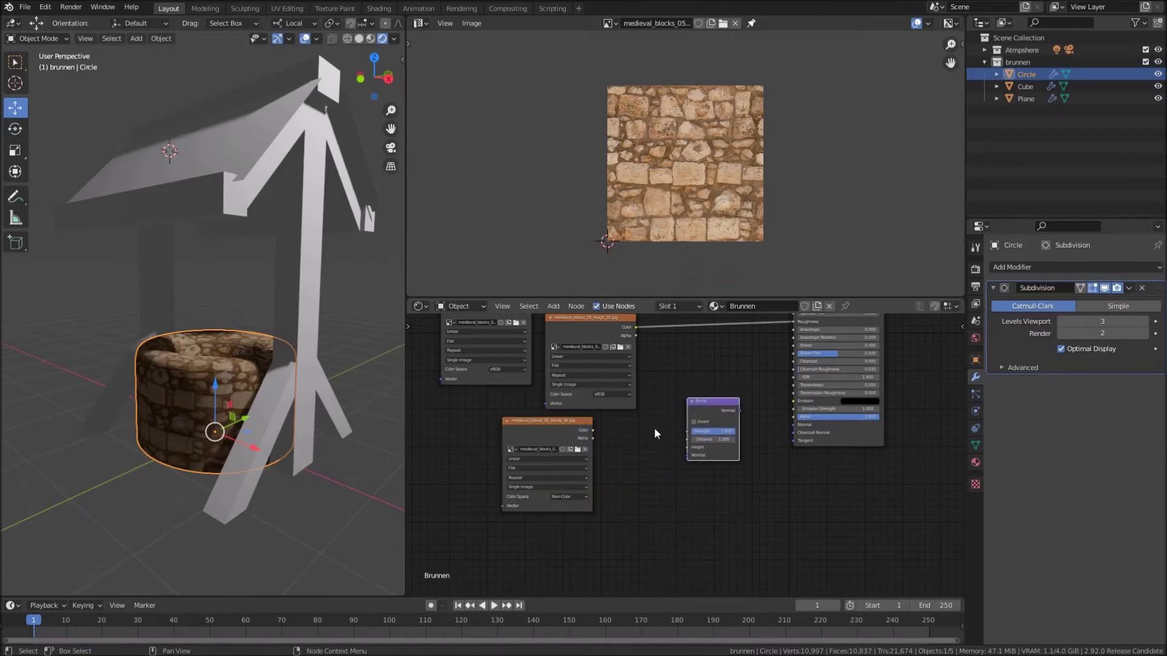
pyautogui.click(598, 435)
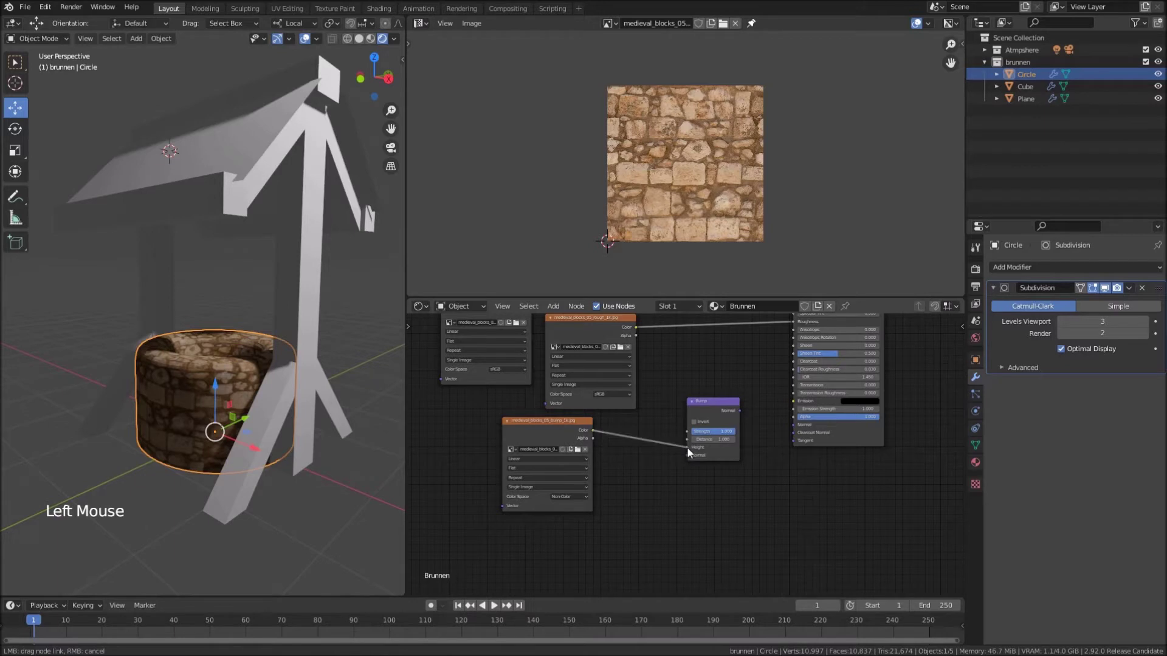
pyautogui.middleClick(646, 487)
pyautogui.click(557, 422)
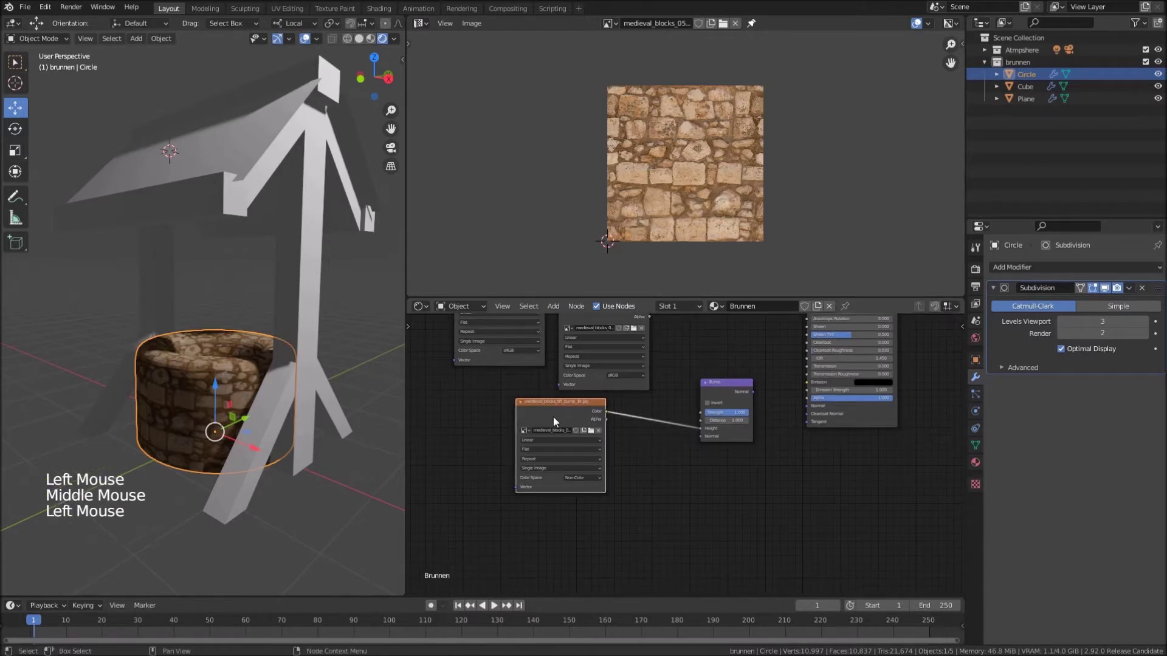
# Duplicate a texture for the normal map, route it through a Normal Map node into Bump, and wire Bump to the BSDF Normal
pyautogui.press('shift+d')
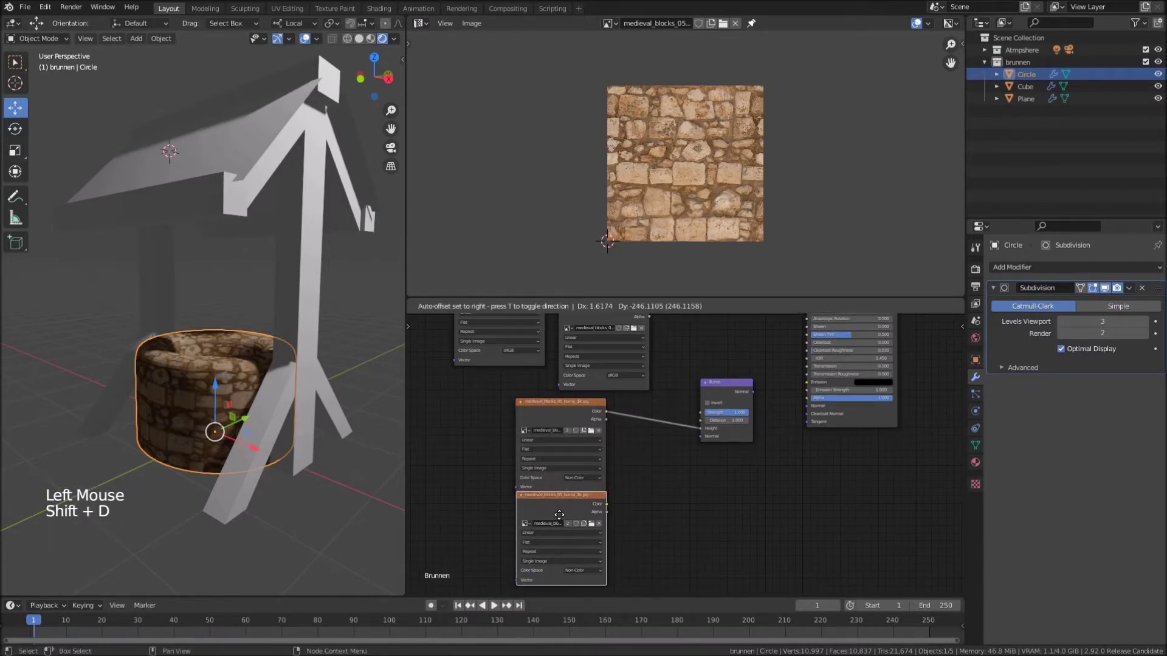
pyautogui.click(595, 532)
pyautogui.click(595, 531)
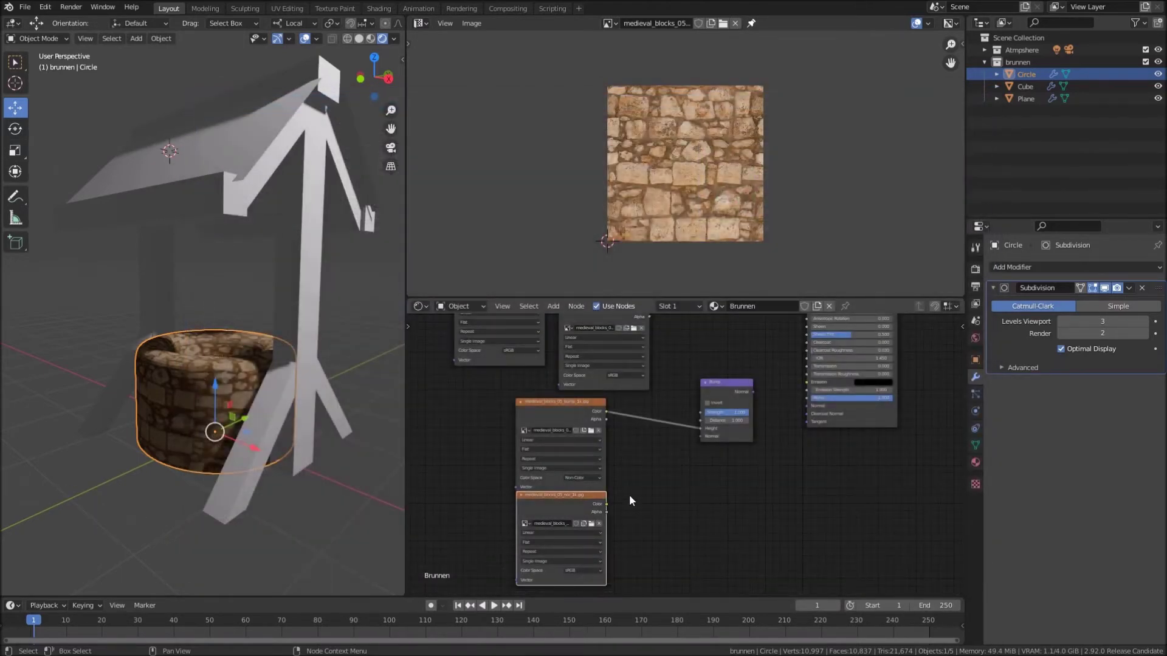
pyautogui.press('shift+a')
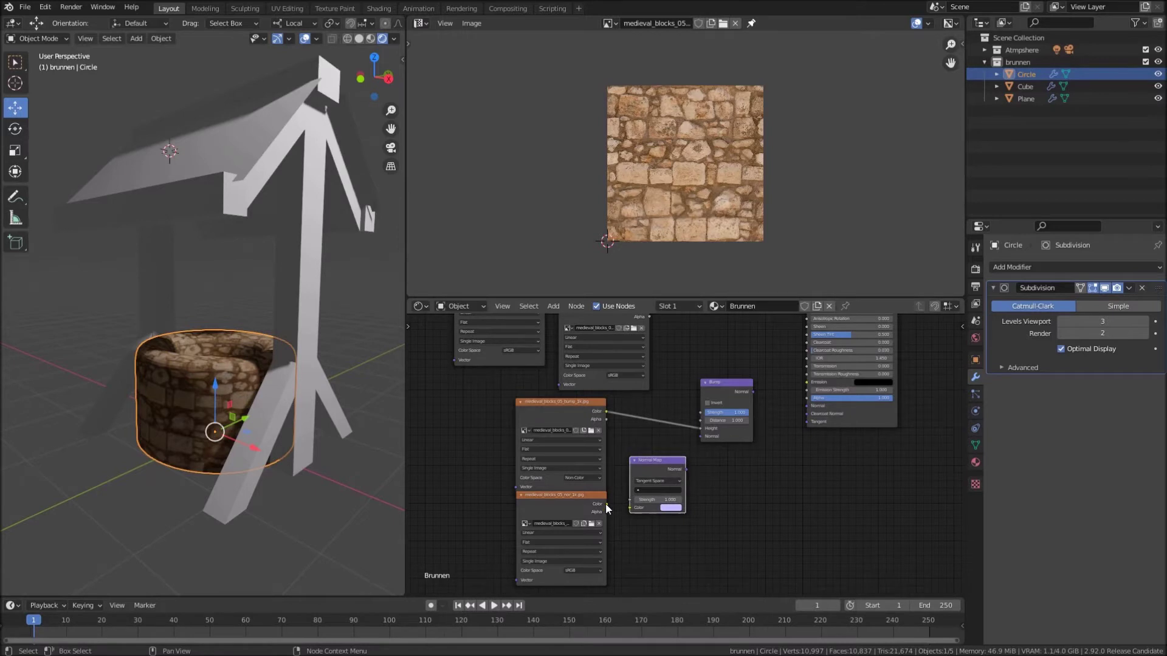
pyautogui.click(609, 509)
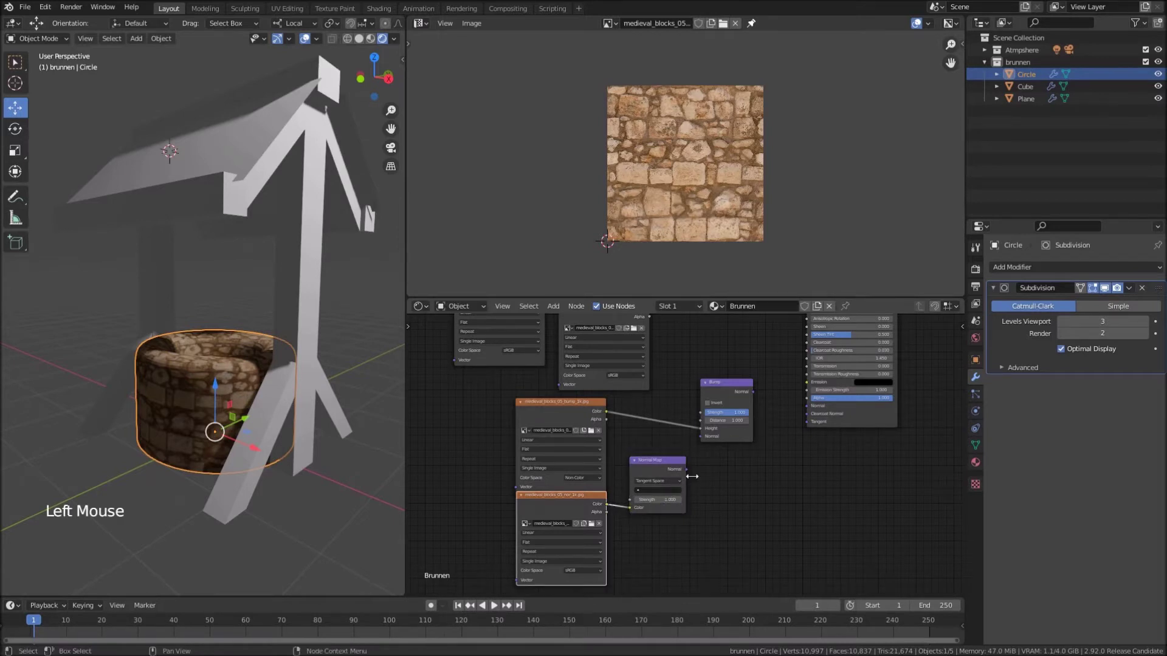
pyautogui.click(690, 474)
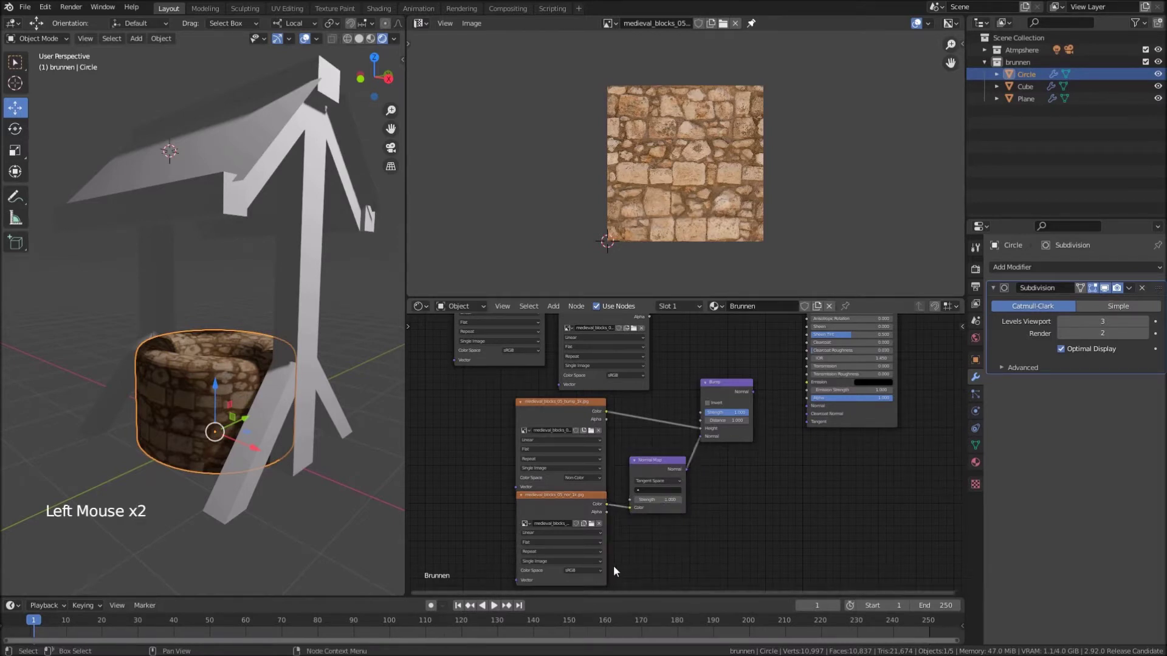
pyautogui.click(587, 572)
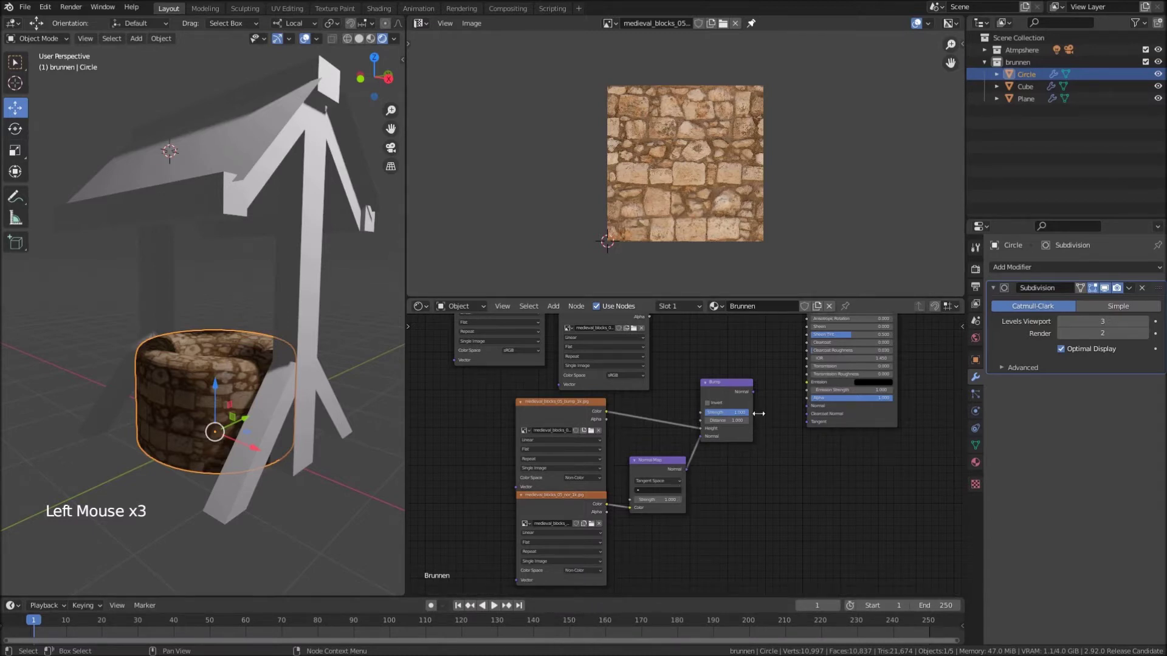
pyautogui.click(755, 395)
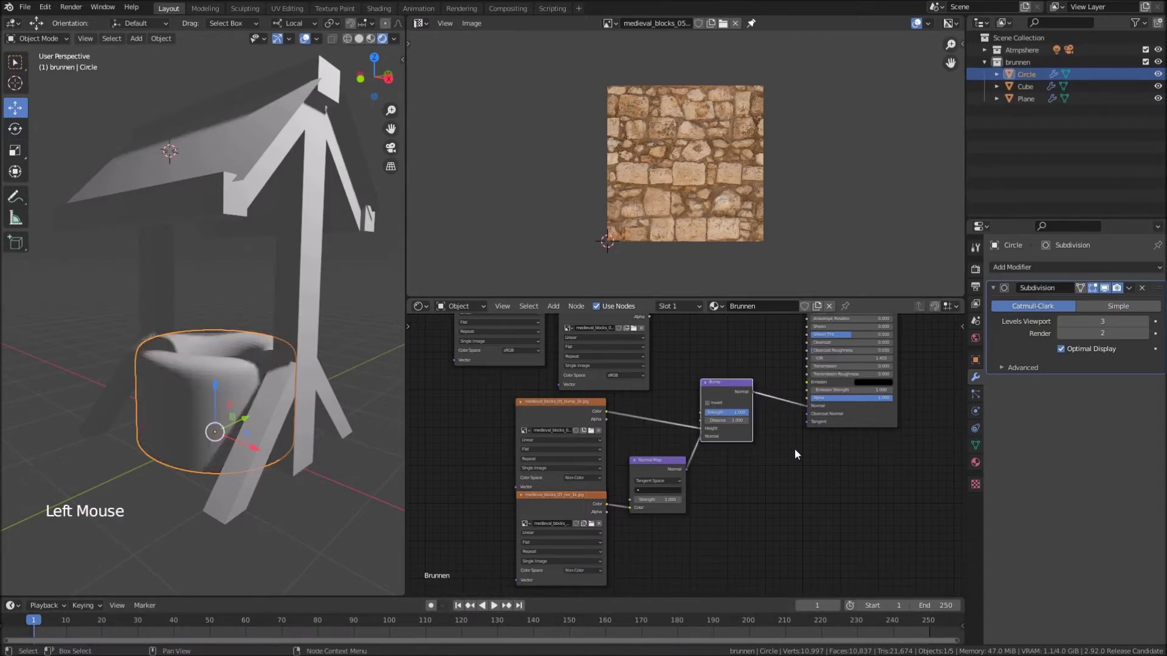
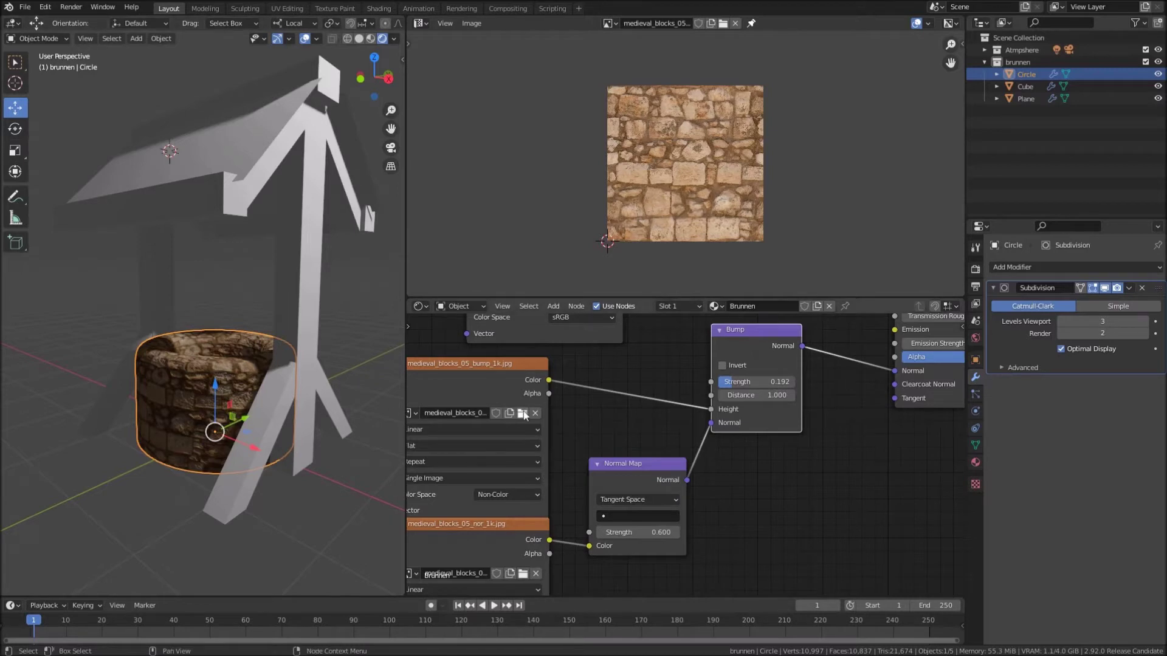
pyautogui.middleClick(258, 408)
pyautogui.scroll(3)
pyautogui.scroll(3)
pyautogui.middleClick(287, 415)
pyautogui.middleClick(261, 393)
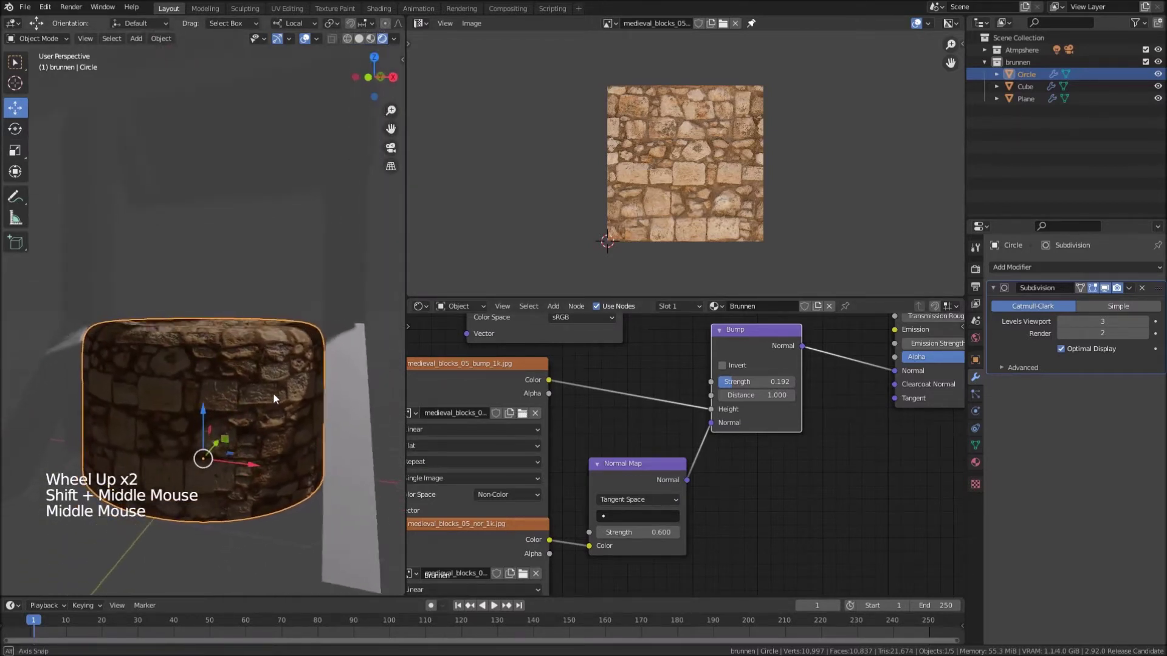
pyautogui.scroll(-3)
pyautogui.middleClick(271, 387)
pyautogui.scroll(-3)
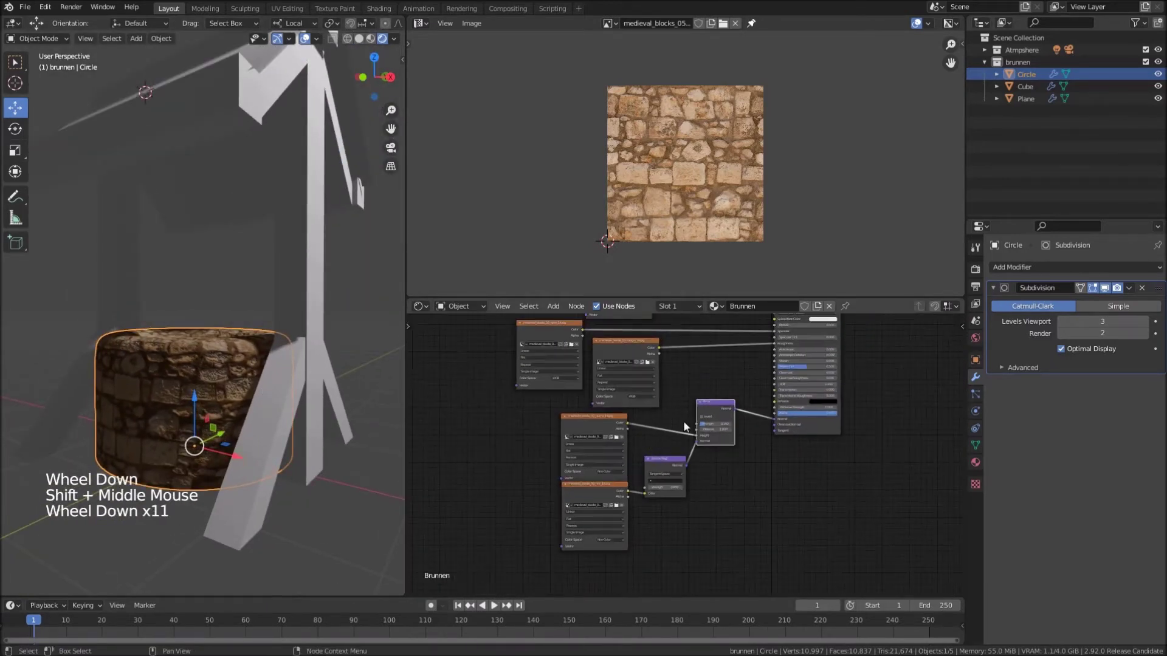
pyautogui.scroll(-3)
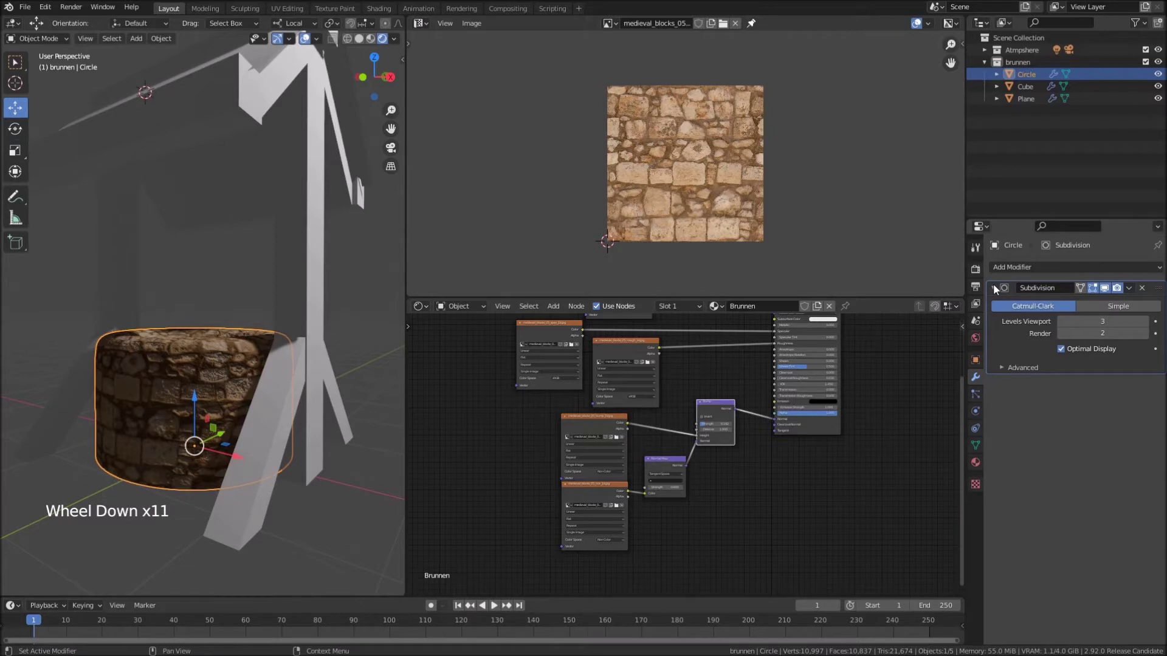
# Add a Displace modifier to the well ring with a new texture named 'sandstone' using UV coordinates
pyautogui.click(997, 287)
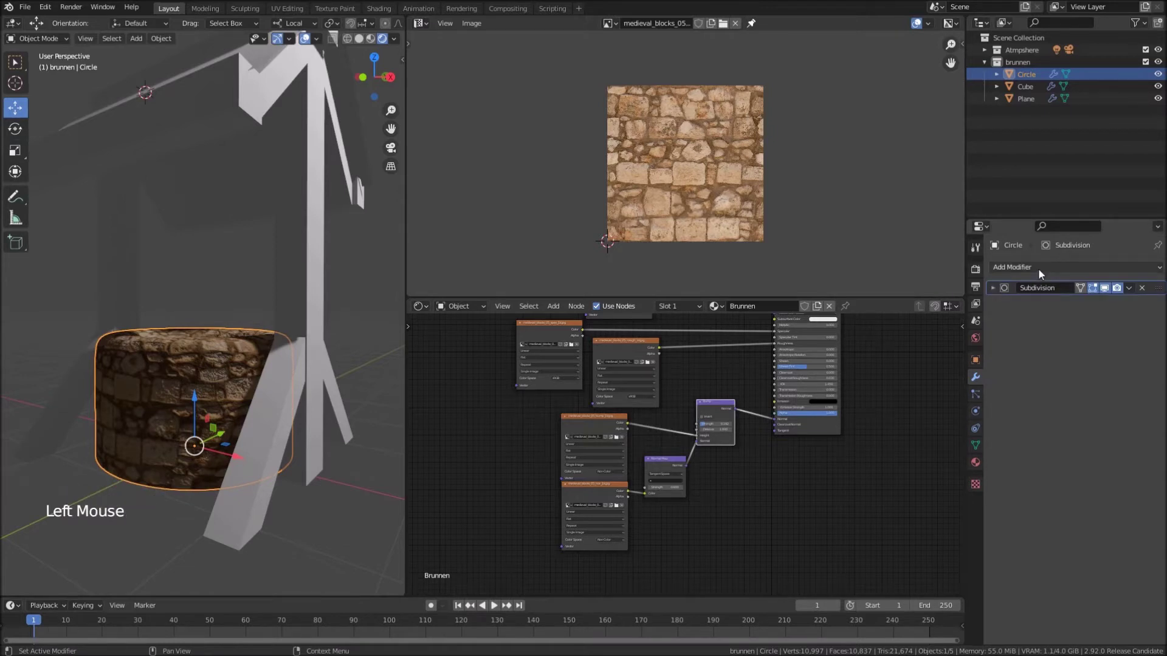
pyautogui.click(1043, 272)
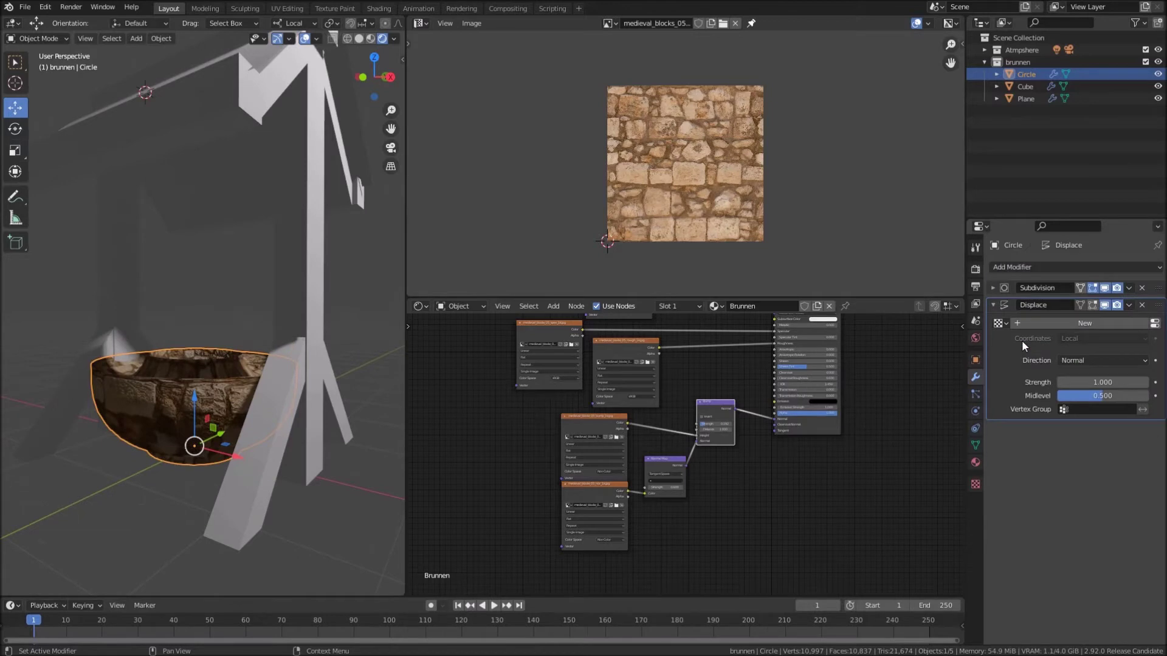
pyautogui.click(1064, 327)
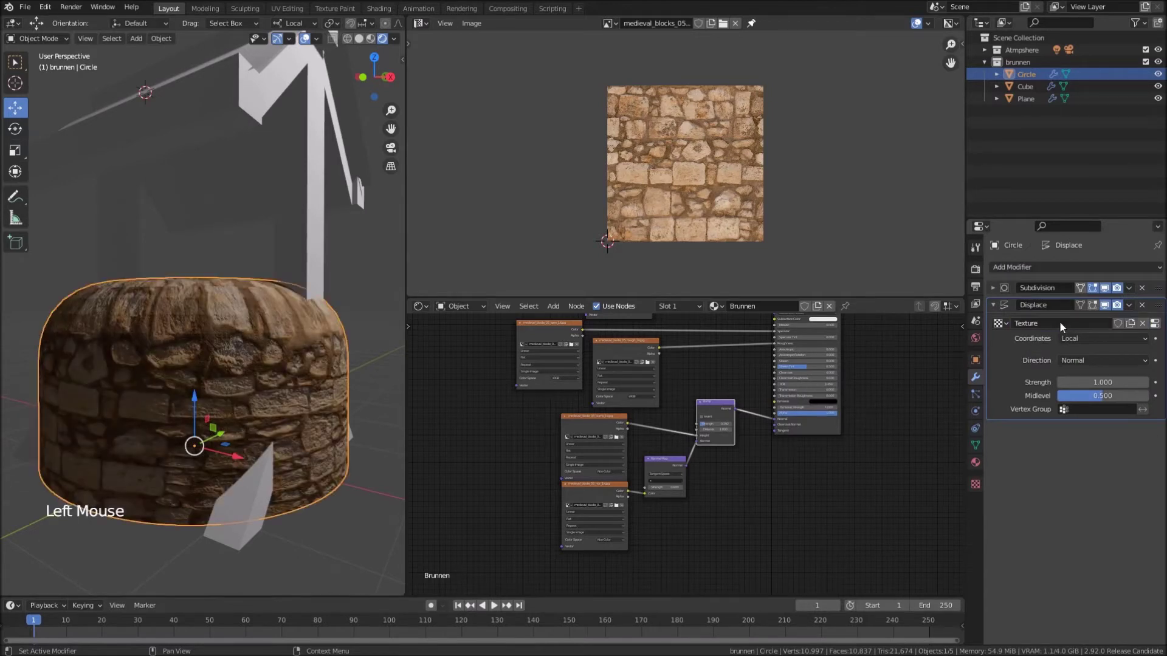
pyautogui.click(1050, 324)
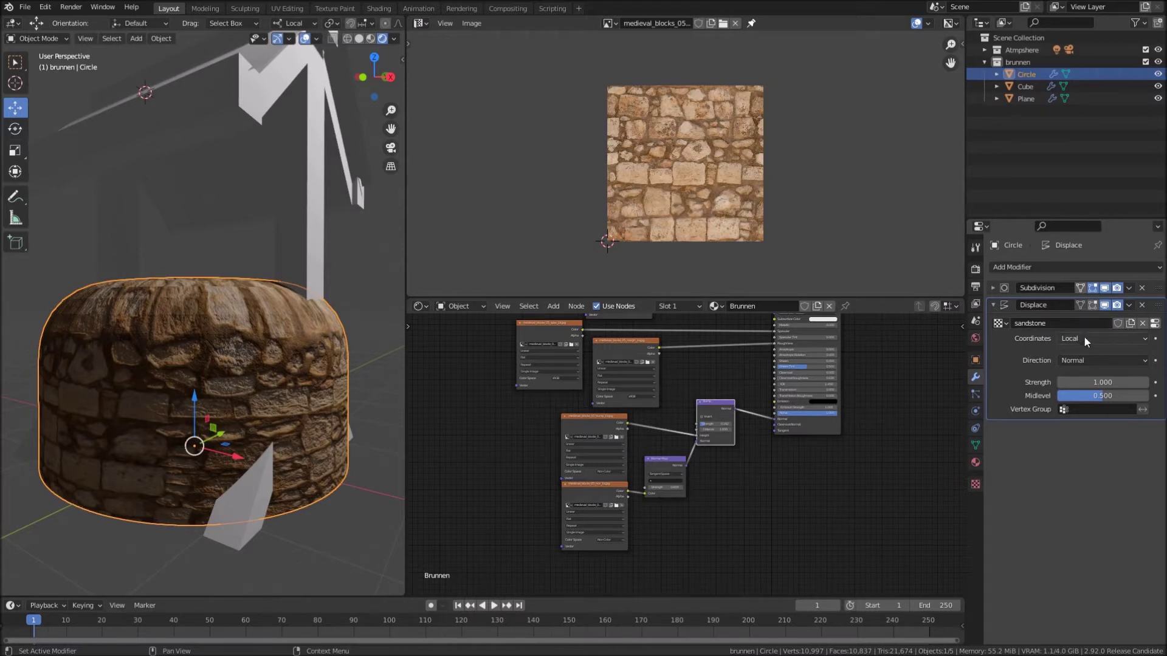
pyautogui.click(1076, 341)
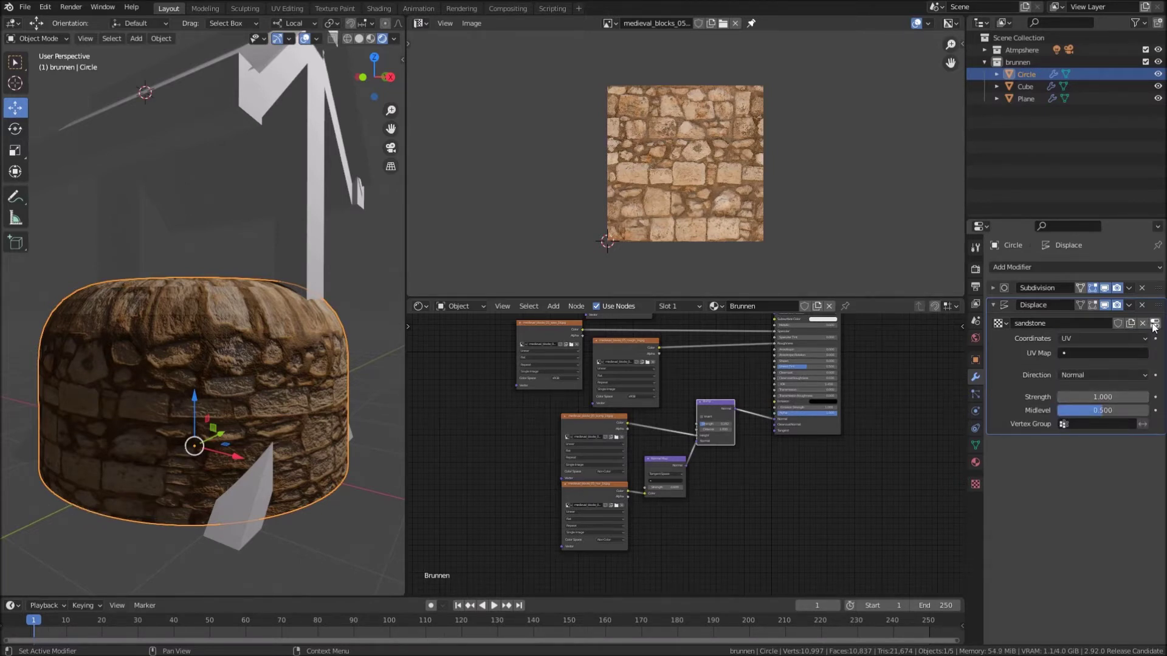
# Load the stone blocks displacement image into the sandstone texture and return to the modifier
pyautogui.click(1155, 328)
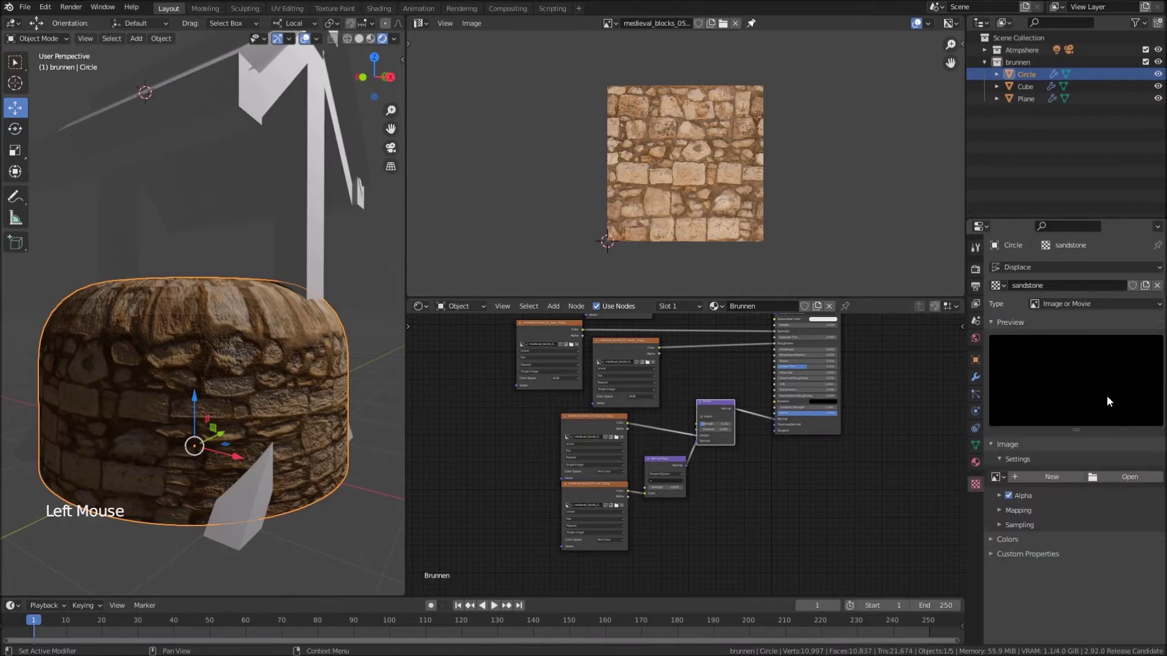
pyautogui.click(1104, 479)
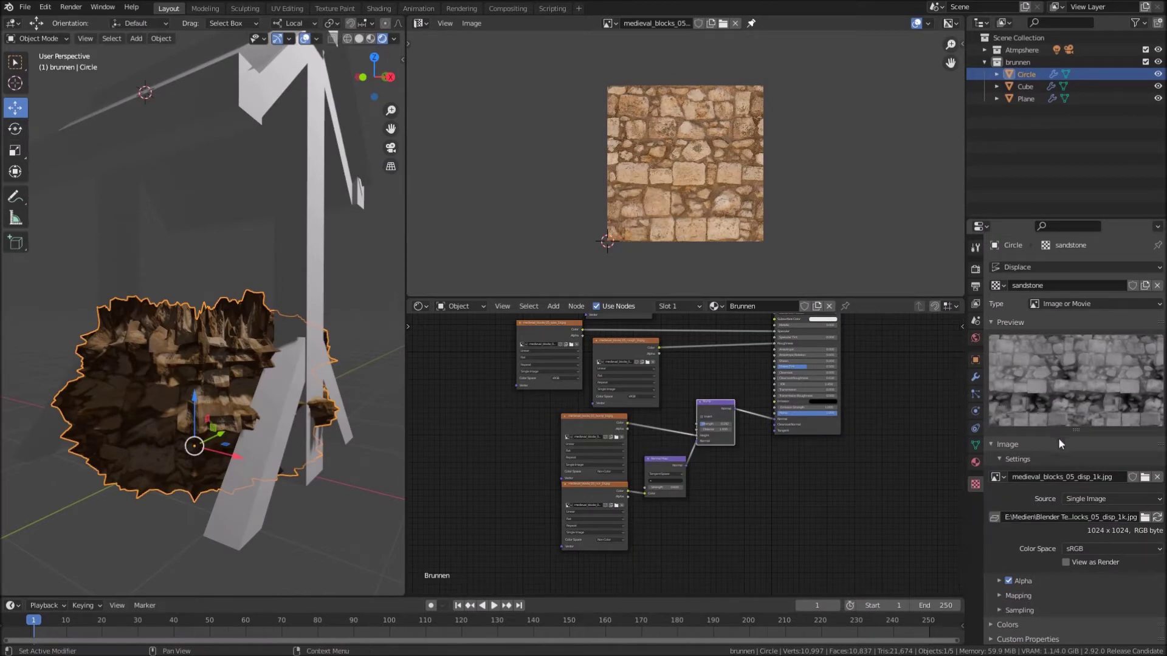
pyautogui.click(981, 382)
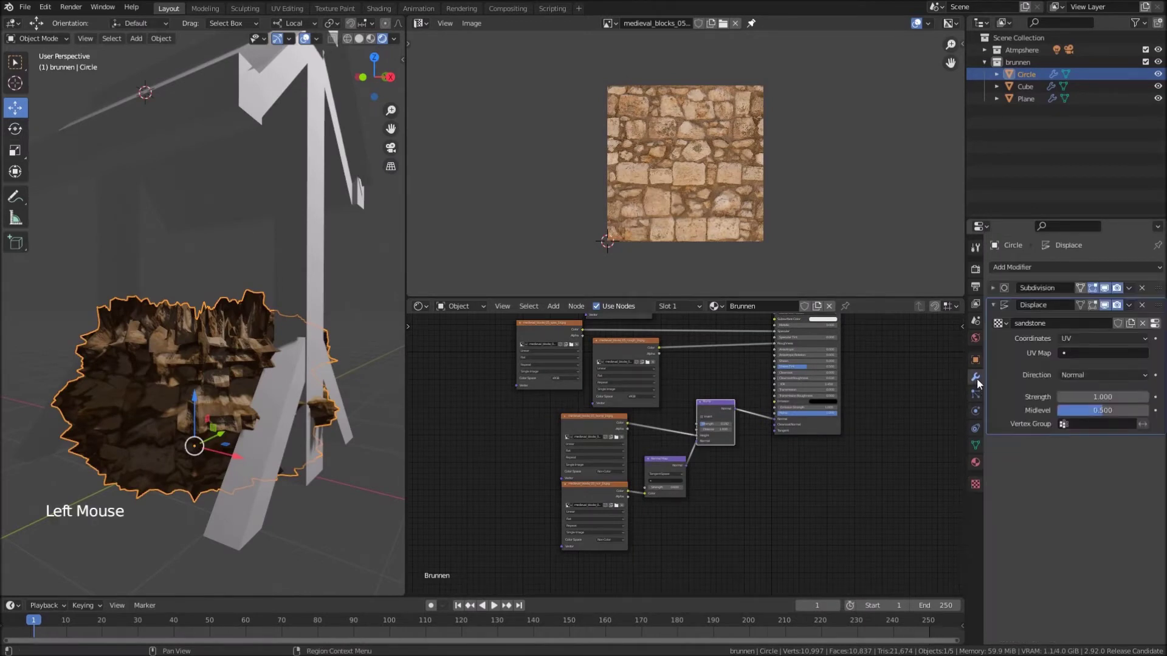
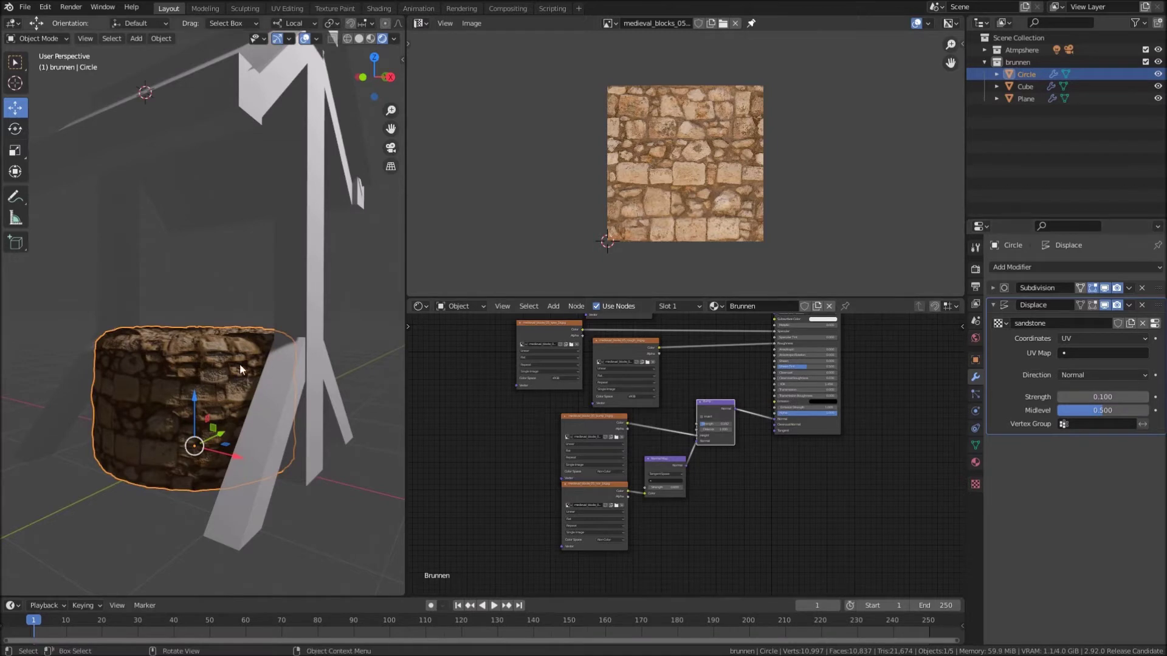
# Raise the rim's Subdivision modifier to render level 6, keeping viewport level 3
pyautogui.scroll(3)
pyautogui.middleClick(248, 401)
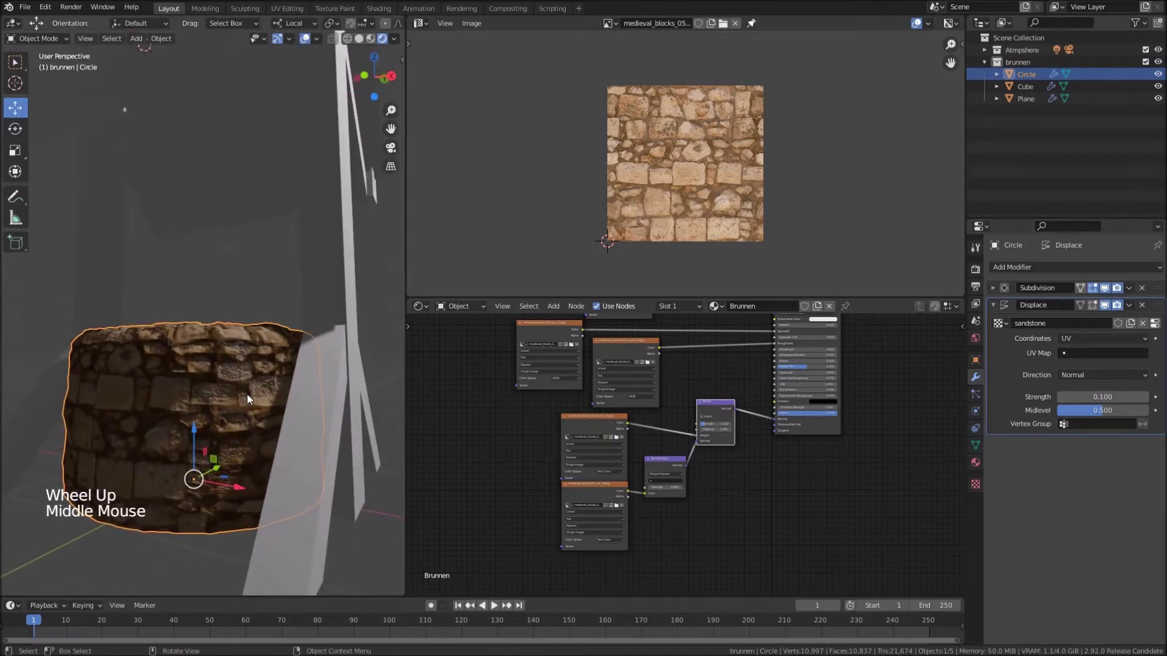
pyautogui.middleClick(251, 408)
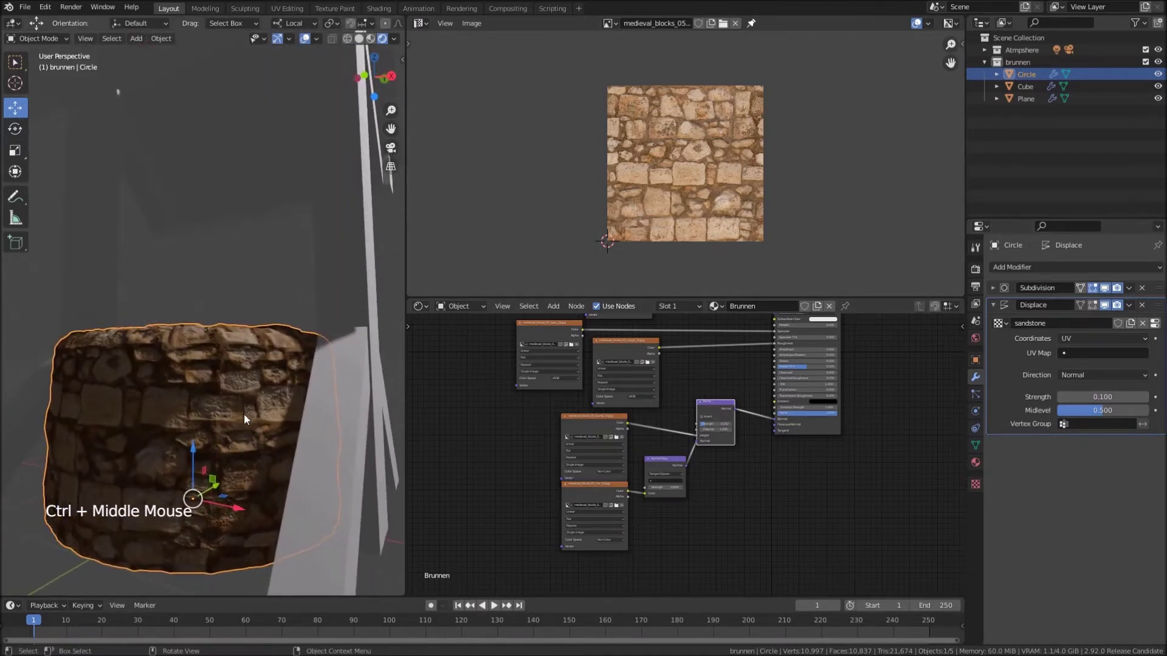
pyautogui.middleClick(249, 416)
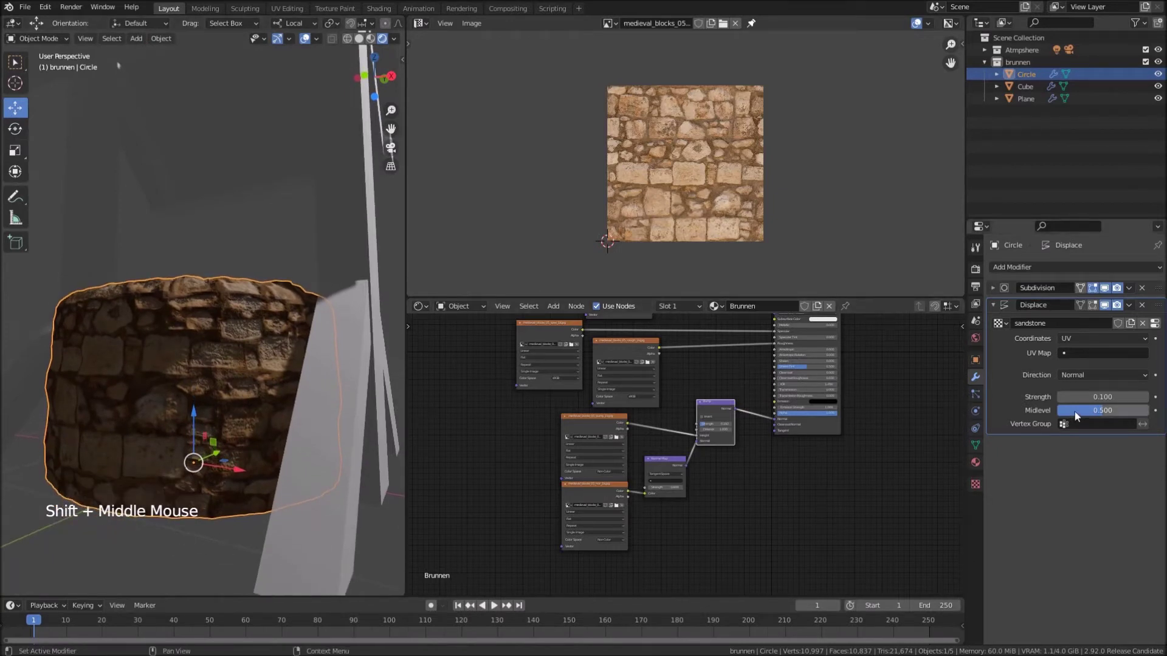
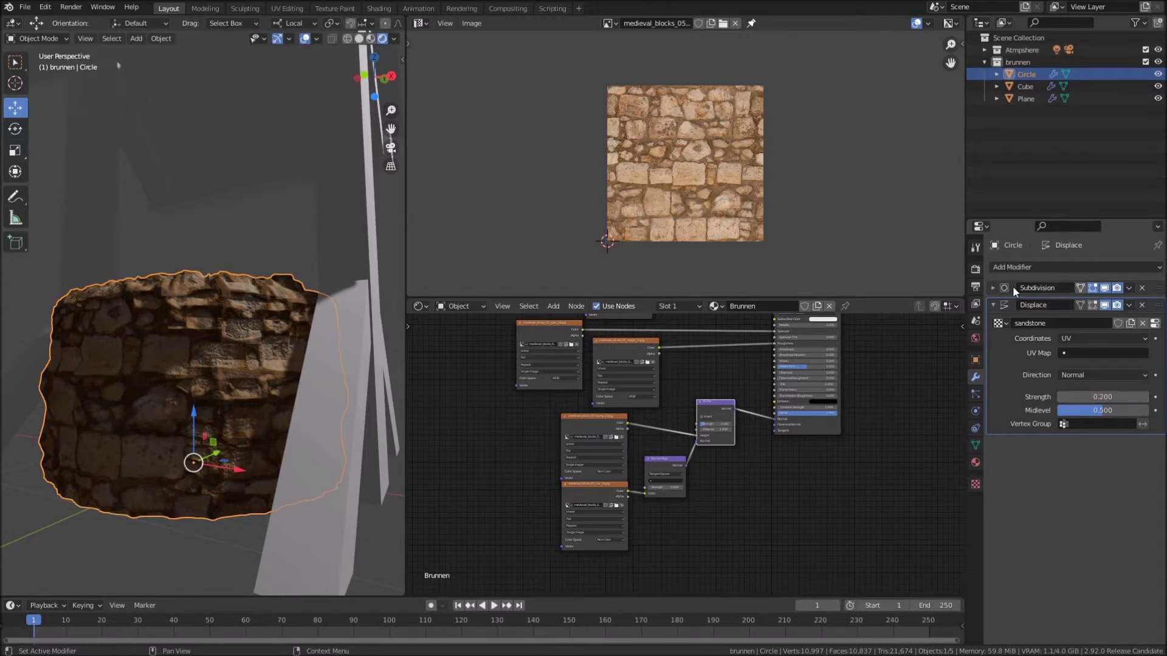
pyautogui.click(995, 288)
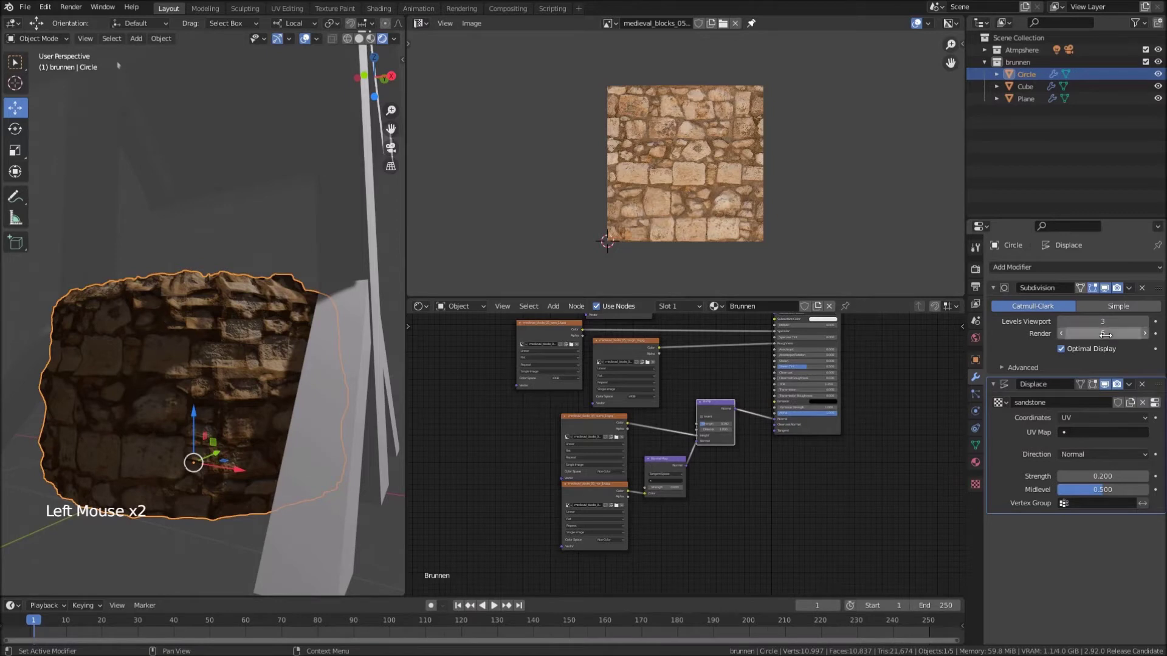
pyautogui.click(1149, 325)
pyautogui.click(1148, 325)
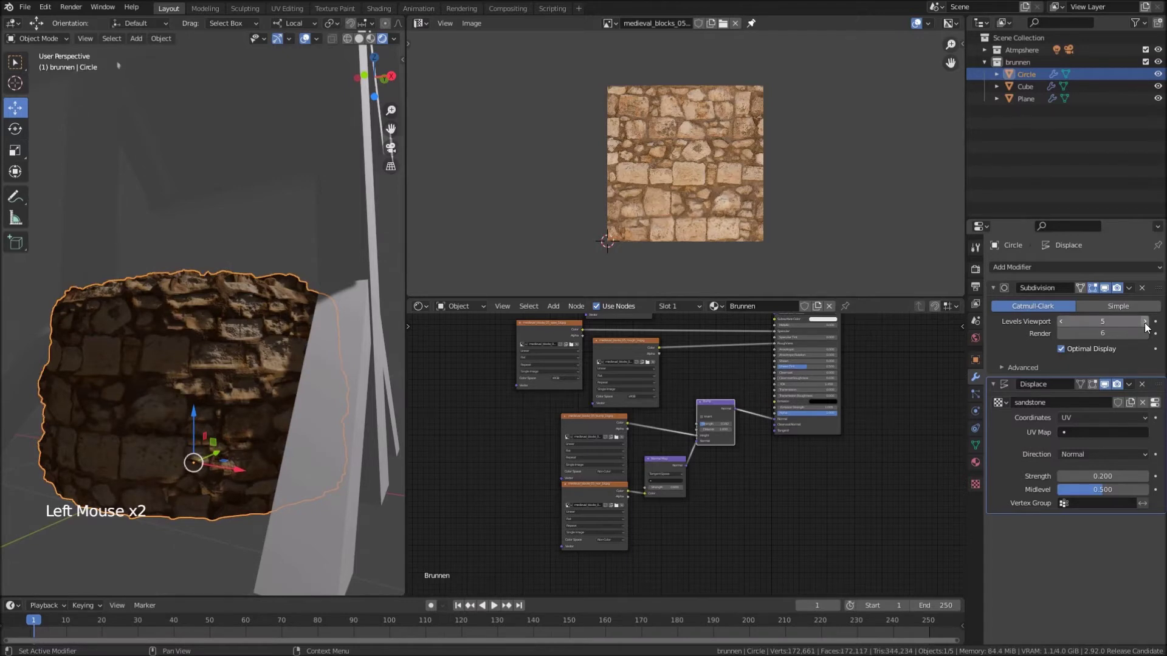
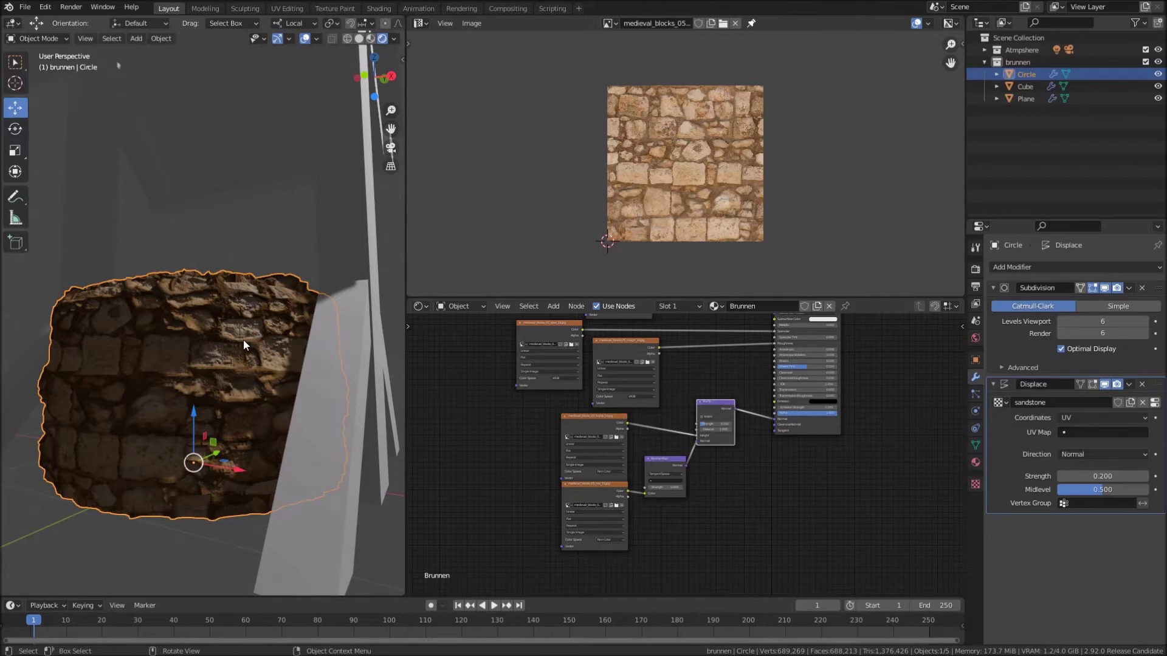
# Set the rim's Displace strength to 0.200 with midlevel 0.500 and inspect the rough stone
pyautogui.middleClick(216, 344)
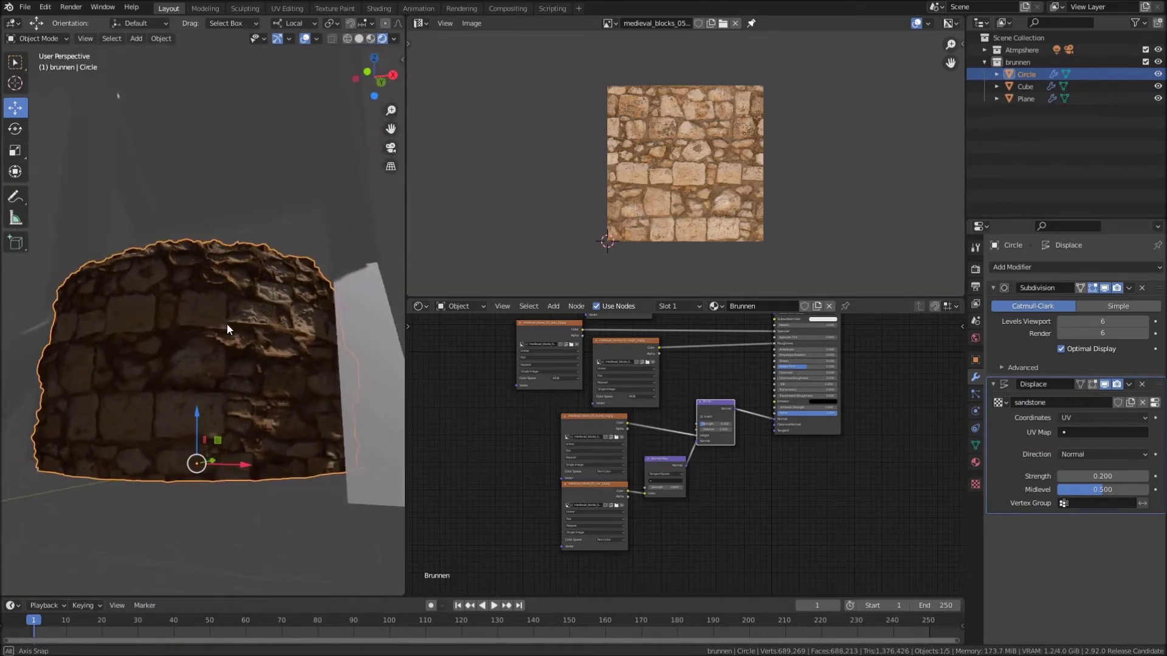
pyautogui.middleClick(223, 330)
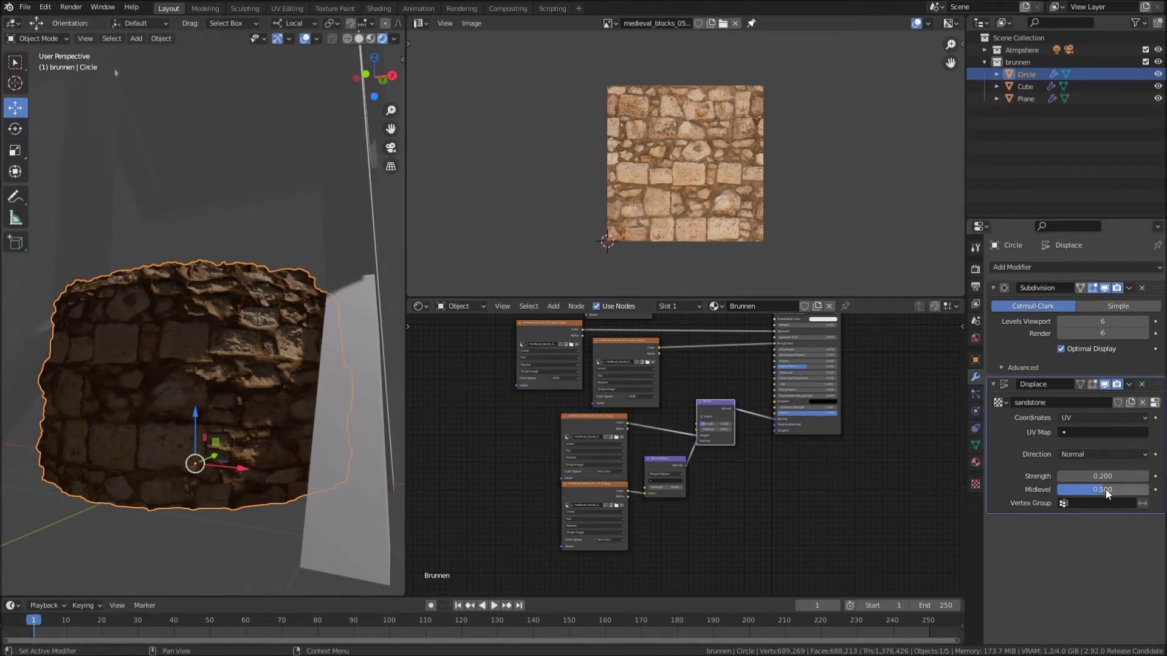
pyautogui.click(1105, 491)
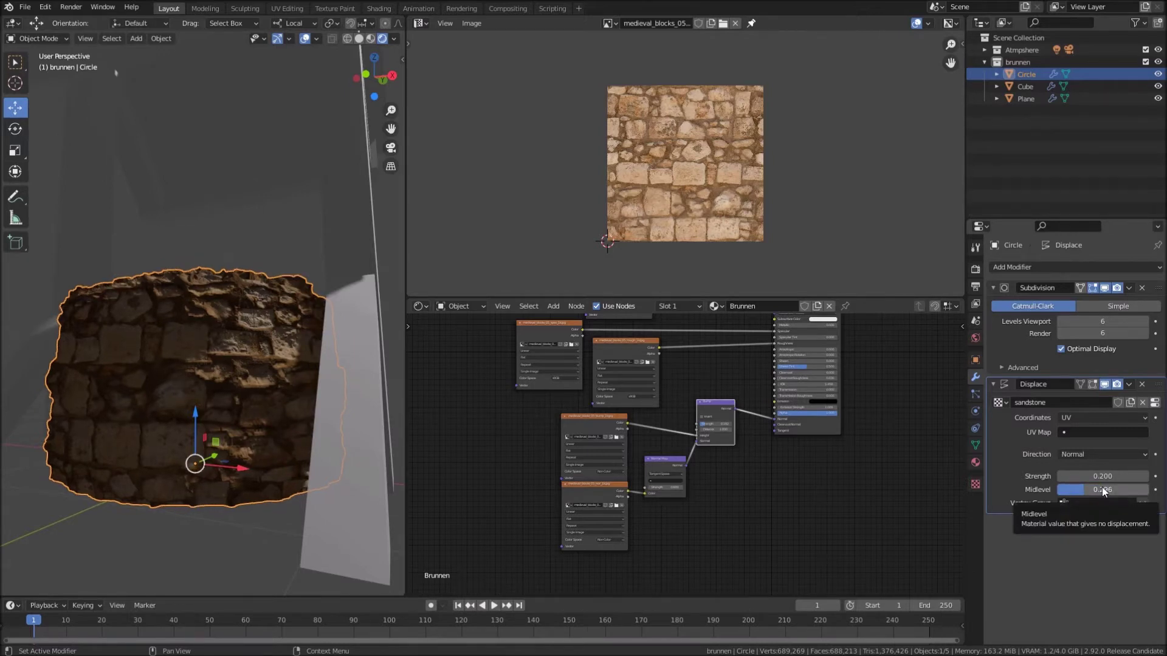
pyautogui.click(1109, 489)
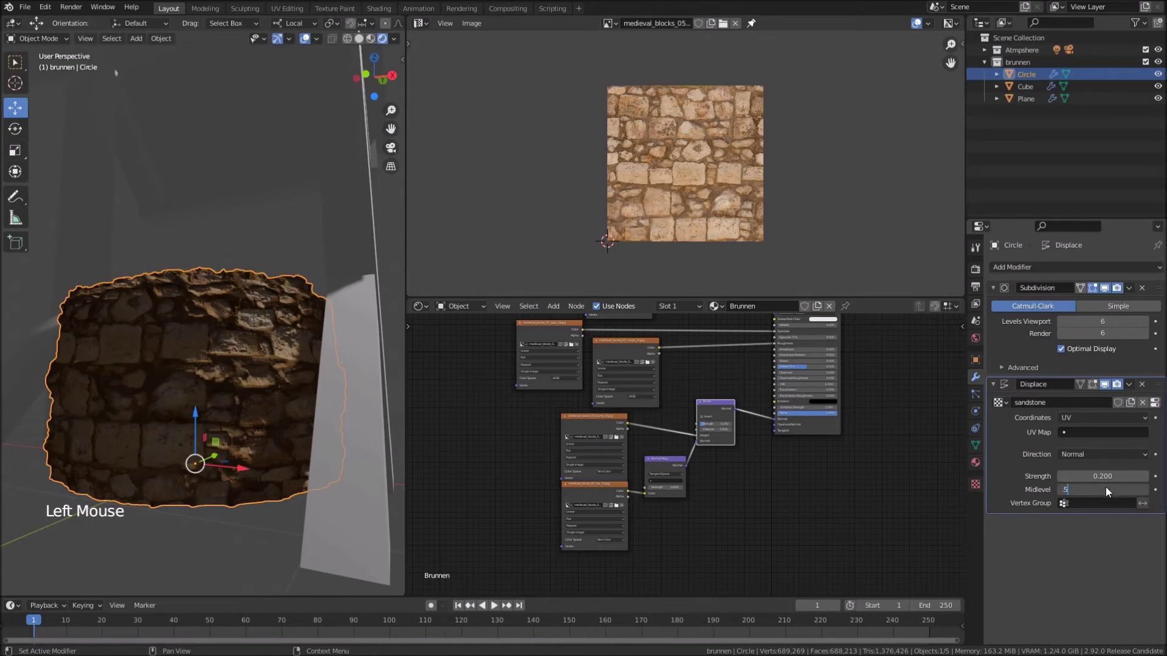
pyautogui.middleClick(246, 327)
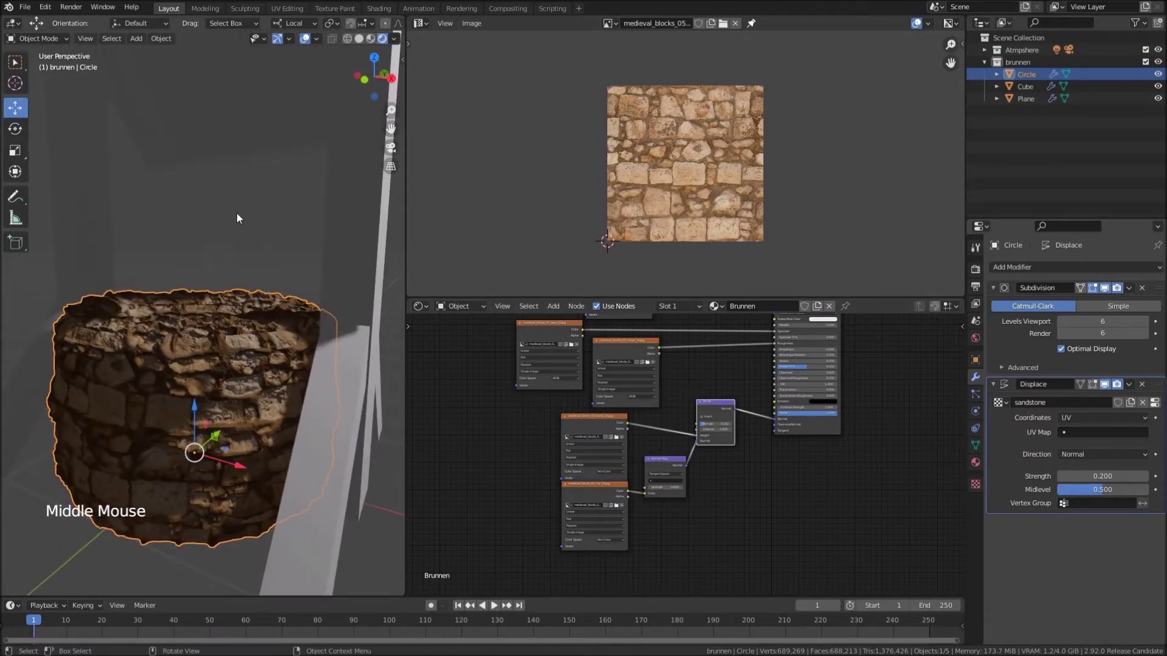
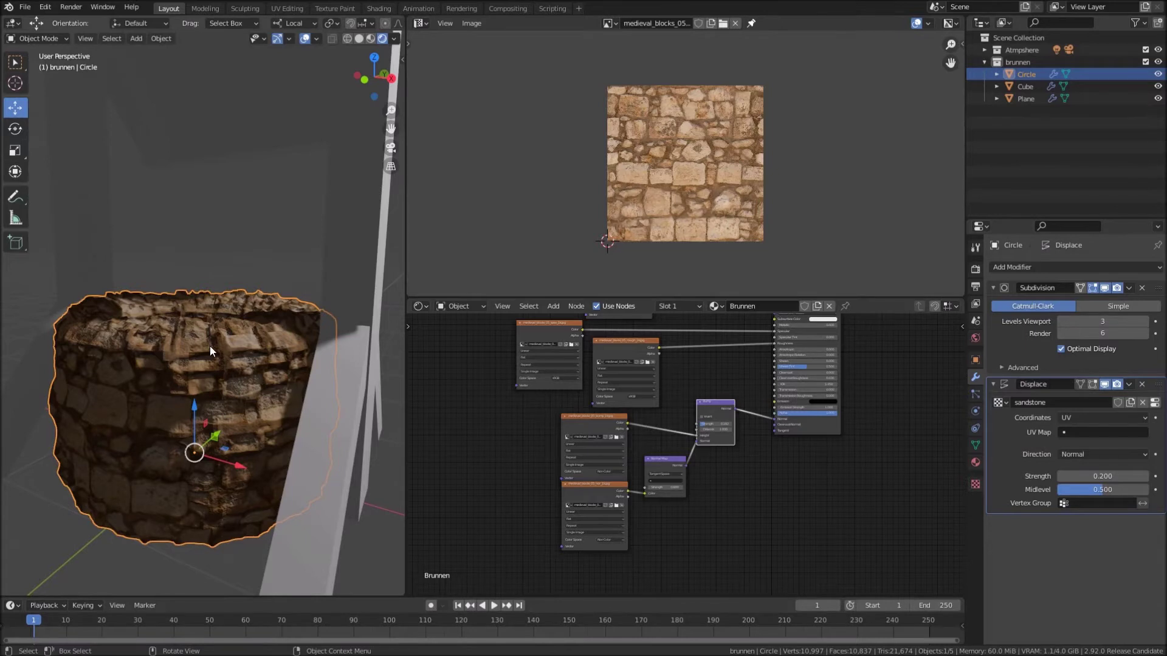
# Recalculate the rim's face normals outward using the Face Orientation overlay, then hide the overlay
pyautogui.press('Tab')
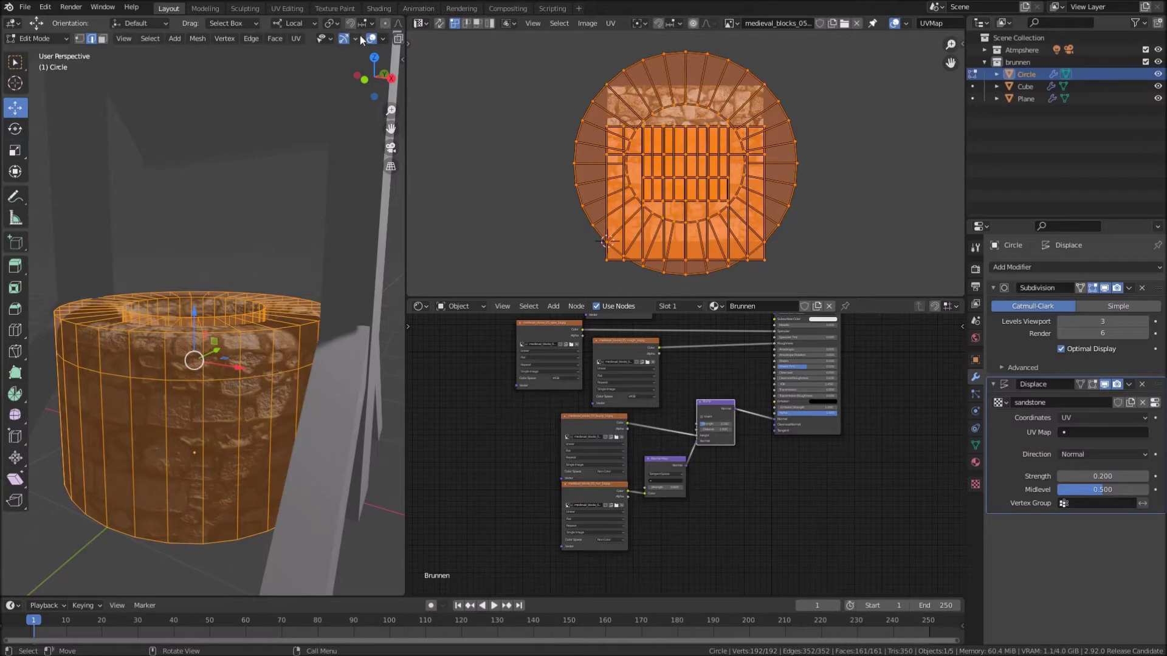
pyautogui.middleClick(369, 42)
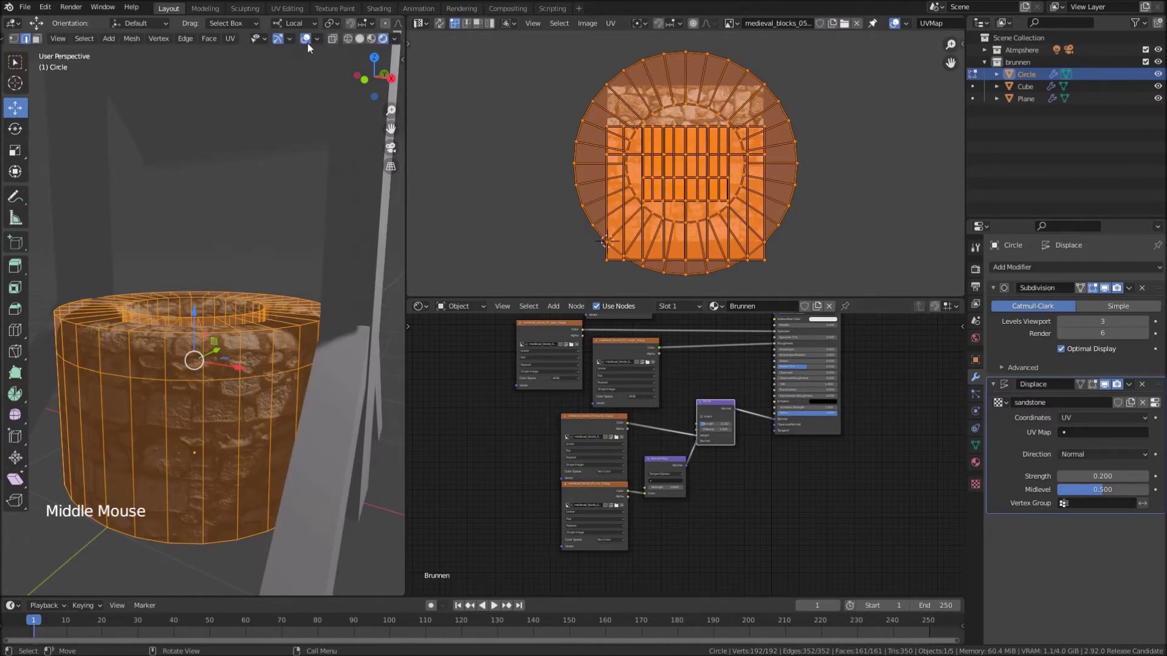
pyautogui.click(321, 42)
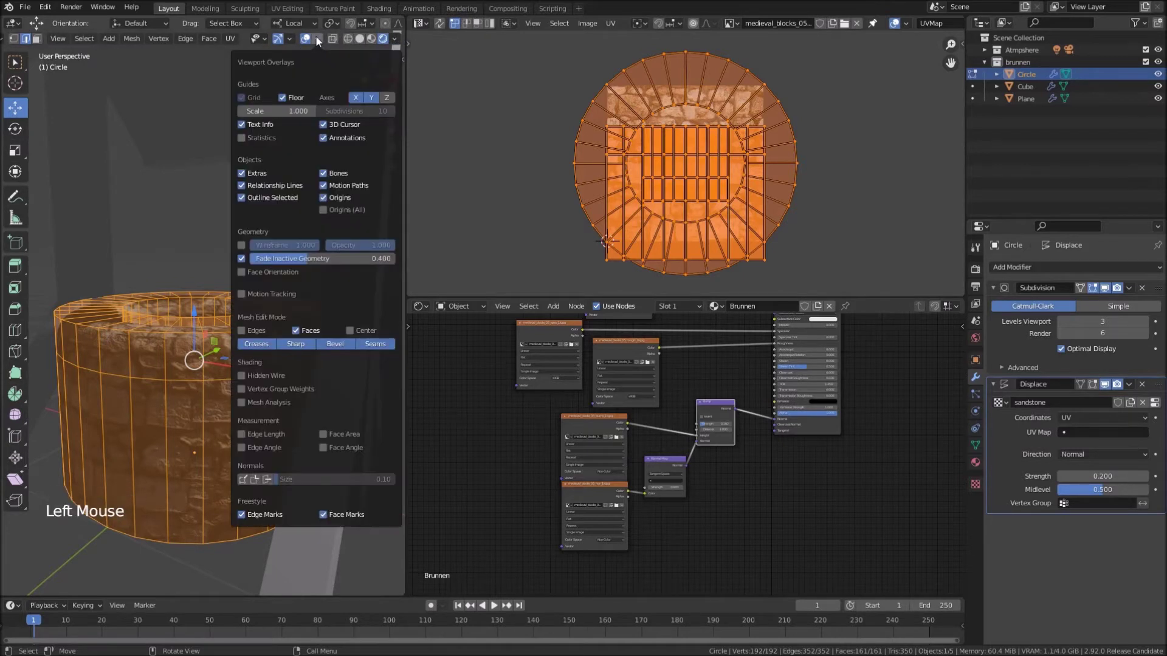
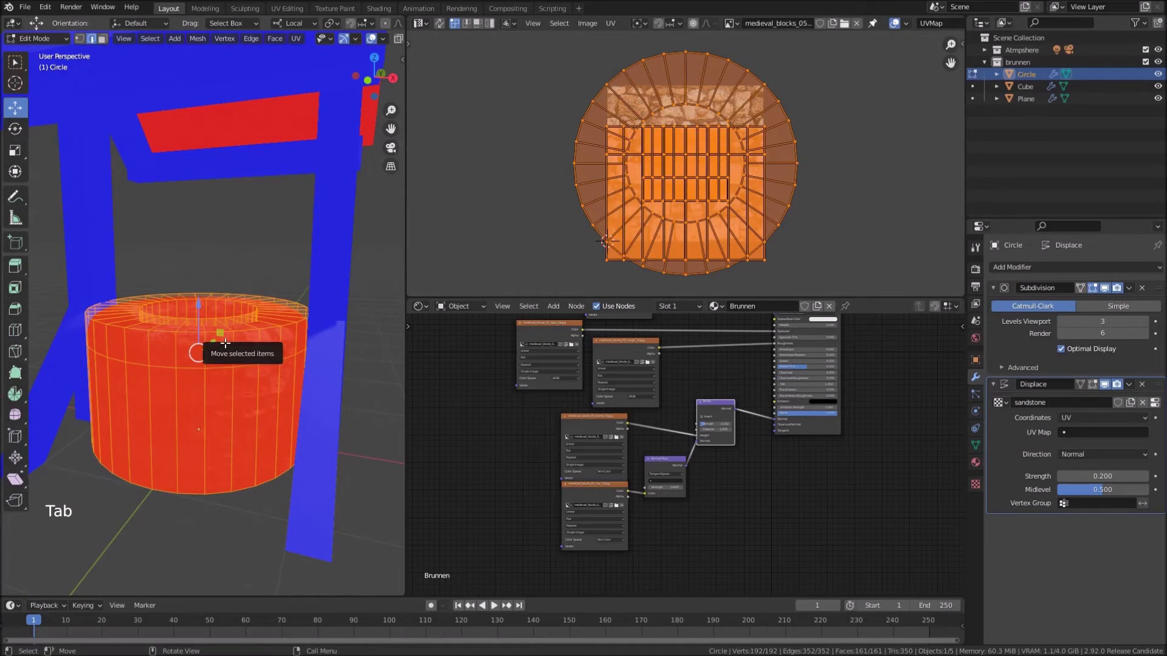
pyautogui.press('alt+n')
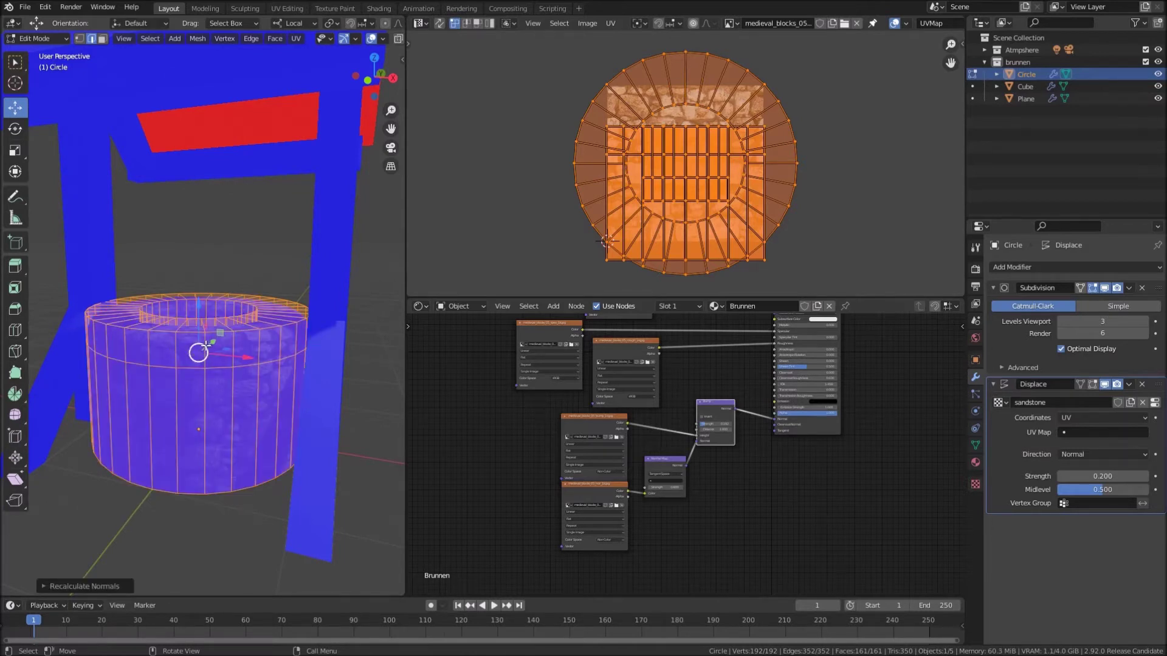
pyautogui.press('Tab')
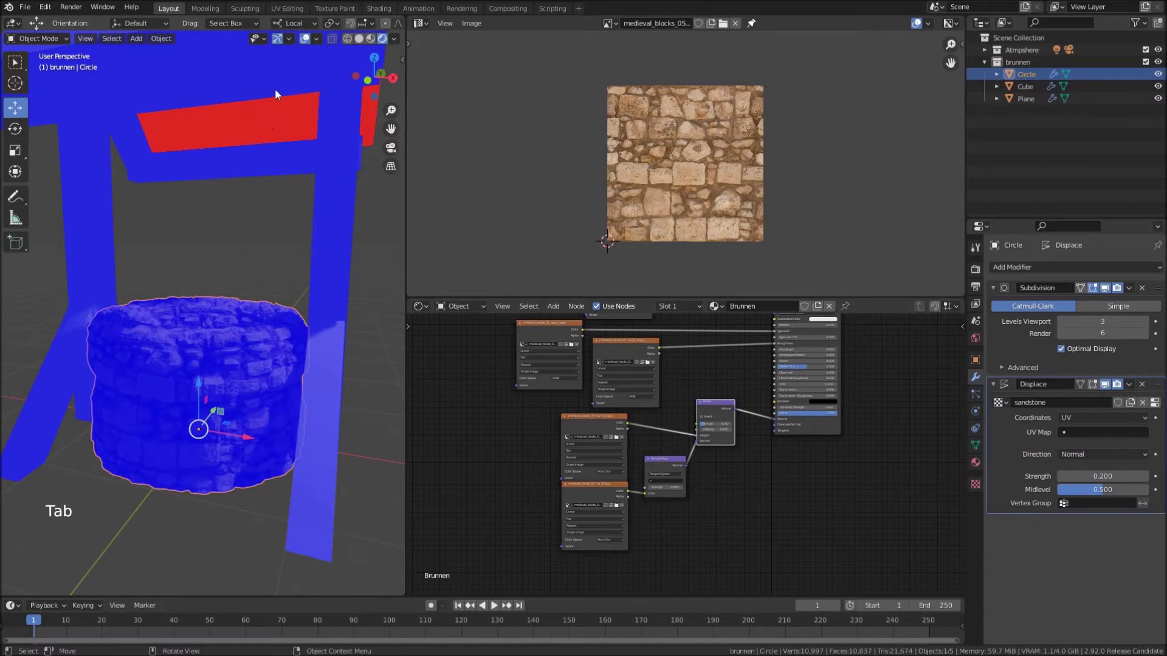
pyautogui.click(320, 45)
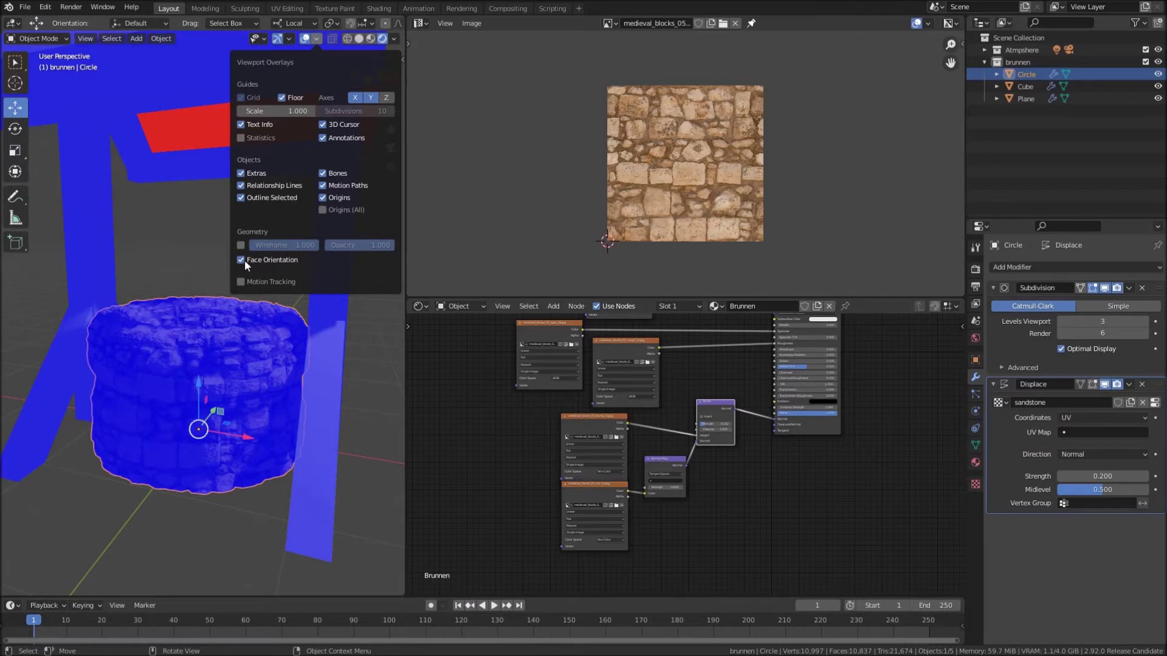
pyautogui.middleClick(242, 363)
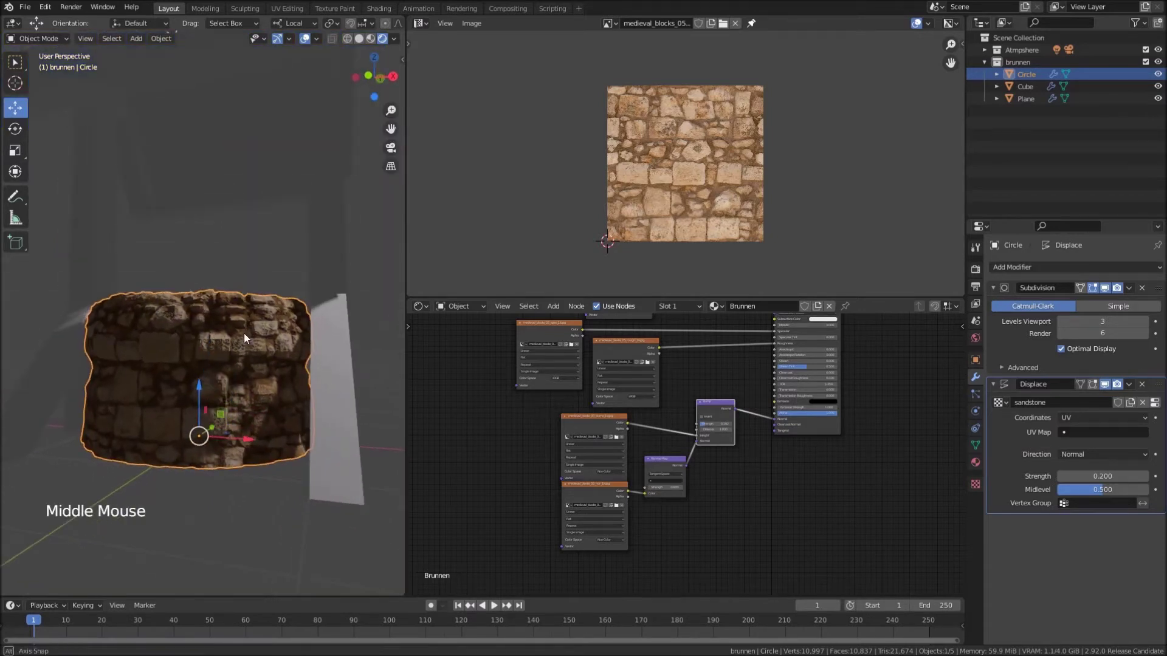
# Raise the rim's viewport subdivision to 5 and orbit the view toward the wooden roof frame
pyautogui.scroll(3)
pyautogui.middleClick(246, 336)
pyautogui.middleClick(241, 333)
pyautogui.middleClick(211, 362)
pyautogui.rightClick(284, 310)
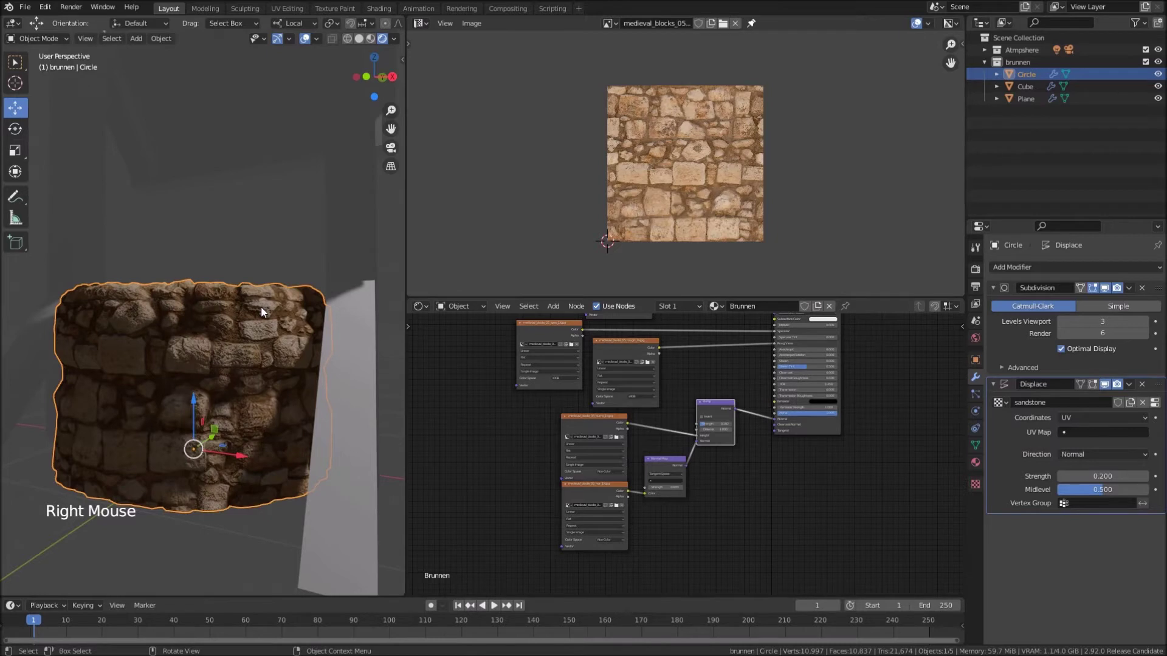
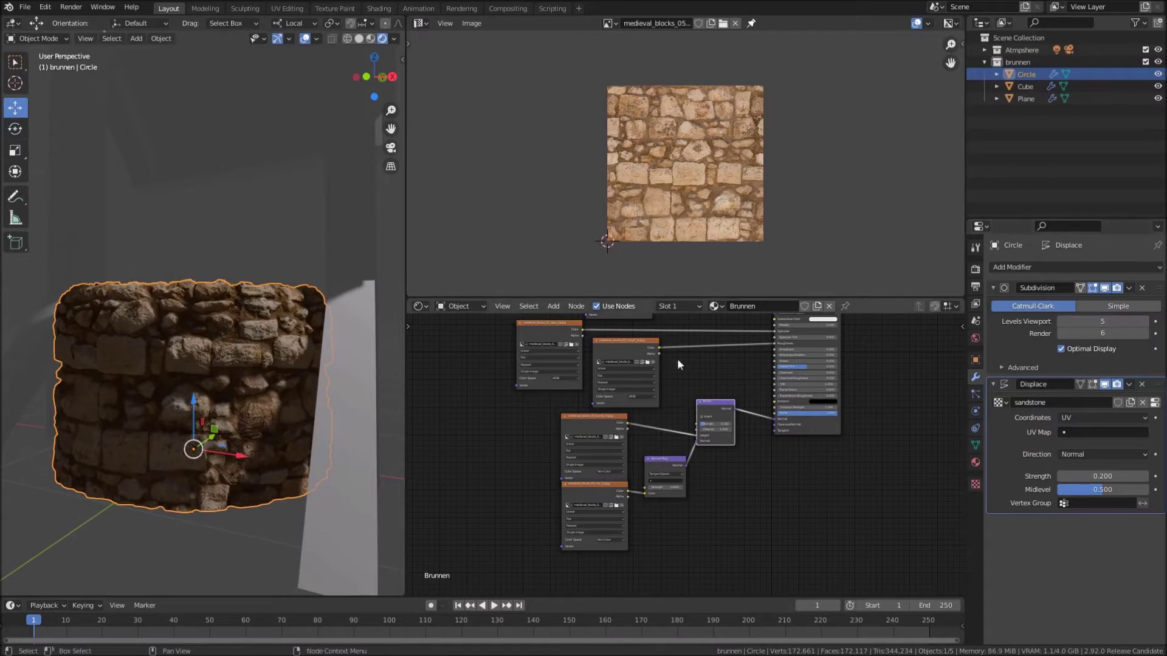
pyautogui.middleClick(260, 382)
pyautogui.middleClick(263, 382)
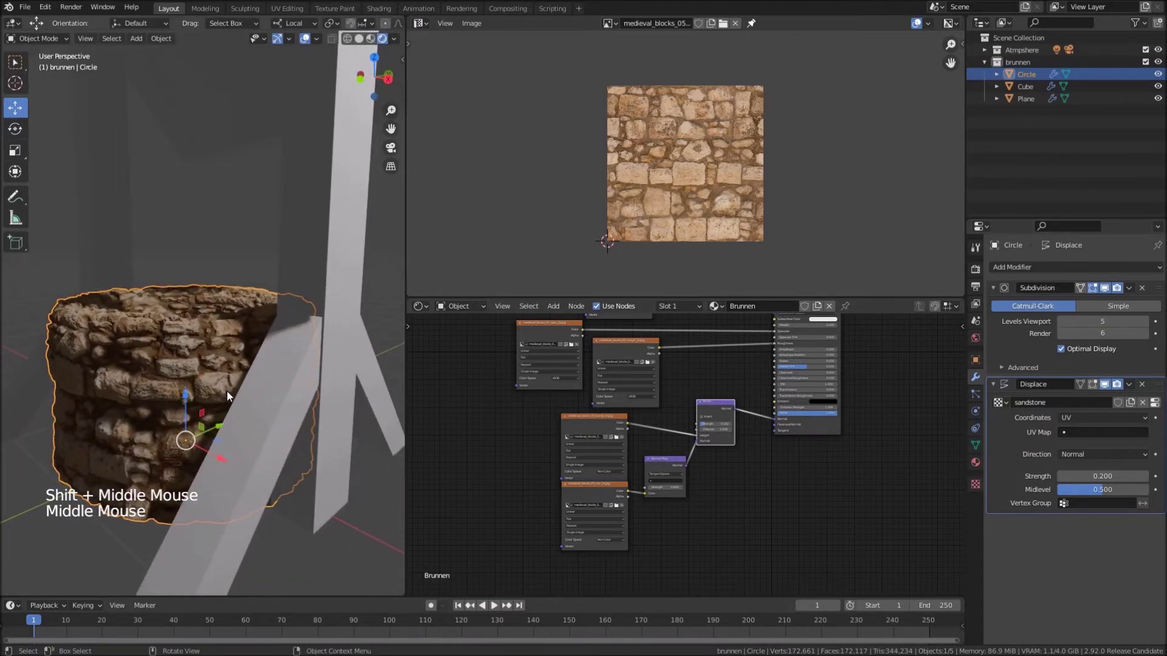
pyautogui.middleClick(214, 394)
pyautogui.middleClick(211, 409)
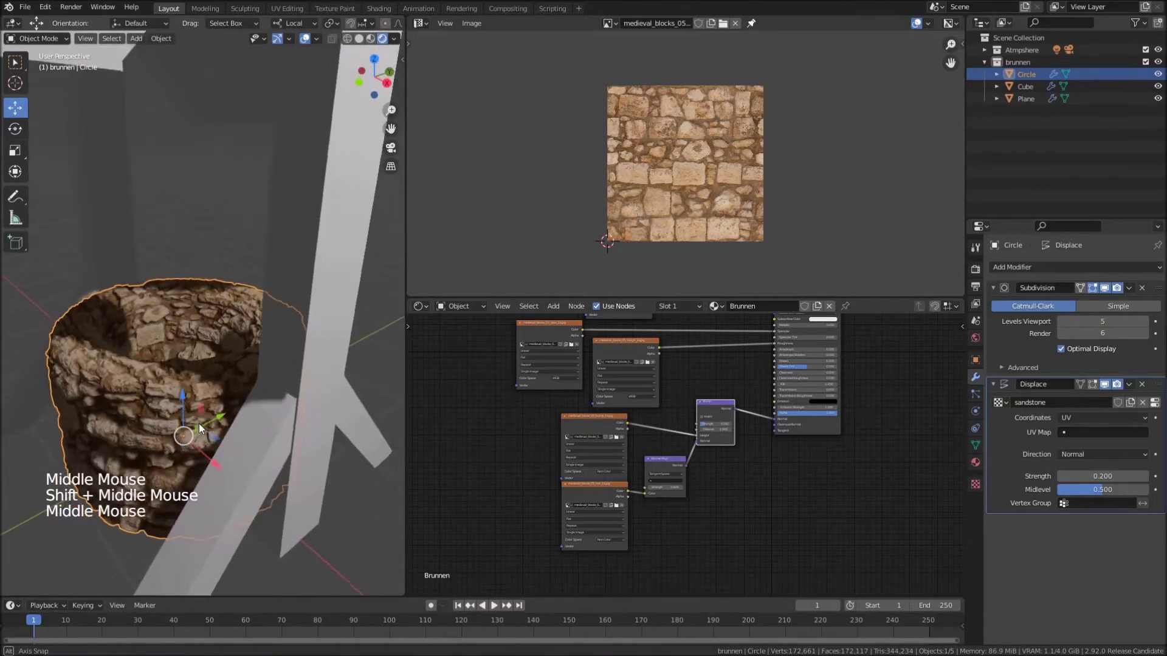
pyautogui.scroll(-3)
pyautogui.middleClick(250, 360)
pyautogui.scroll(-3)
pyautogui.middleClick(258, 377)
pyautogui.middleClick(295, 320)
# Give the roof frame Cube a new material named 'wood'
pyautogui.click(301, 212)
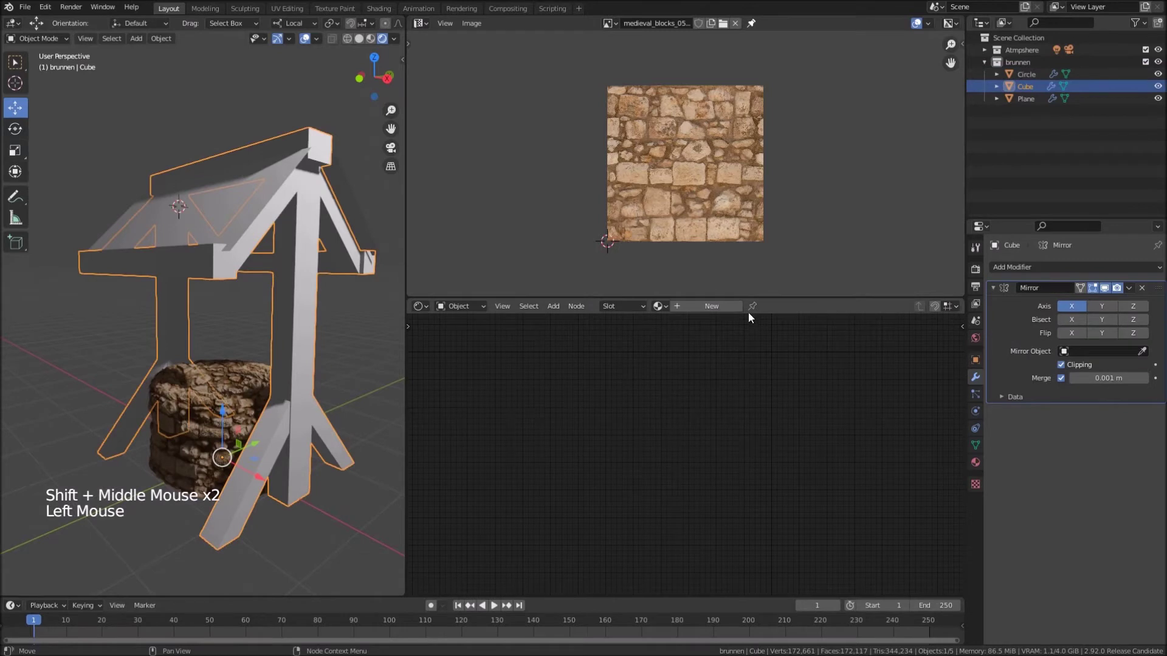
pyautogui.click(737, 310)
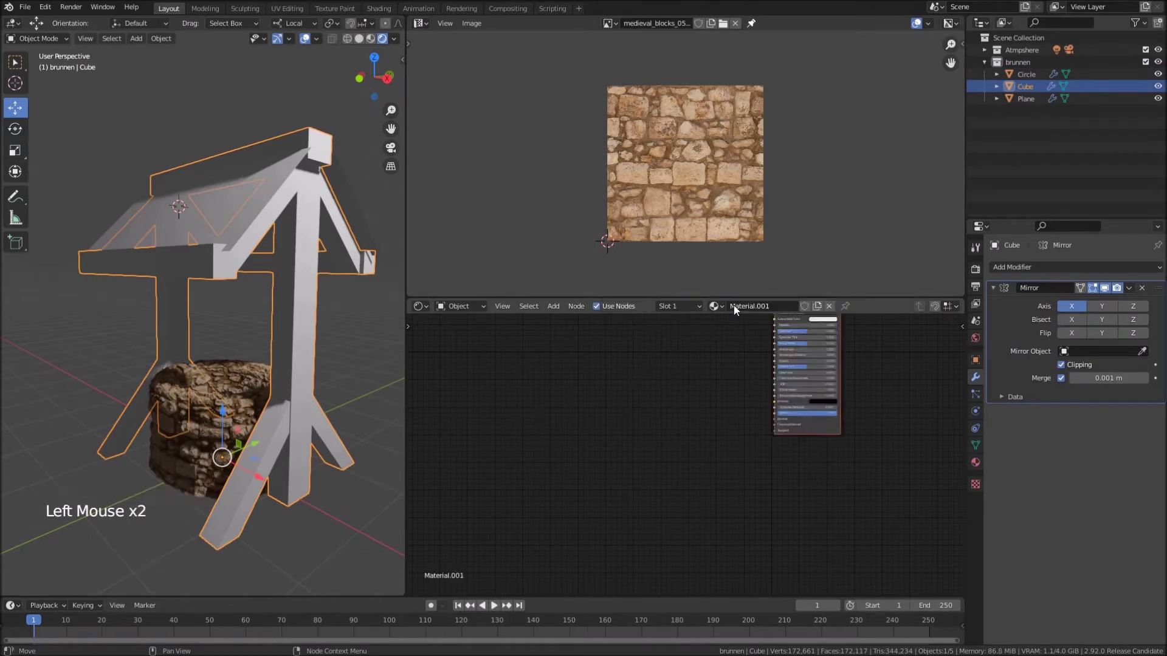
pyautogui.click(755, 309)
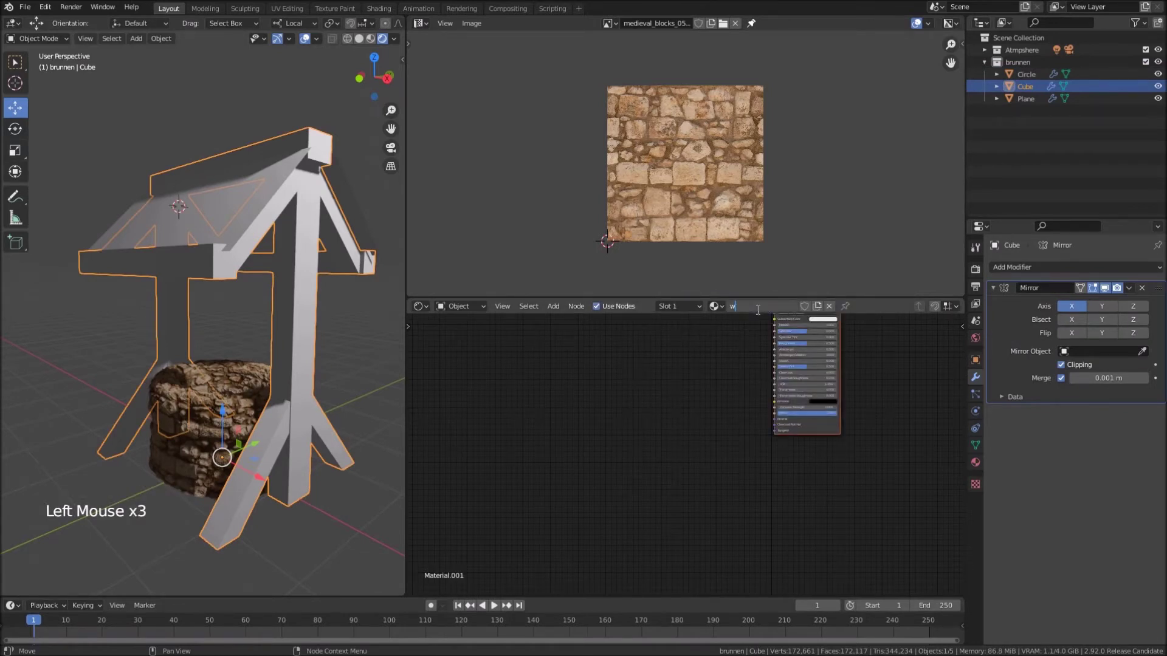
pyautogui.press('o')
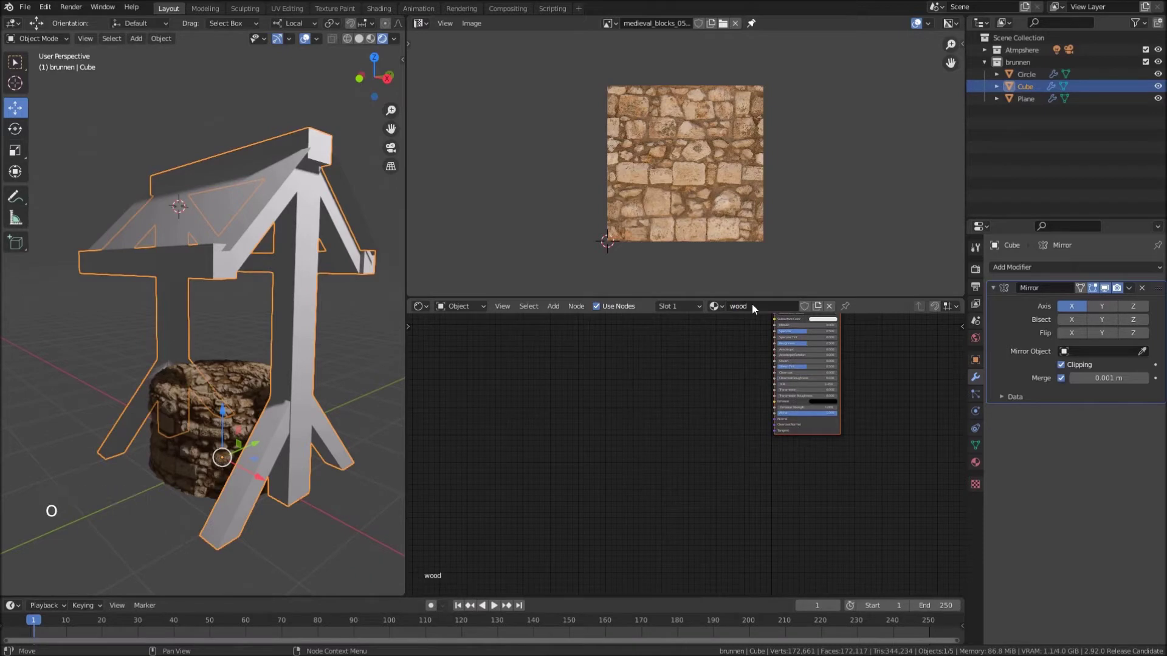
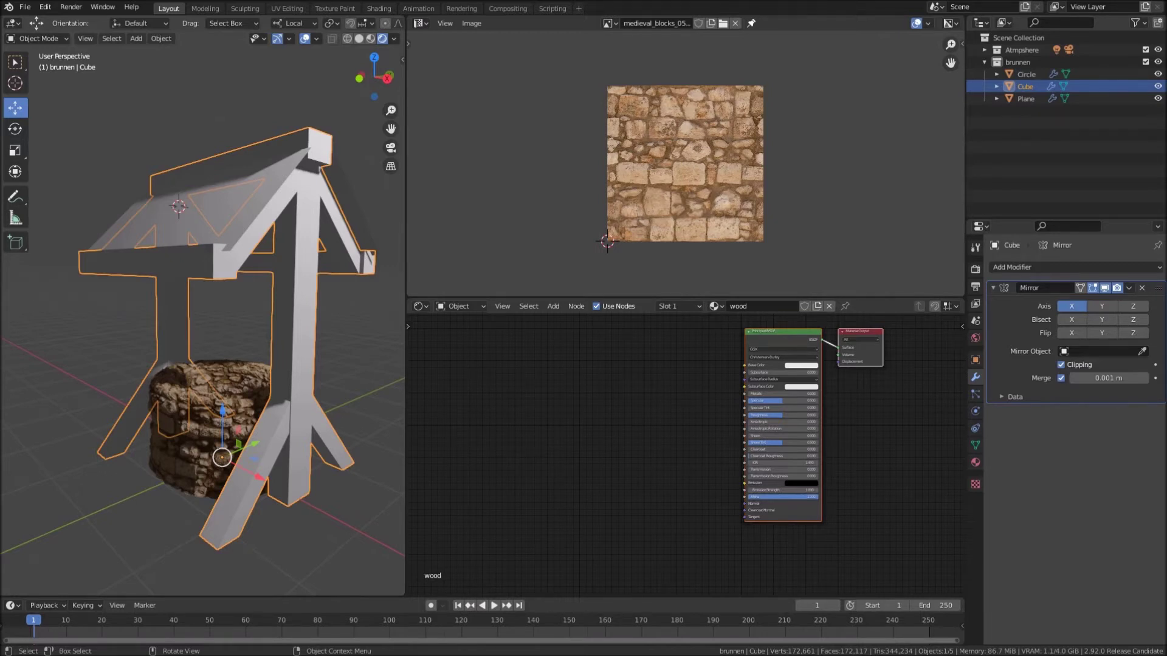
# Add an Image Texture node and load the bark_brown_02 diffuse image into it
pyautogui.click(785, 343)
pyautogui.press('shift+a')
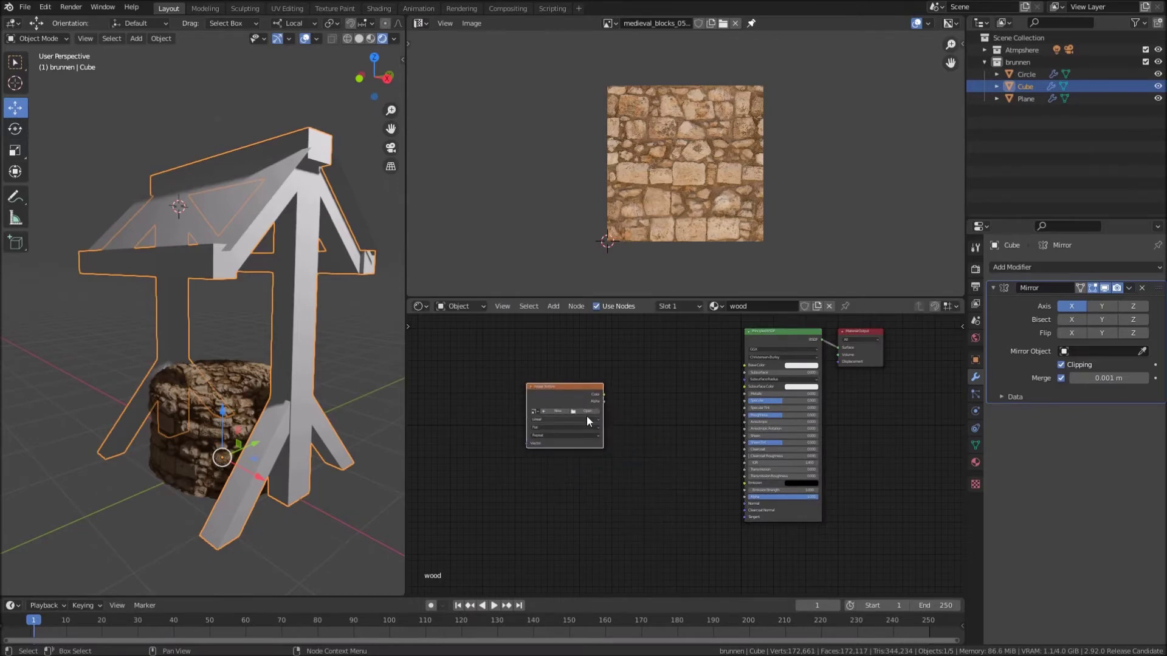
pyautogui.click(591, 415)
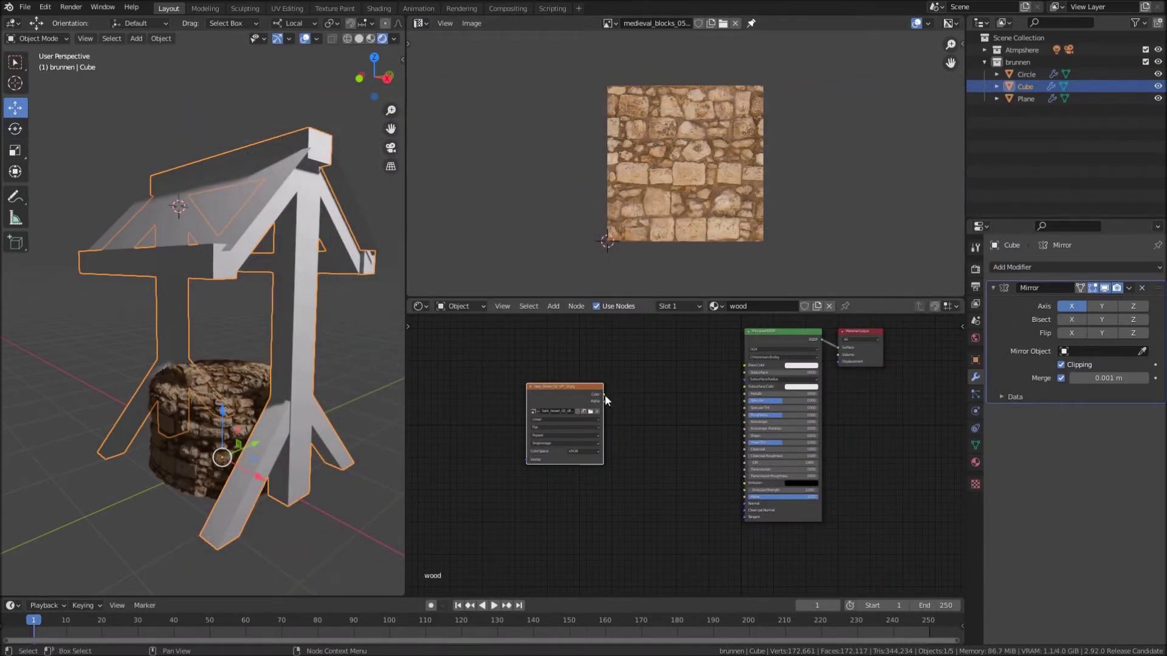
# Wire the bark colour into Base Color and UV-map all frame faces with Cube Projection
pyautogui.click(610, 397)
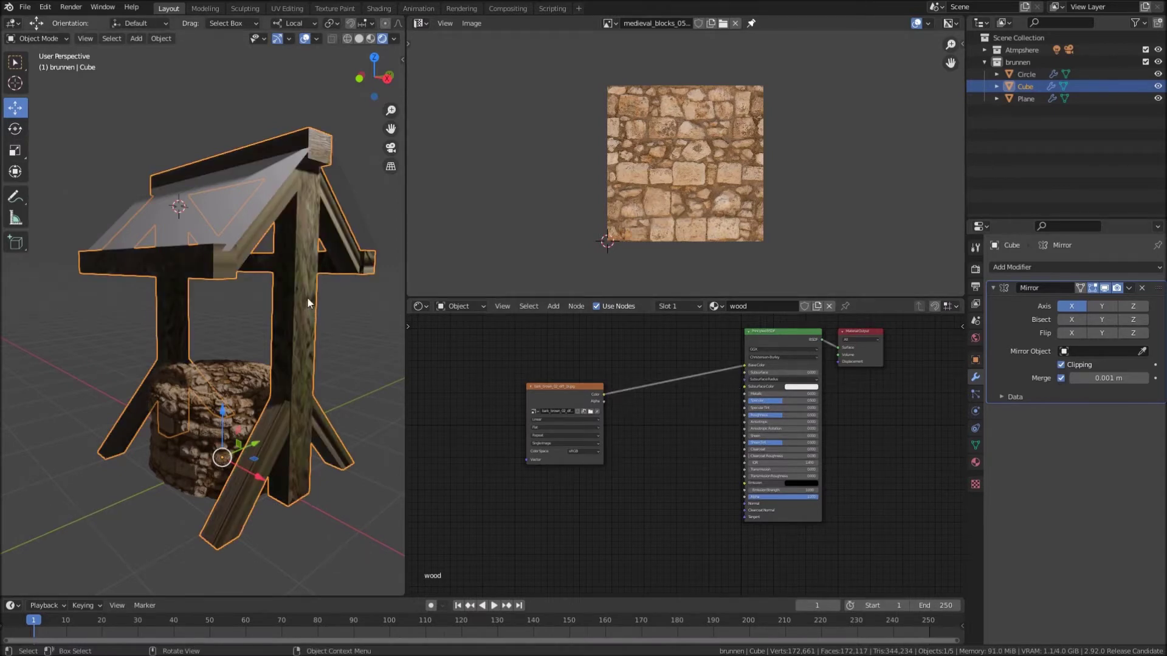
pyautogui.press('Tab')
pyautogui.press('a')
pyautogui.press('u')
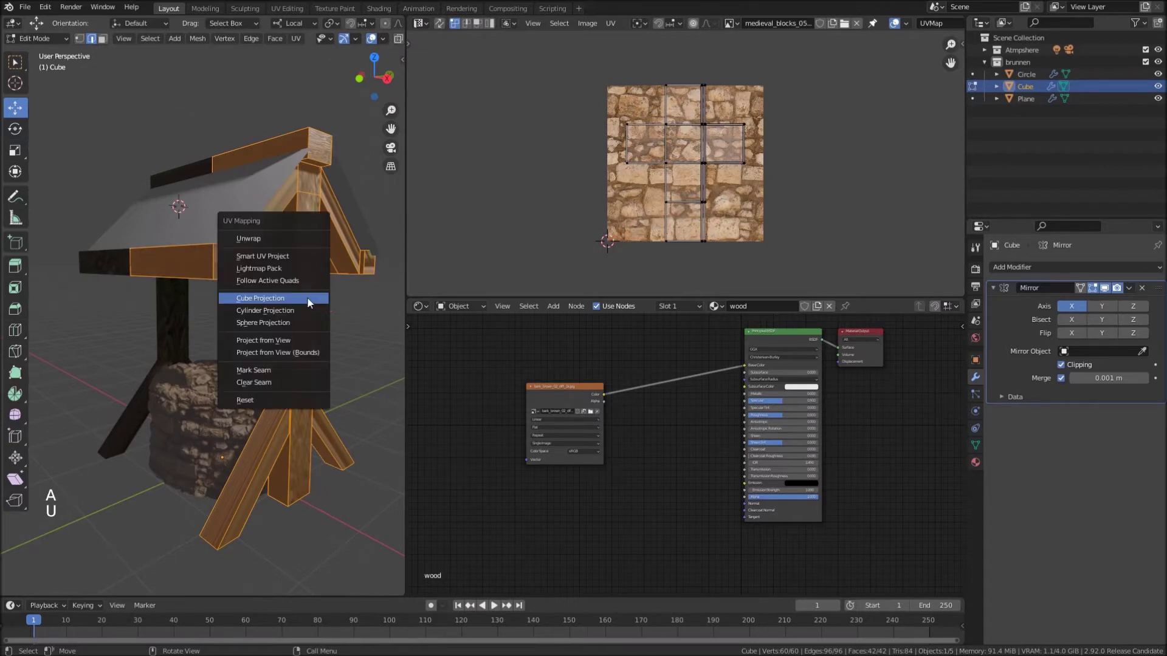
pyautogui.press('Tab')
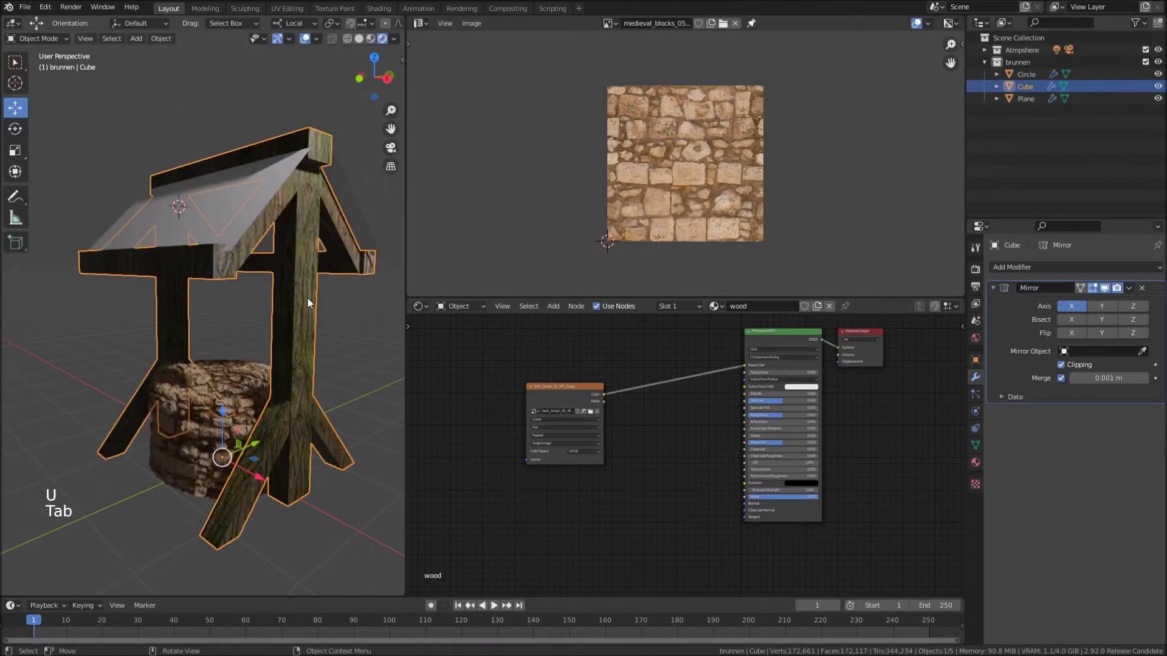
# Inspect the textured frame from all sides and show bark_brown_02 in the Image Editor
pyautogui.middleClick(325, 304)
pyautogui.middleClick(334, 351)
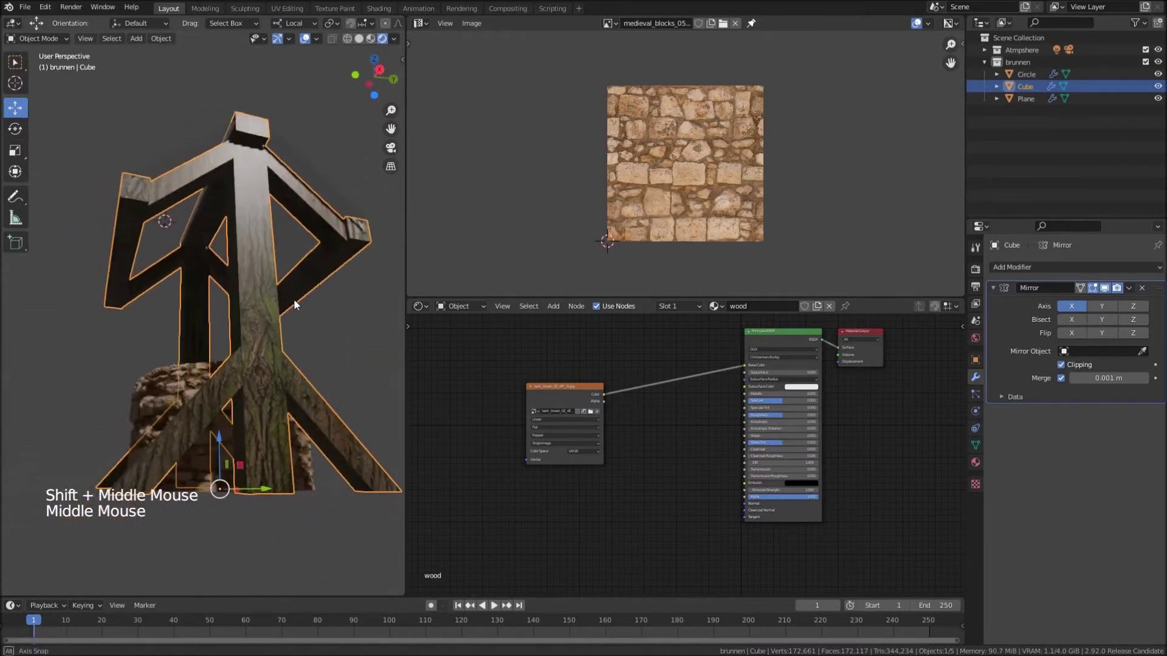
pyautogui.middleClick(313, 392)
pyautogui.middleClick(311, 366)
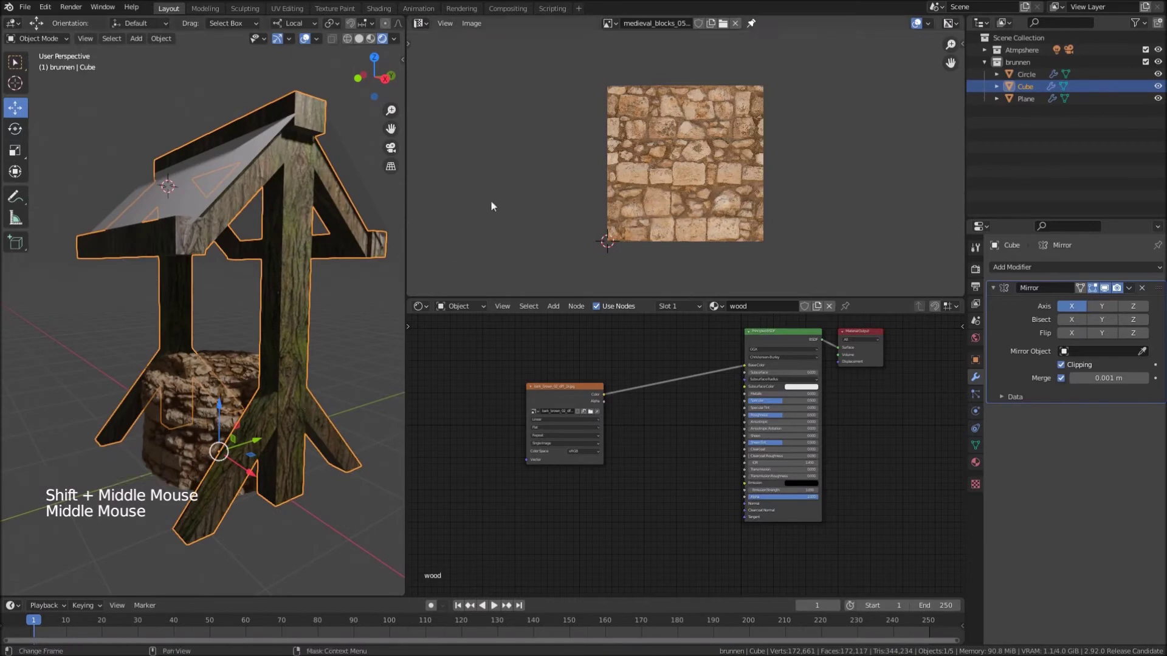
pyautogui.click(613, 33)
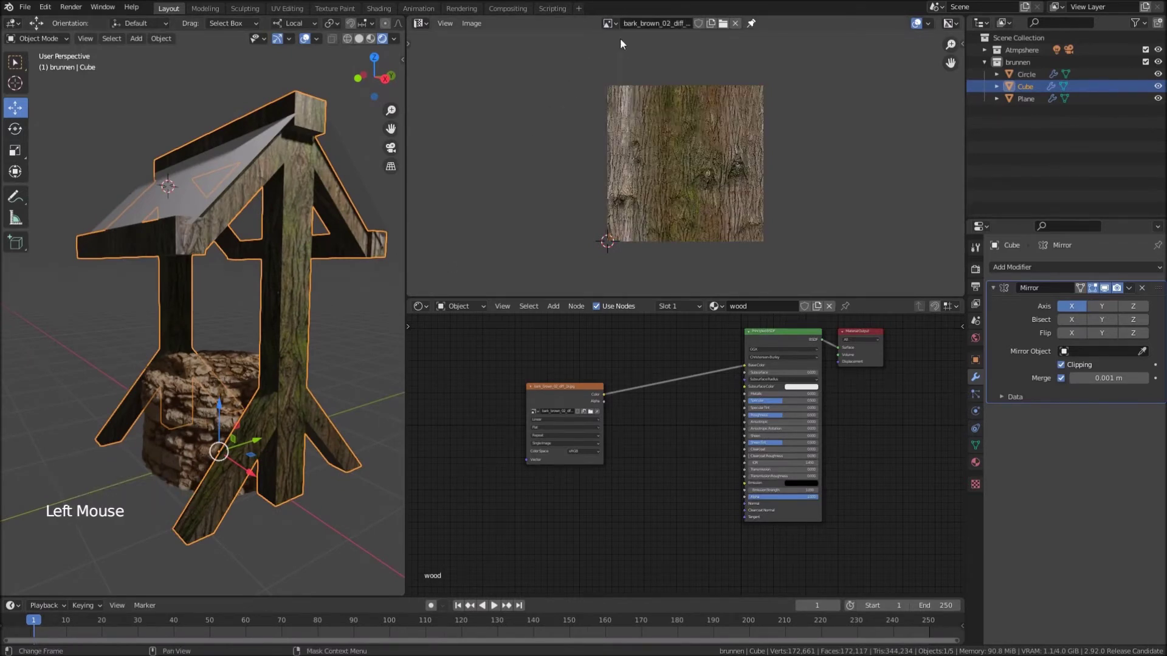
# Rotate the UV islands of three diagonal beam faces so the bark grain runs along each beam
pyautogui.press('Tab')
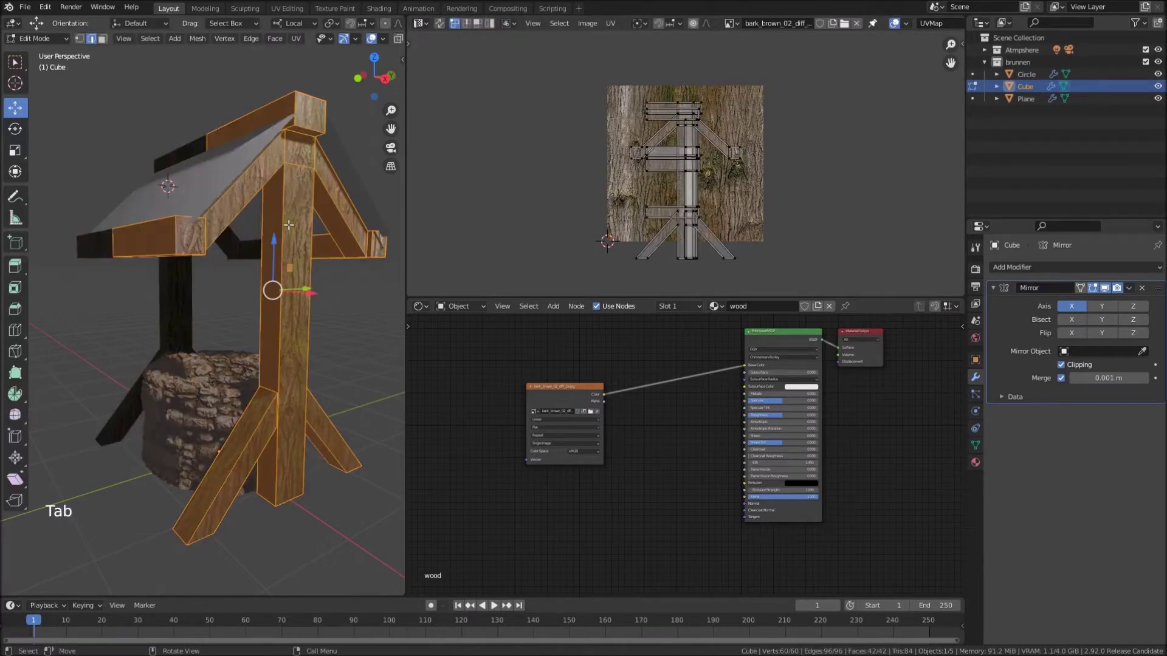
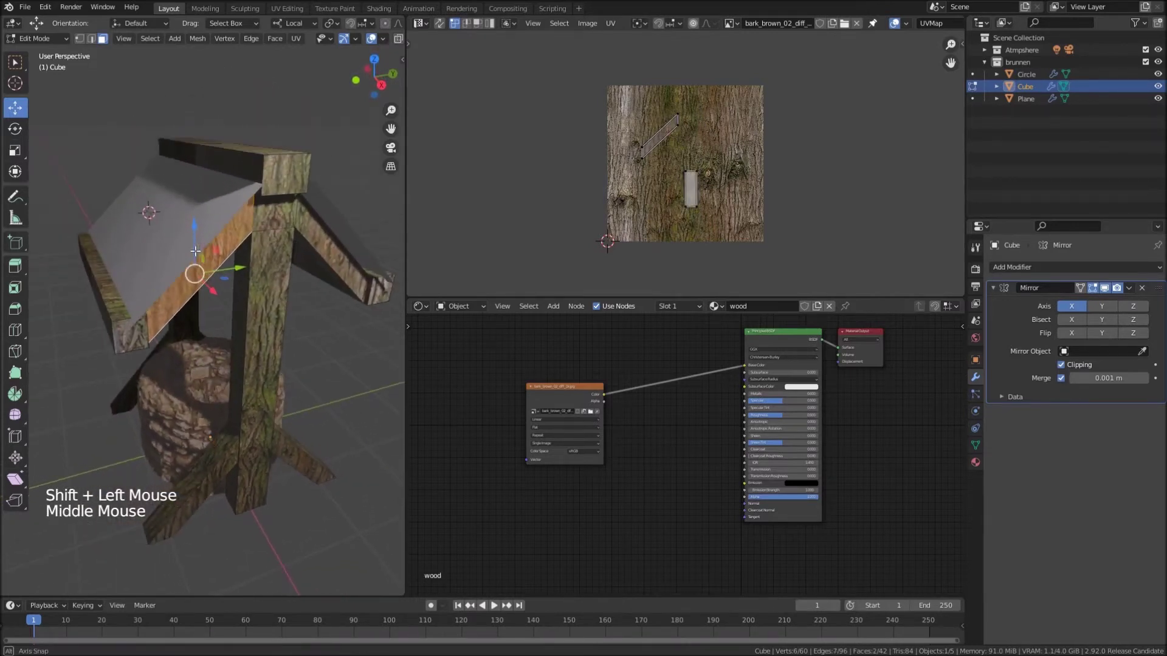
pyautogui.press('Tab')
pyautogui.click(208, 196)
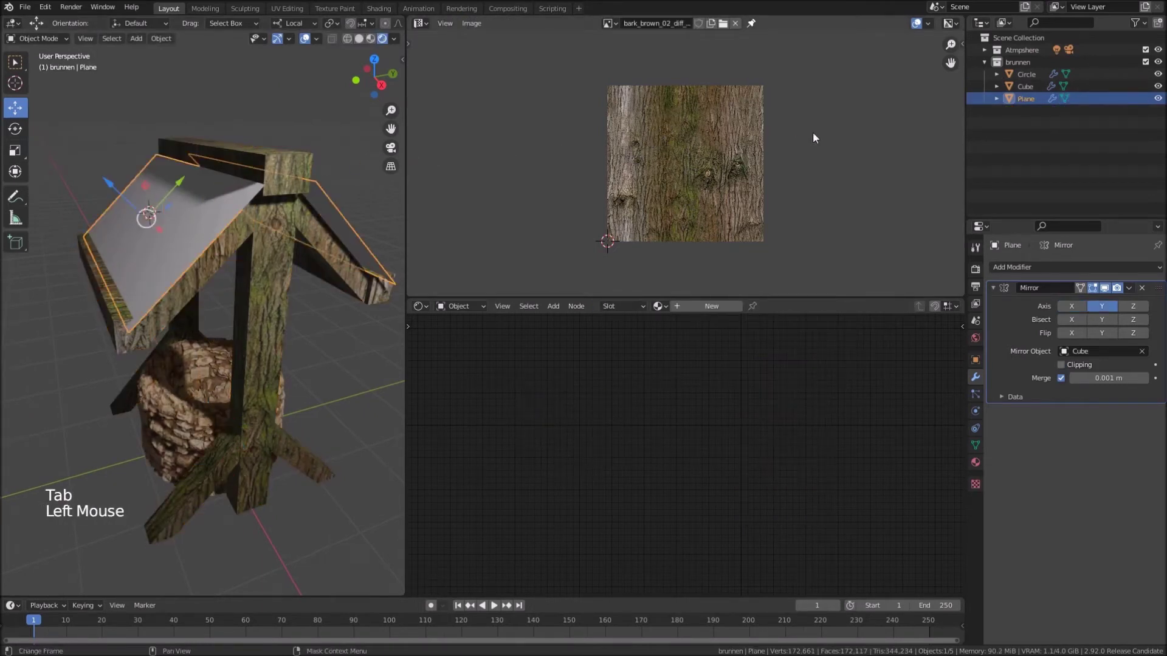
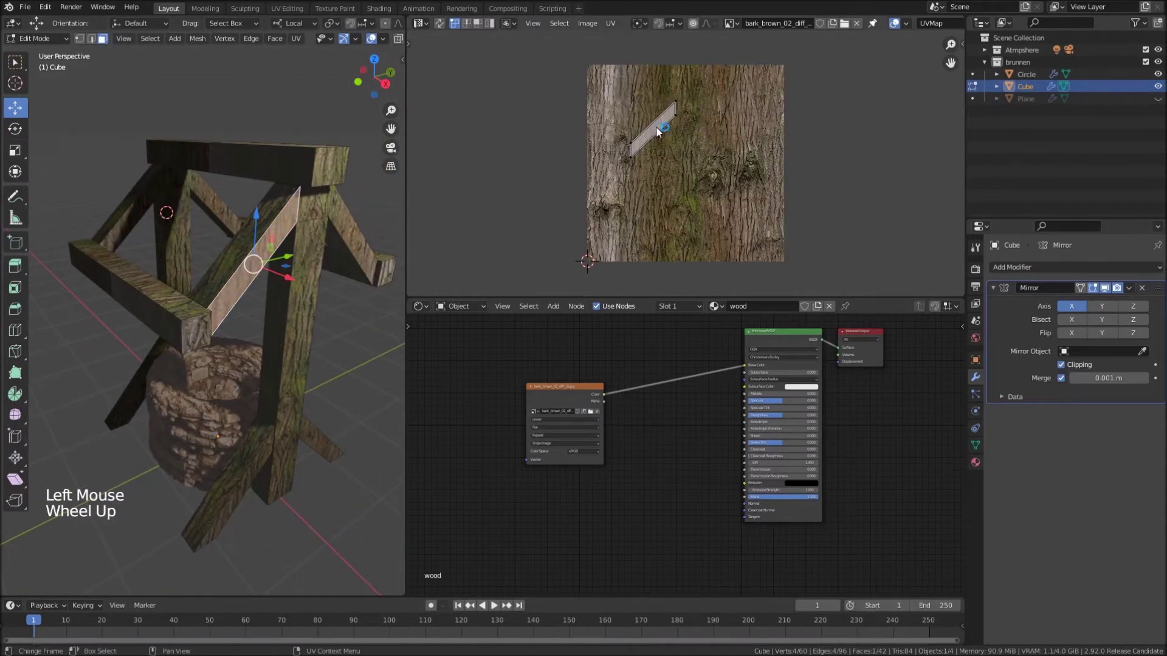
pyautogui.press('a')
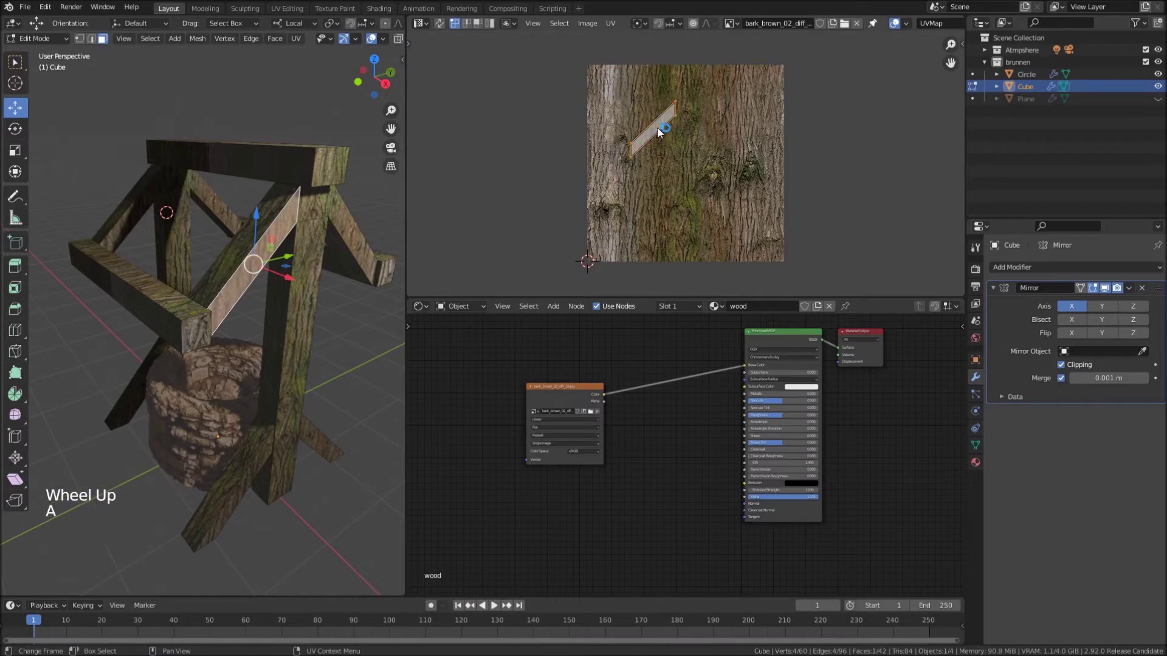
pyautogui.press('r')
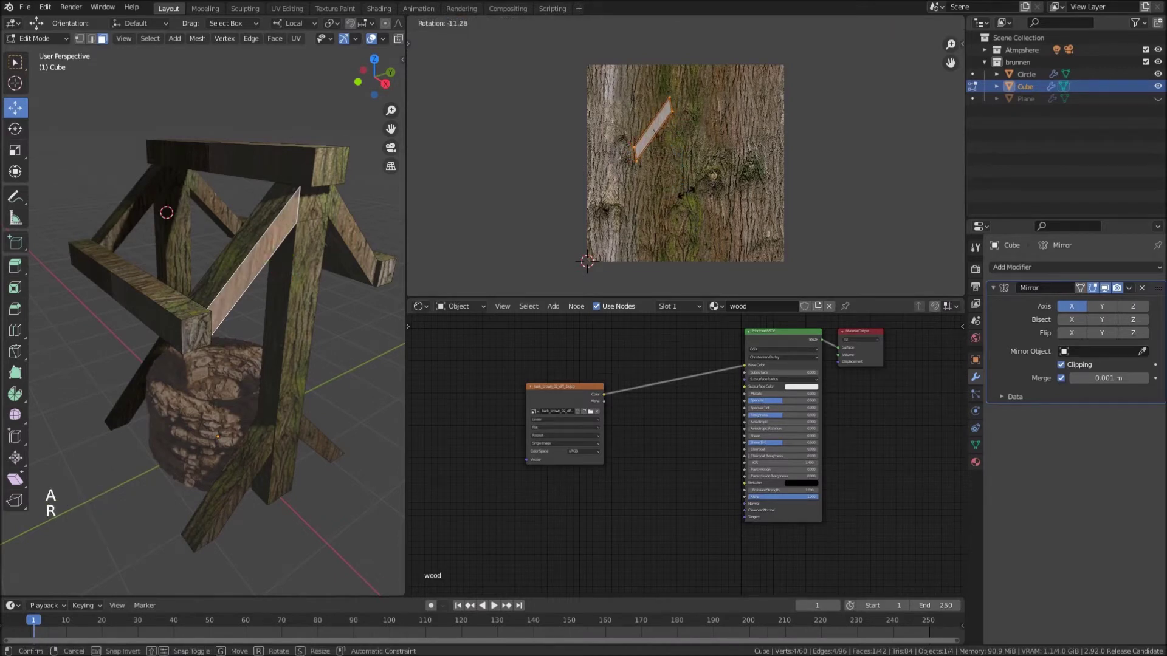
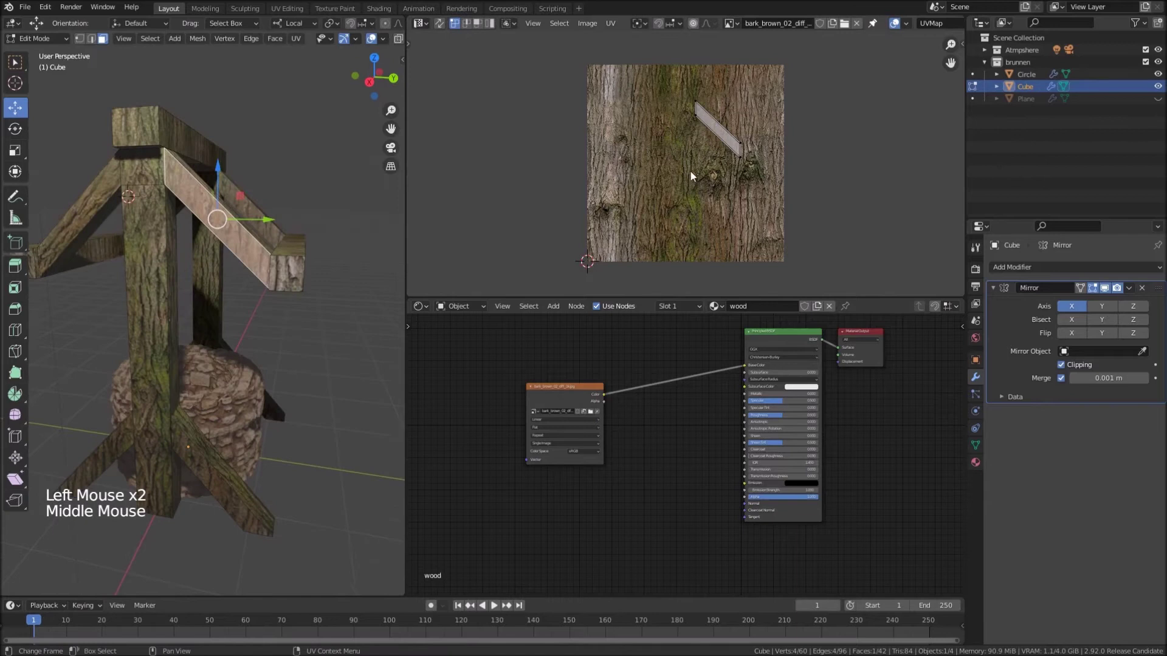
pyautogui.press('a')
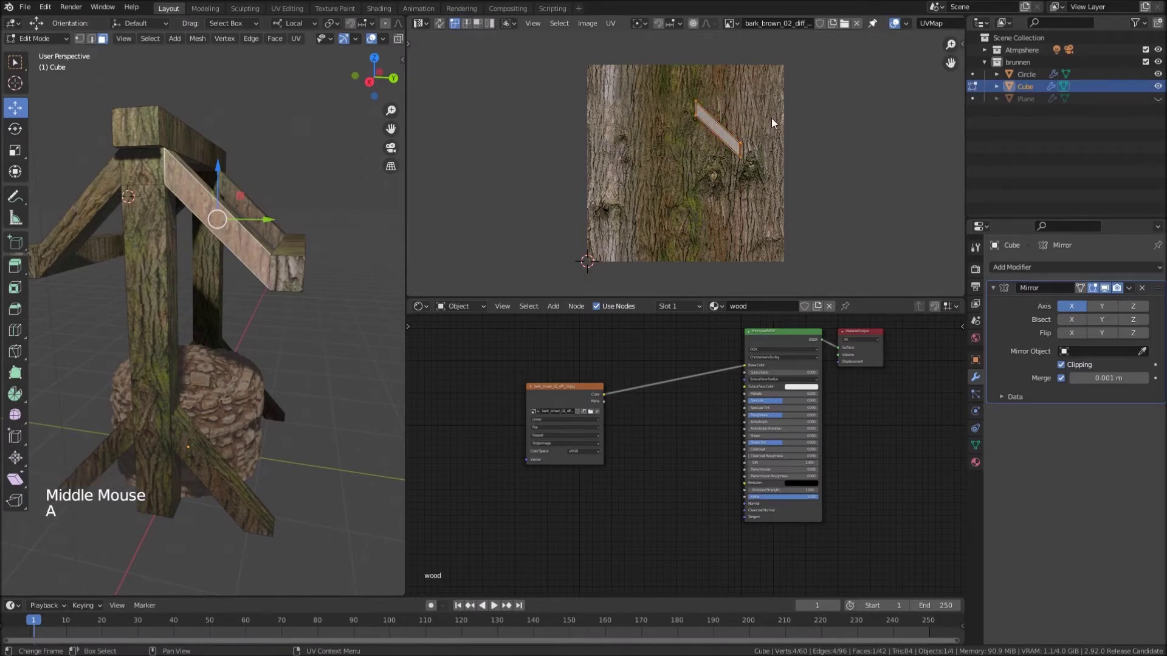
pyautogui.press('r')
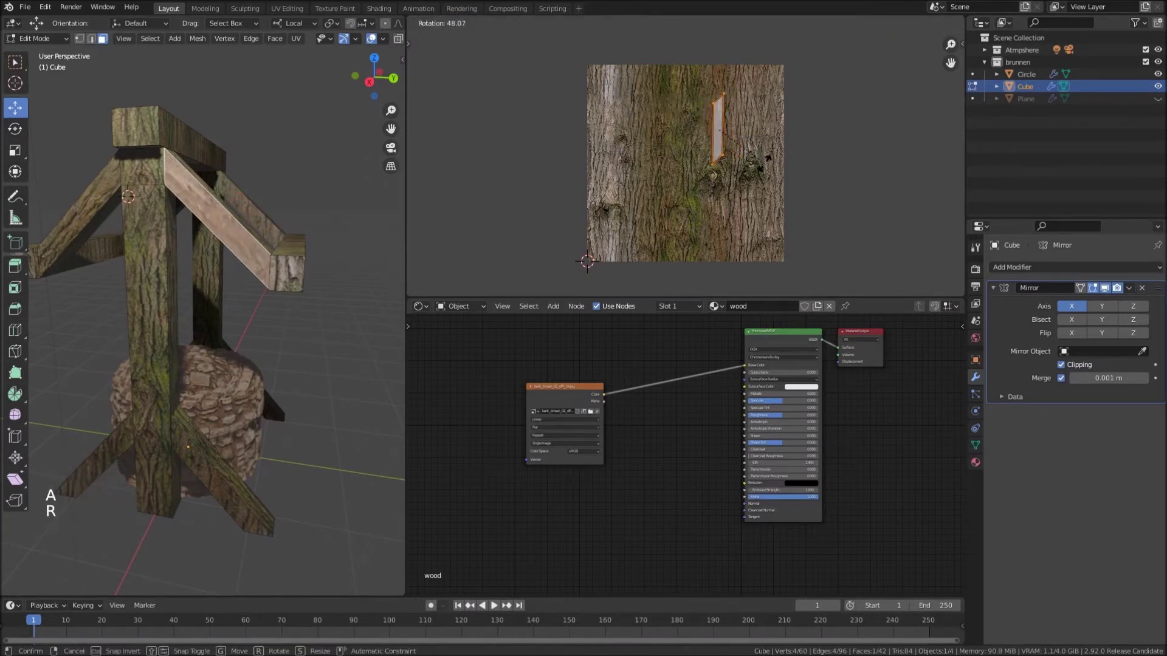
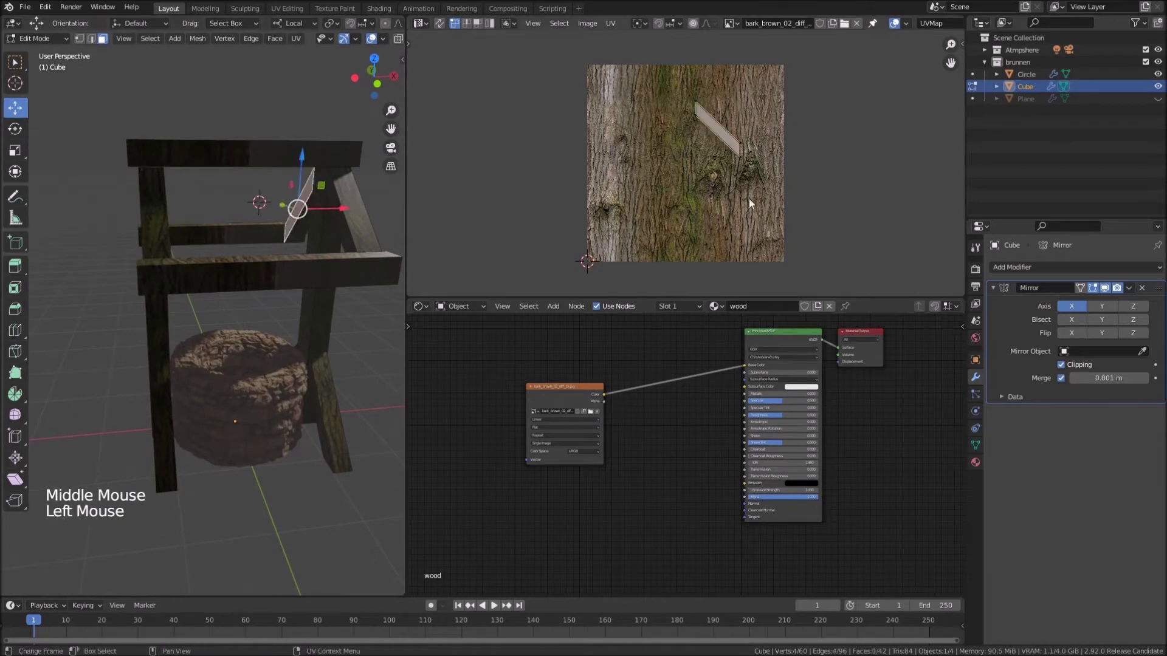
pyautogui.press('a')
pyautogui.press('r')
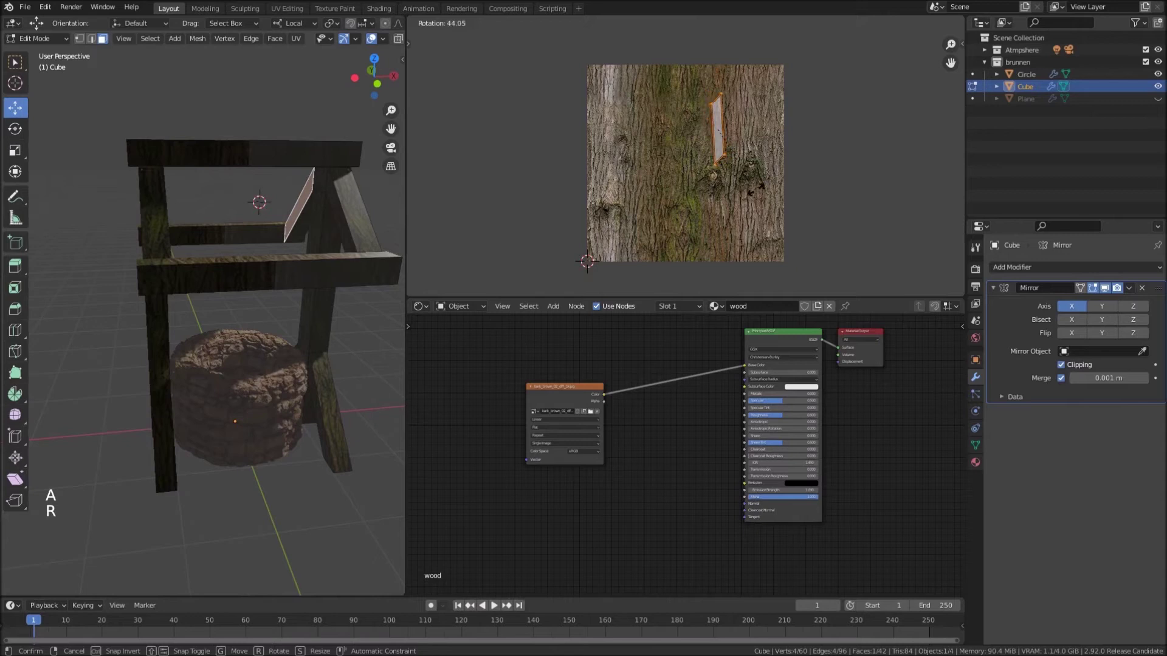
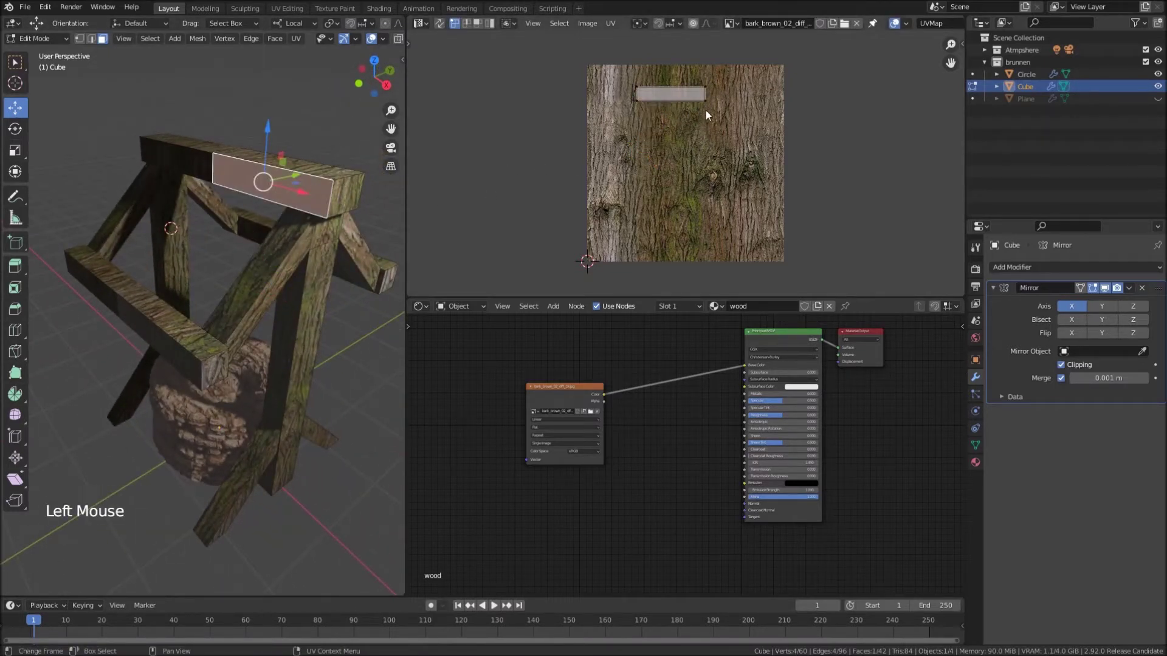
# Rotate the UV islands of the horizontal, top and lower beam faces so grain follows each beam
pyautogui.press('a')
pyautogui.press('r')
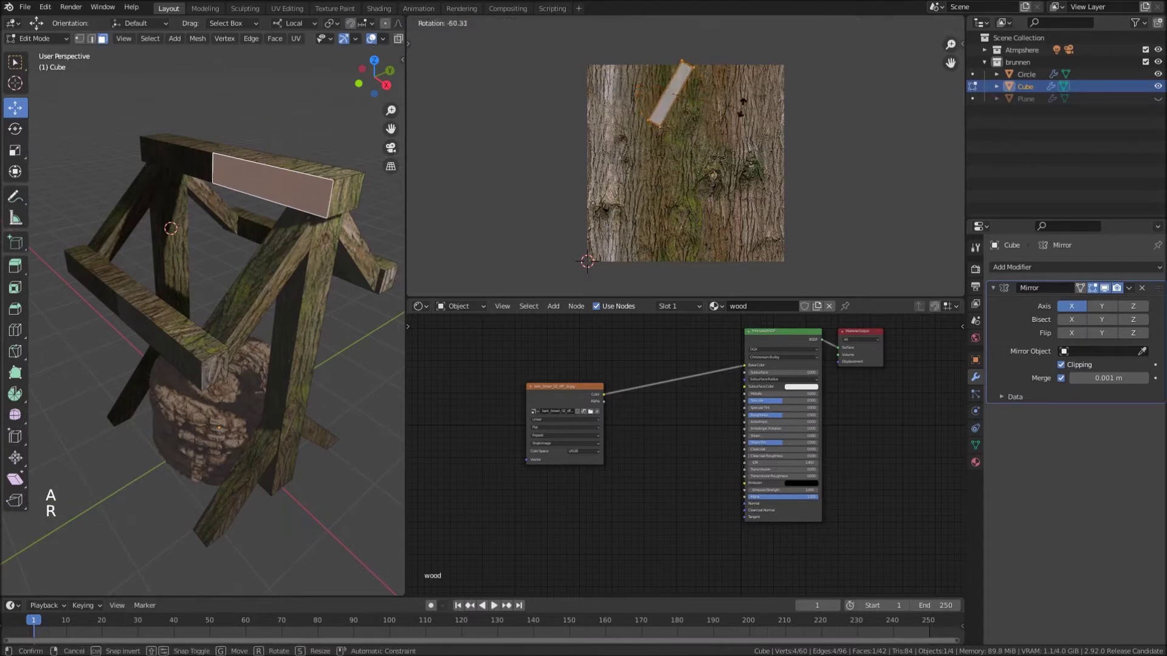
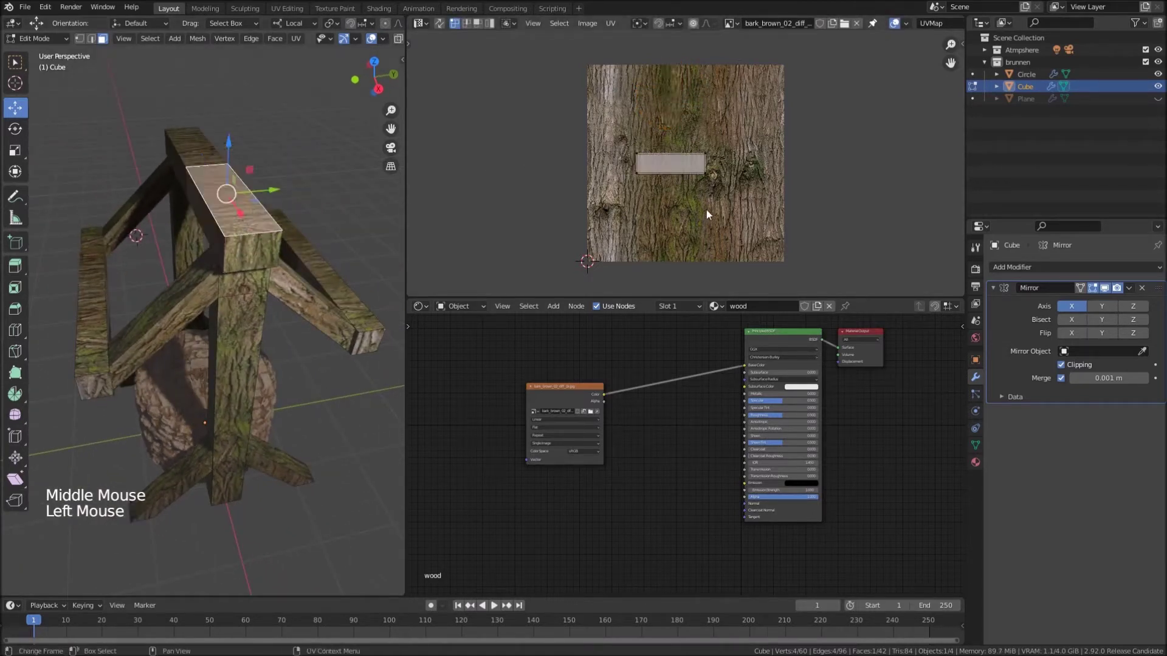
pyautogui.press('s')
pyautogui.press('a')
pyautogui.press('r')
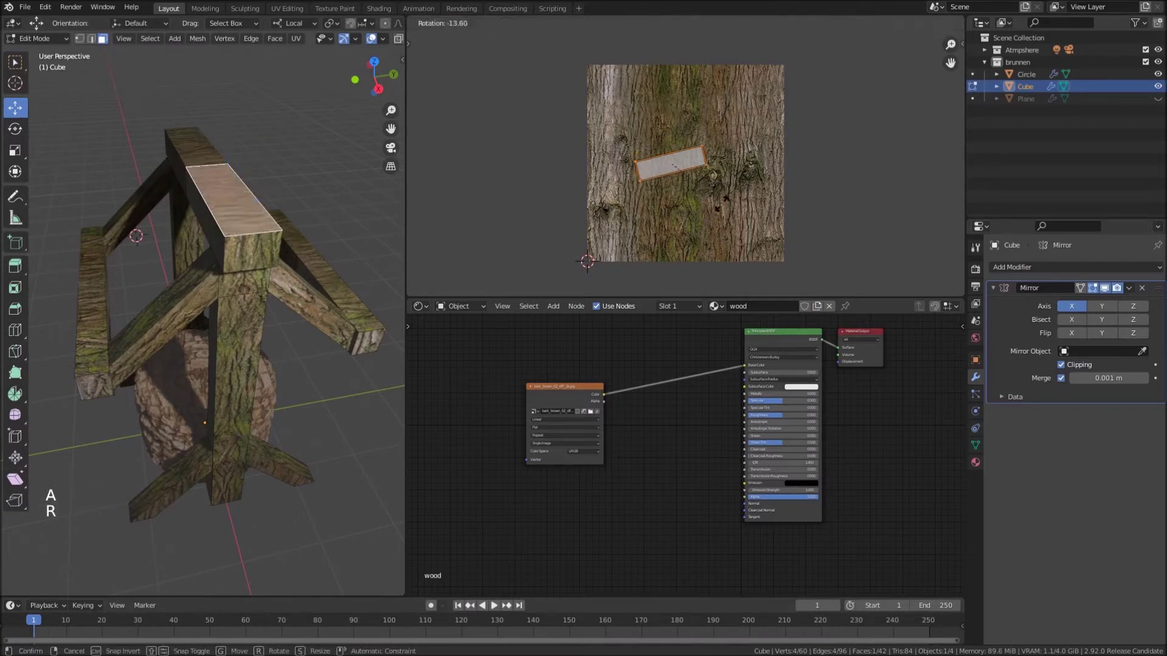
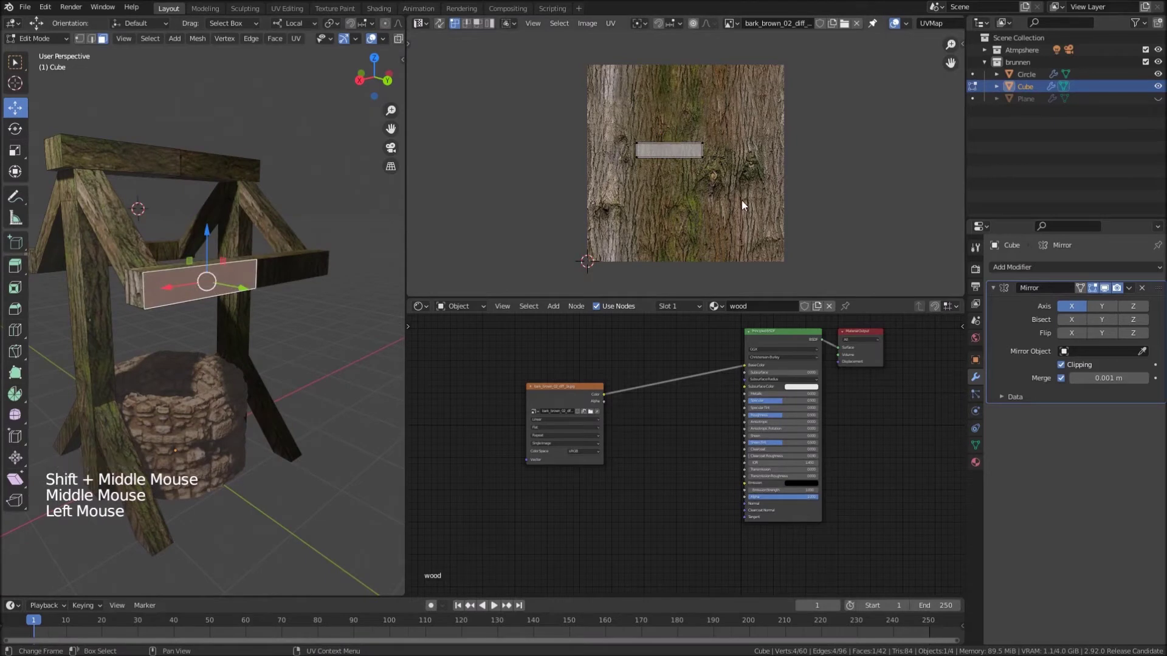
pyautogui.press('a')
pyautogui.press('r')
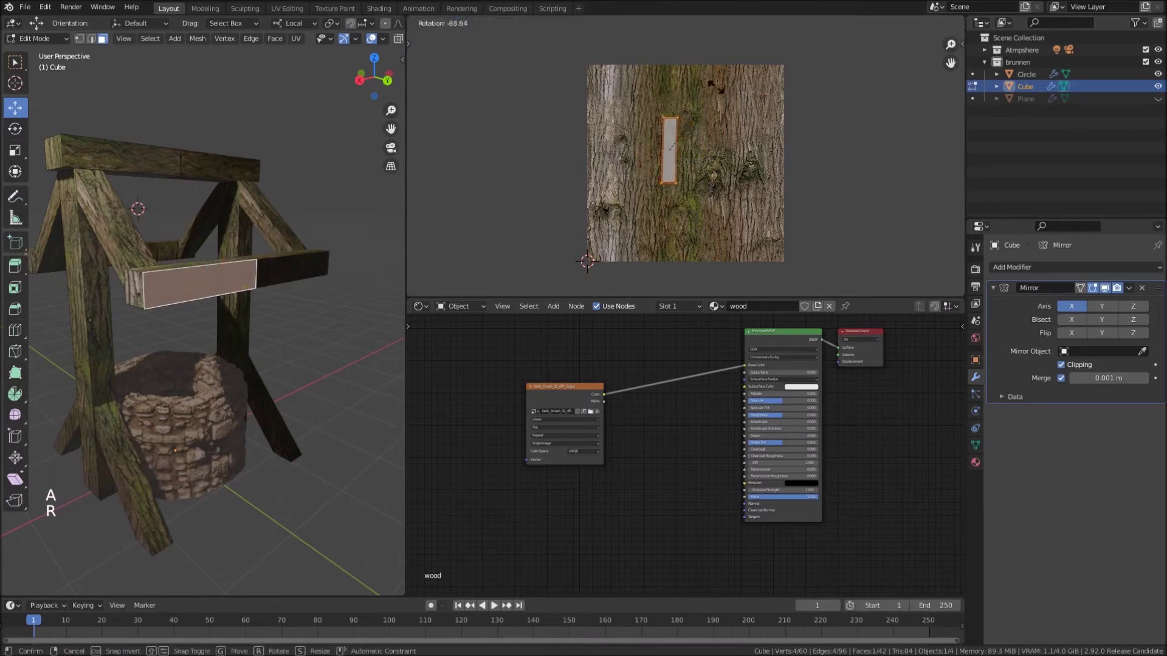
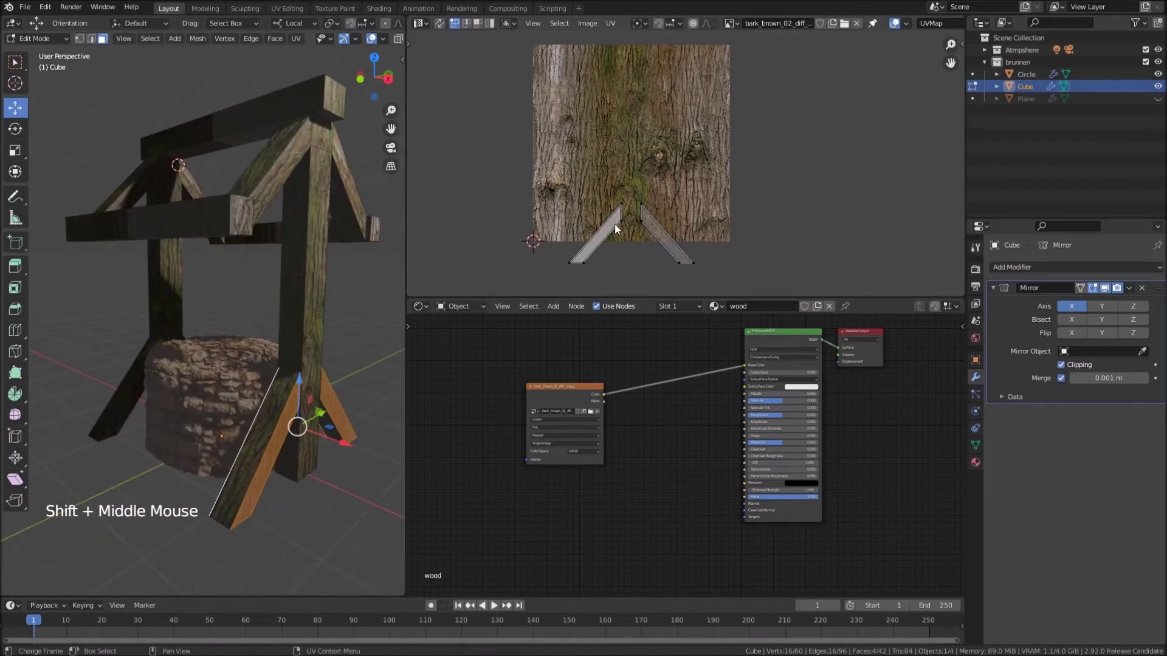
# Rotate the left and right angled brace faces' UVs upright, then return to object mode
pyautogui.click(628, 224)
pyautogui.press('b')
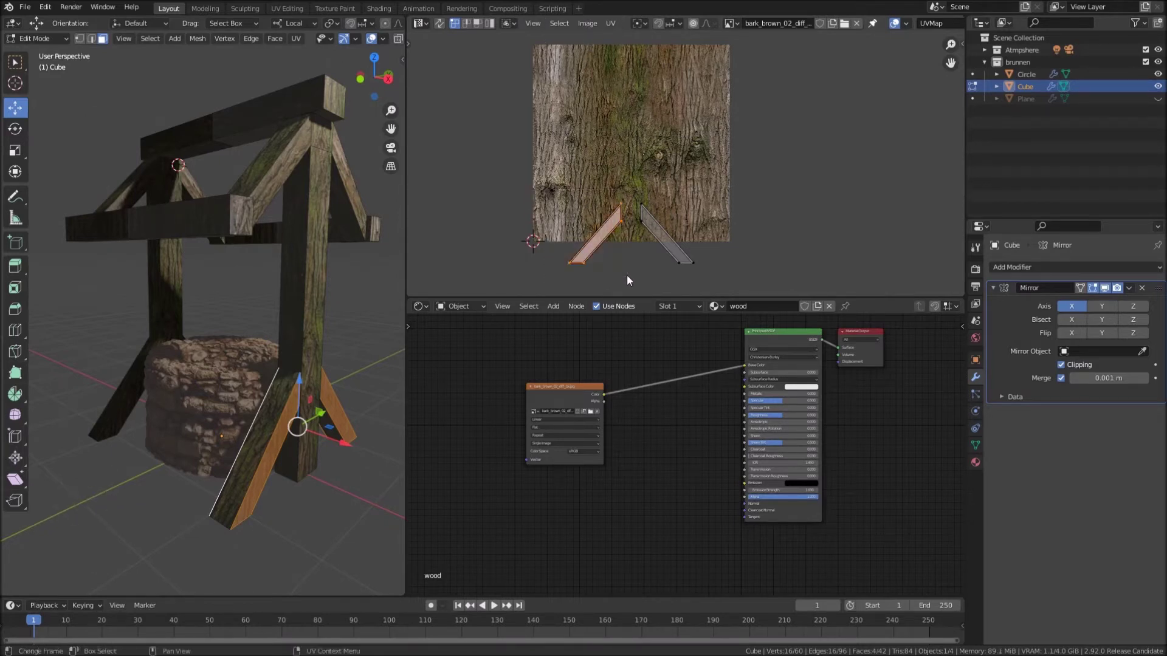
pyautogui.press('r')
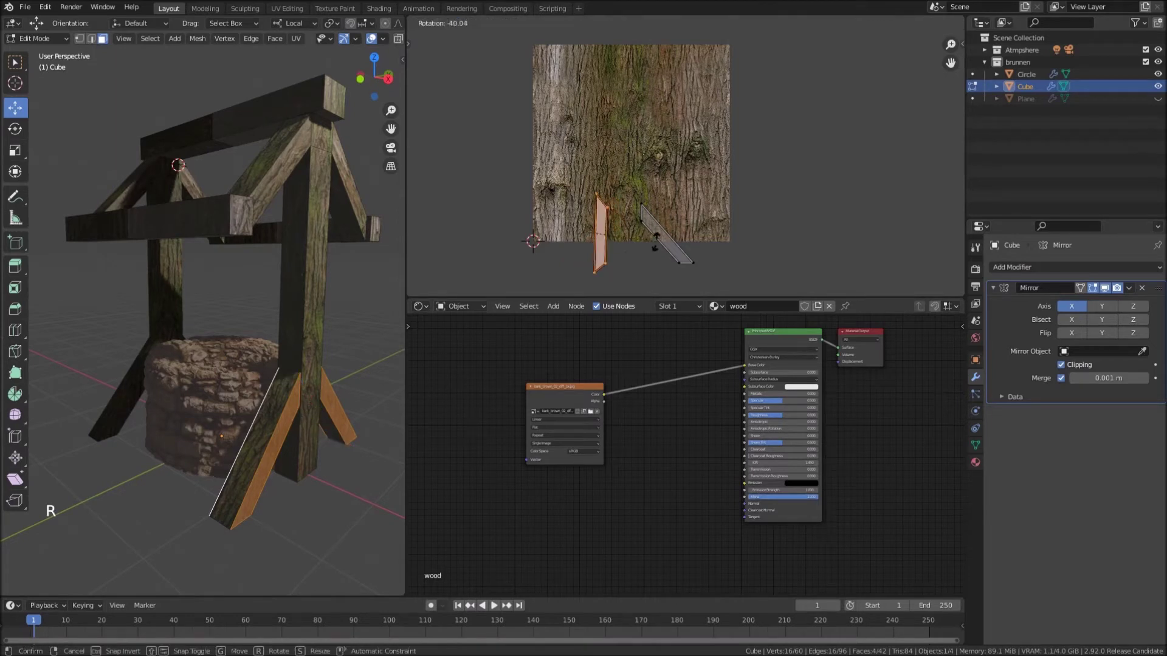
pyautogui.click(648, 221)
pyautogui.press('b')
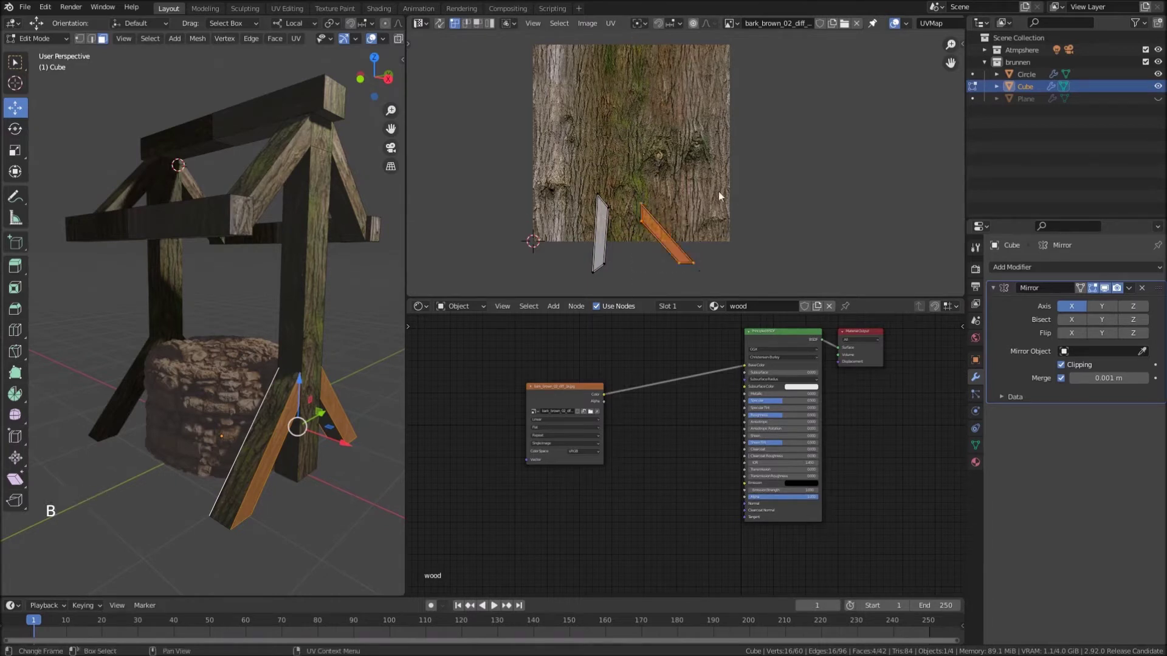
pyautogui.press('r')
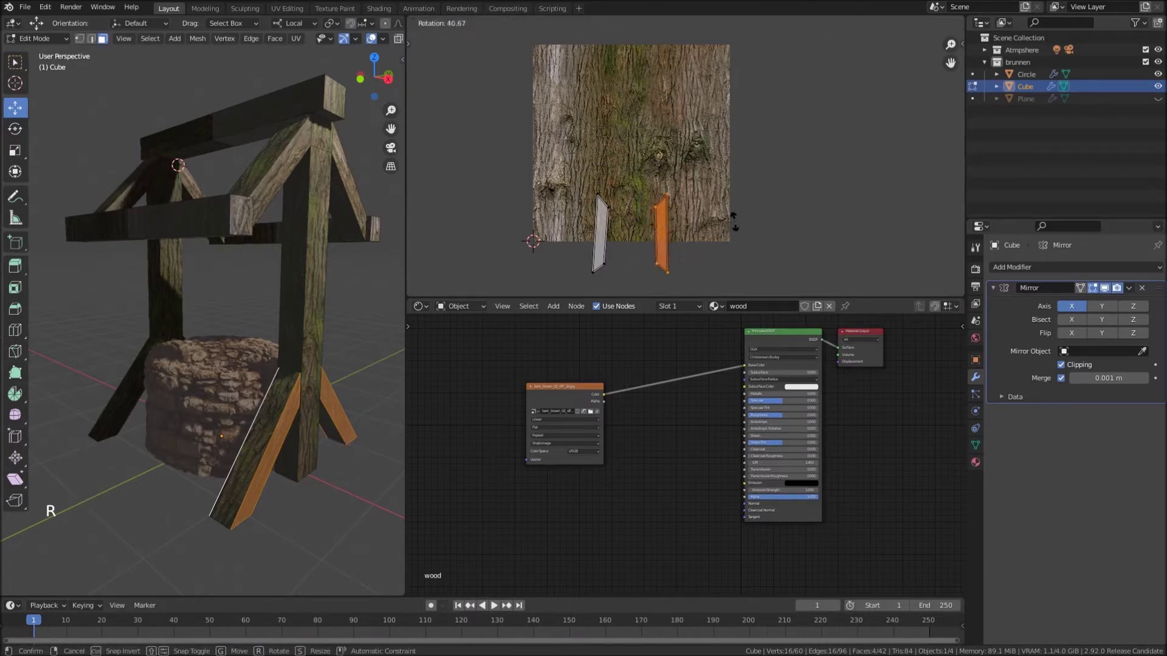
pyautogui.press('Tab')
pyautogui.middleClick(305, 277)
pyautogui.middleClick(324, 292)
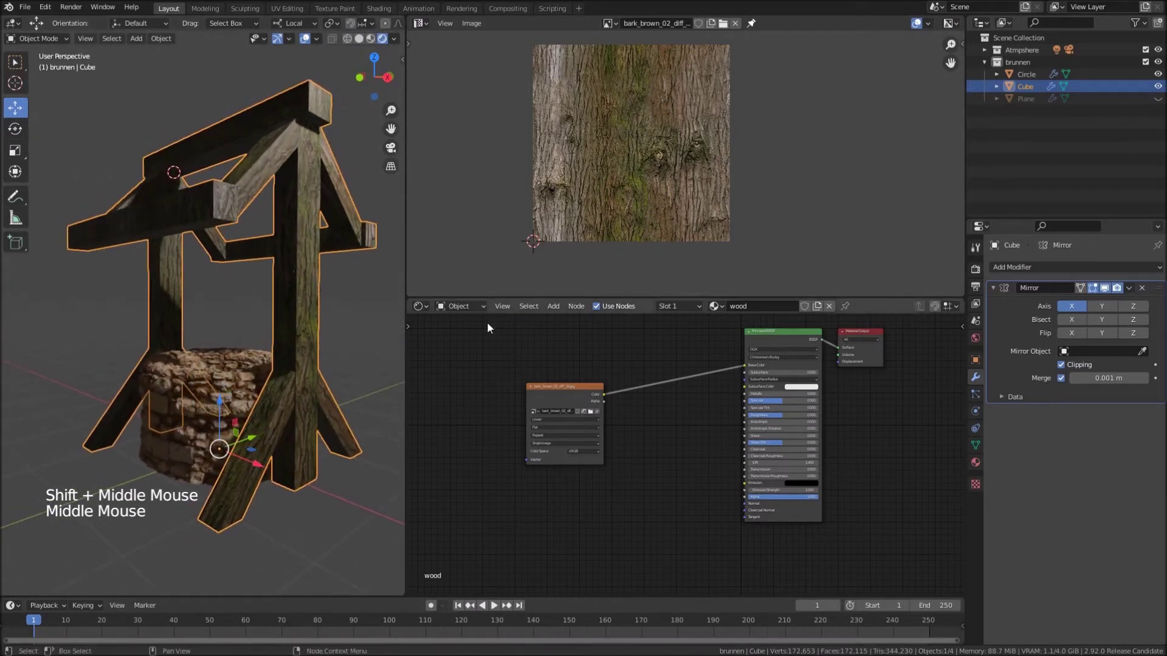
# Duplicate the bark texture node for bark_brown_02_rough_1k.jpg and wire its colour into the shader's Roughness
pyautogui.click(581, 396)
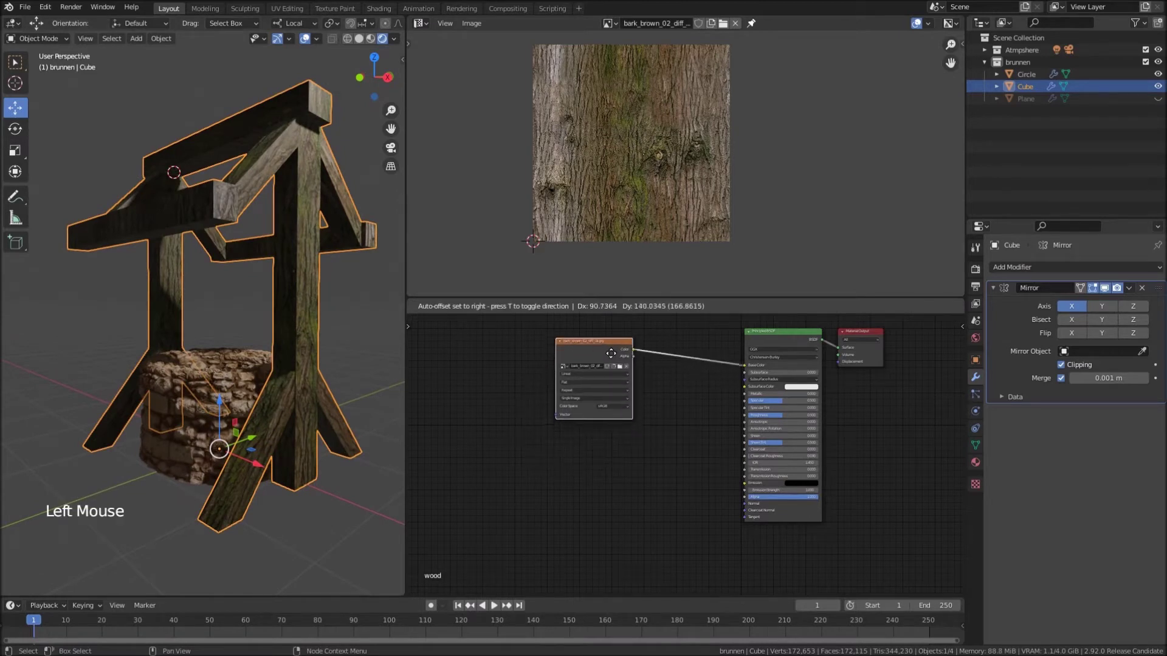
pyautogui.press('shift+d')
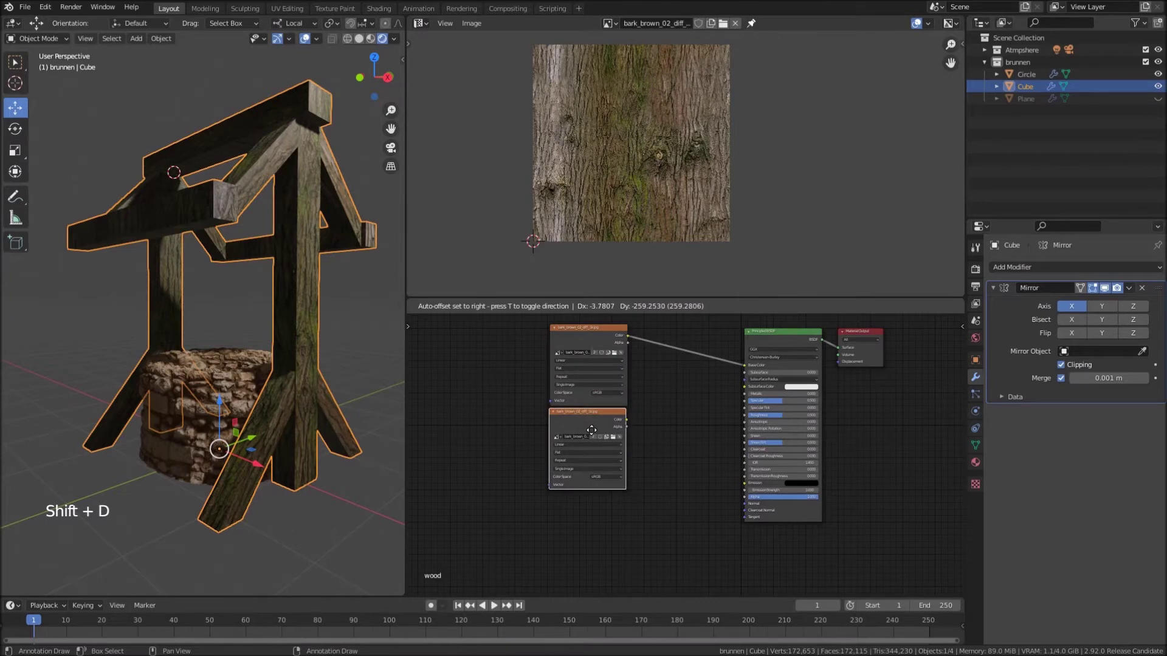
pyautogui.click(618, 440)
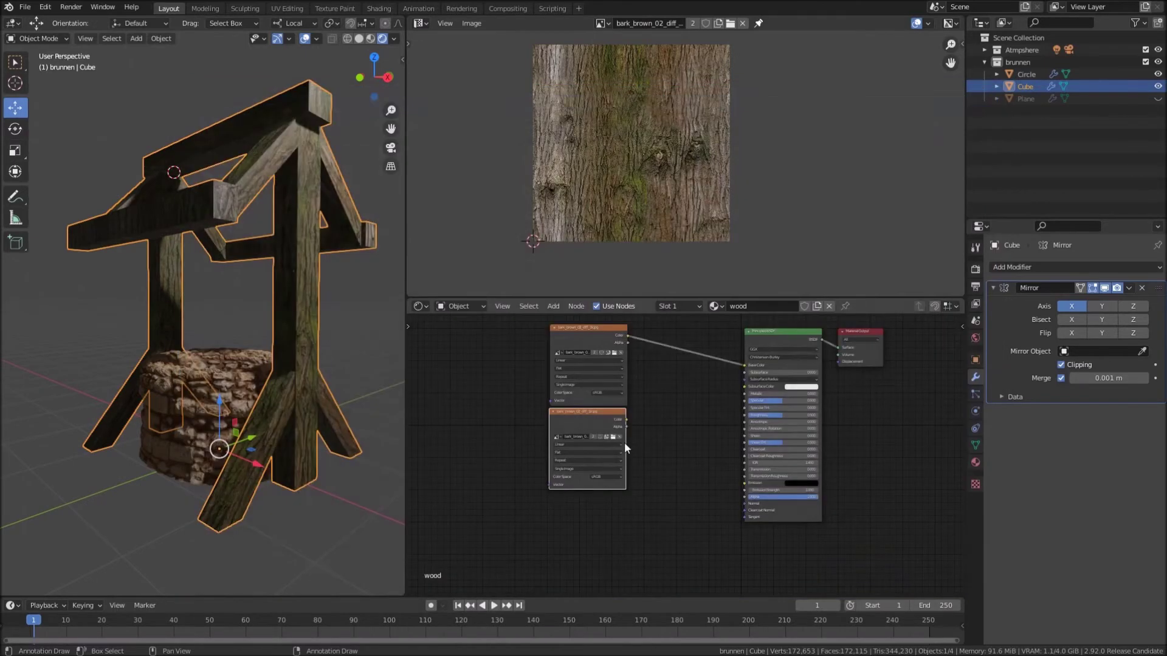
pyautogui.click(572, 341)
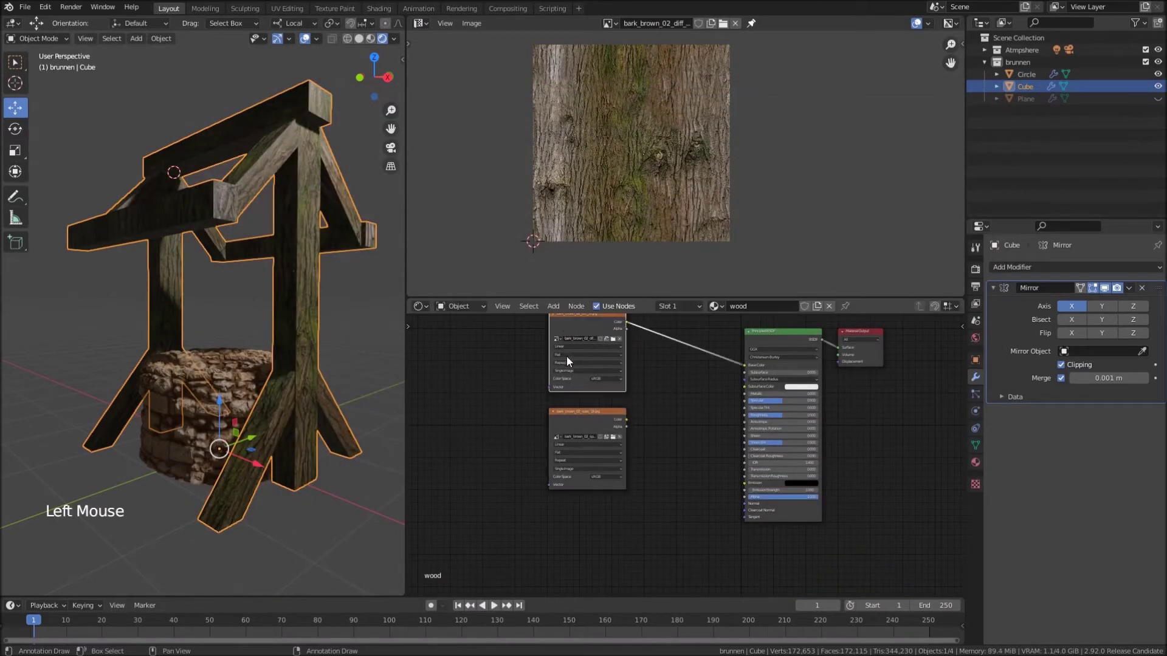
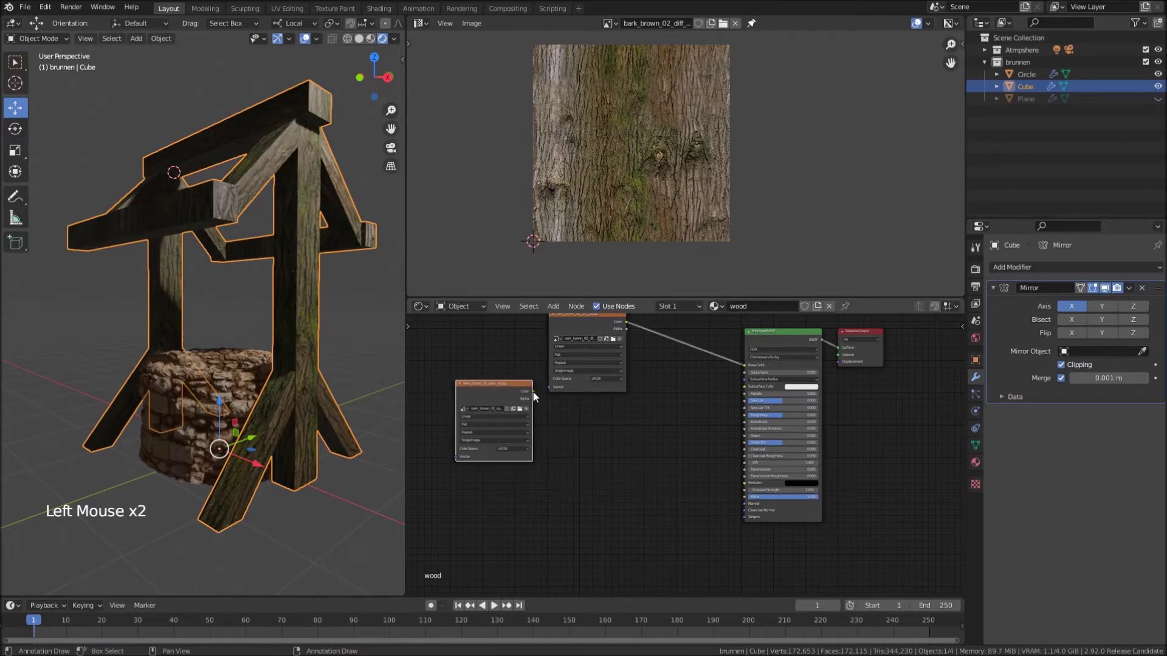
pyautogui.click(536, 396)
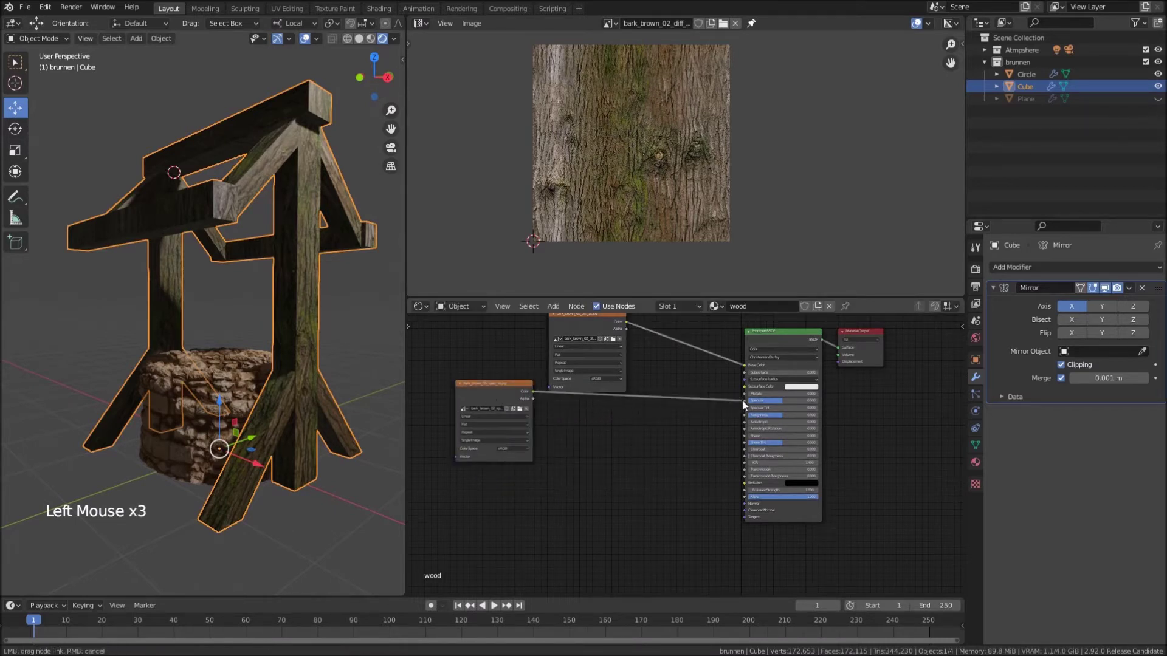
pyautogui.click(504, 397)
# Duplicate another texture node and place it below, panning toward the Principled BSDF
pyautogui.press('shift+d')
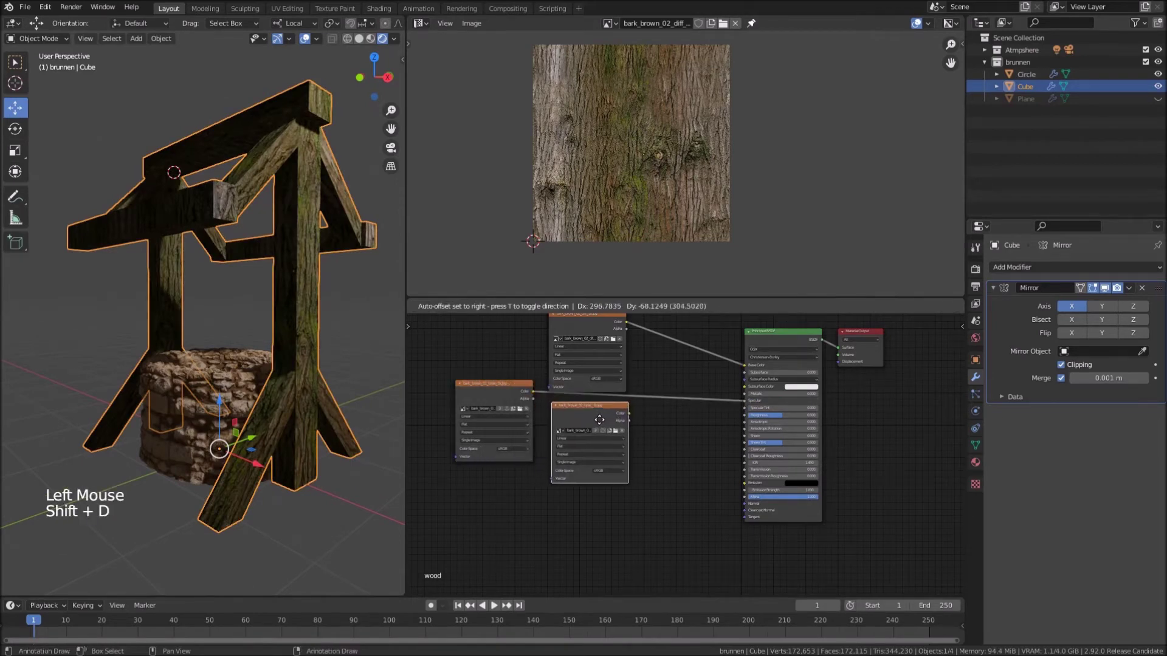
pyautogui.click(616, 434)
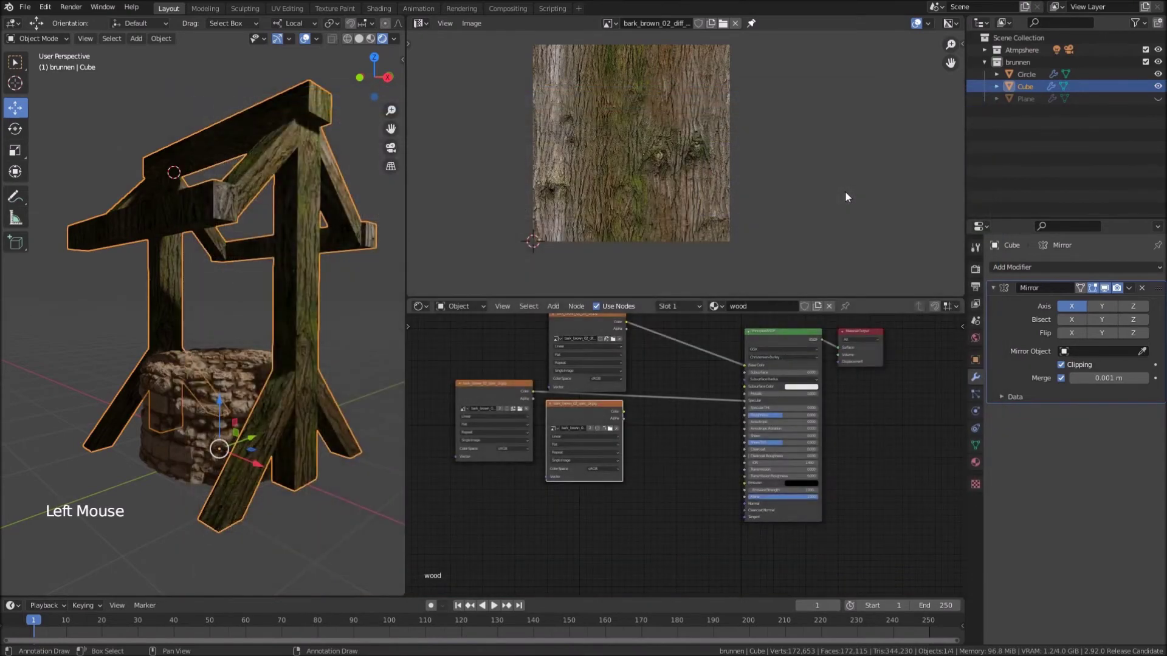
pyautogui.scroll(3)
pyautogui.click(607, 398)
pyautogui.middleClick(599, 491)
# Duplicate the texture node with bark_brown_02_bump_1k.jpg and add a Bump node fed by its colour as Height
pyautogui.click(628, 340)
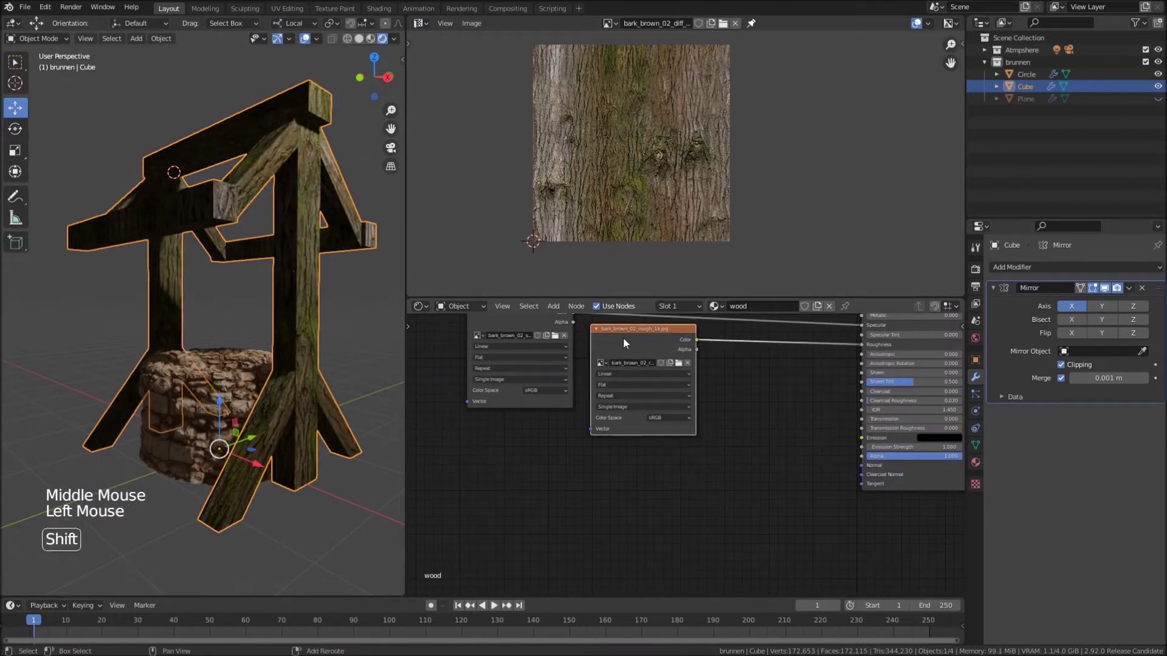
pyautogui.press('shift+d')
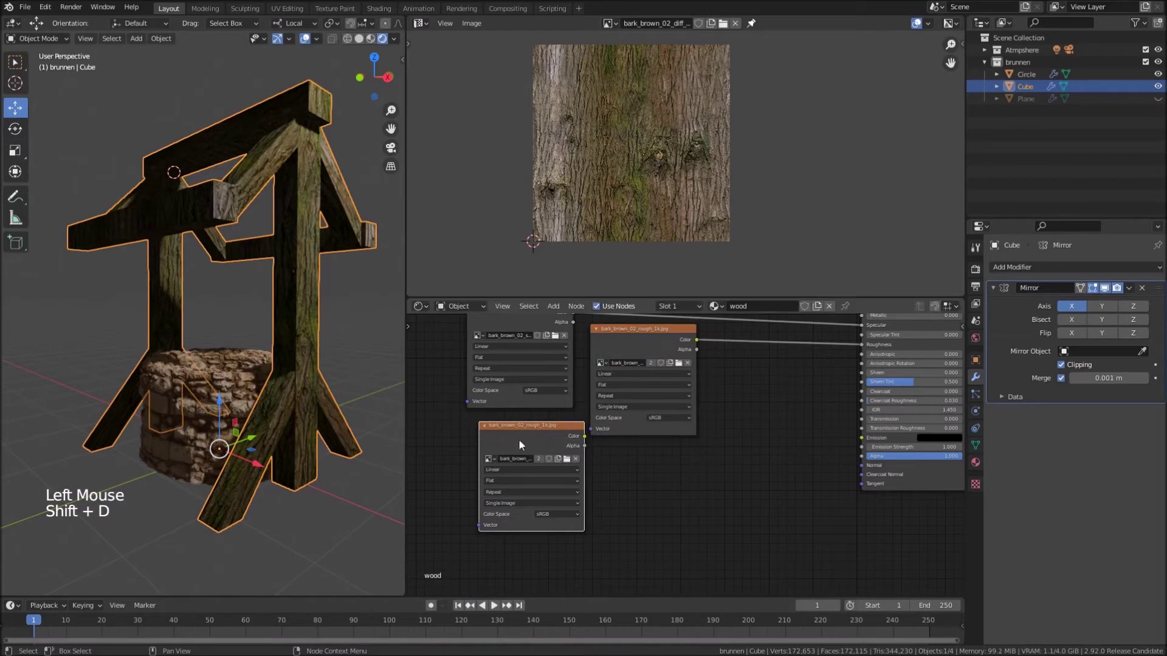
pyautogui.click(573, 462)
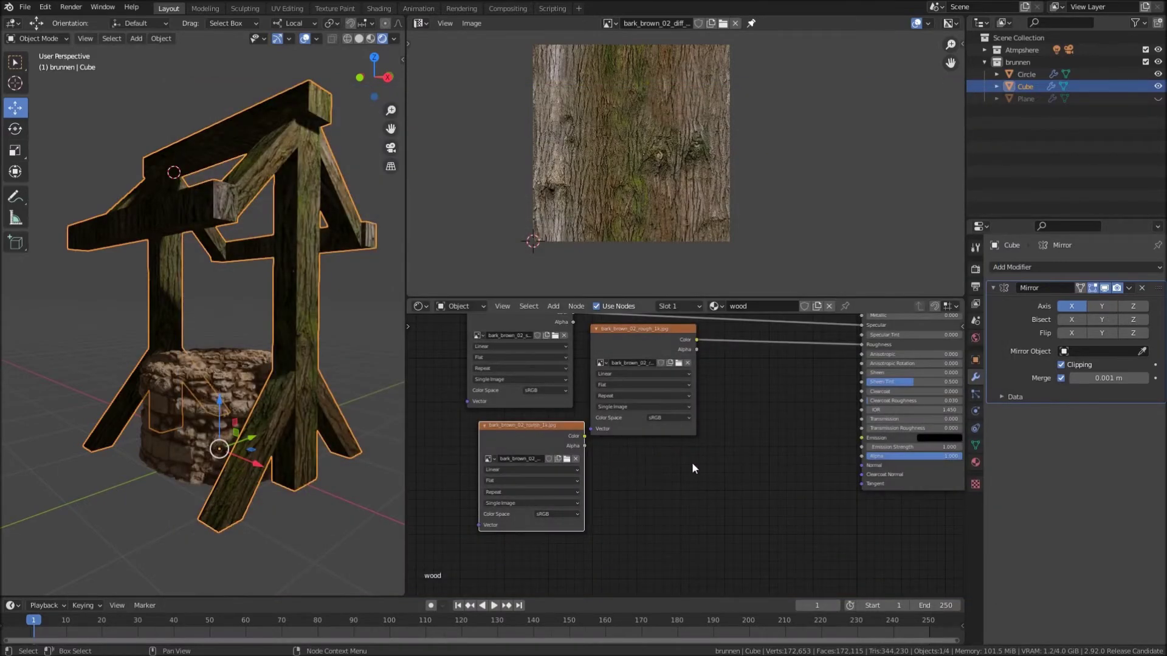
pyautogui.press('shift+a')
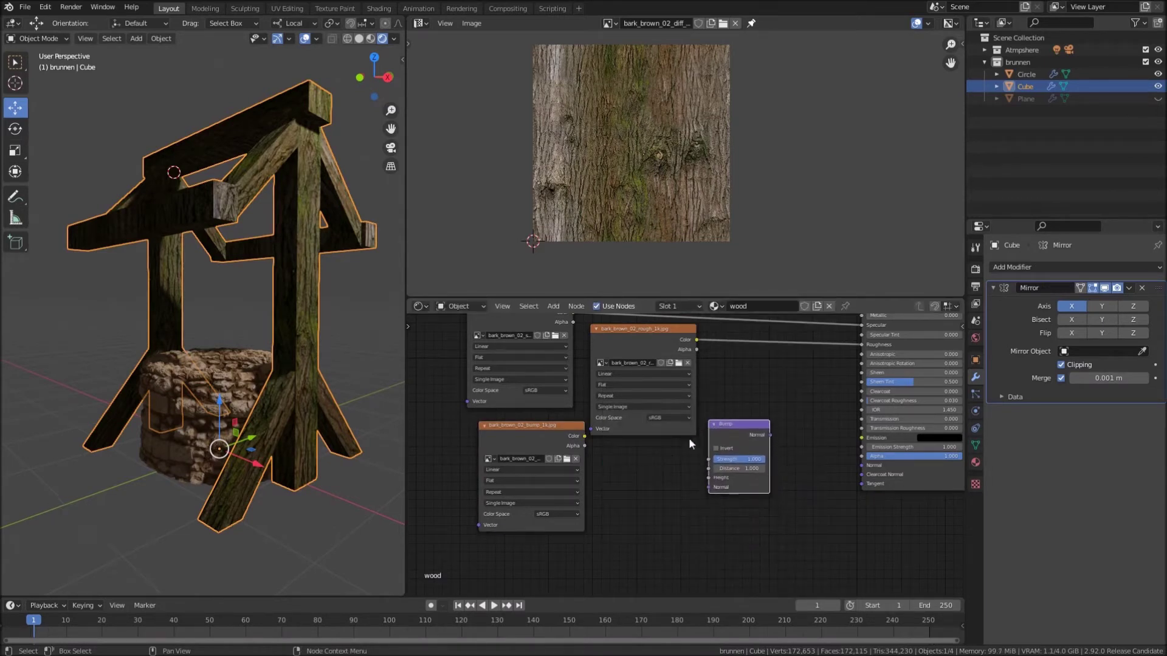
pyautogui.click(587, 439)
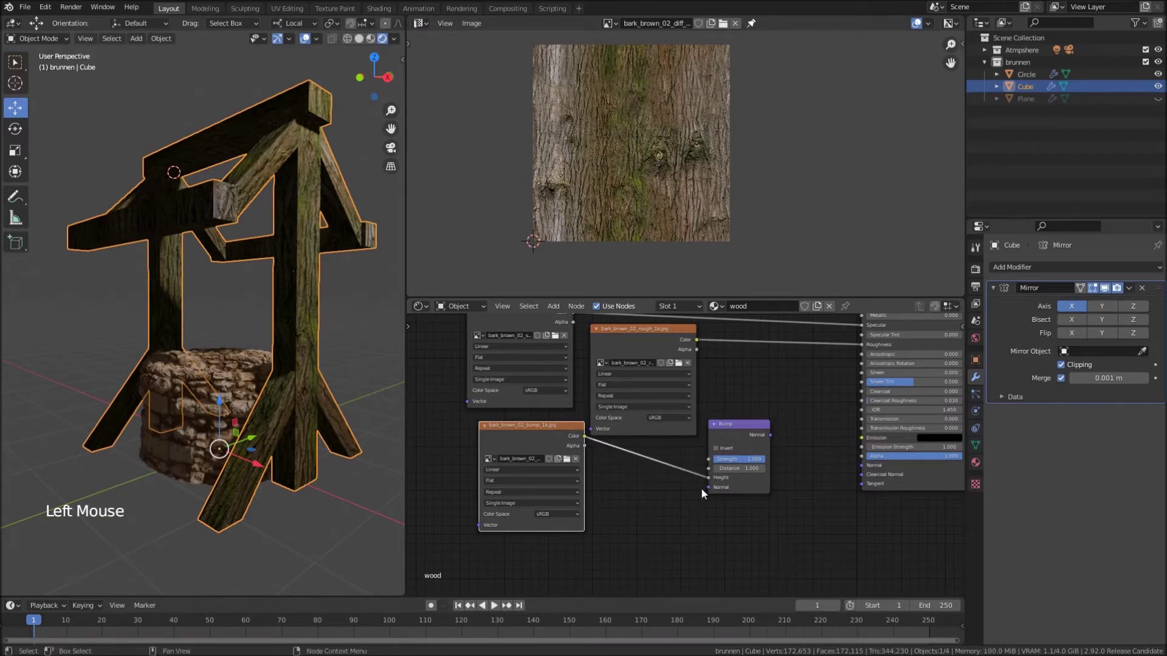
pyautogui.middleClick(660, 527)
# Mark the bark bump map as Non-Color and duplicate it as the normal map texture node
pyautogui.click(604, 493)
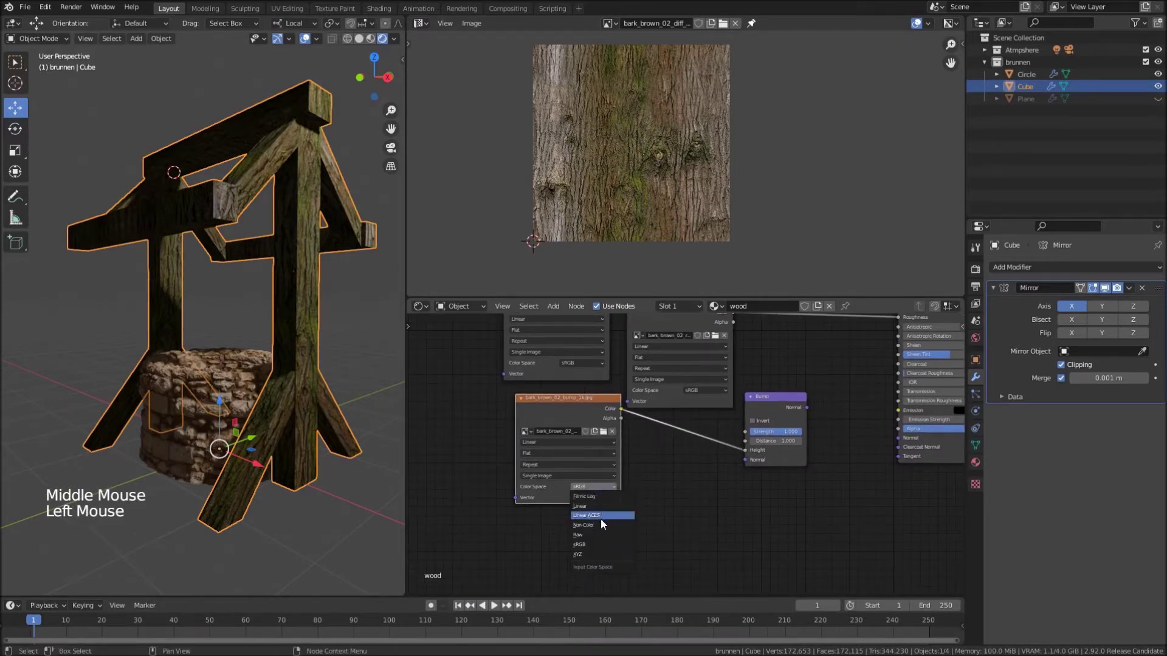
pyautogui.click(591, 413)
pyautogui.press('shift+d')
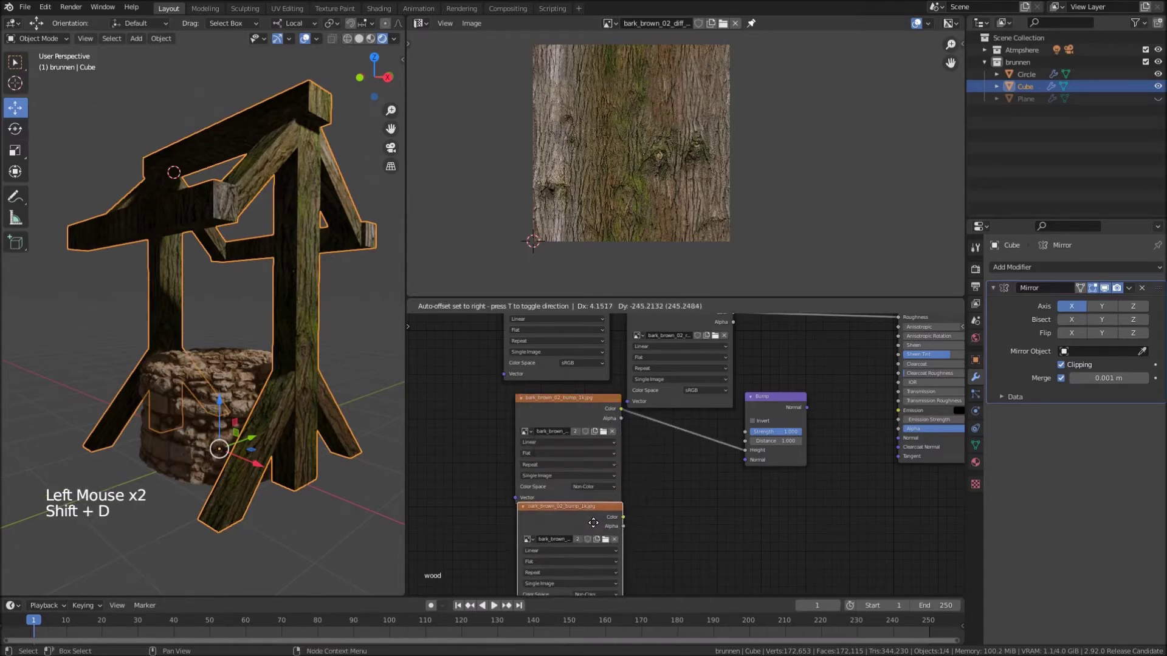
pyautogui.click(603, 551)
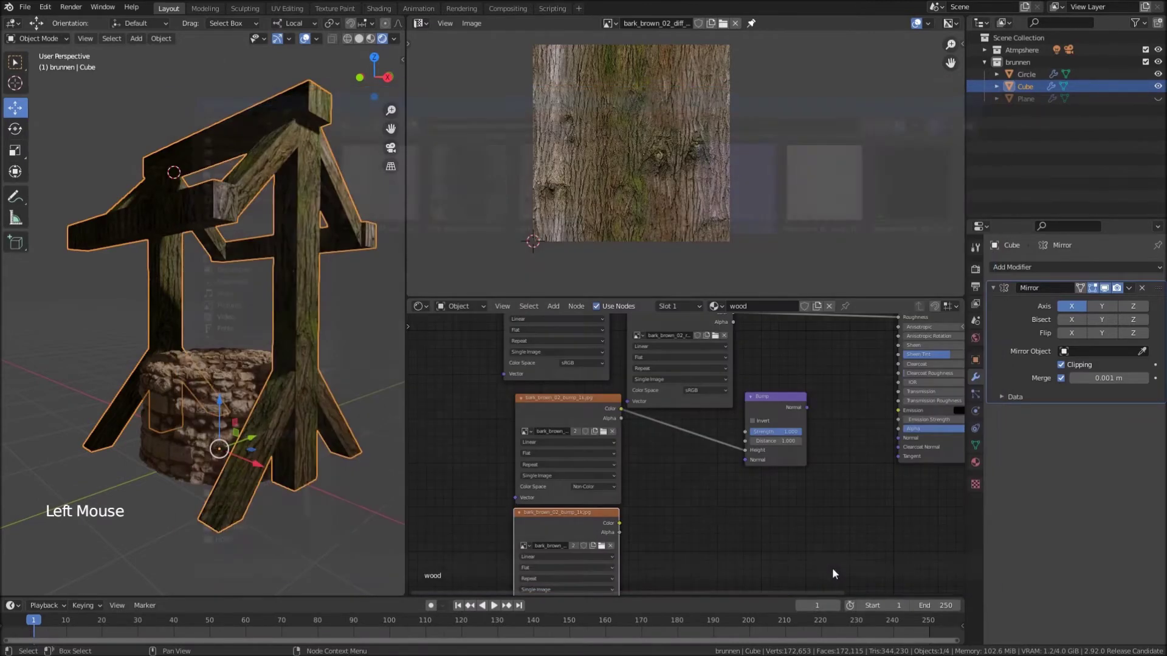
pyautogui.middleClick(714, 458)
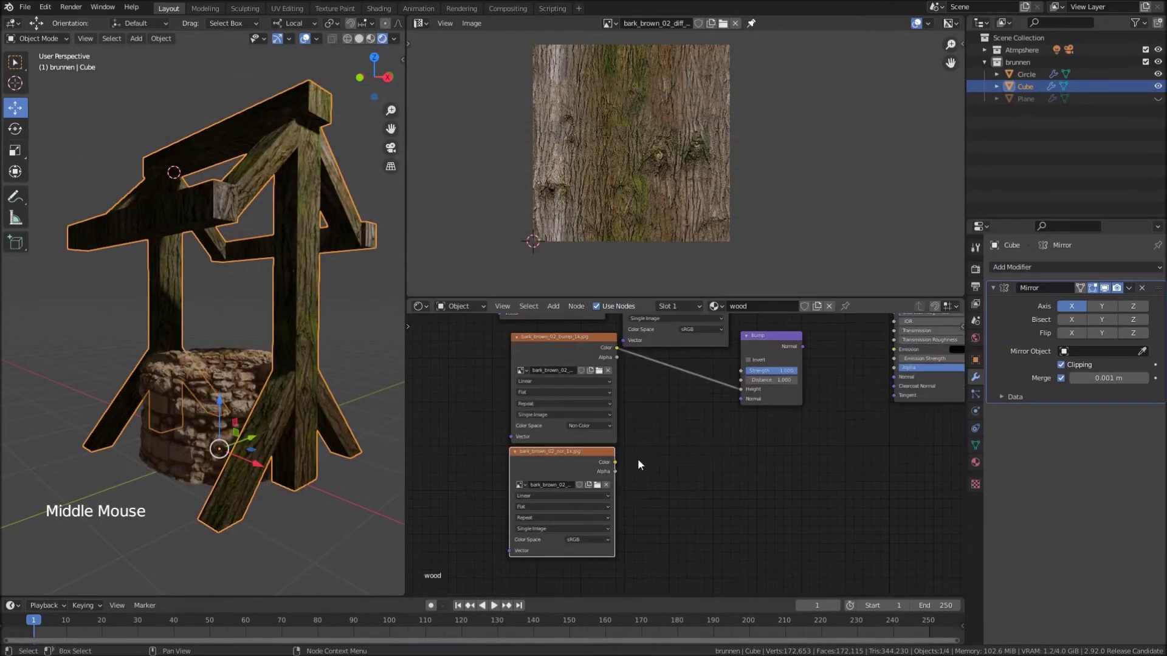
pyautogui.click(597, 543)
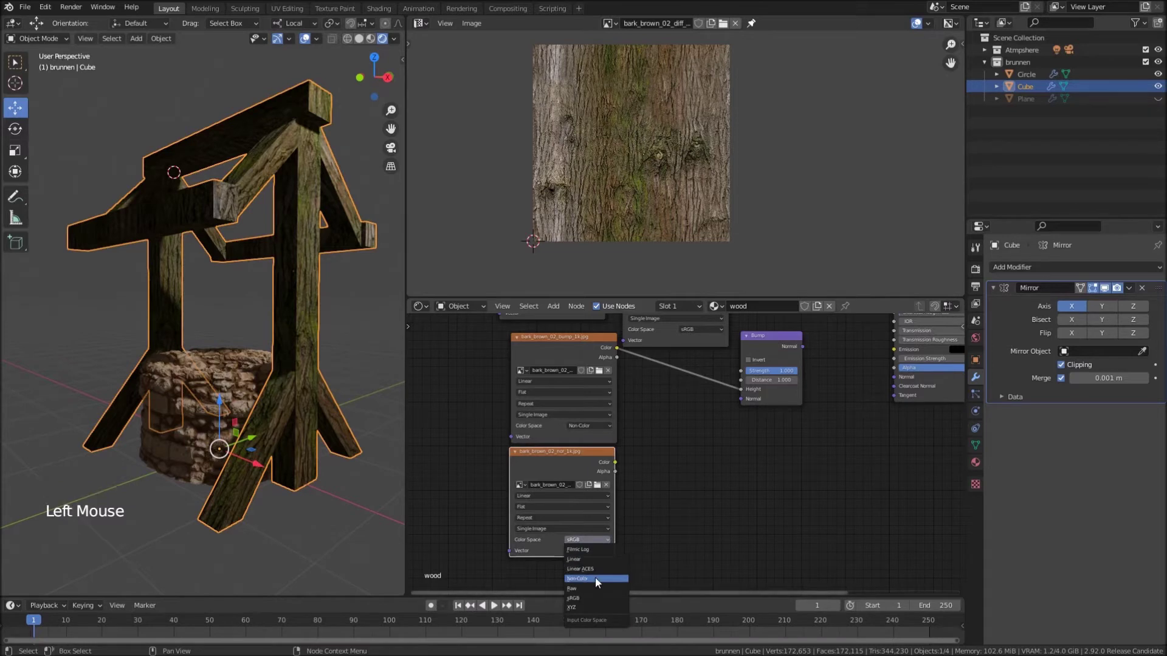
# Add a Normal Map node fed by the normal texture and route Bump into the shader's Normal
pyautogui.press('shift+a')
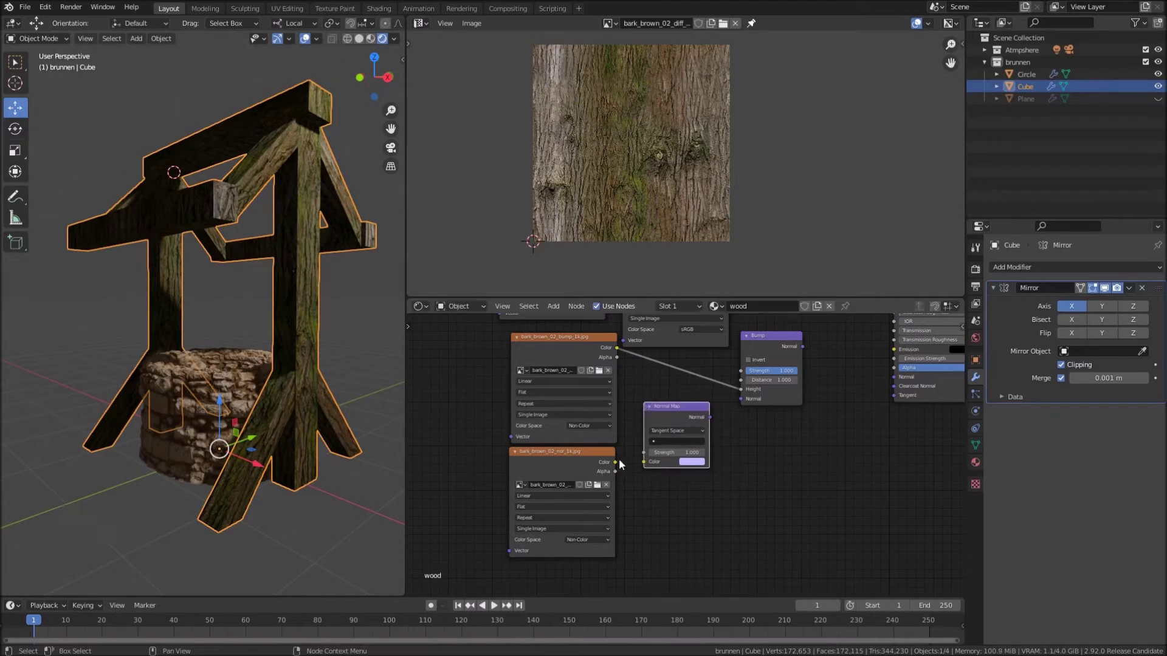
pyautogui.click(623, 467)
pyautogui.click(718, 421)
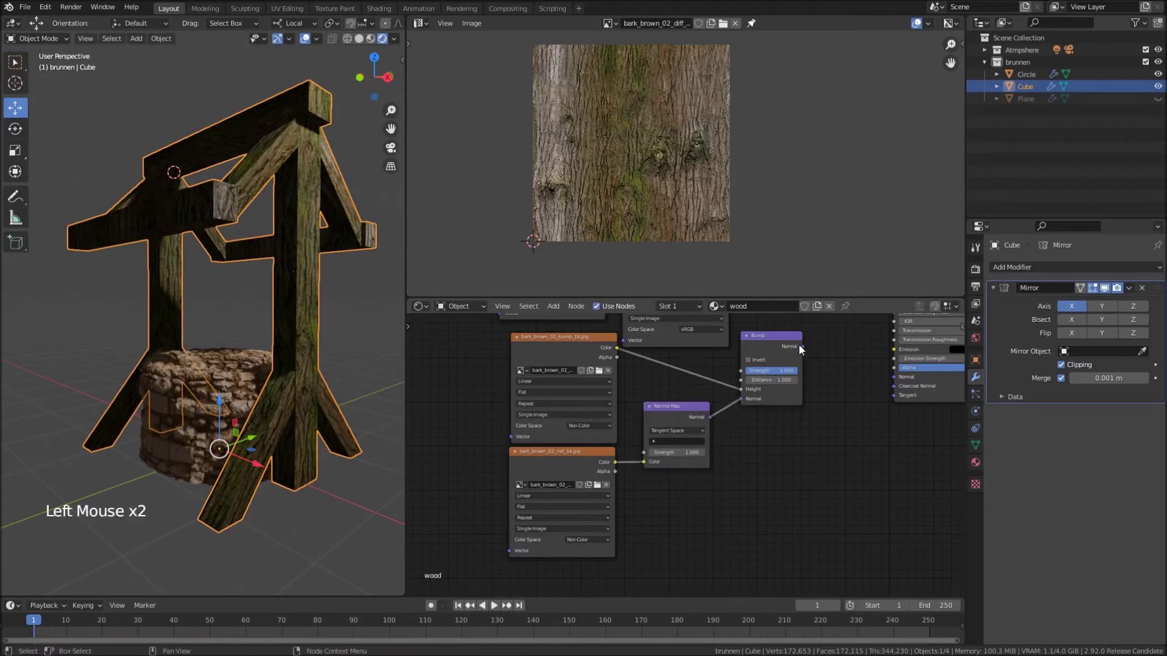
pyautogui.click(805, 348)
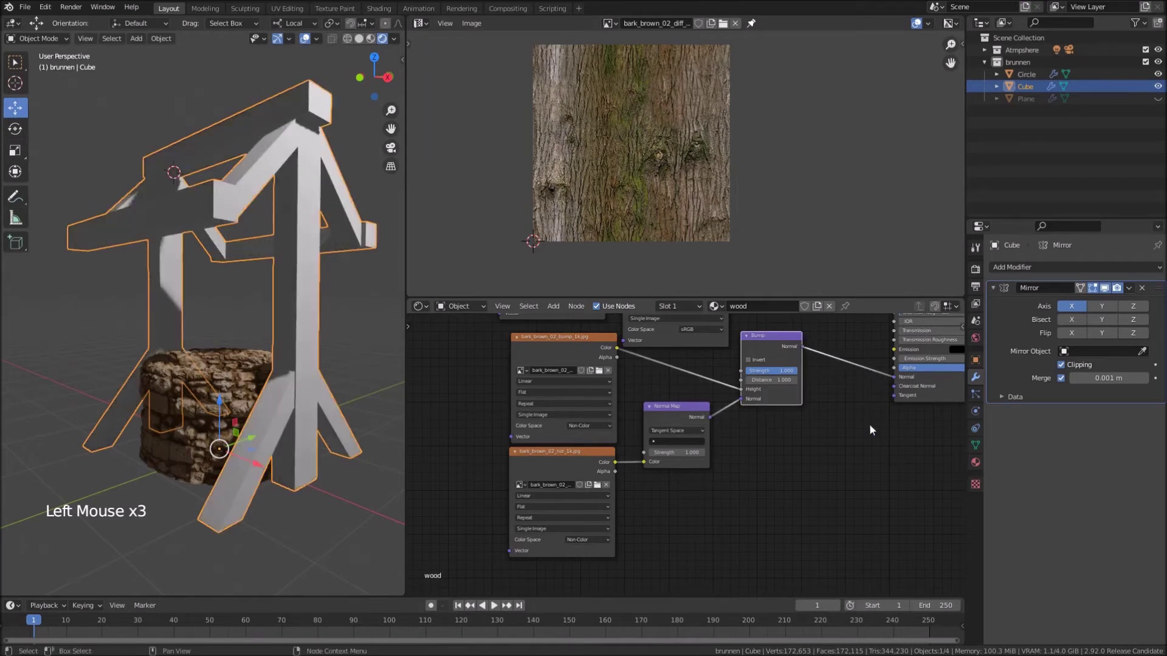
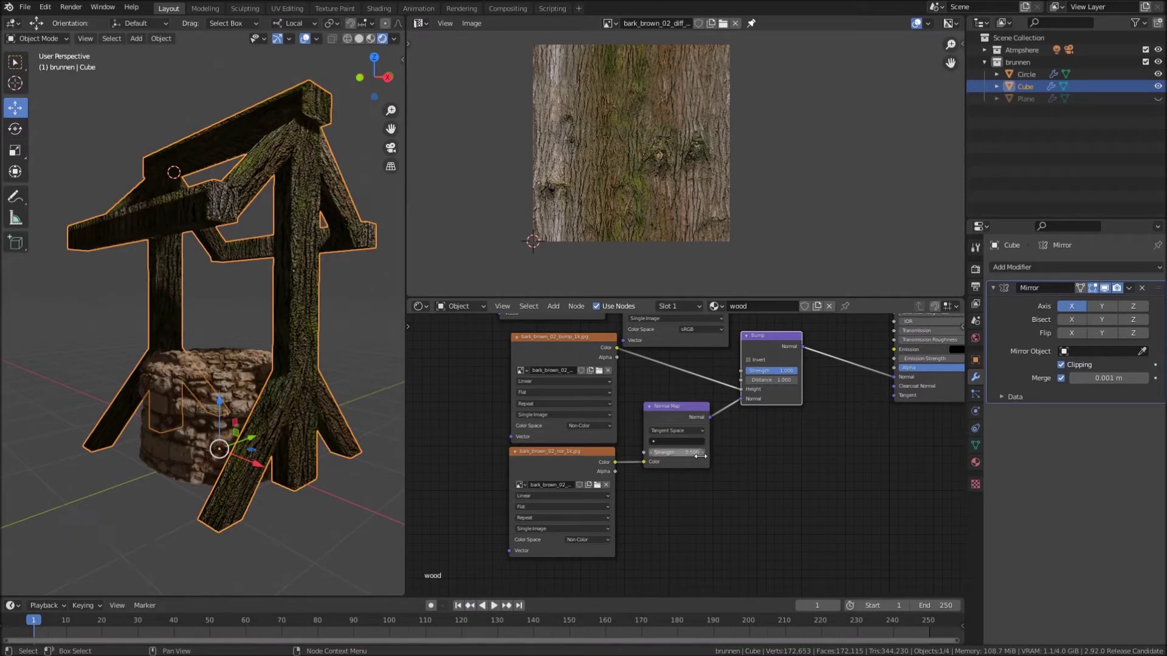
# Review the wood node tree, then collapse the frame's Mirror modifier panel
pyautogui.scroll(3)
pyautogui.middleClick(728, 460)
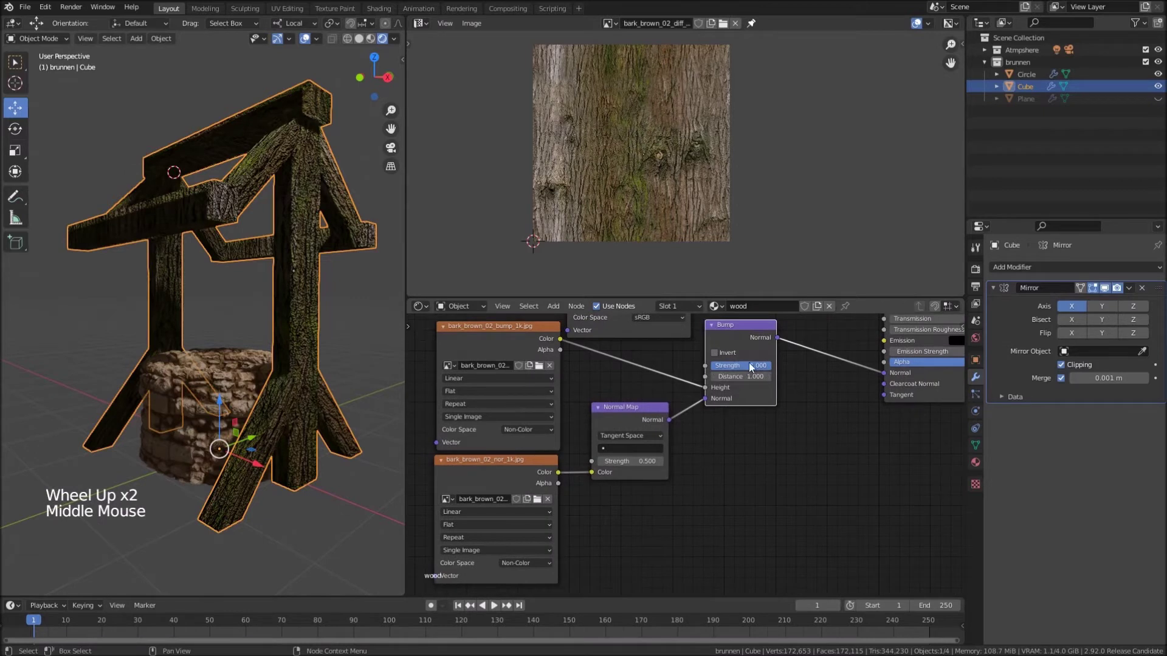
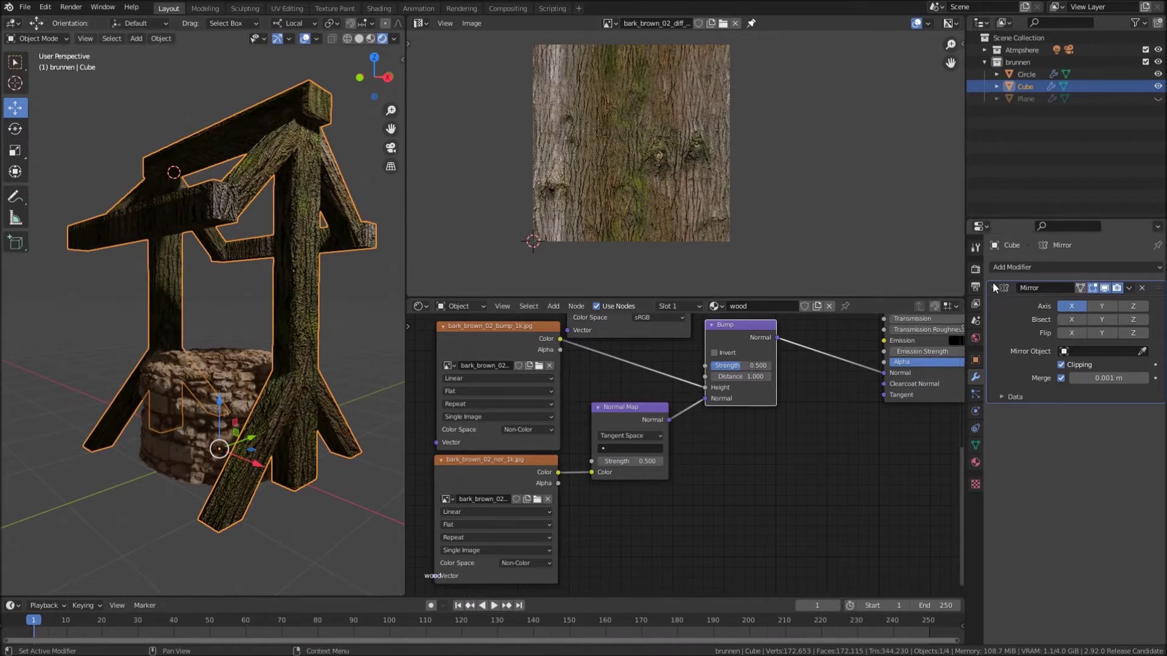
pyautogui.click(998, 289)
# Add a Subdivision Surface modifier to the frame with viewport level 5
pyautogui.click(1023, 270)
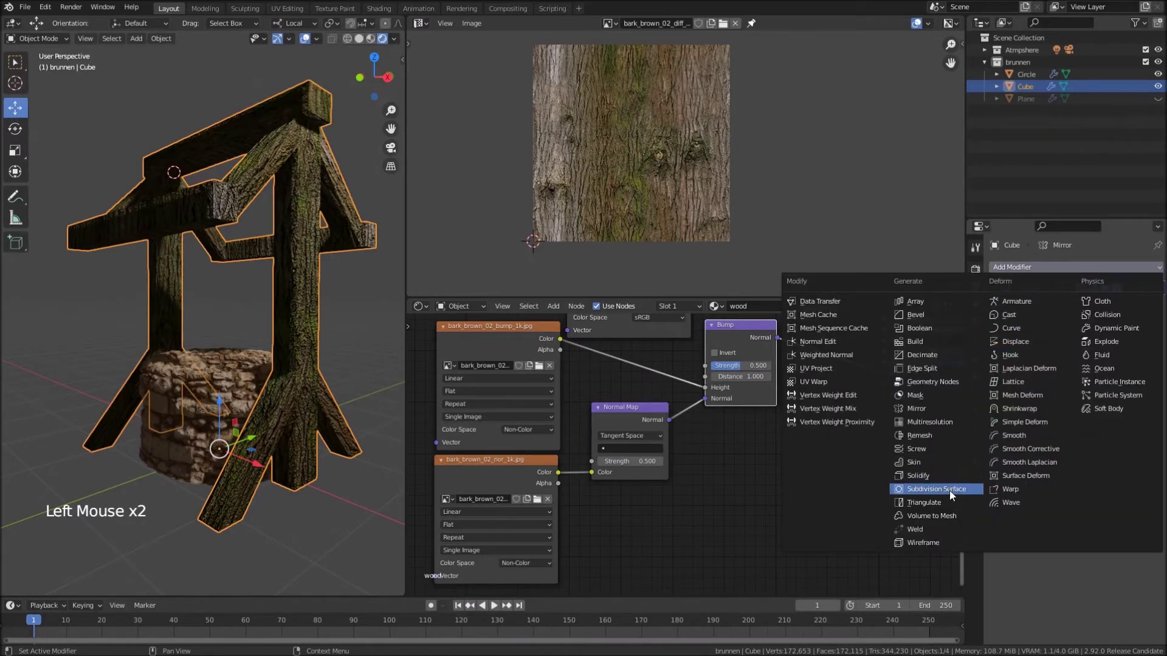
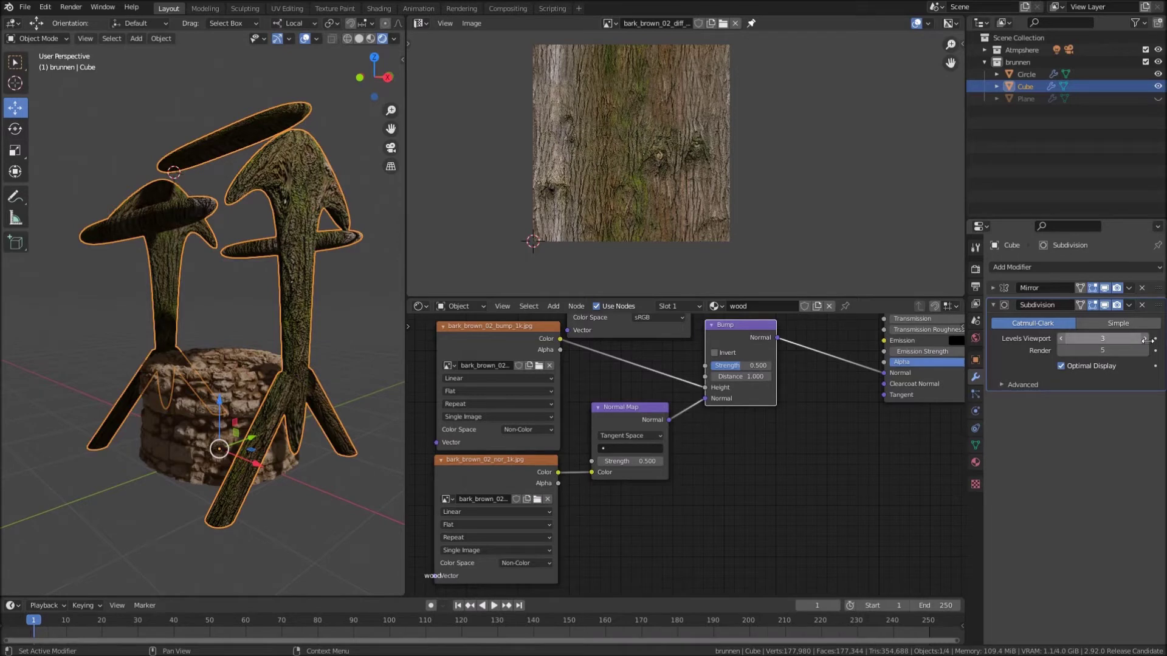
pyautogui.click(1148, 341)
pyautogui.click(1149, 341)
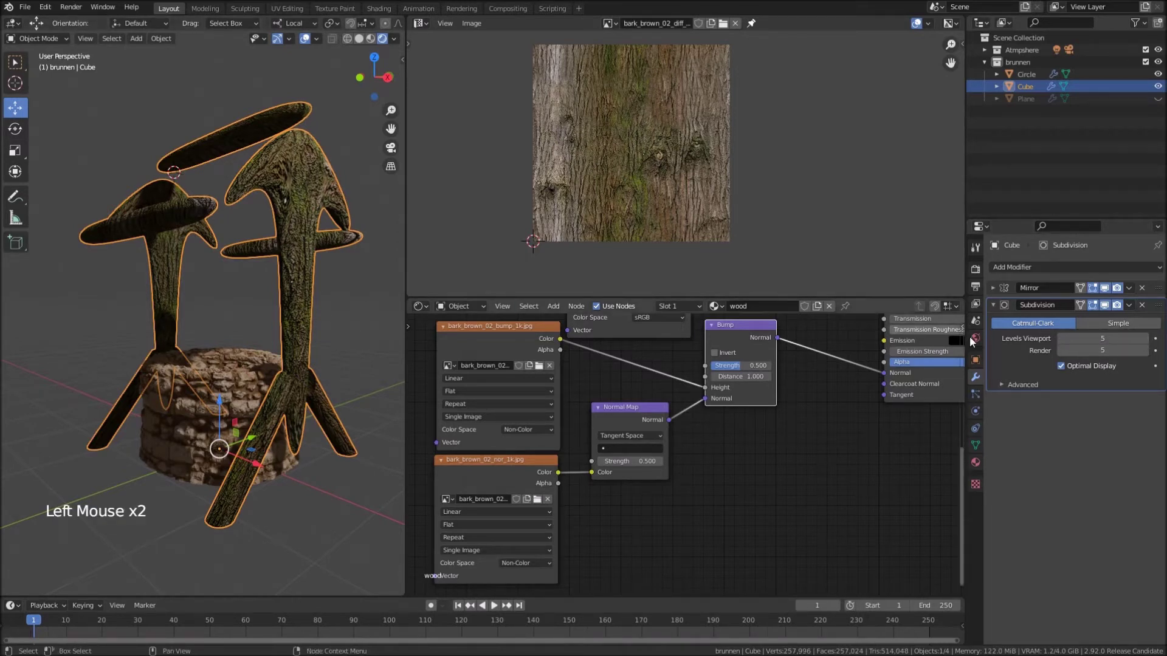
pyautogui.click(999, 307)
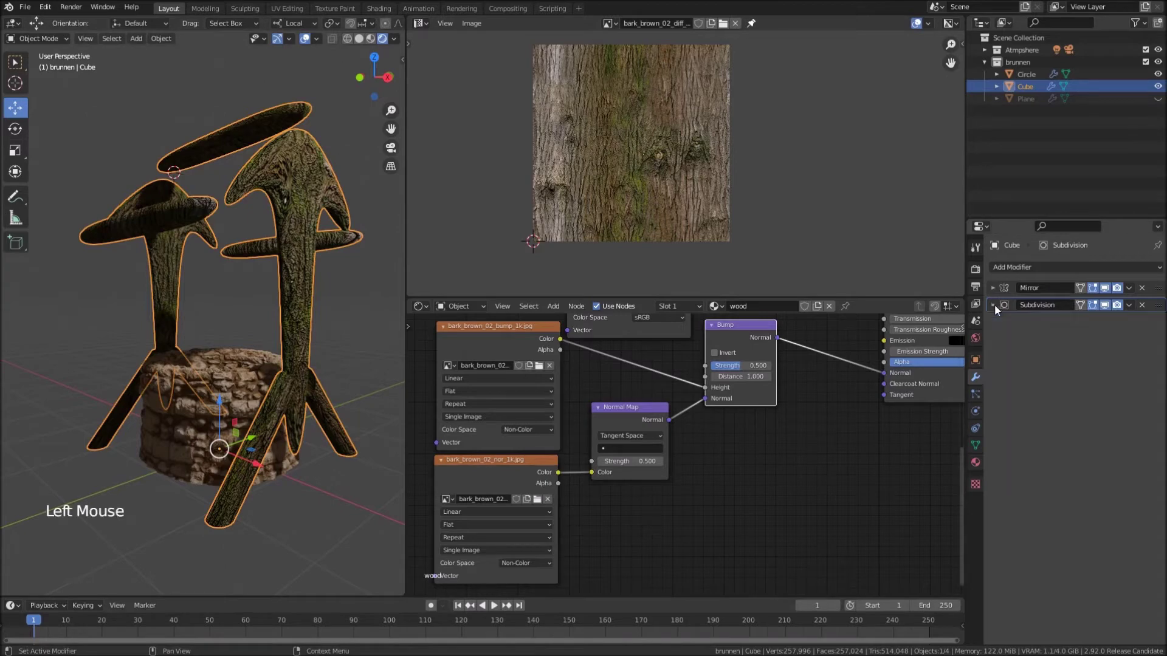
# Orbit the view to inspect the smoothed well frame
pyautogui.scroll(3)
pyautogui.middleClick(312, 180)
pyautogui.middleClick(294, 236)
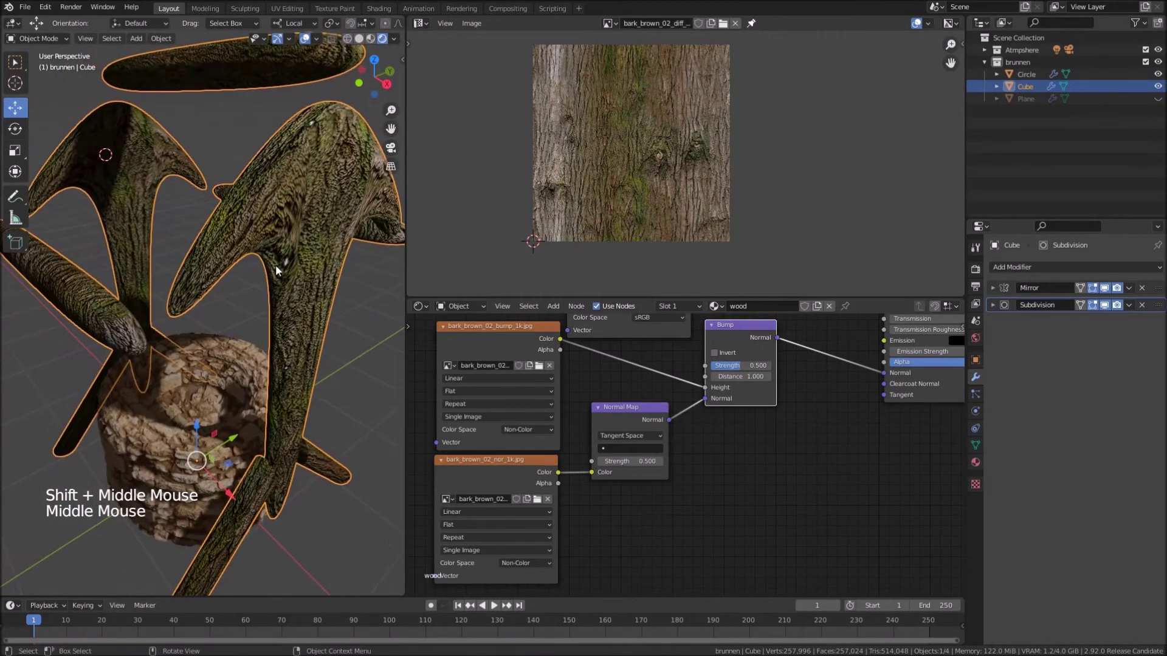
pyautogui.scroll(-3)
pyautogui.middleClick(286, 274)
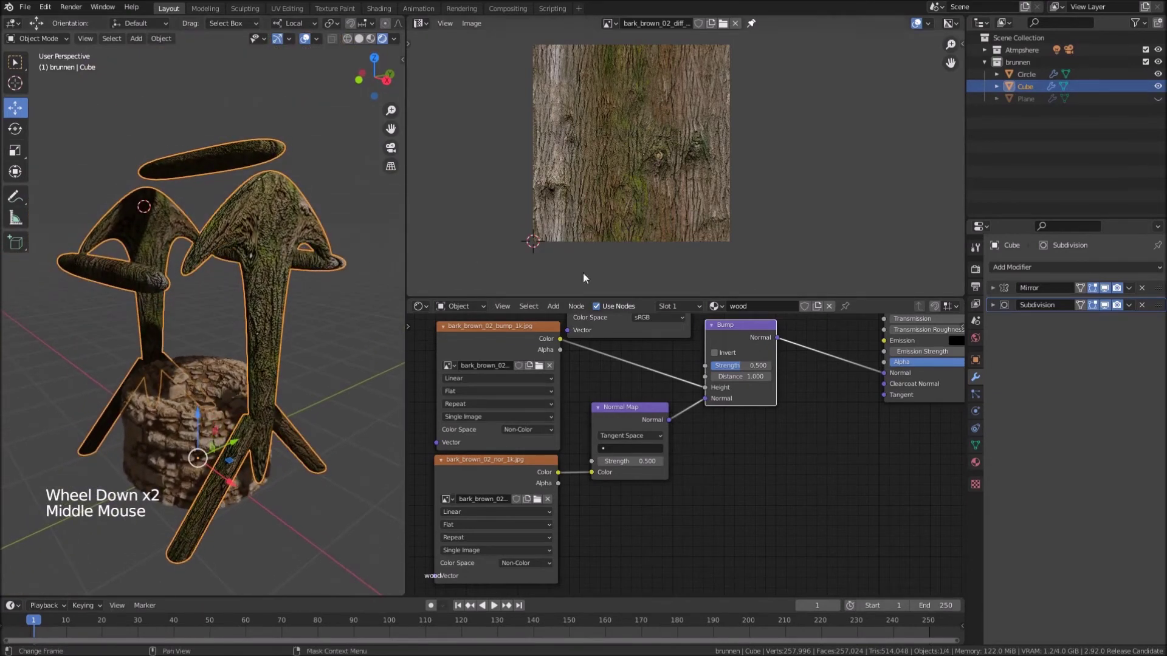
# Add a Displace modifier with a new renamed texture using UV coordinates
pyautogui.click(1040, 273)
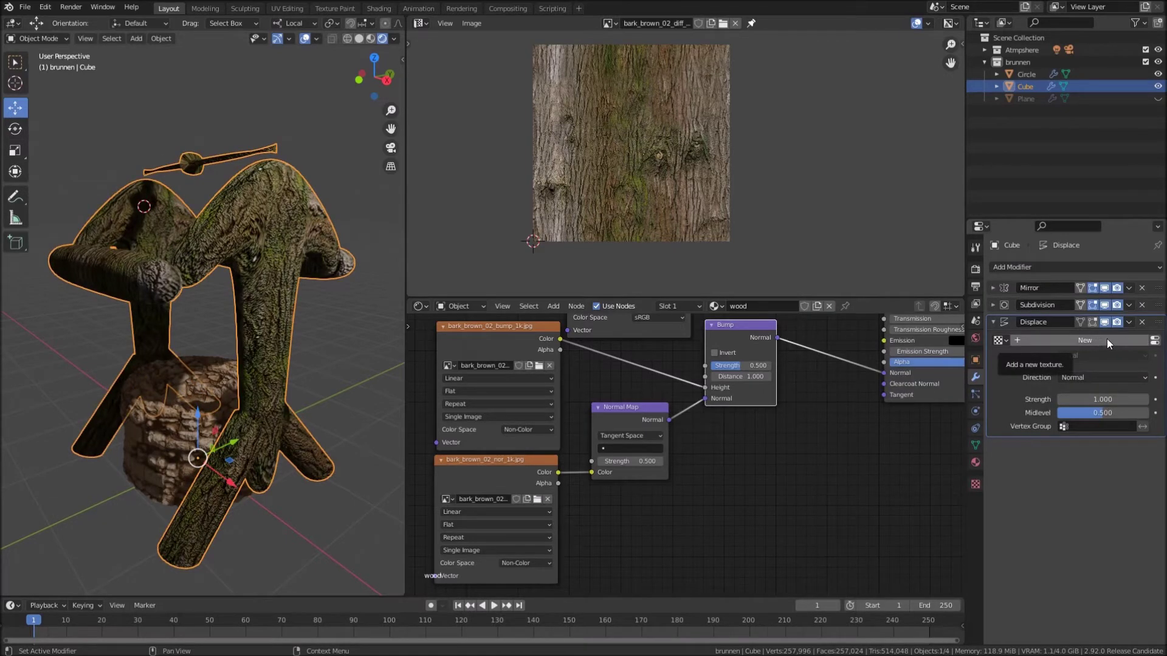
pyautogui.click(1111, 341)
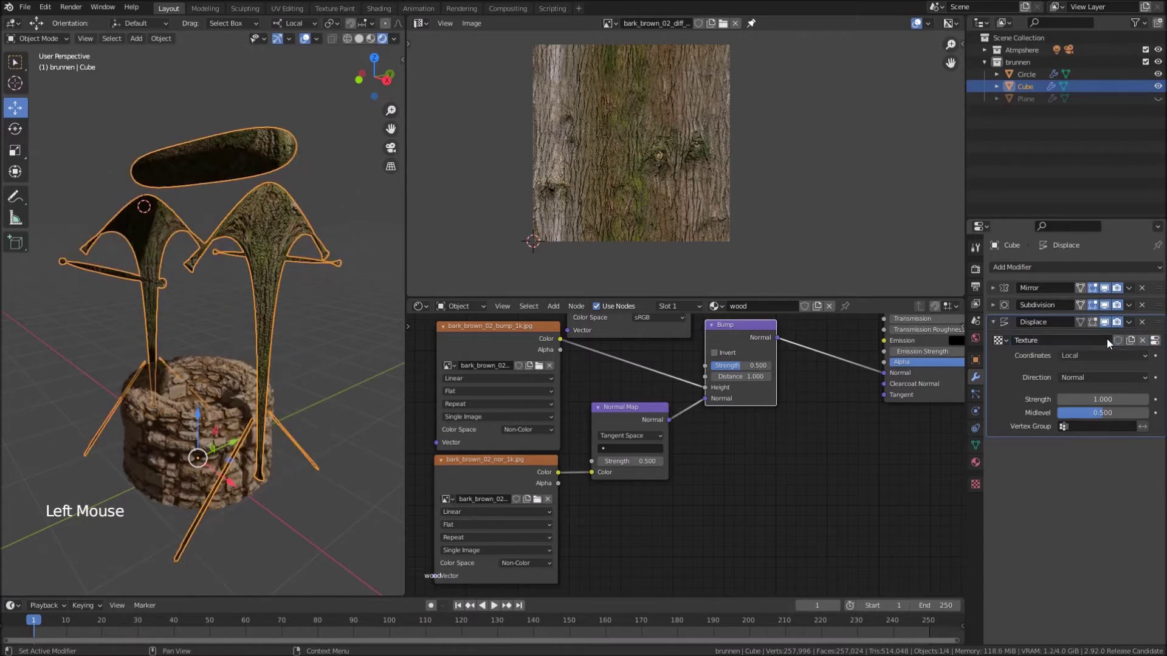
pyautogui.click(1047, 347)
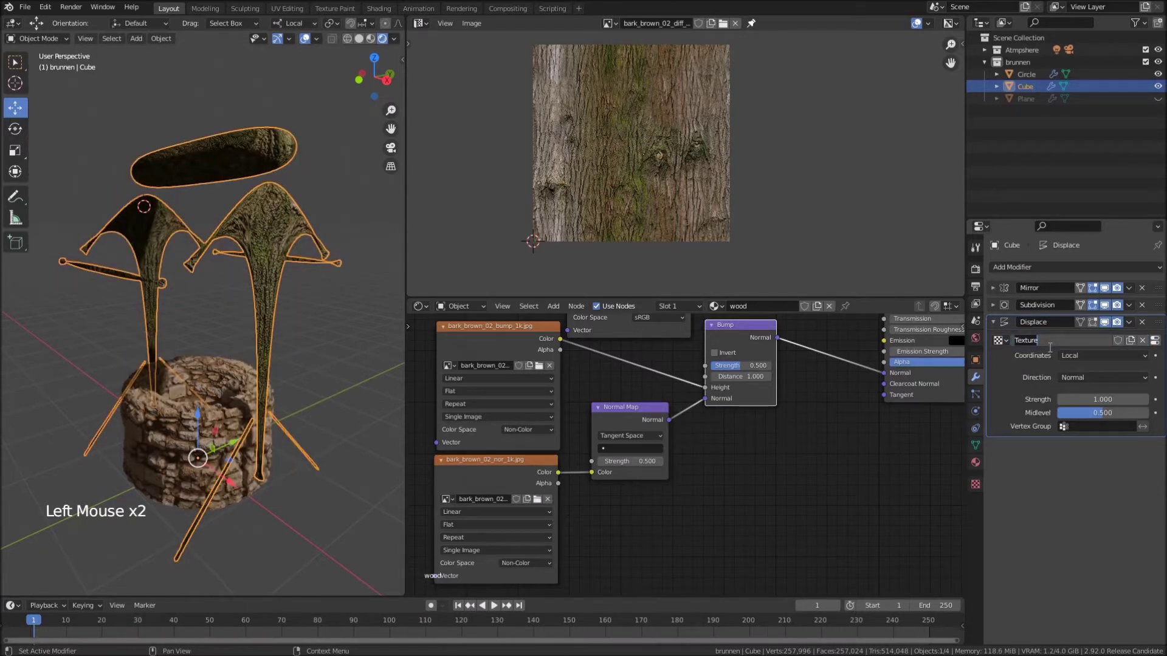
pyautogui.press('o')
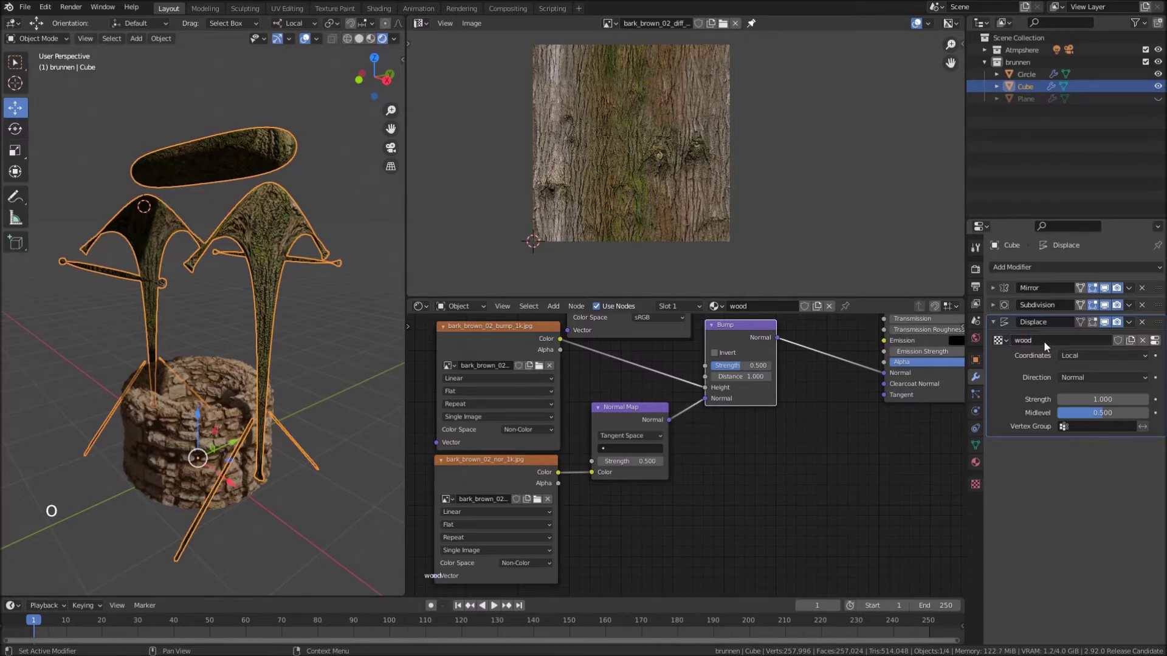
pyautogui.click(1104, 359)
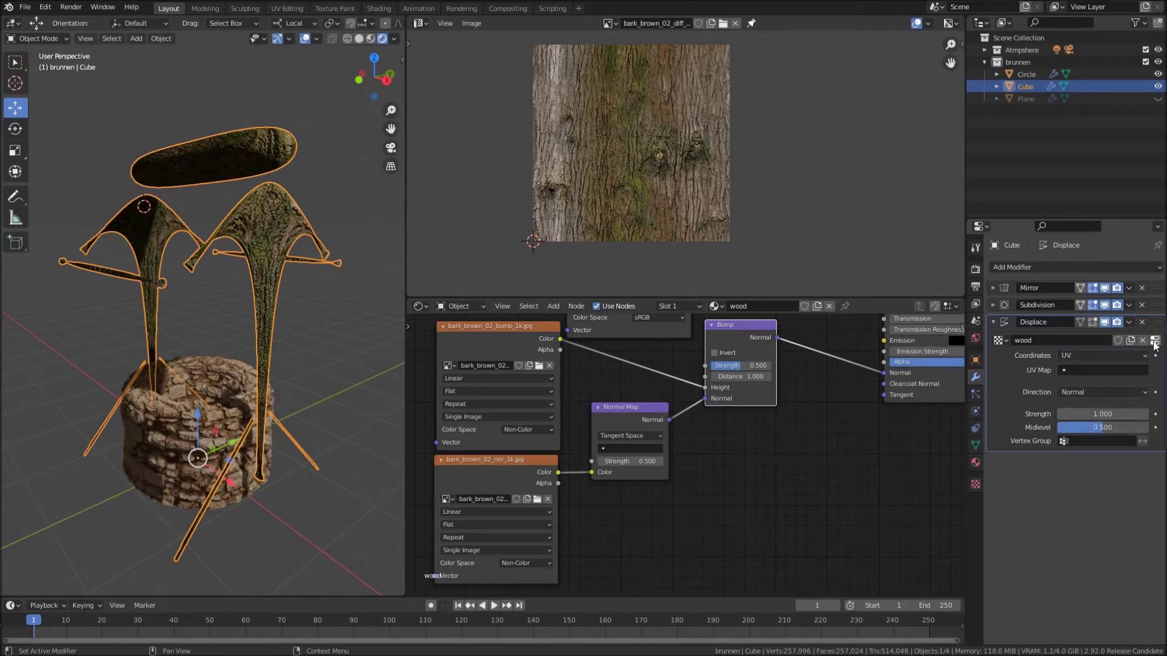
# Load bark_brown_02_disp_1k.jpg into the displacement texture and lower strength to 0.1
pyautogui.click(1158, 344)
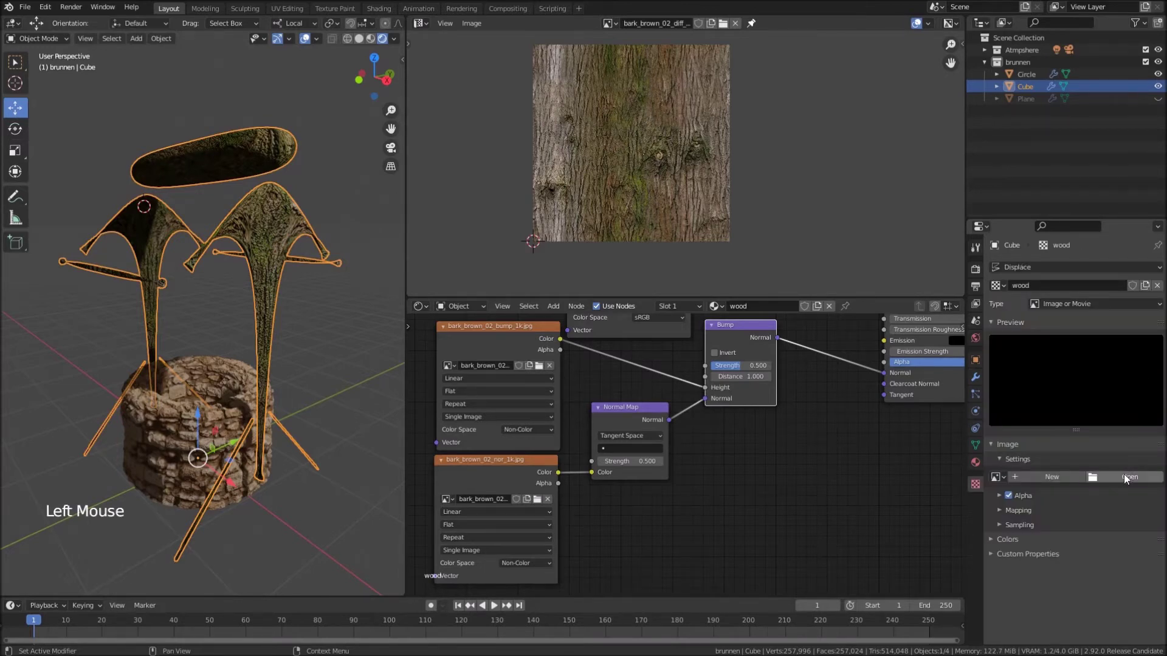
pyautogui.click(1129, 477)
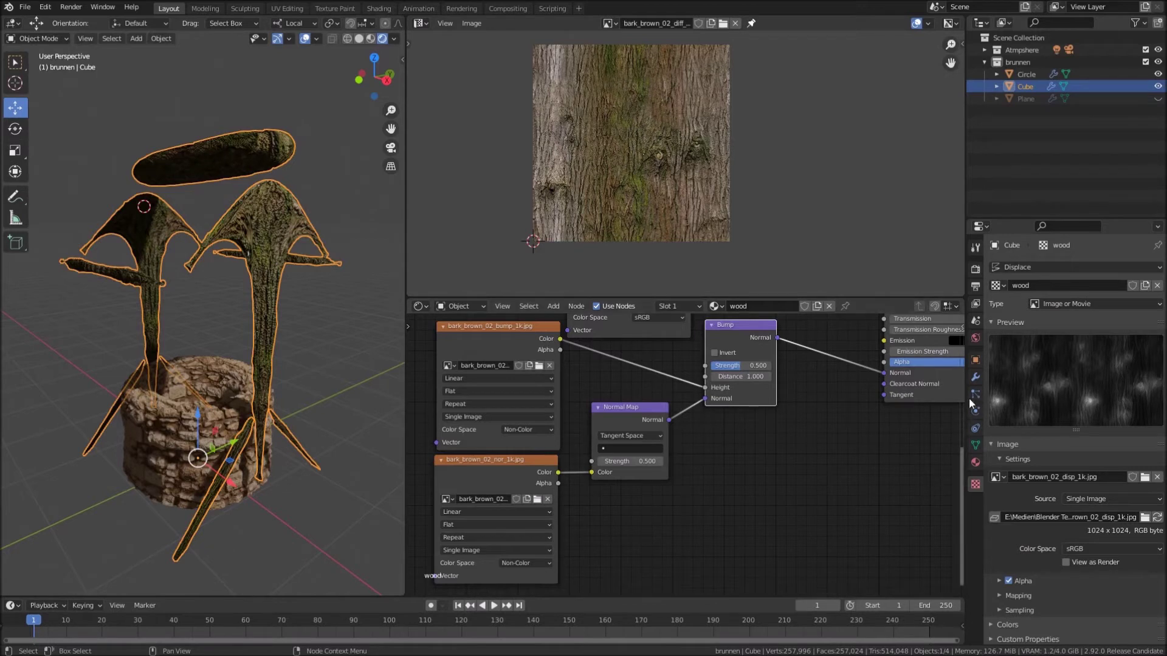
pyautogui.click(978, 380)
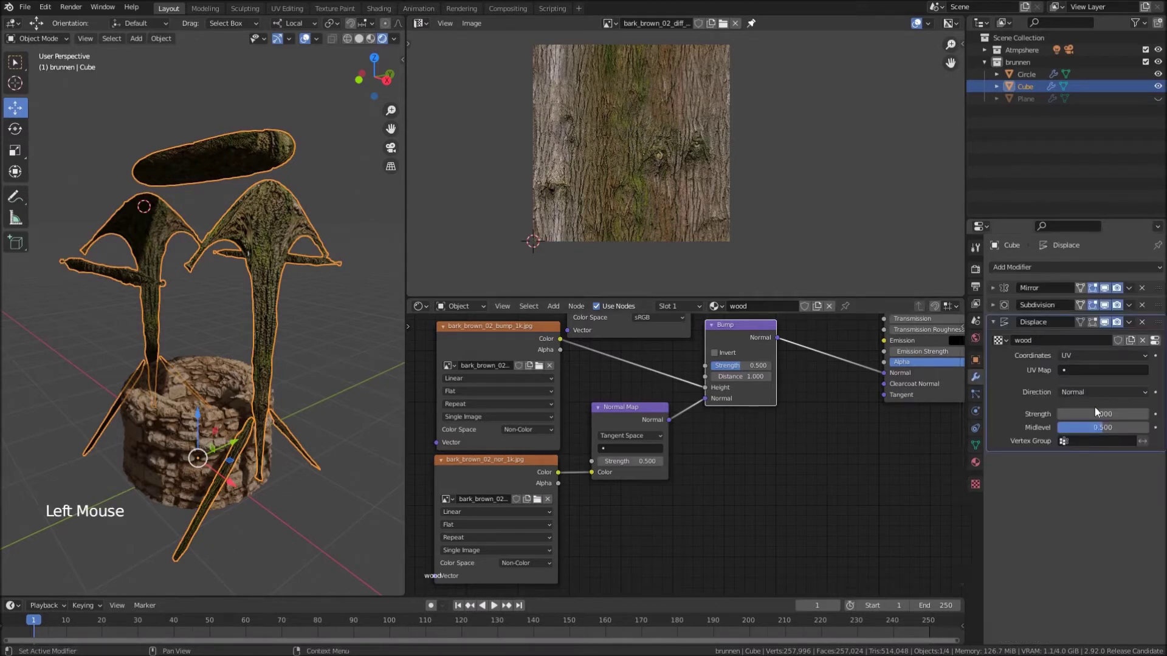
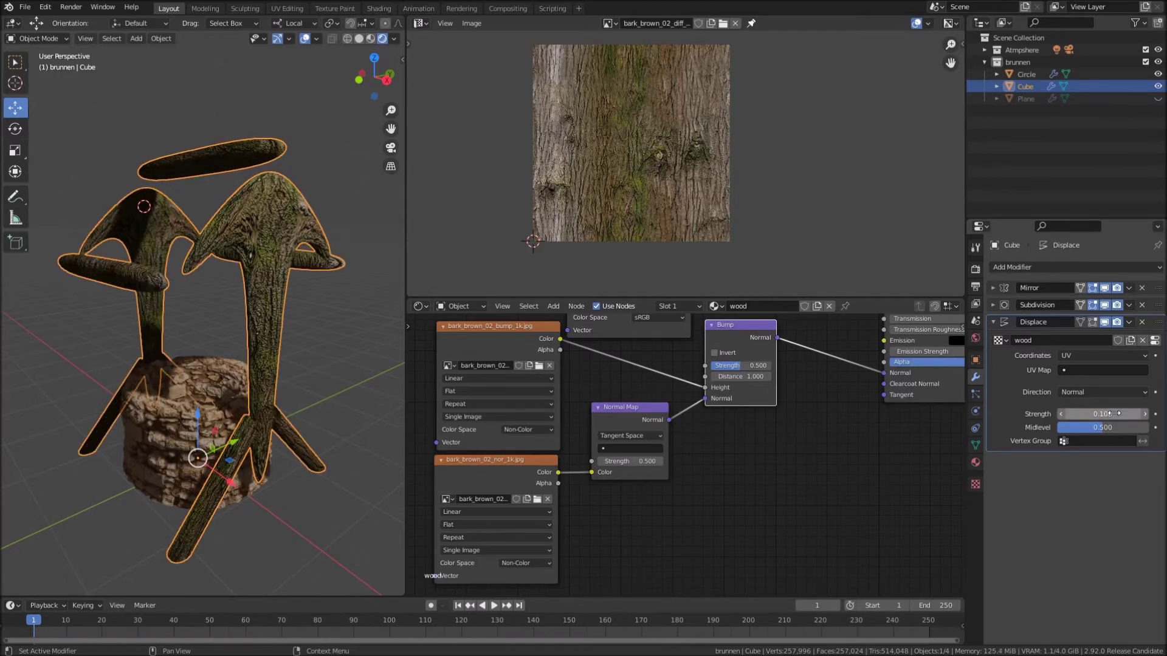
pyautogui.middleClick(281, 322)
pyautogui.scroll(3)
pyautogui.middleClick(320, 298)
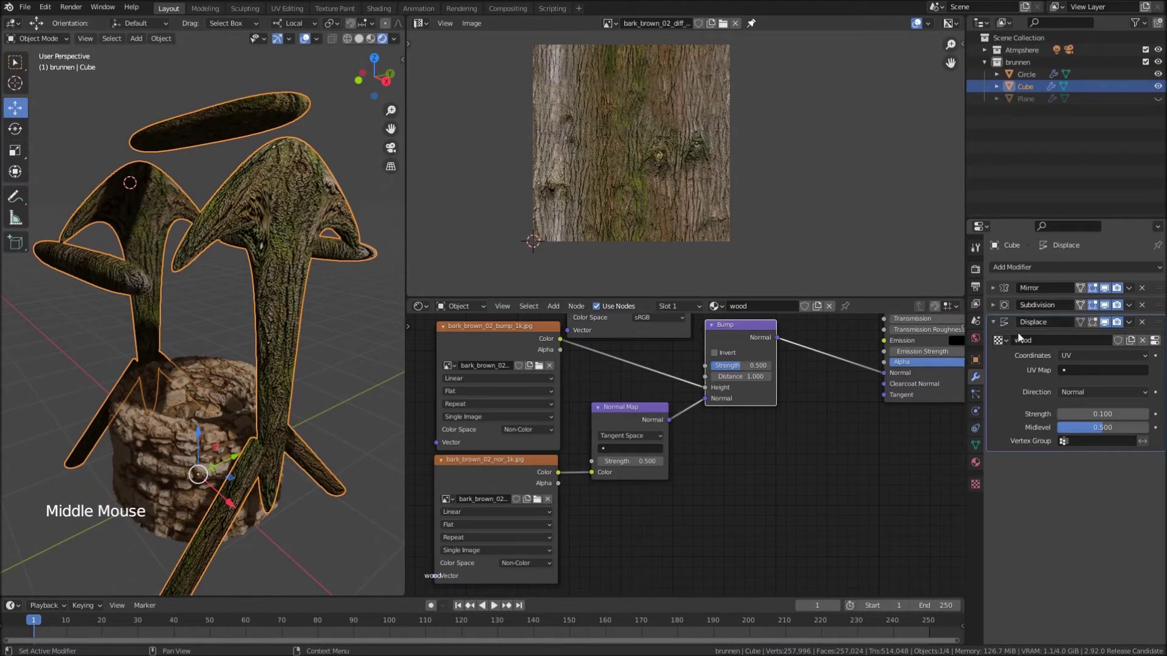
pyautogui.click(996, 323)
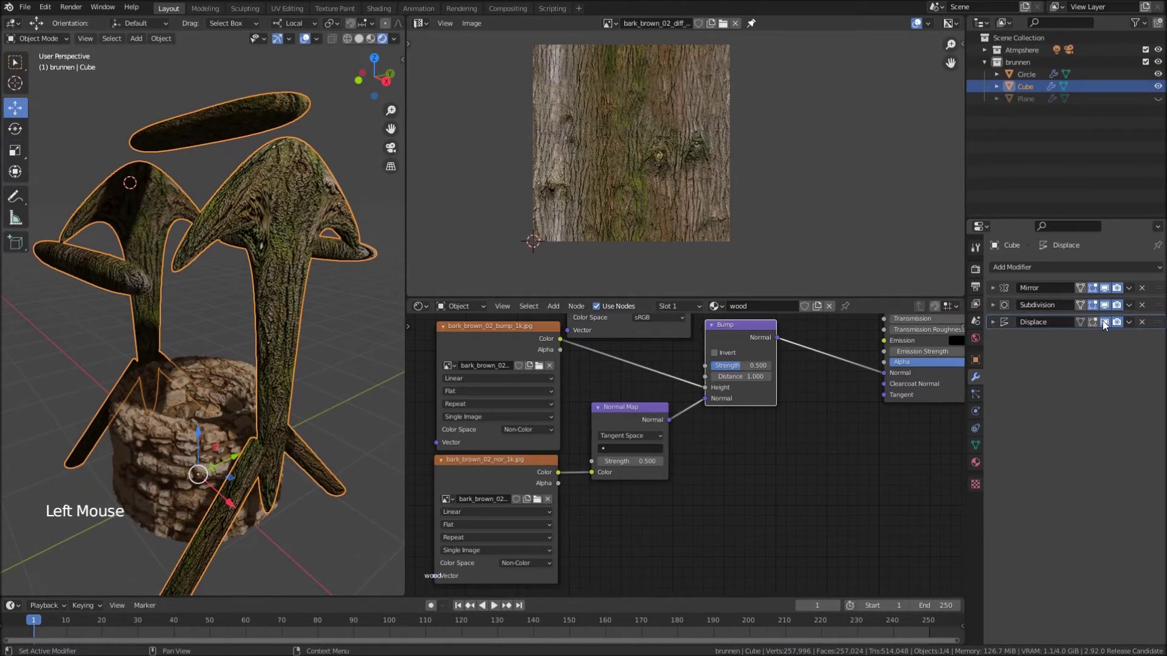
# Hide Displace and Subdivision in the viewport, add first edge loops near beam ends, then recheck smoothing
pyautogui.click(1107, 325)
pyautogui.click(1106, 309)
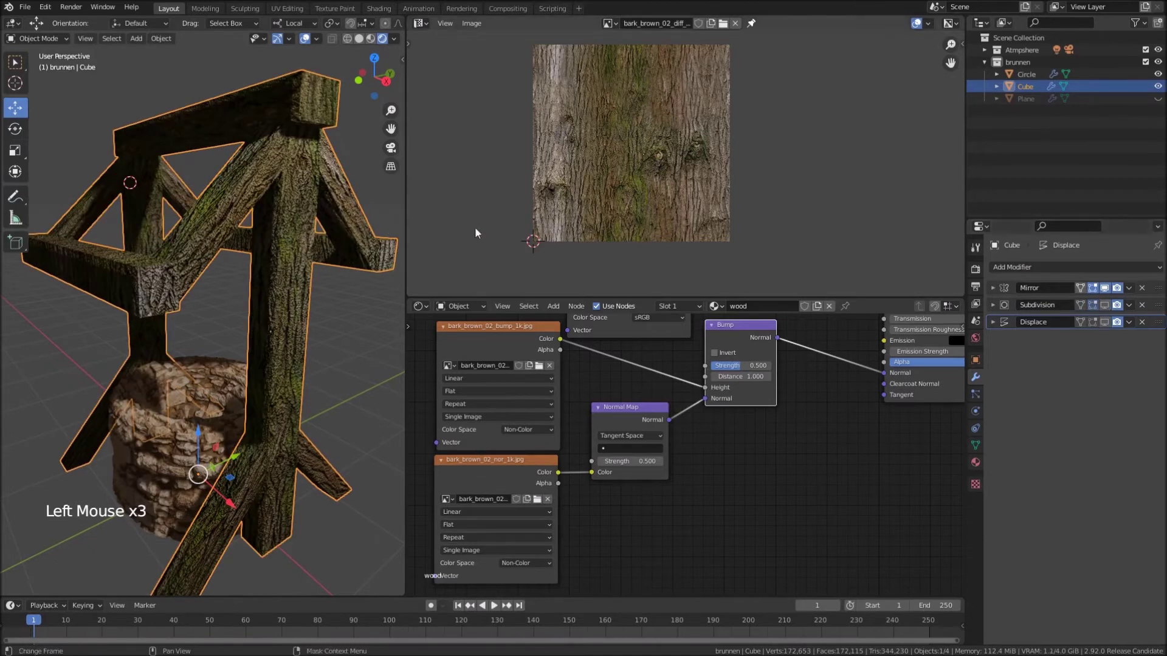
pyautogui.press('Tab')
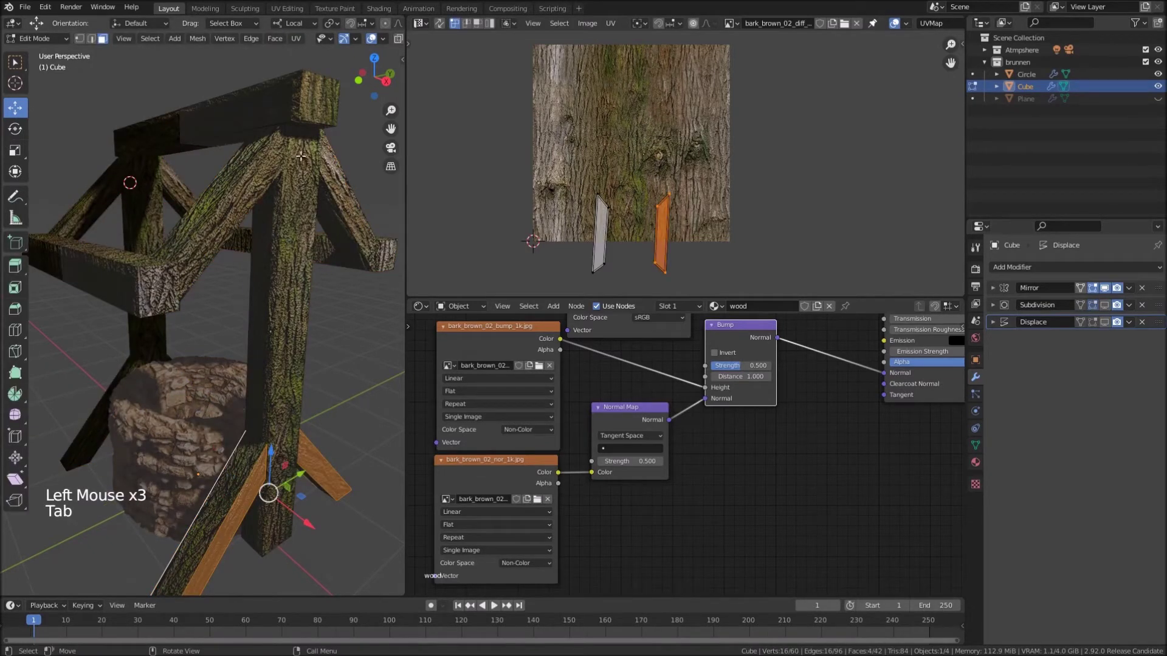
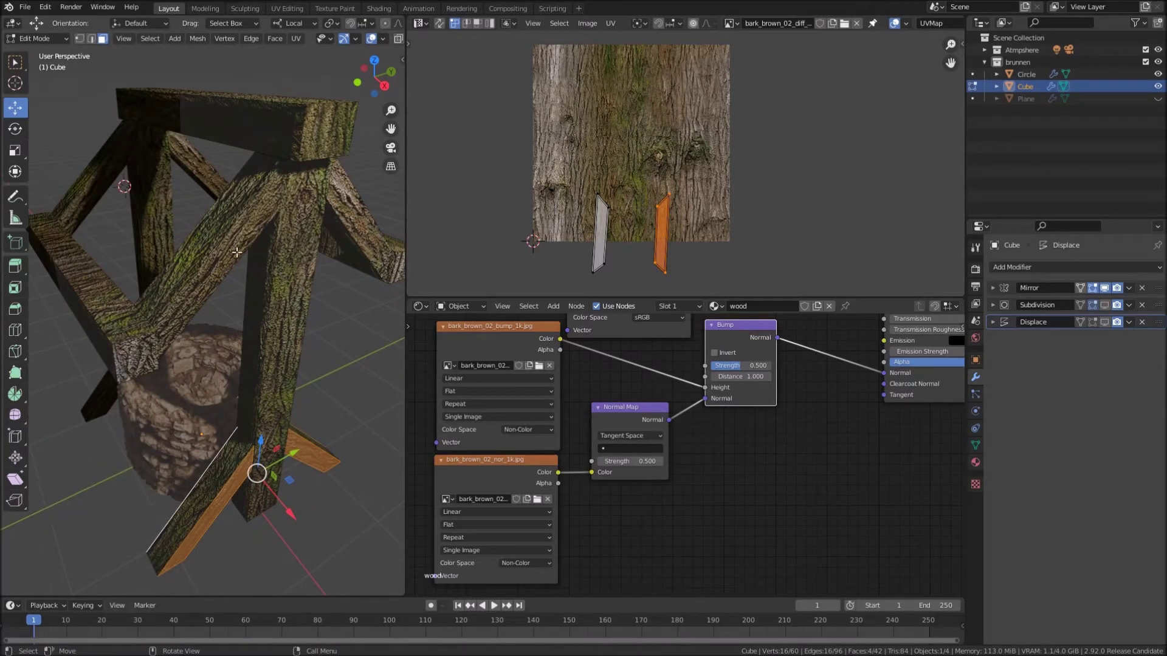
pyautogui.press('ctrl+r')
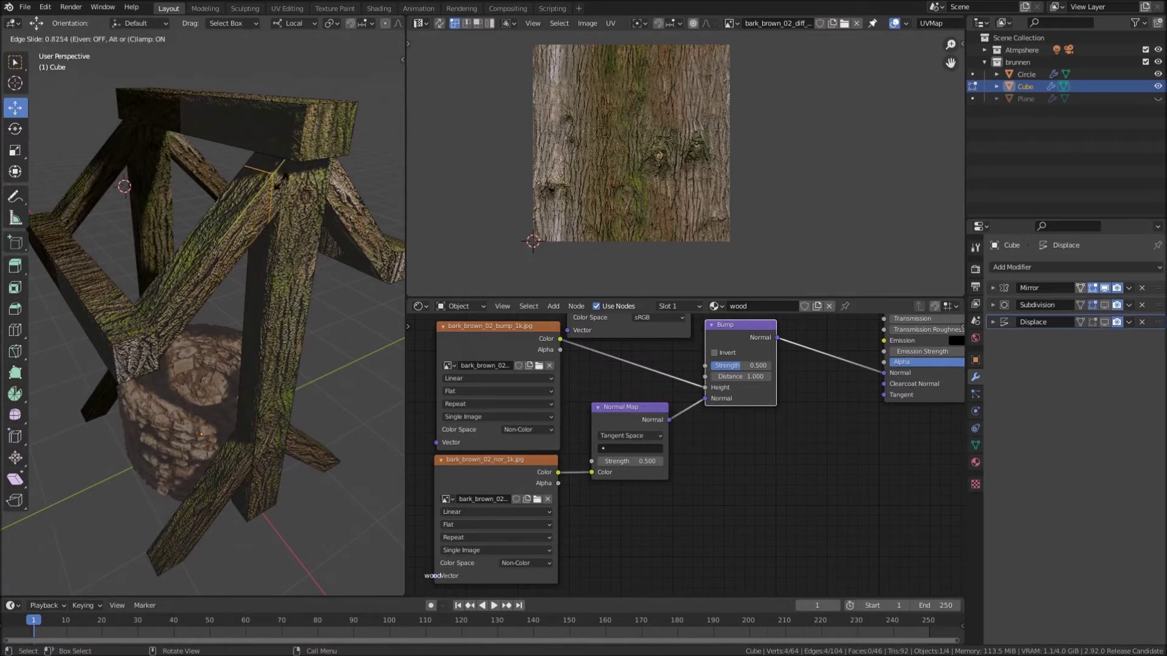
pyautogui.press('ctrl+r')
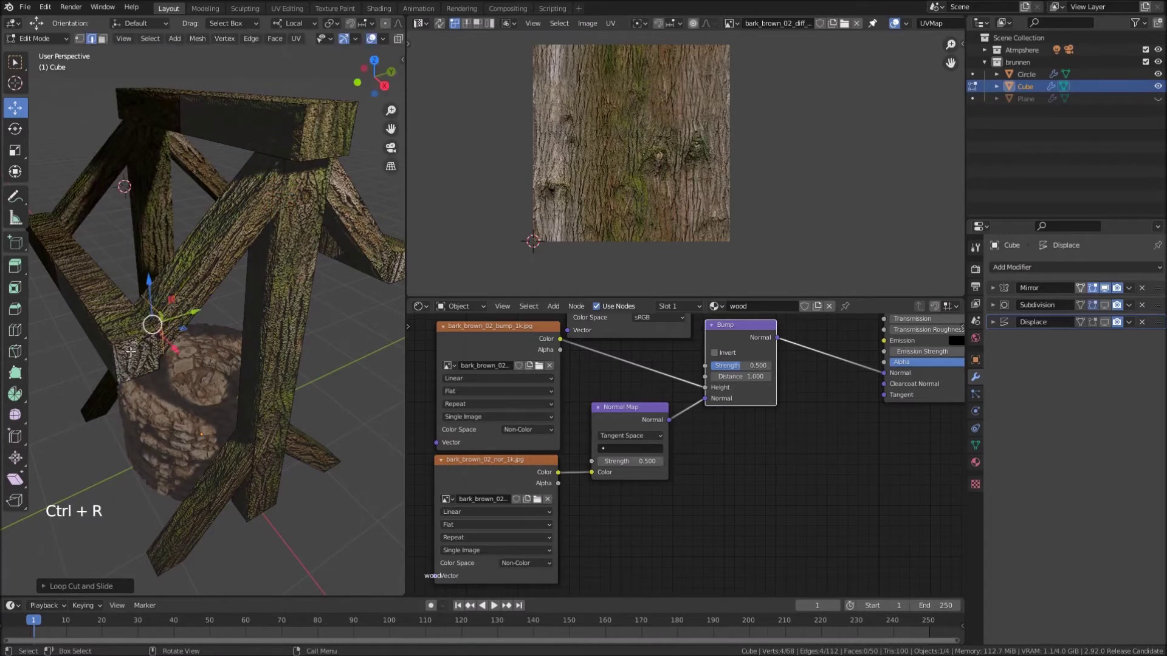
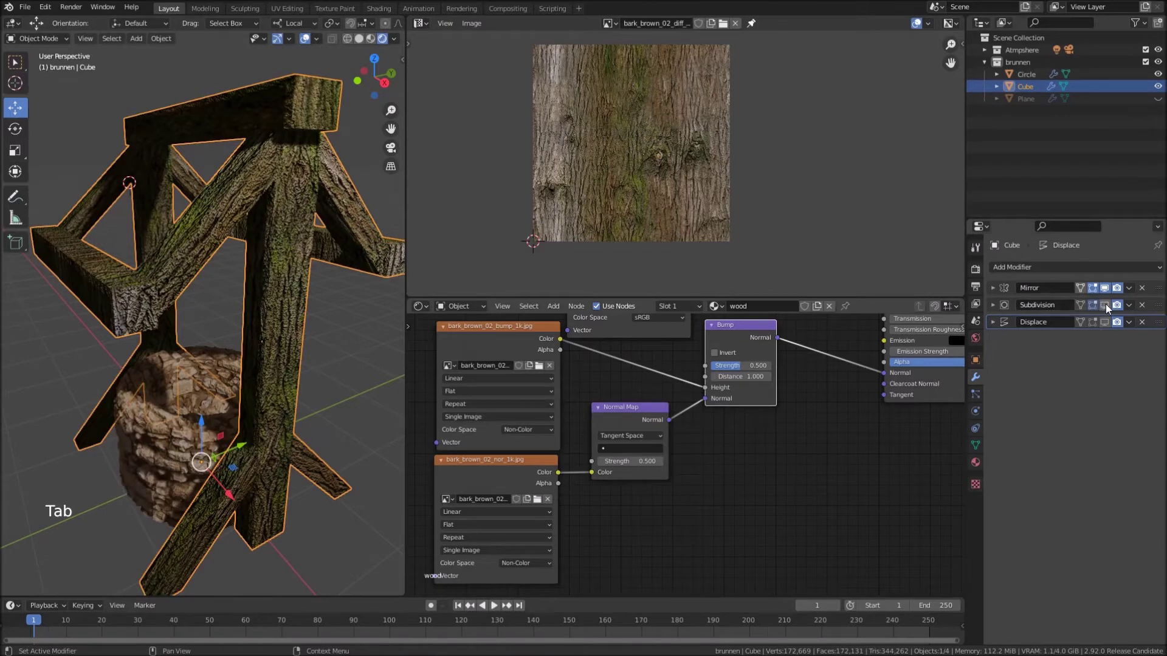
pyautogui.click(1111, 309)
pyautogui.middleClick(217, 264)
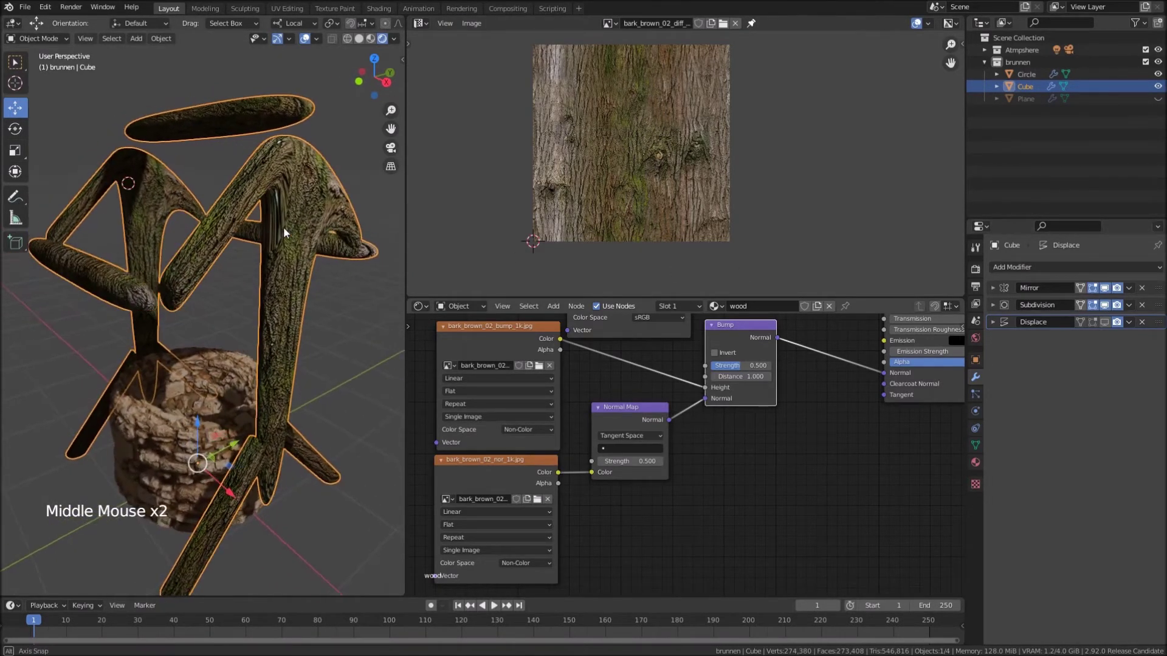
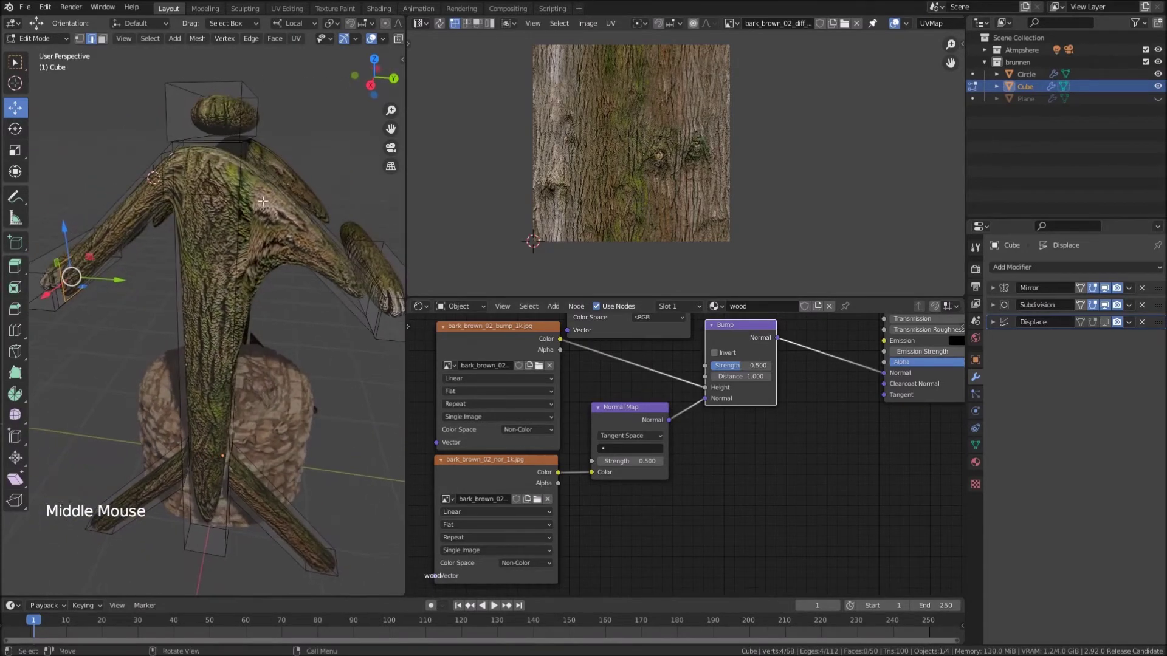
# Add edge loops across beams, beam ends and a diagonal brace
pyautogui.press('ctrl+r')
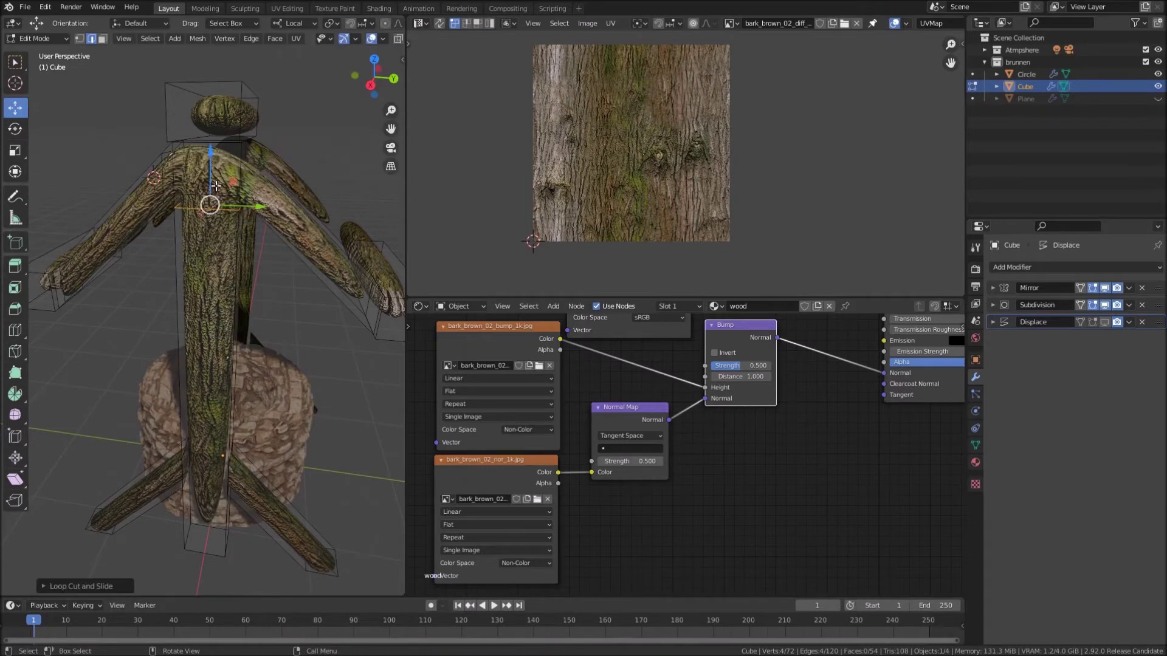
pyautogui.press('ctrl+r')
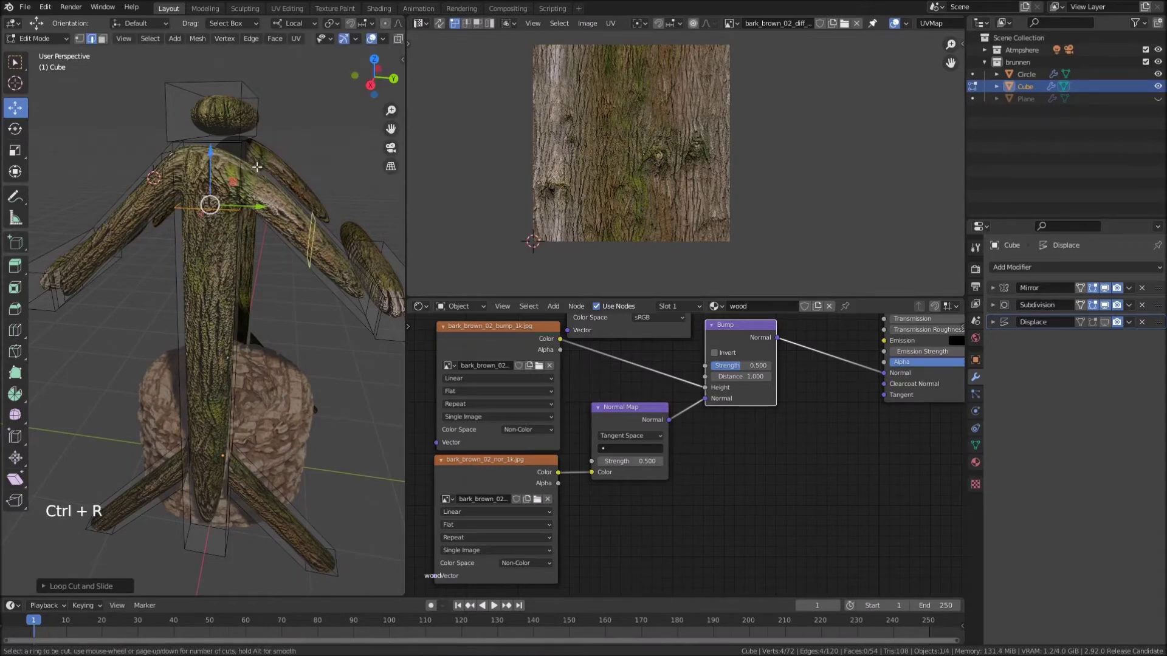
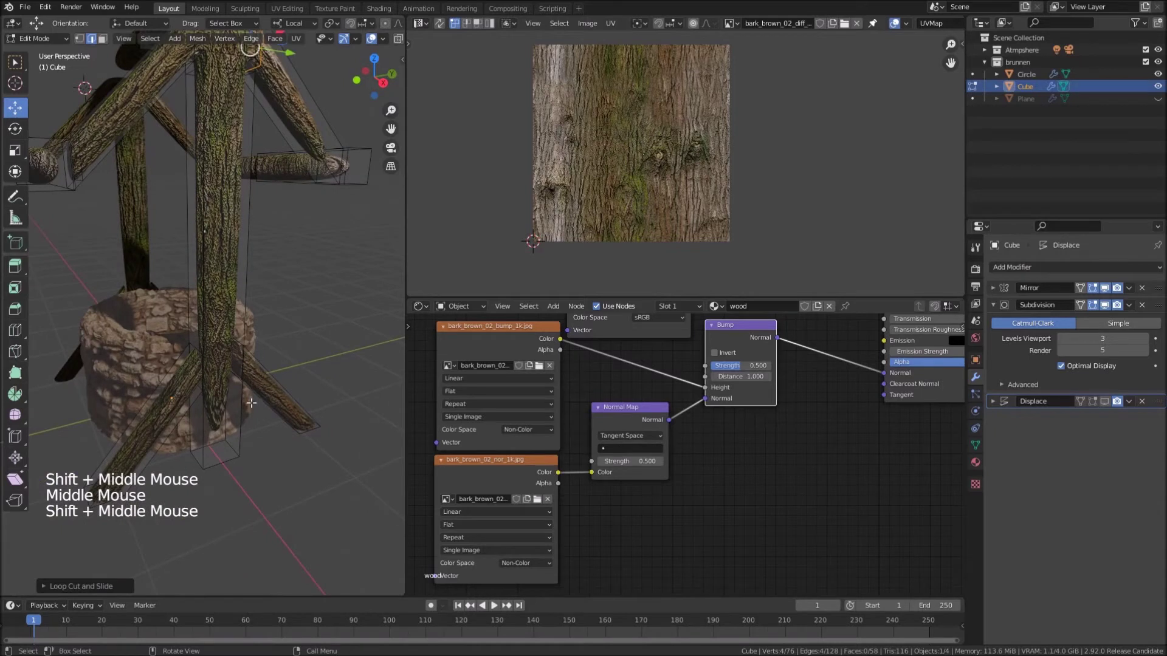
pyautogui.press('ctrl+r')
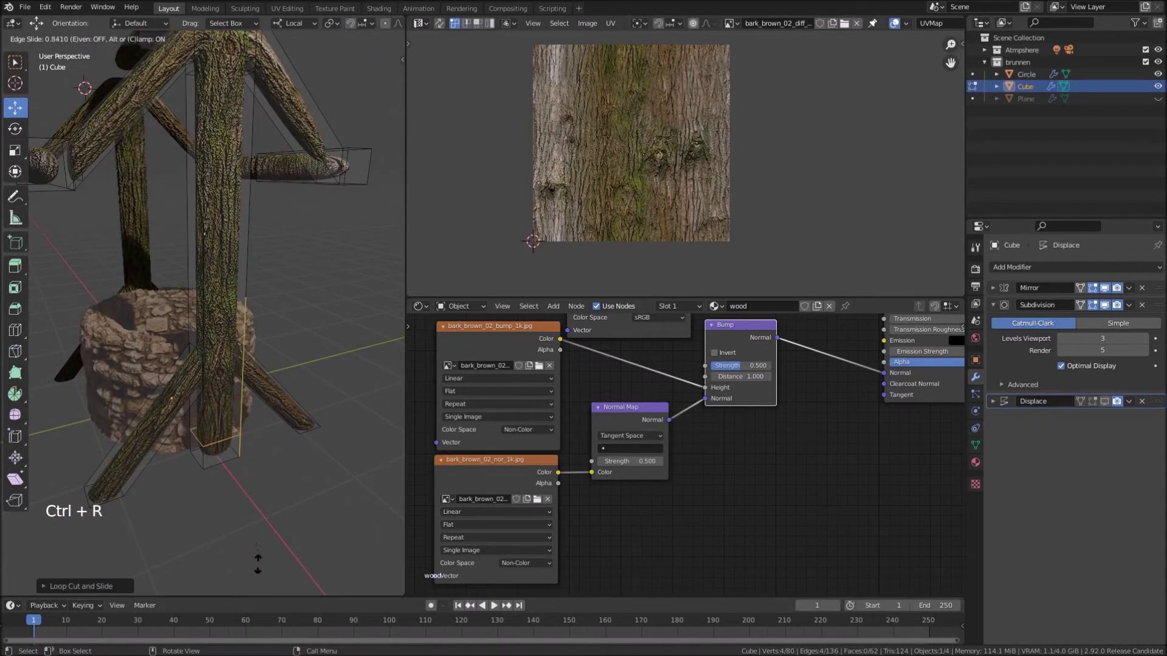
pyautogui.press('ctrl+r')
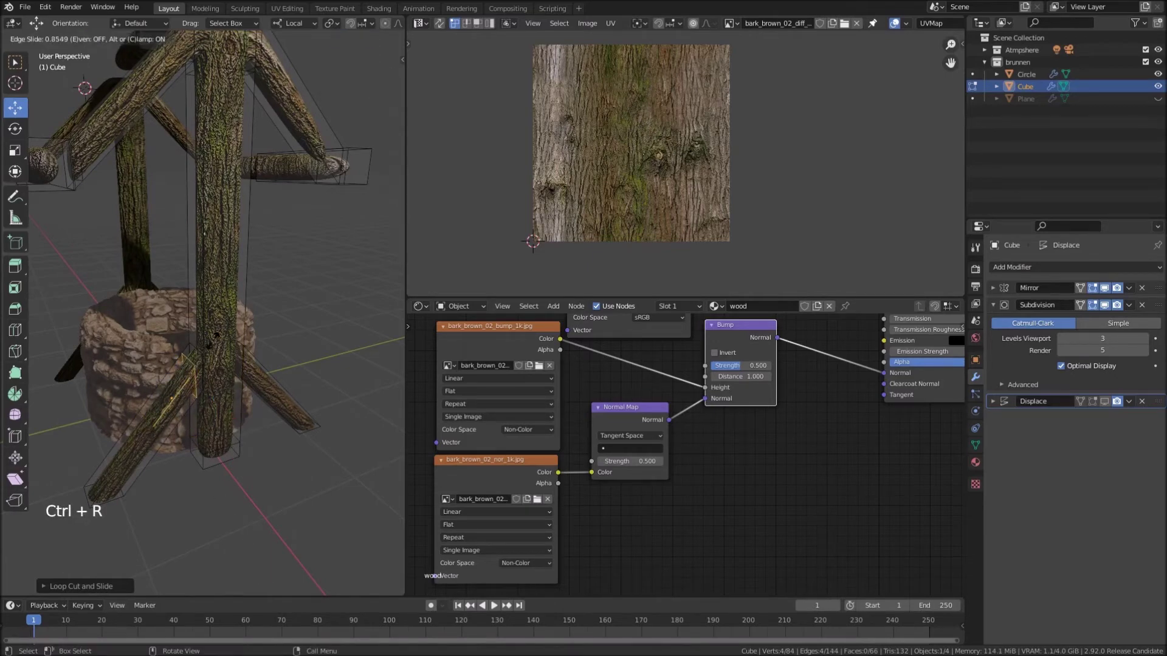
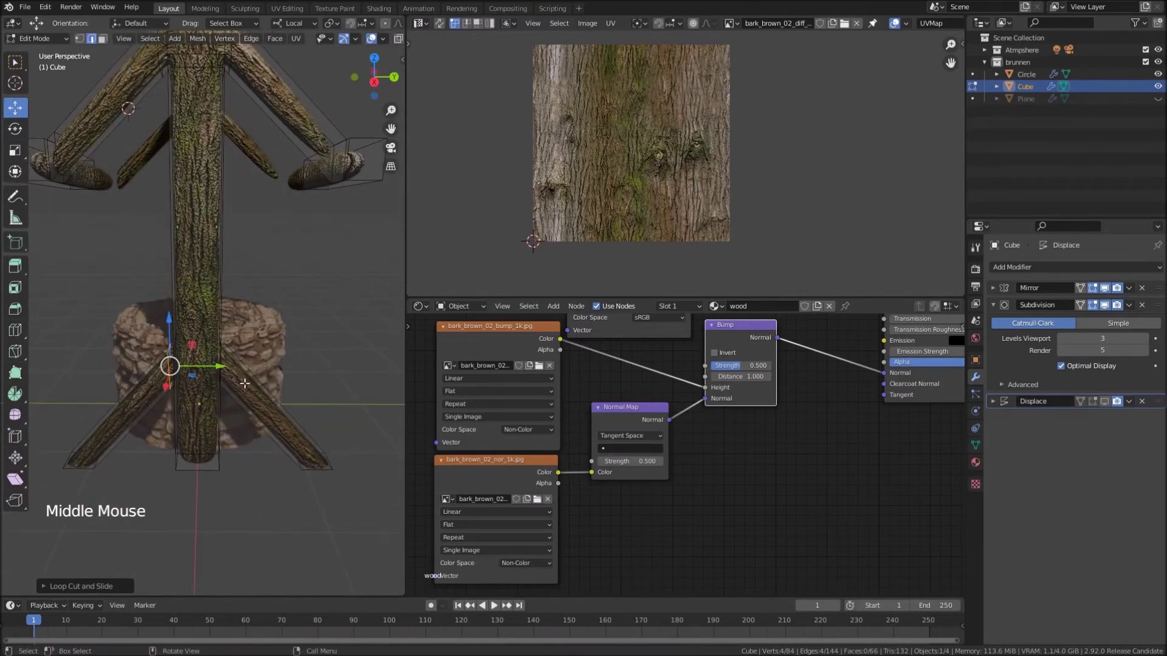
pyautogui.press('ctrl+r')
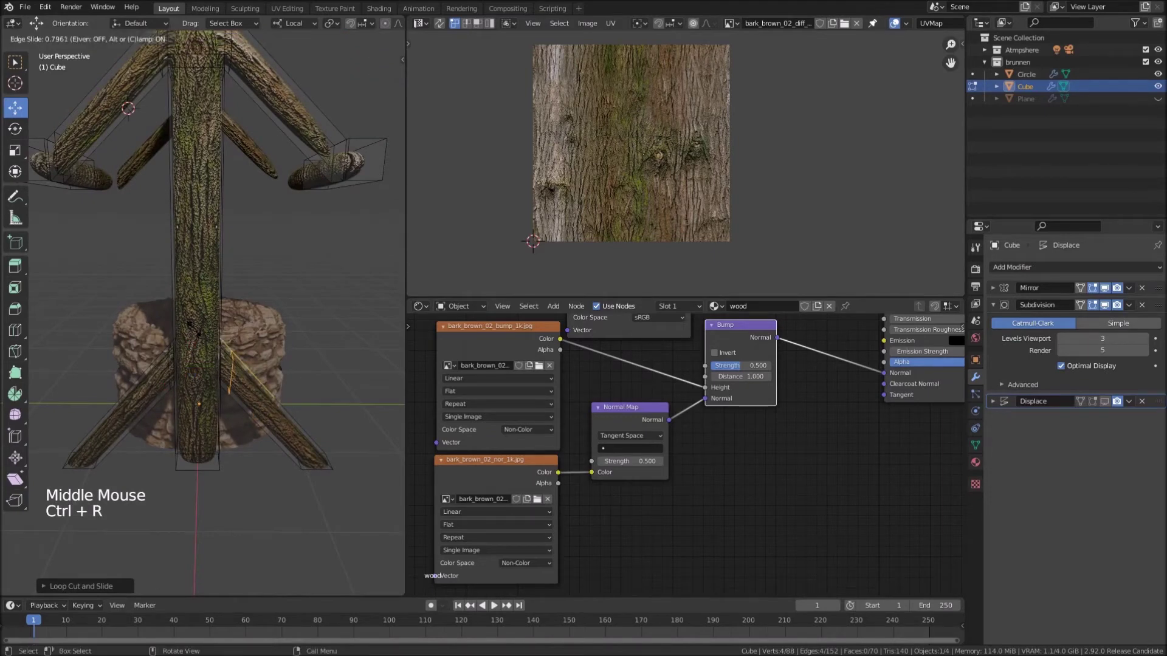
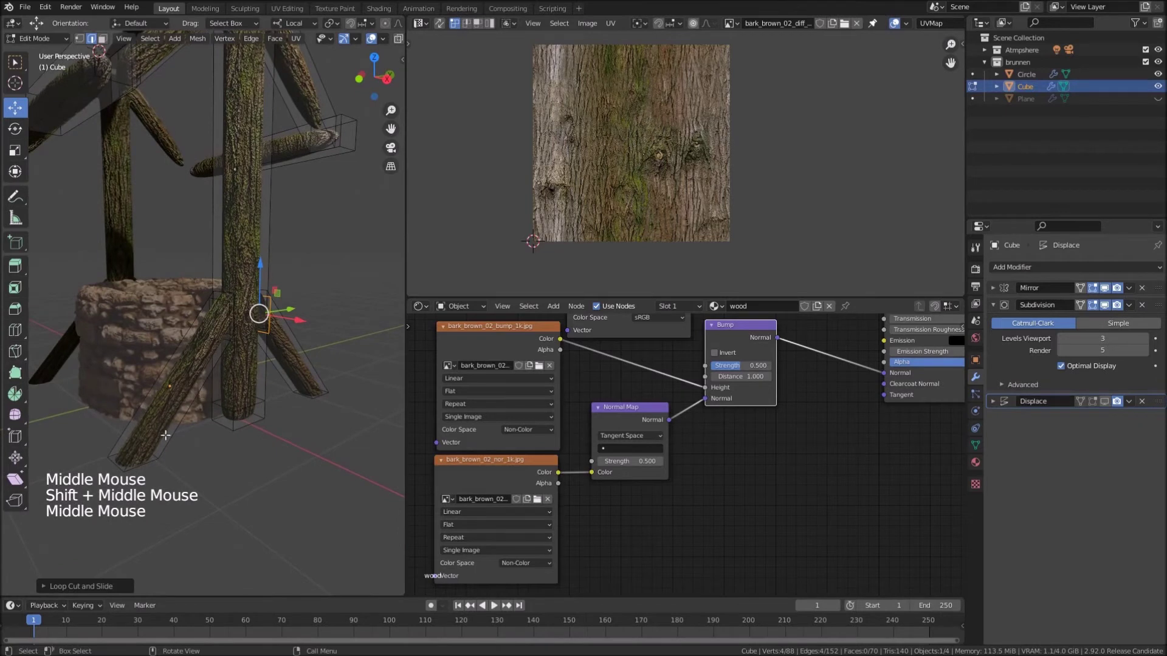
# Add edge loops on the upright post, top crossbeam and a brace end, then leave Edit Mode
pyautogui.press('ctrl+r')
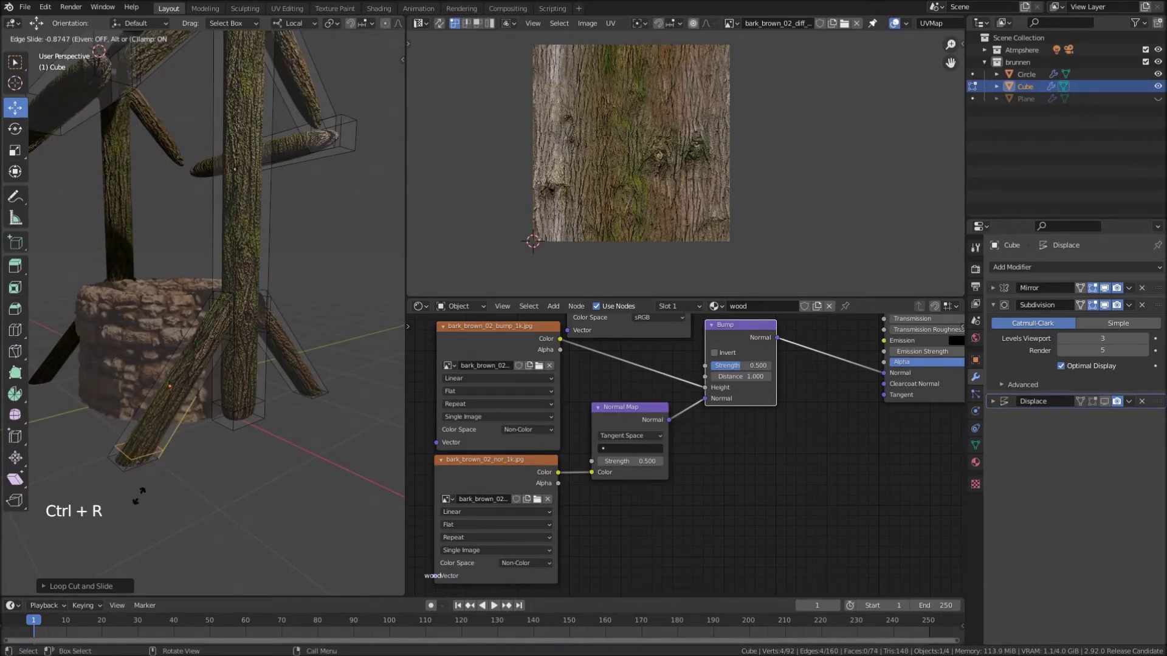
pyautogui.press('ctrl+r')
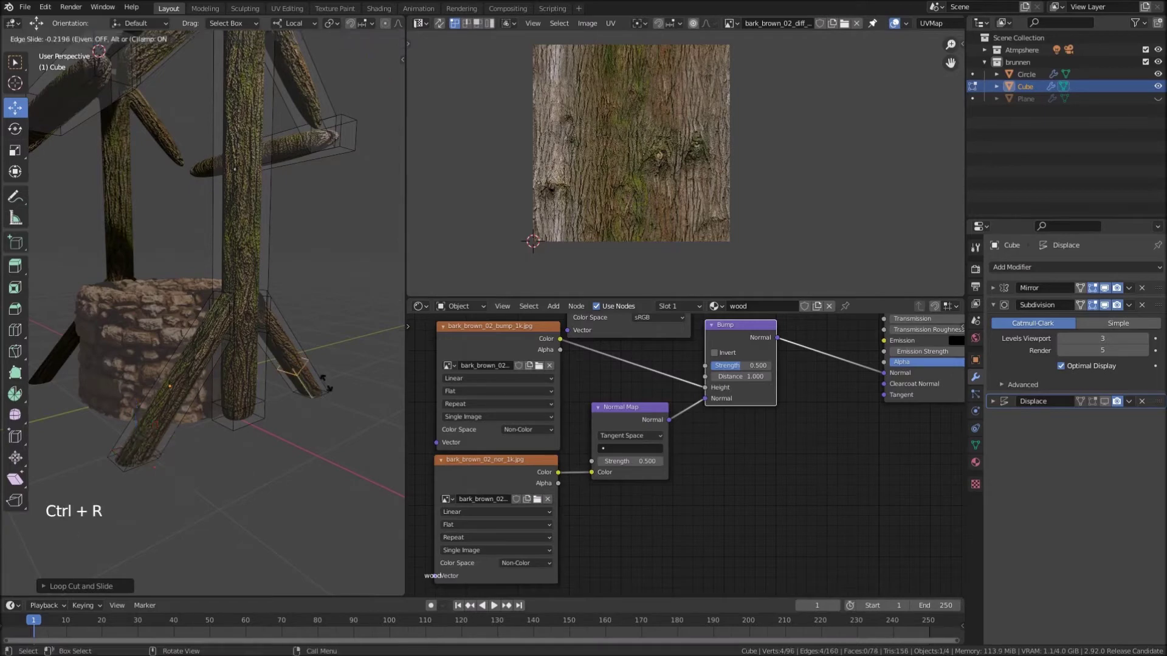
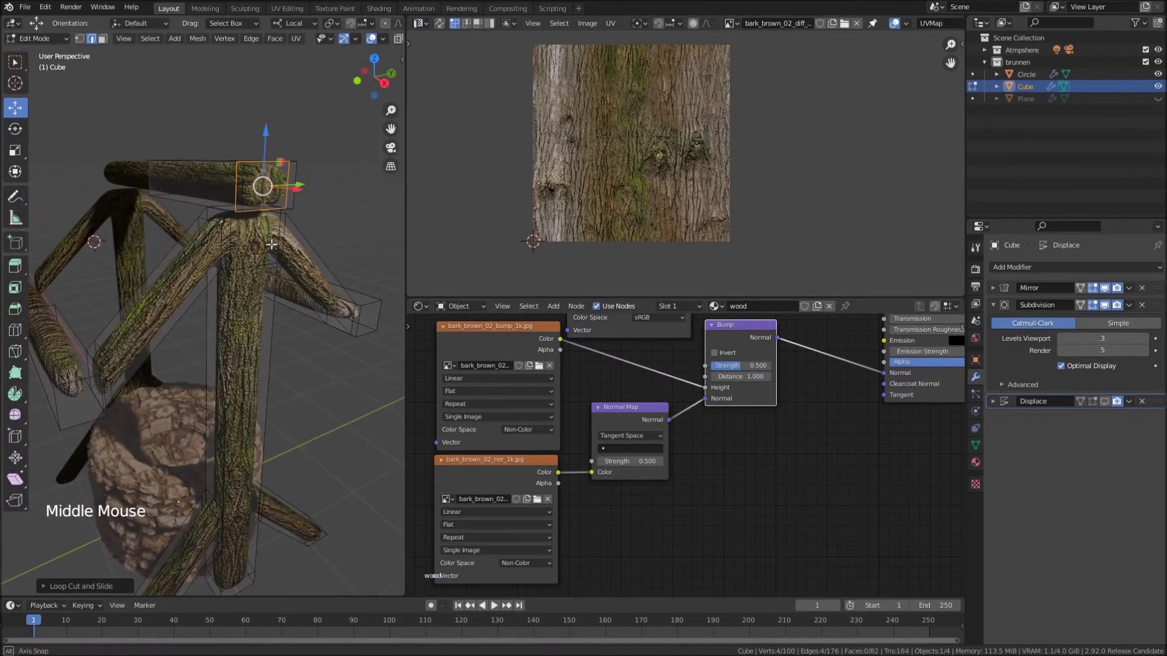
pyautogui.press('ctrl+r')
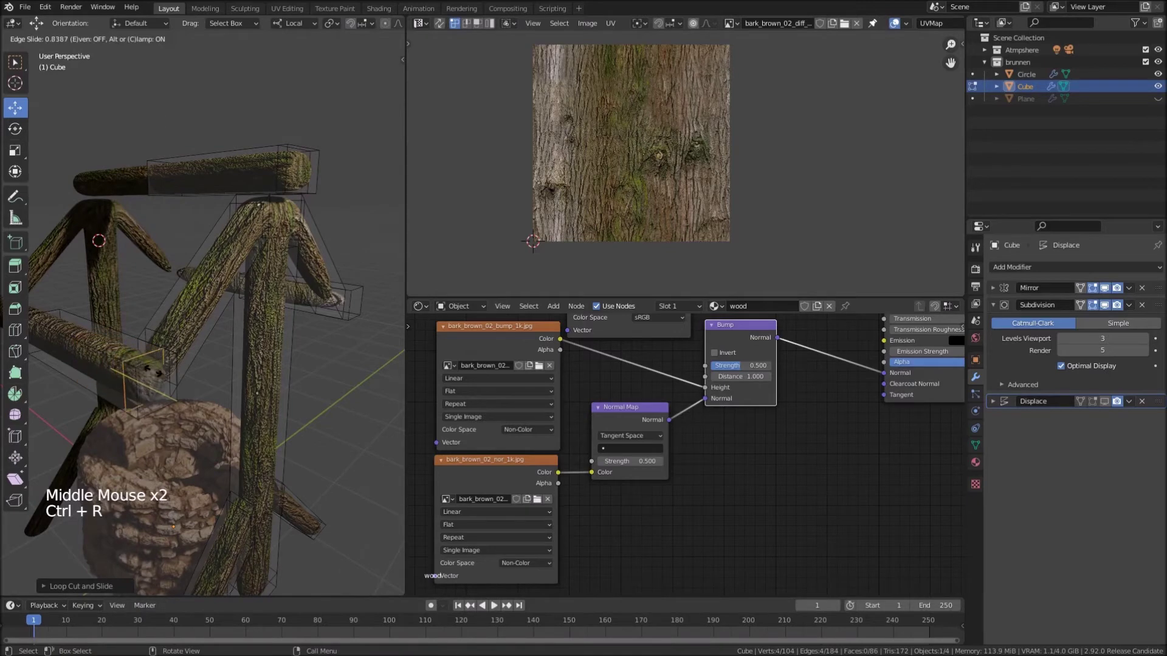
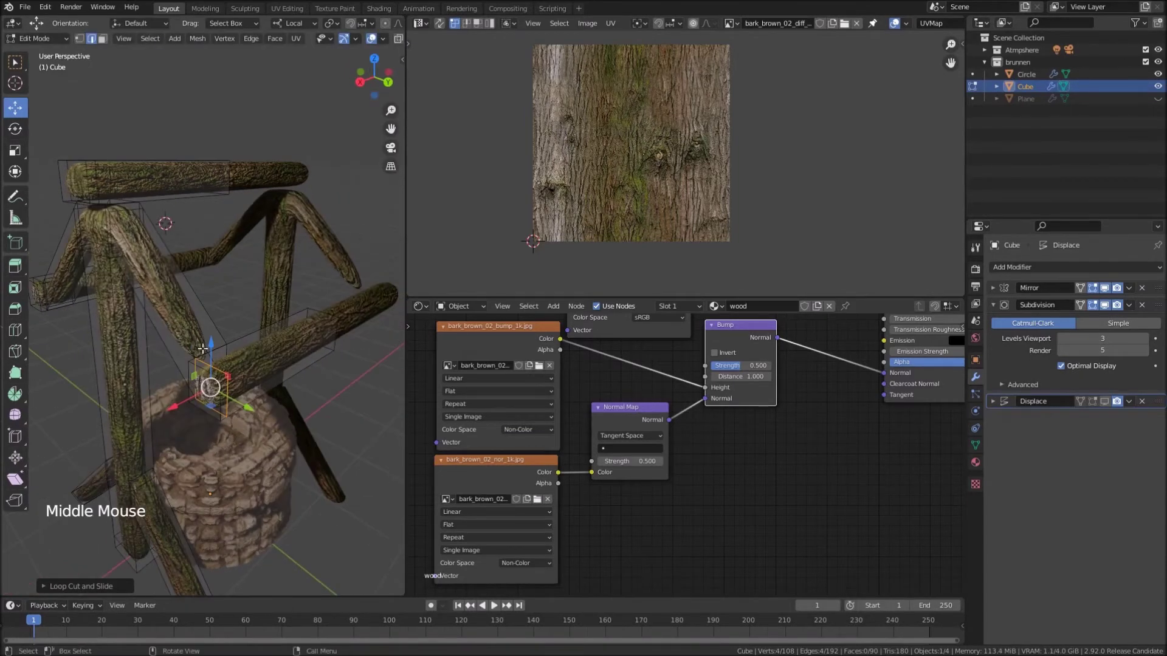
pyautogui.press('ctrl+r')
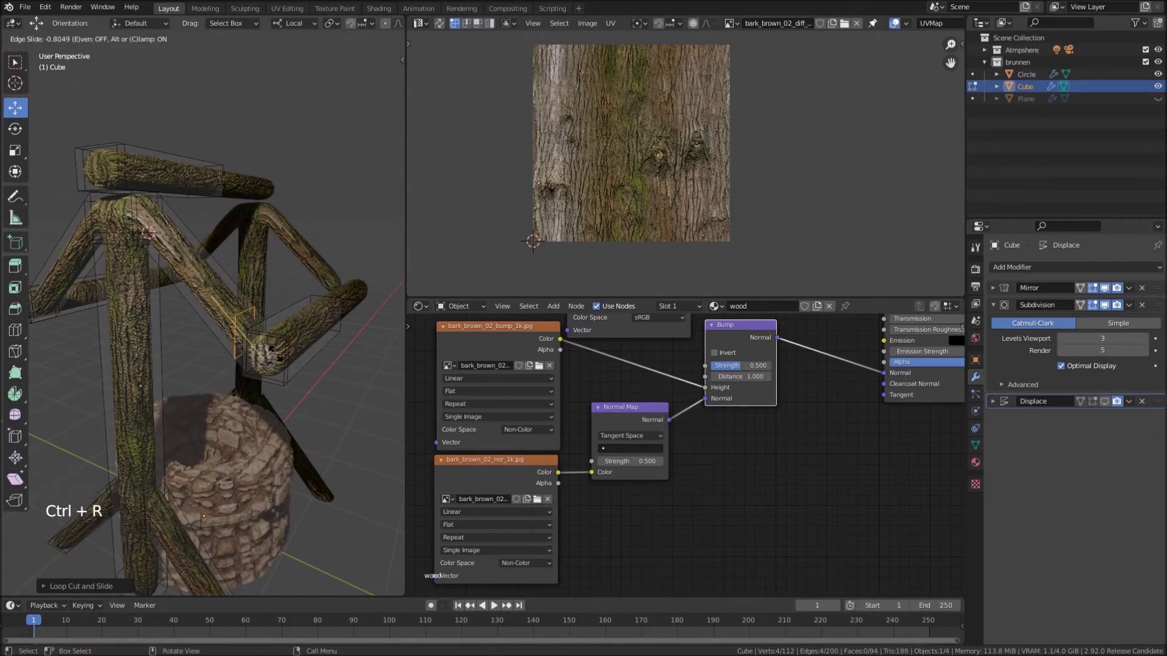
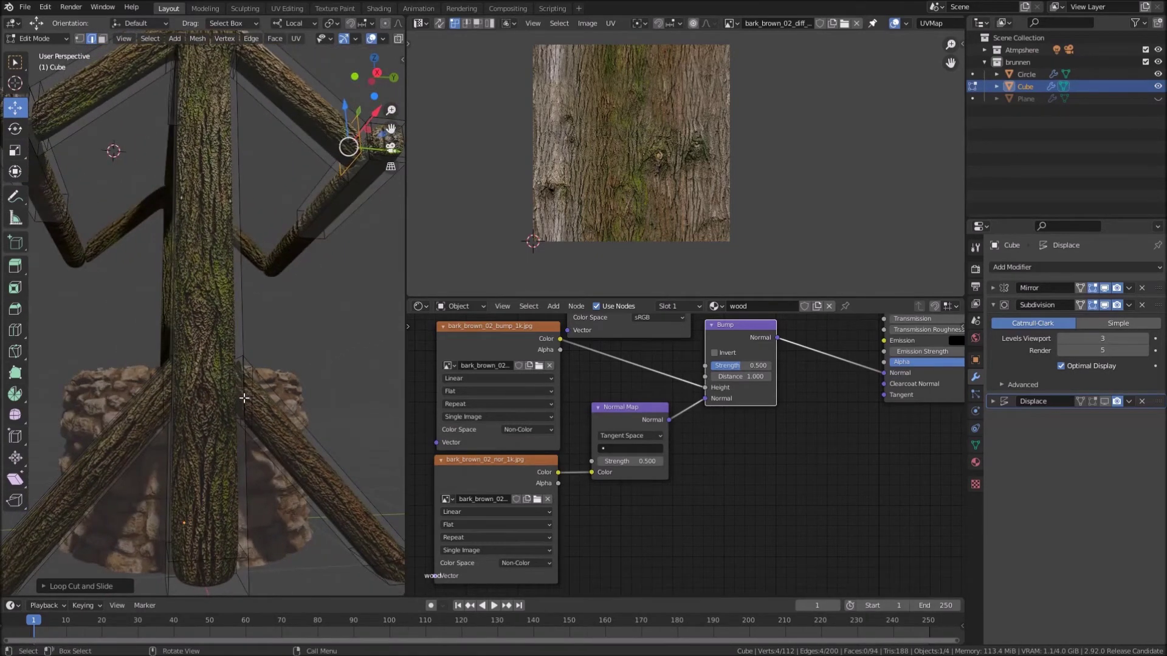
pyautogui.press('Tab')
# Orbit in object mode to frame the joint where the top log meets the post
pyautogui.middleClick(214, 386)
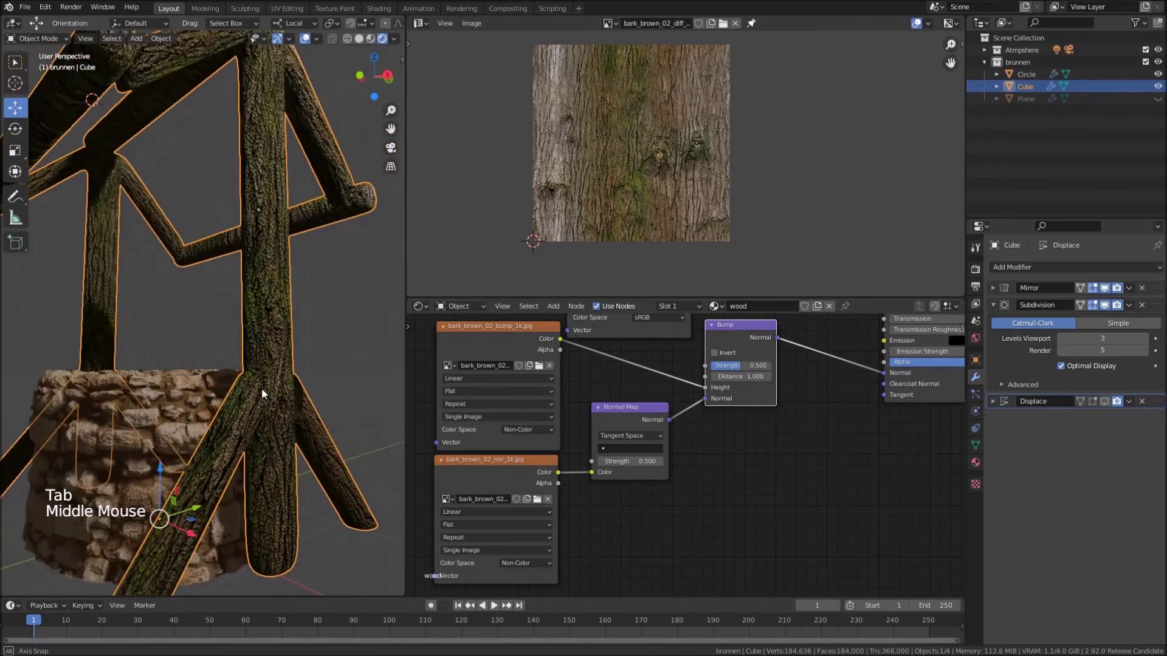
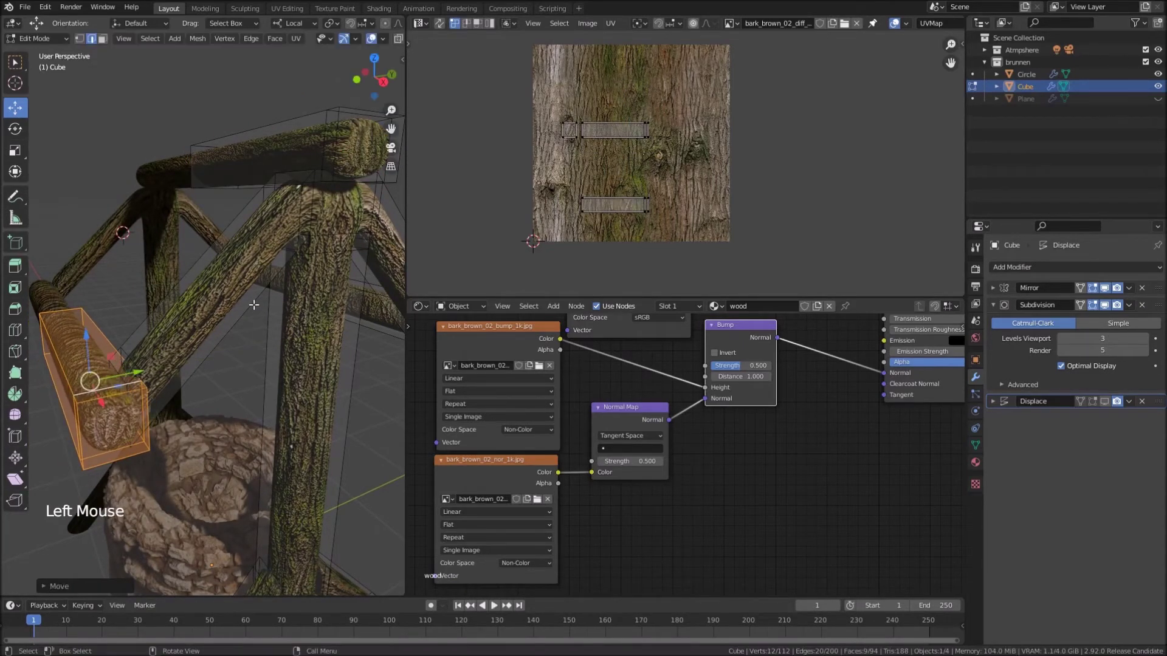
pyautogui.press('Tab')
pyautogui.scroll(-3)
pyautogui.middleClick(303, 338)
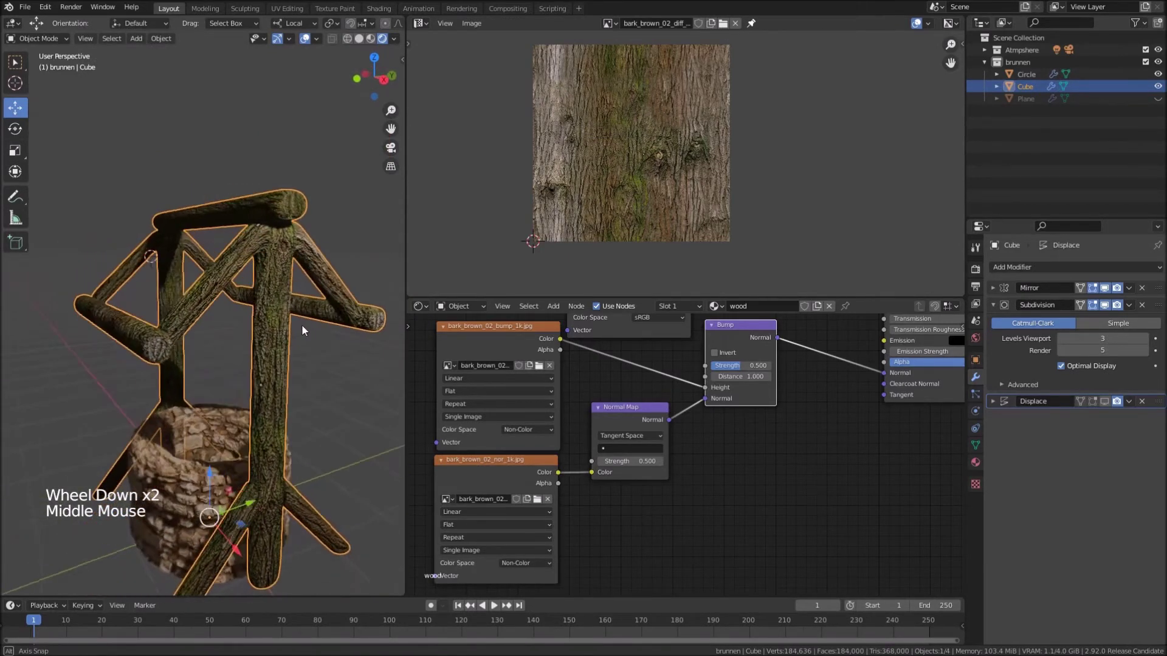
pyautogui.middleClick(288, 324)
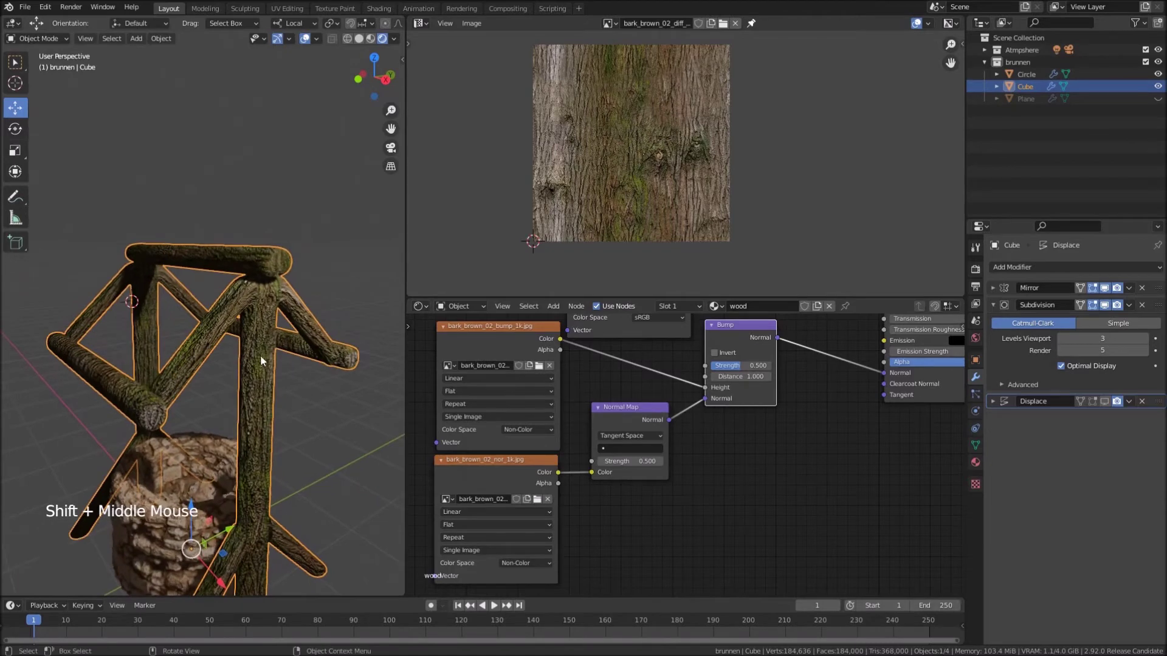
pyautogui.scroll(3)
pyautogui.middleClick(270, 295)
pyautogui.scroll(3)
pyautogui.middleClick(257, 354)
# Loop-cut, bevel and scale the joint edges, then return to object mode to review
pyautogui.press('Tab')
pyautogui.scroll(3)
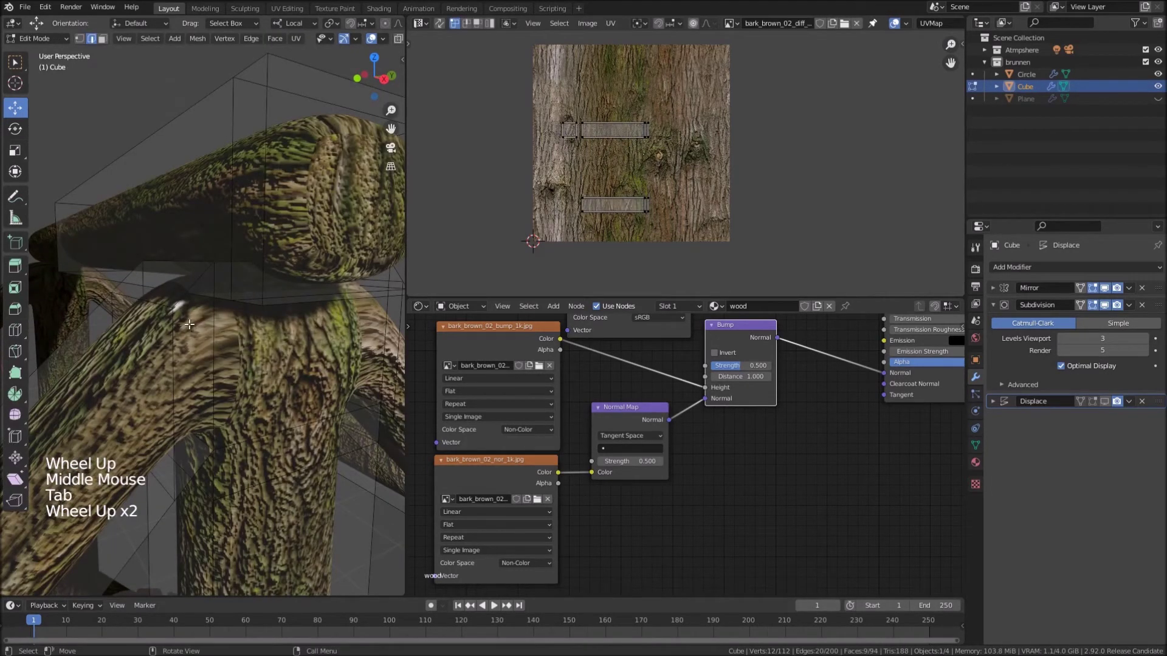
pyautogui.press('ctrl+r')
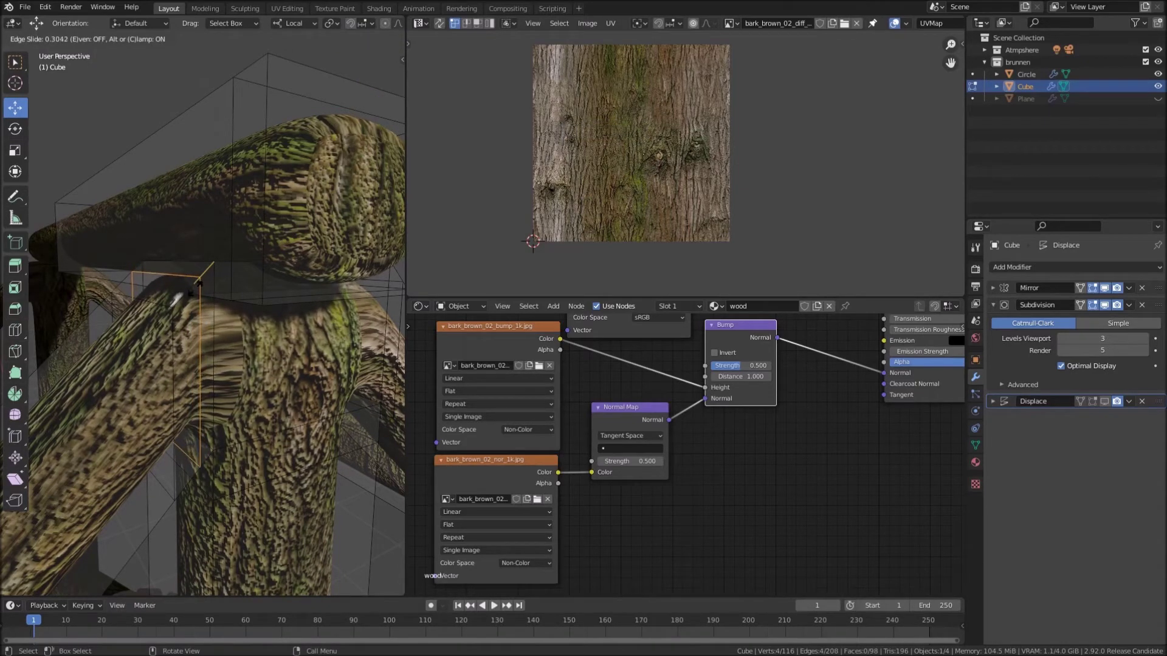
pyautogui.press('s')
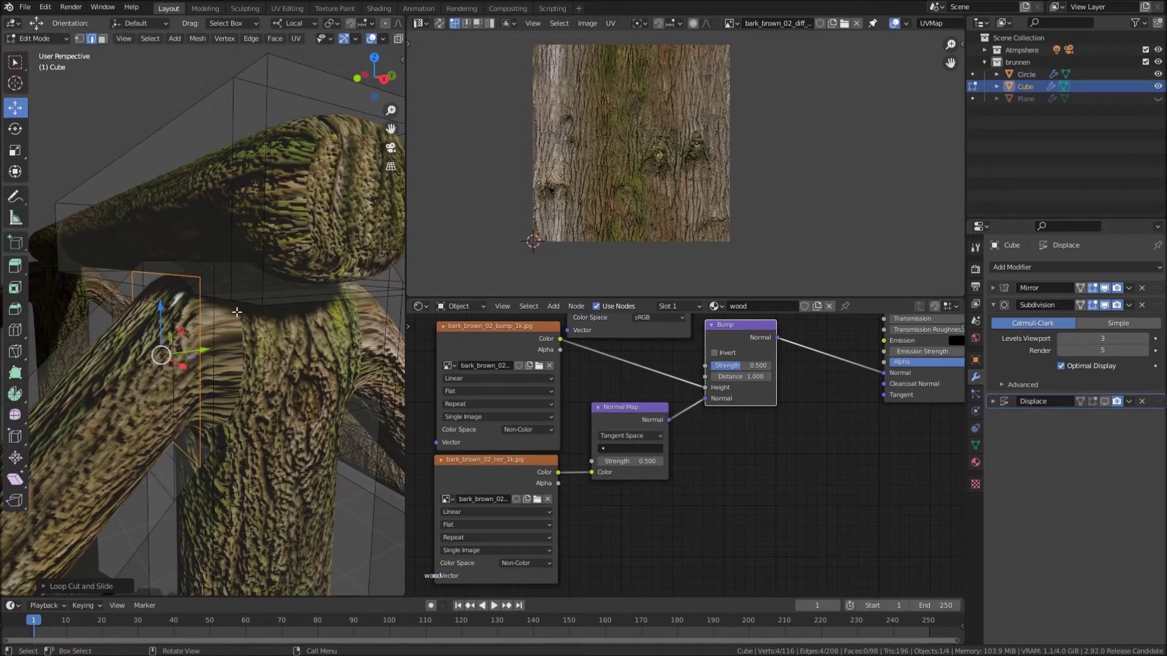
pyautogui.press('ctrl+b')
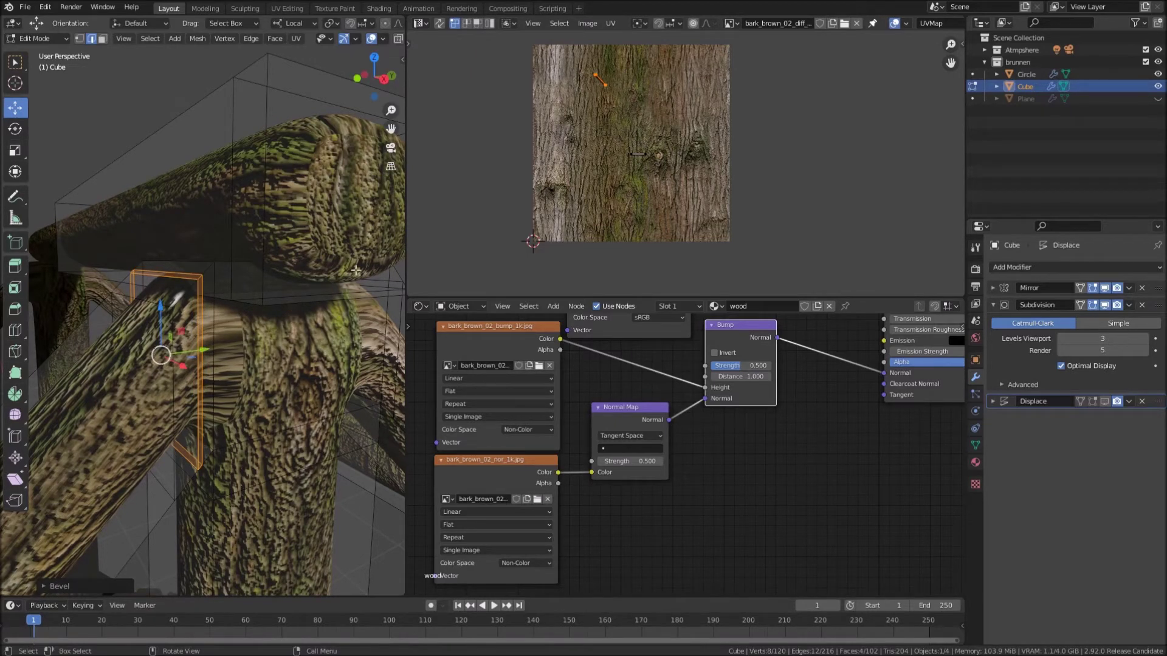
pyautogui.press('e')
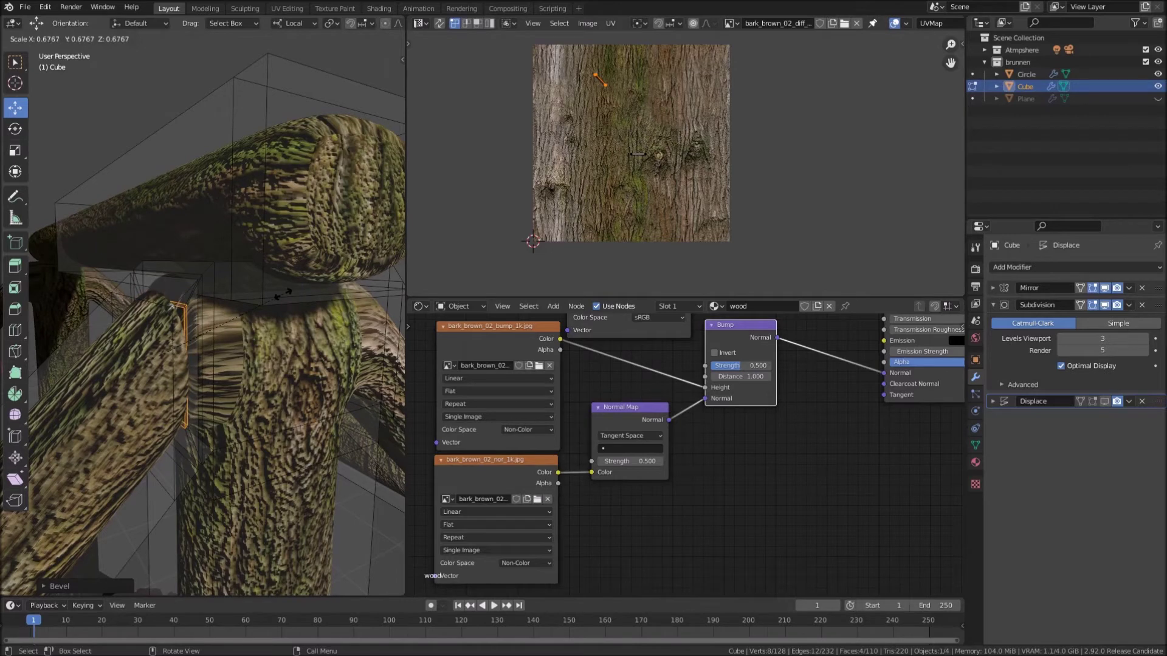
pyautogui.press('Tab')
pyautogui.scroll(-3)
pyautogui.middleClick(253, 355)
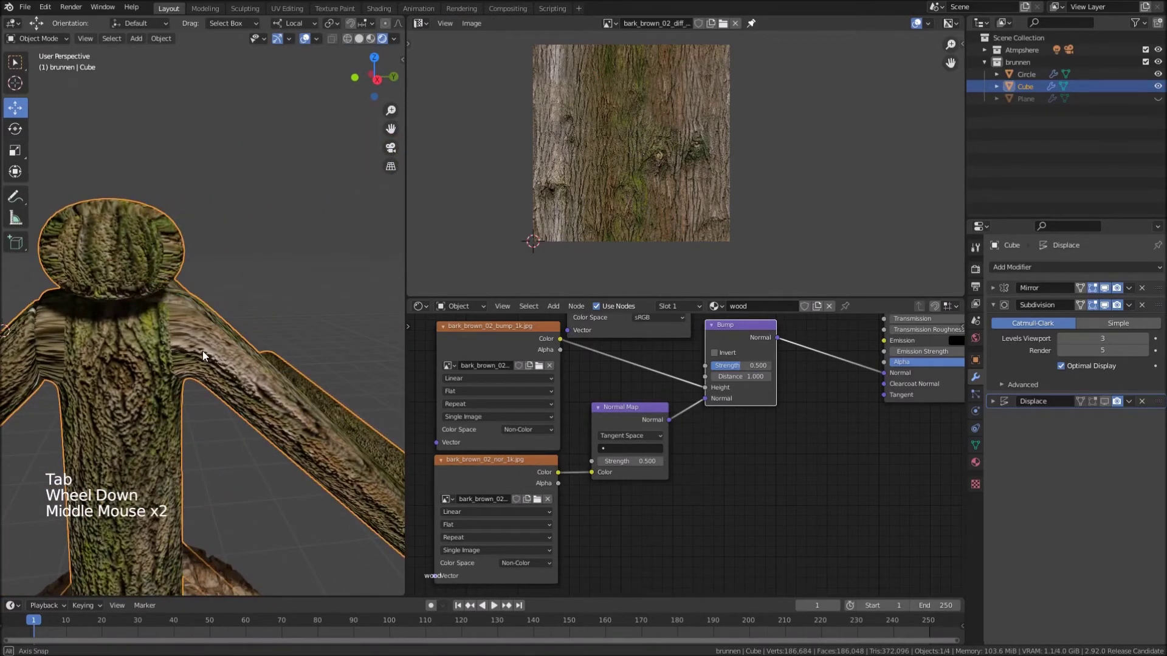
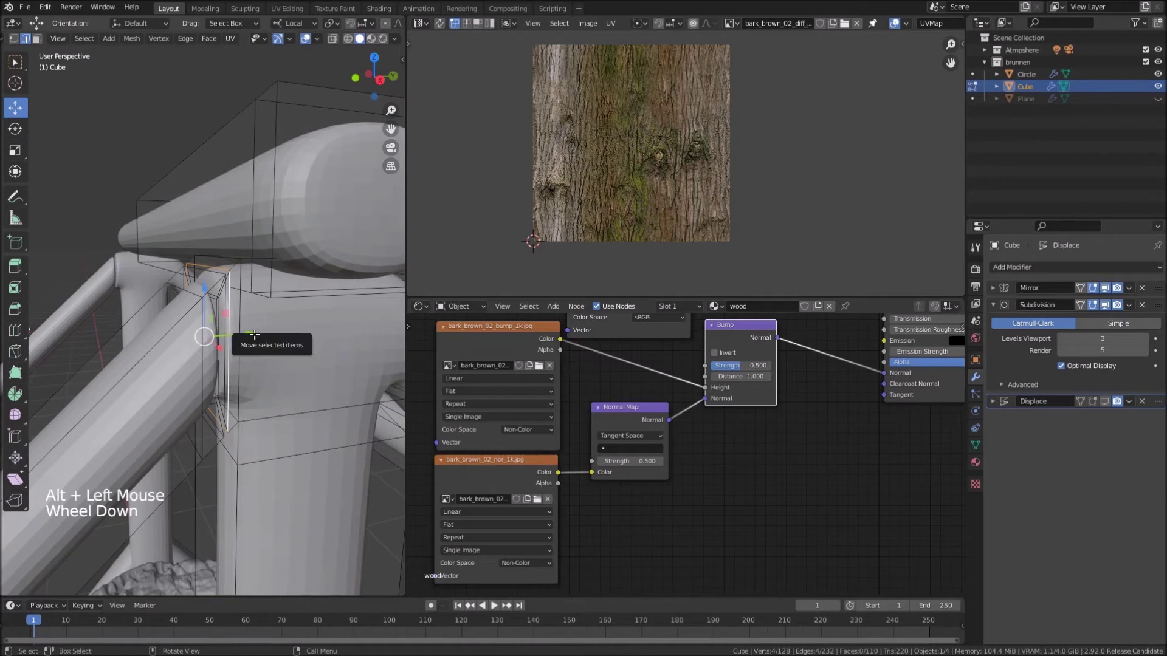
# Delete a surplus edge loop and orbit to reach the hidden joint edges
pyautogui.press('Delete')
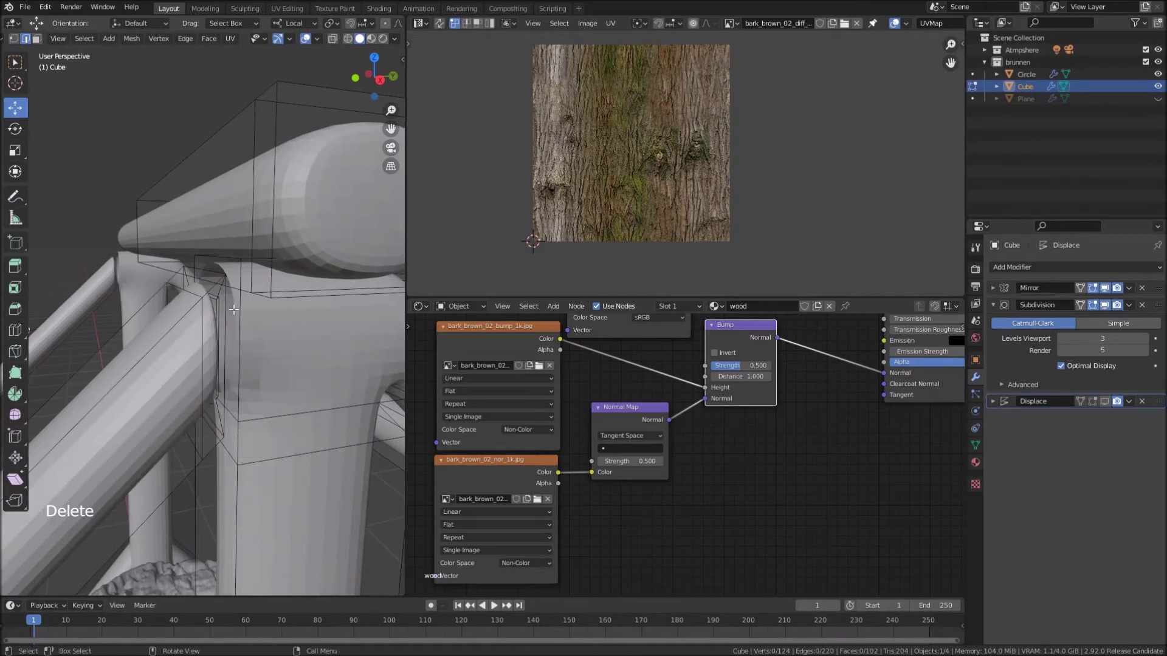
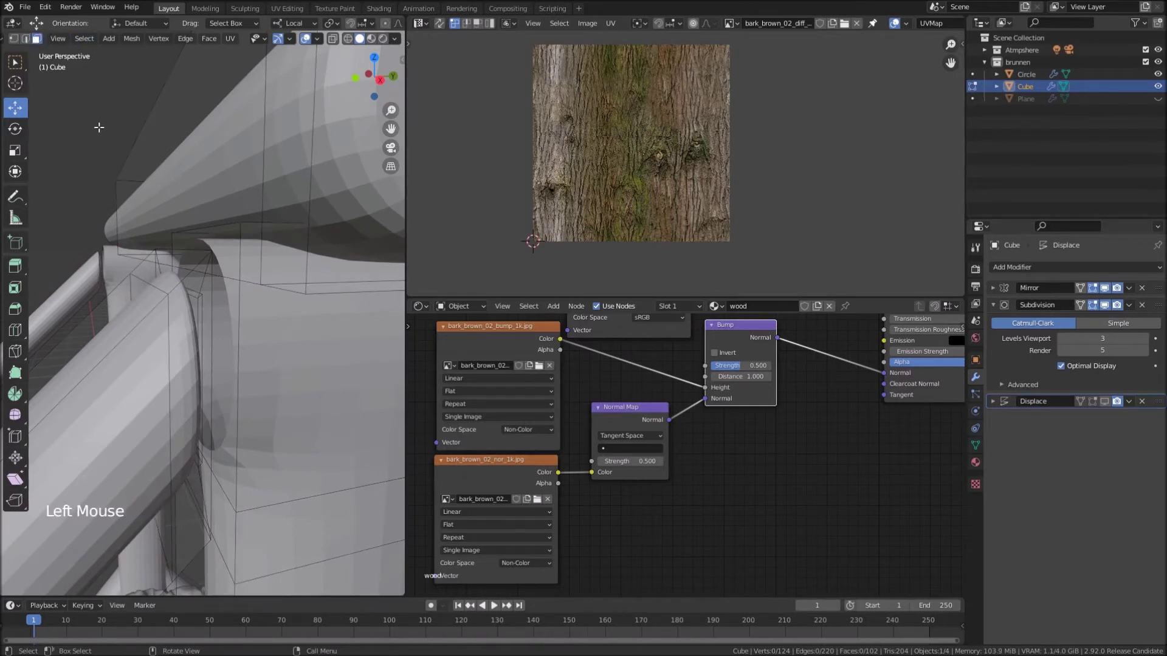
pyautogui.middleClick(35, 40)
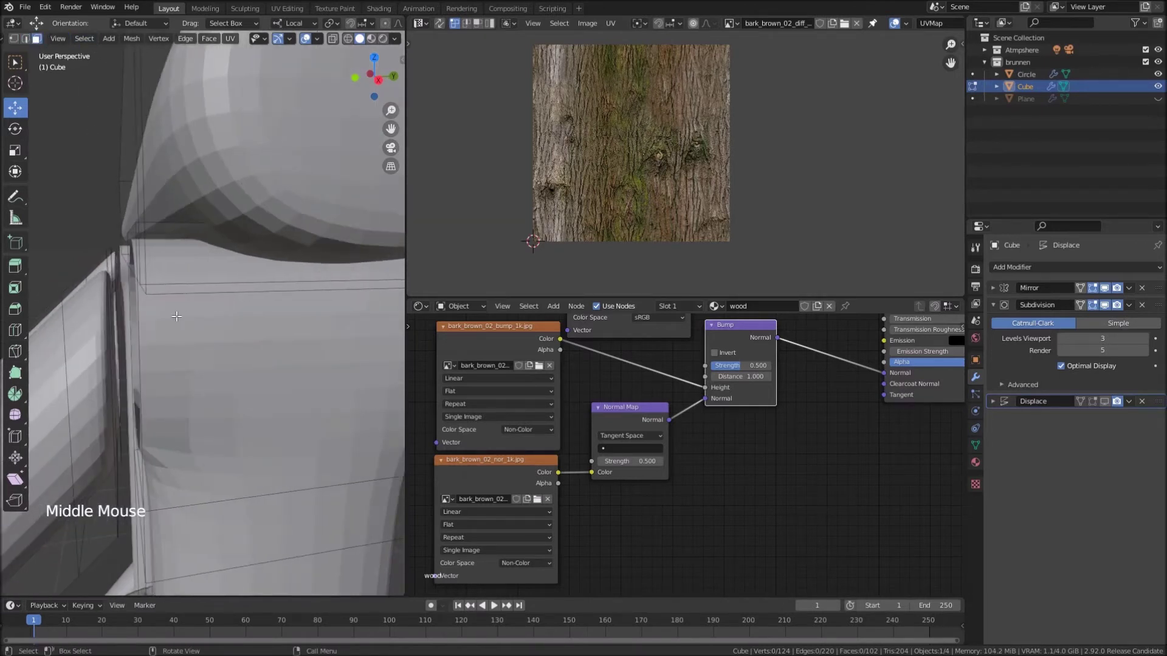
pyautogui.middleClick(35, 40)
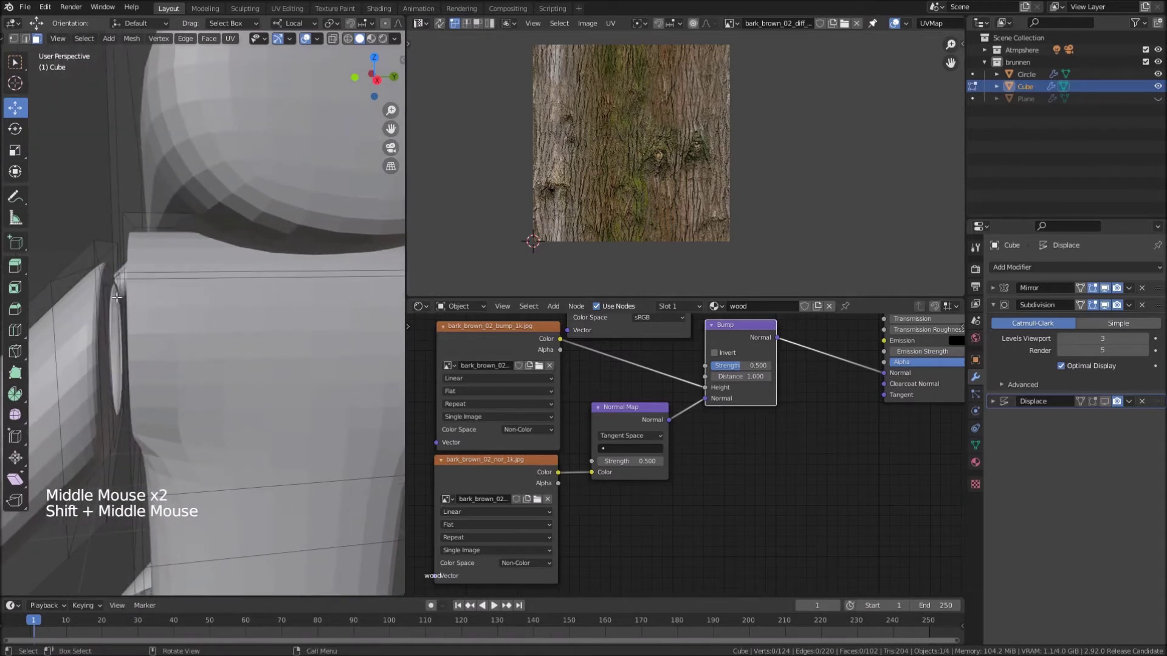
pyautogui.middleClick(36, 40)
pyautogui.middleClick(36, 40)
pyautogui.middleClick(35, 40)
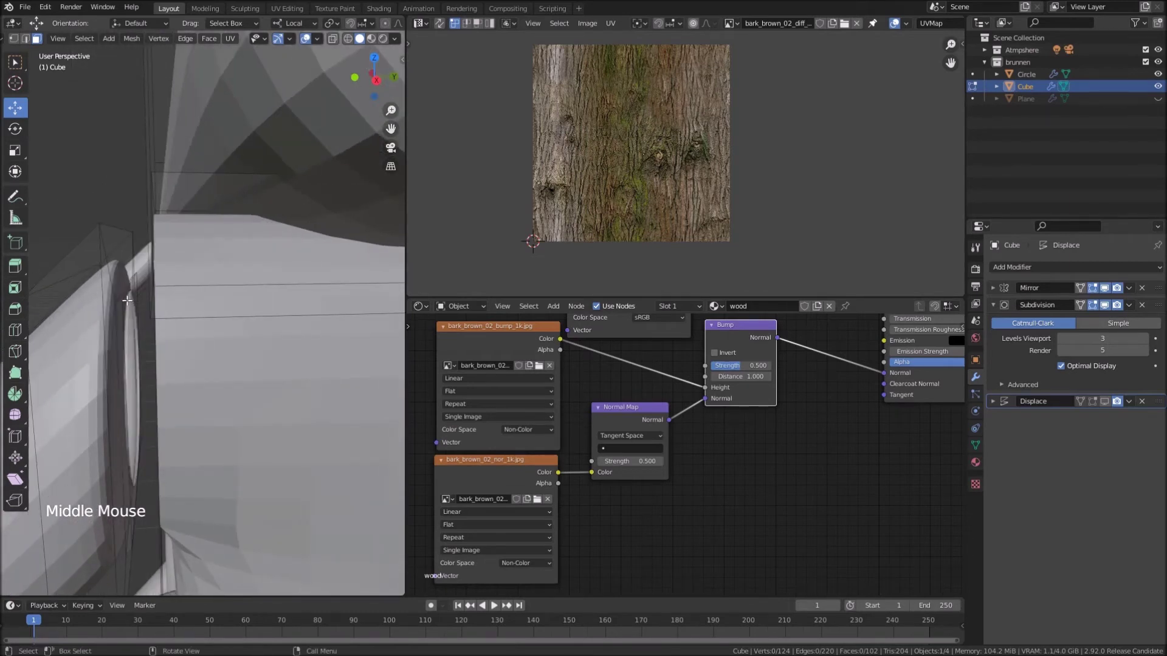
# Delete another edge loop and dissolve the faces where the brace meets the post
pyautogui.click(35, 40)
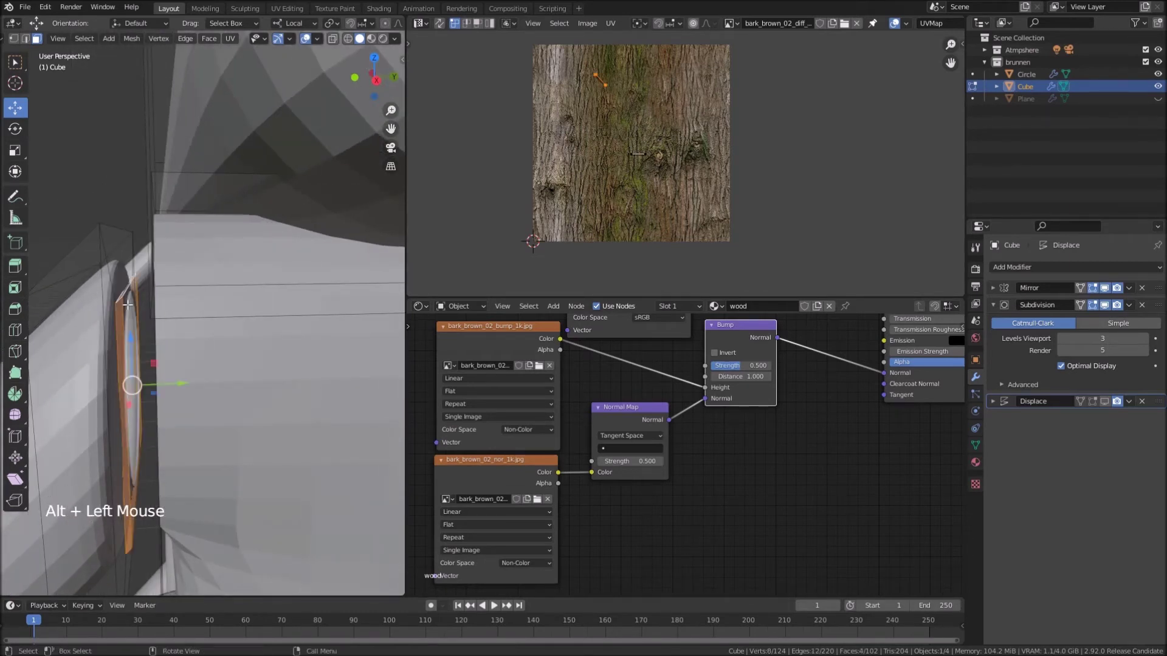
pyautogui.press('Delete')
pyautogui.scroll(-3)
pyautogui.middleClick(35, 40)
pyautogui.middleClick(36, 40)
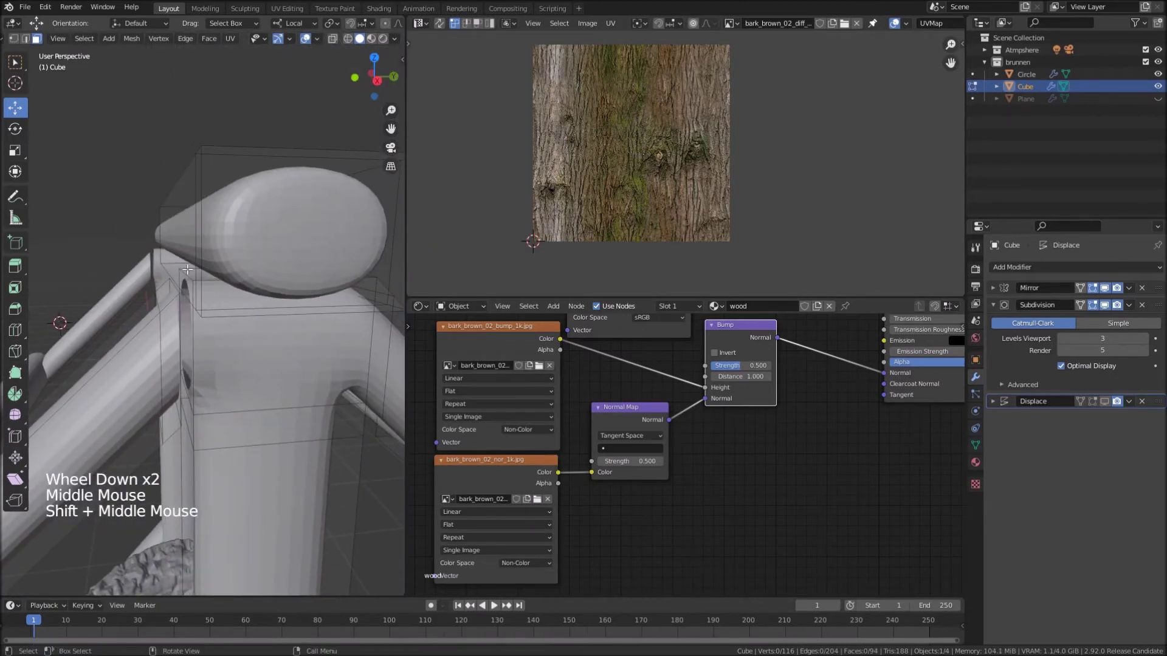
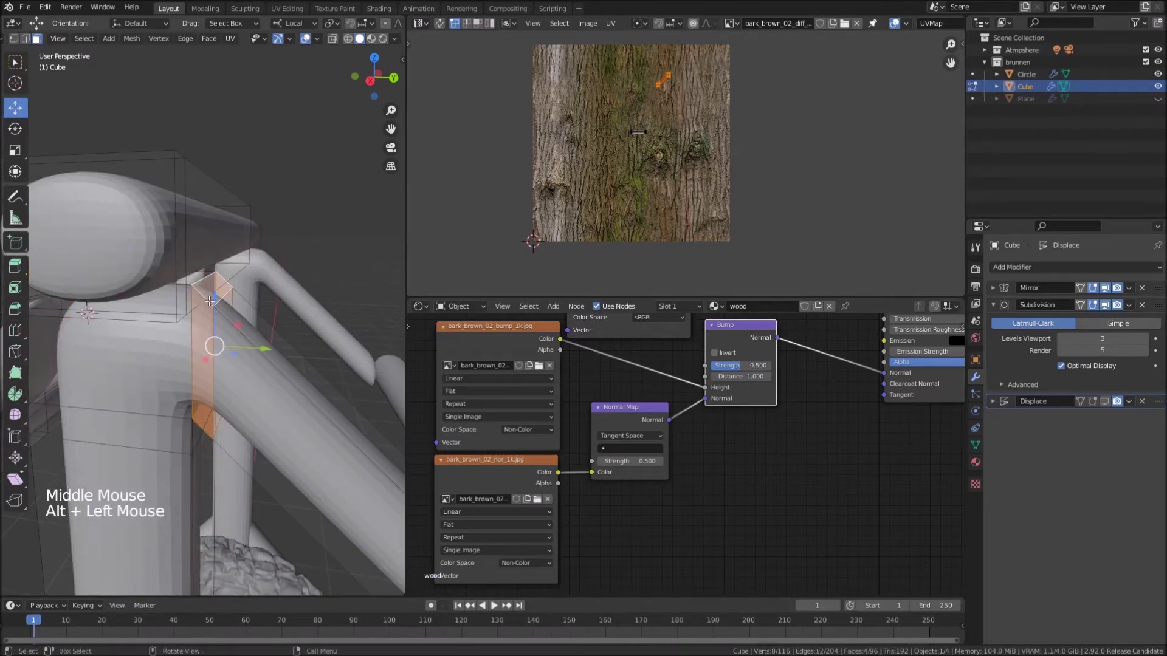
pyautogui.press('Delete')
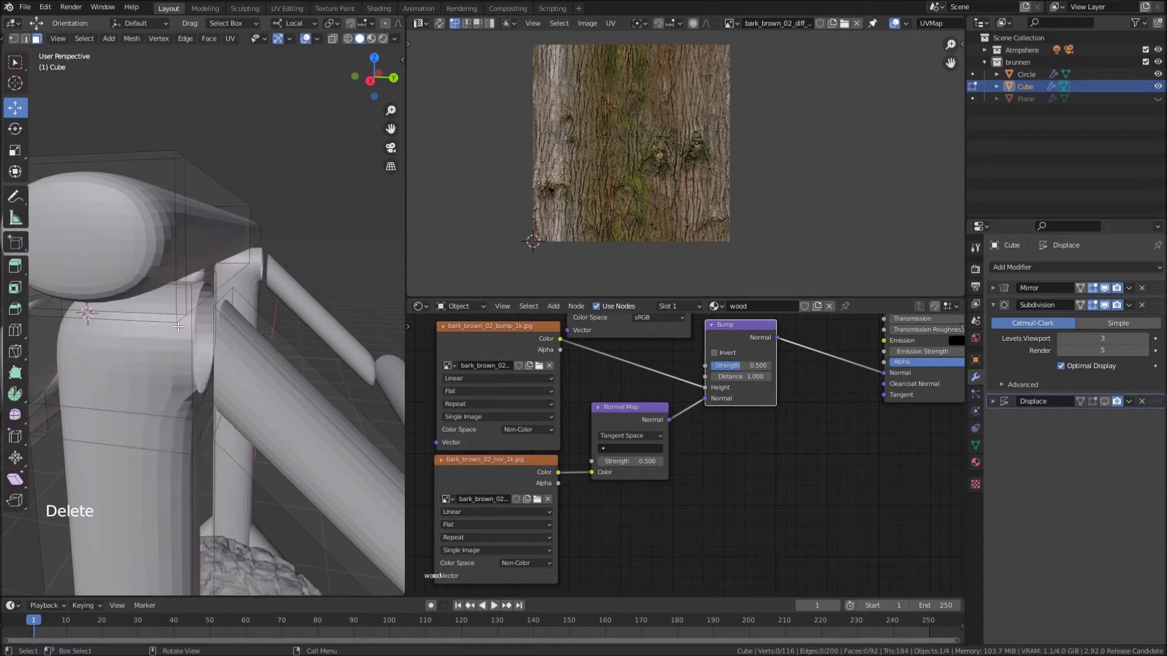
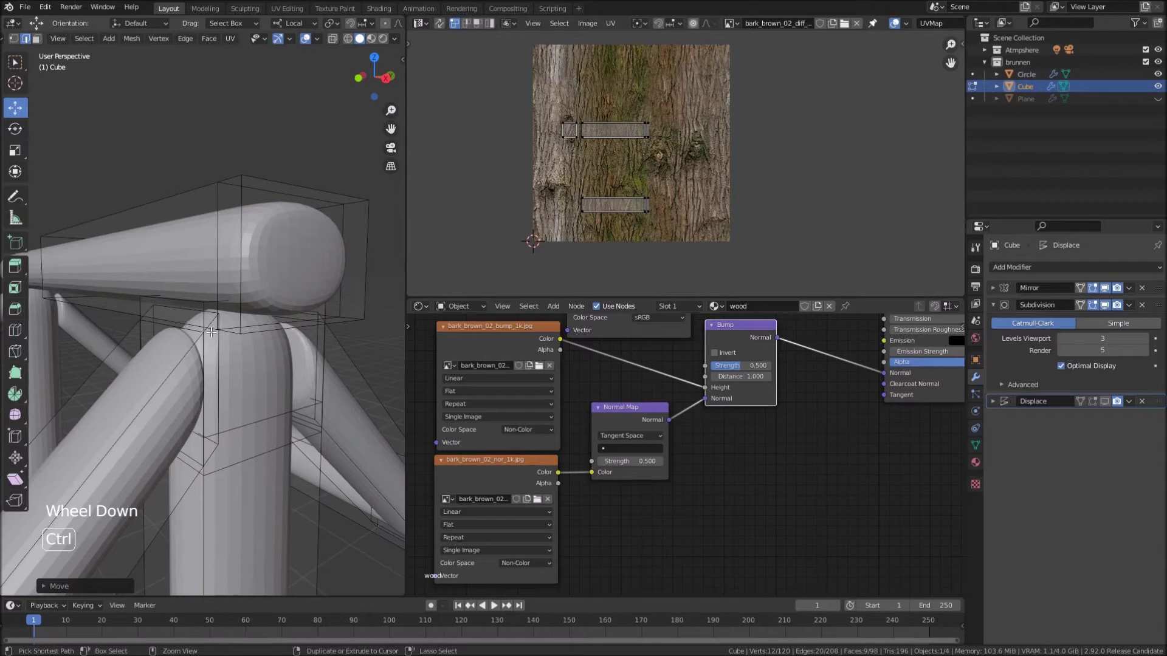
# Insert an edge loop along the top beam and check it in object mode
pyautogui.press('ctrl+r')
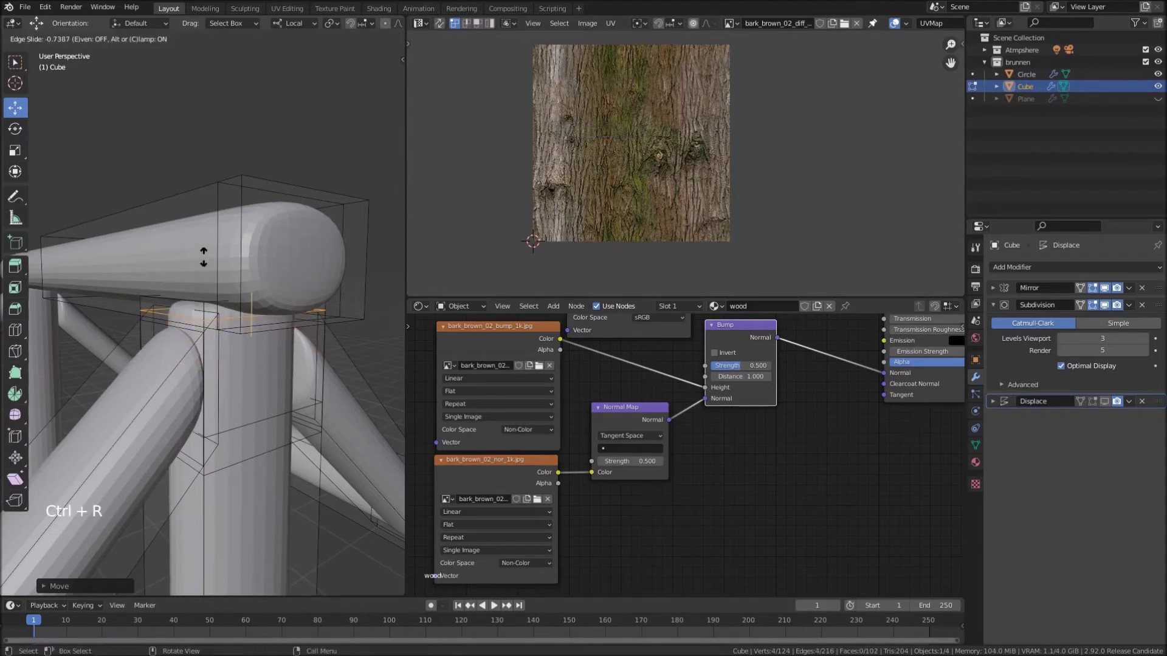
pyautogui.scroll(-3)
pyautogui.press('Tab')
pyautogui.scroll(-3)
pyautogui.middleClick(223, 332)
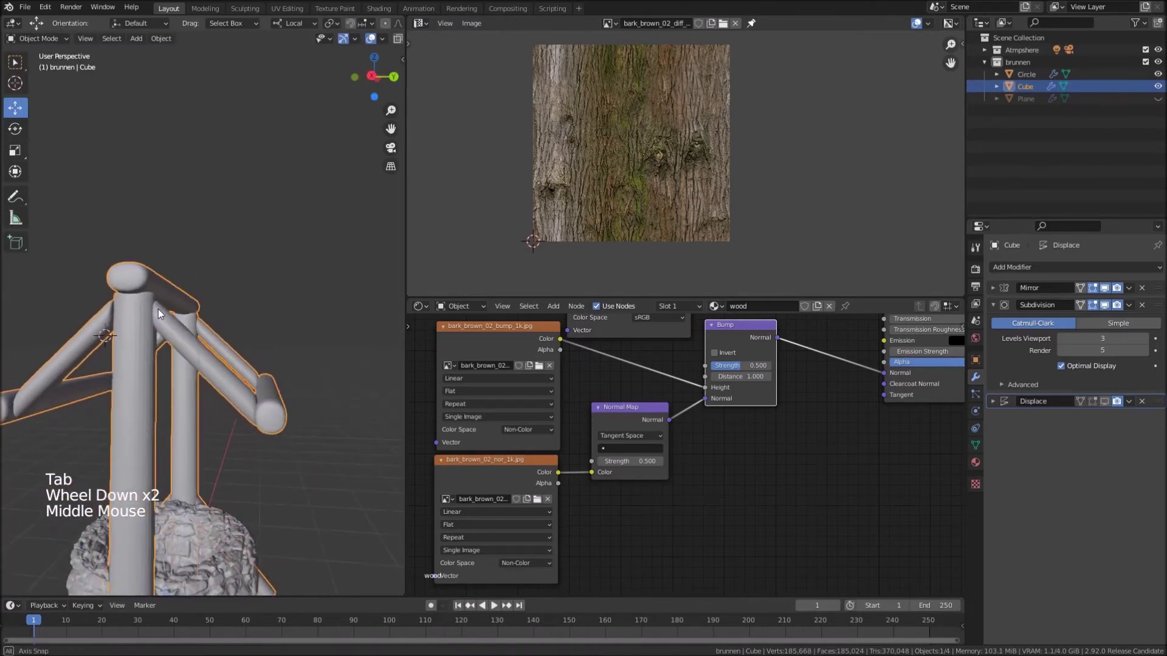
pyautogui.scroll(3)
# Add two more edge loops across the crossbeam and return to object mode
pyautogui.press('Tab')
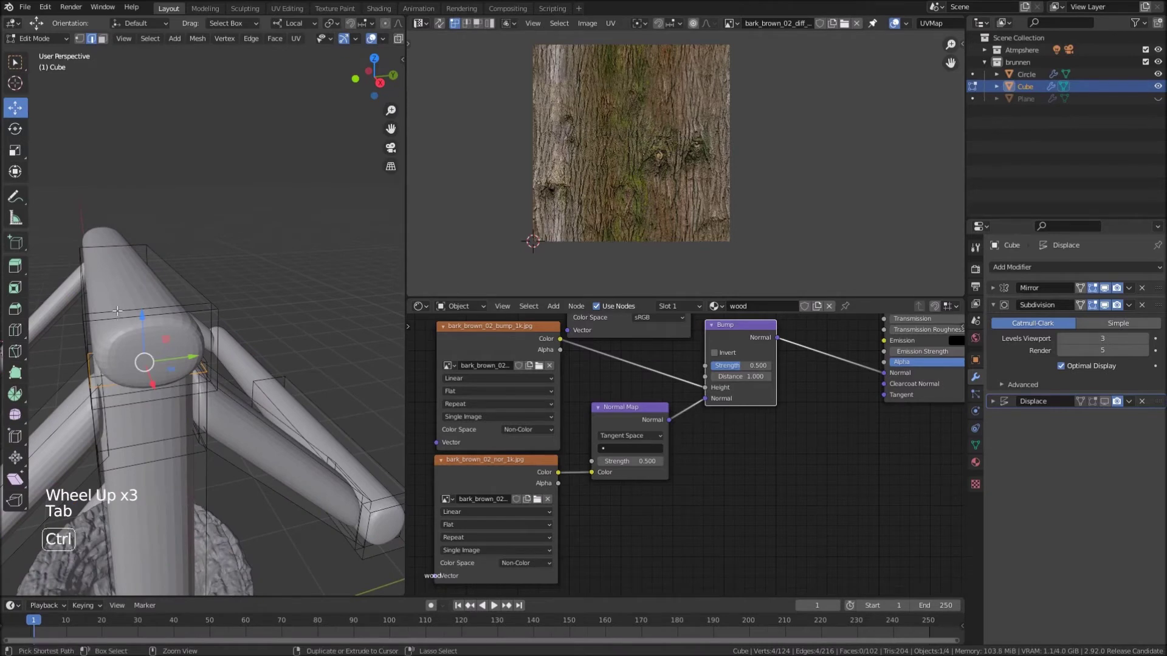
pyautogui.press('ctrl+r')
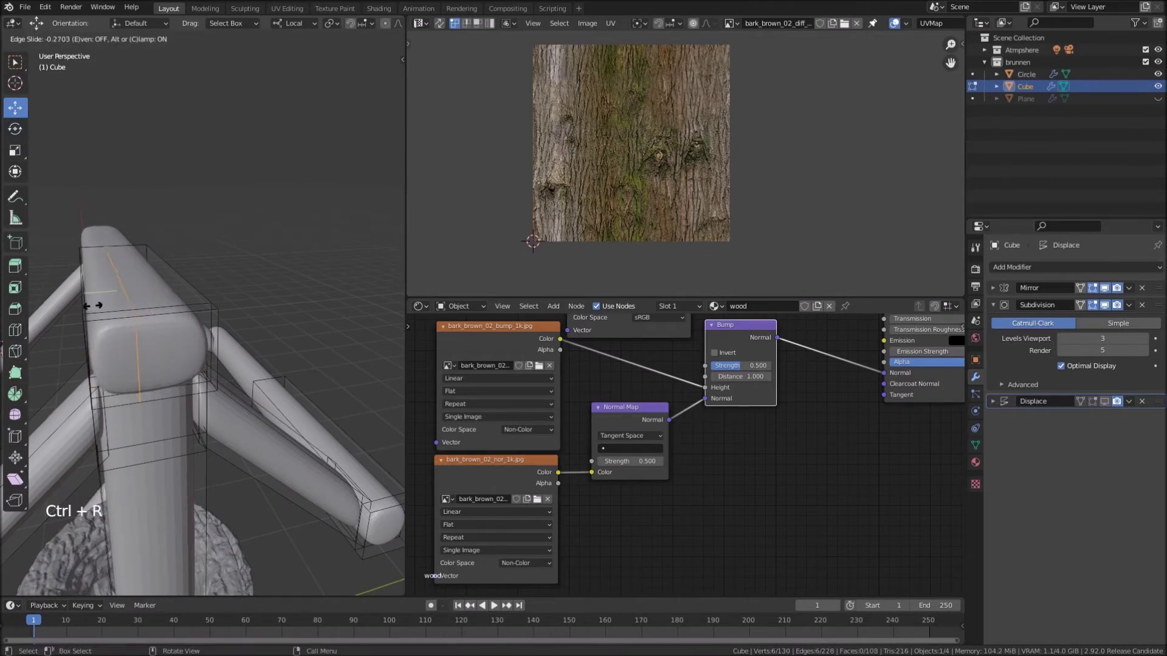
pyautogui.press('ctrl+r')
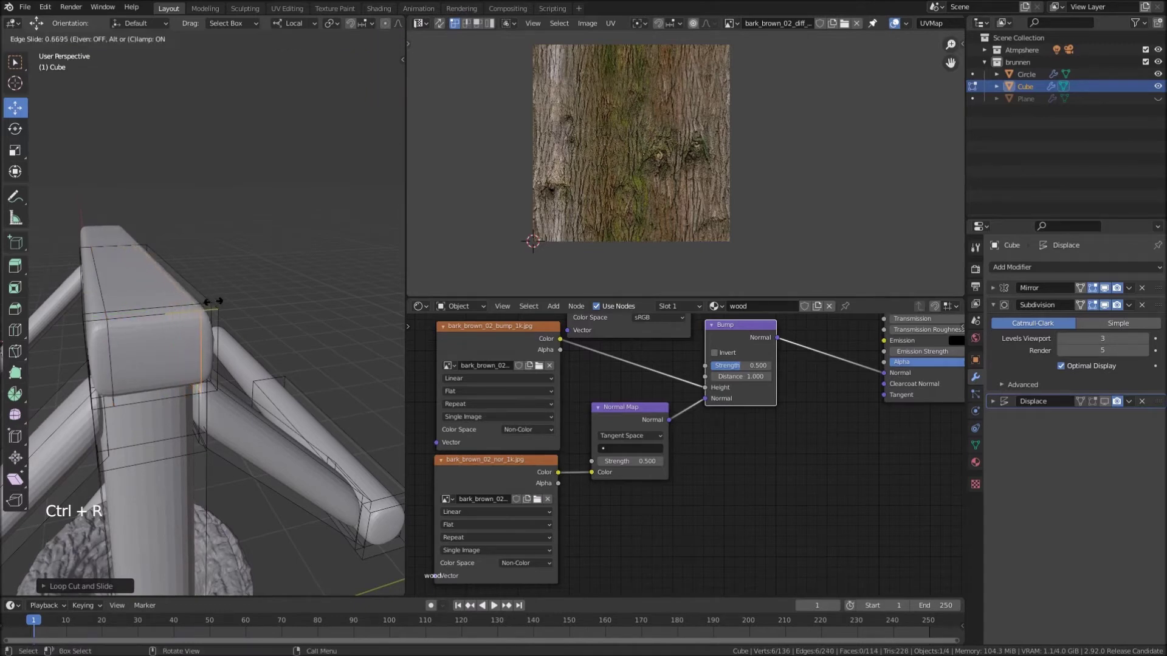
pyautogui.scroll(-3)
pyautogui.press('Tab')
# Switch the viewport to Material Preview to show the frame's bark texture
pyautogui.scroll(-3)
pyautogui.middleClick(159, 380)
pyautogui.middleClick(196, 394)
pyautogui.scroll(-3)
pyautogui.middleClick(206, 344)
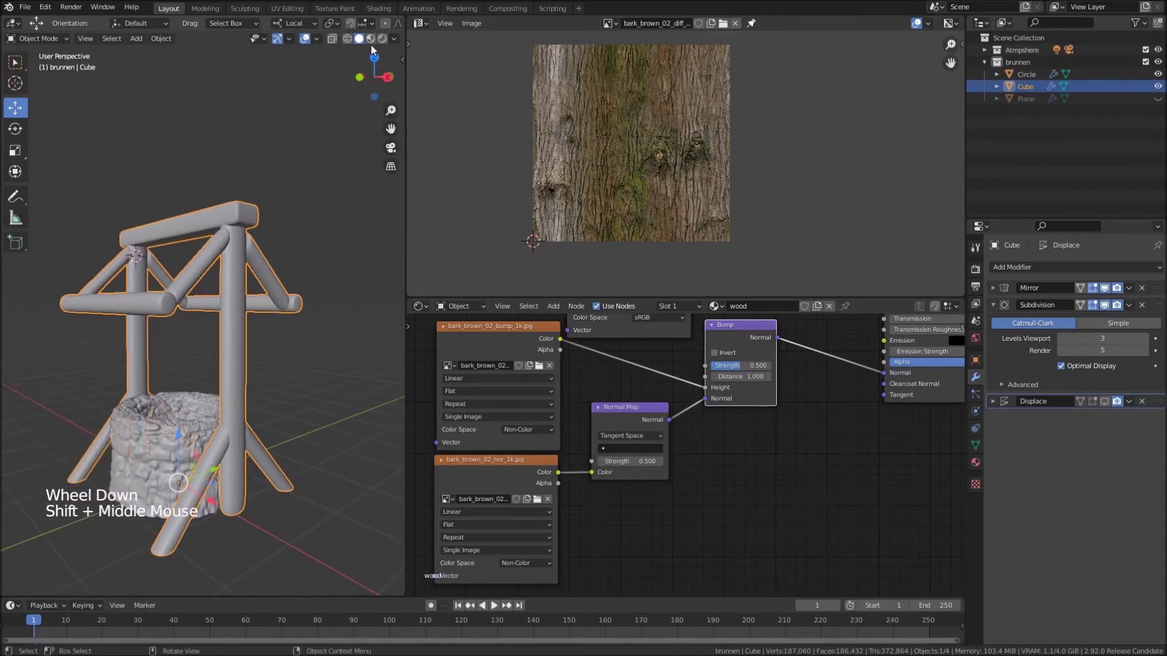
pyautogui.click(382, 42)
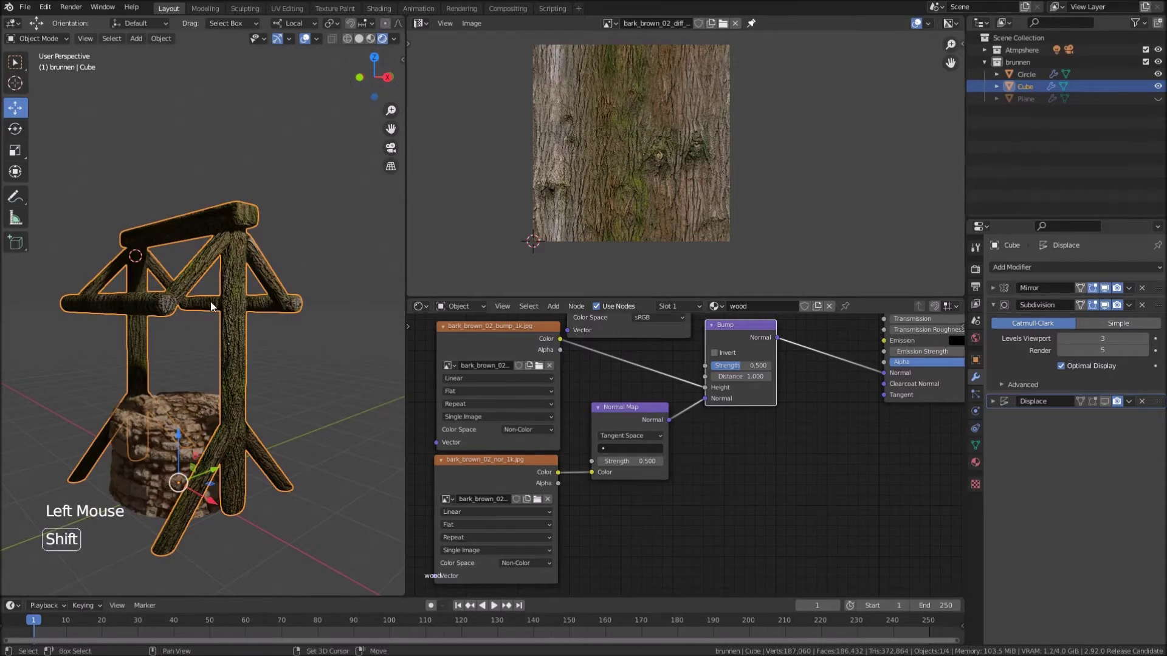
pyautogui.middleClick(218, 305)
# Re-enable the Displace modifier in the viewport and inspect the bark surface
pyautogui.middleClick(229, 283)
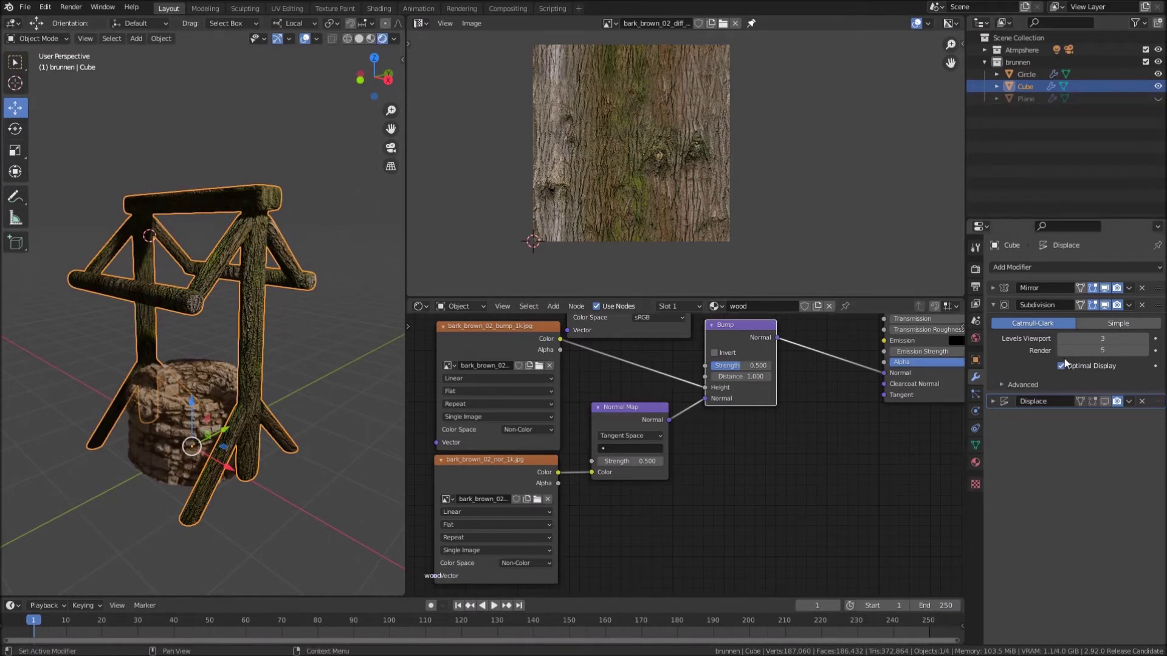
pyautogui.click(538, 366)
pyautogui.click(537, 366)
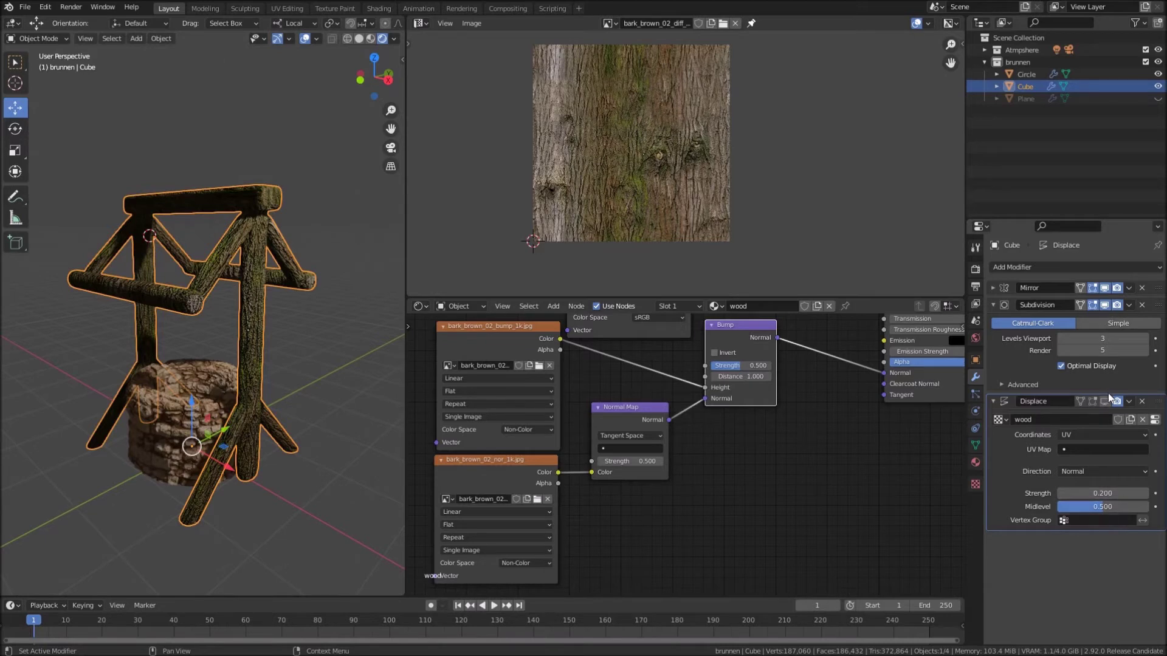
pyautogui.click(1110, 405)
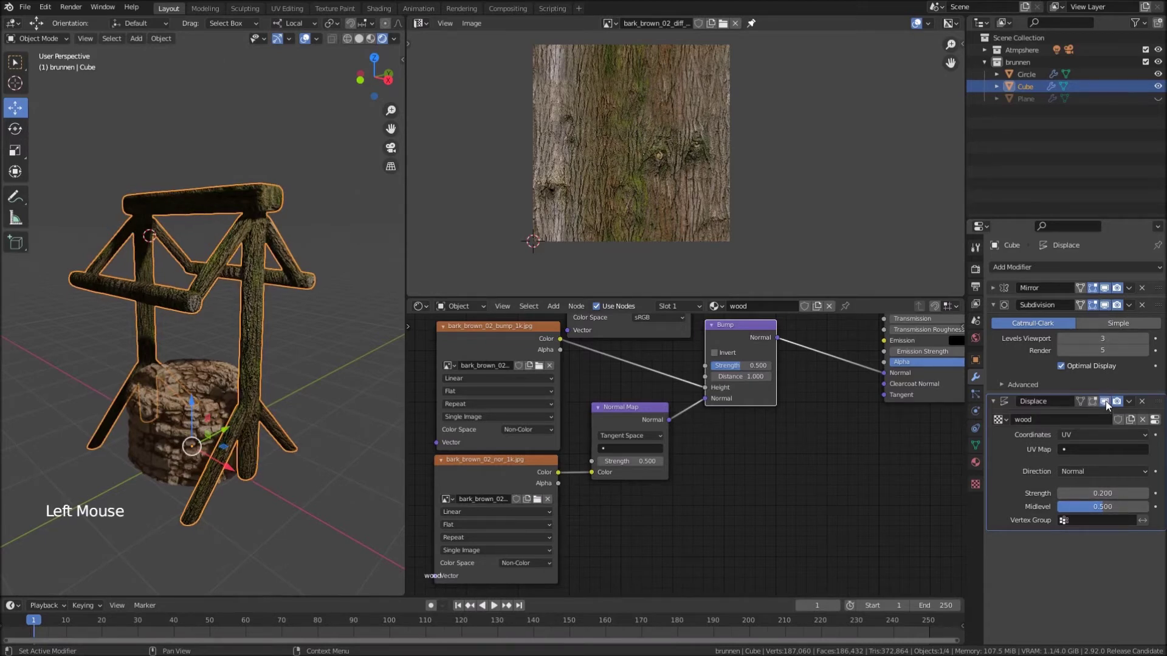
pyautogui.middleClick(282, 284)
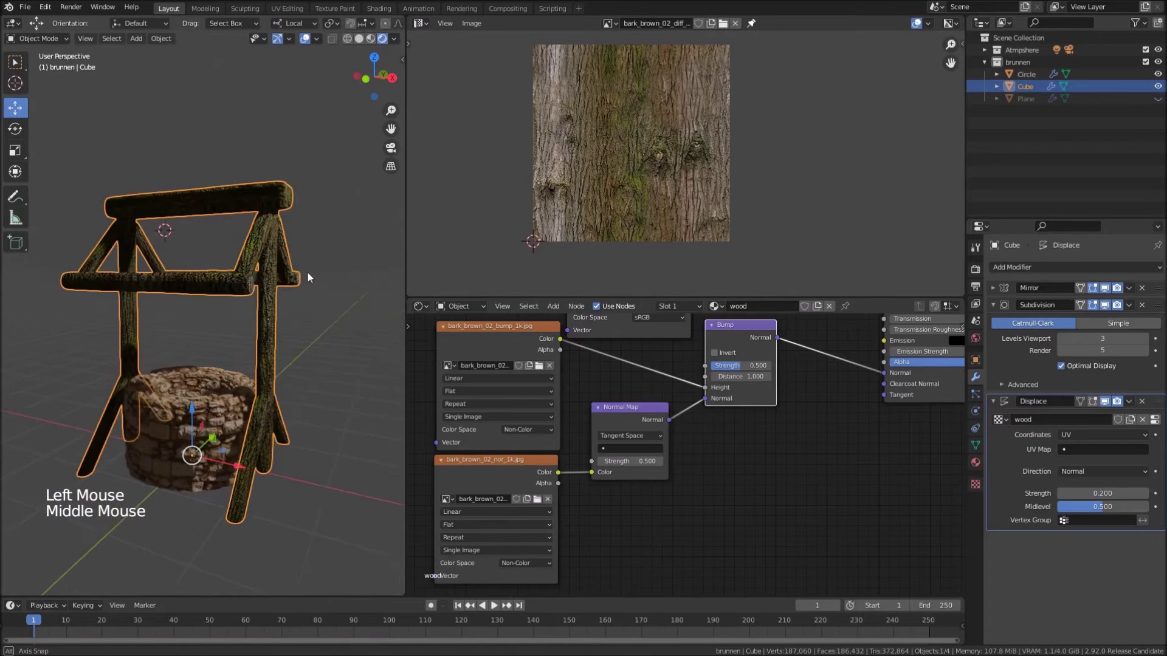
pyautogui.scroll(3)
pyautogui.middleClick(275, 282)
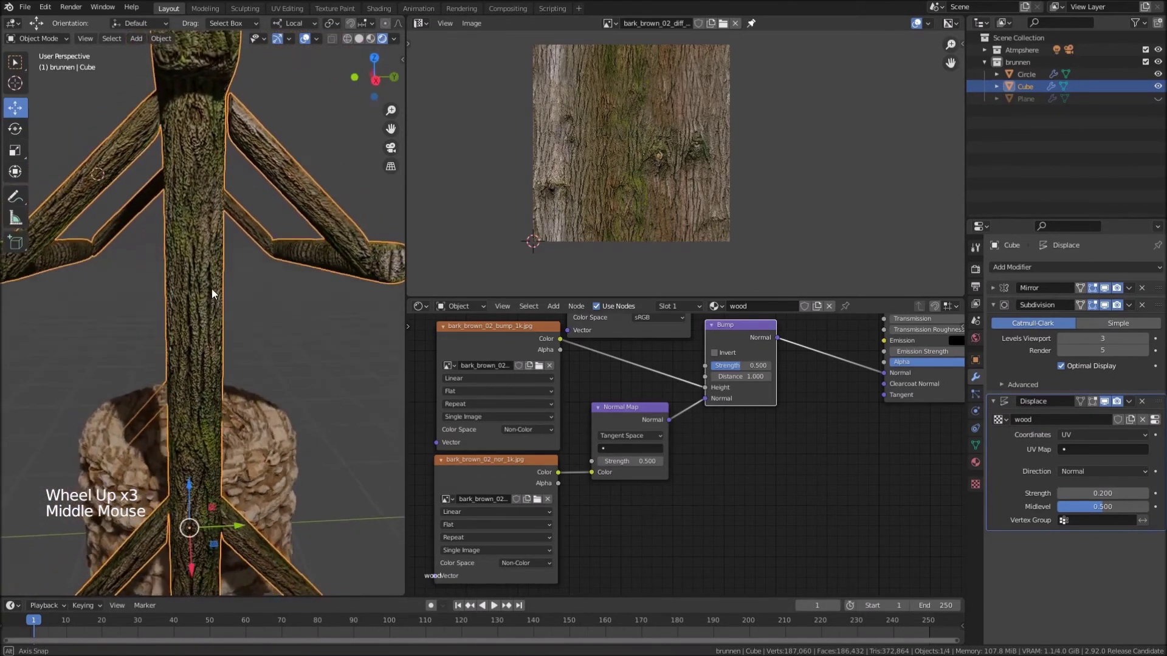
pyautogui.scroll(-3)
pyautogui.middleClick(254, 235)
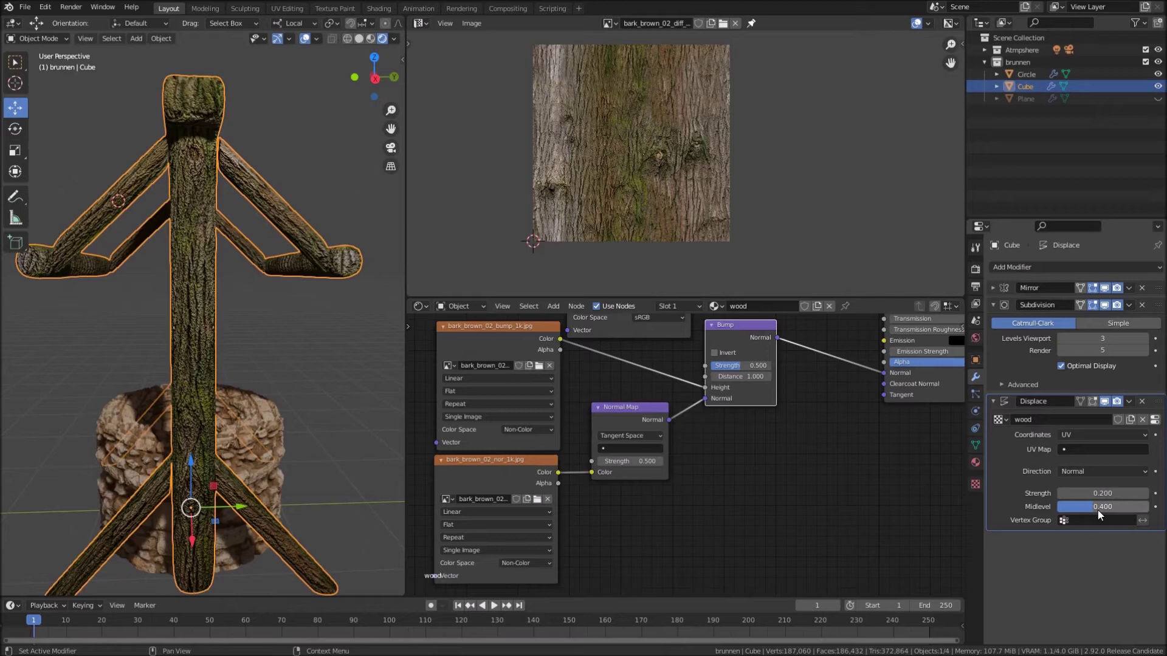
# Lower the displacement midlevel to 0.300 and orbit around the frame
pyautogui.click(1103, 514)
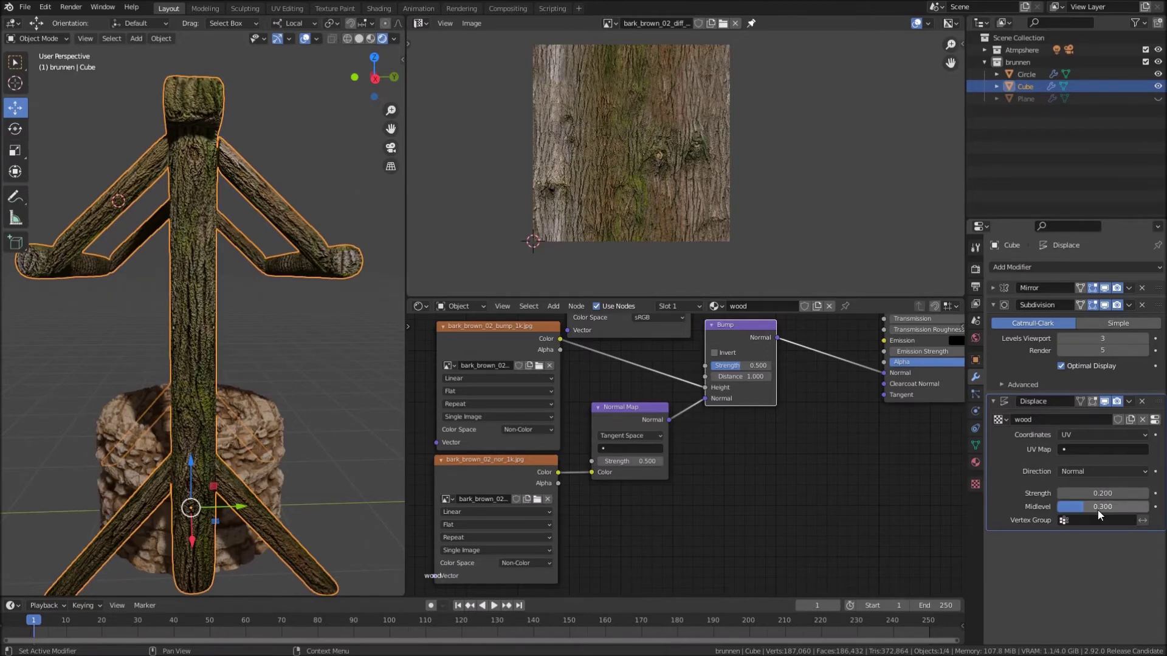
pyautogui.middleClick(262, 354)
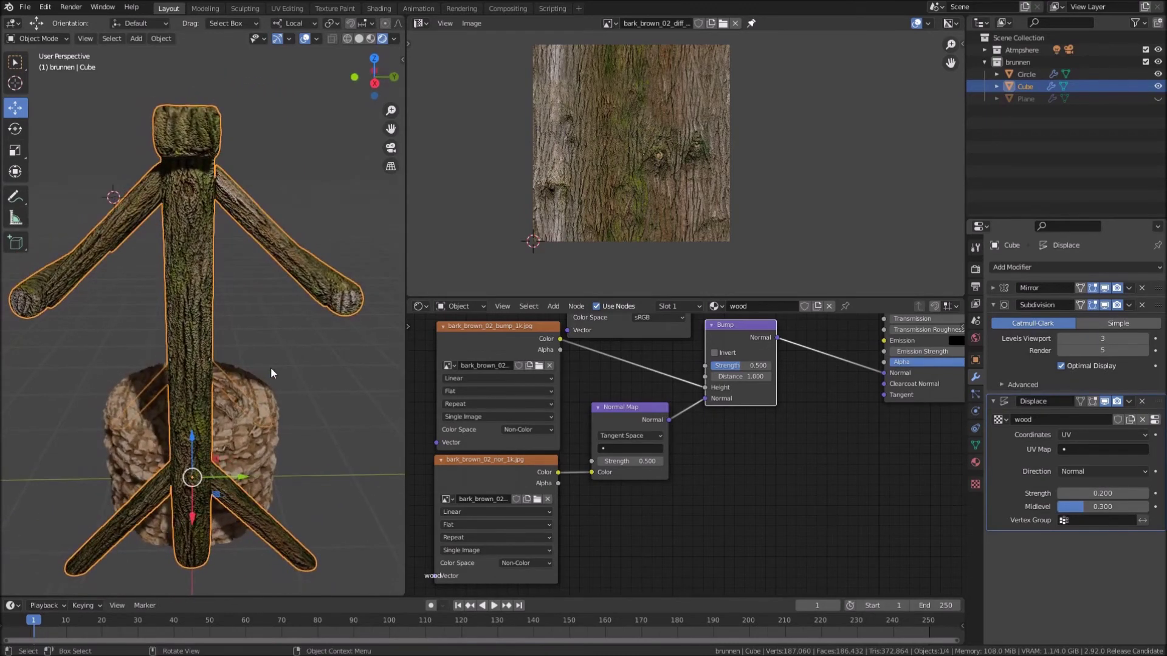
pyautogui.middleClick(274, 379)
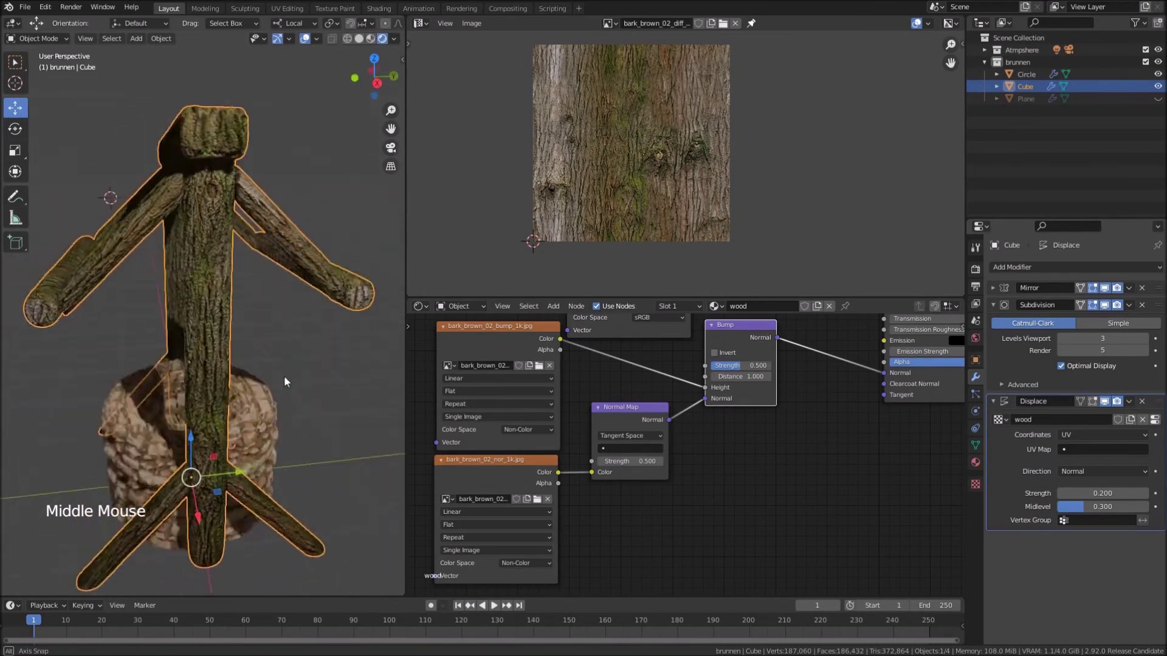
pyautogui.scroll(-3)
pyautogui.middleClick(262, 353)
pyautogui.middleClick(270, 365)
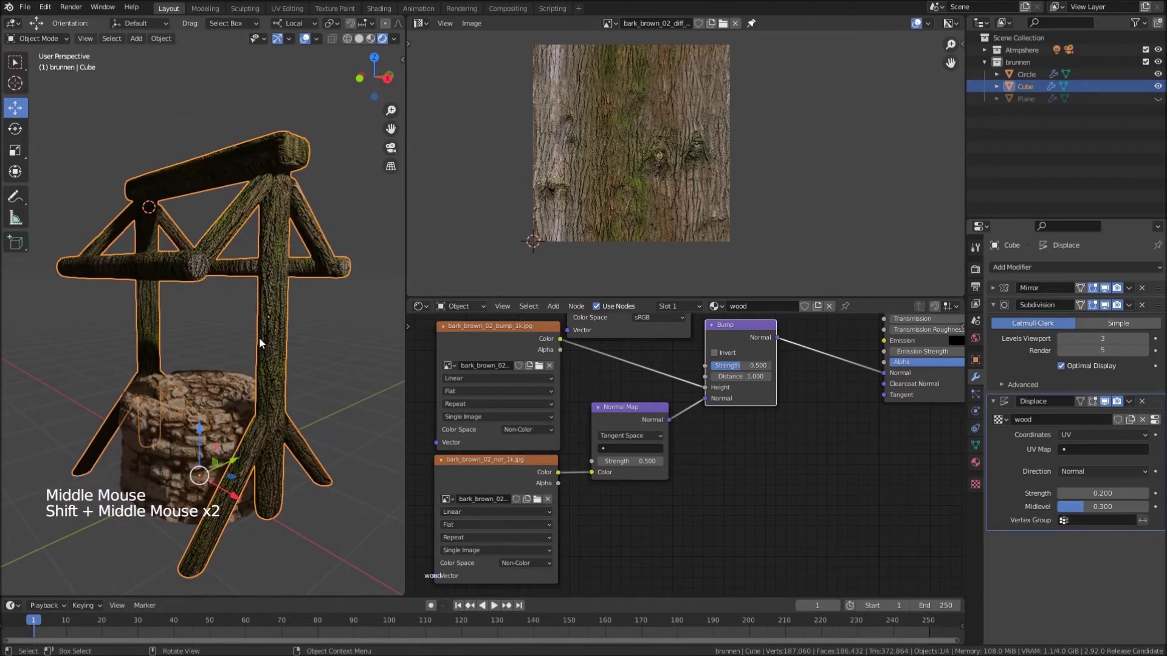
pyautogui.middleClick(263, 344)
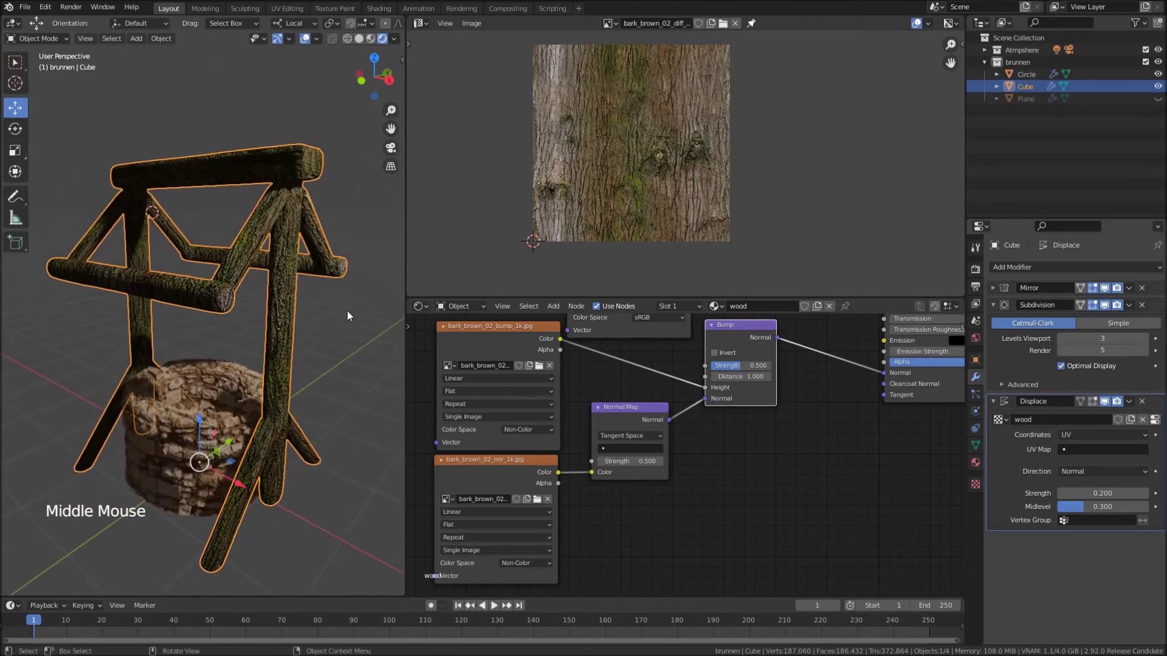
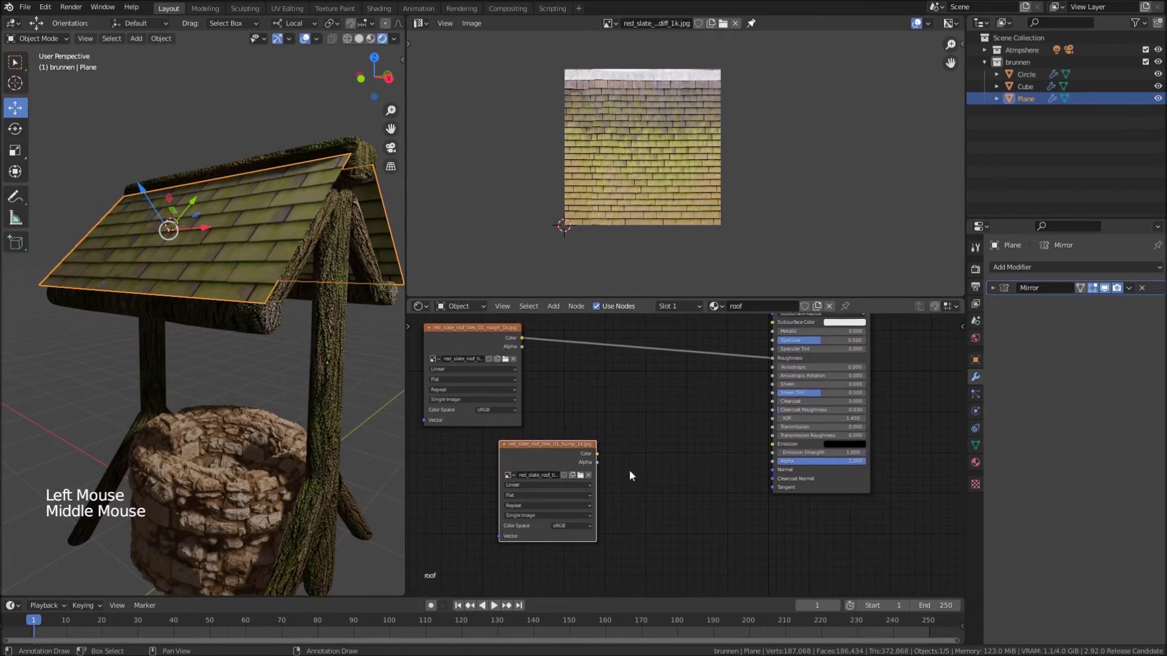
# Add a Bump node and duplicate the image texture node for the nor_1k map
pyautogui.press('shift+a')
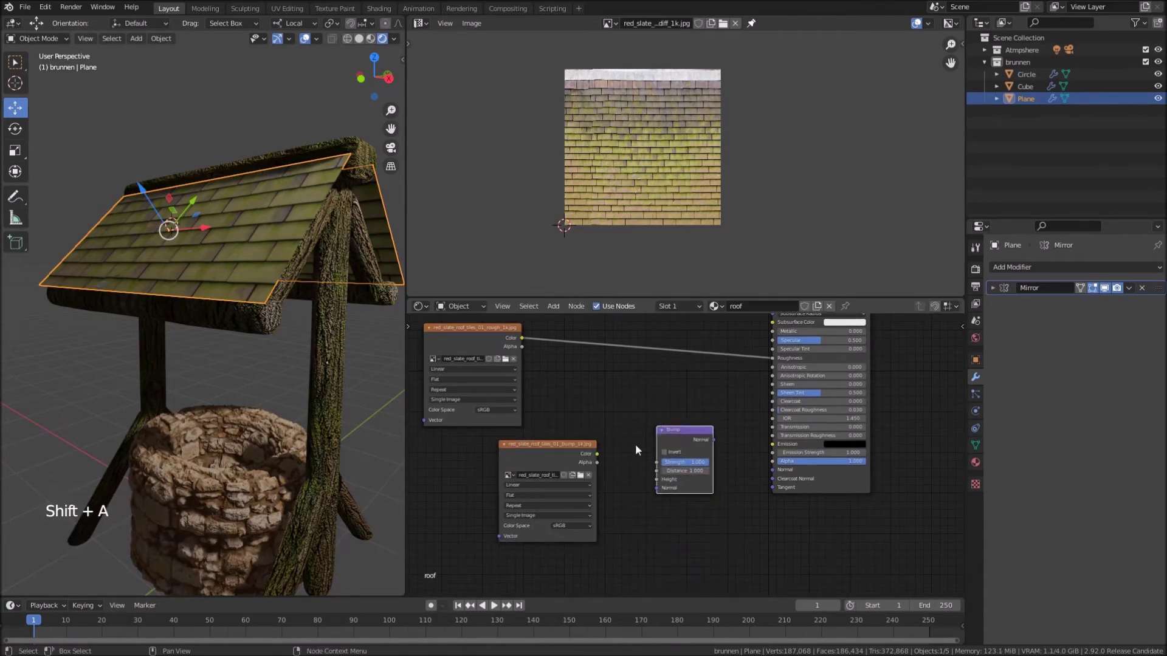
pyautogui.click(603, 460)
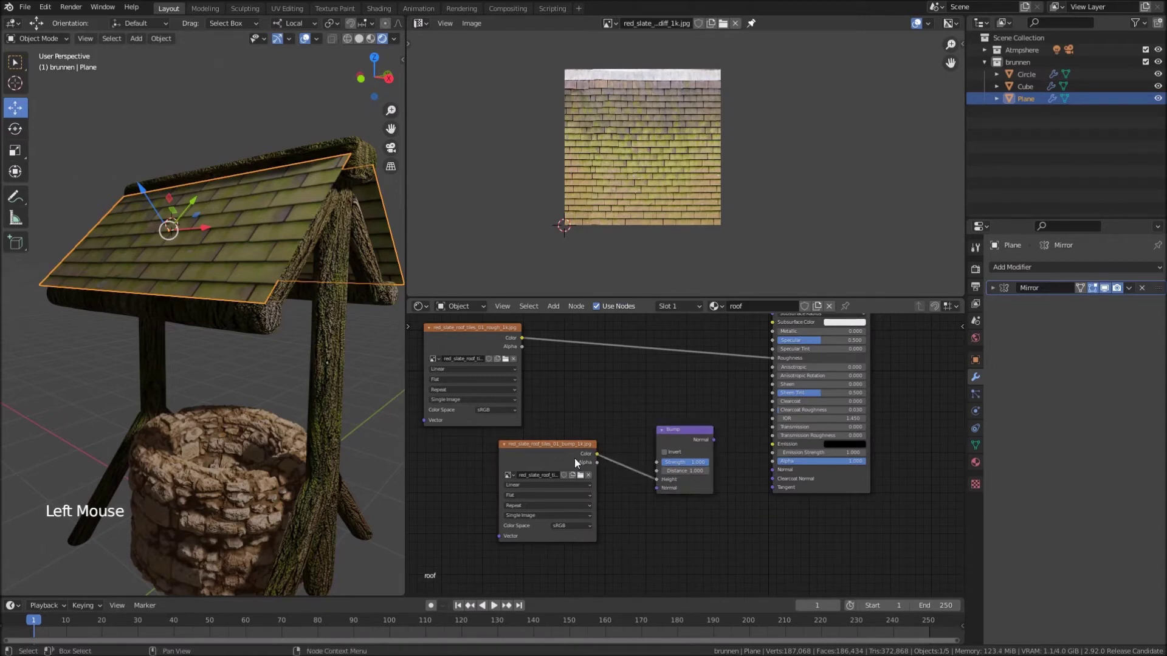
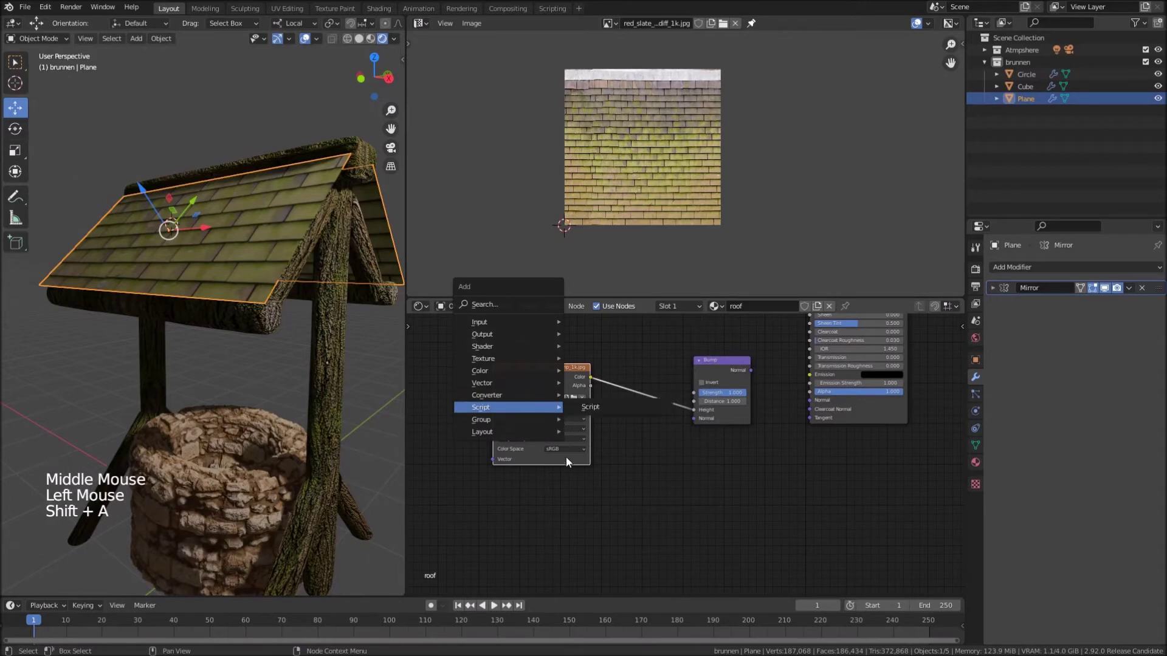
pyautogui.click(542, 378)
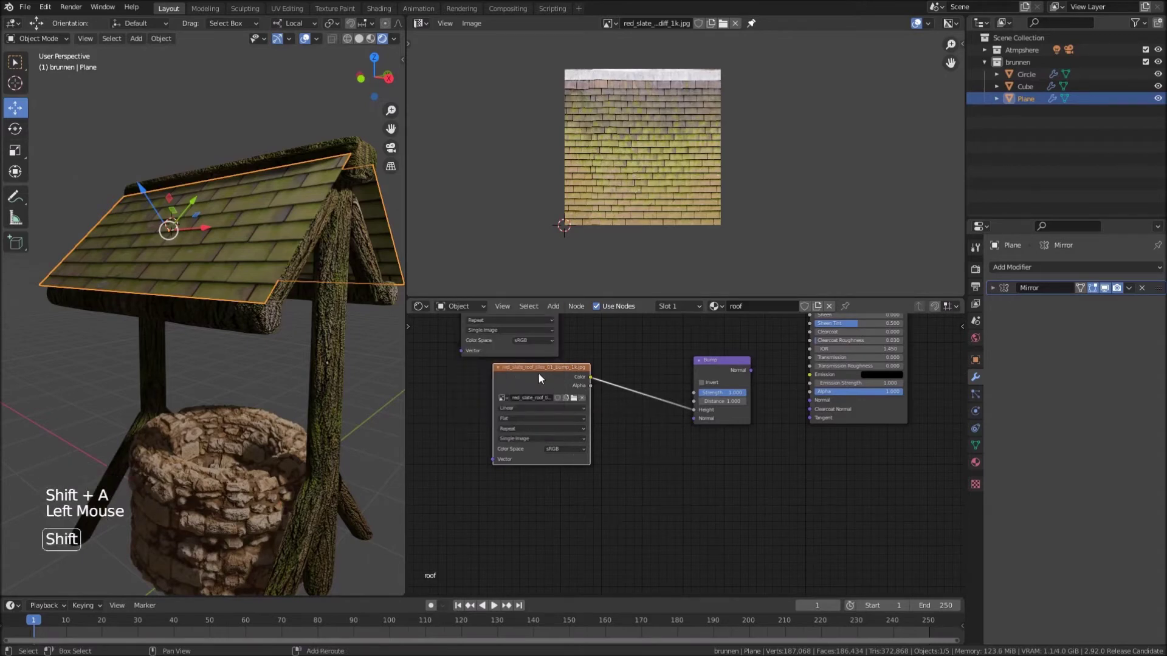
pyautogui.press('shift+d')
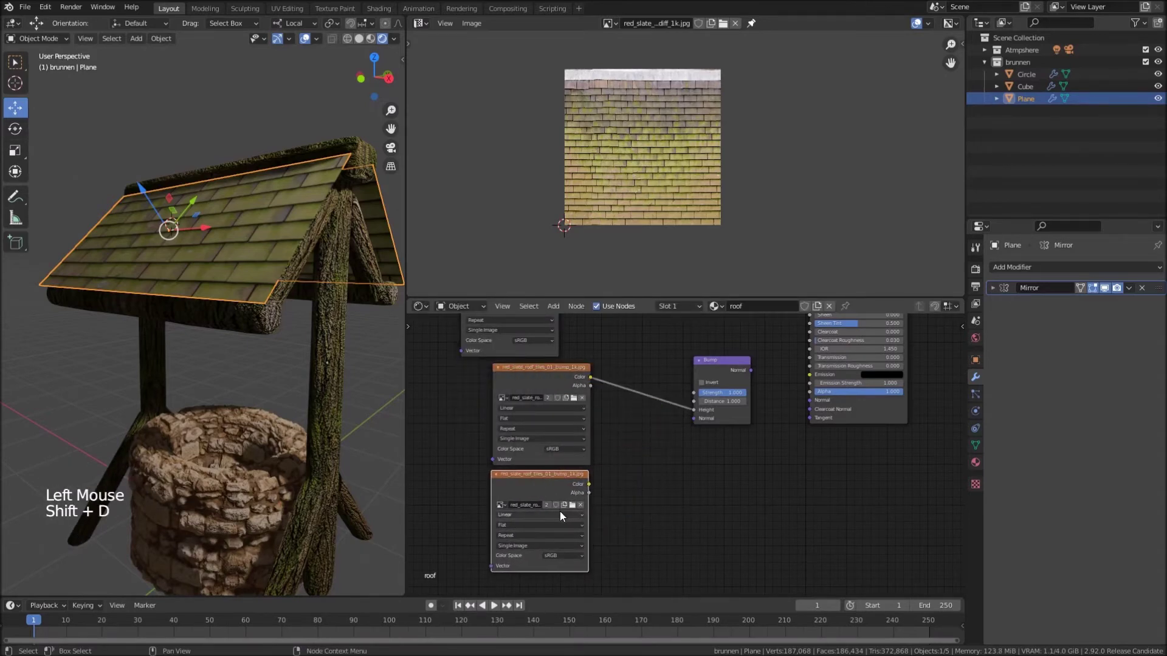
pyautogui.click(574, 512)
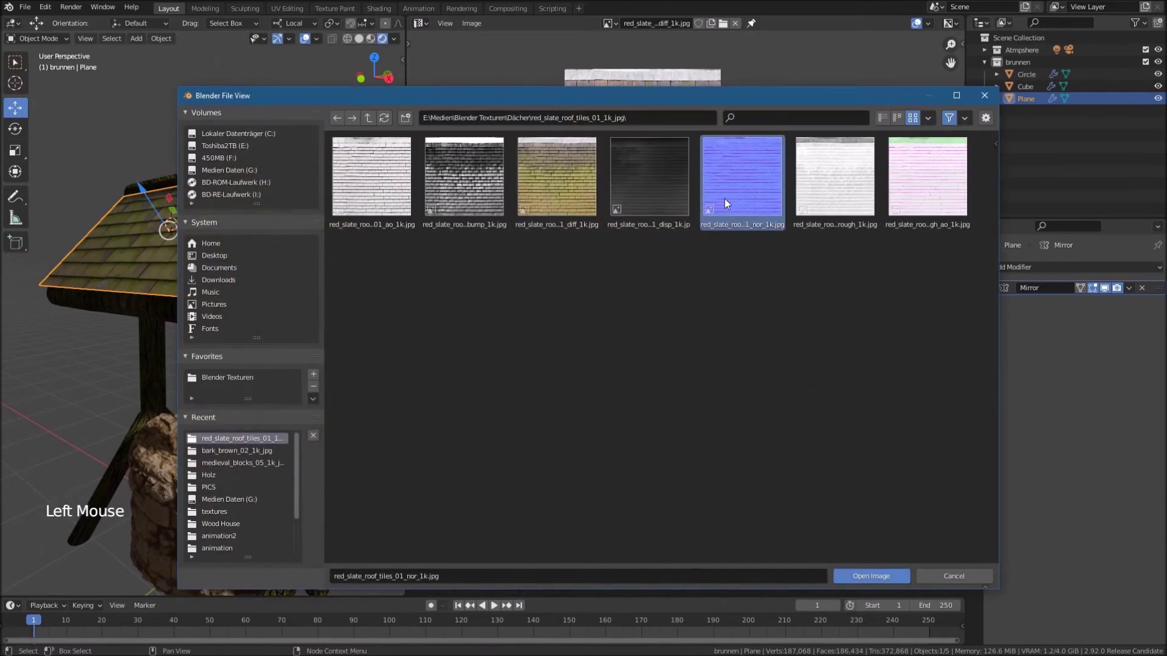
# Add a Normal Map node, set Non-Color, and link Normal Map → Bump → BSDF Normal
pyautogui.press('shift+a')
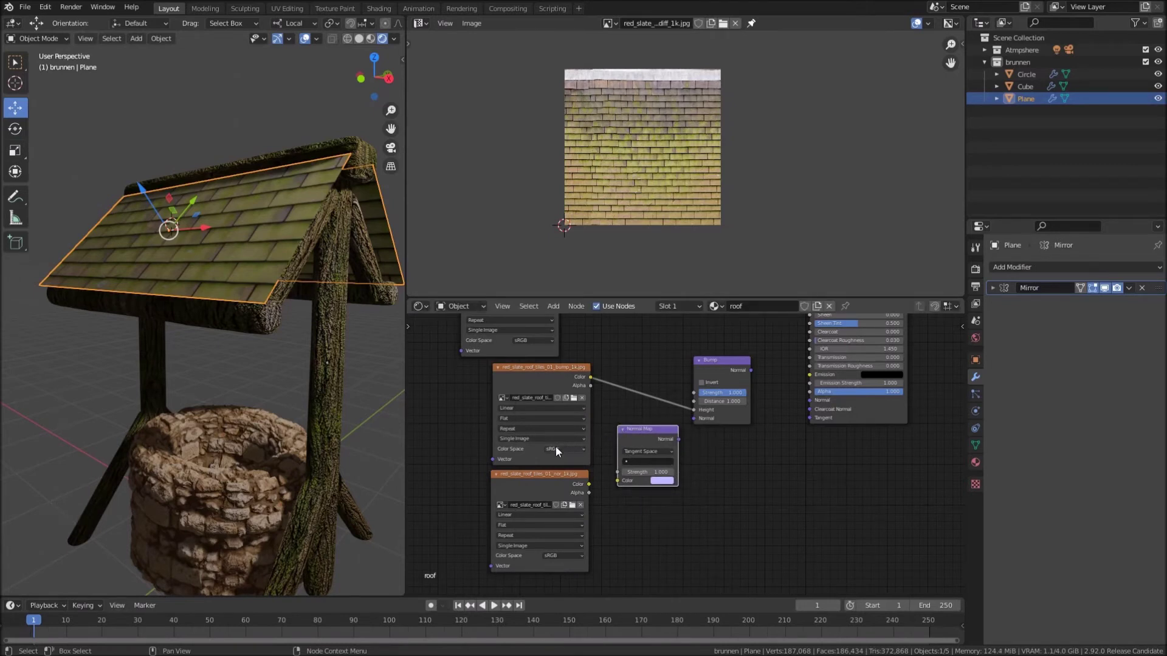
pyautogui.click(558, 452)
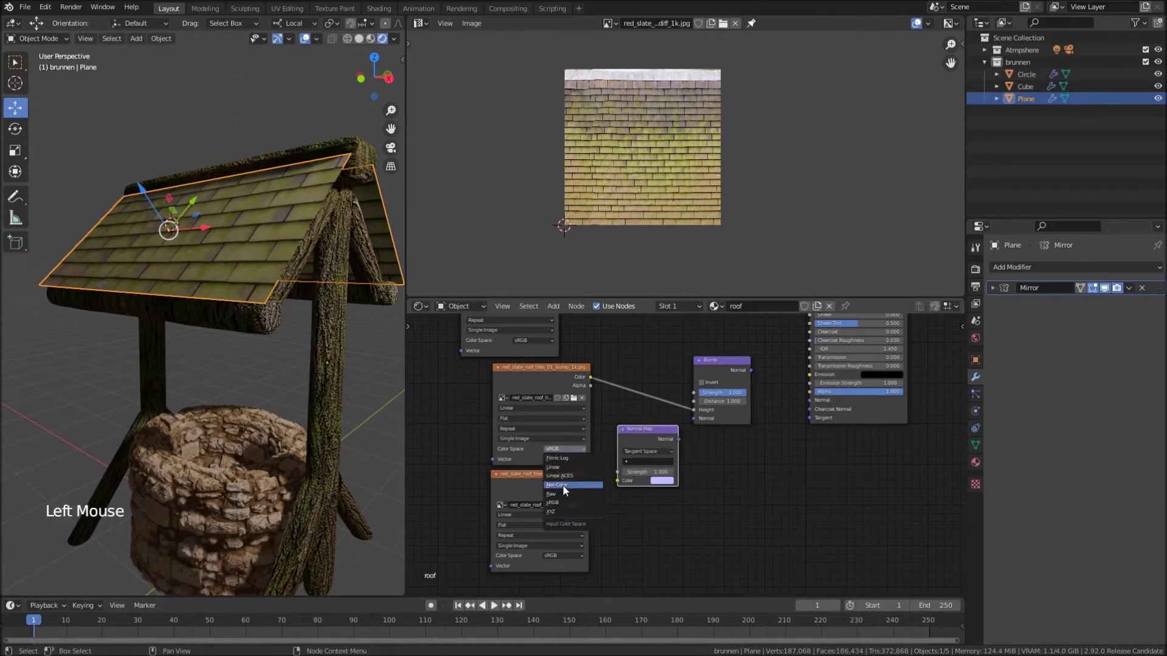
pyautogui.click(576, 561)
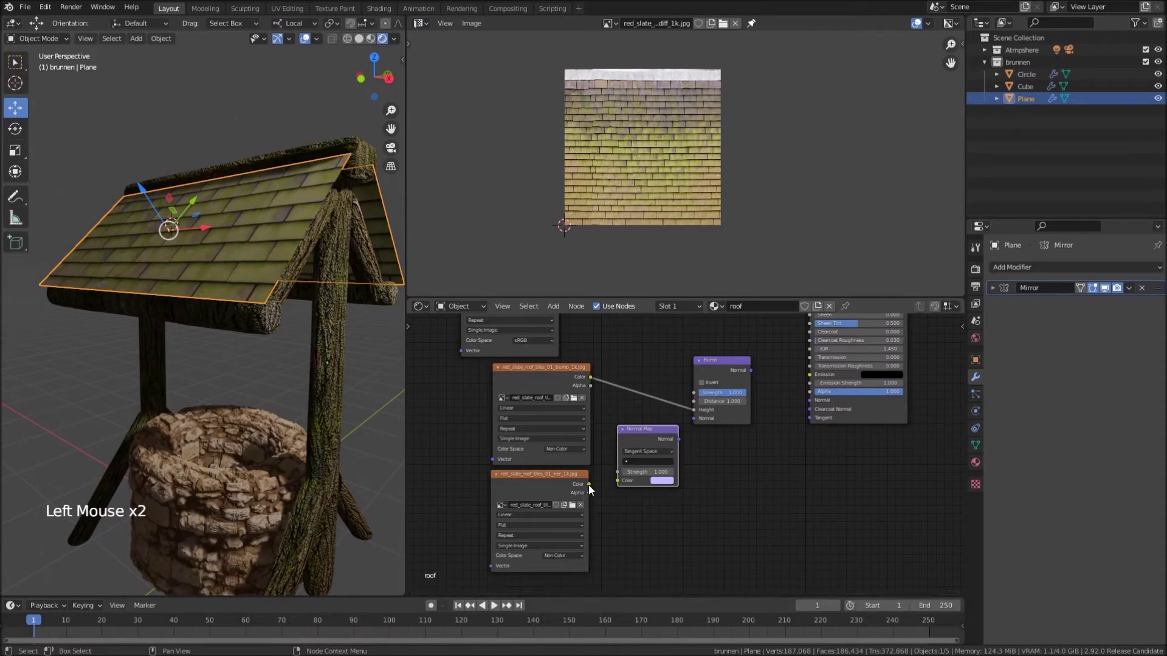
pyautogui.click(592, 488)
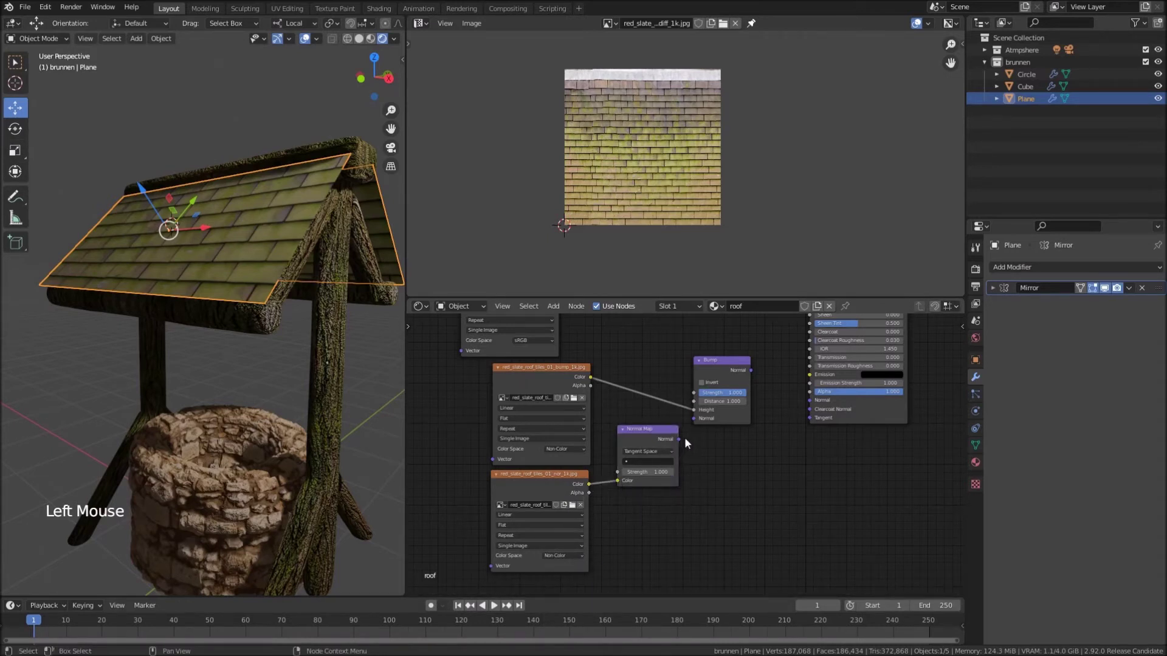
pyautogui.click(683, 444)
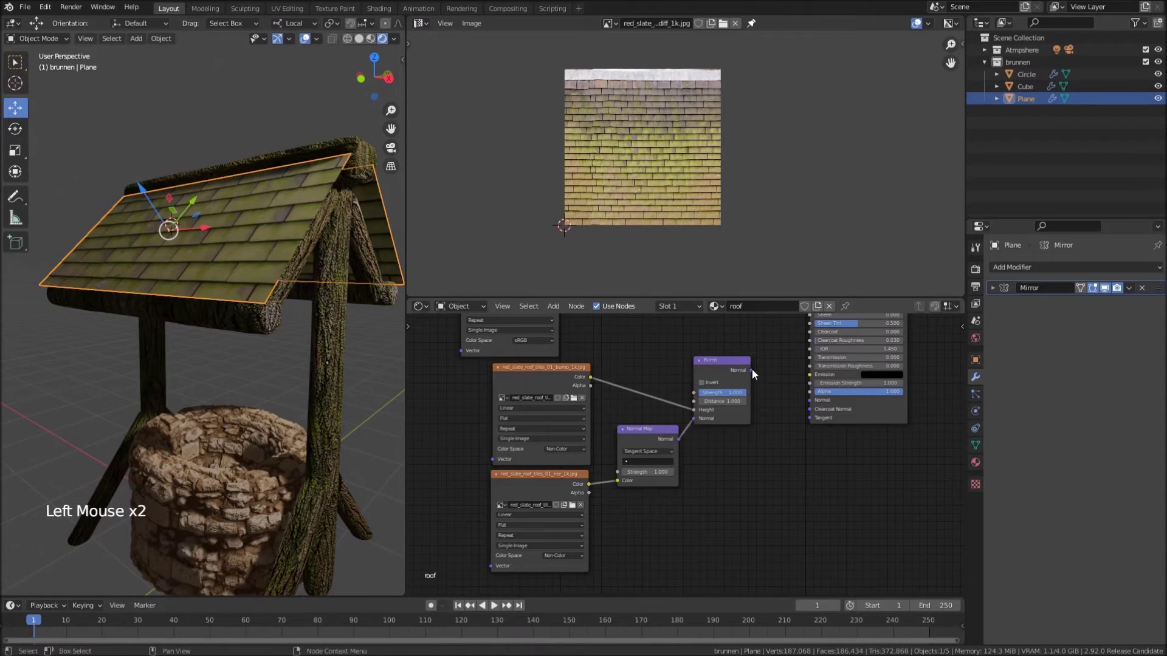
pyautogui.click(755, 374)
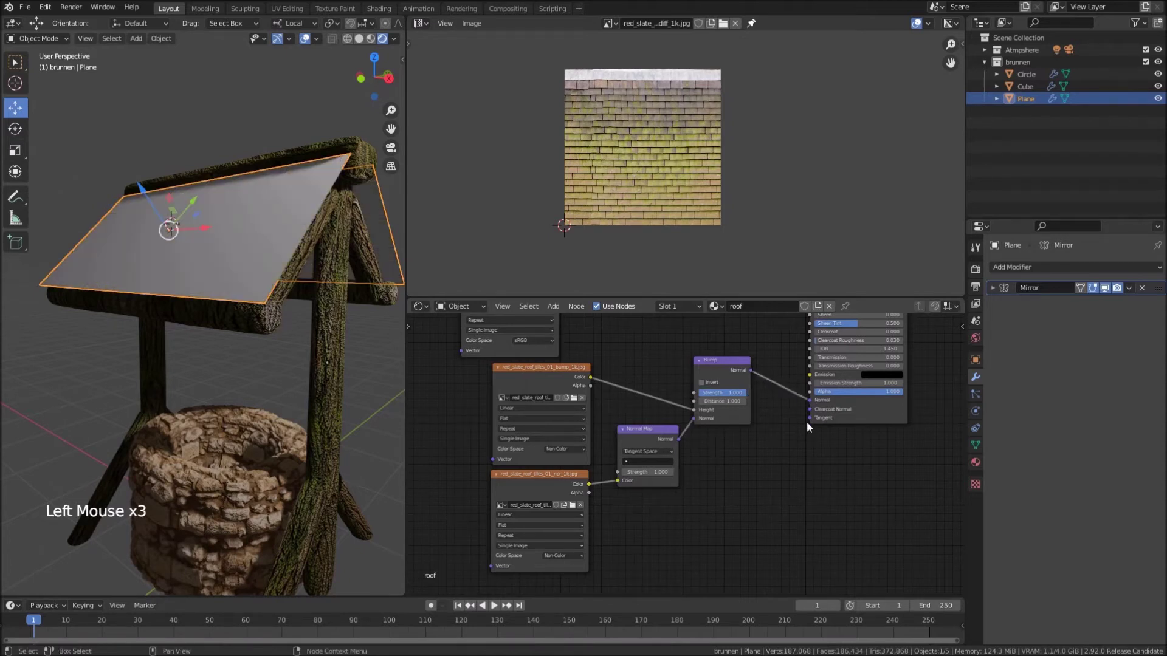
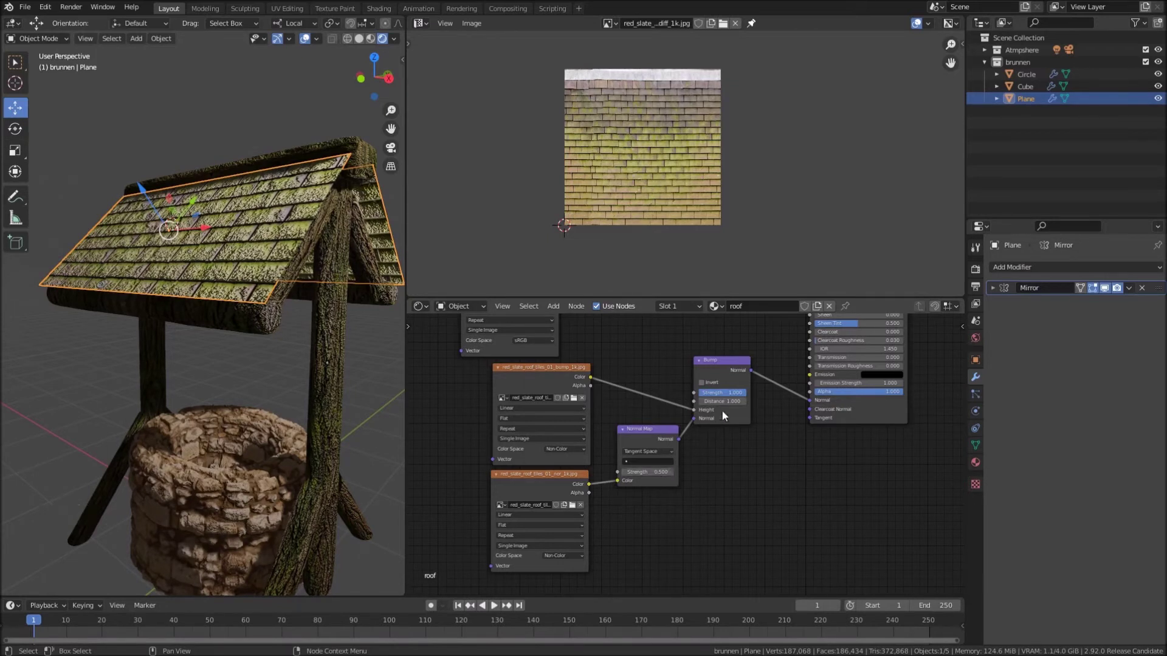
# Set the roof Bump strength to 0.350
pyautogui.click(734, 395)
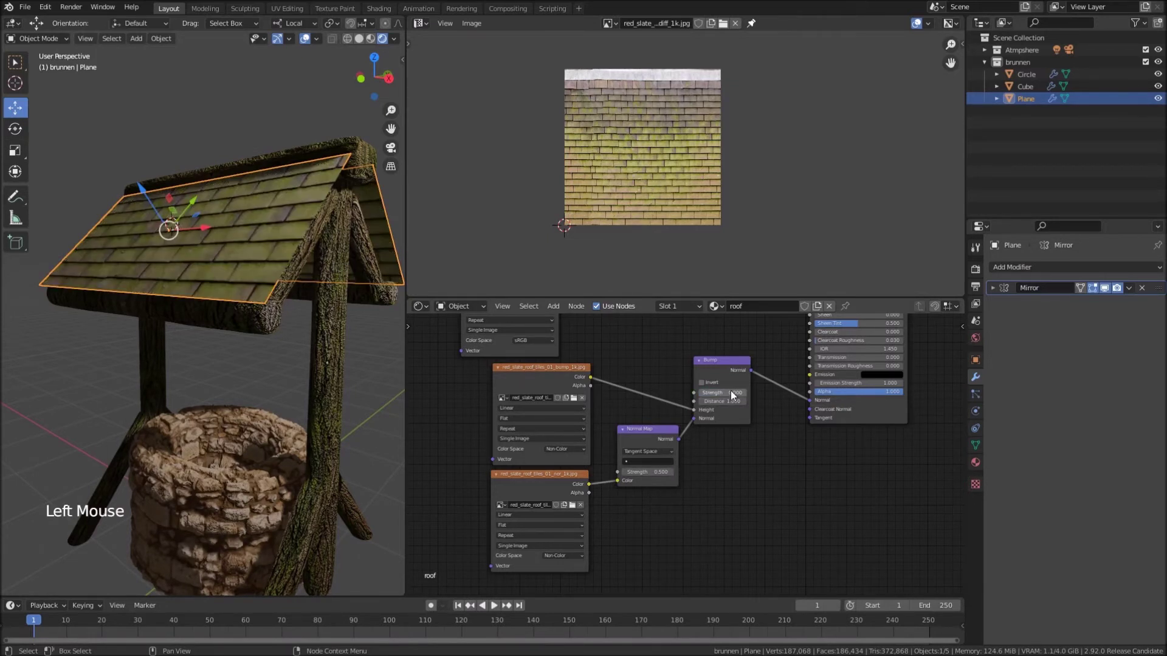
pyautogui.click(738, 397)
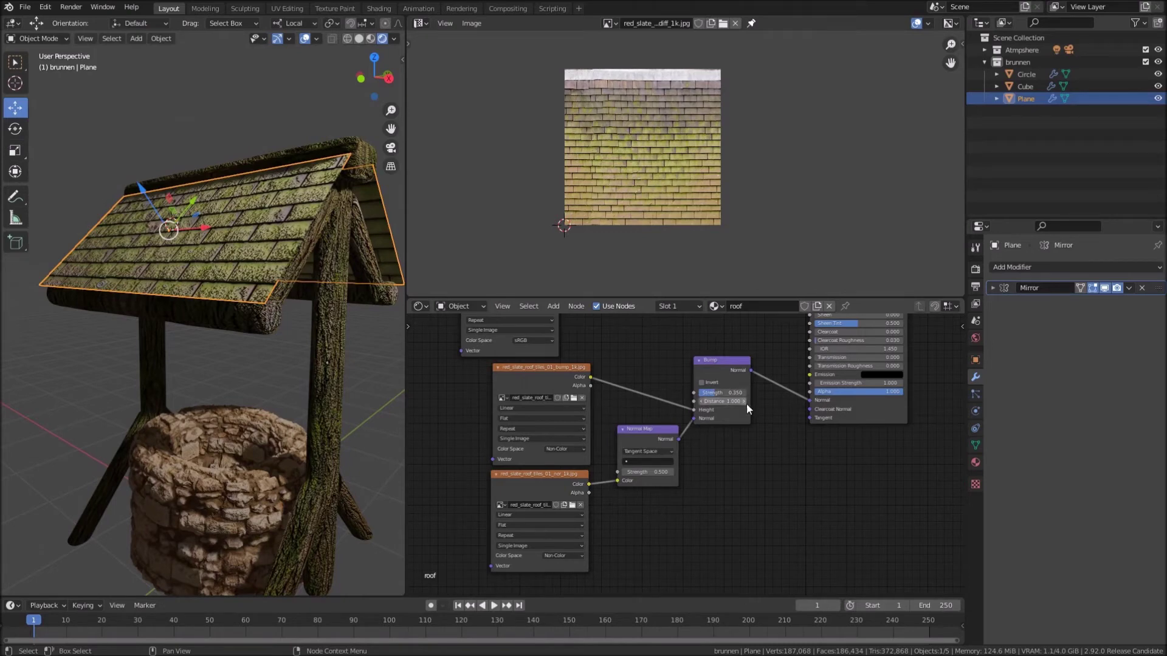
pyautogui.scroll(3)
# Inspect the roof tiles up close and add a Subdivision Surface modifier to the roof plane
pyautogui.middleClick(716, 429)
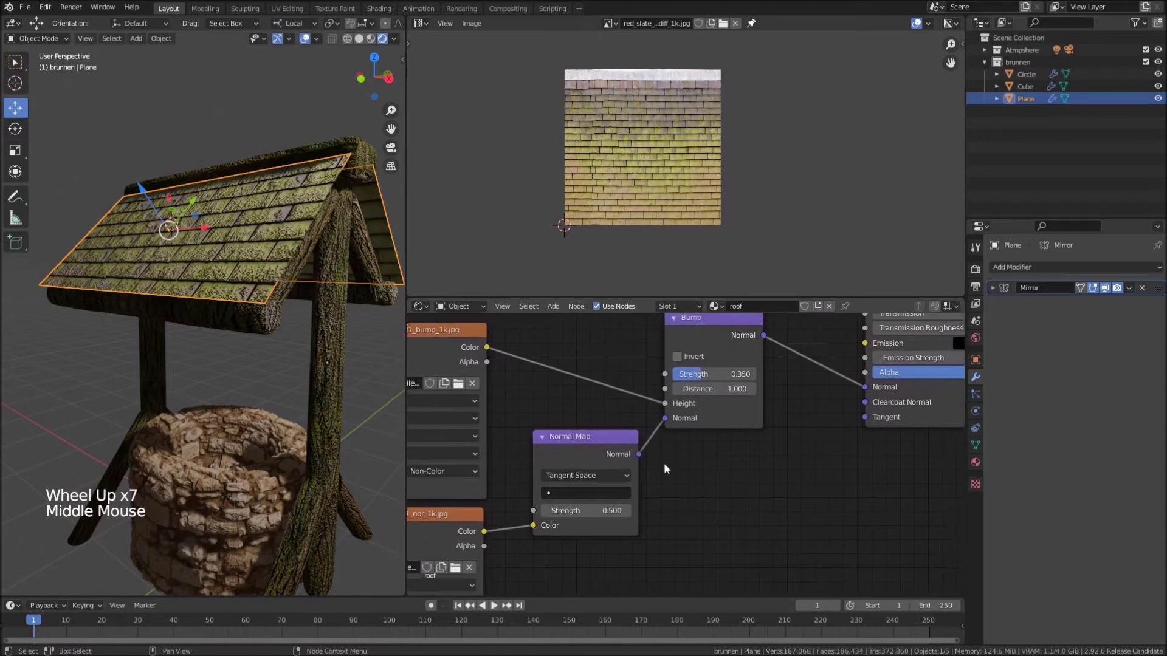
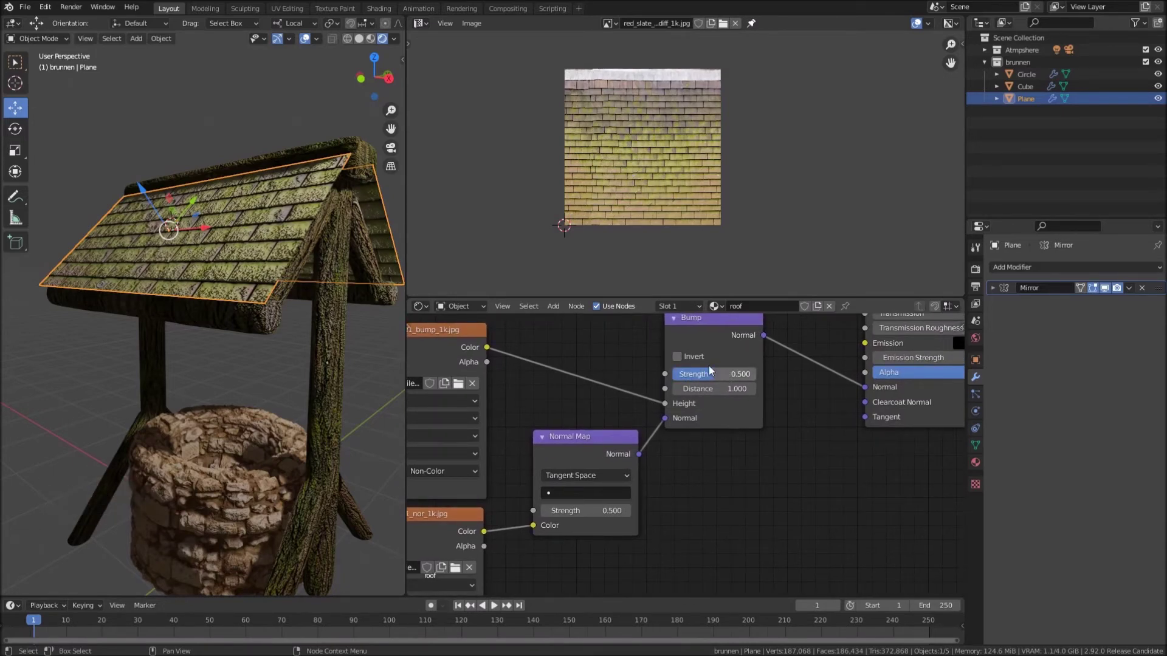
pyautogui.middleClick(181, 339)
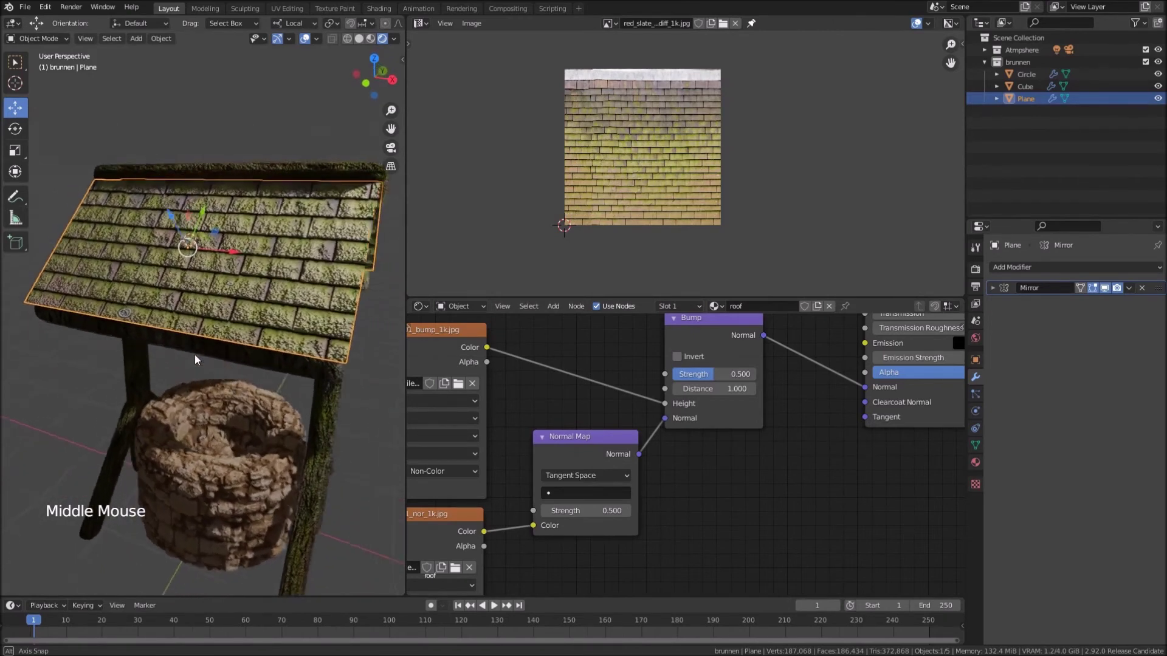
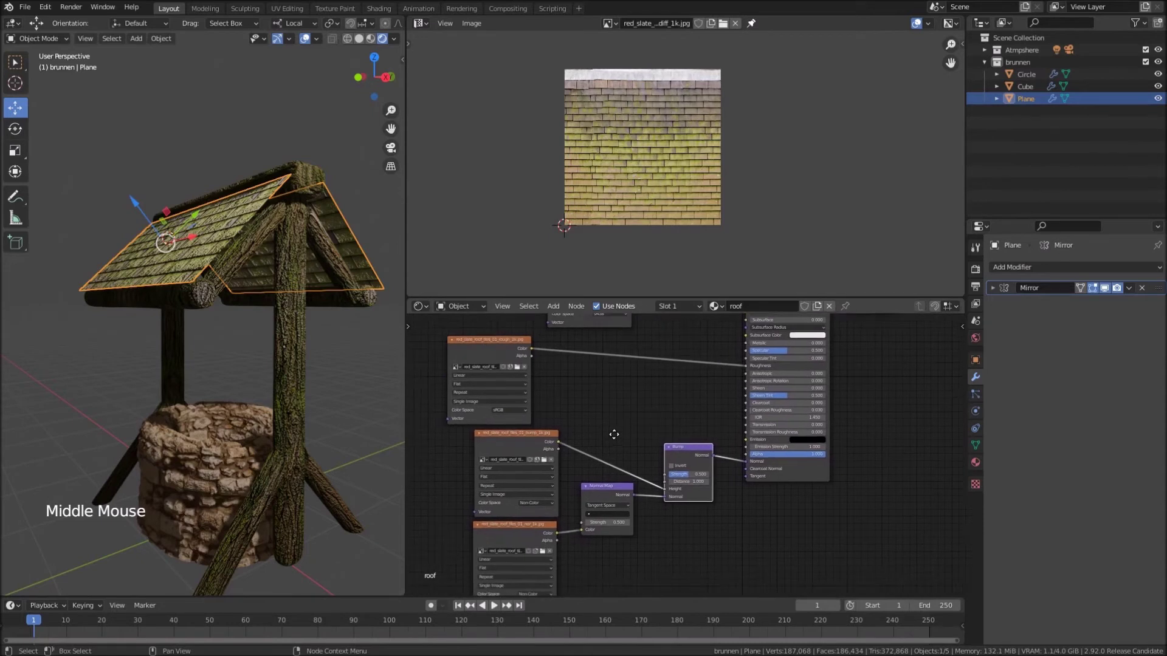
pyautogui.click(1047, 276)
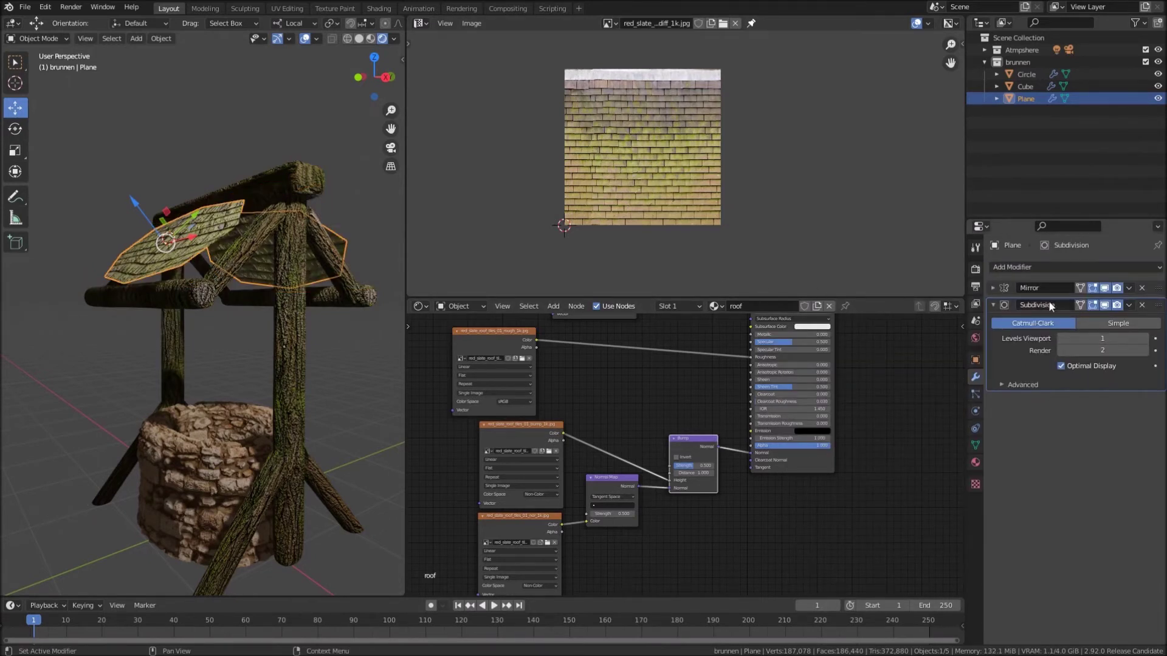
pyautogui.click(1106, 307)
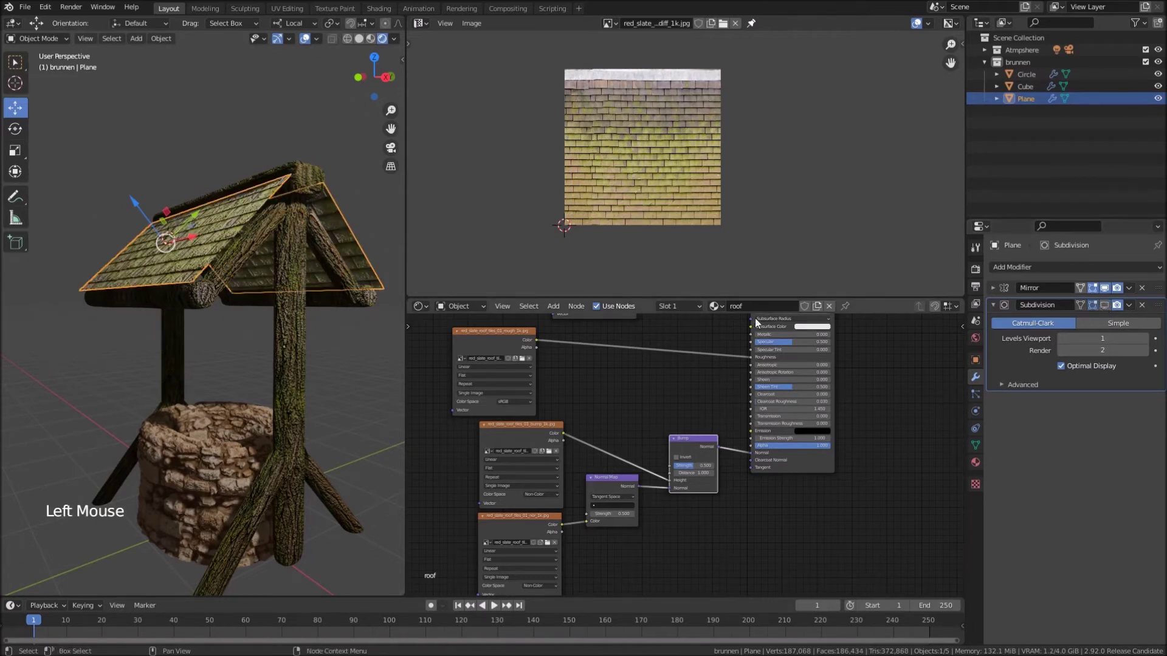
pyautogui.middleClick(261, 246)
# Subdivide the roof plane with extra cuts and re-unwrap its UVs over the whole slate texture
pyautogui.press('Tab')
pyautogui.rightClick(187, 228)
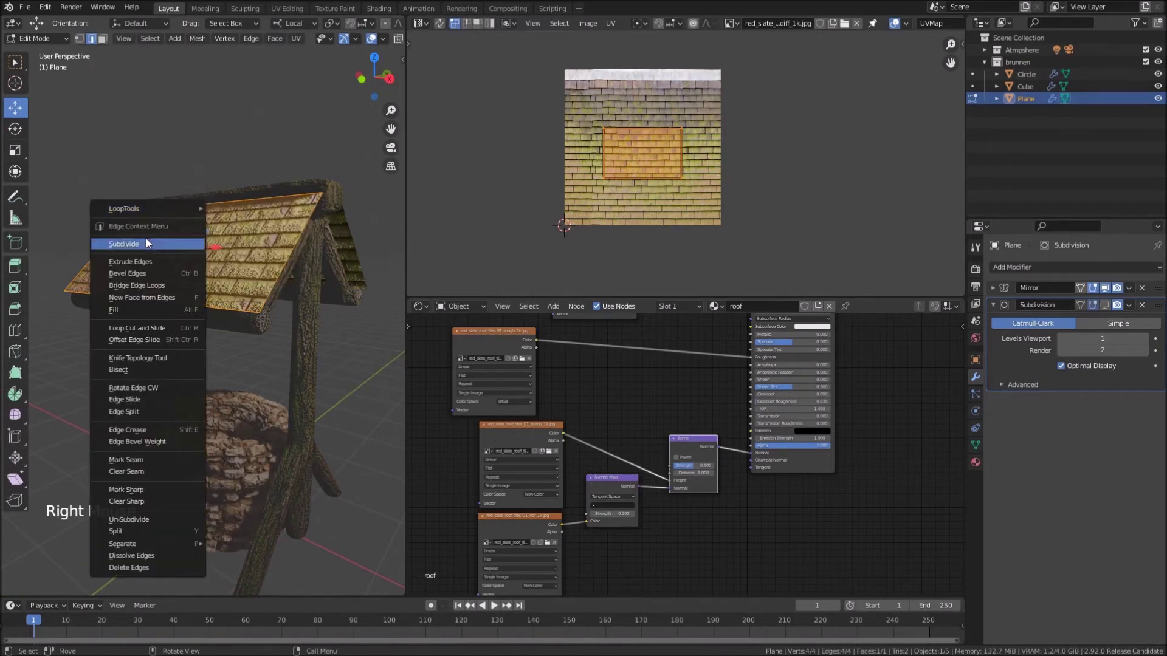
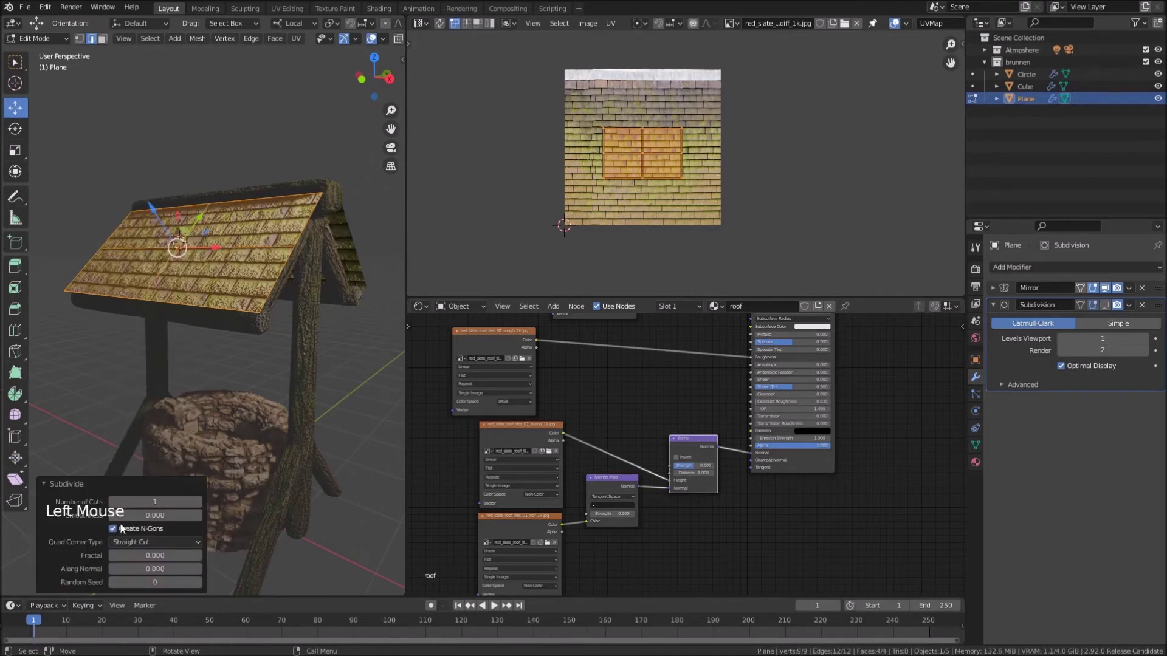
pyautogui.click(202, 504)
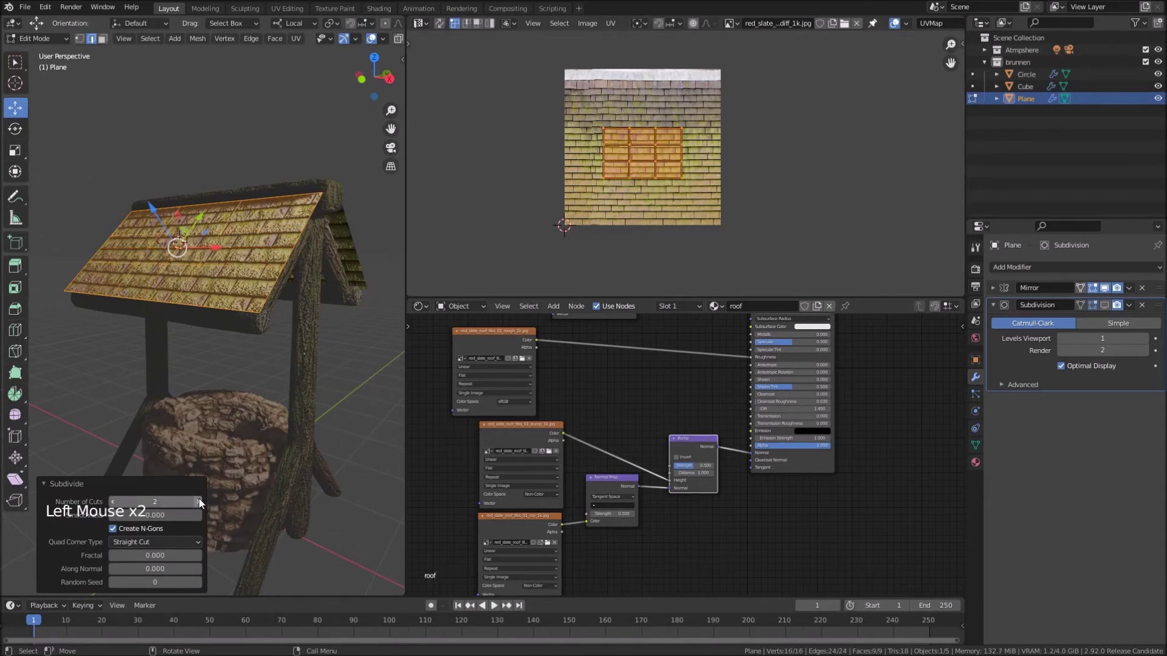
pyautogui.click(202, 503)
pyautogui.click(202, 503)
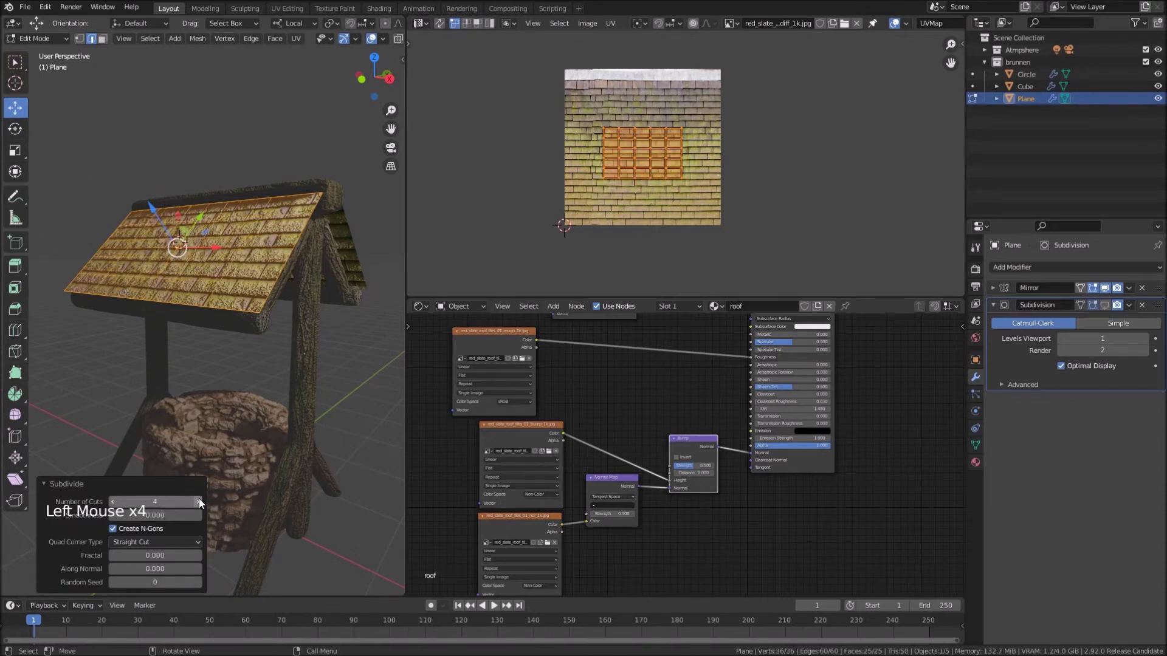
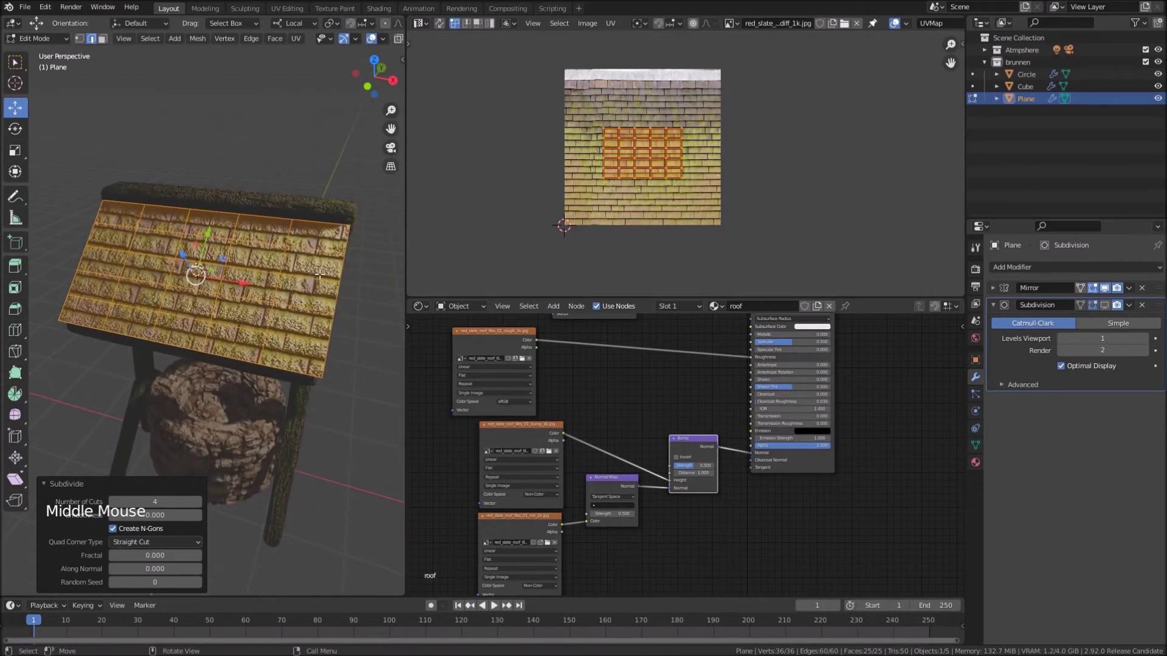
pyautogui.press('ctrl+r')
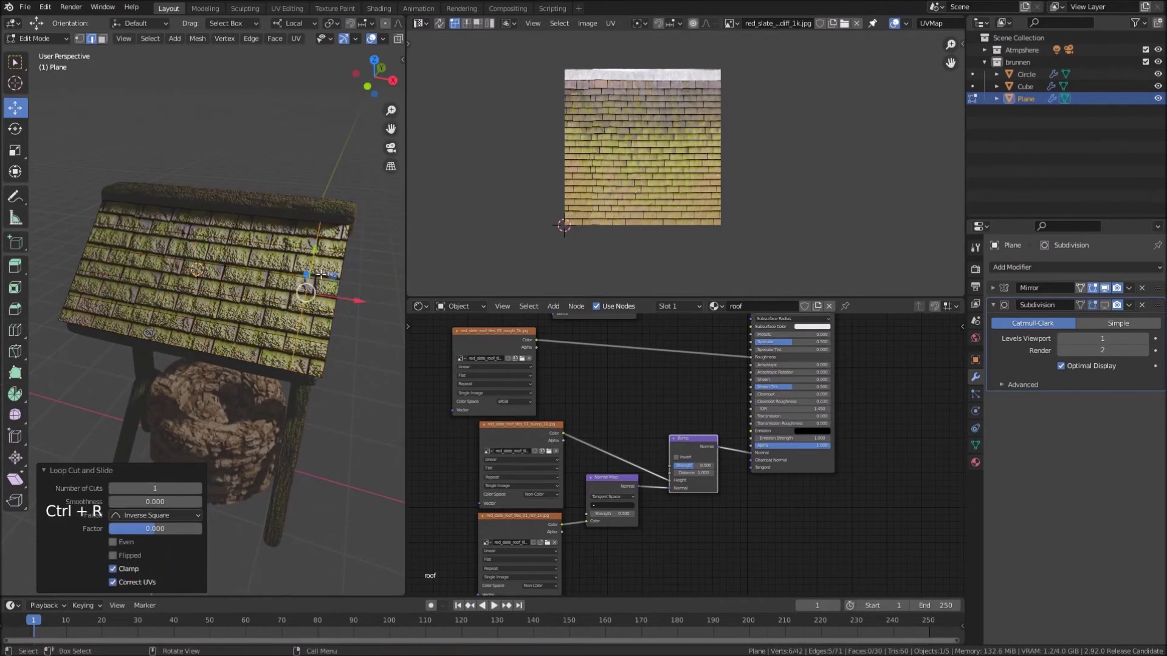
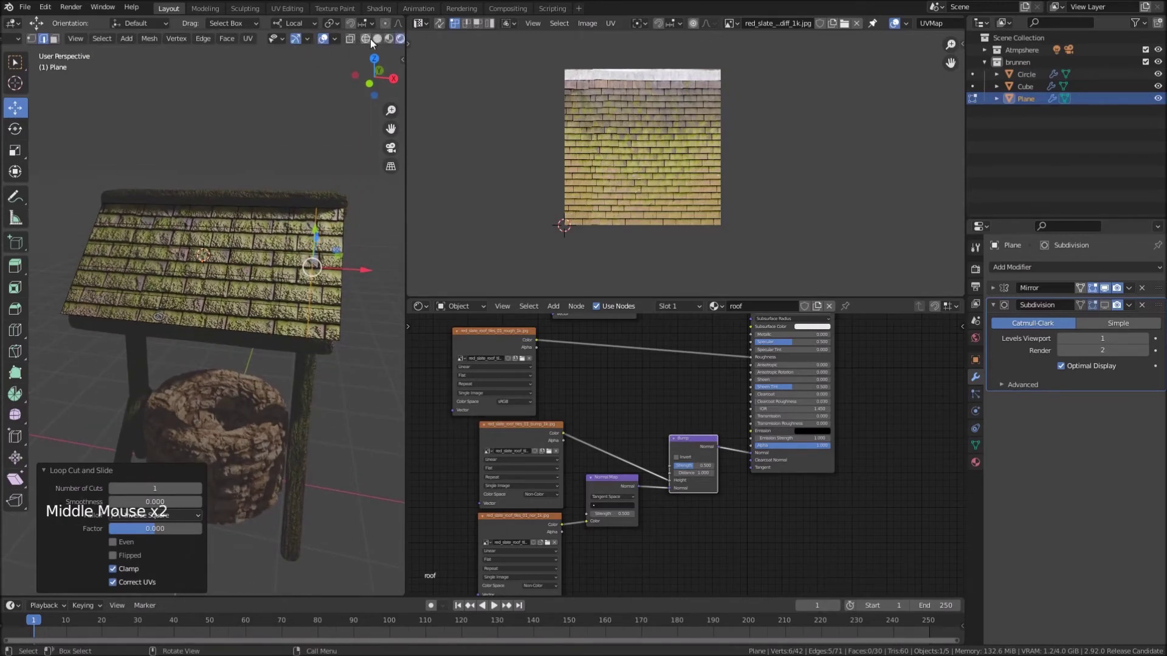
# Add several edge loops across the roof in solid shading and raise viewport subdivision to 4
pyautogui.click(383, 45)
pyautogui.press('ctrl+r')
pyautogui.press('ctrl+r')
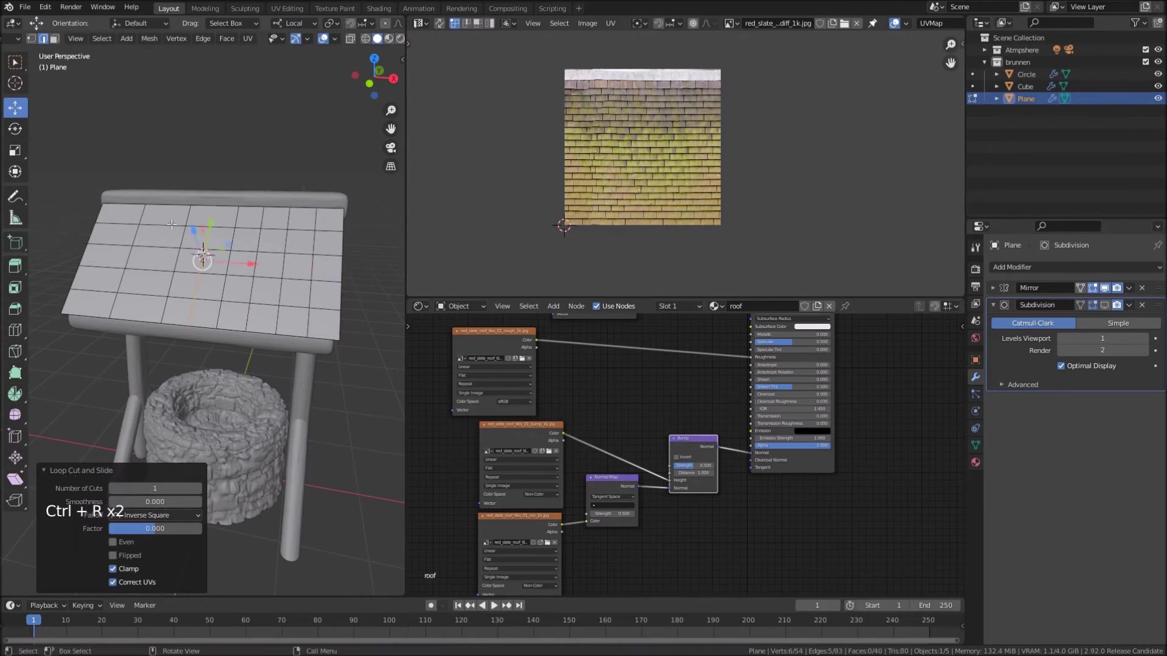
pyautogui.press('ctrl+r')
pyautogui.press('ctrl+r')
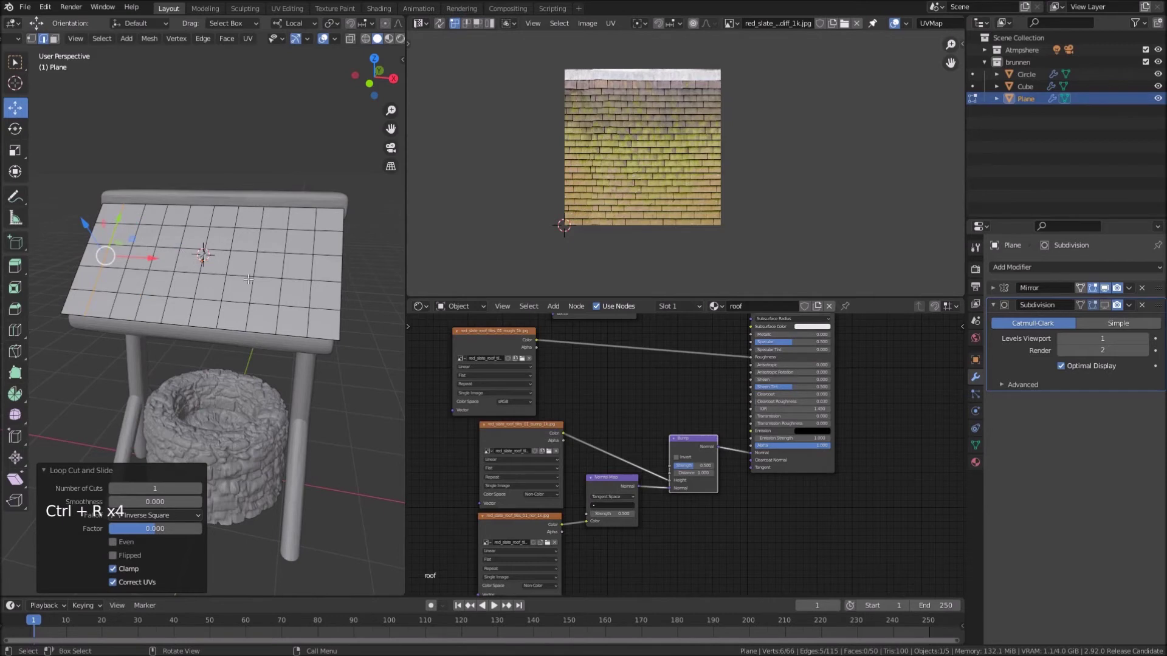
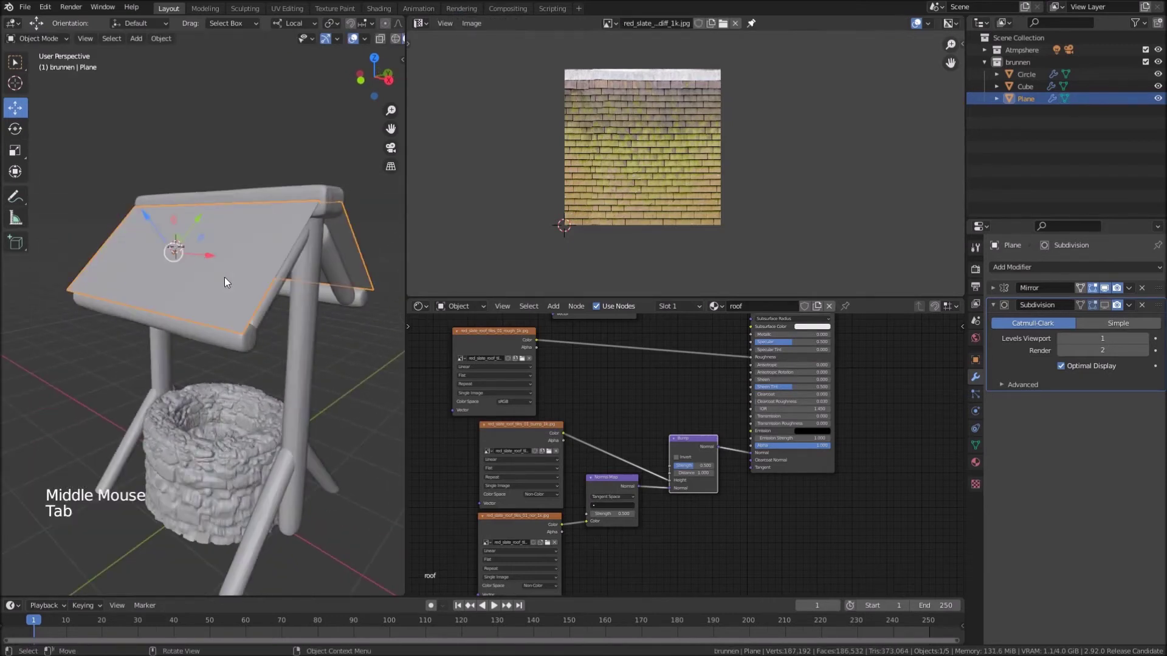
pyautogui.click(1107, 310)
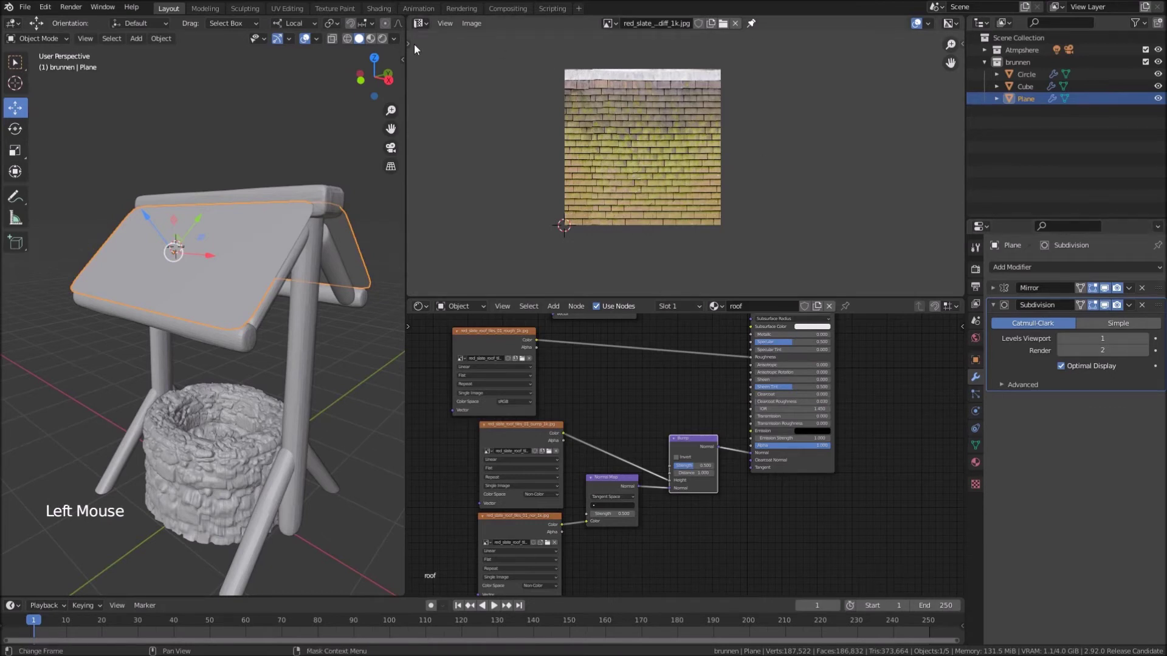
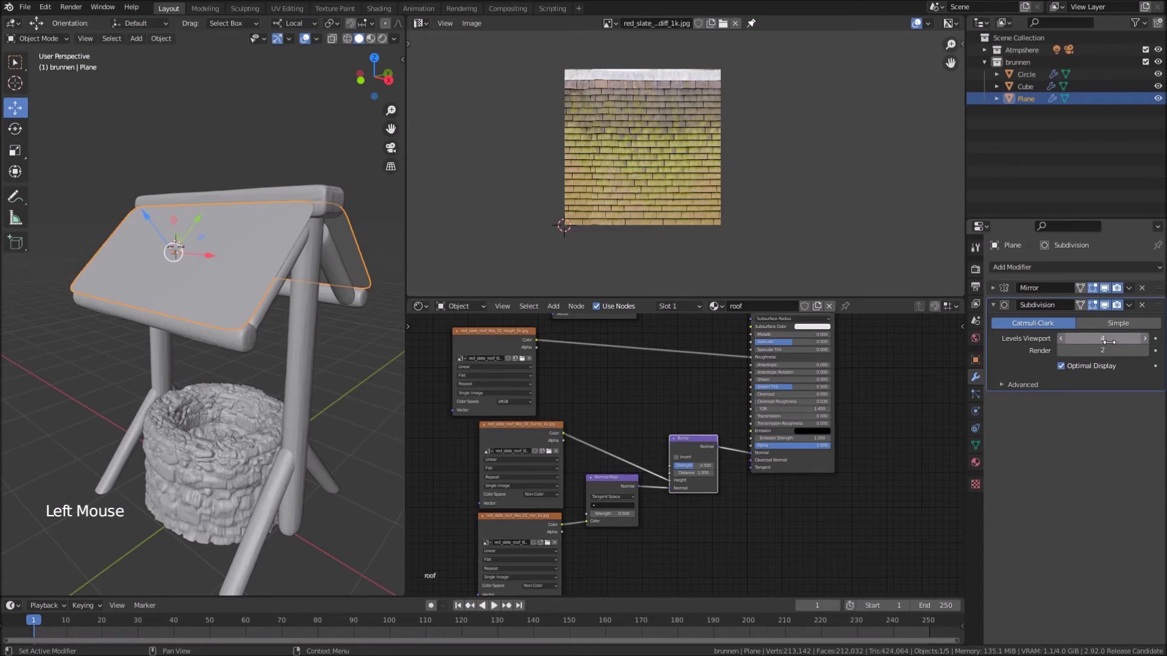
pyautogui.click(998, 309)
# Add a Displace modifier with a new texture on UV coordinates using the slate disp_1k image
pyautogui.click(1030, 275)
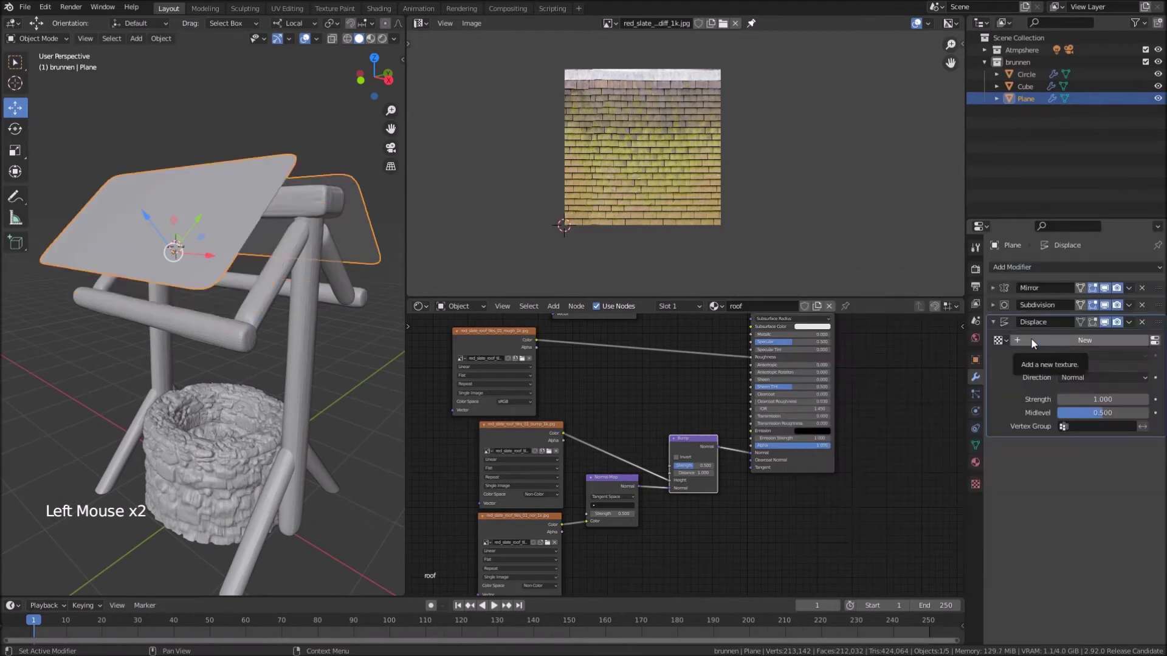
pyautogui.click(1120, 345)
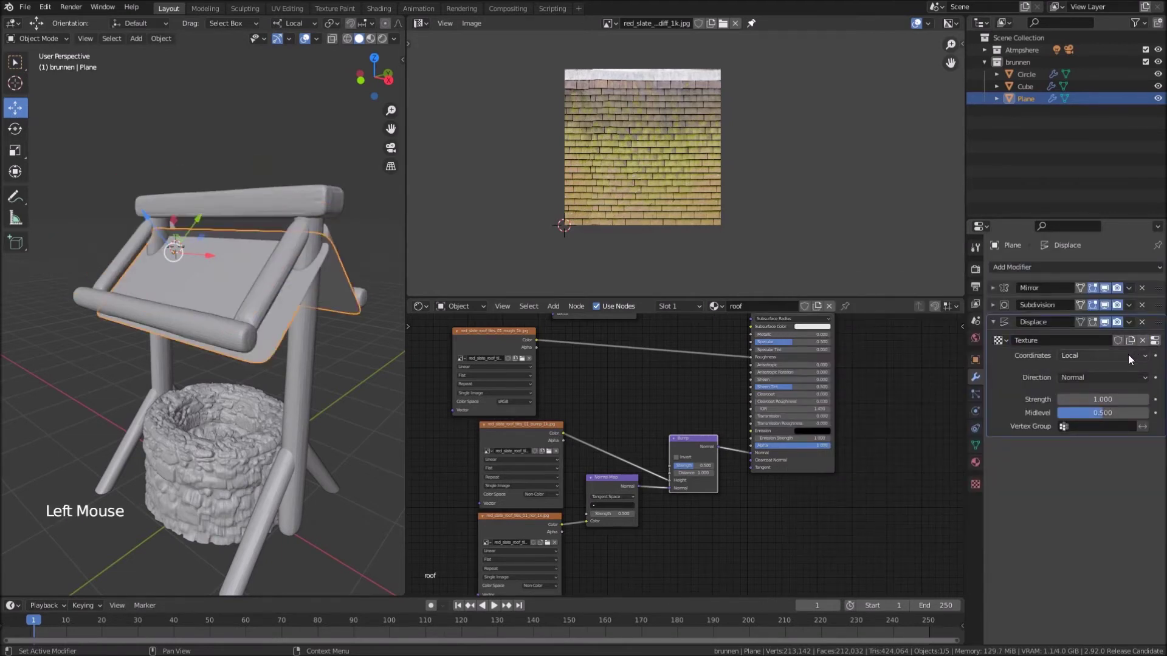
pyautogui.click(1132, 359)
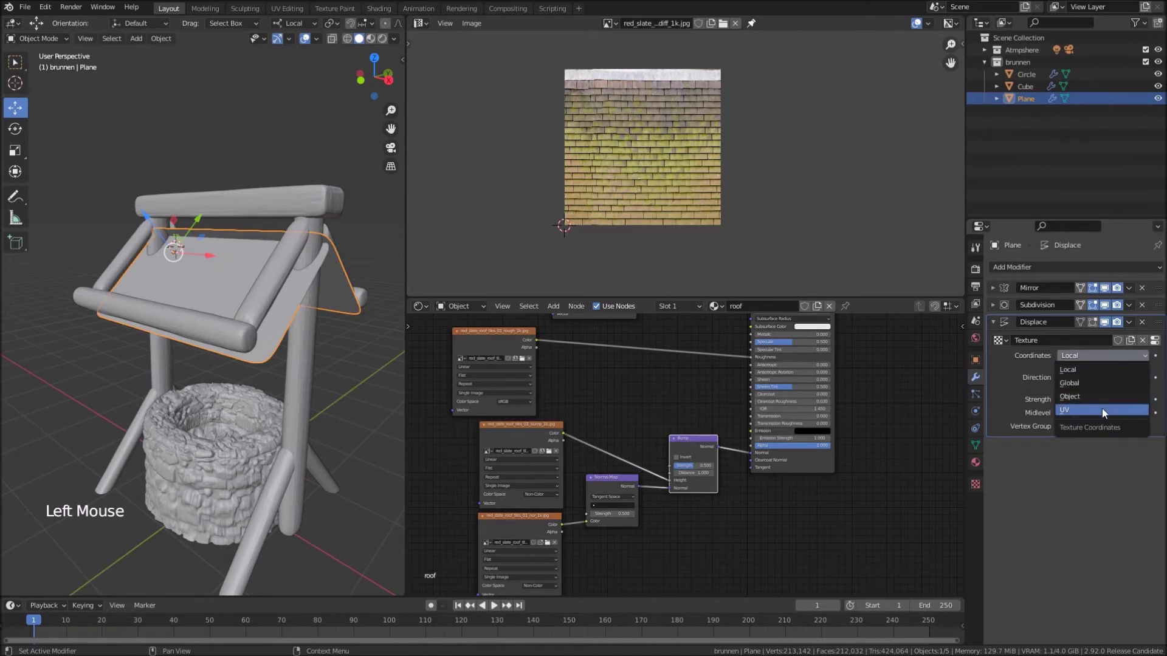
pyautogui.click(1165, 347)
pyautogui.click(1143, 483)
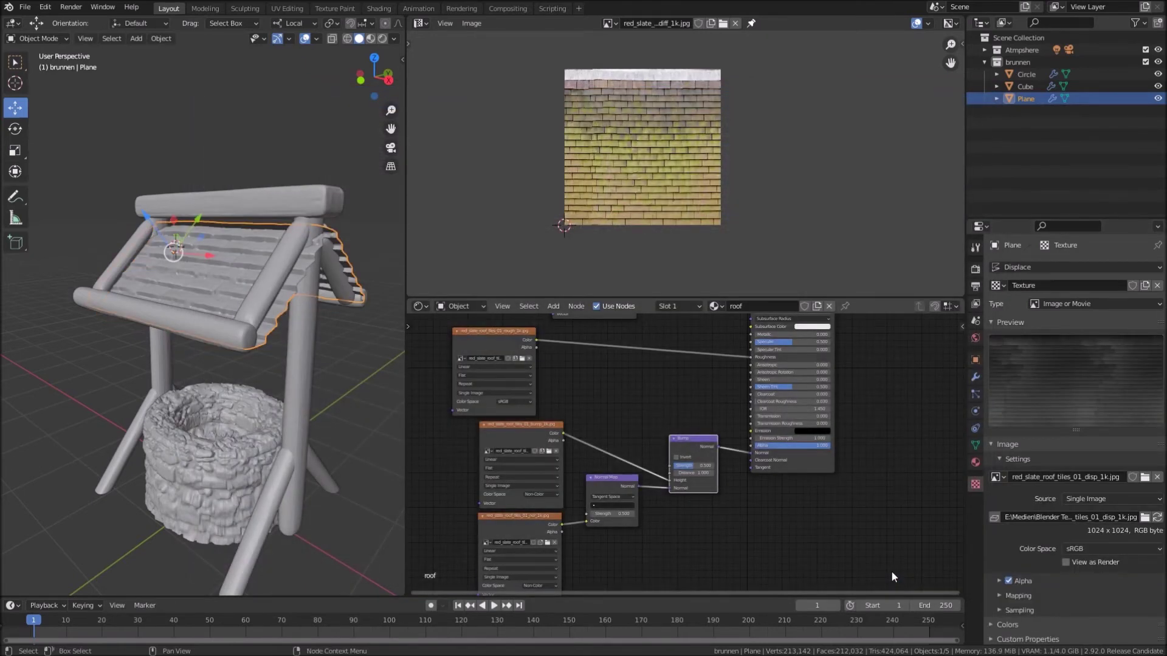
# Inspect the displaced roof from several angles and set the displacement strength to 0.3
pyautogui.middleClick(365, 408)
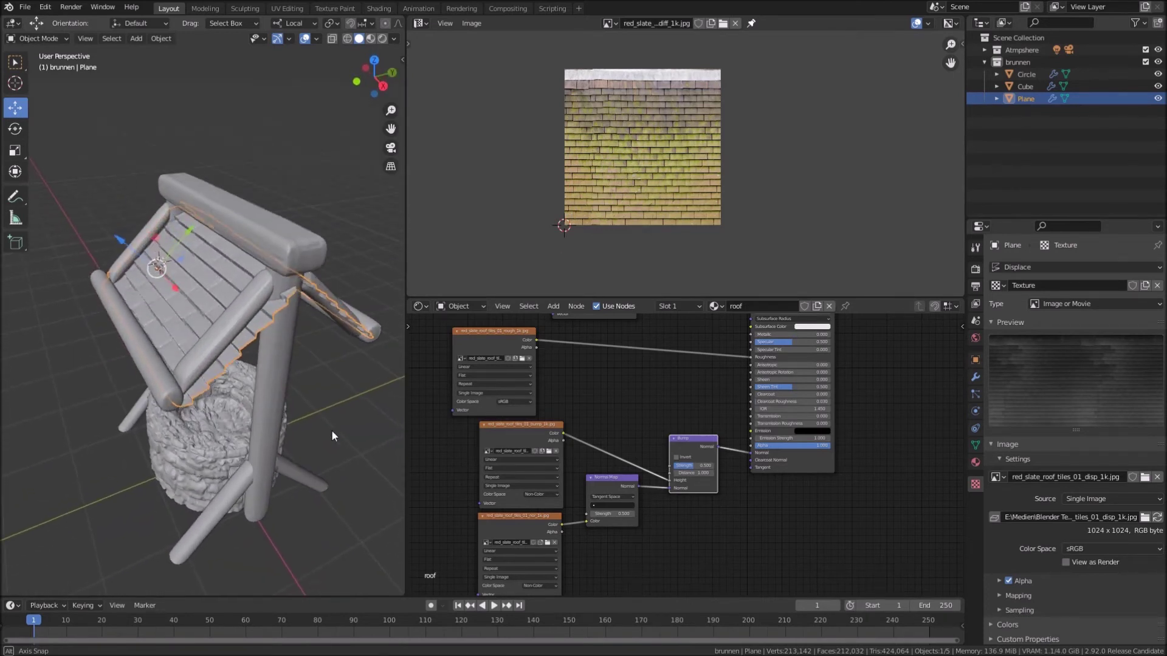
pyautogui.middleClick(301, 433)
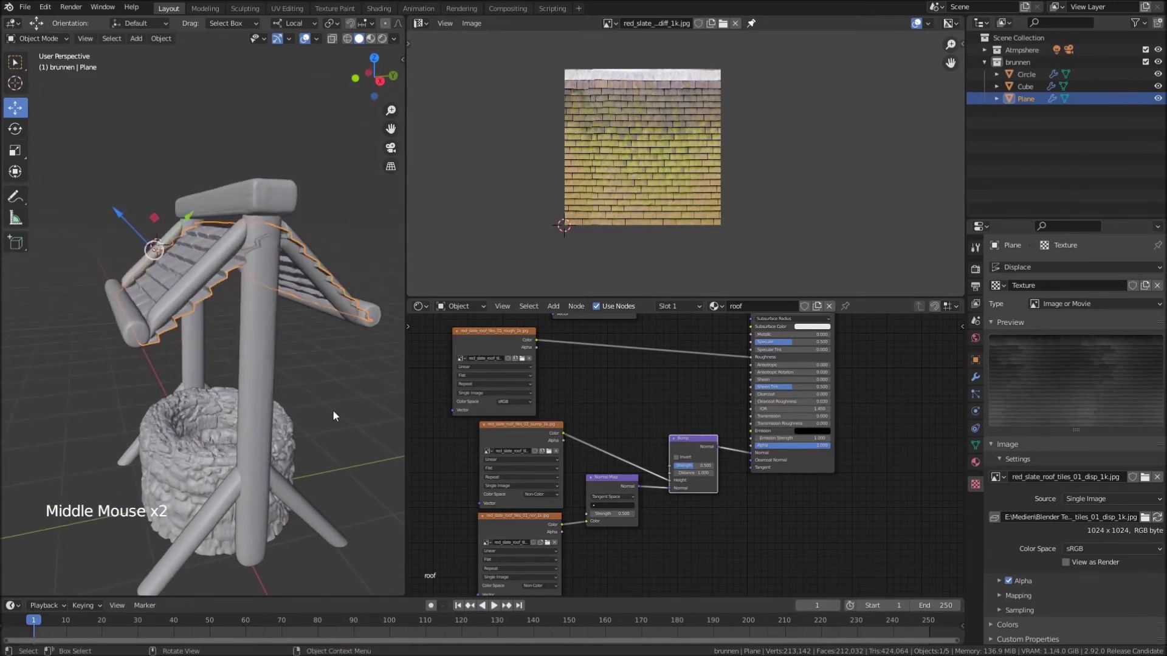
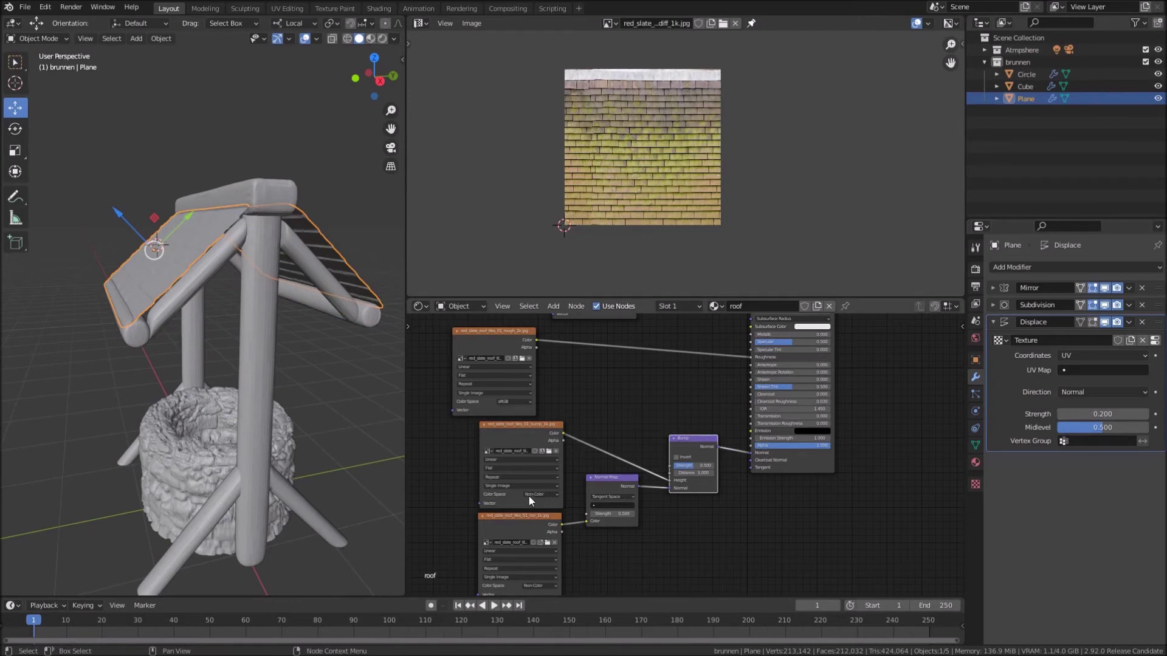
pyautogui.middleClick(268, 334)
pyautogui.scroll(3)
pyautogui.middleClick(309, 298)
pyautogui.scroll(3)
pyautogui.scroll(-3)
pyautogui.middleClick(296, 349)
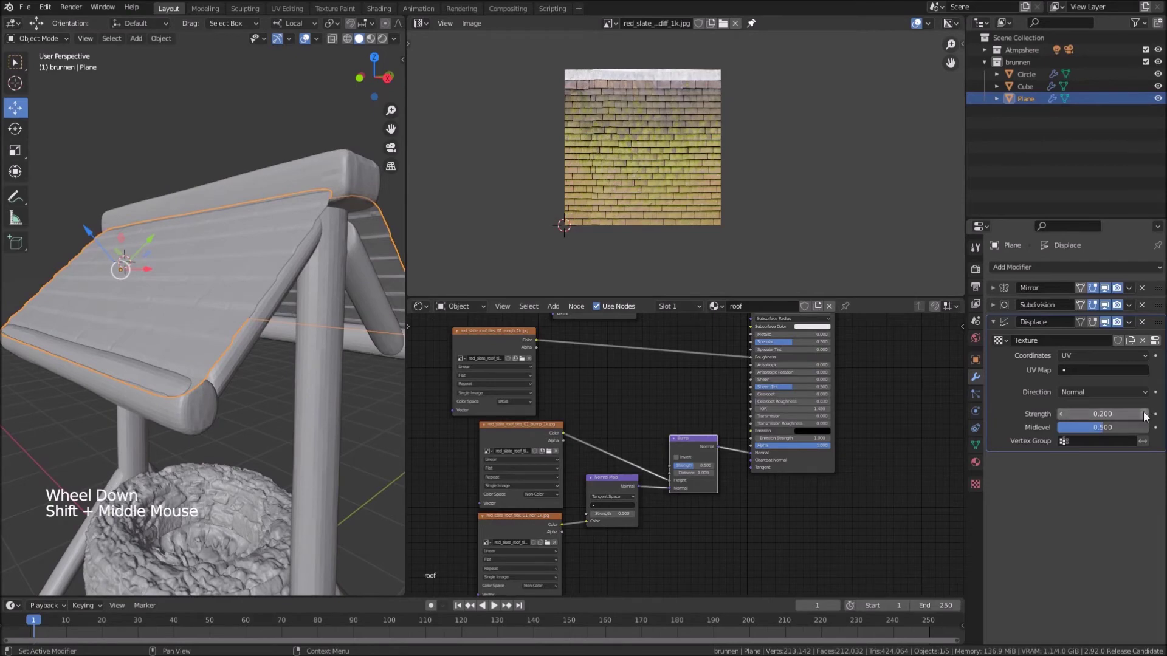
pyautogui.click(1150, 415)
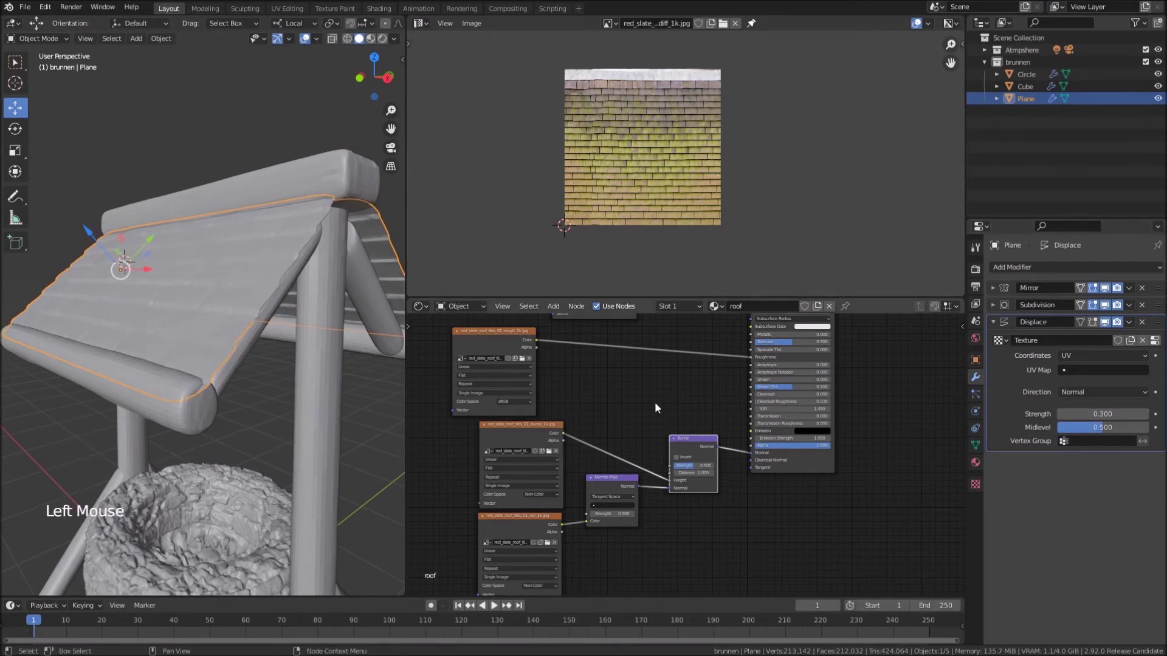
pyautogui.middleClick(247, 392)
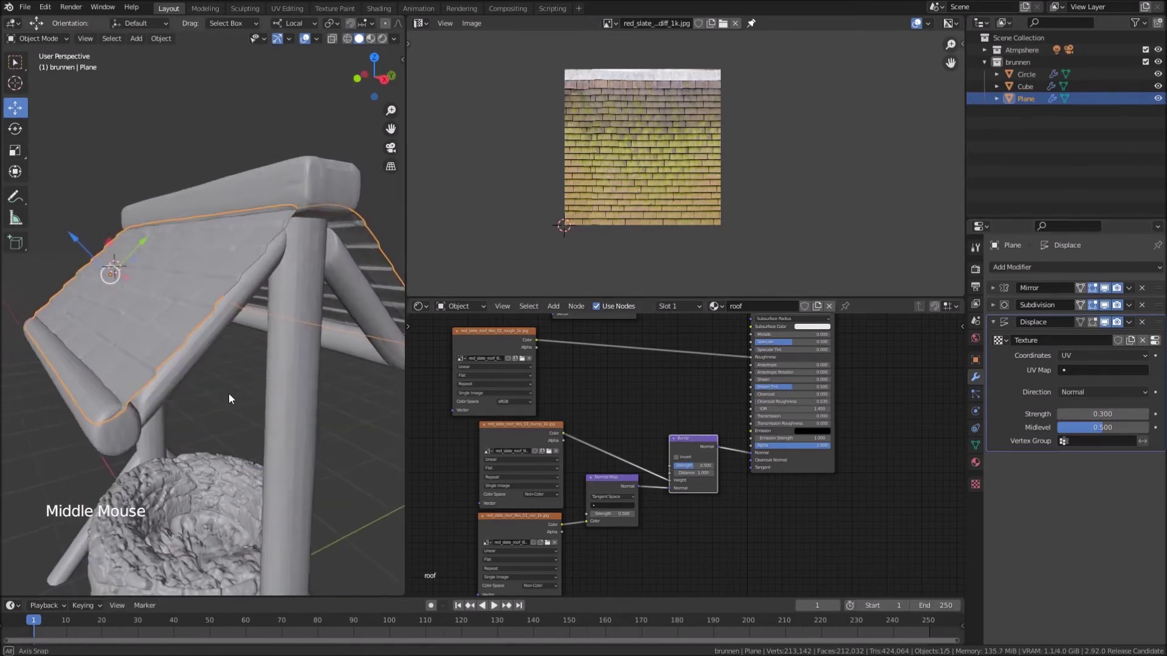
pyautogui.middleClick(249, 344)
pyautogui.click(1000, 325)
# Add a Solidify modifier giving the roof 0.05 m thickness and check the roof edge
pyautogui.click(1028, 271)
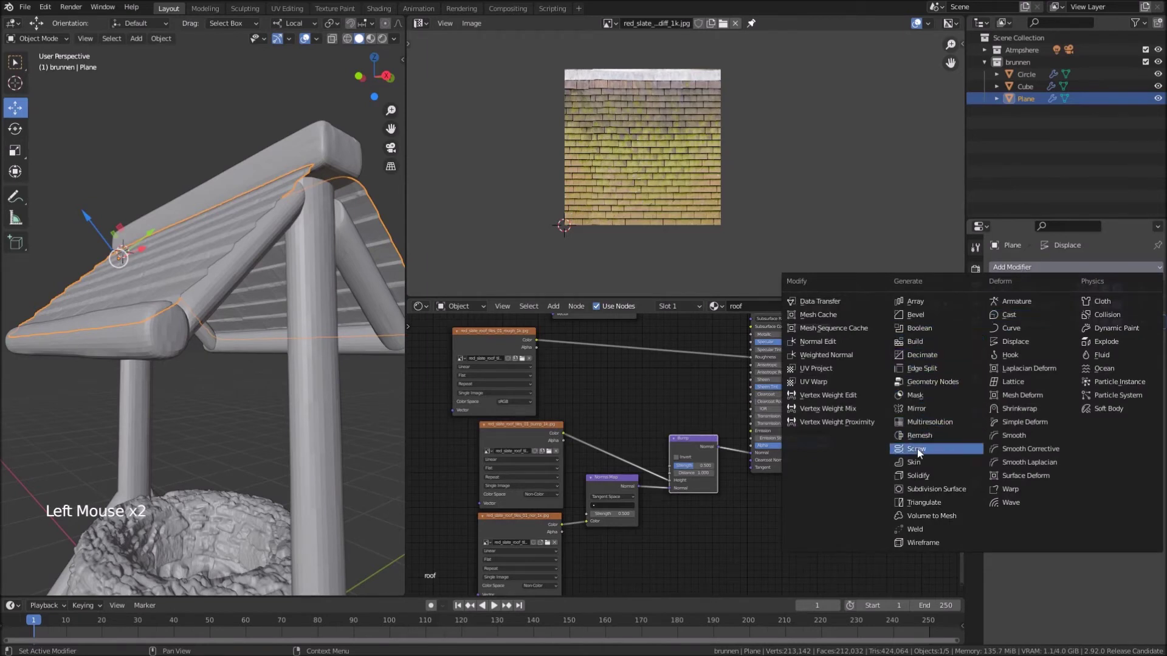
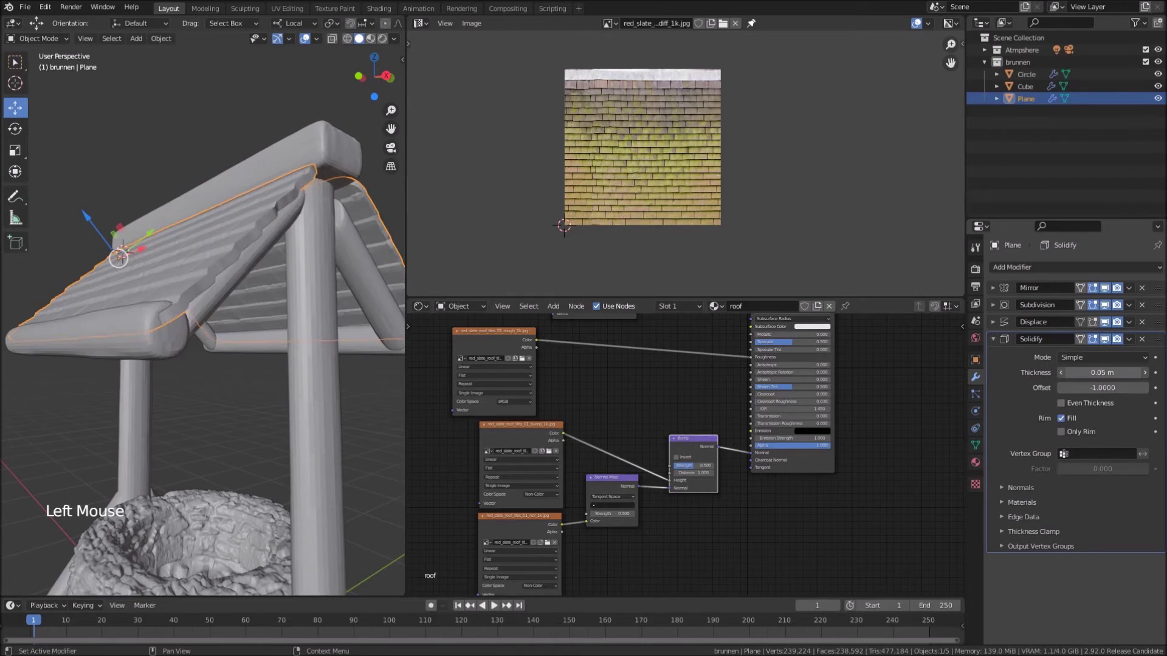
pyautogui.middleClick(304, 335)
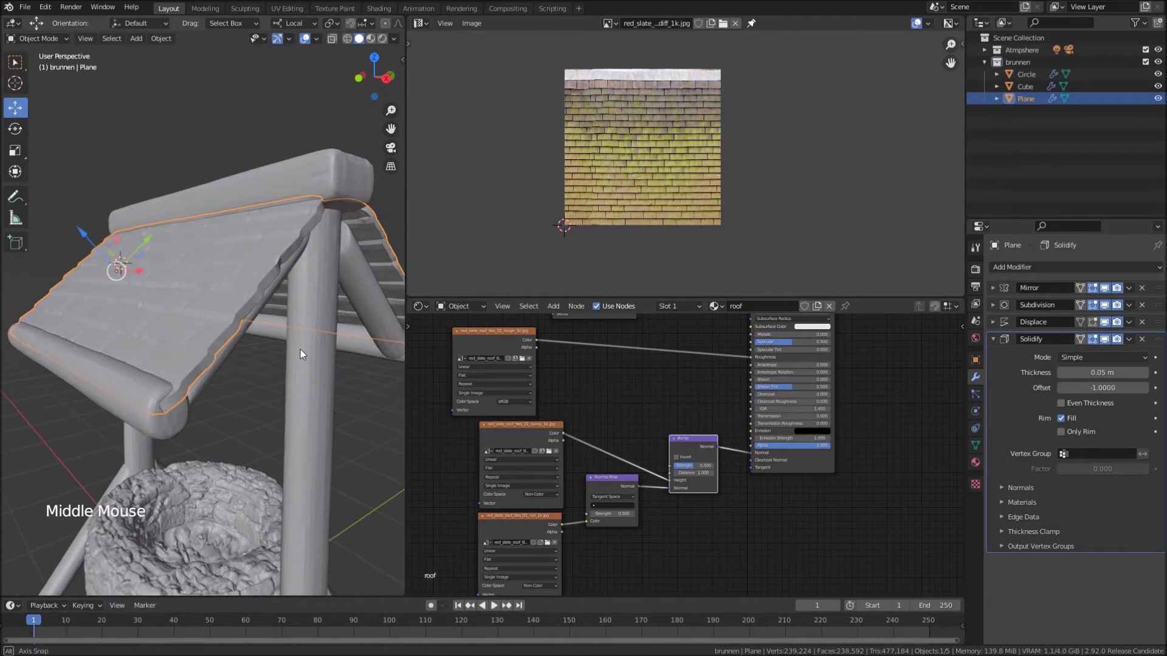
pyautogui.middleClick(262, 393)
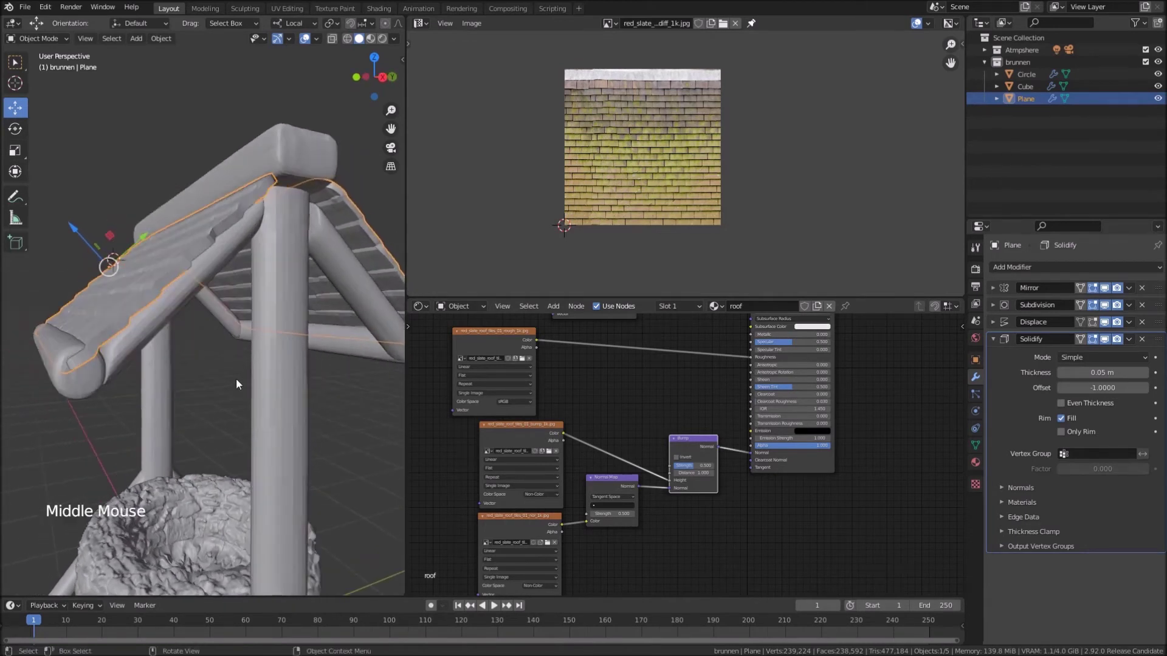
pyautogui.middleClick(234, 379)
pyautogui.click(105, 235)
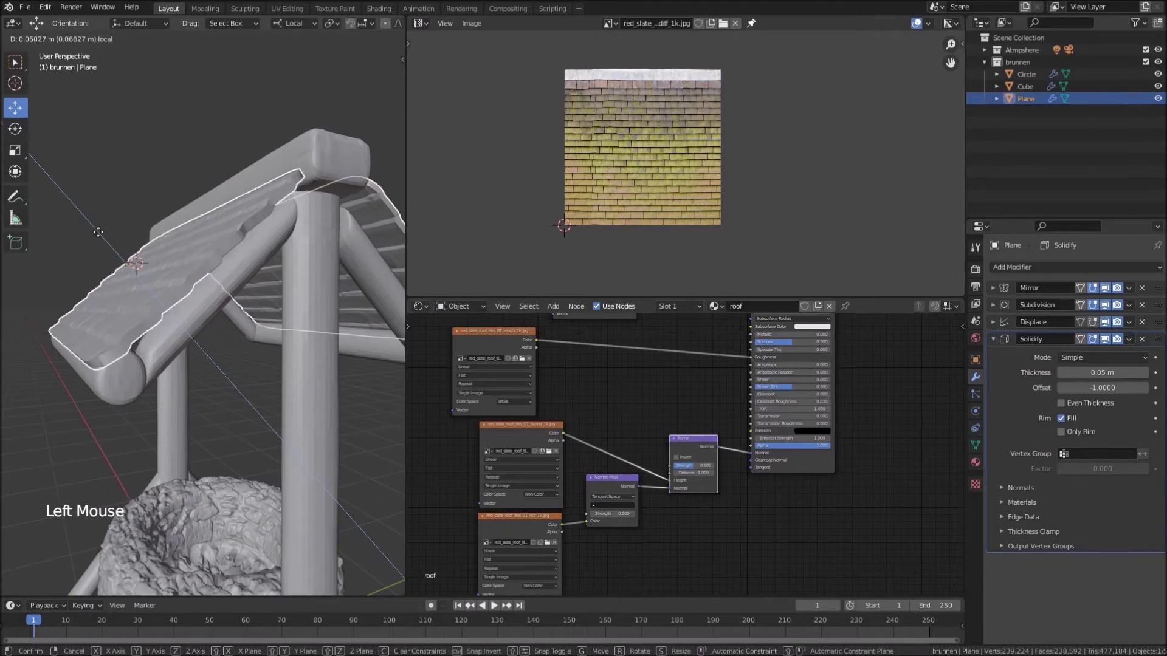
# Nudge the roof along its local axis and inspect the solidified edge up close
pyautogui.middleClick(161, 273)
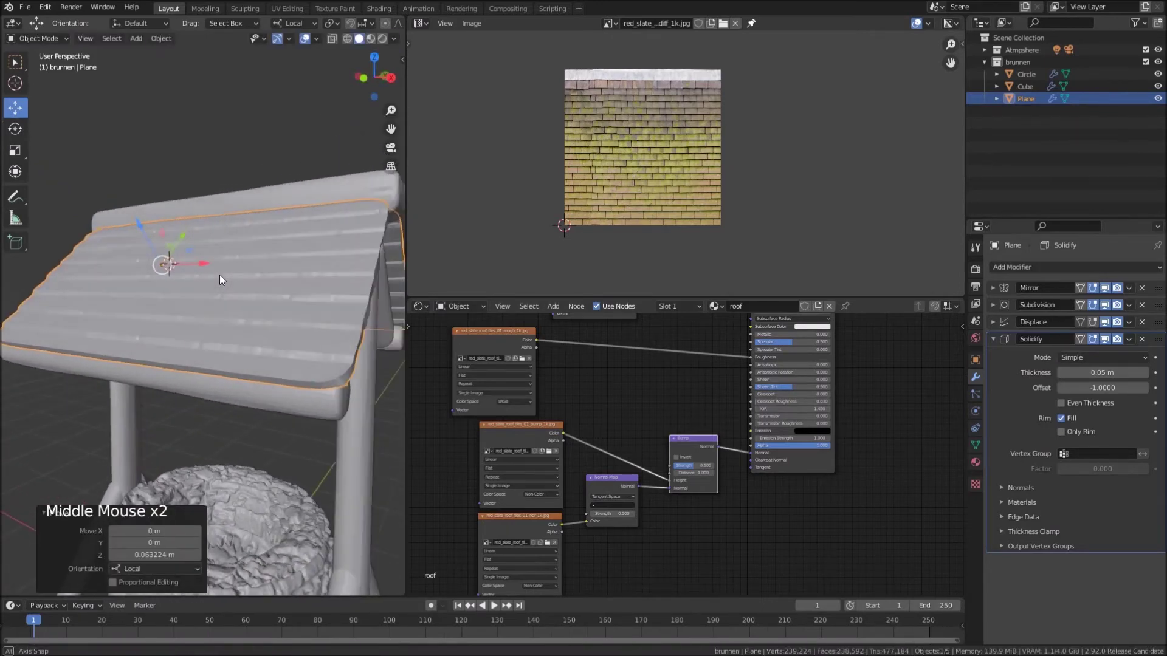
pyautogui.scroll(-3)
pyautogui.middleClick(222, 310)
pyautogui.scroll(3)
pyautogui.middleClick(262, 307)
pyautogui.scroll(3)
pyautogui.middleClick(260, 302)
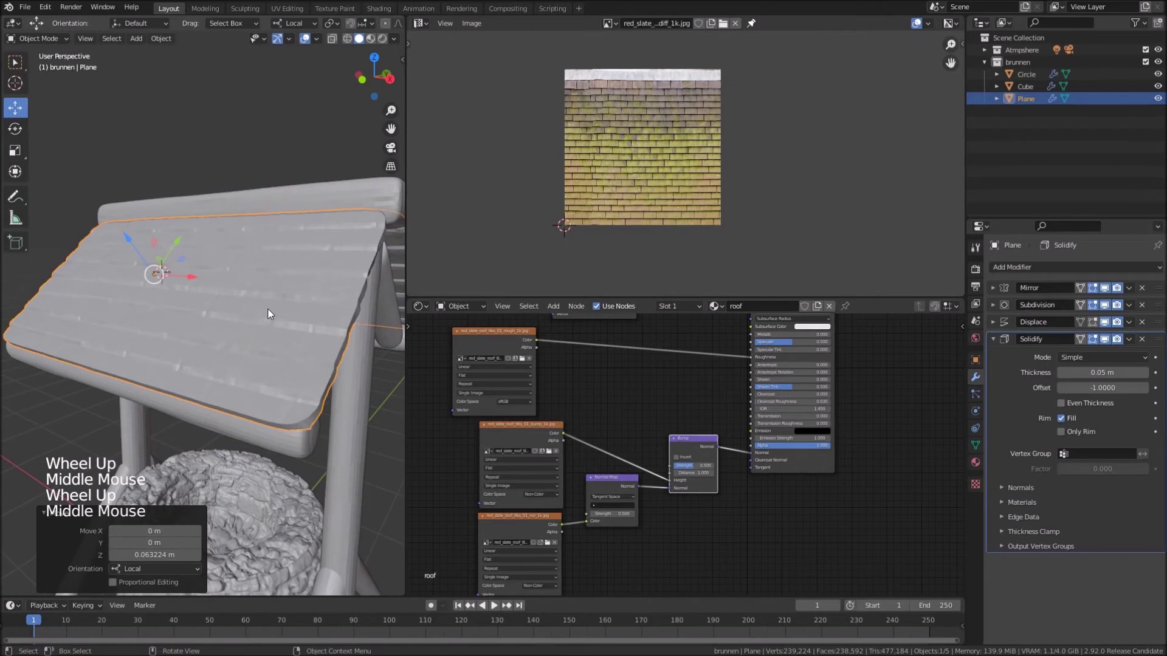
pyautogui.rightClick(272, 313)
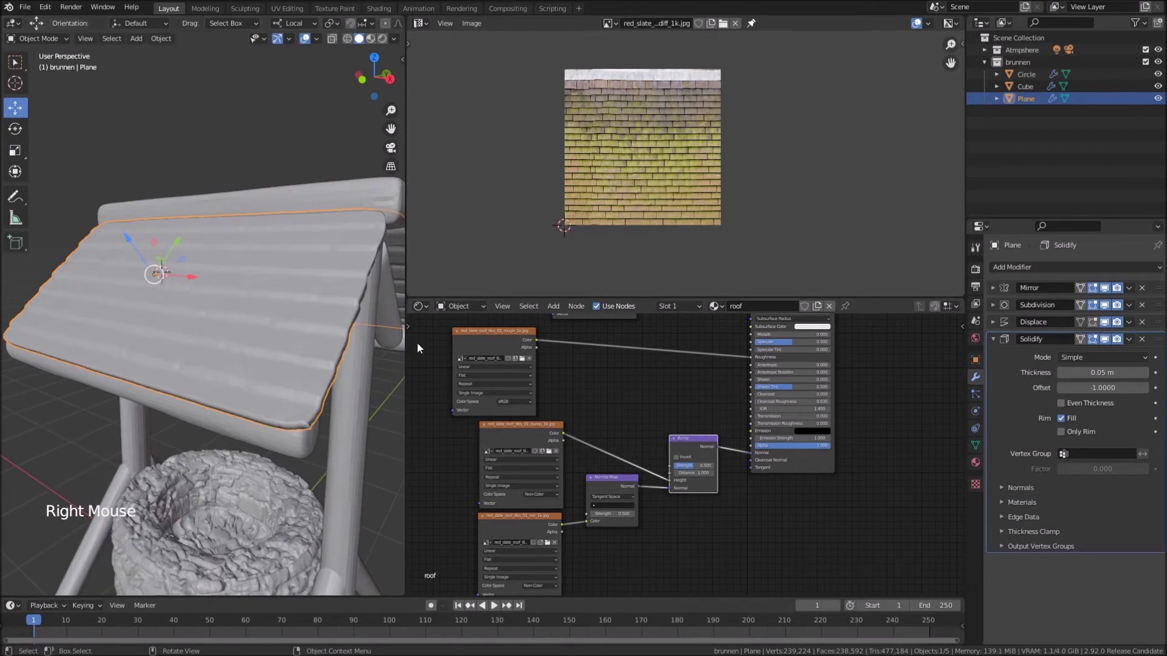
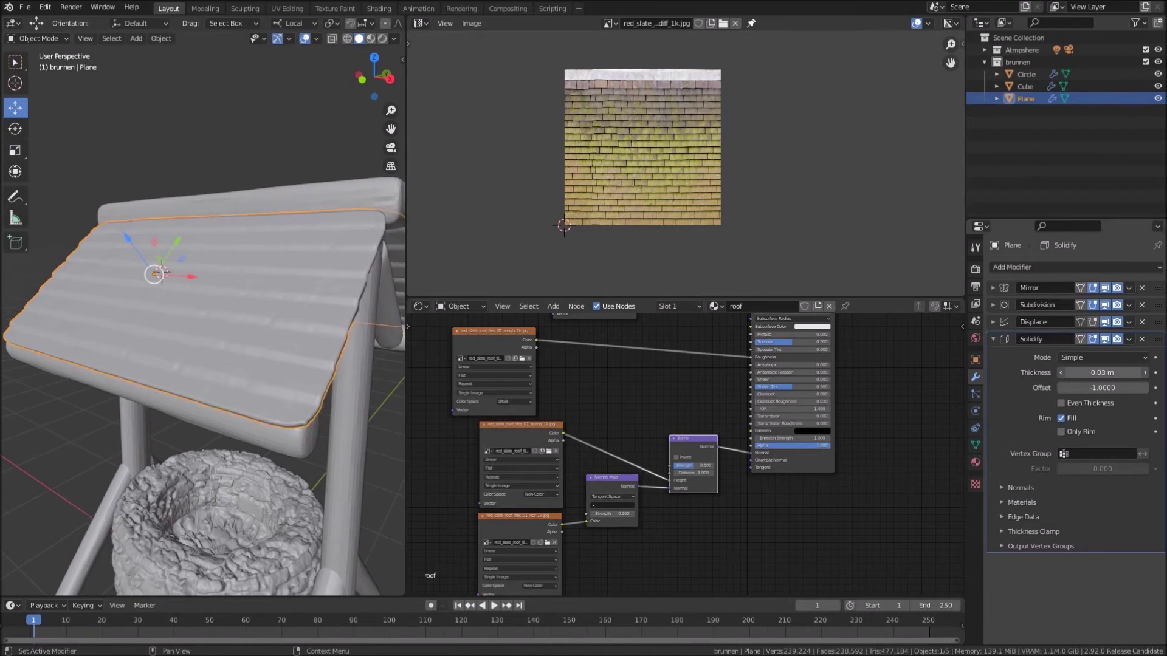
pyautogui.middleClick(326, 374)
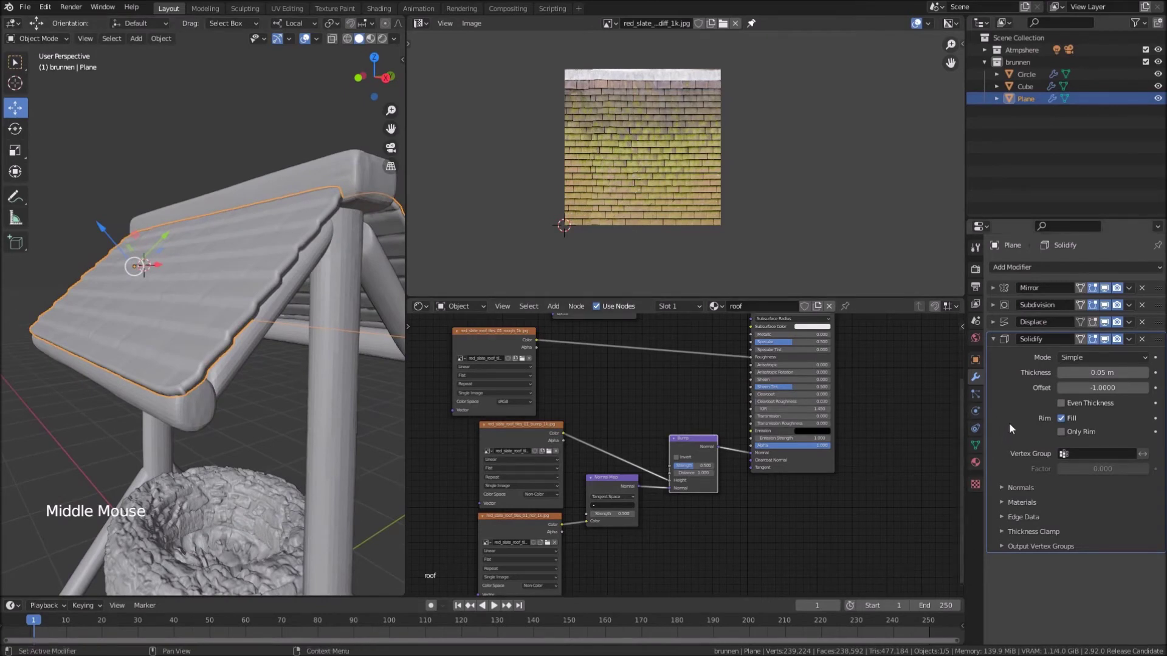
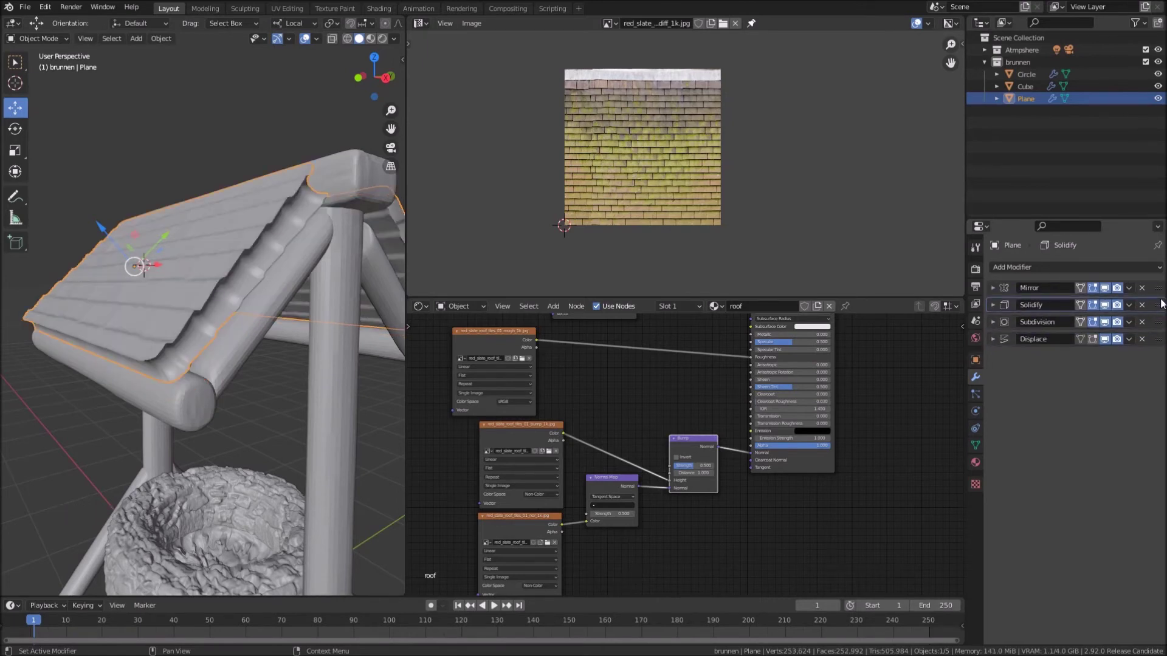
# Move Solidify to the bottom of the stack after Displace and raise Displace strength to 0.4
pyautogui.click(1163, 309)
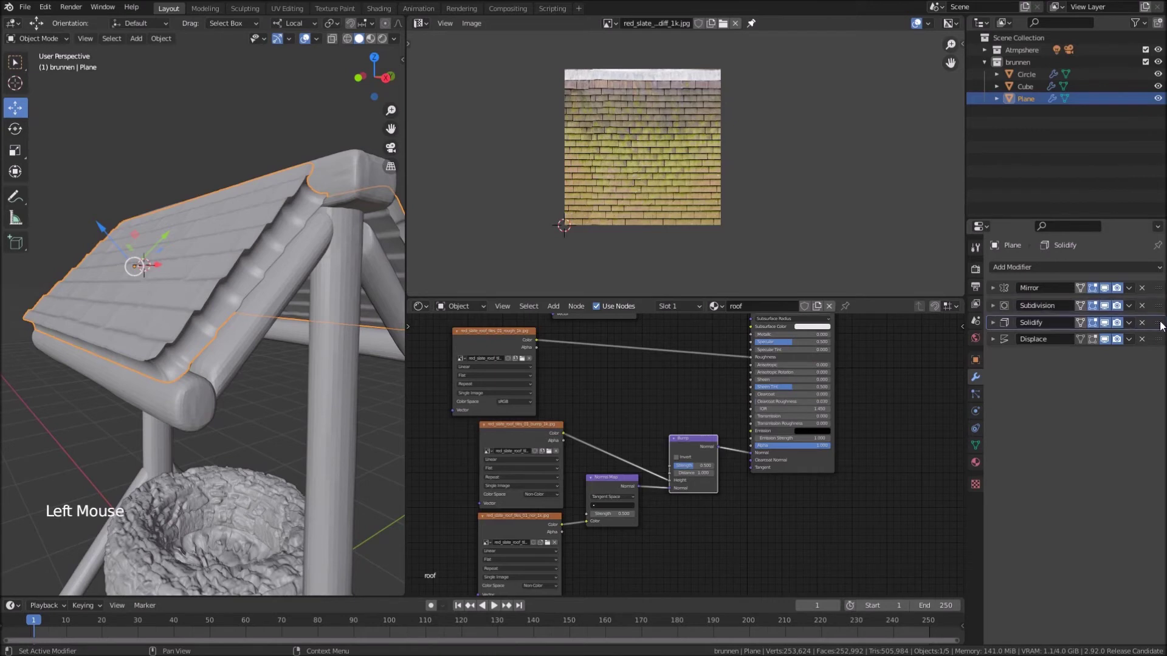
pyautogui.click(1161, 325)
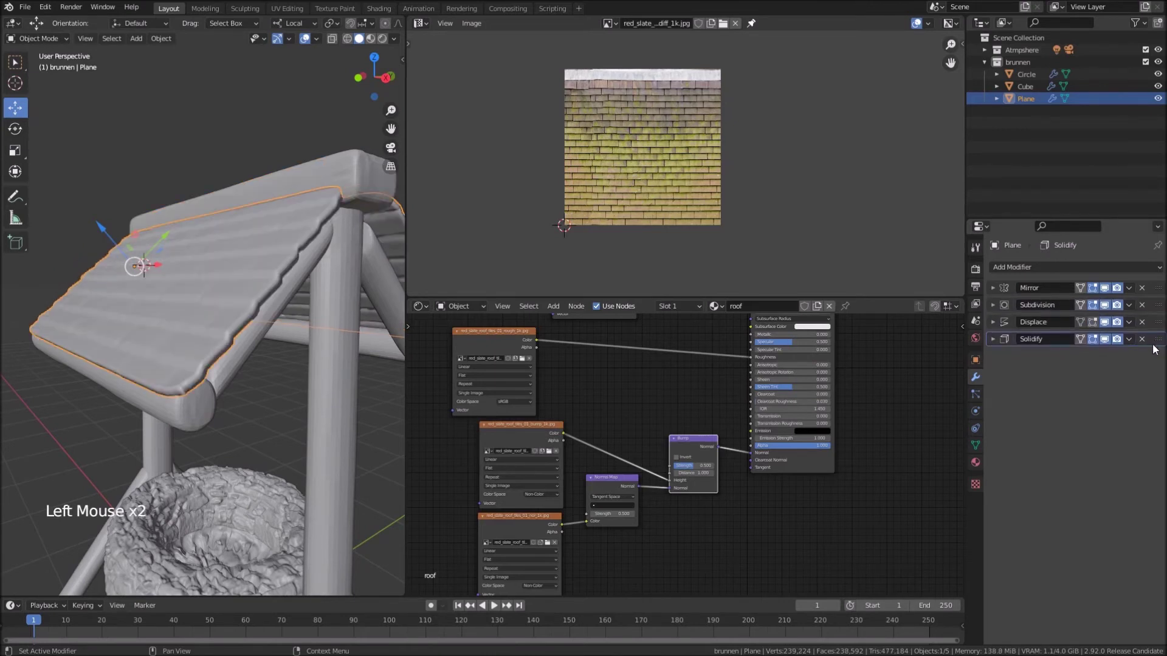
pyautogui.click(994, 325)
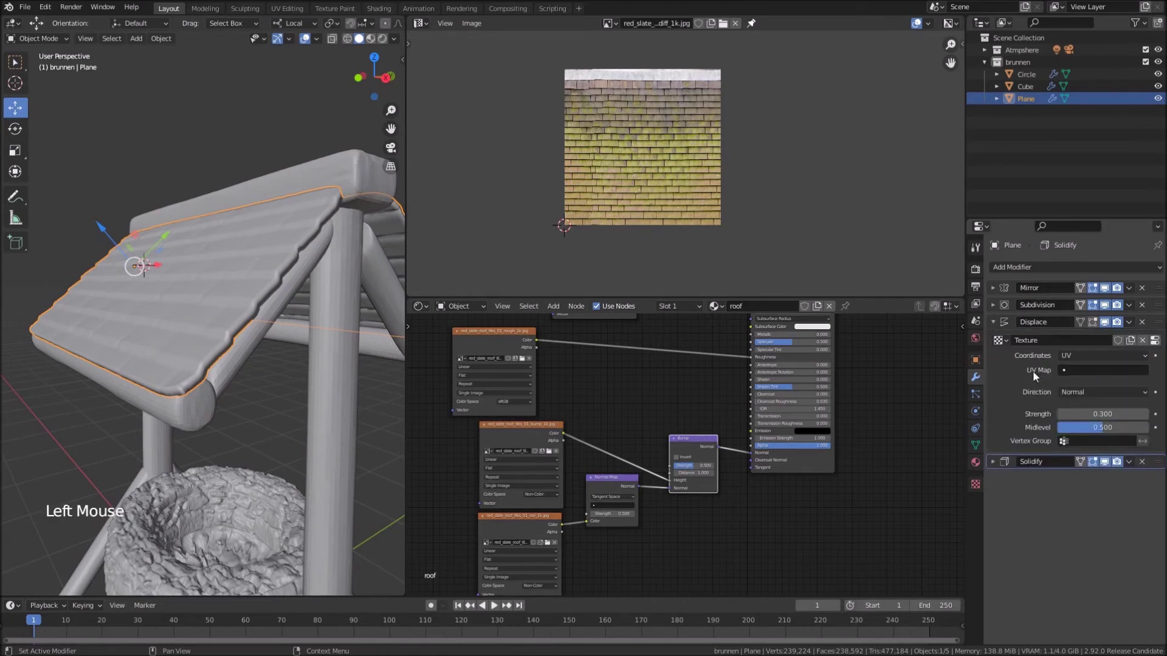
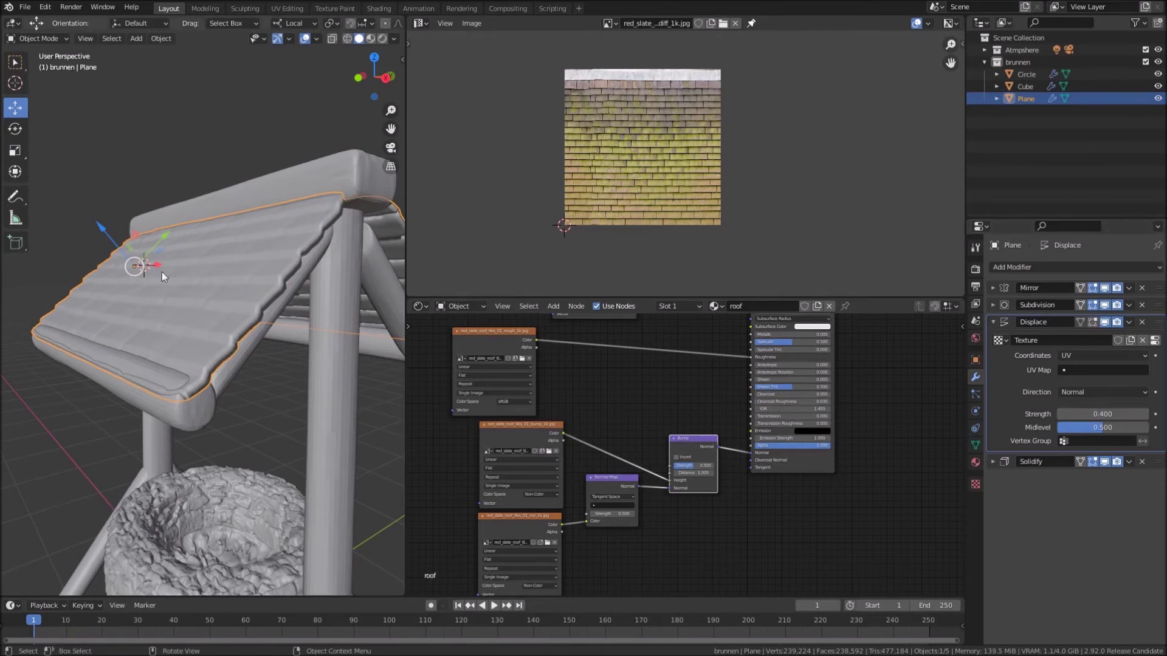
pyautogui.middleClick(263, 297)
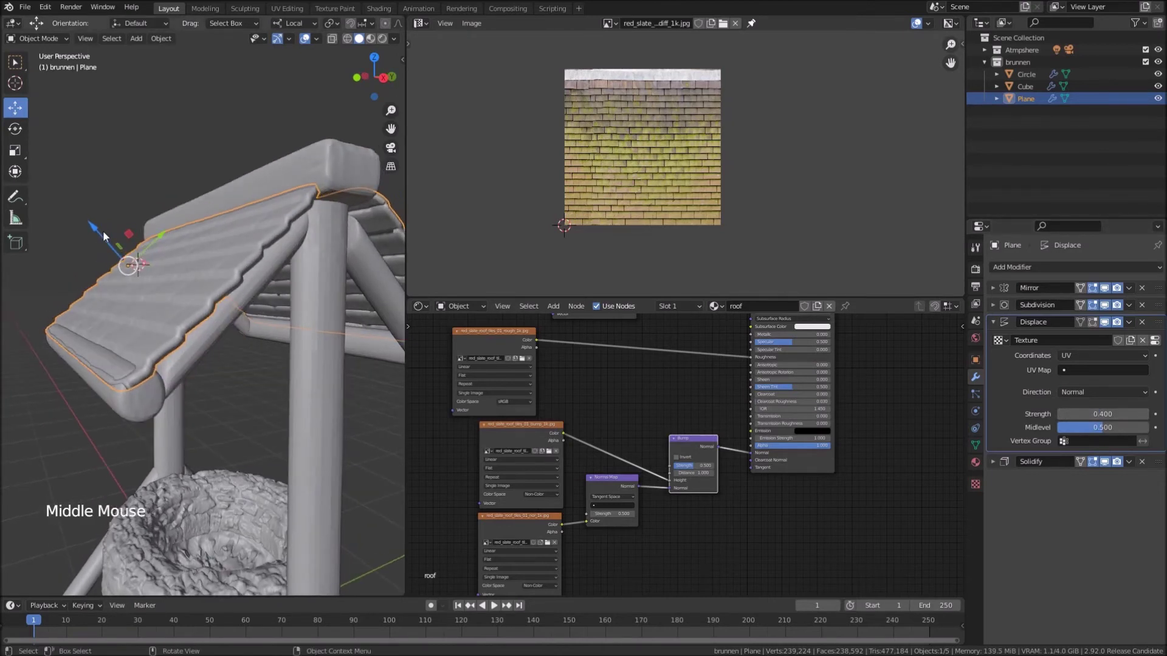
pyautogui.click(100, 233)
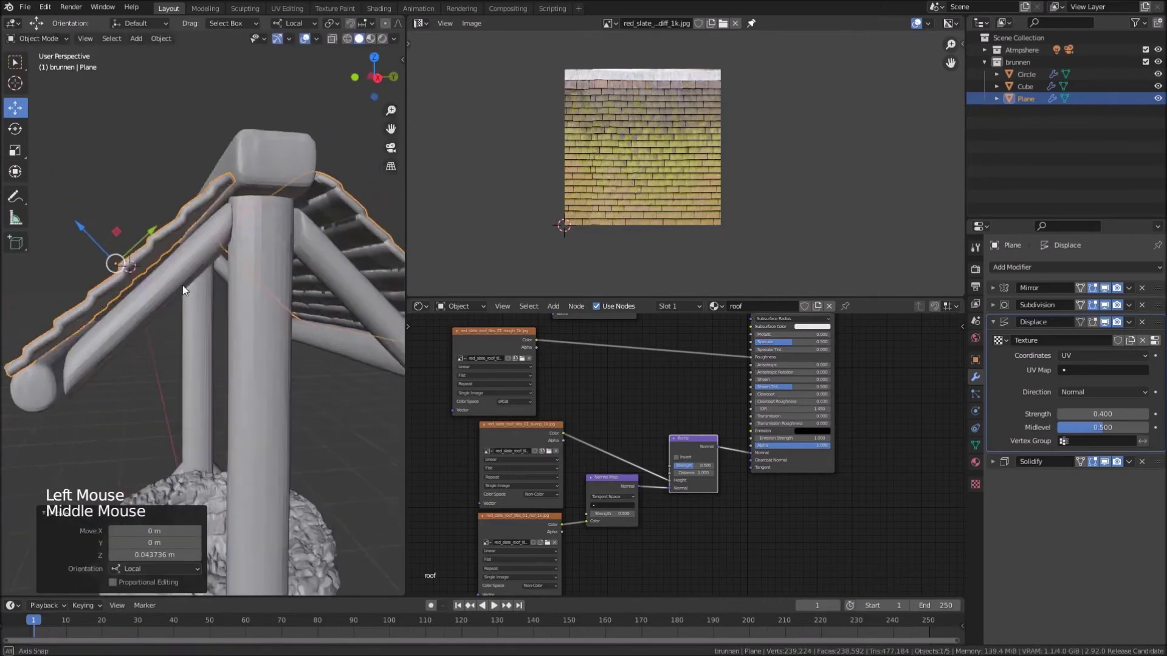
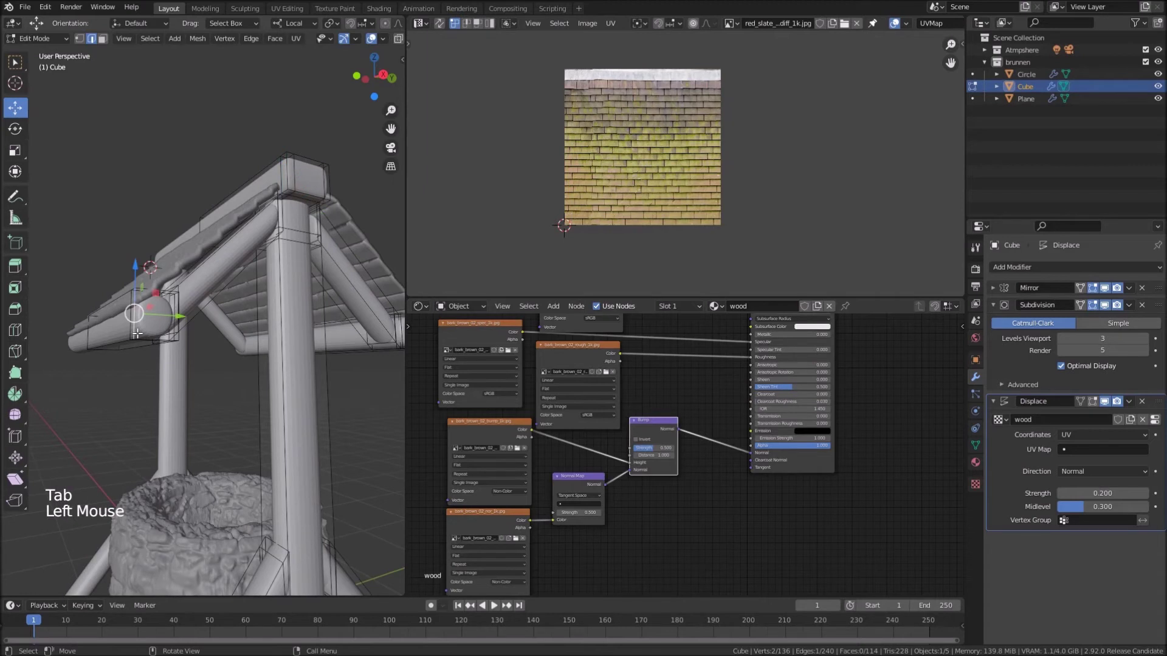
# Select the round peg, move it onto the diagonal brace in side view and shrink it to fit
pyautogui.press('l')
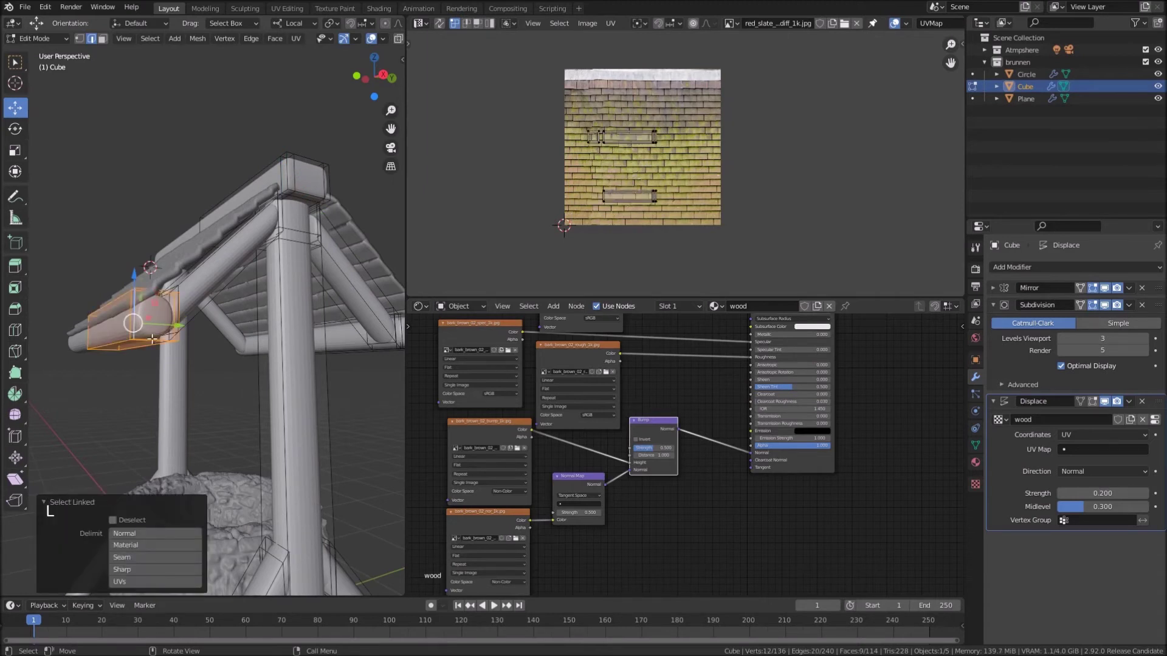
pyautogui.press('KP_3')
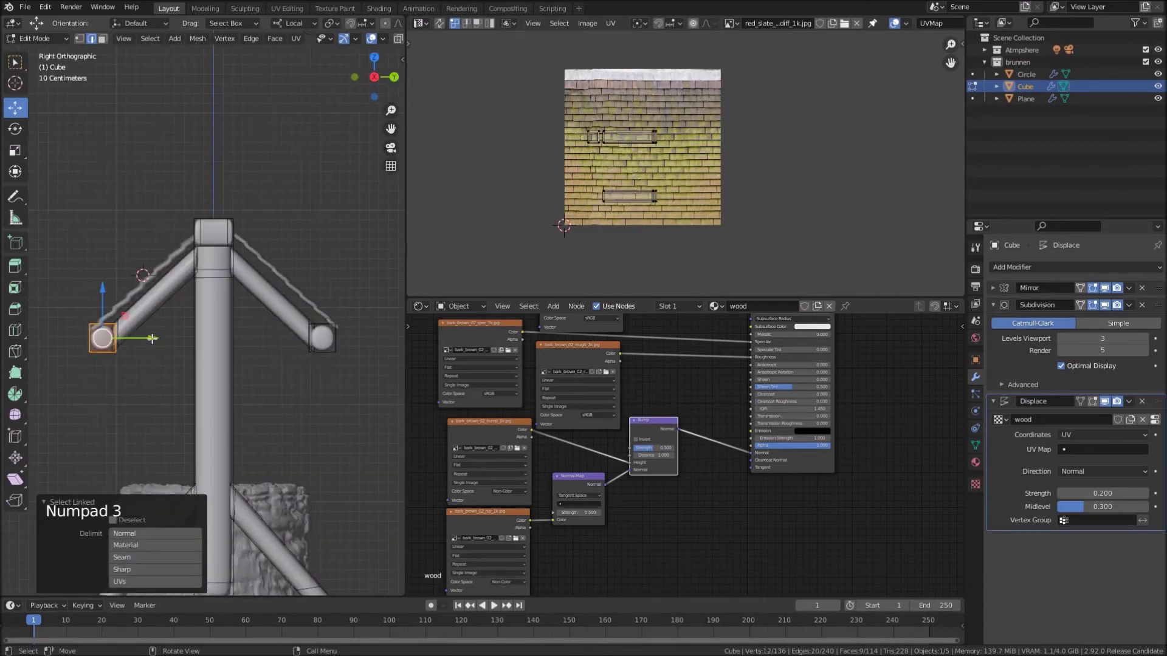
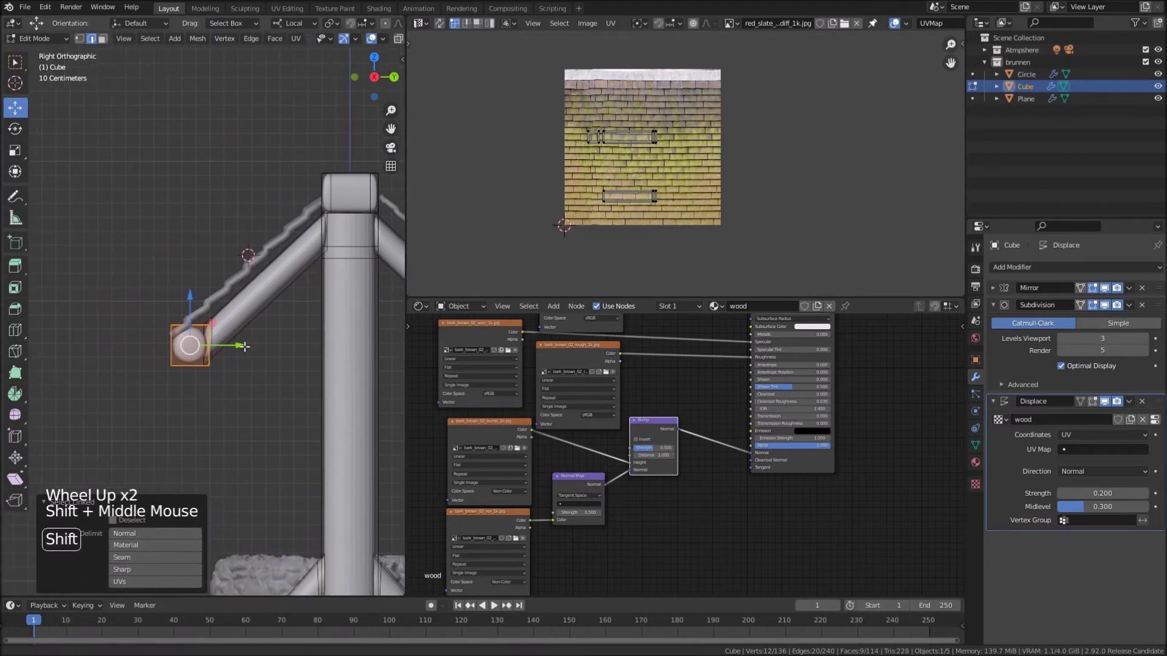
pyautogui.press('shift+d')
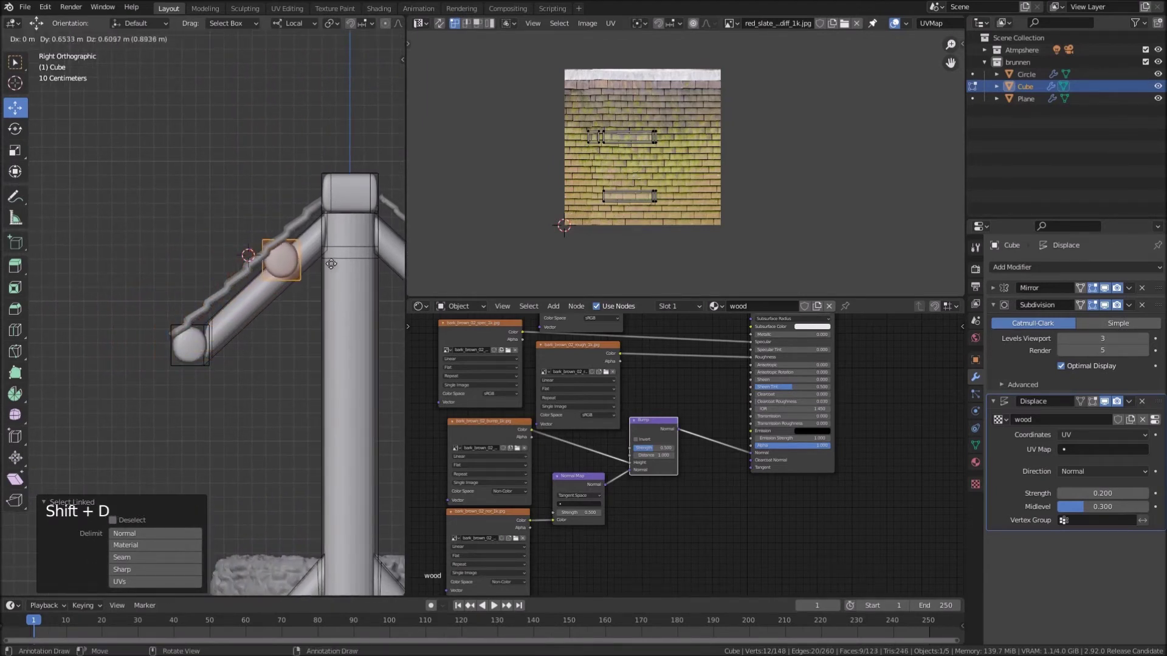
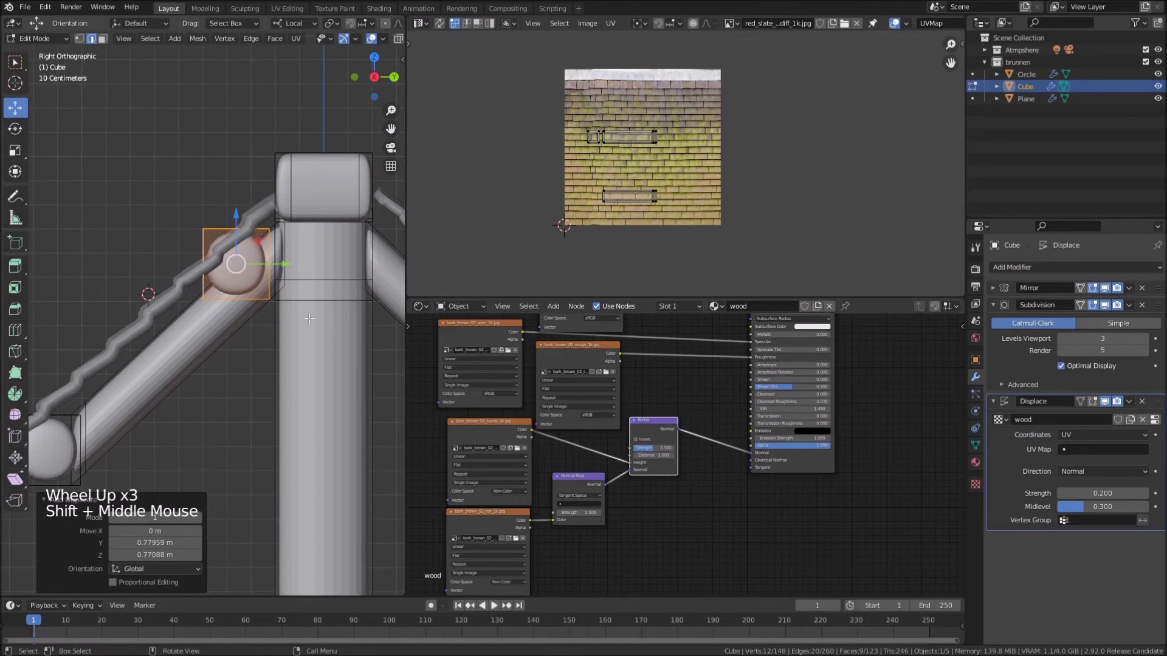
pyautogui.press('s')
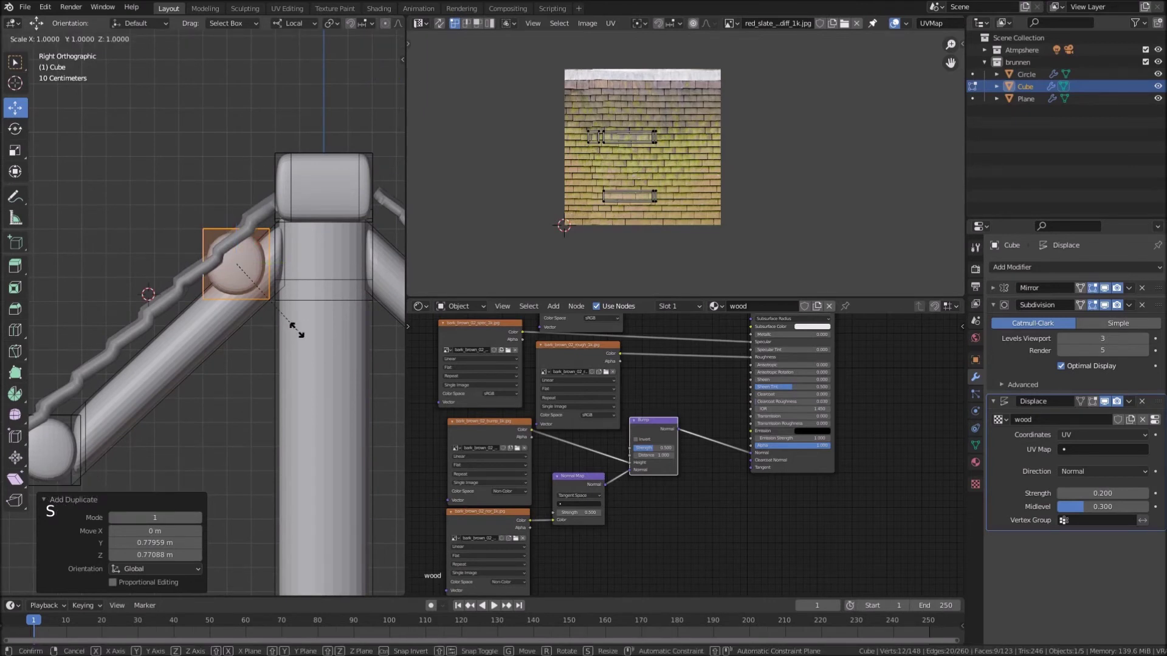
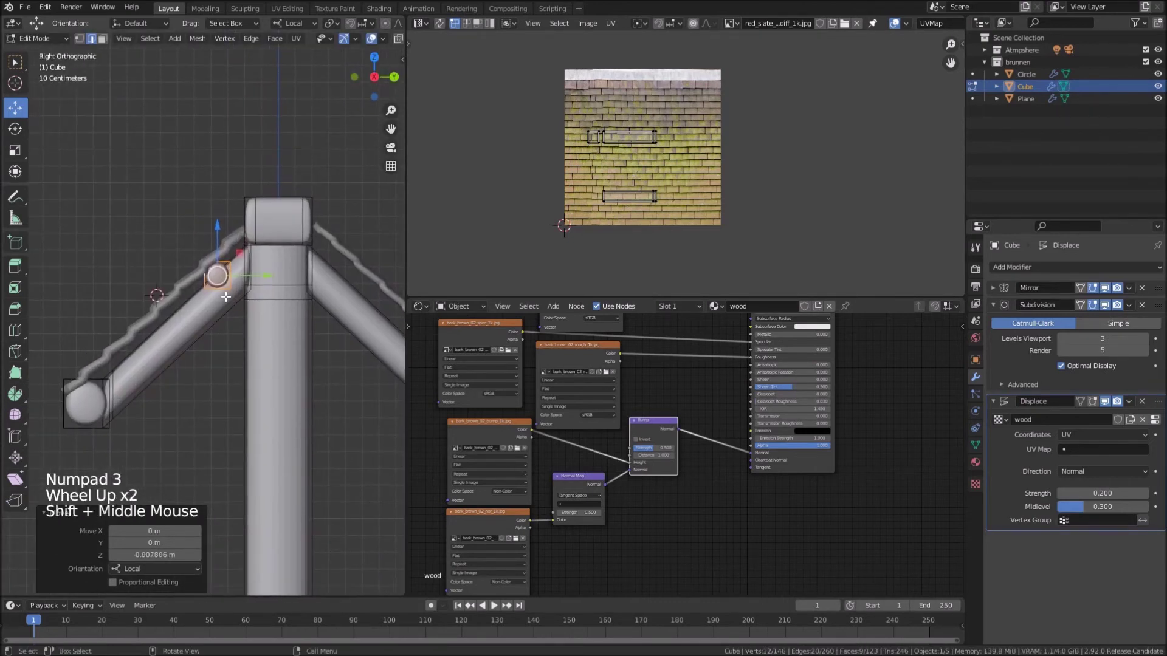
# Duplicate the peg along both diagonal braces with Shift+D and leave Edit Mode to review the frame
pyautogui.press('shift+d')
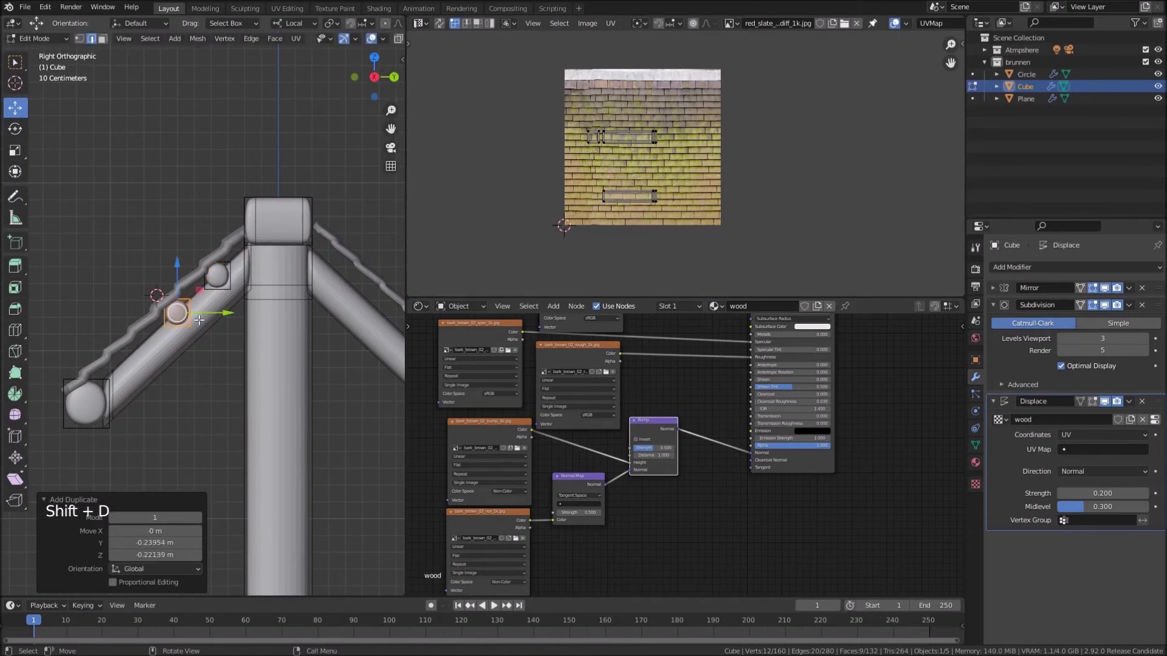
pyautogui.press('shift+d')
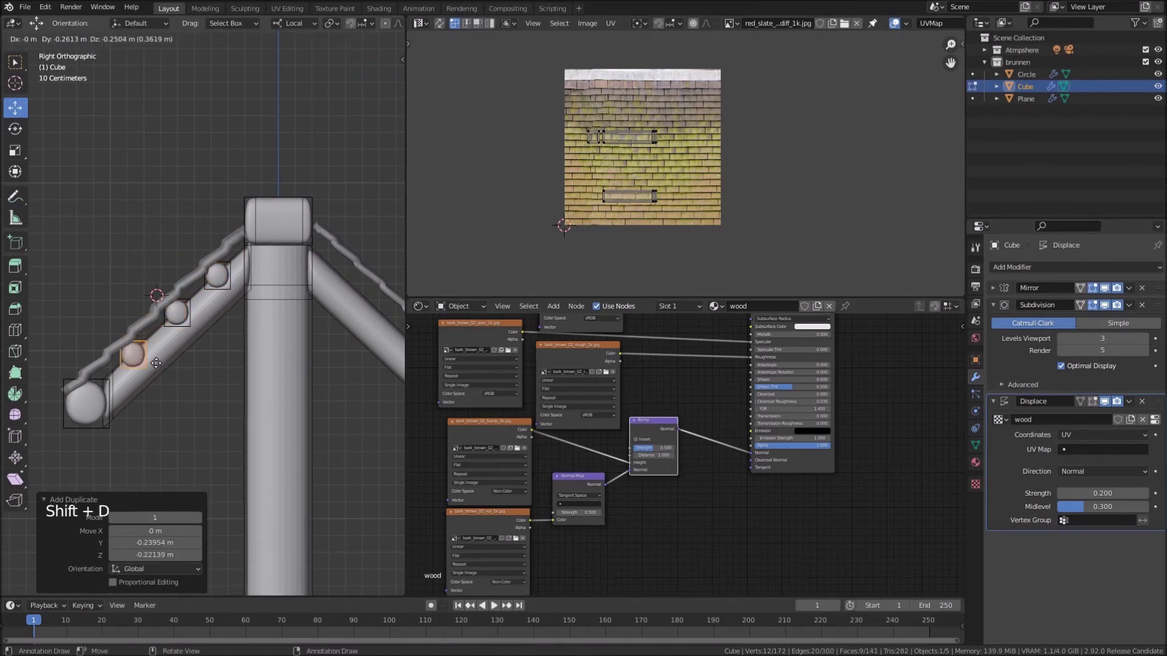
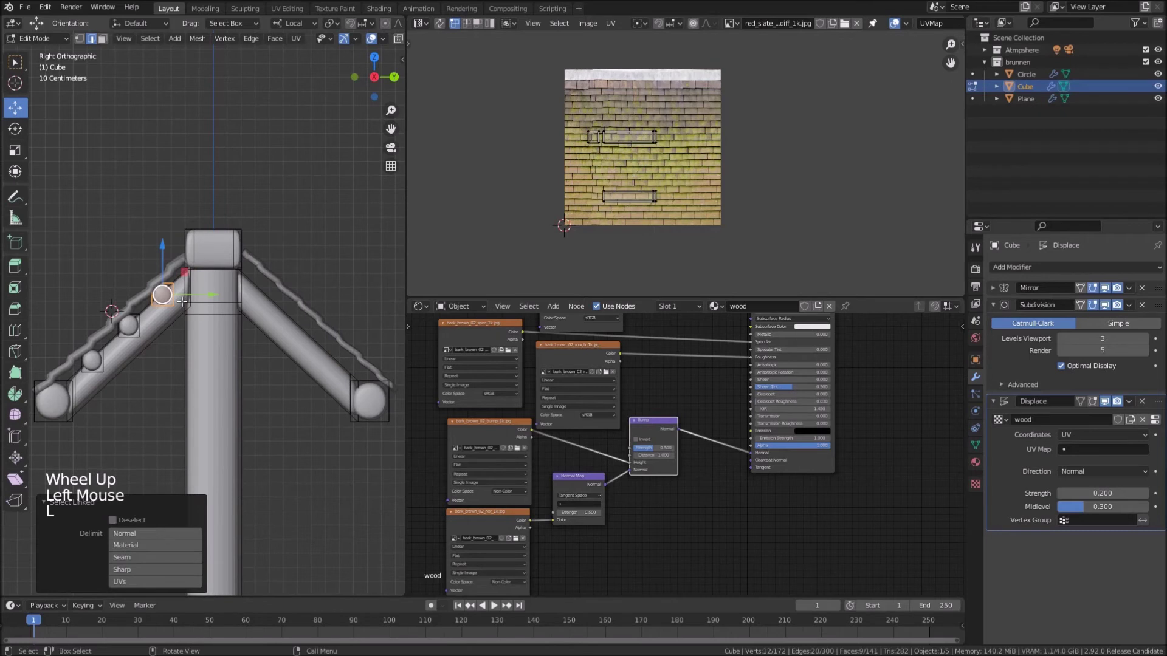
pyautogui.press('shift+d')
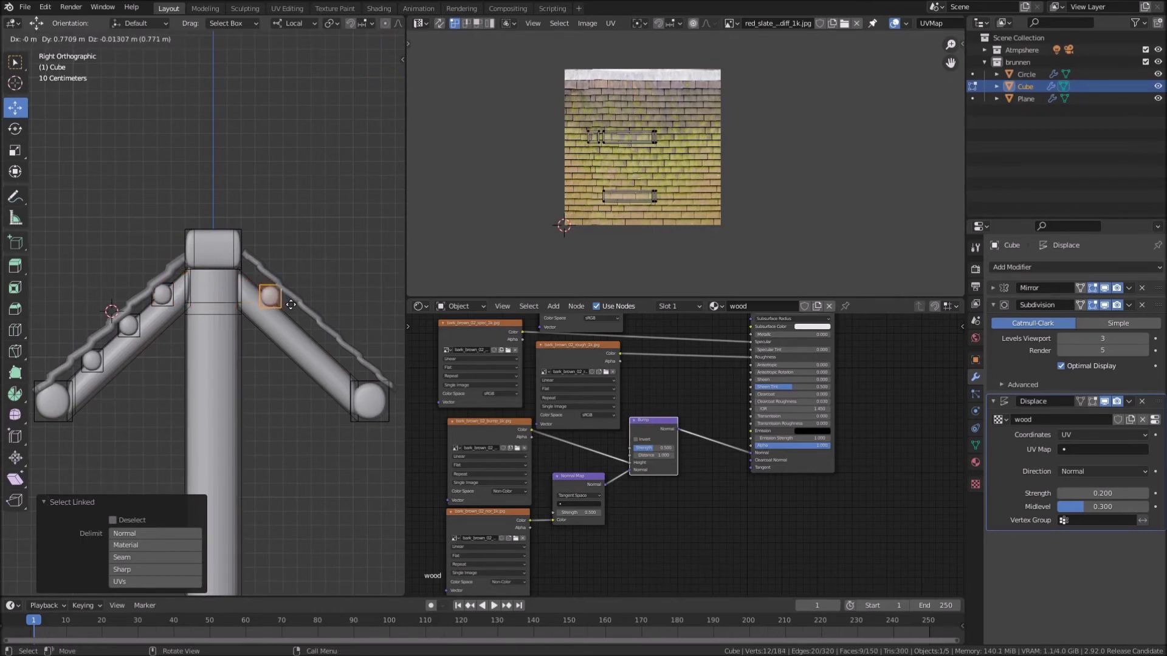
pyautogui.press('shift+d')
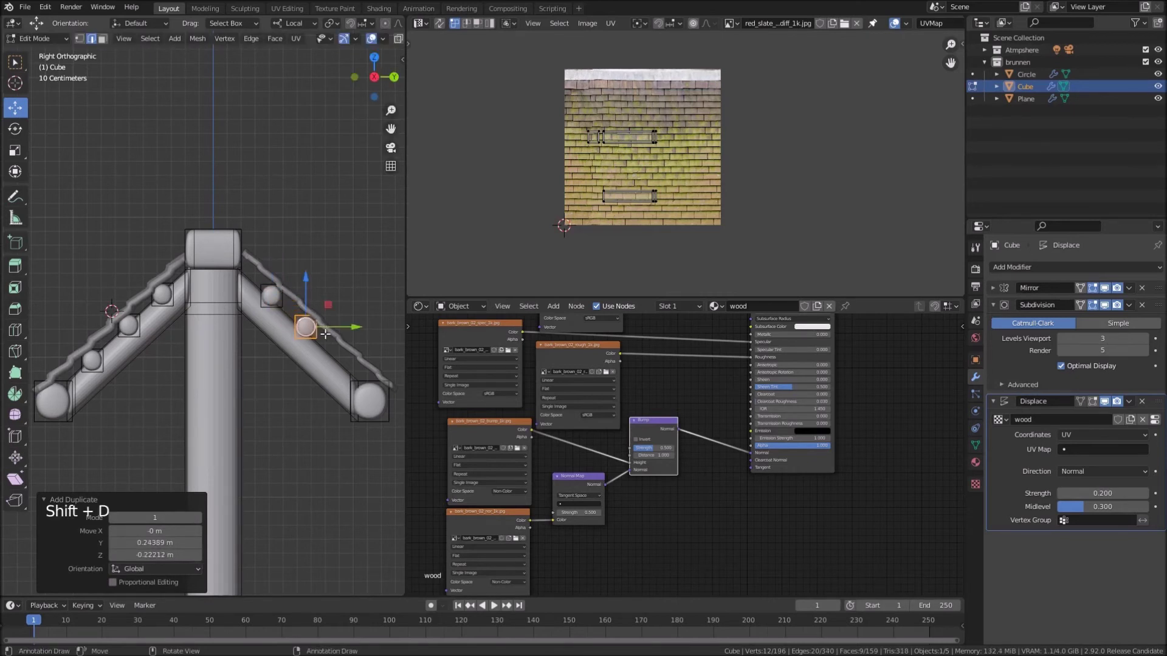
pyautogui.press('shift+d')
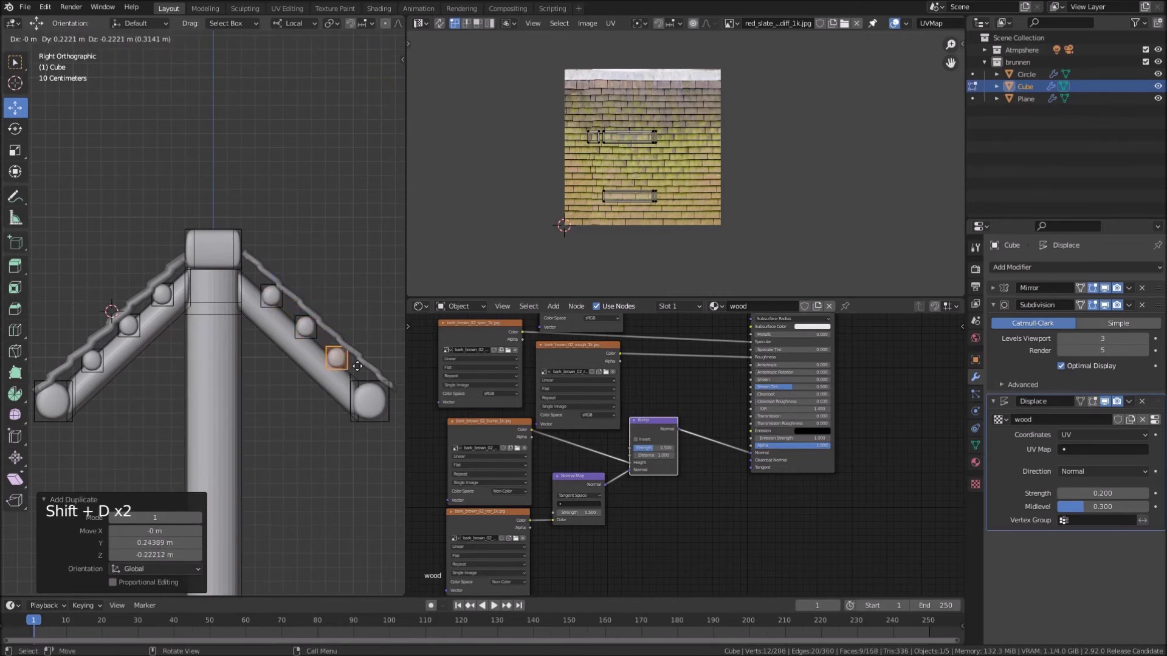
pyautogui.scroll(-3)
pyautogui.press('Tab')
pyautogui.middleClick(176, 384)
pyautogui.middleClick(188, 277)
pyautogui.middleClick(172, 290)
pyautogui.scroll(-3)
pyautogui.middleClick(227, 309)
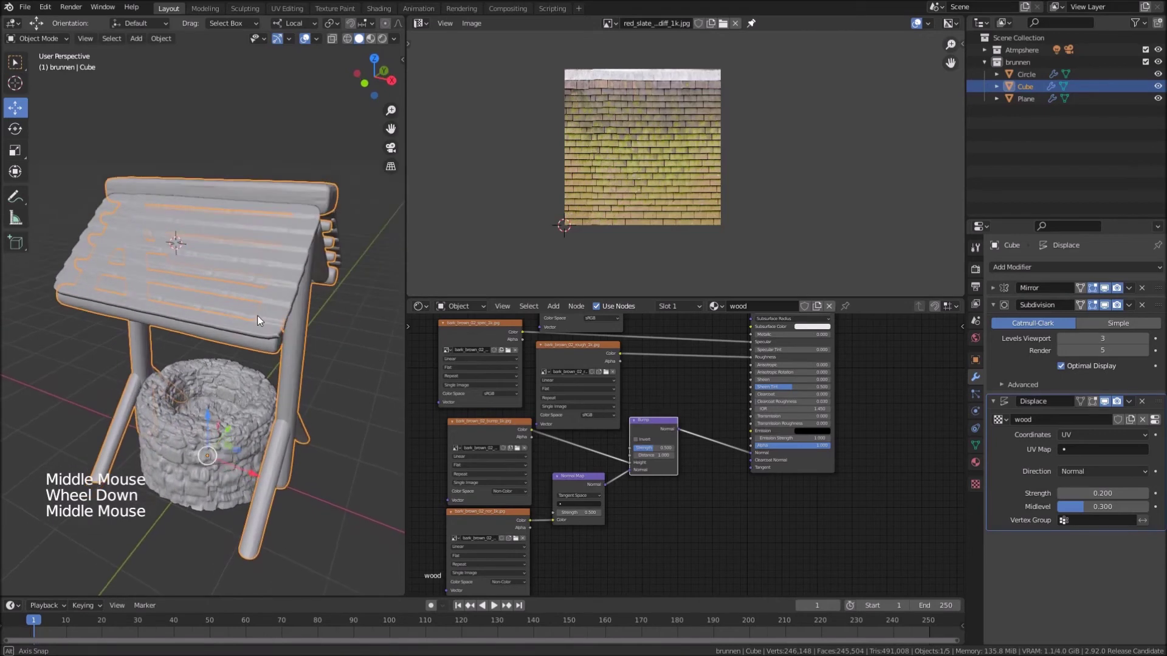
# Raise subdivision levels to 5 on the frame and roof and set roof Displace strength to 0.5
pyautogui.scroll(3)
pyautogui.middleClick(235, 298)
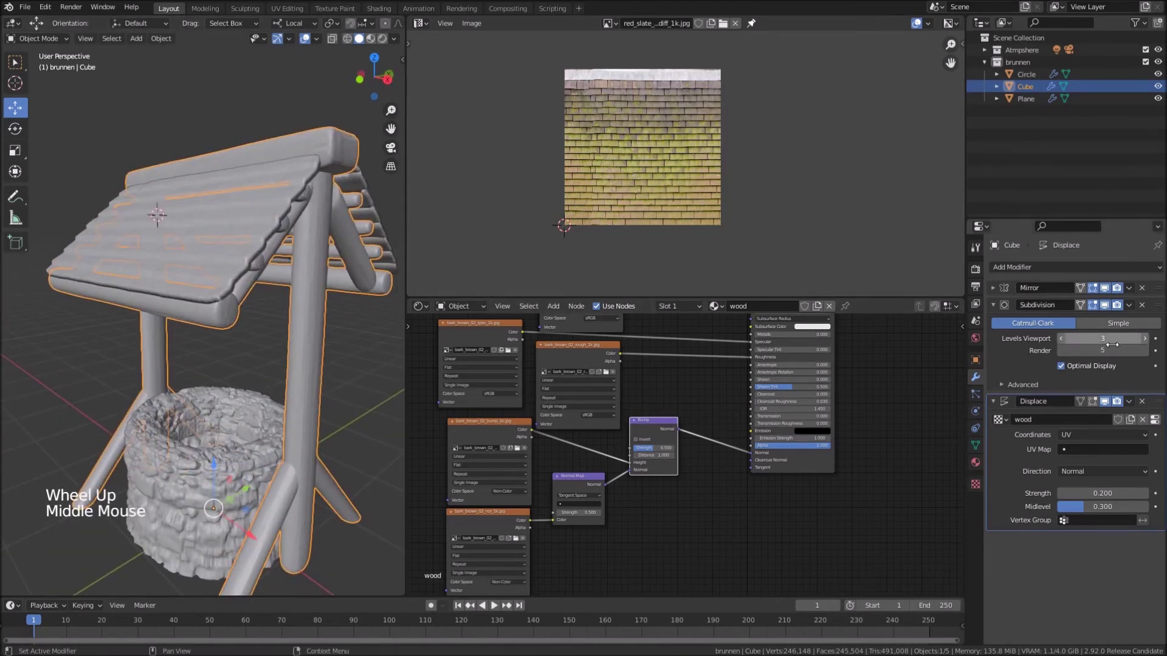
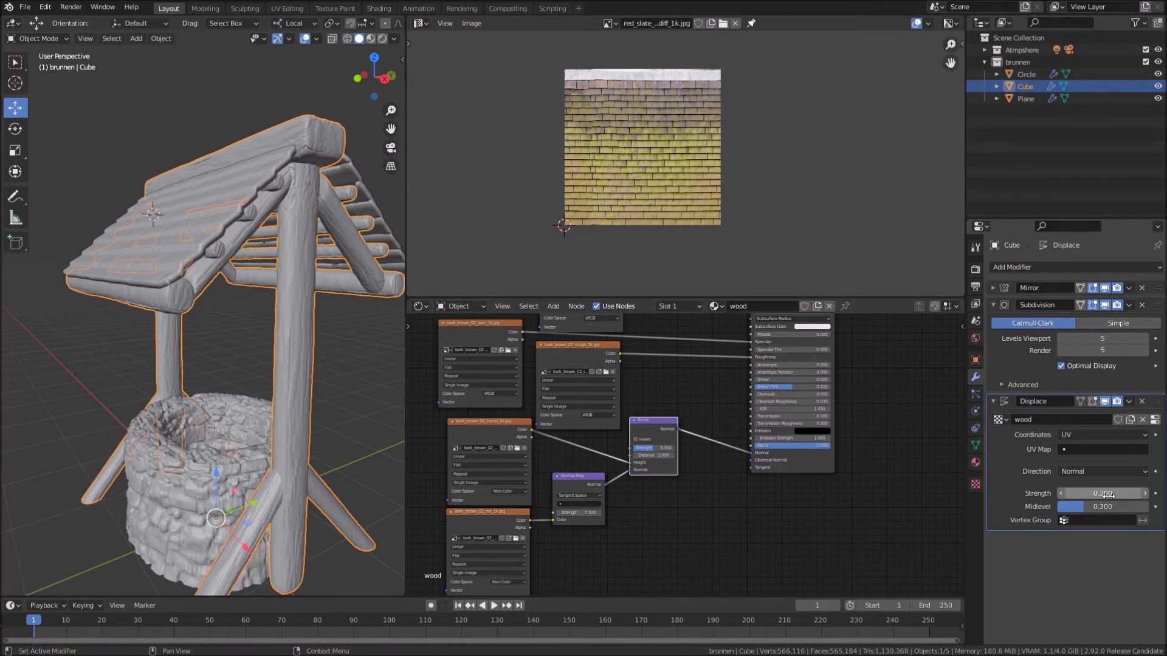
pyautogui.click(229, 174)
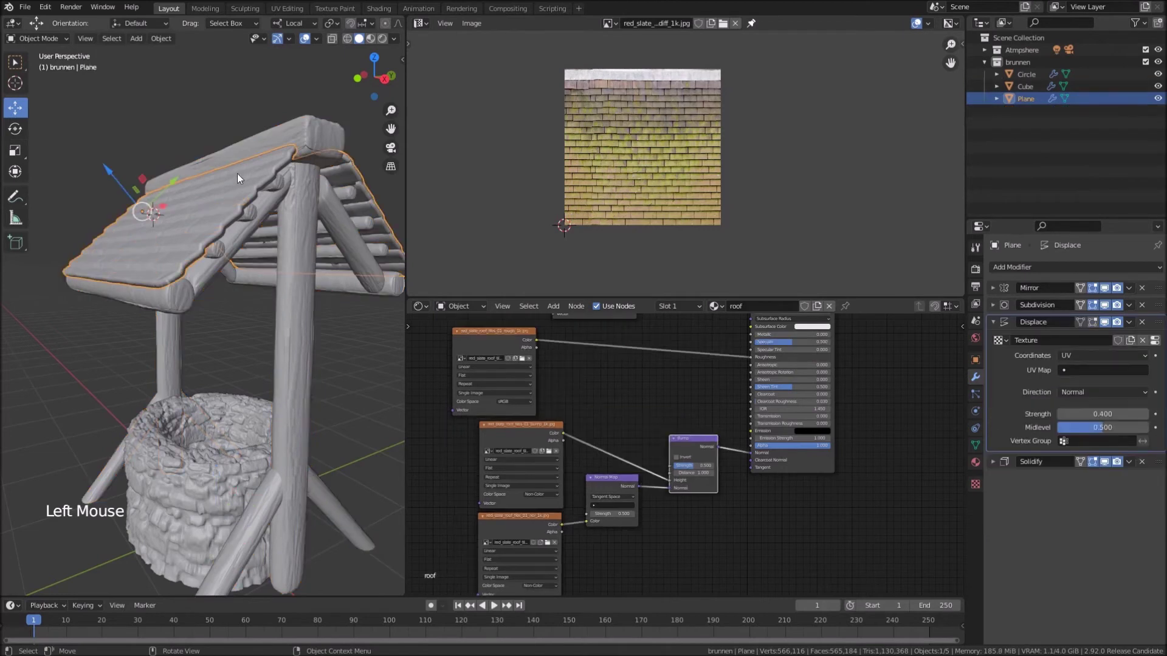
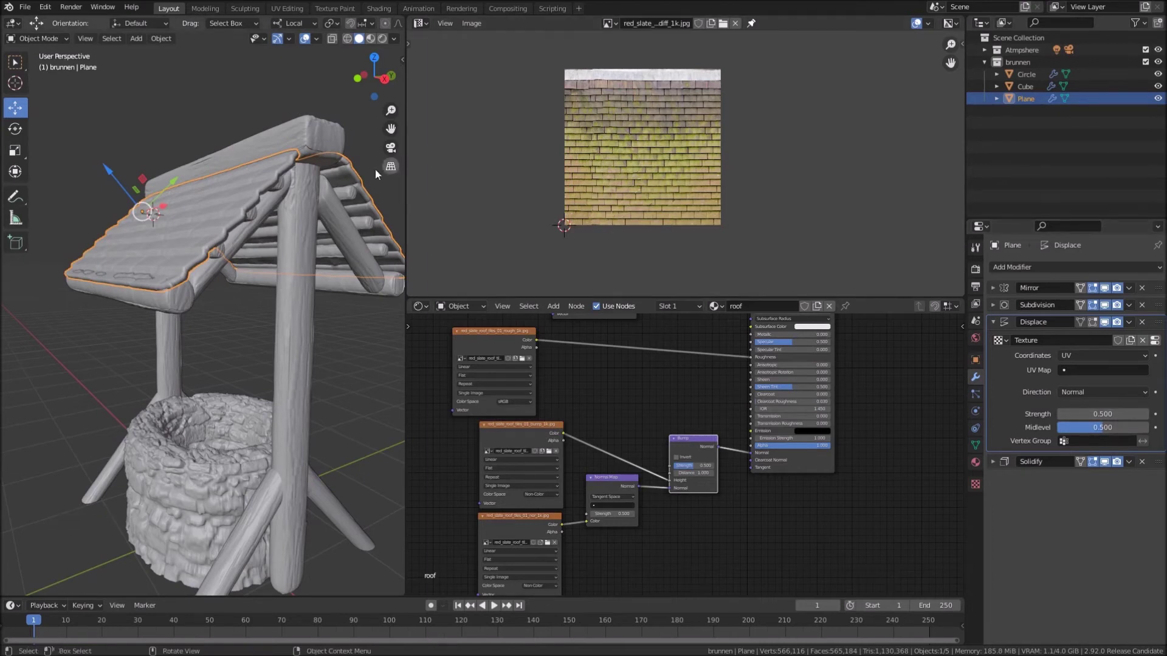
pyautogui.click(1003, 308)
pyautogui.click(999, 307)
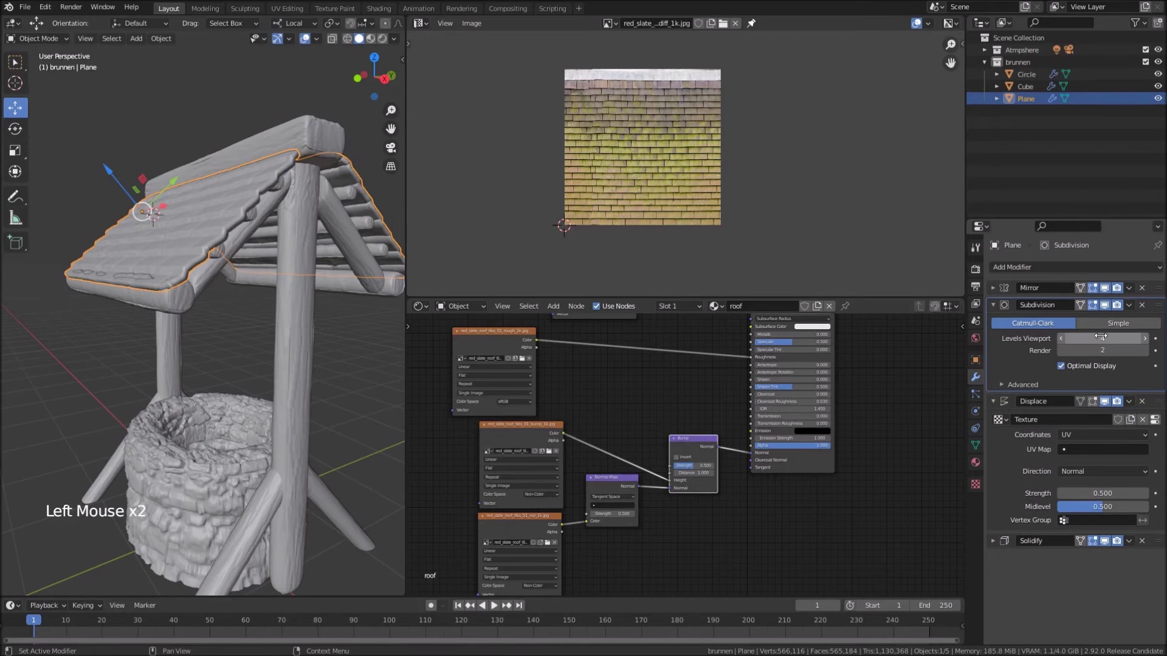
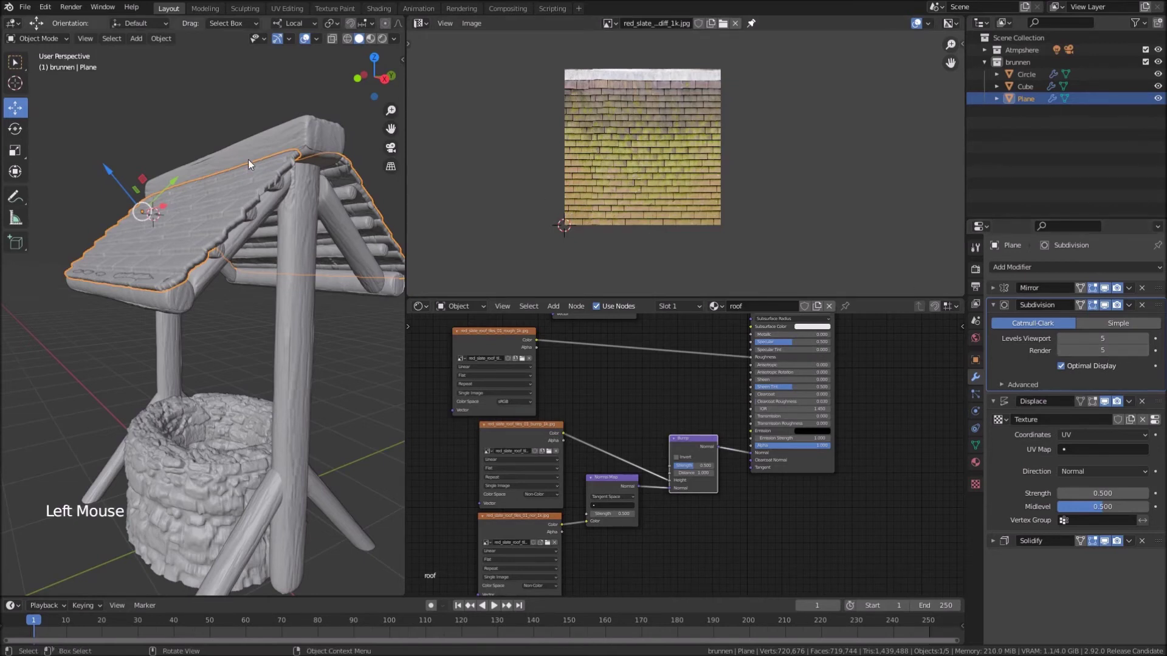
pyautogui.click(119, 179)
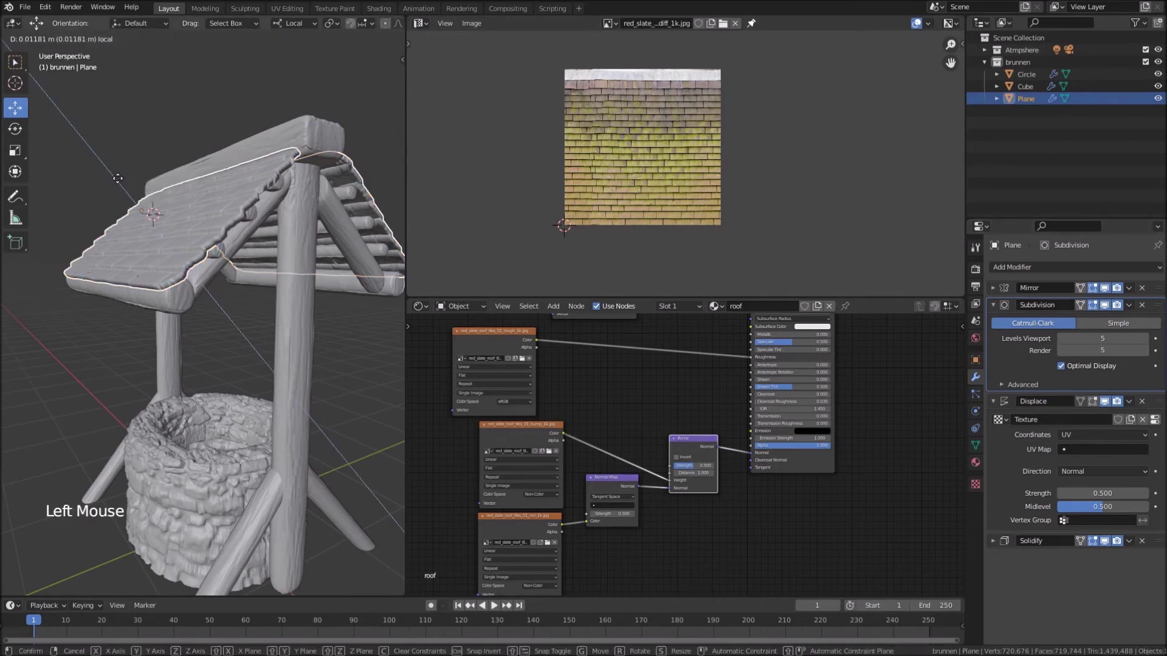
# Switch to Material Preview and orbit around the fully textured well with its slate roof
pyautogui.middleClick(187, 201)
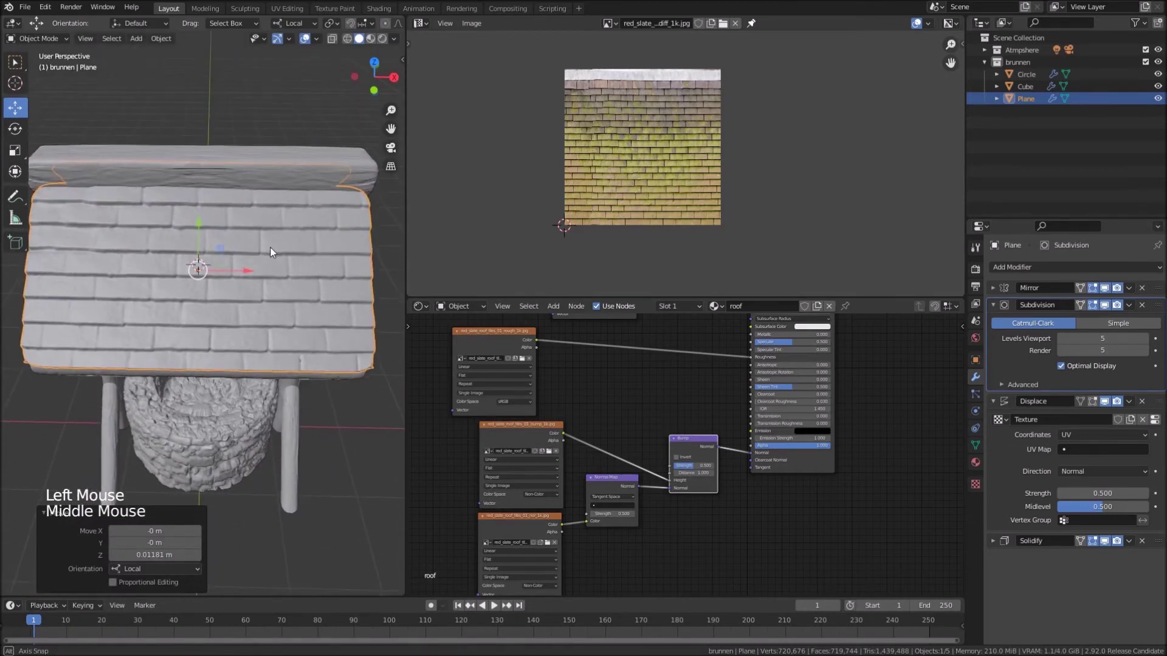
pyautogui.scroll(3)
pyautogui.middleClick(254, 230)
pyautogui.middleClick(342, 250)
pyautogui.middleClick(289, 250)
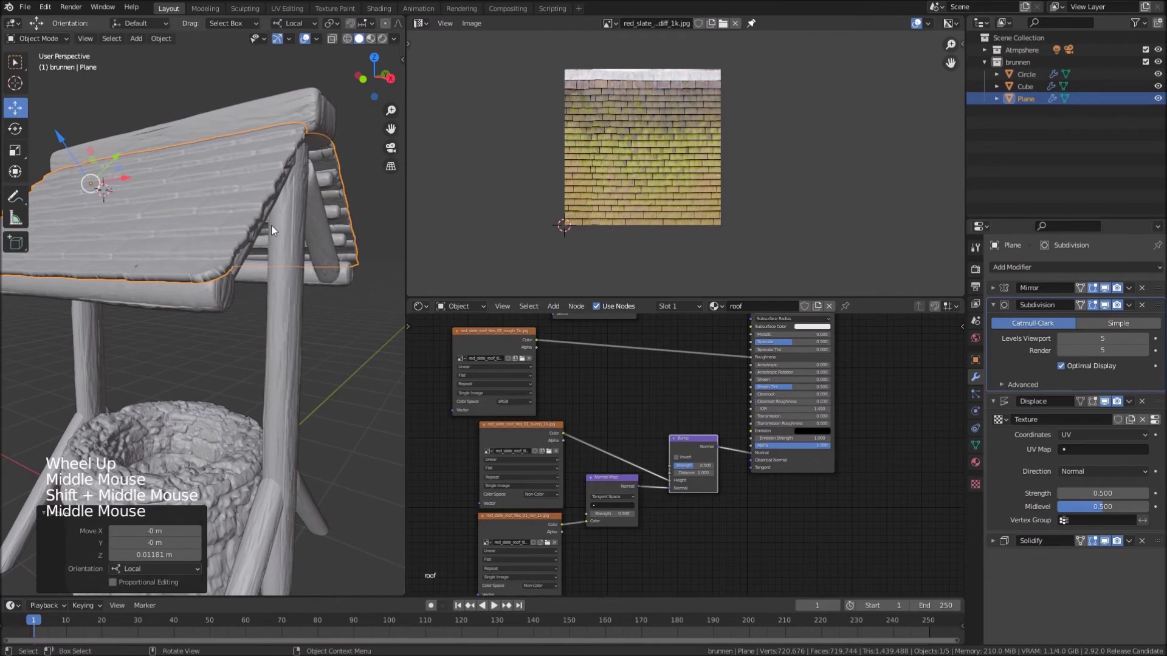
pyautogui.scroll(-3)
pyautogui.middleClick(285, 263)
pyautogui.middleClick(275, 276)
pyautogui.middleClick(294, 227)
pyautogui.click(388, 45)
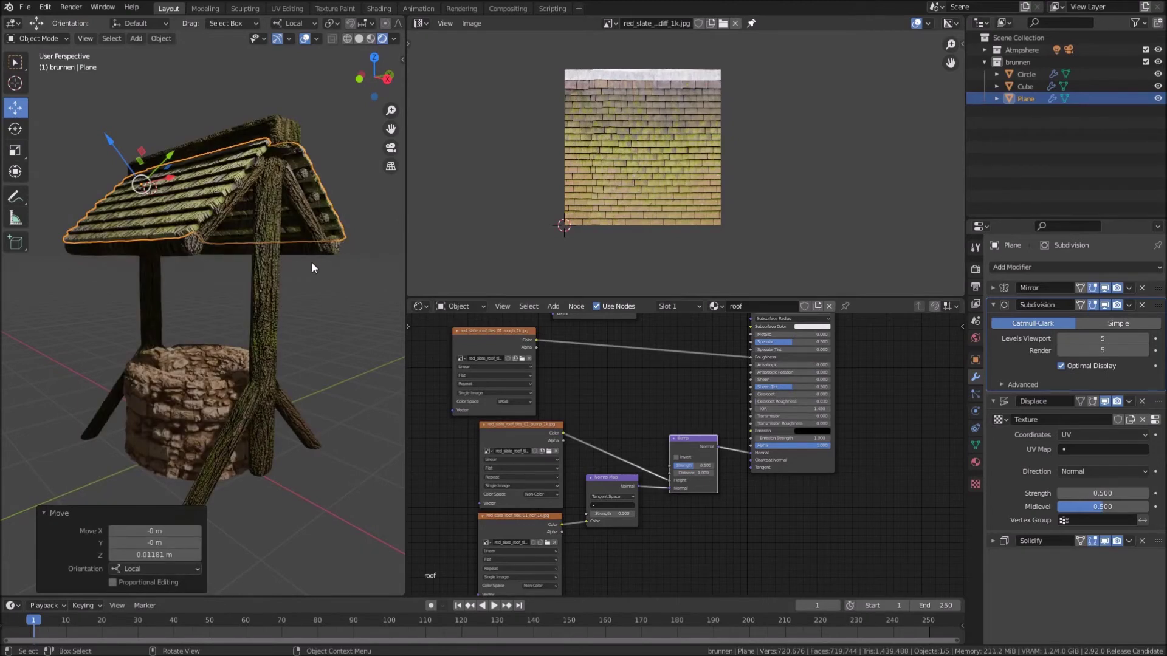
pyautogui.middleClick(314, 271)
pyautogui.middleClick(314, 269)
pyautogui.scroll(-3)
pyautogui.middleClick(231, 369)
pyautogui.middleClick(261, 352)
pyautogui.middleClick(227, 387)
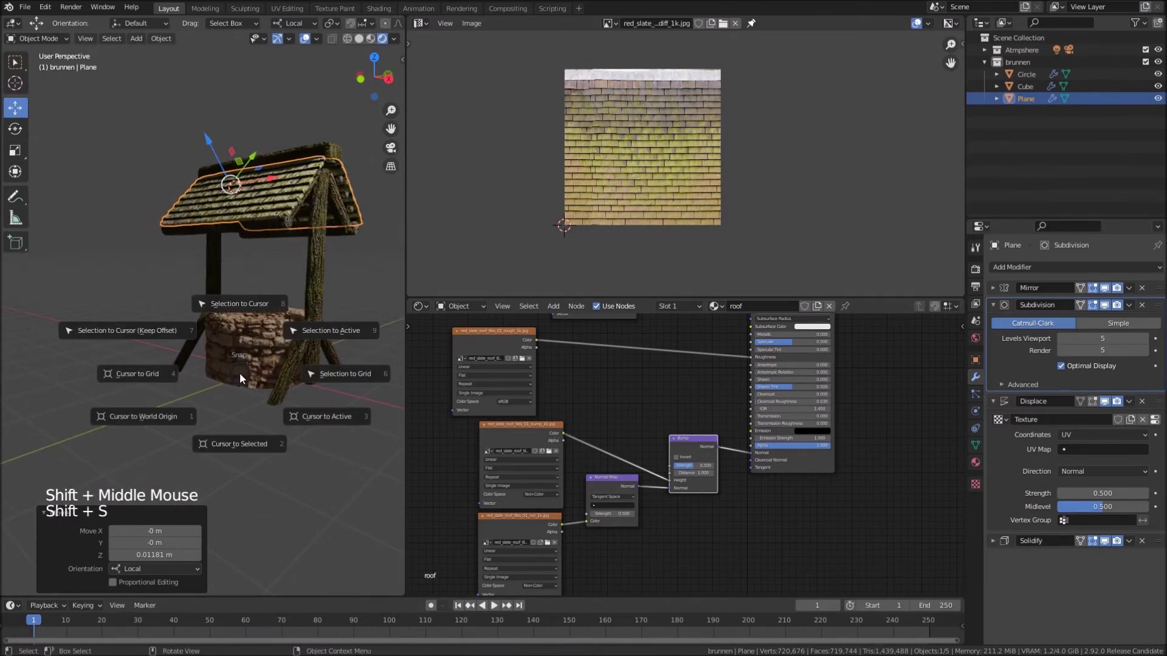
pyautogui.press('shift+s')
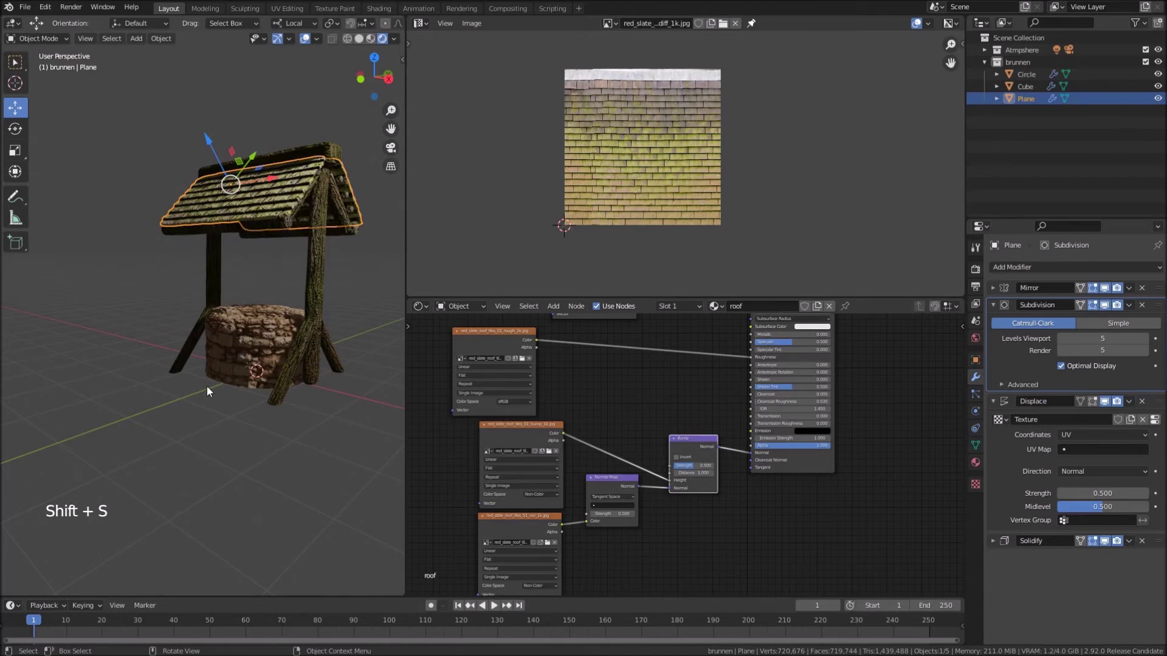
pyautogui.press('shift+a')
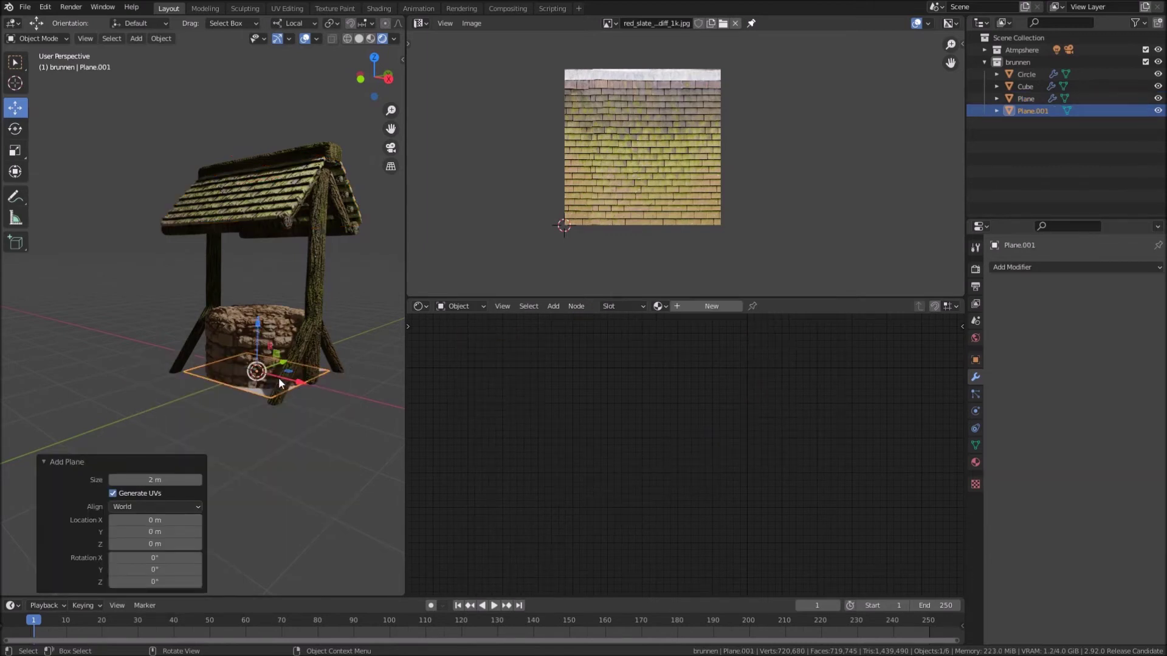
pyautogui.press('s')
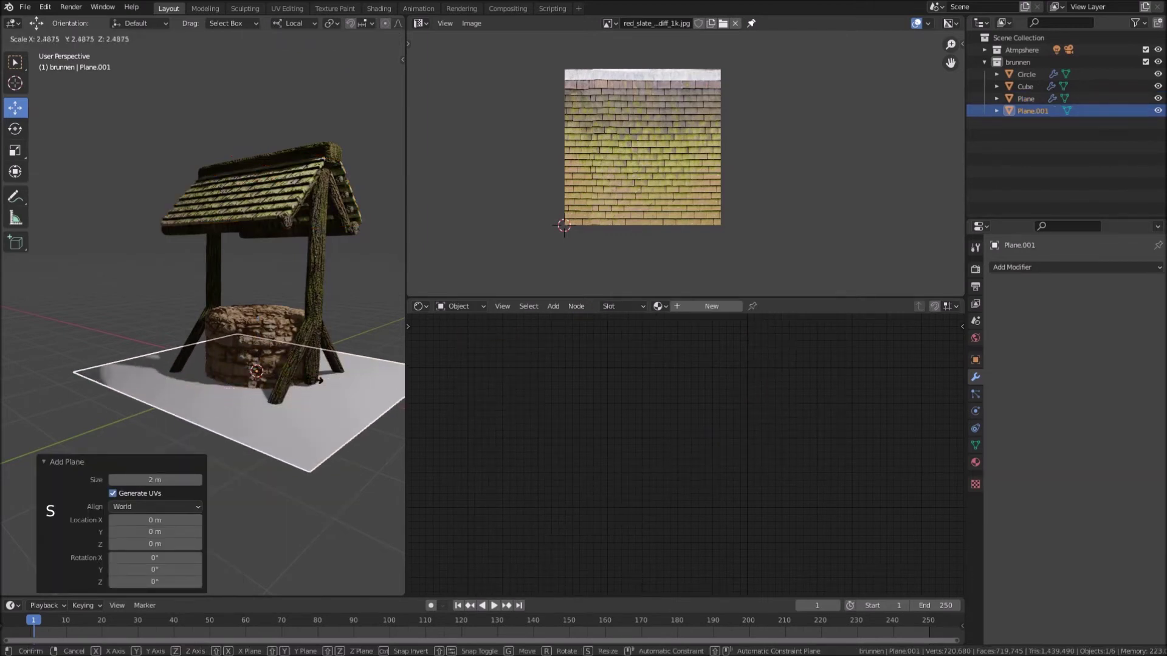
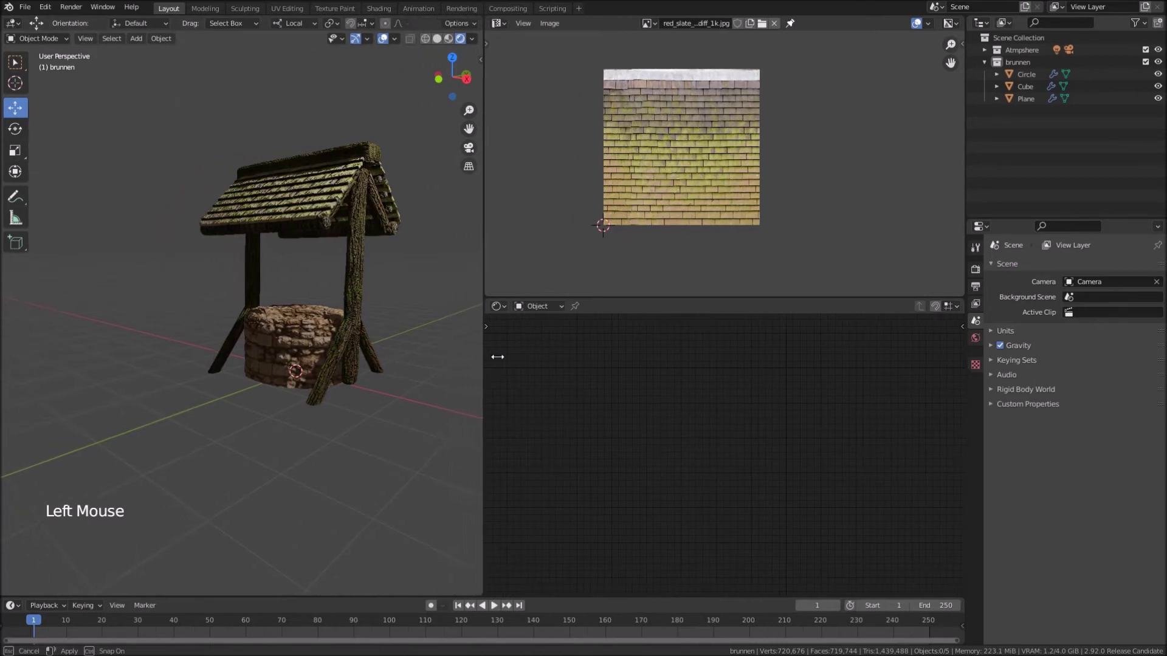
# Add a new mesh circle and scale it up to about 1.64 around the base of the well
pyautogui.middleClick(445, 380)
pyautogui.middleClick(368, 396)
pyautogui.press('shift+a')
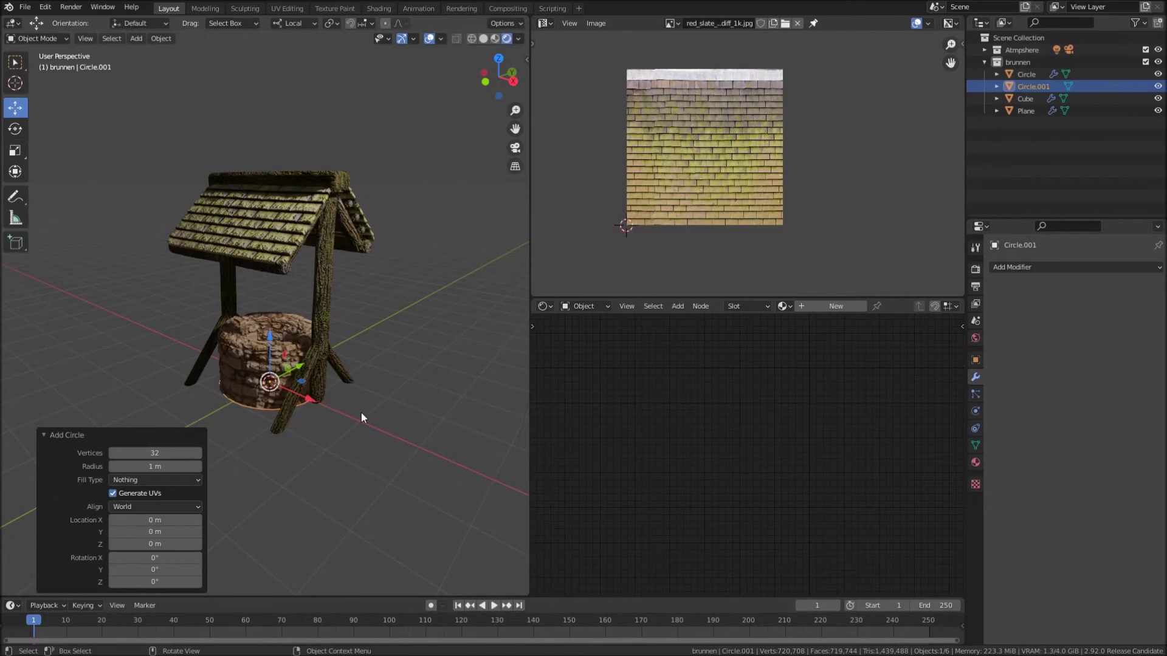
pyautogui.press('s')
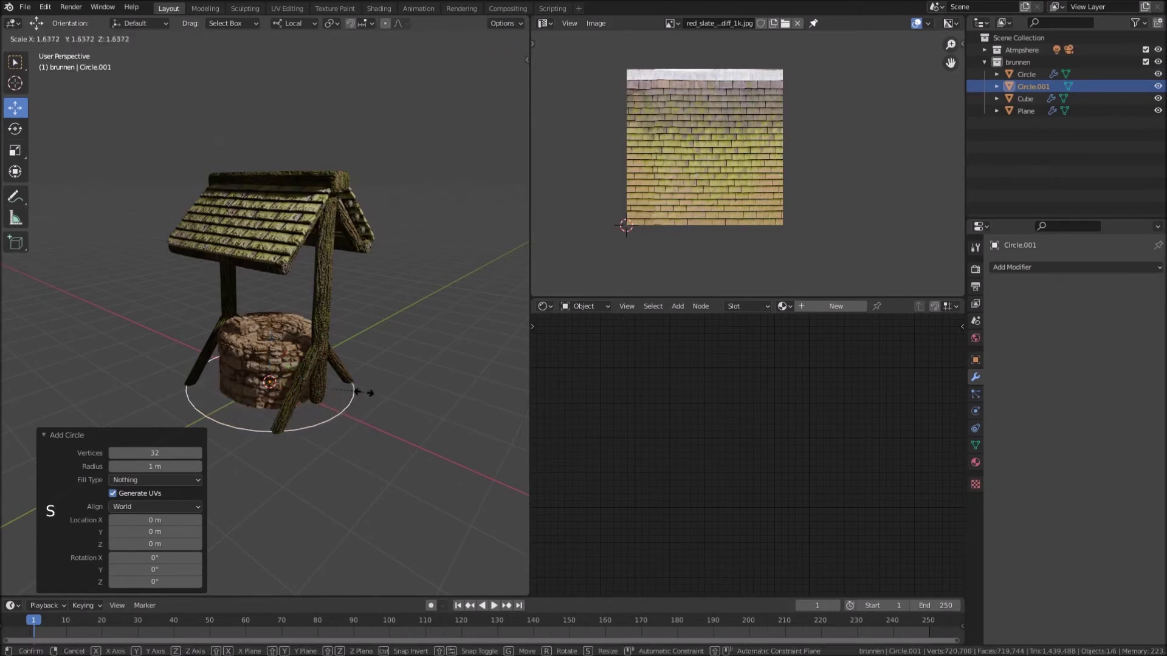
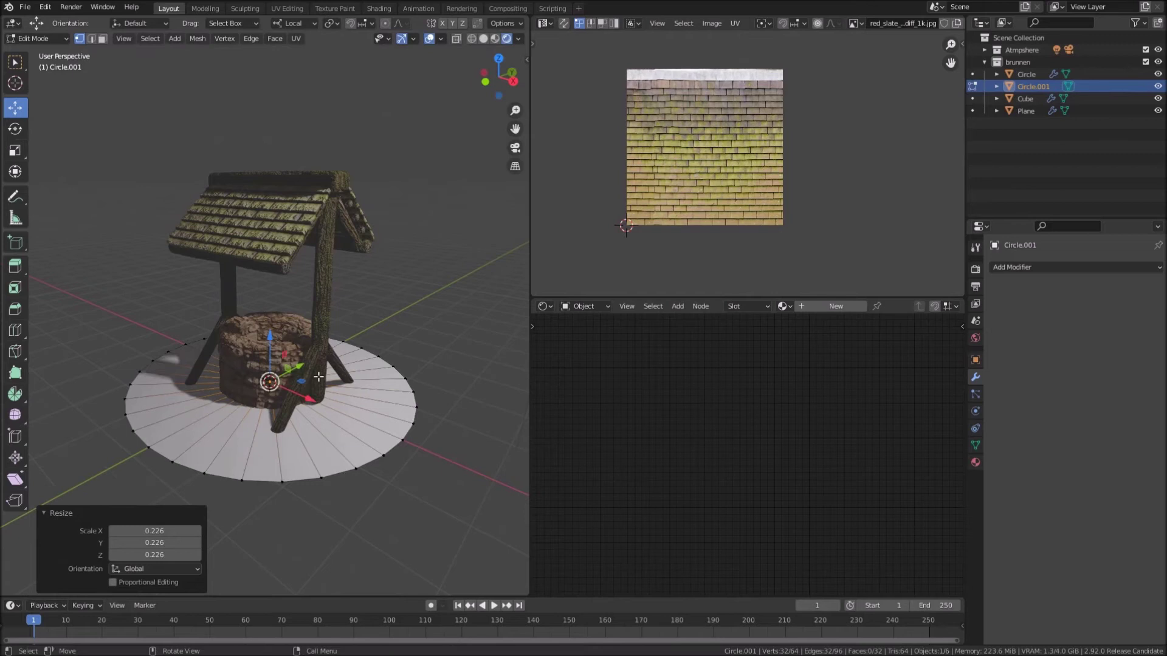
# Cut extra rings of faces into the ground disc and apply its scale with Ctrl+A
pyautogui.press('ctrl+r')
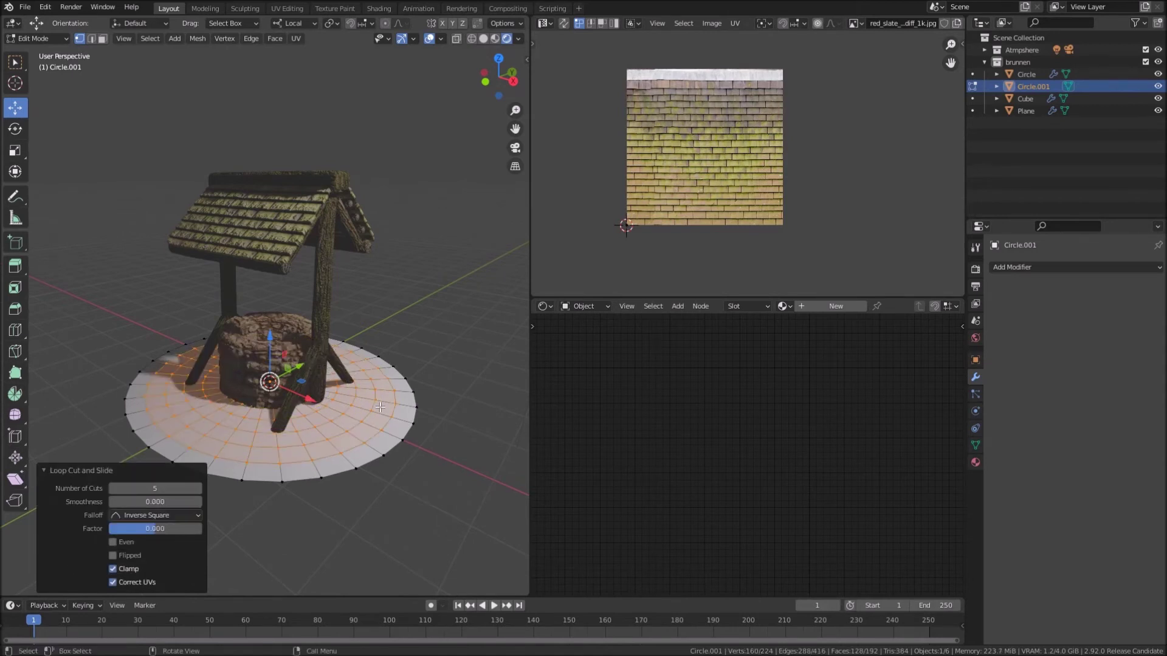
pyautogui.press('Tab')
pyautogui.press('Tab')
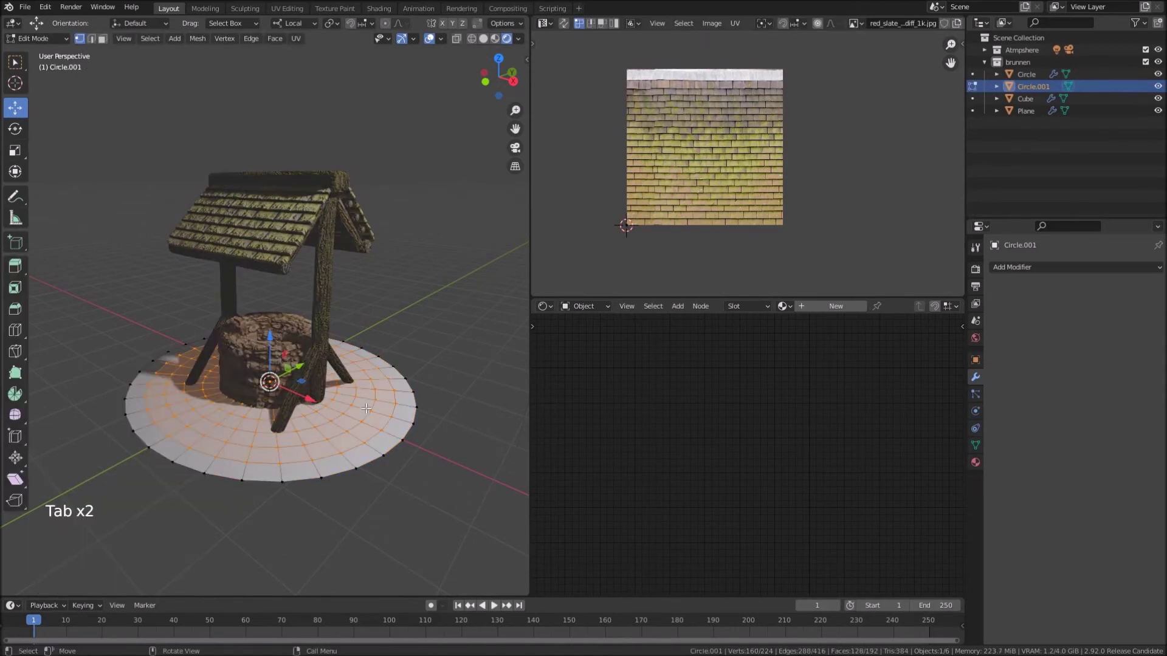
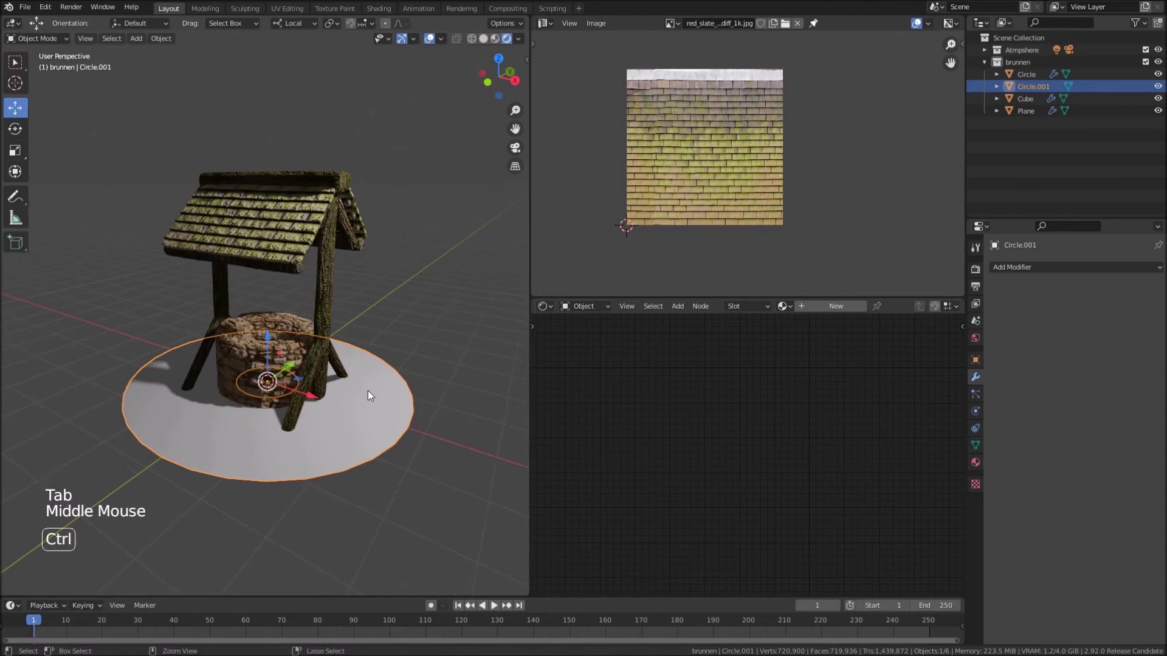
pyautogui.press('ctrl+a')
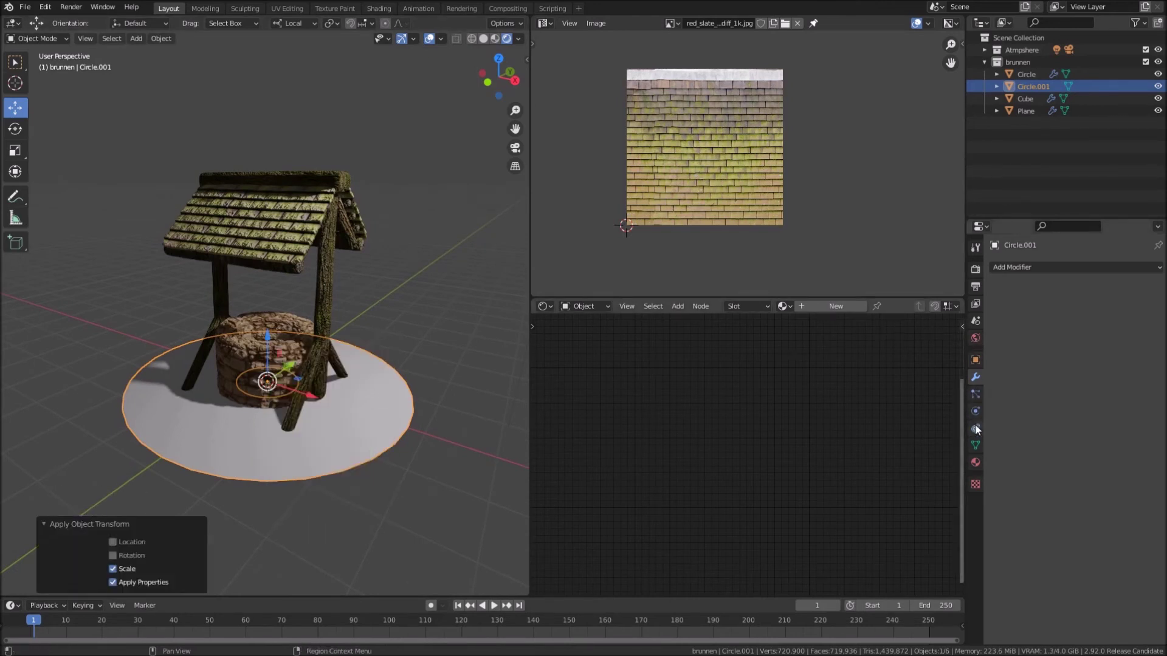
# Create vertex group 'Group' on Circle.001 and assign its vertices at weight 1.0
pyautogui.click(981, 446)
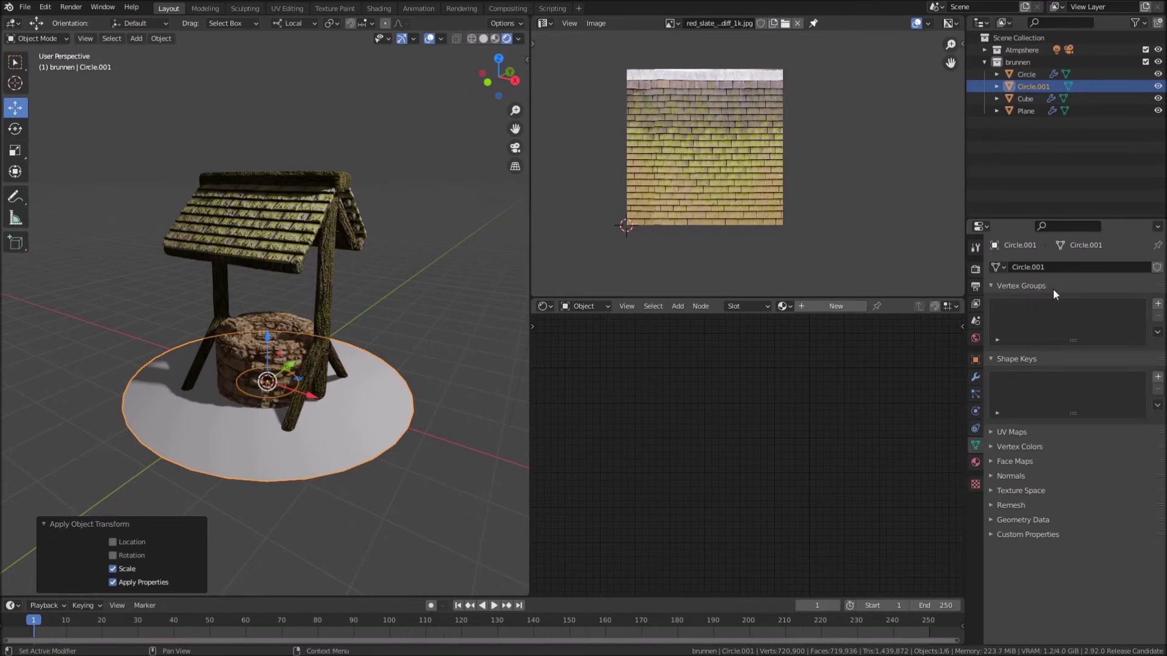
pyautogui.click(1164, 309)
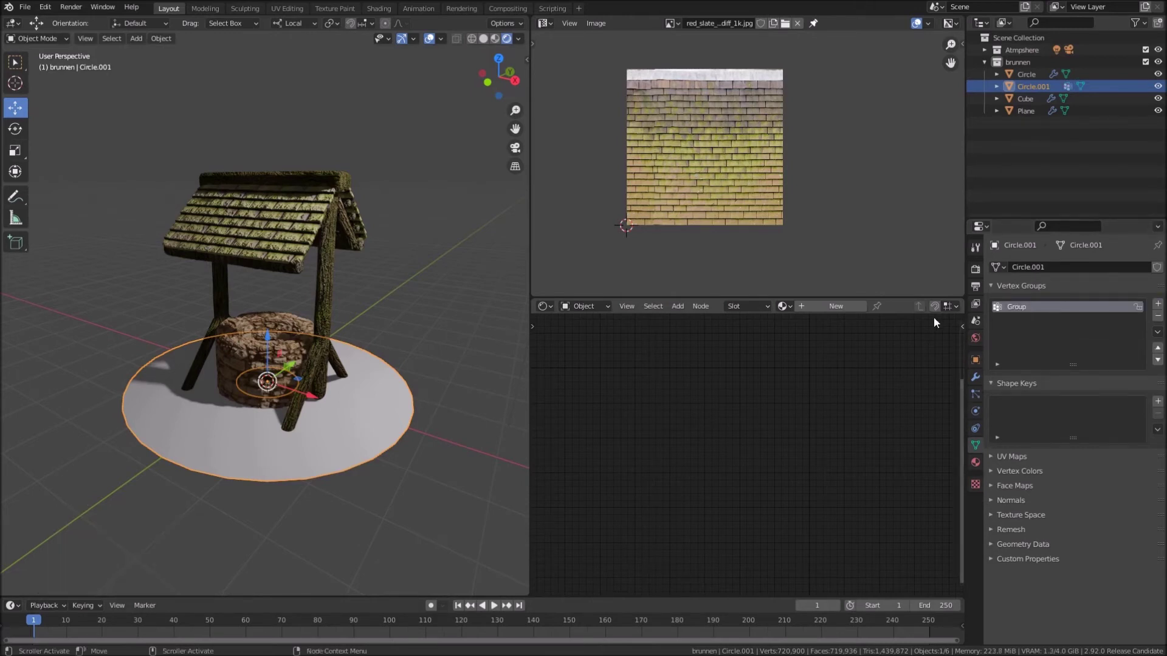
pyautogui.middleClick(396, 396)
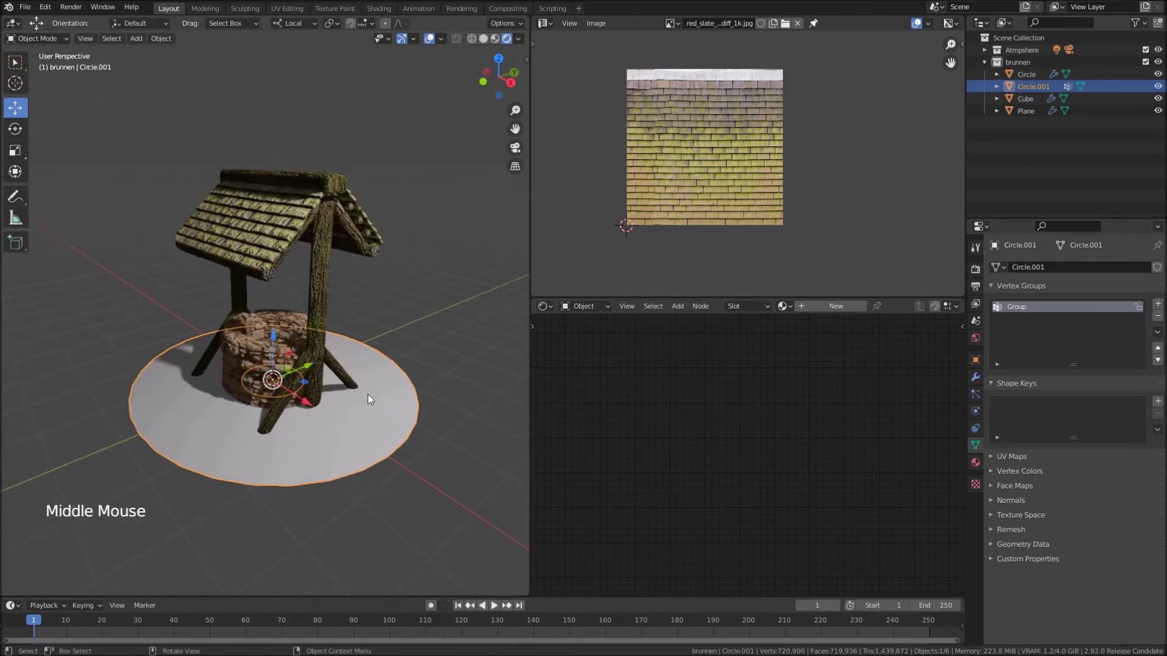
pyautogui.press('Tab')
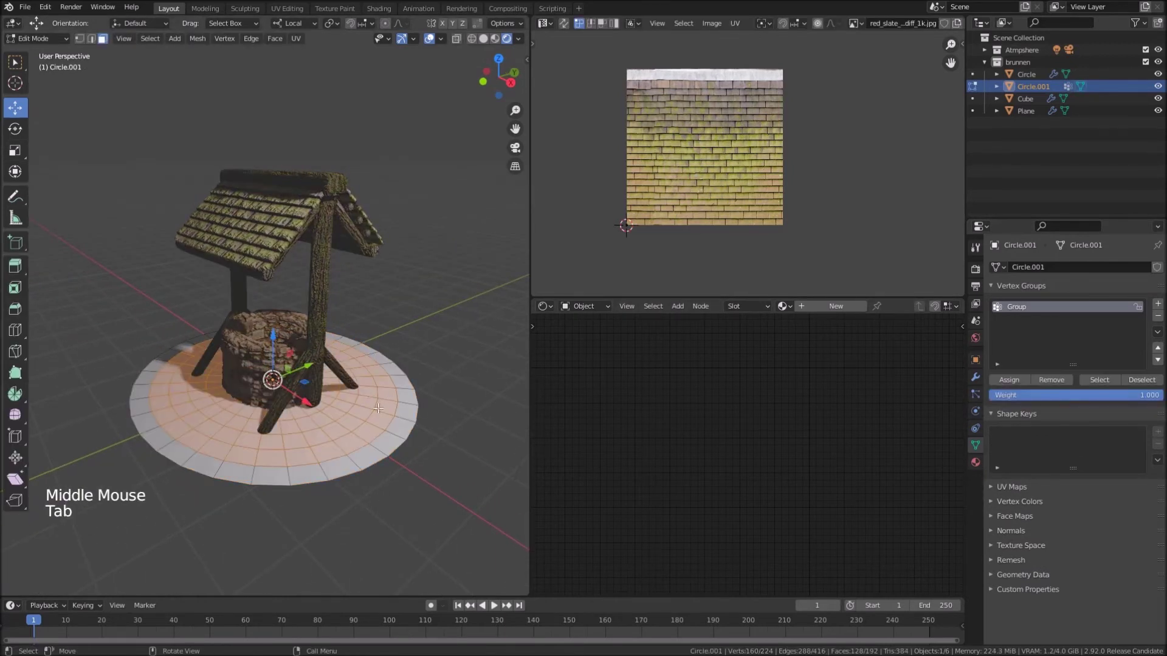
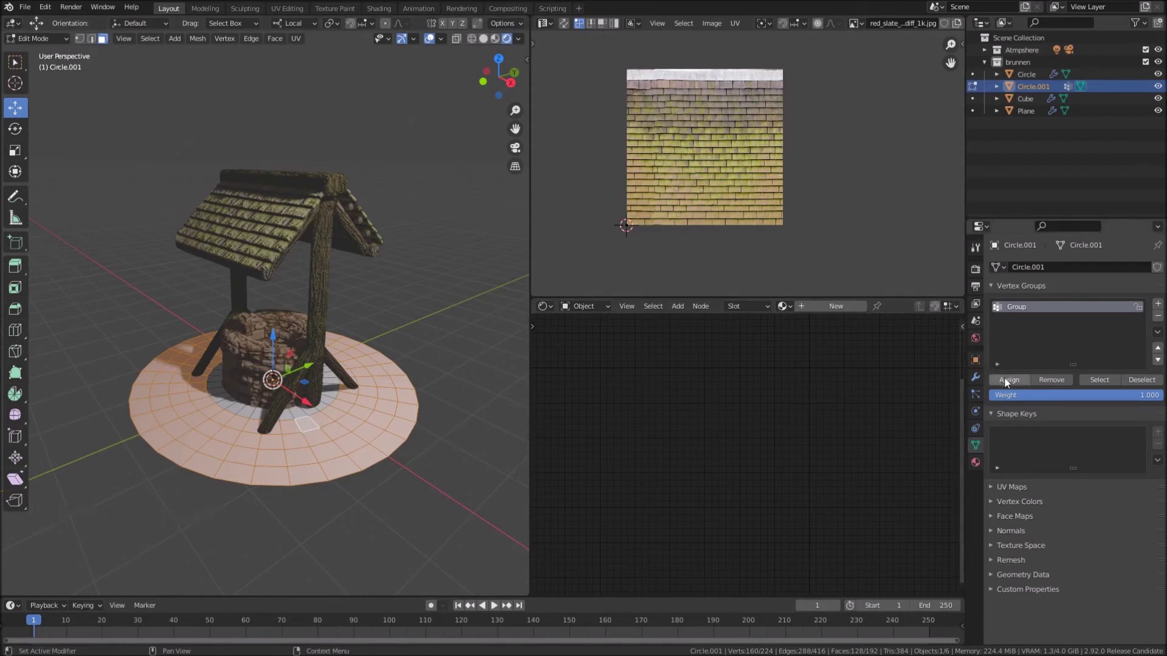
pyautogui.click(1007, 382)
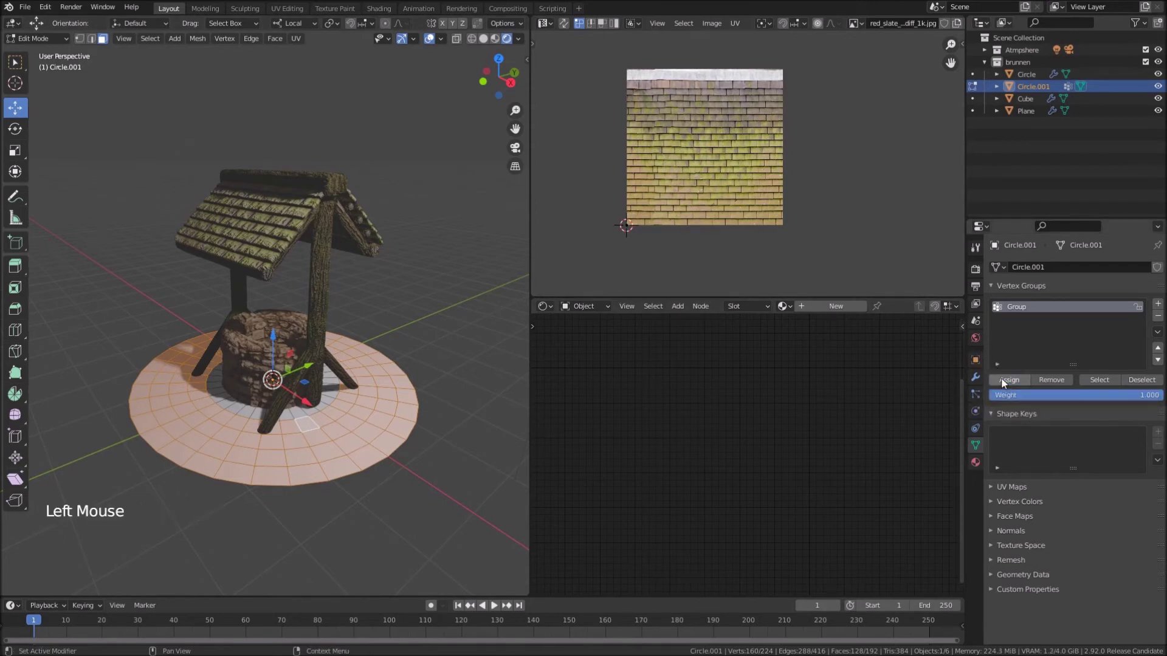
pyautogui.press('Tab')
pyautogui.middleClick(364, 407)
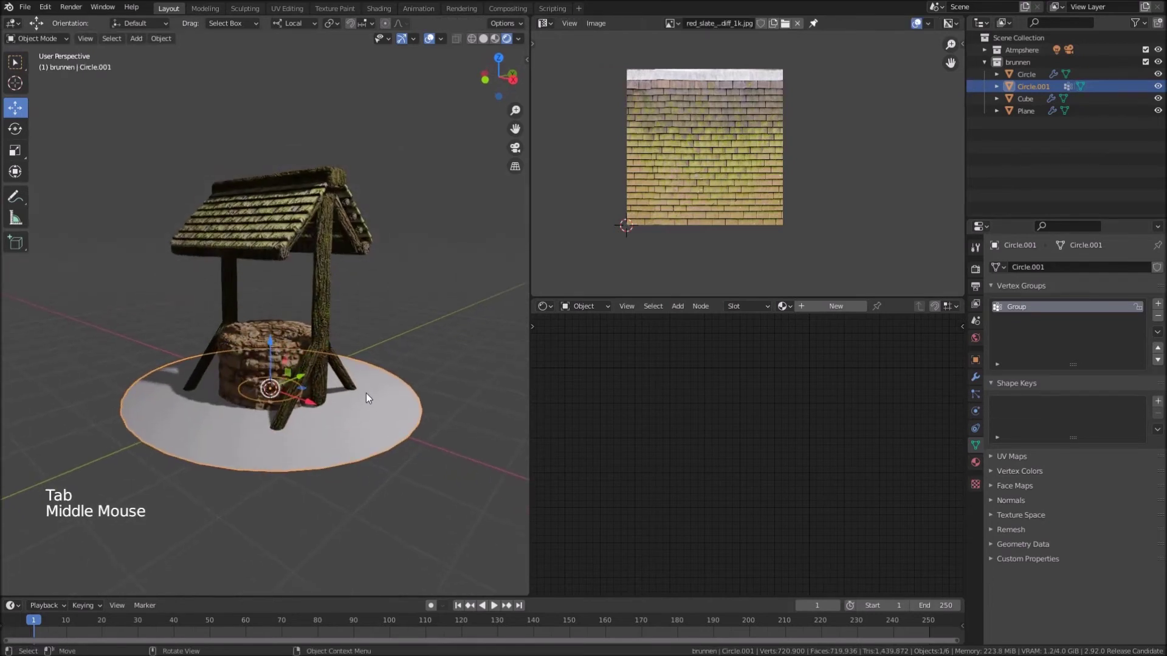
pyautogui.middleClick(375, 398)
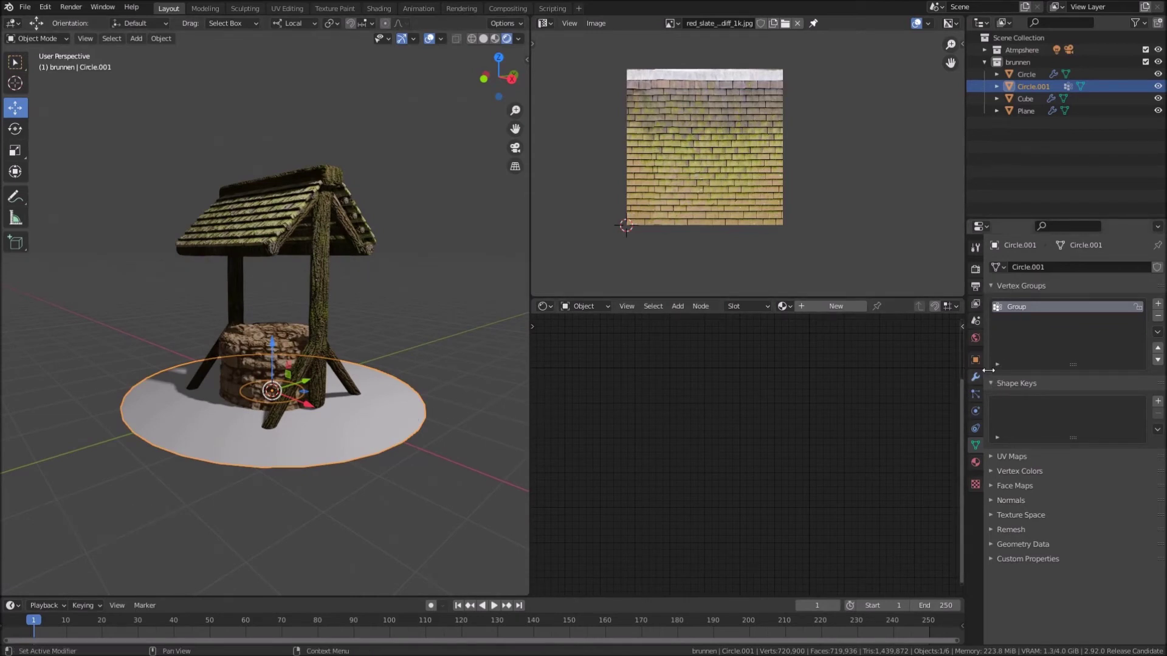
# Add a hair particle system to the Circle.001 ground disc in Particle properties
pyautogui.click(981, 394)
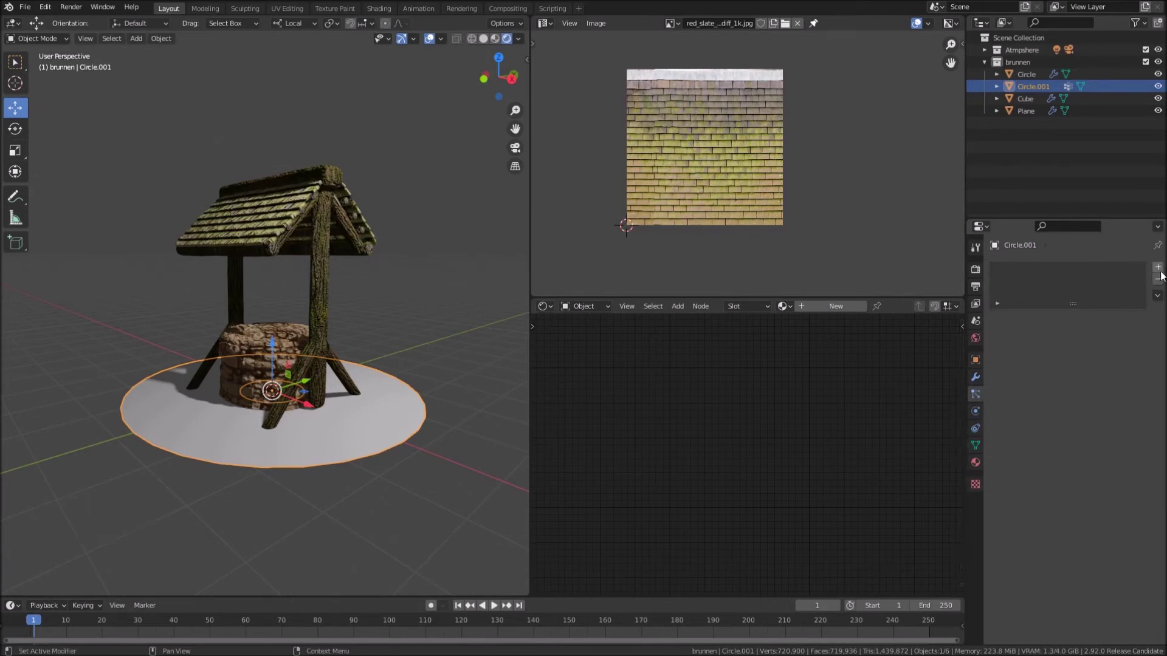
pyautogui.click(1162, 271)
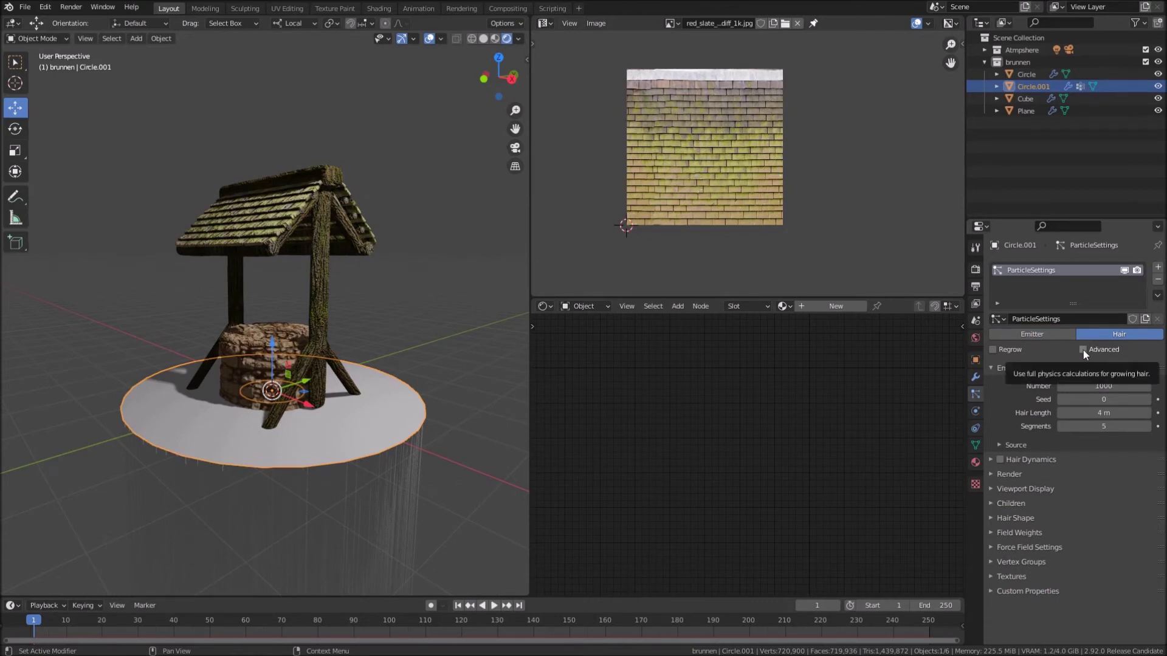
# Enable the Face Orientation overlay to colour faces by the direction they point
pyautogui.middleClick(367, 467)
pyautogui.middleClick(371, 441)
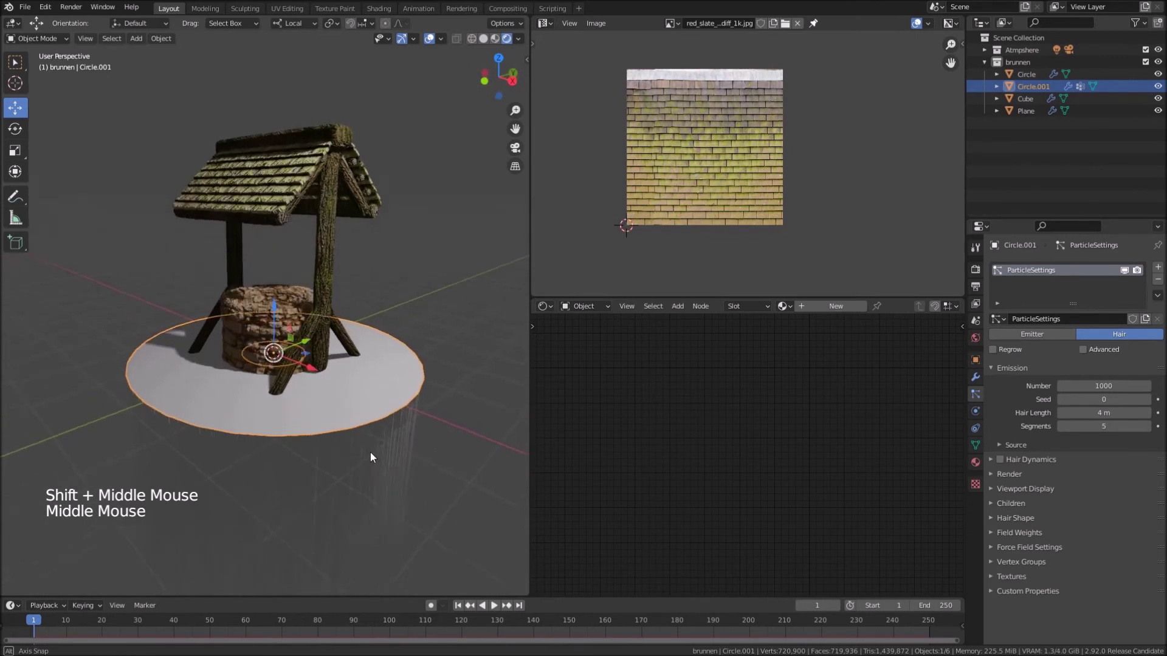
pyautogui.scroll(-3)
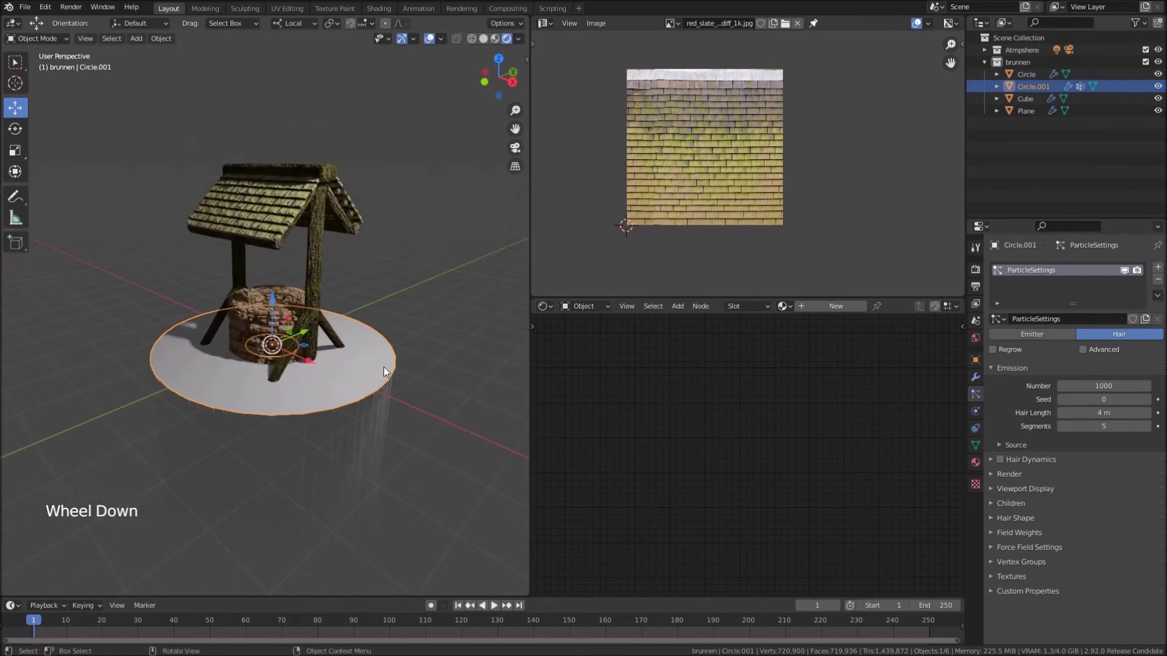
pyautogui.press('Tab')
pyautogui.press('Tab')
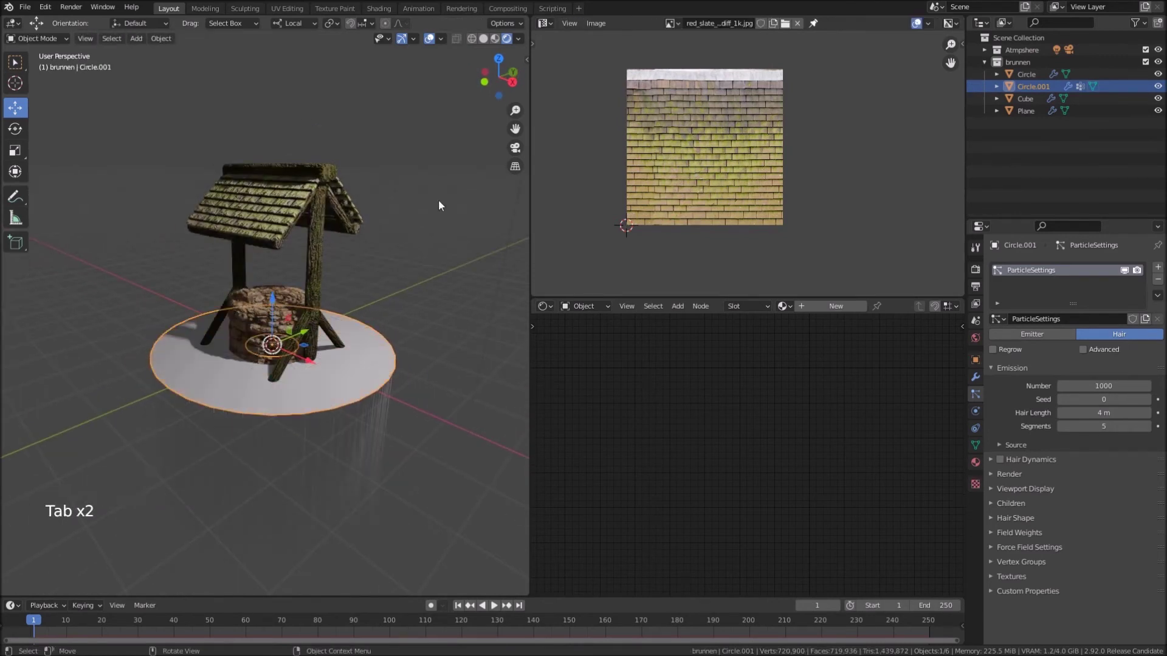
pyautogui.click(448, 45)
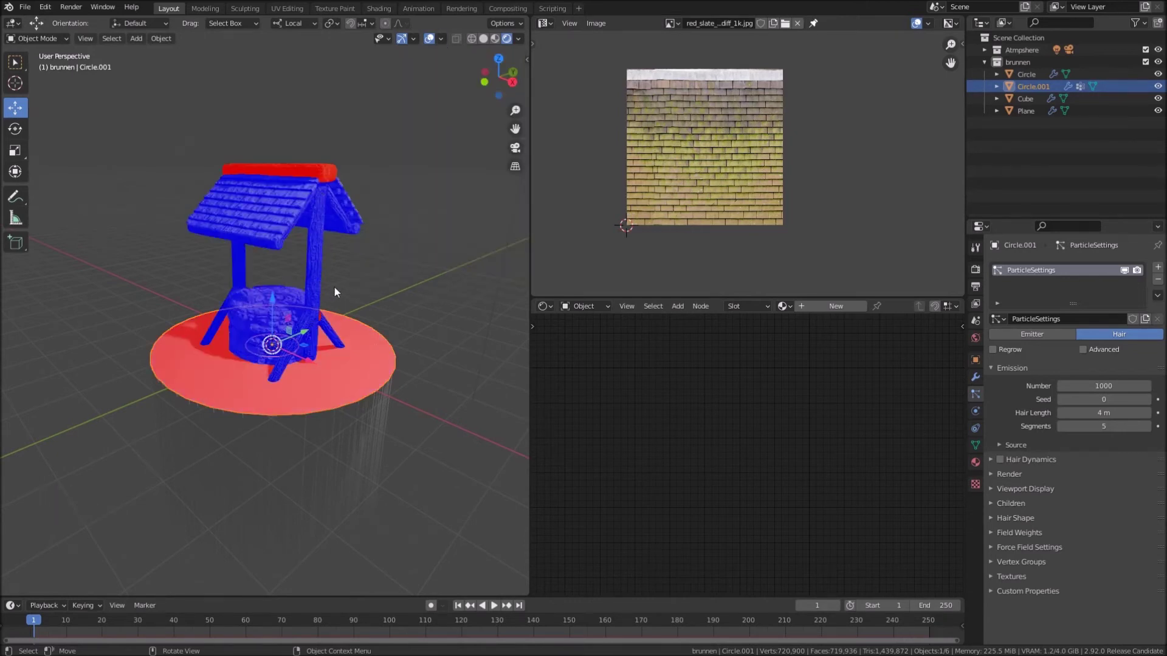
# Select the roof ridge Cube's linked geometry and recalculate its normals to point outward
pyautogui.middleClick(344, 314)
pyautogui.click(324, 177)
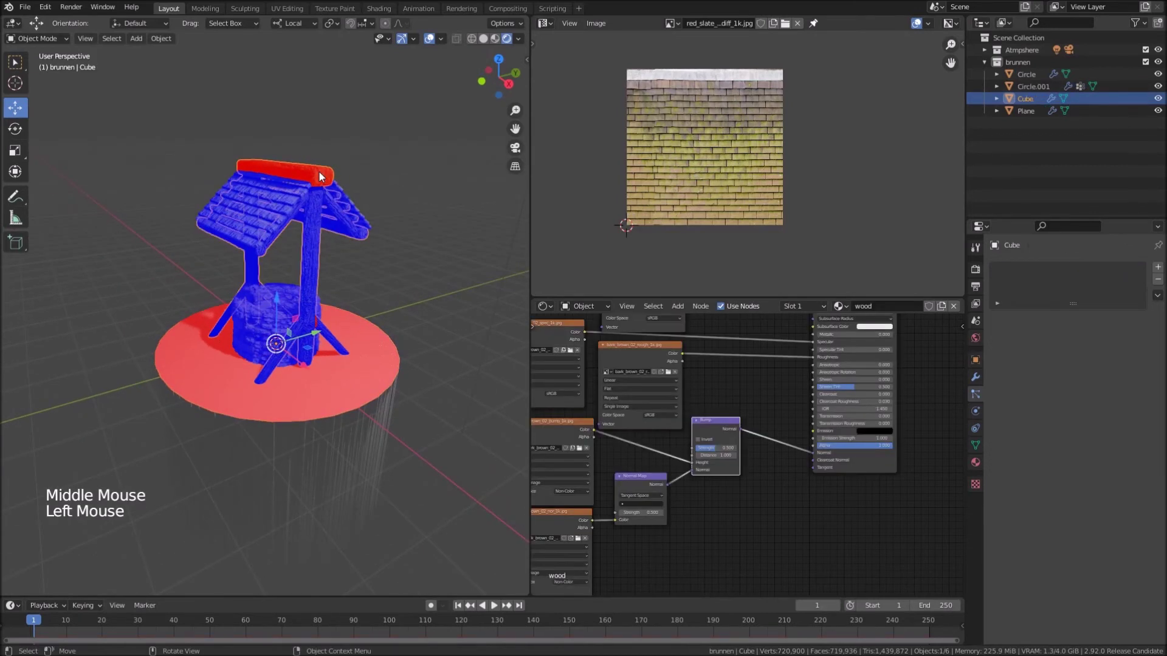
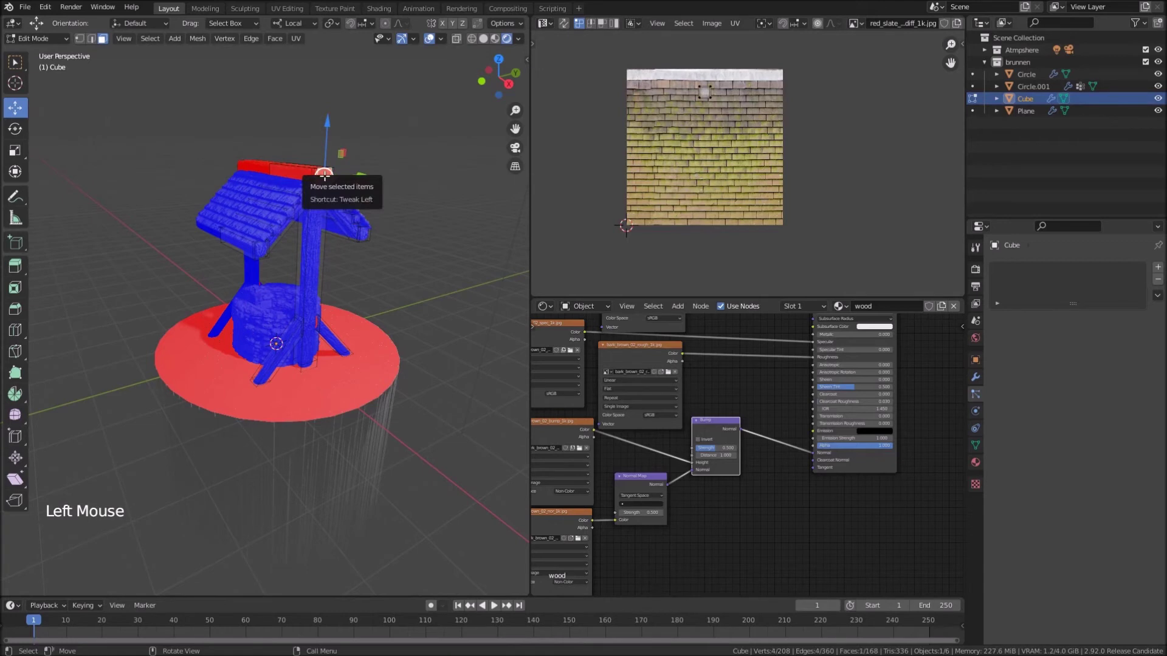
pyautogui.press('l')
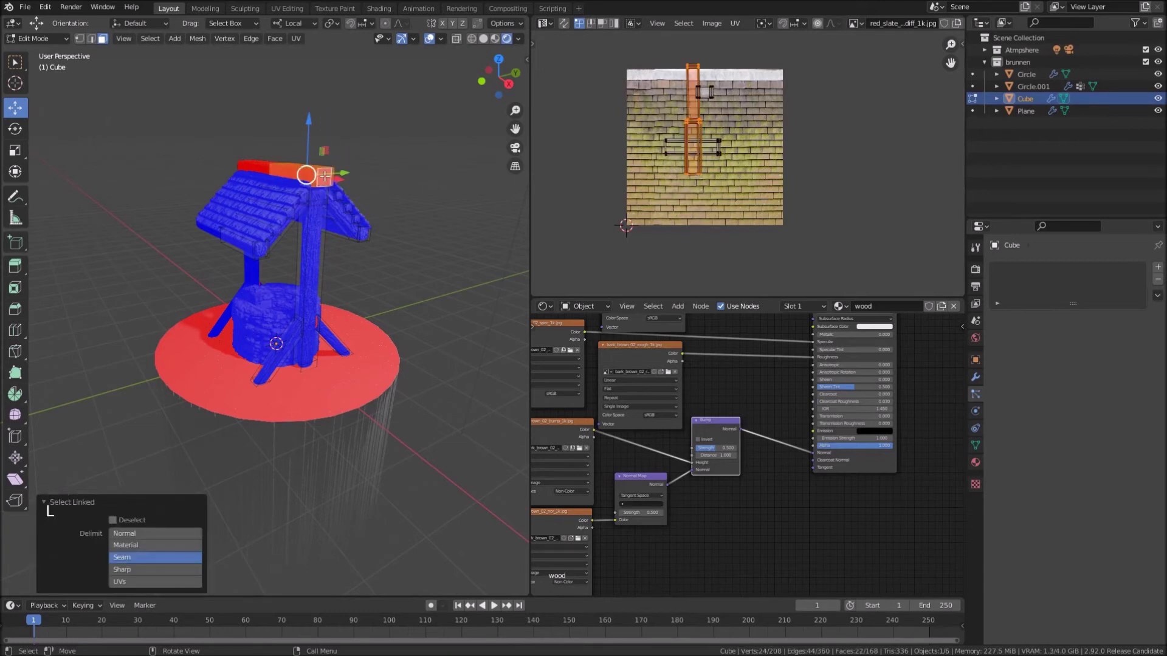
pyautogui.press('alt+n')
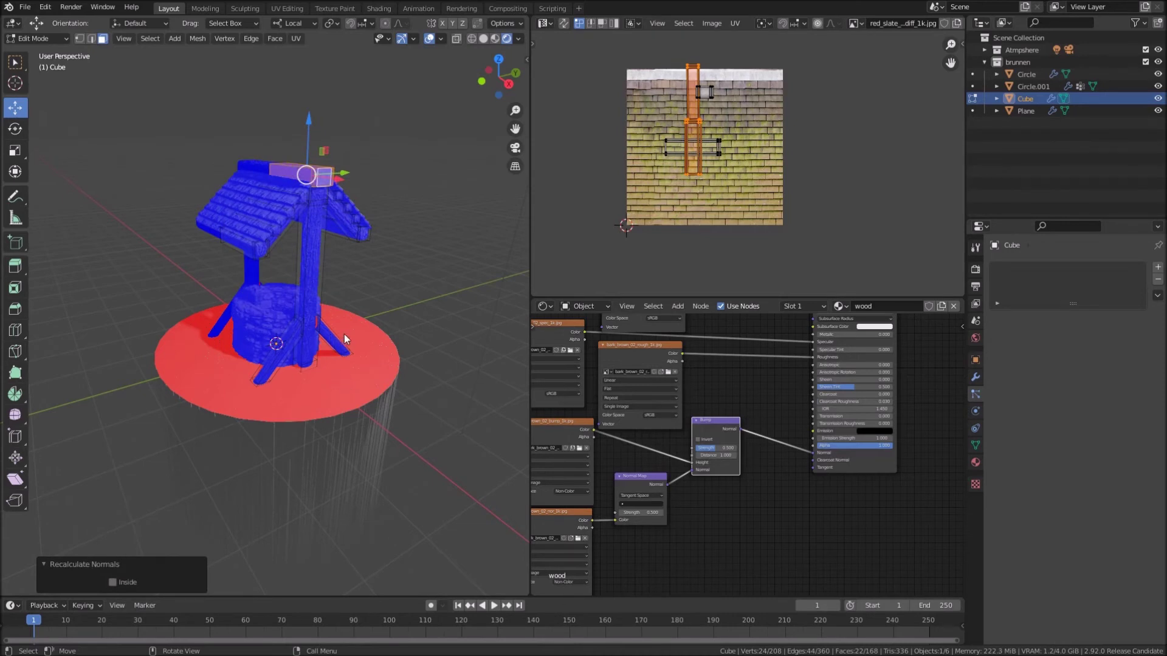
pyautogui.press('Tab')
# Select the ground disc, enter Edit Mode and select all of its geometry for normal recalculation
pyautogui.click(370, 334)
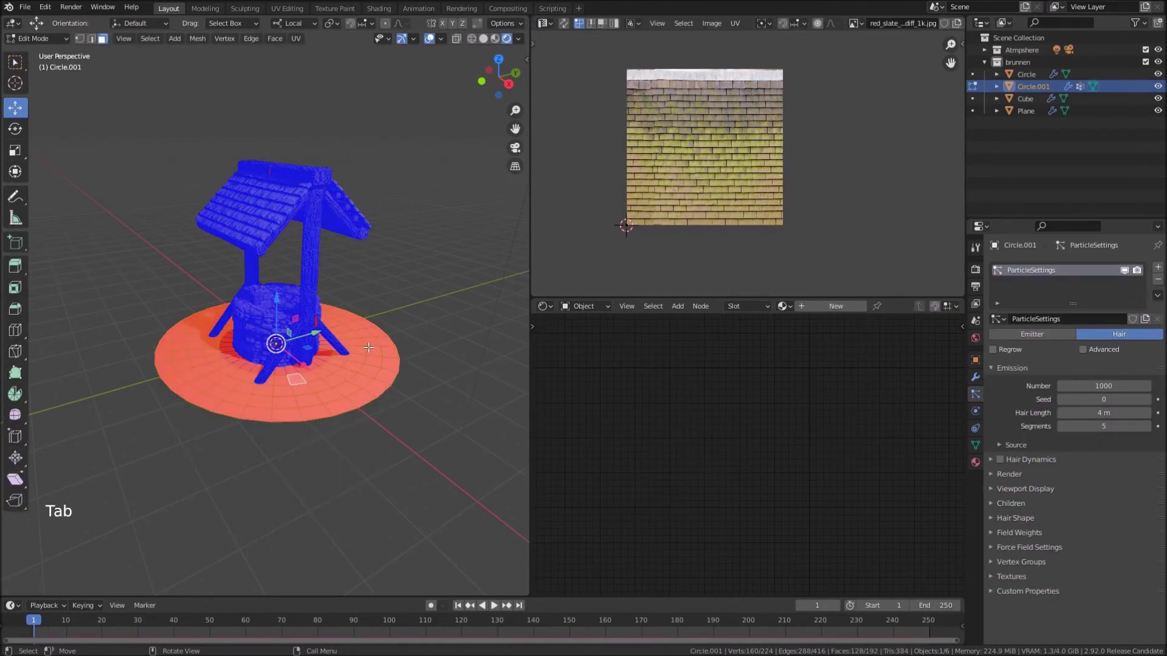
pyautogui.press('Tab')
pyautogui.press('a')
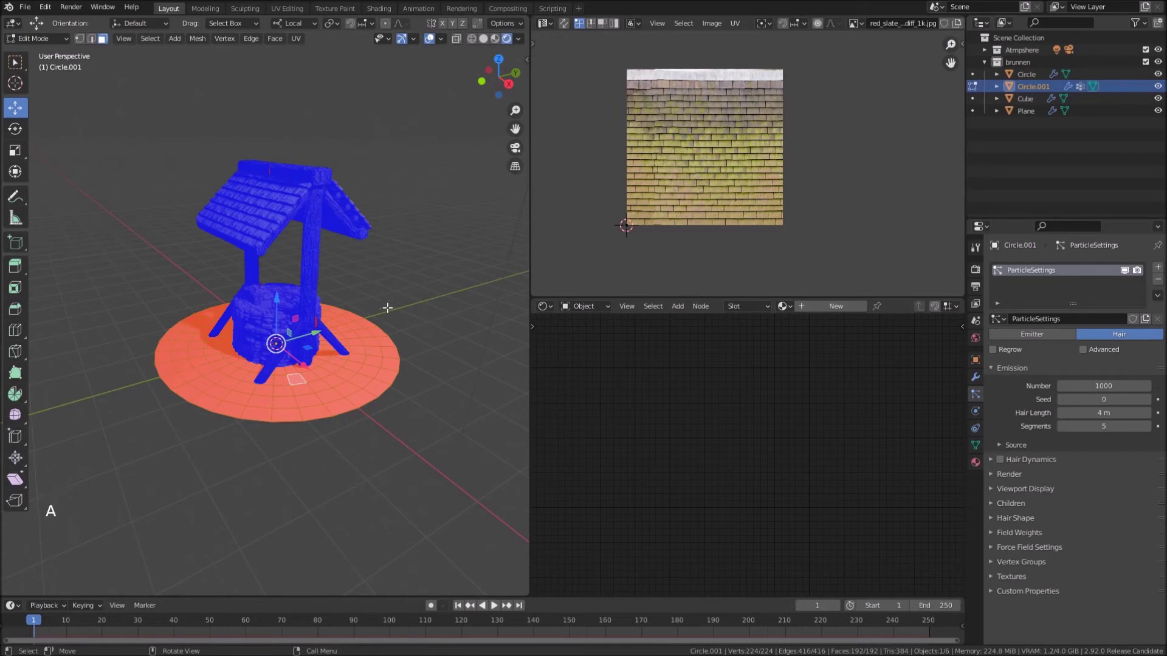
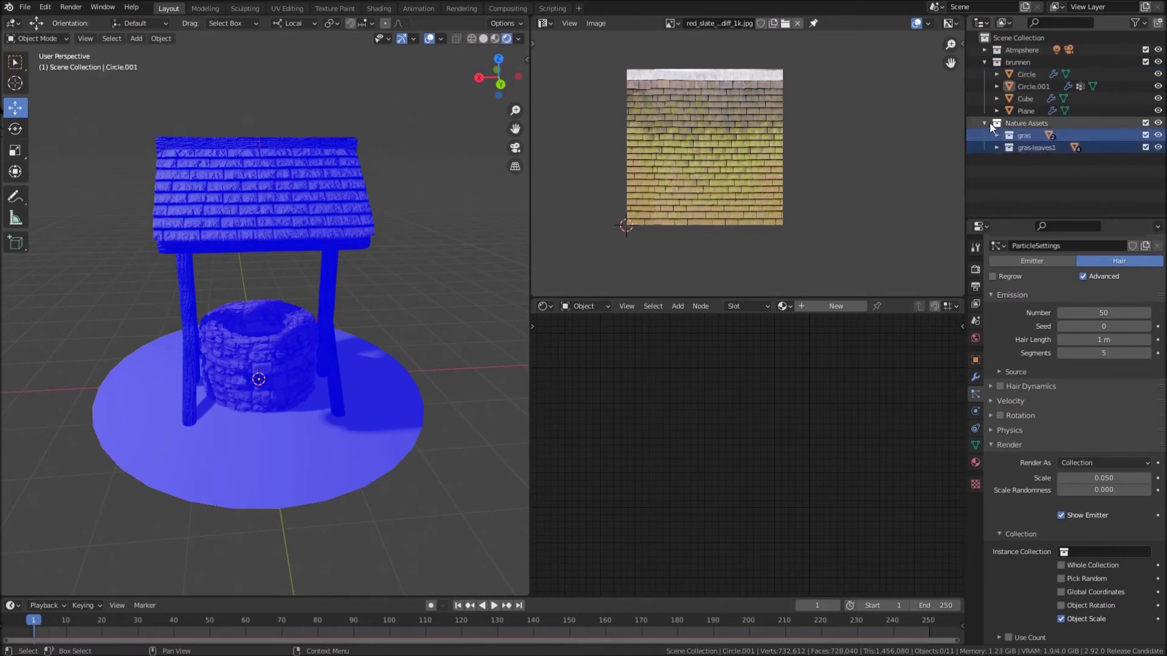
# Deselect the Nature Assets grass collections and switch viewport shading to Material Preview
pyautogui.click(987, 124)
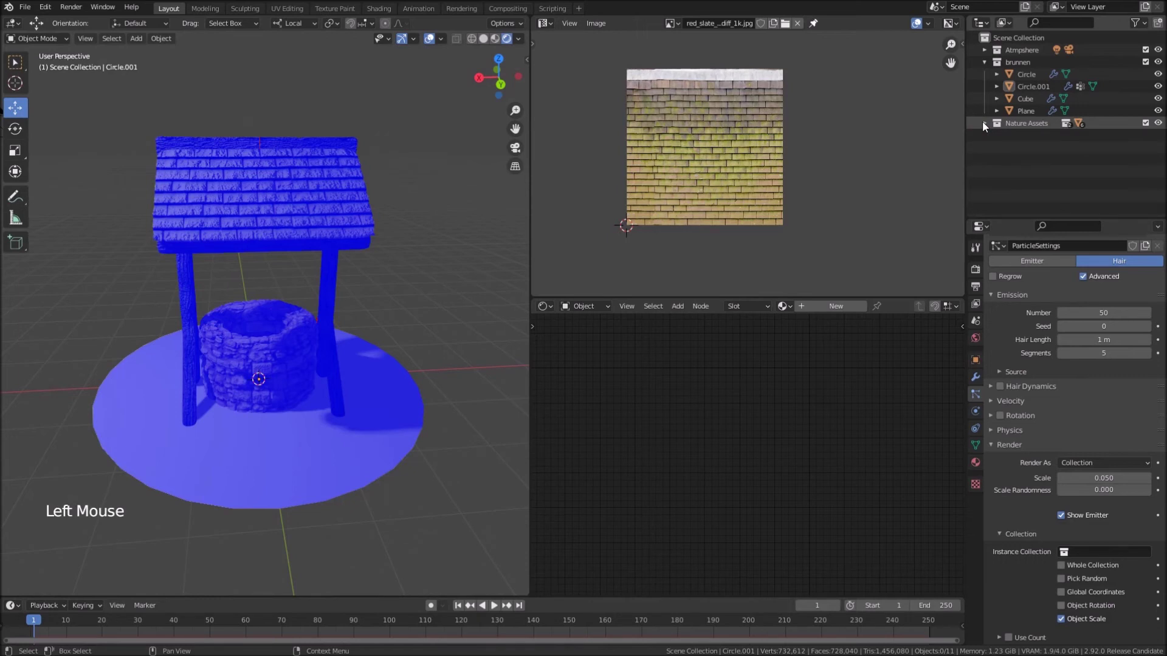
pyautogui.click(989, 126)
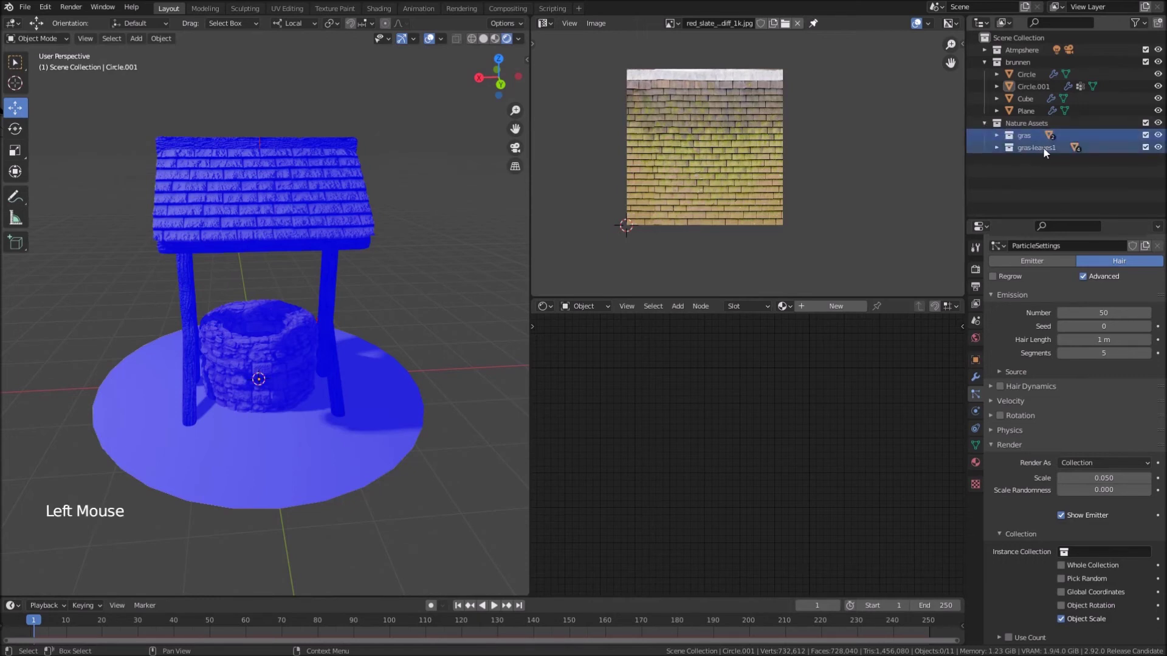
pyautogui.click(1046, 169)
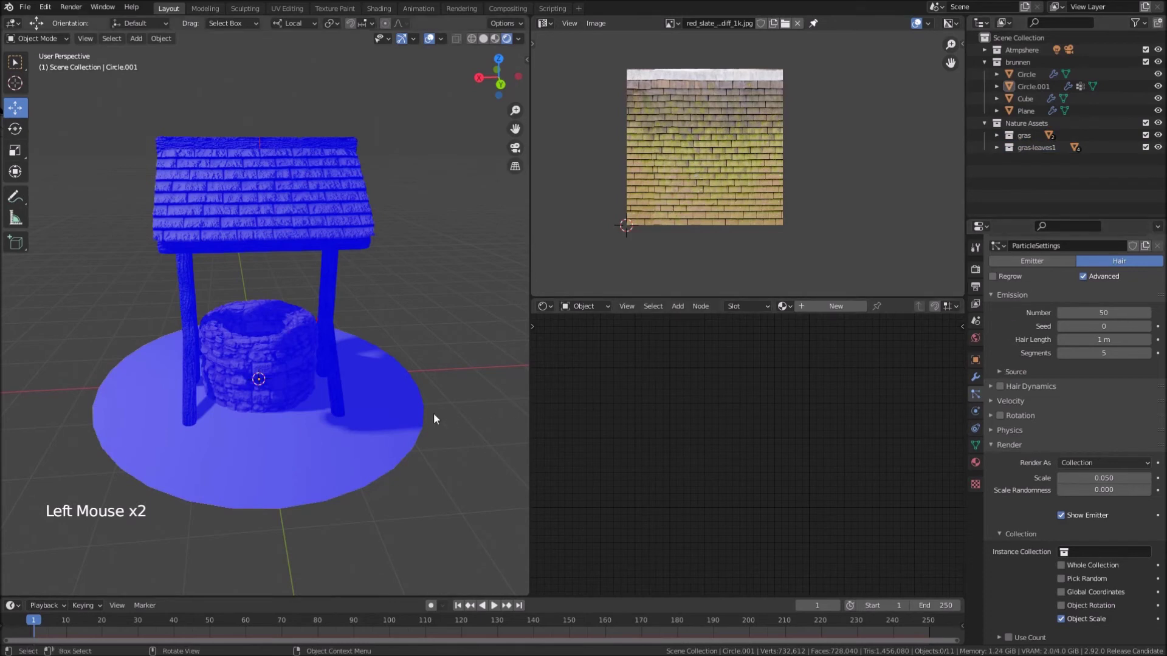
pyautogui.click(385, 419)
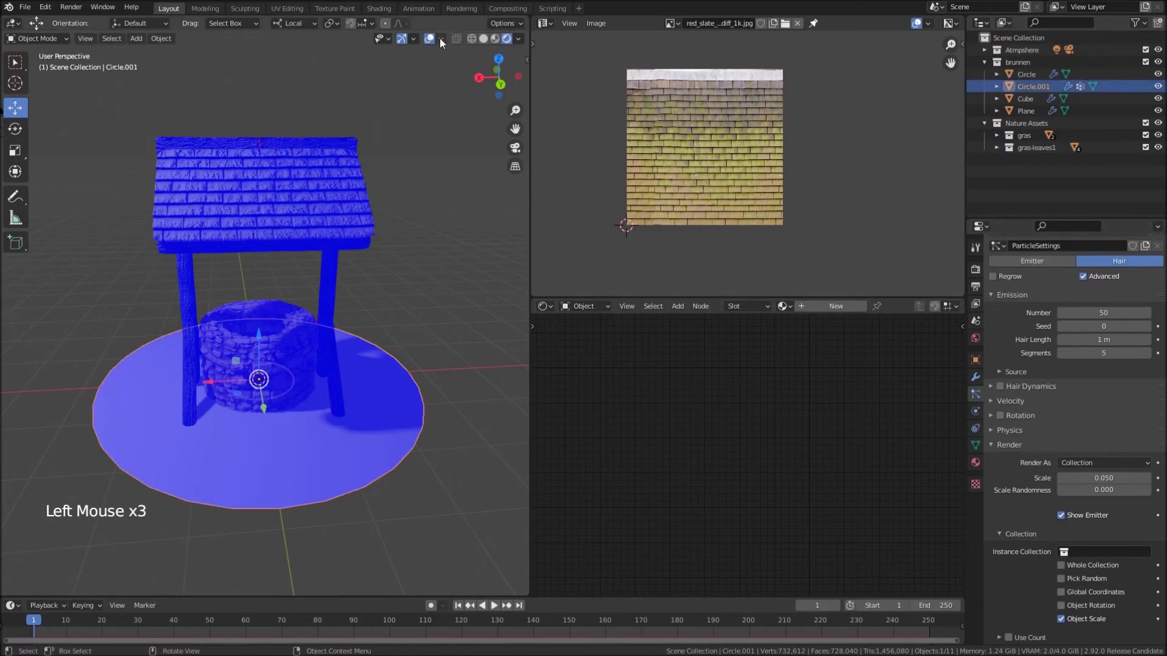
pyautogui.click(444, 43)
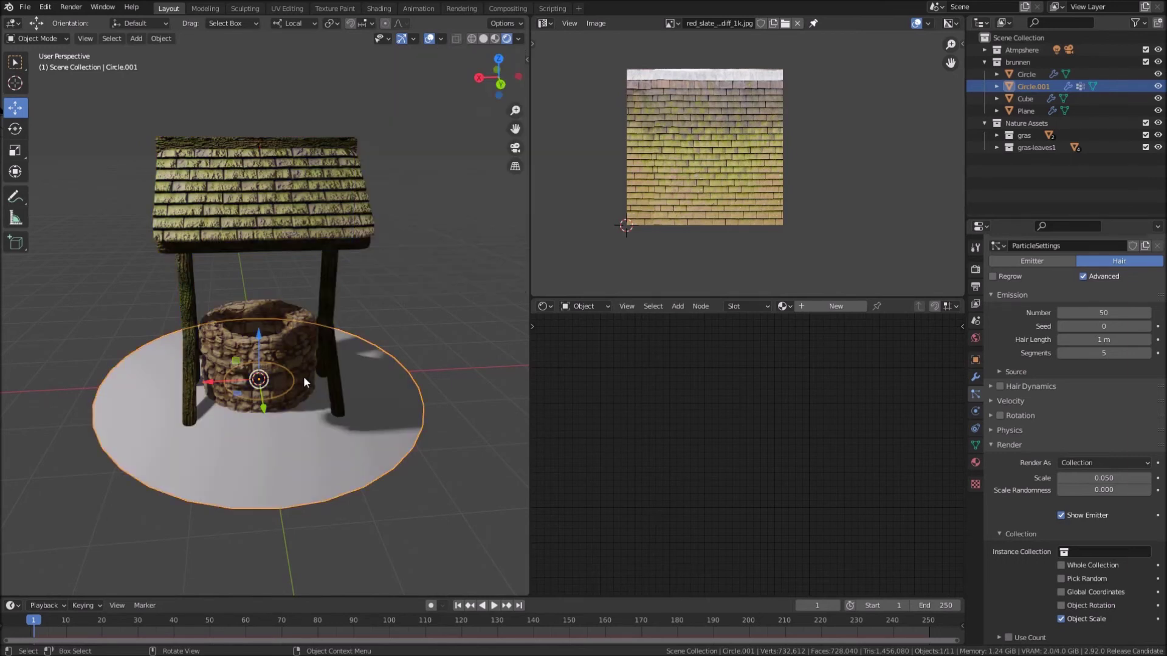
# Create a new material for Circle.001 in the Shader Editor
pyautogui.middleClick(311, 384)
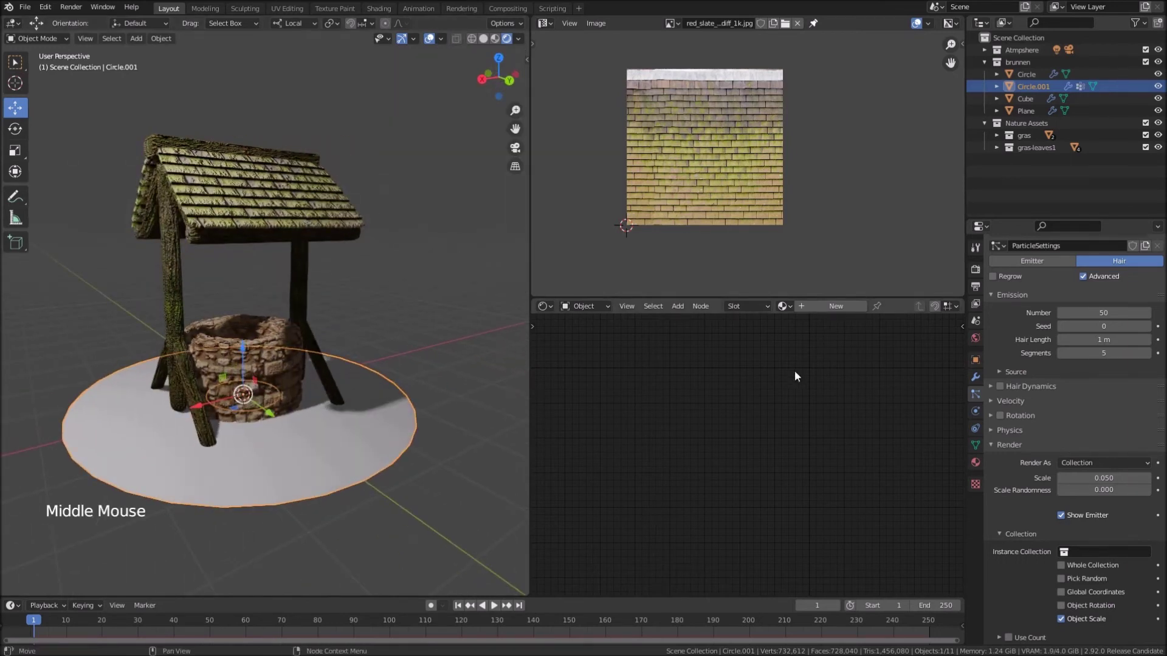
pyautogui.click(822, 307)
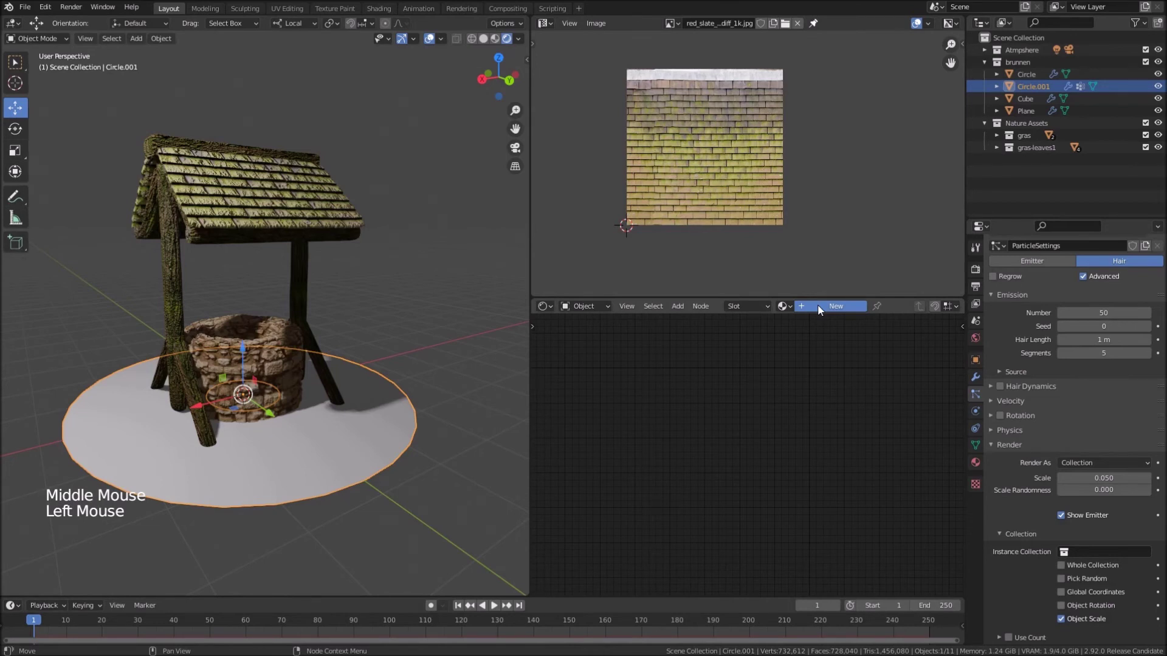
pyautogui.middleClick(769, 345)
pyautogui.click(846, 366)
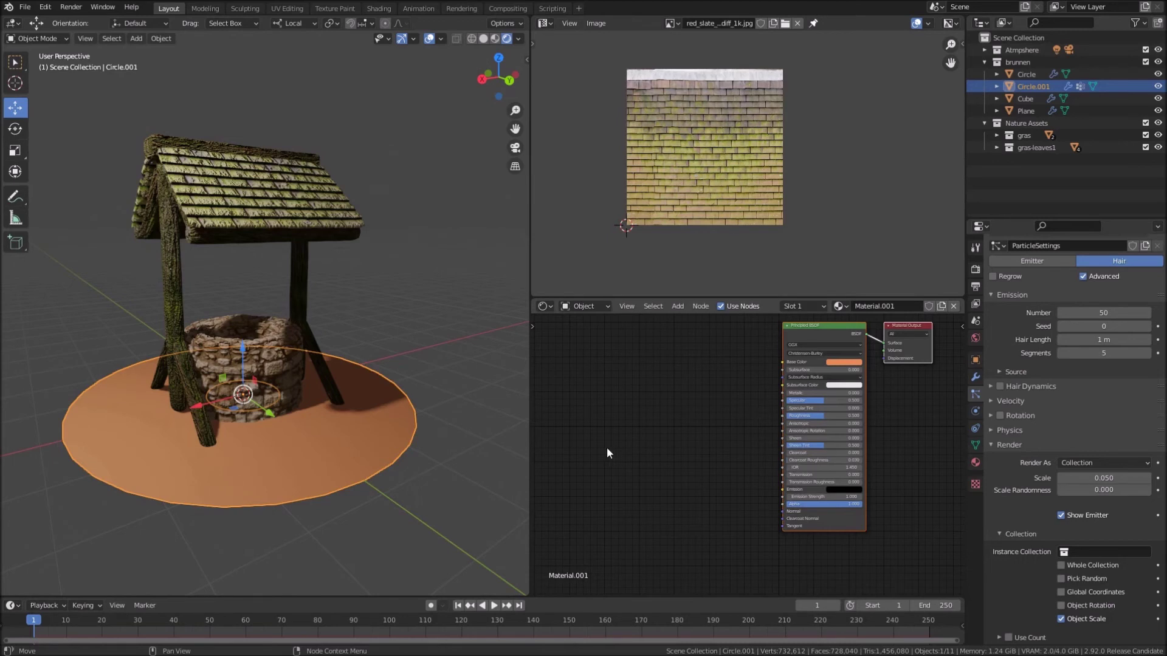
# Add Voronoi Texture and Normal Map nodes, linking Voronoi colour through the normal map into the shader's Normal
pyautogui.press('shift+a')
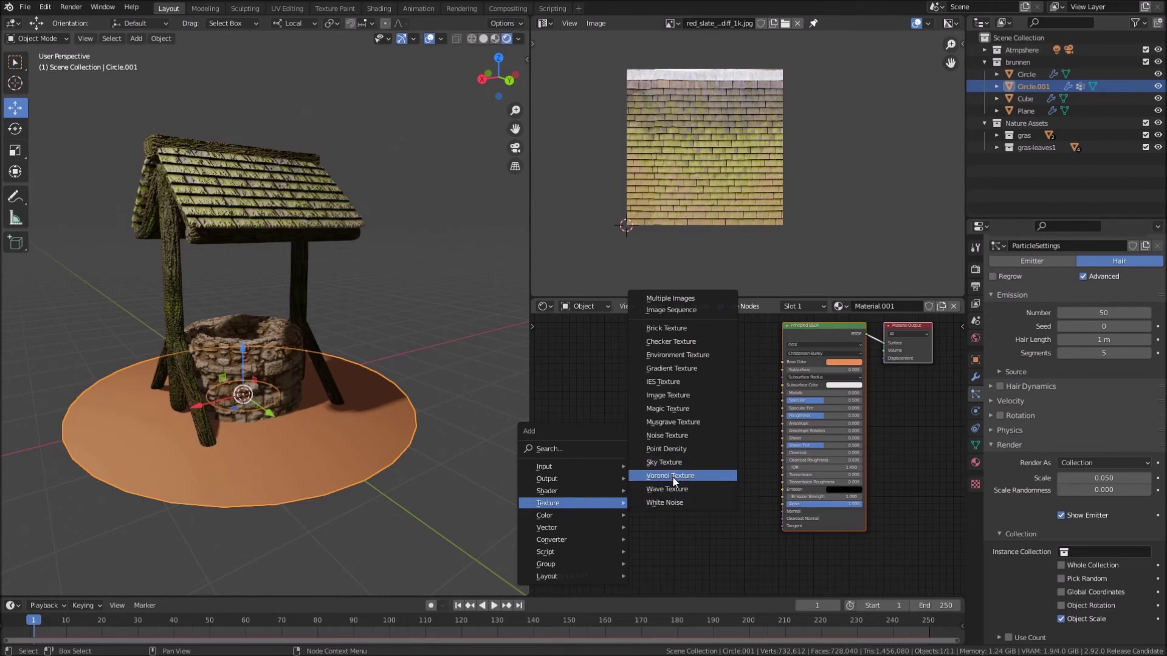
pyautogui.press('shift+a')
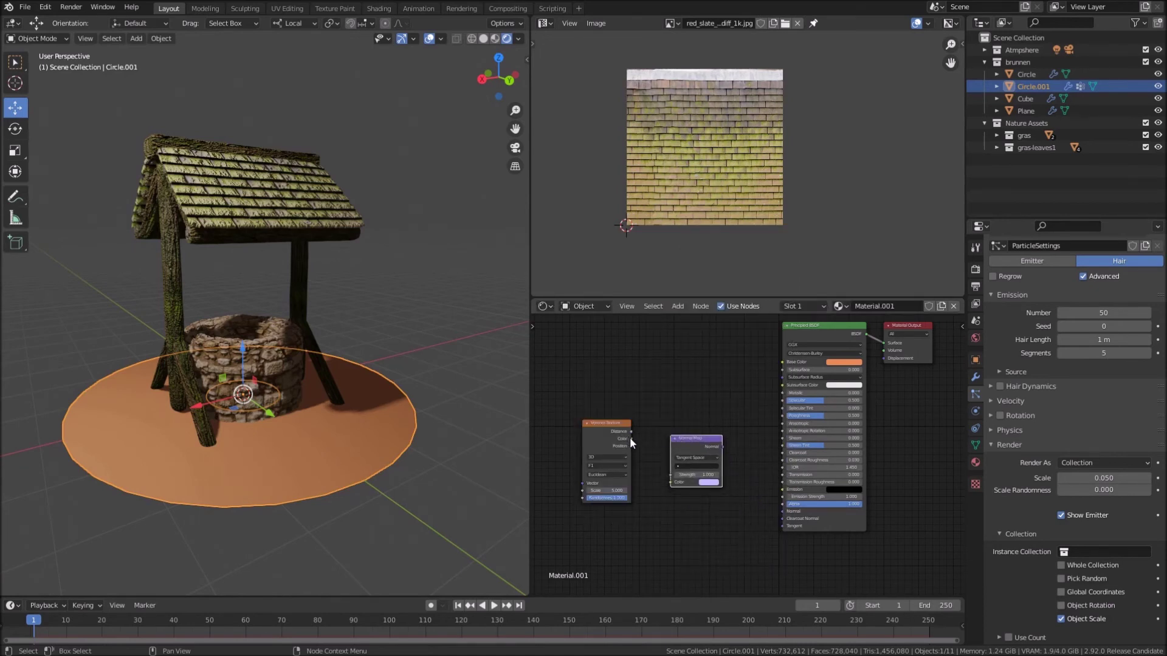
pyautogui.click(634, 441)
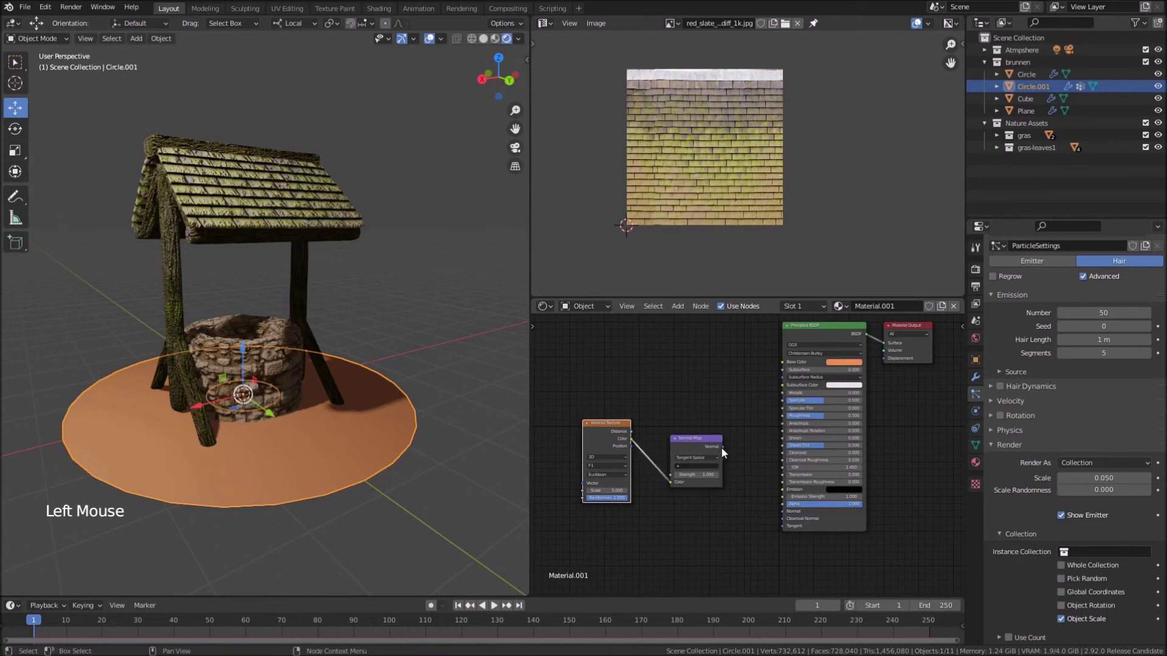
pyautogui.click(725, 453)
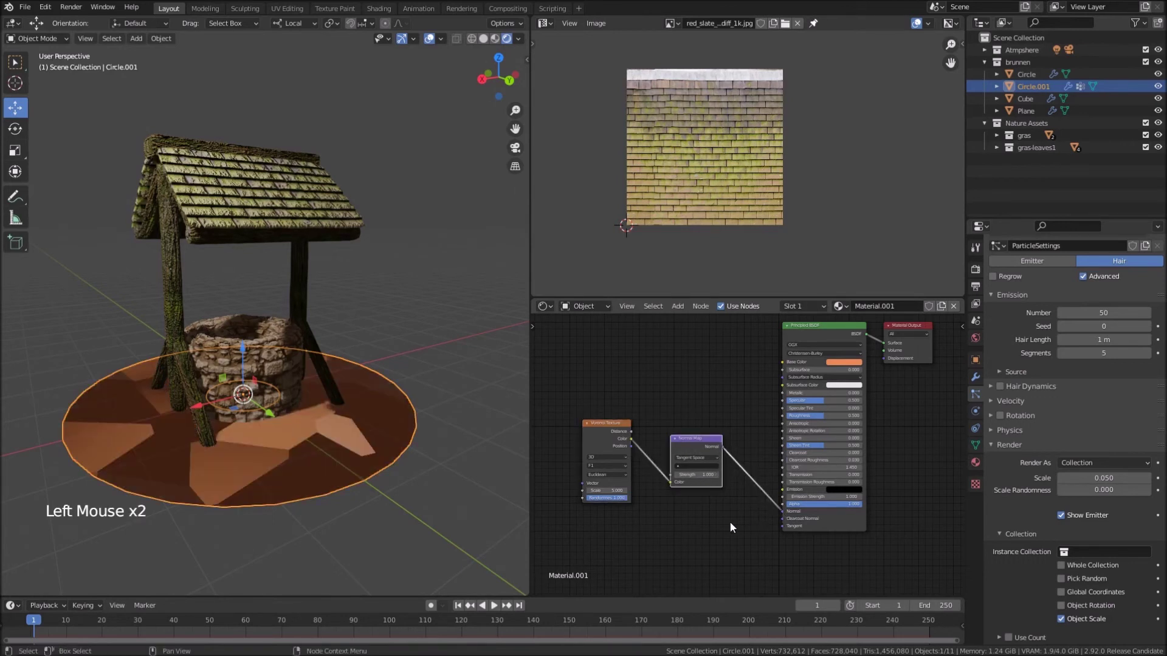
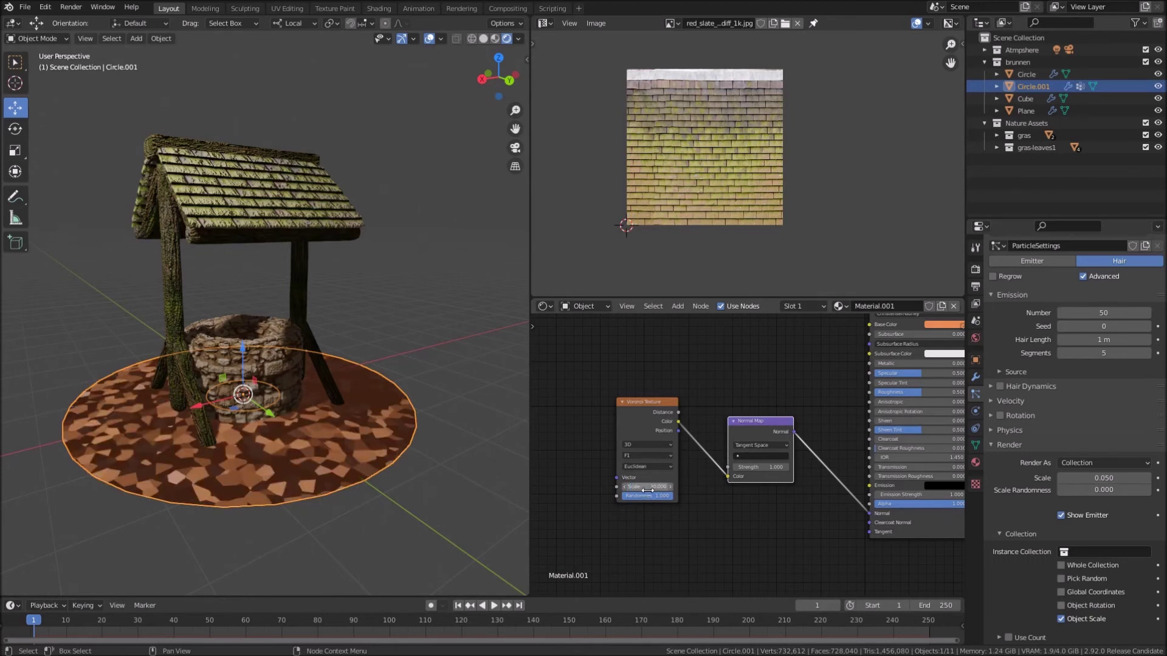
pyautogui.middleClick(653, 470)
pyautogui.scroll(3)
pyautogui.click(670, 452)
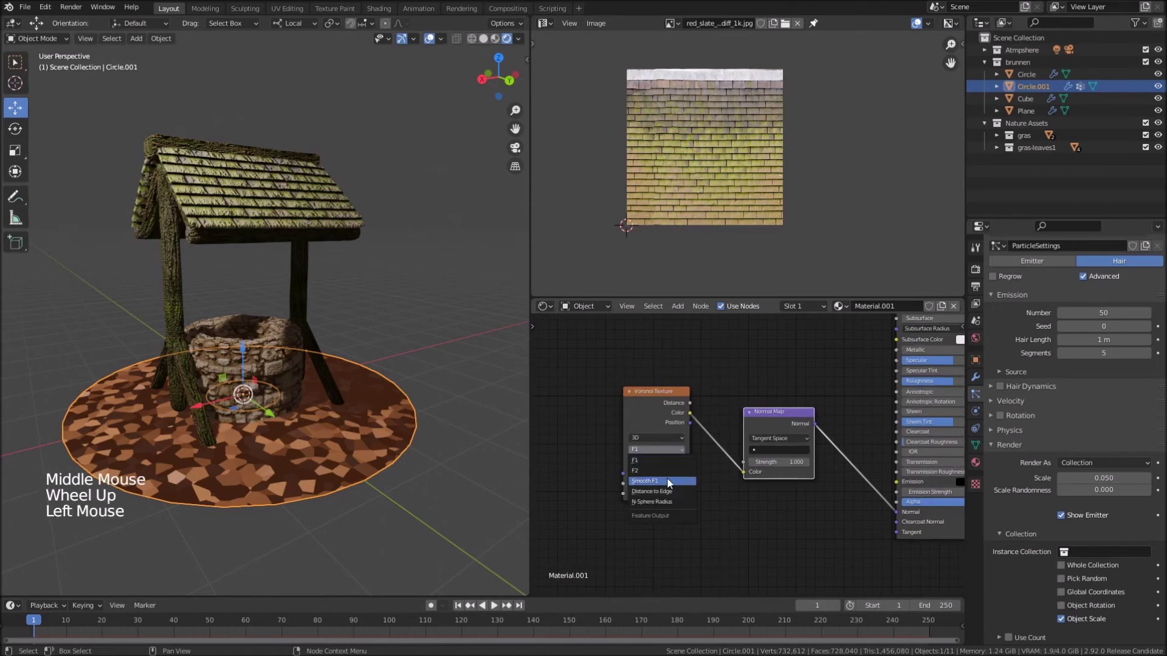
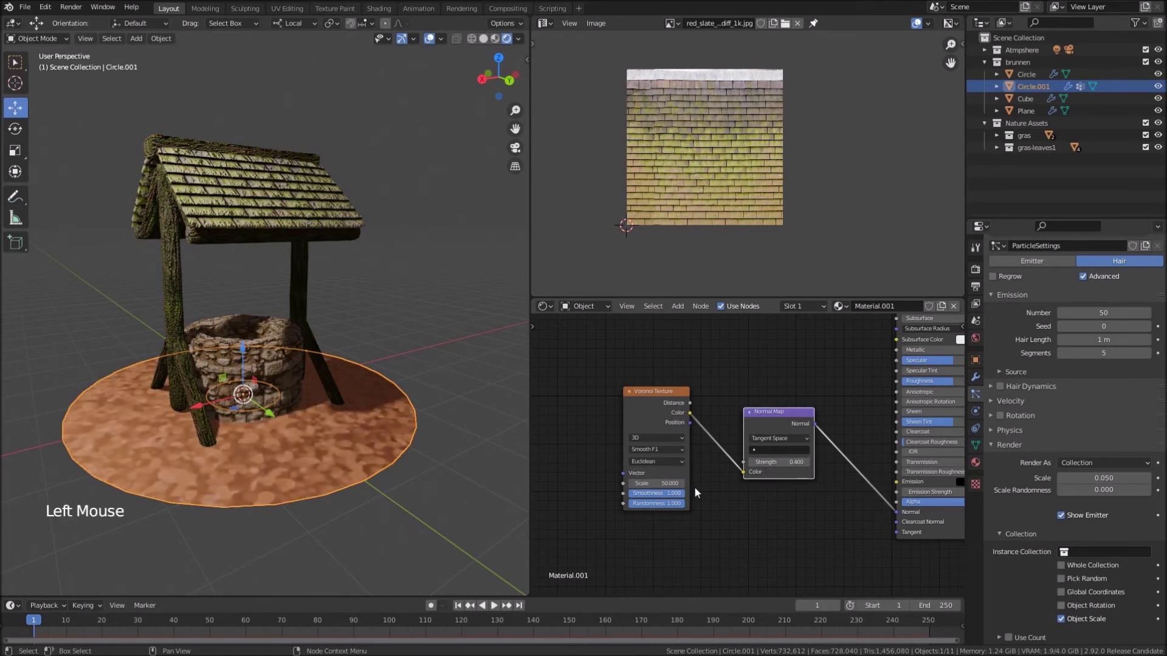
# Set the hair particles' Instance Collection to gras and keep each instance's object rotation
pyautogui.click(476, 501)
pyautogui.middleClick(477, 500)
pyautogui.middleClick(447, 464)
pyautogui.scroll(-3)
pyautogui.scroll(-3)
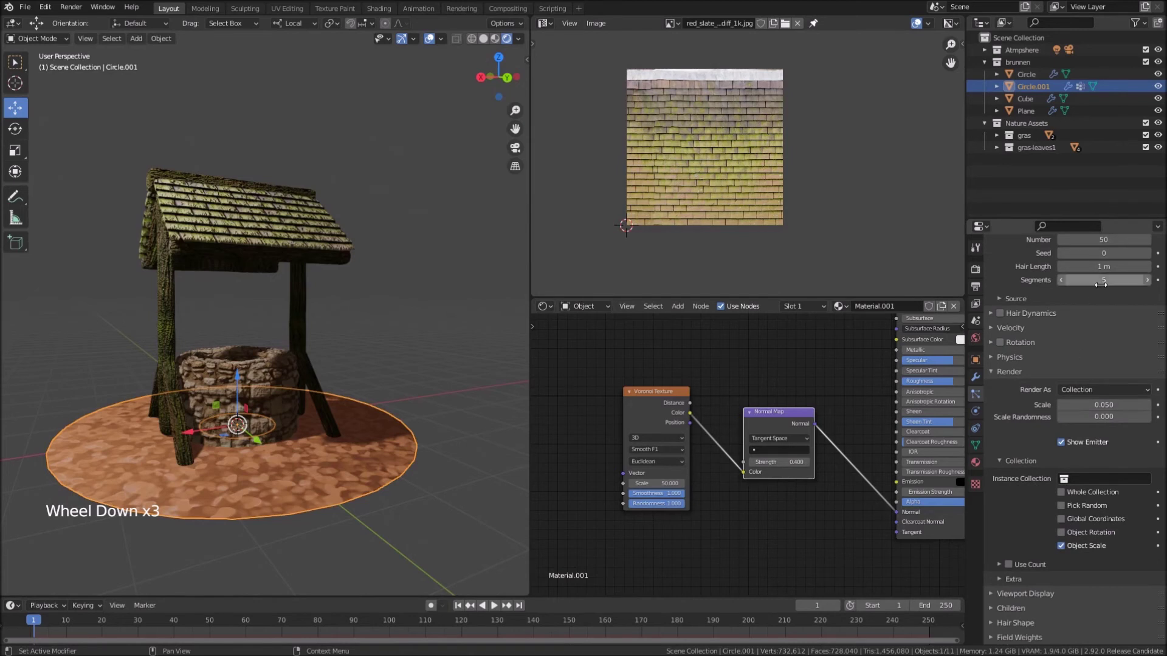
pyautogui.scroll(3)
pyautogui.click(981, 401)
pyautogui.scroll(3)
pyautogui.scroll(3)
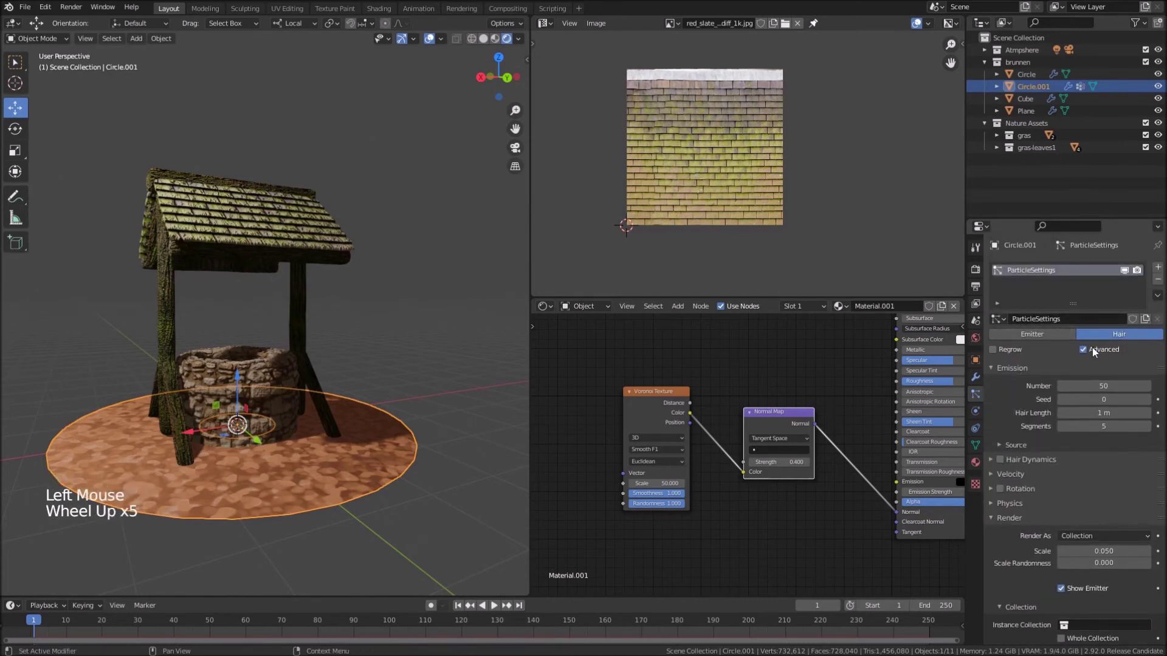
pyautogui.scroll(-3)
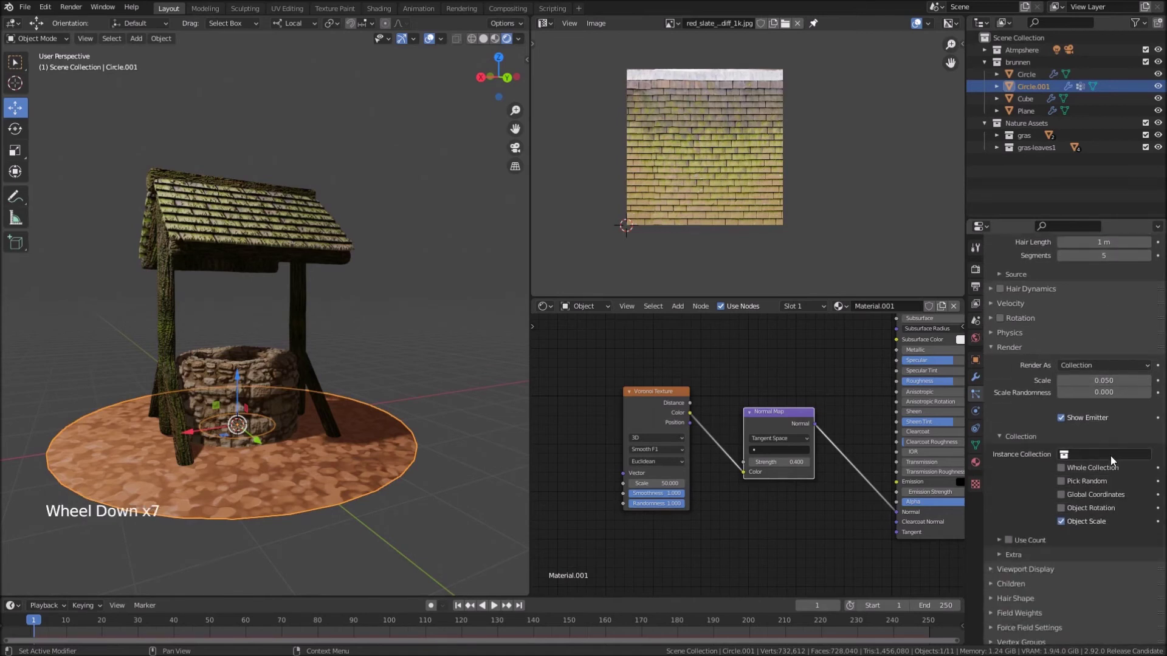
pyautogui.click(1067, 456)
pyautogui.scroll(-3)
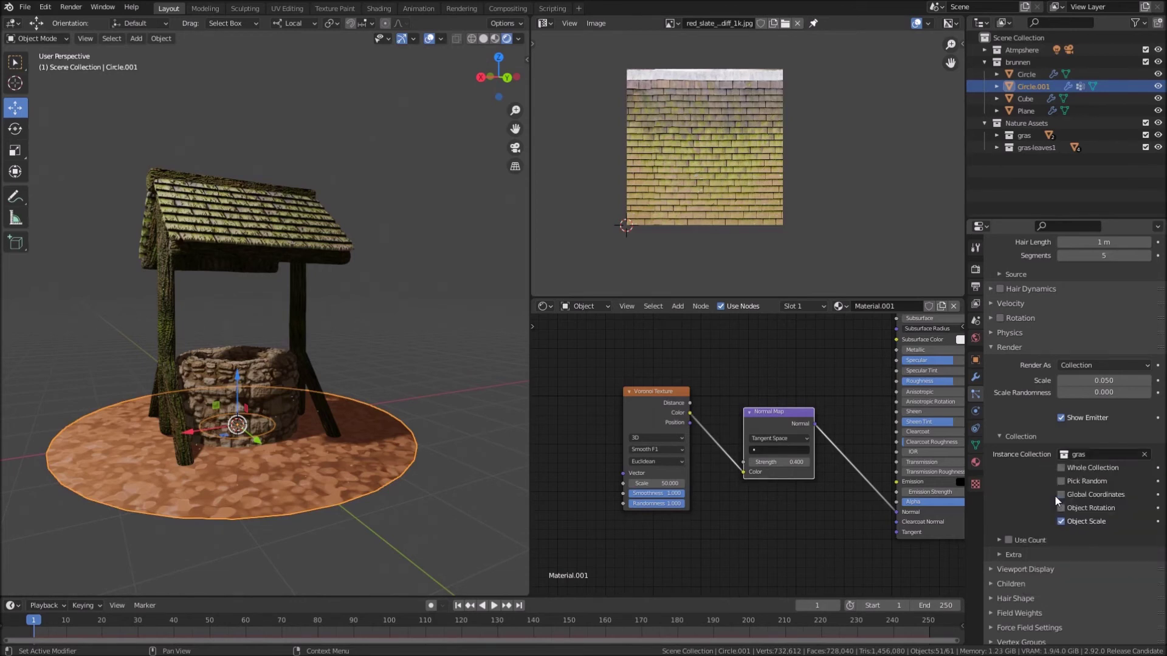
pyautogui.click(1067, 511)
# Enable particle rotation with instance scale 1 and Orientation Axis set to Object Y
pyautogui.click(1008, 322)
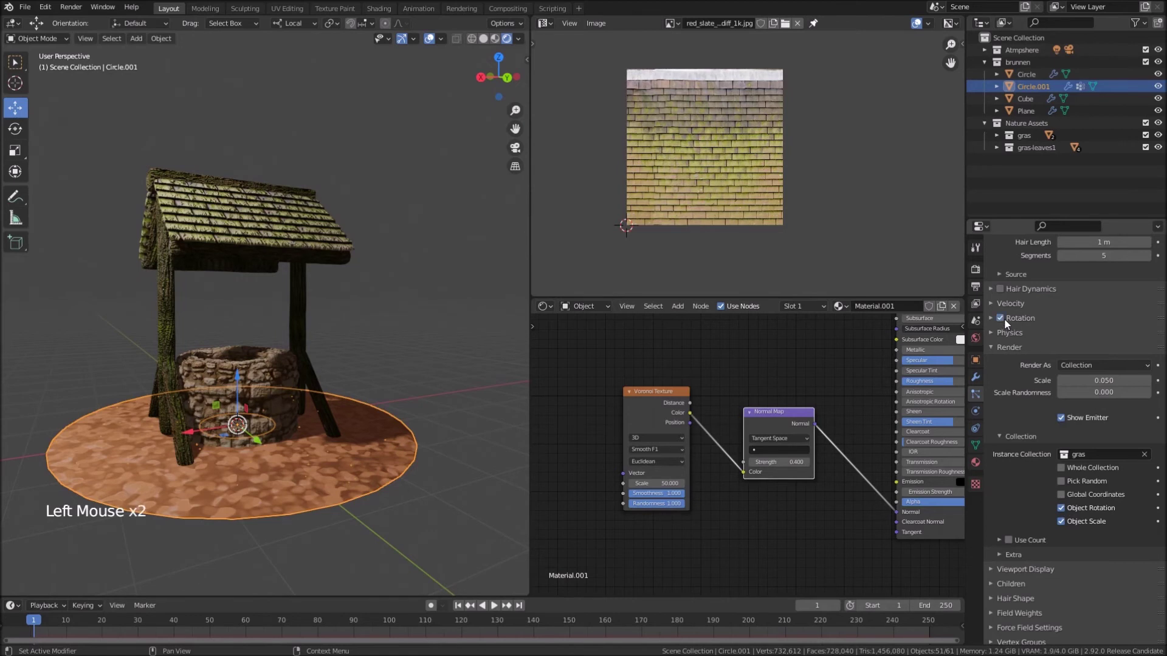
pyautogui.click(992, 318)
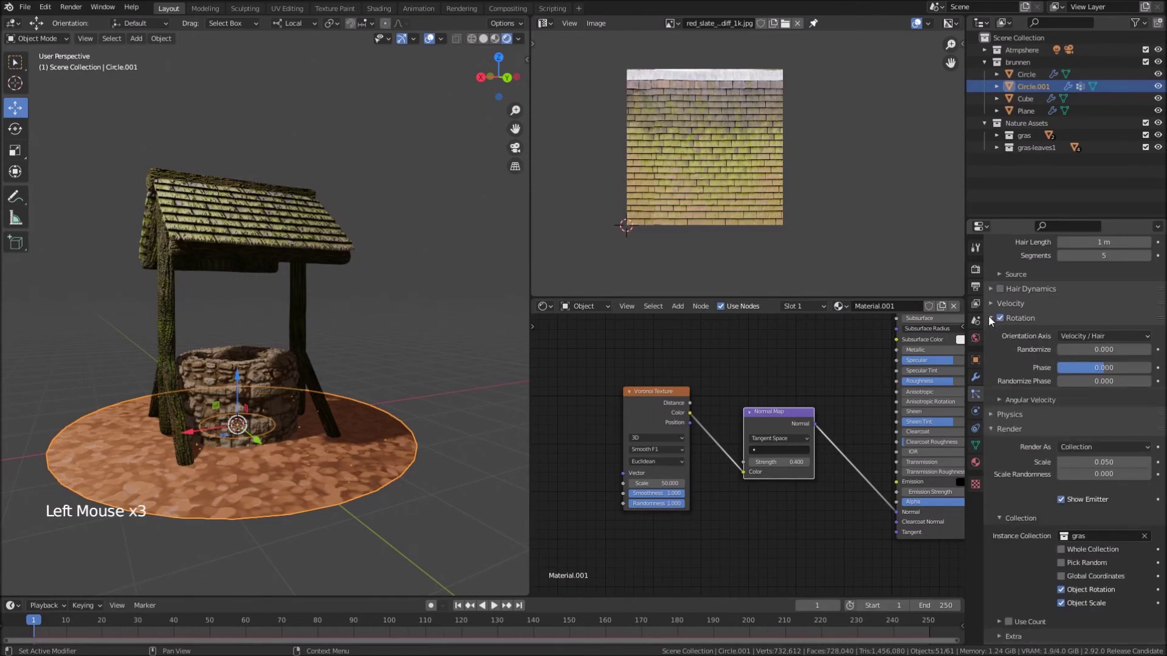
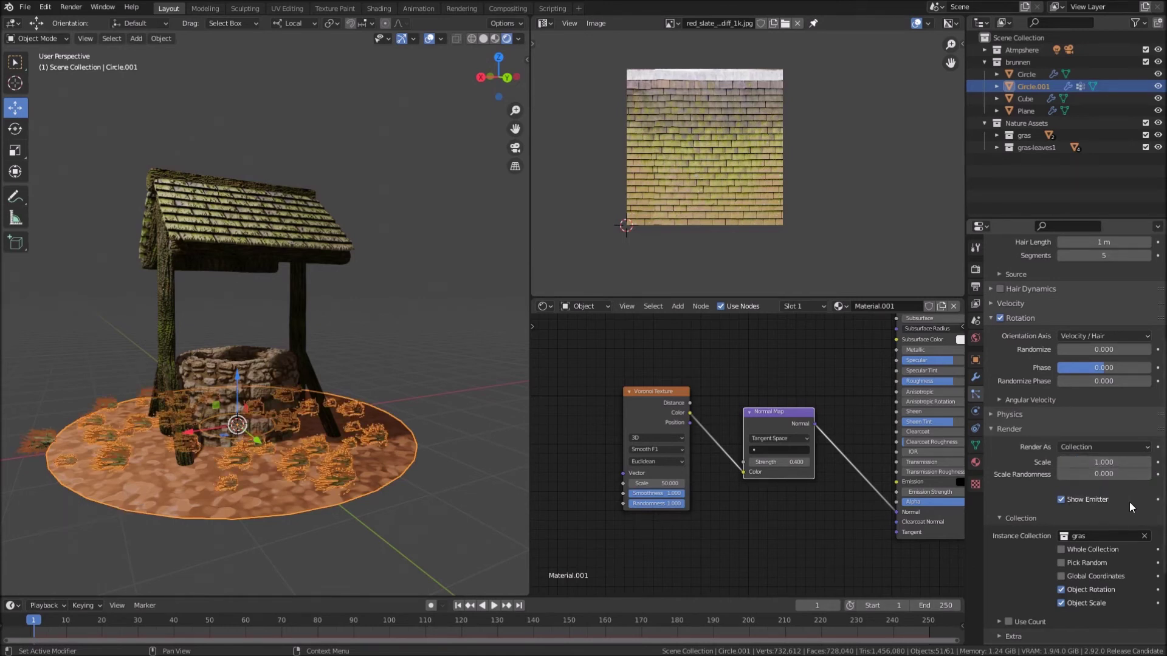
pyautogui.scroll(-3)
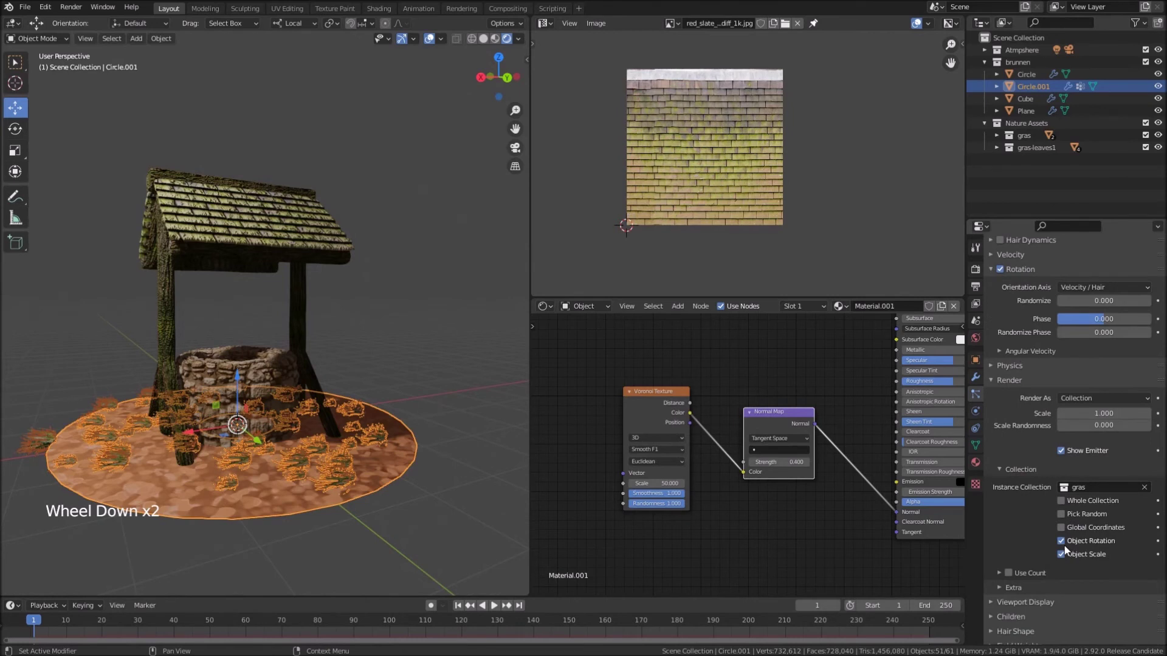
pyautogui.click(1067, 547)
pyautogui.click(1067, 547)
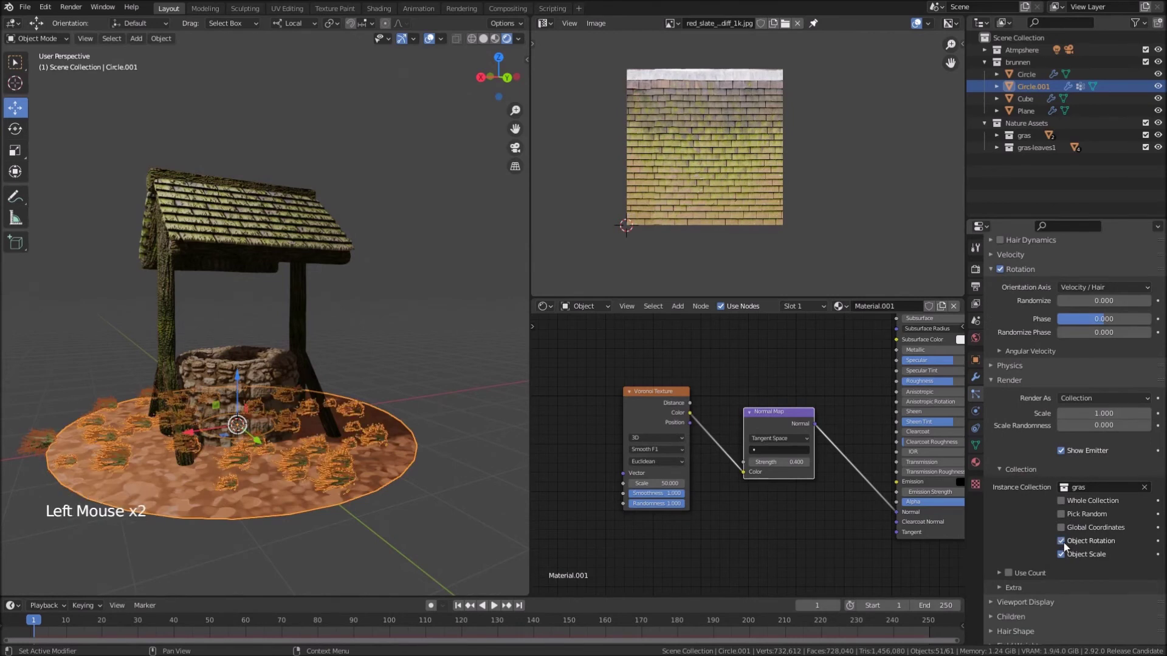
pyautogui.scroll(3)
pyautogui.click(1091, 338)
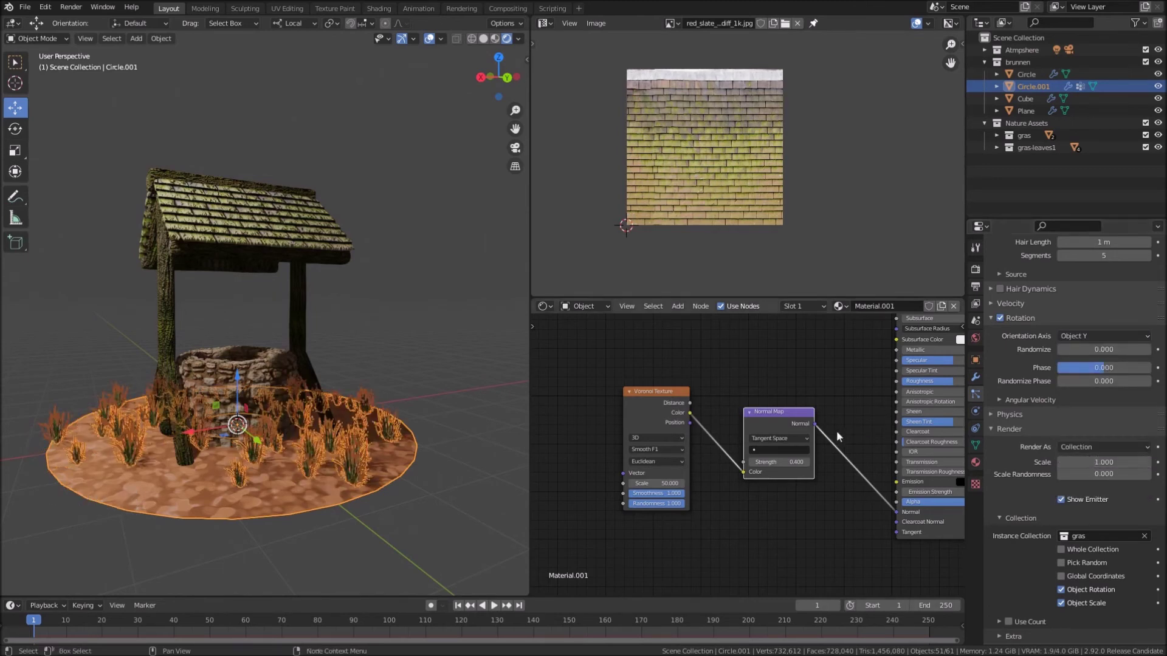
# Confirm an emission count of 200 hair particles and inspect the grass around the well
pyautogui.middleClick(198, 408)
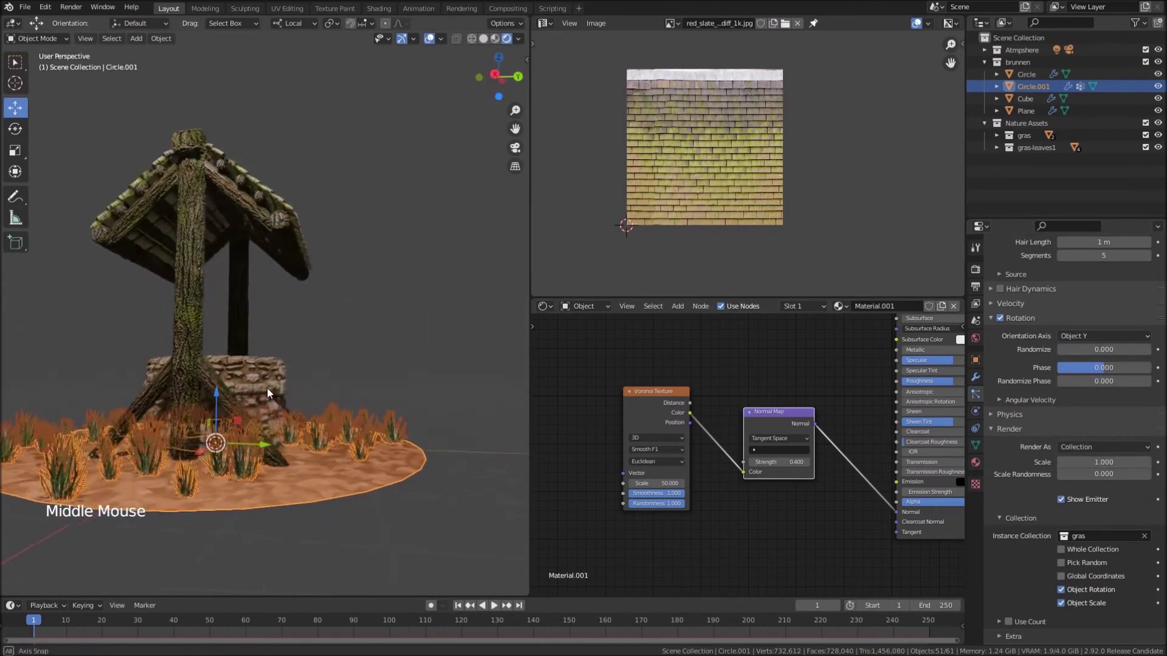
pyautogui.middleClick(217, 393)
pyautogui.click(432, 43)
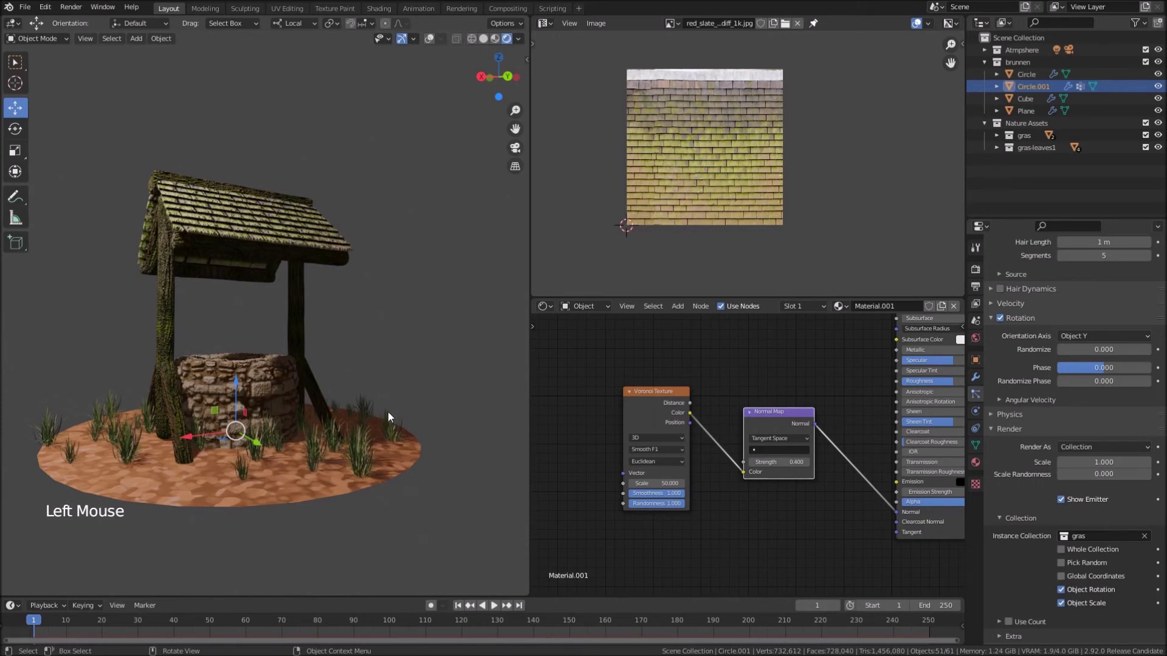
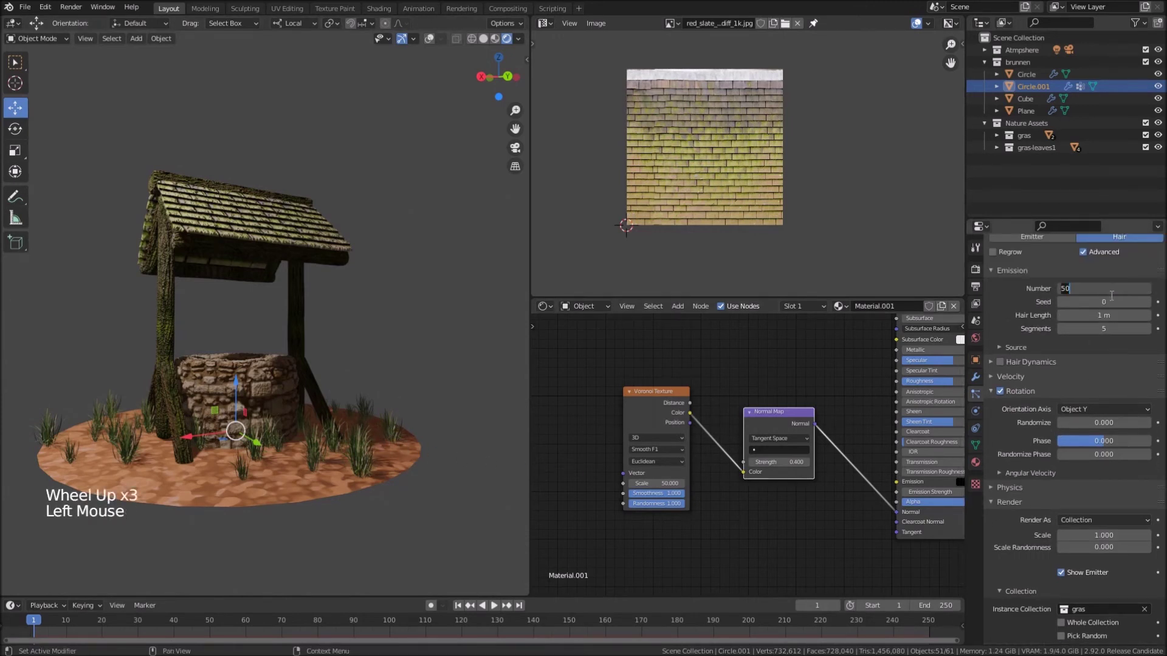
pyautogui.press('KP_0')
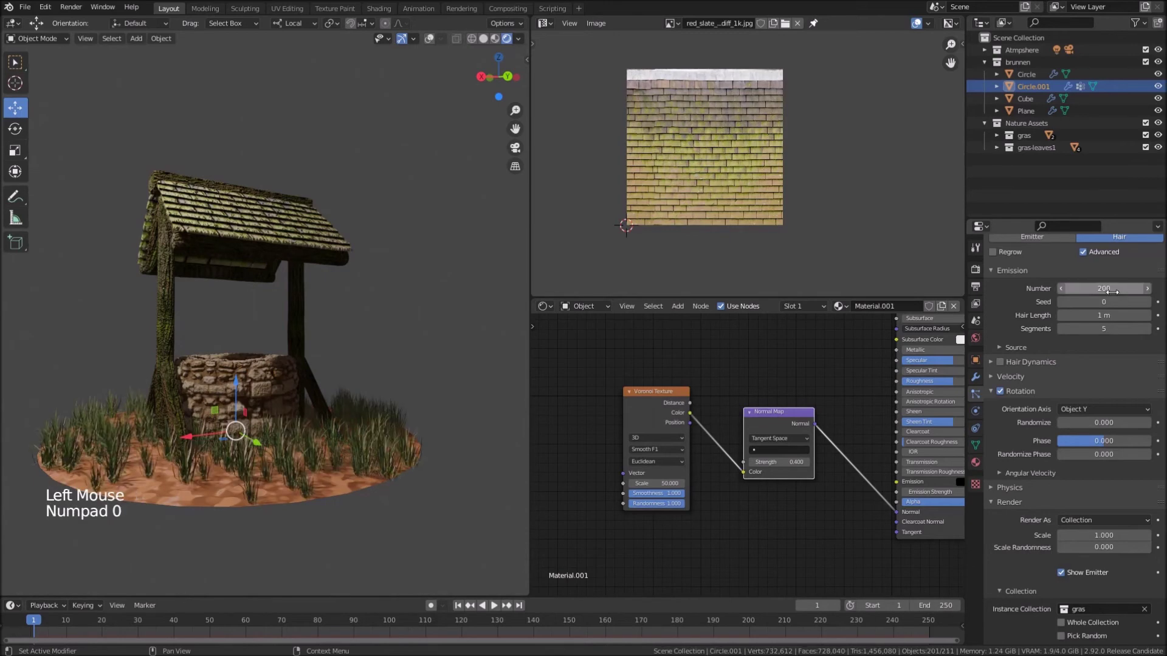
pyautogui.middleClick(288, 395)
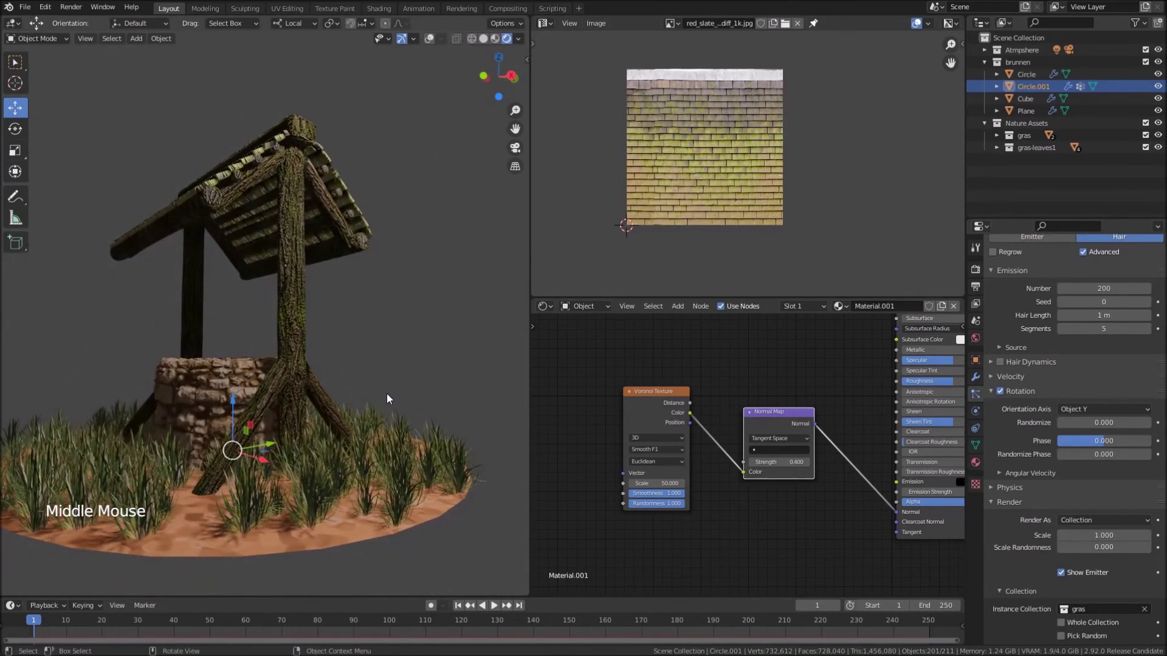
pyautogui.middleClick(388, 398)
pyautogui.scroll(-3)
pyautogui.middleClick(398, 404)
pyautogui.middleClick(406, 414)
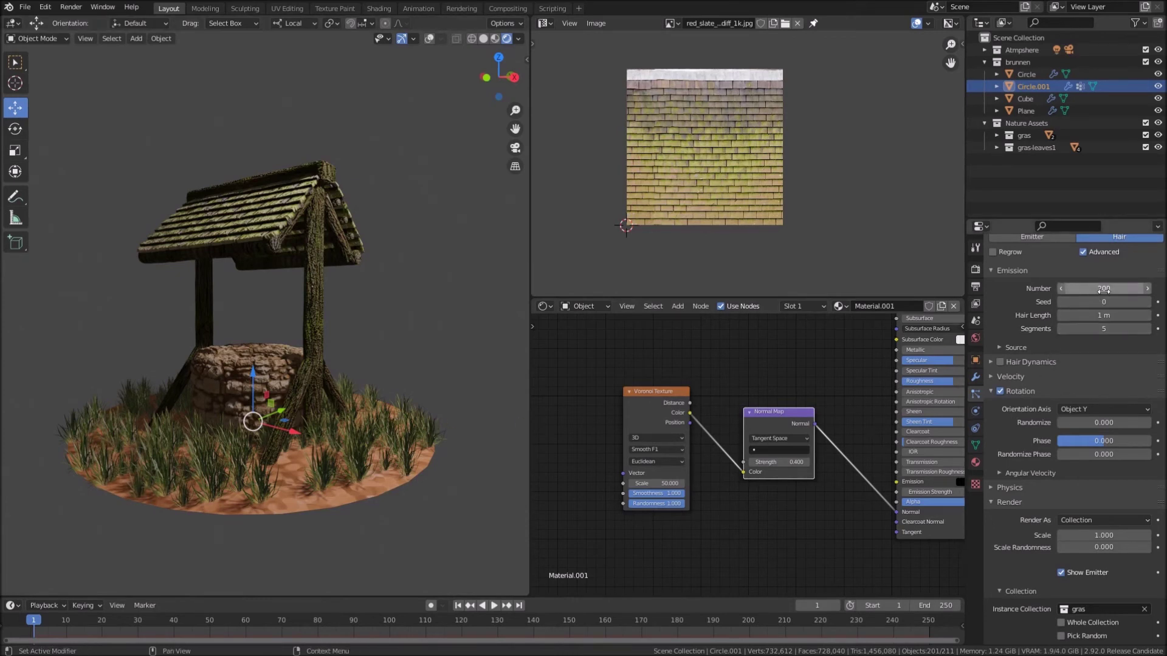
pyautogui.scroll(-3)
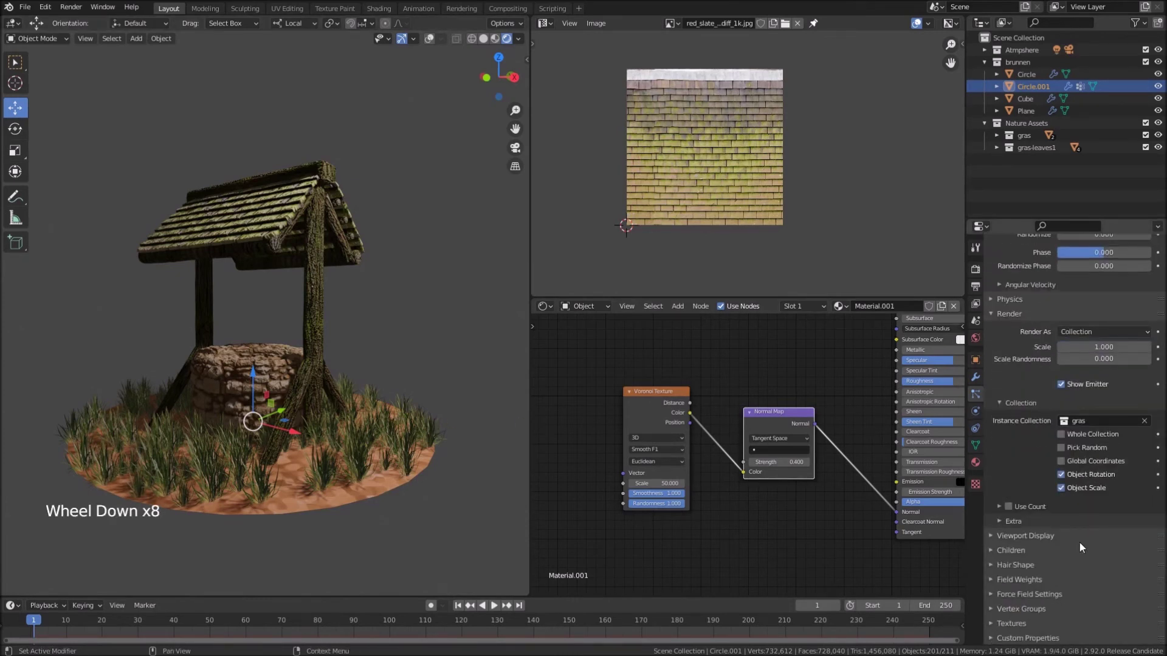
# Turn on simple child particles and raise Scale Randomness to about 0.885 with Scale 1.010
pyautogui.click(997, 556)
pyautogui.scroll(-3)
pyautogui.click(1074, 569)
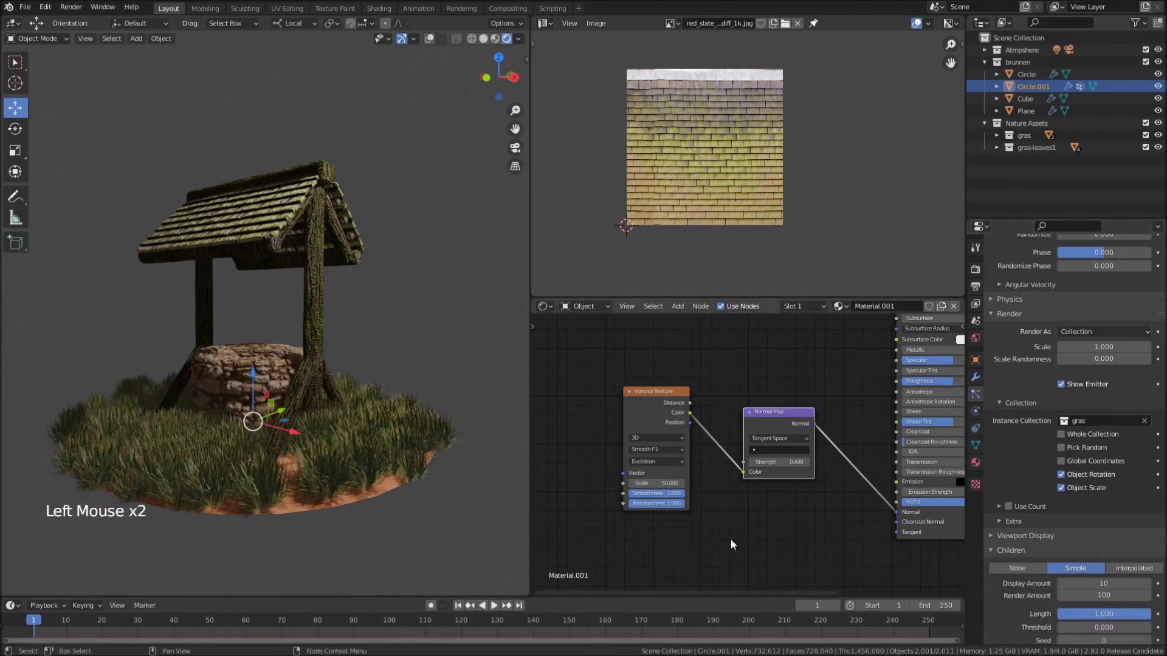
pyautogui.middleClick(445, 514)
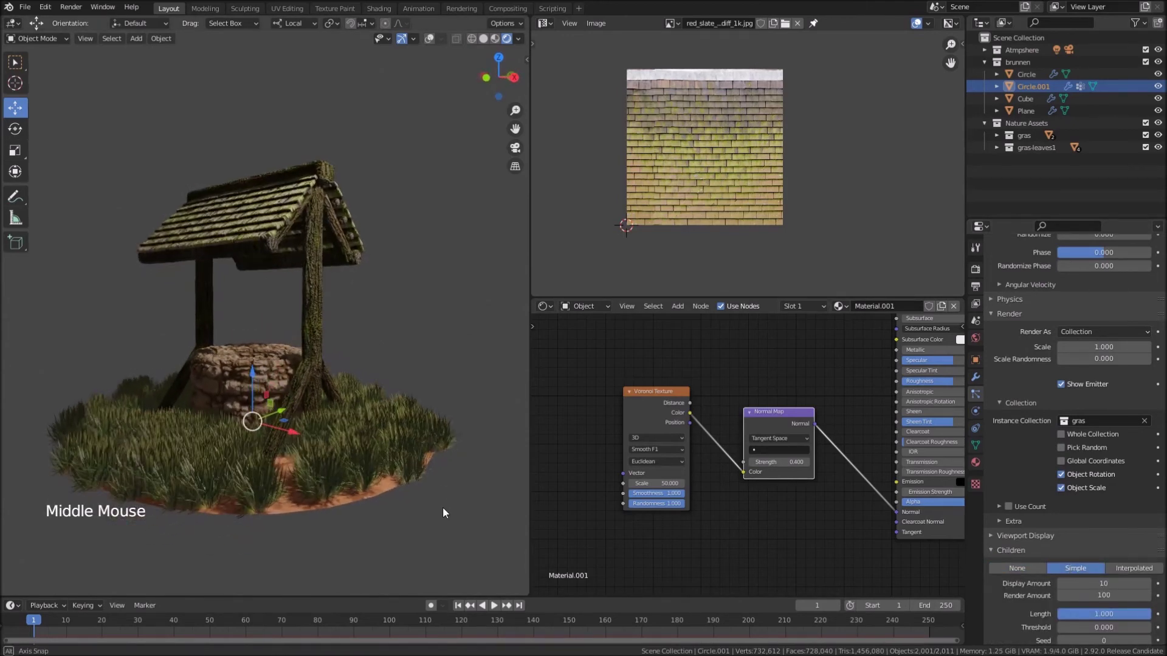
pyautogui.scroll(3)
pyautogui.scroll(3)
pyautogui.click(1102, 434)
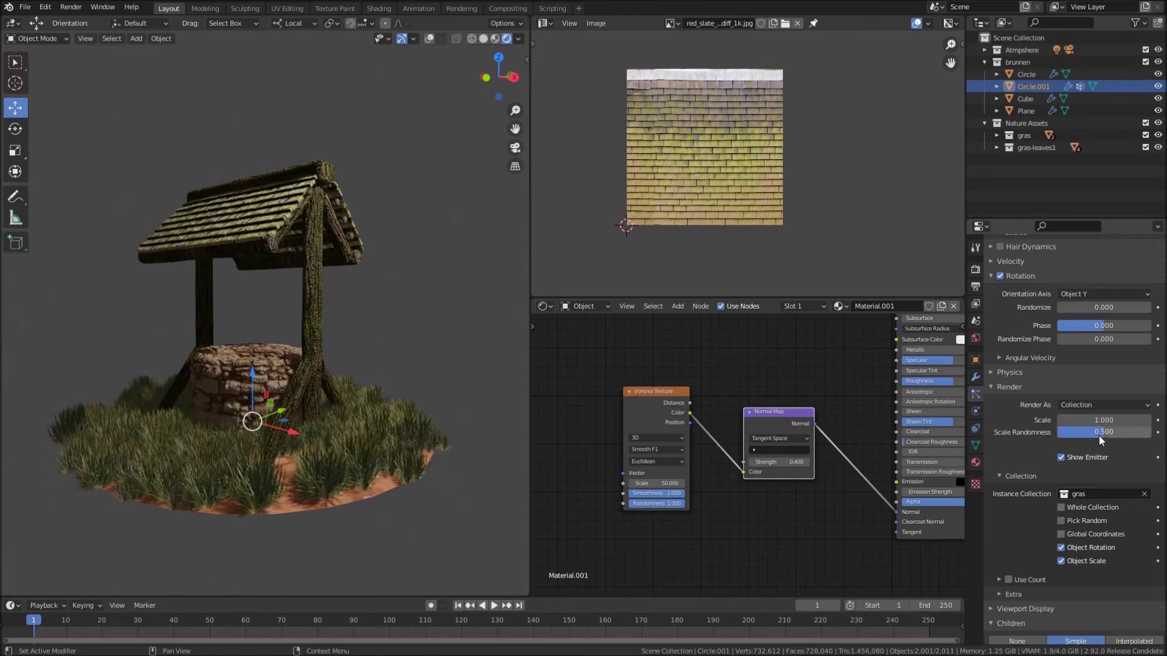
pyautogui.click(1105, 439)
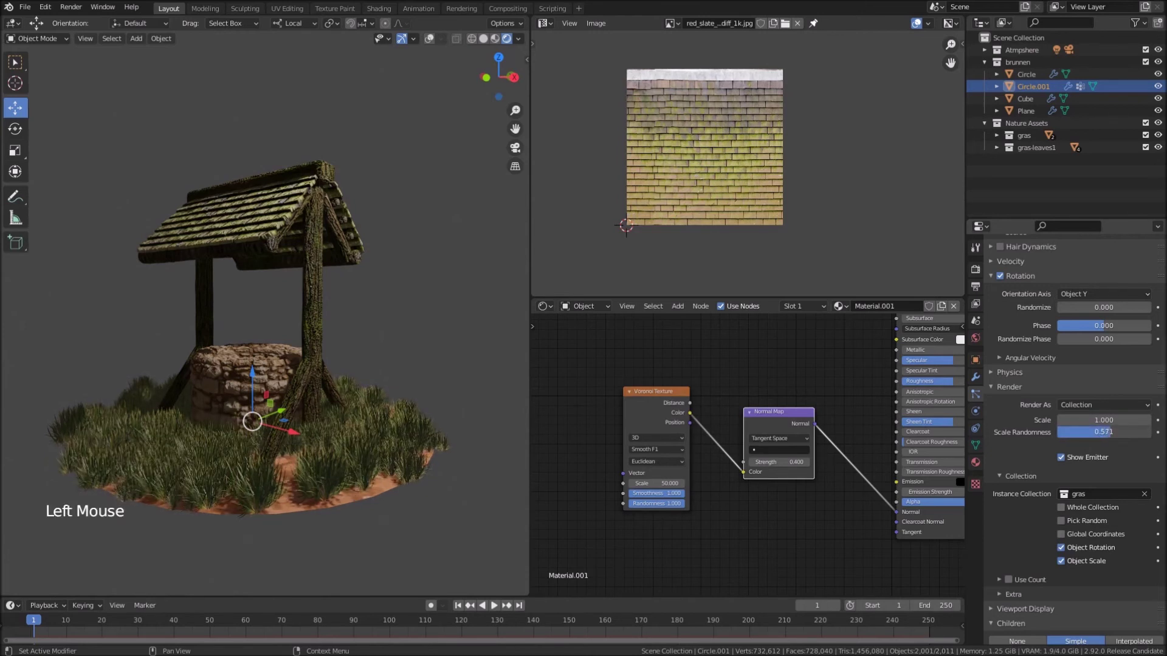
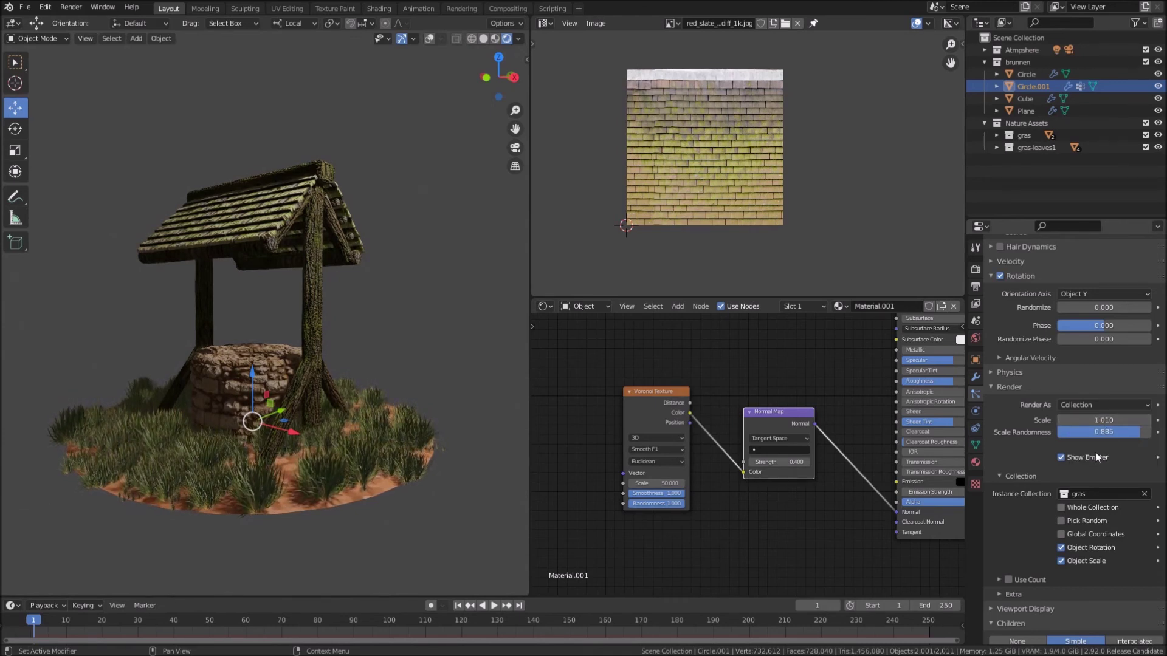
pyautogui.scroll(3)
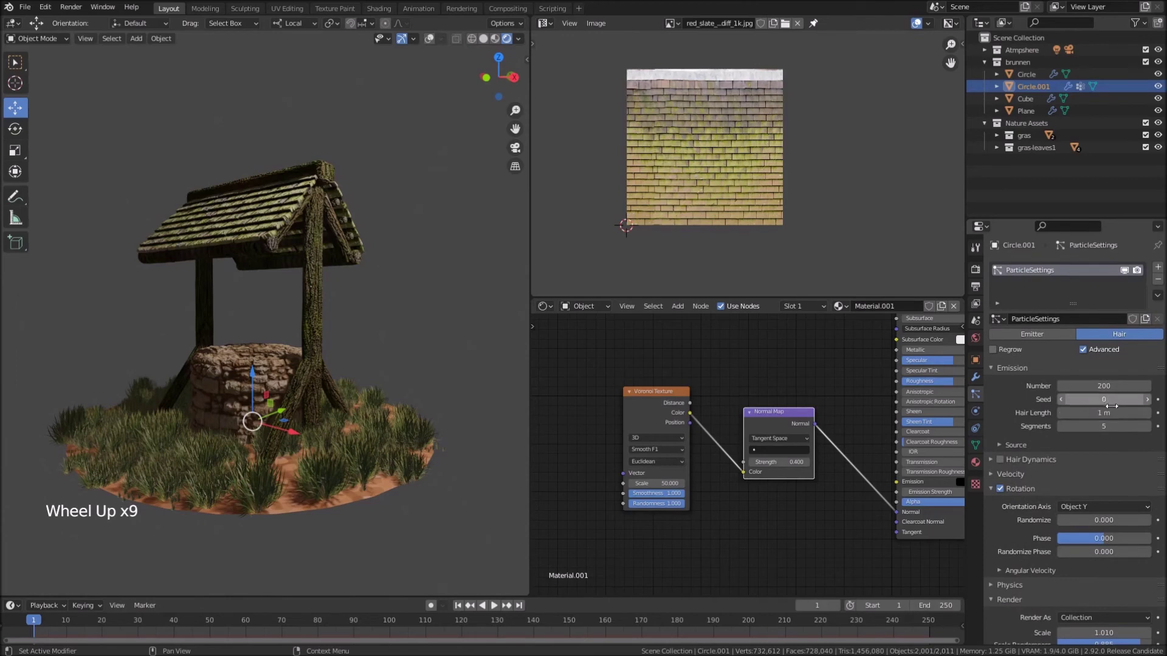
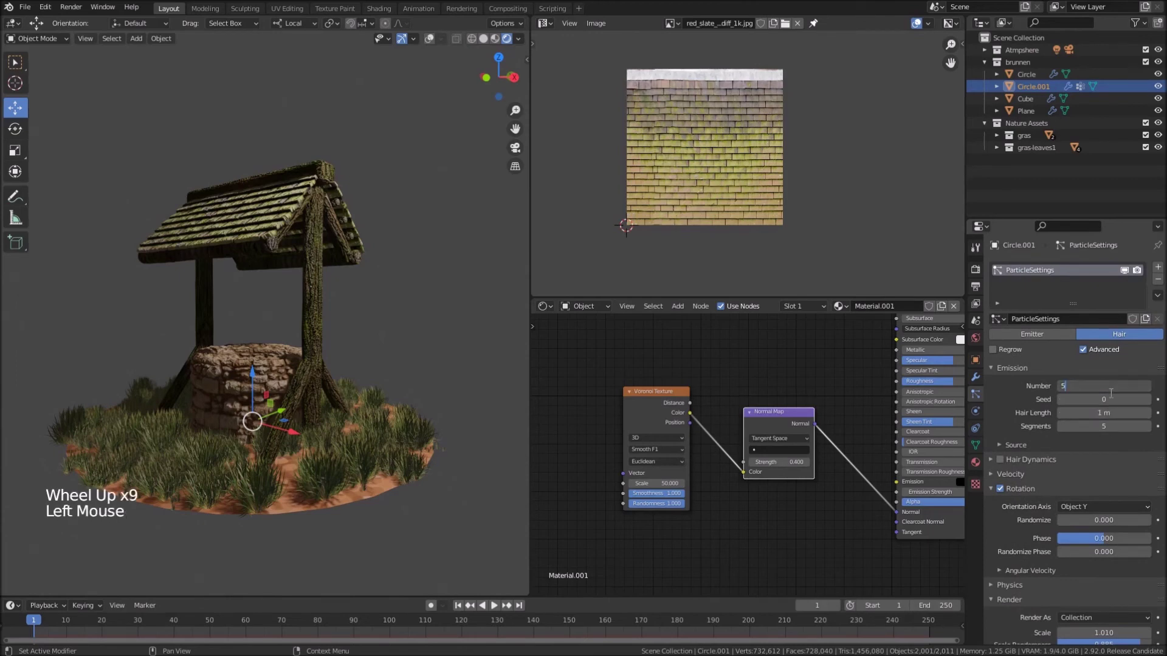
# Raise the grass Emission Number to 500 and inspect the grass at the well base
pyautogui.press('KP_0')
pyautogui.middleClick(296, 429)
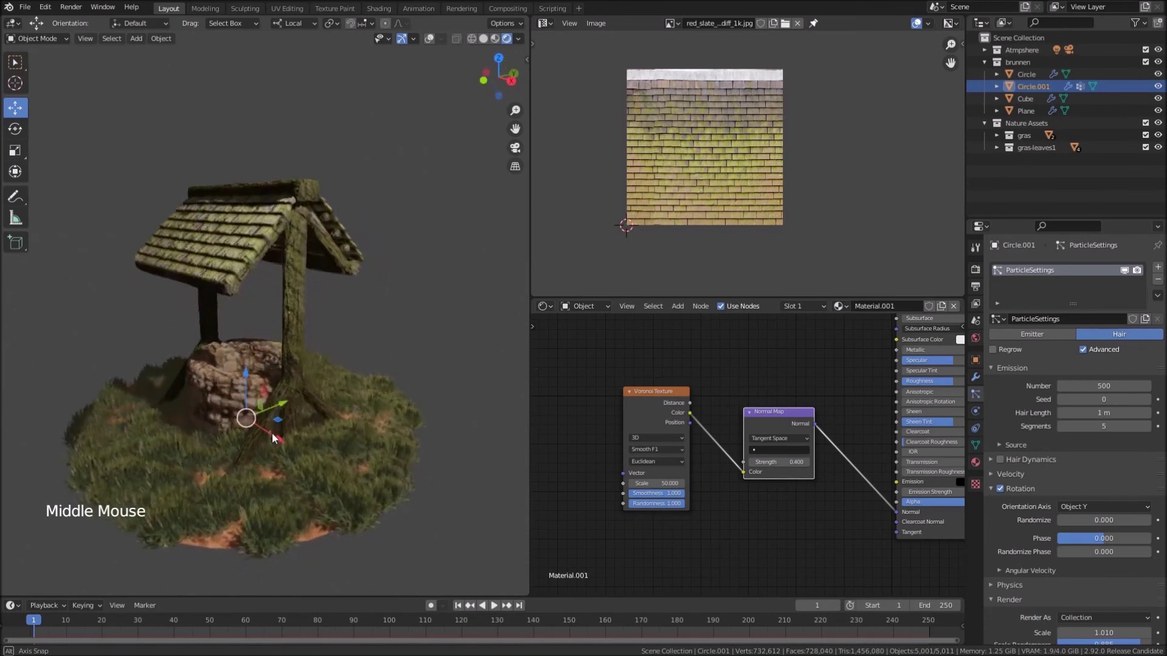
pyautogui.scroll(3)
pyautogui.middleClick(296, 442)
pyautogui.middleClick(301, 442)
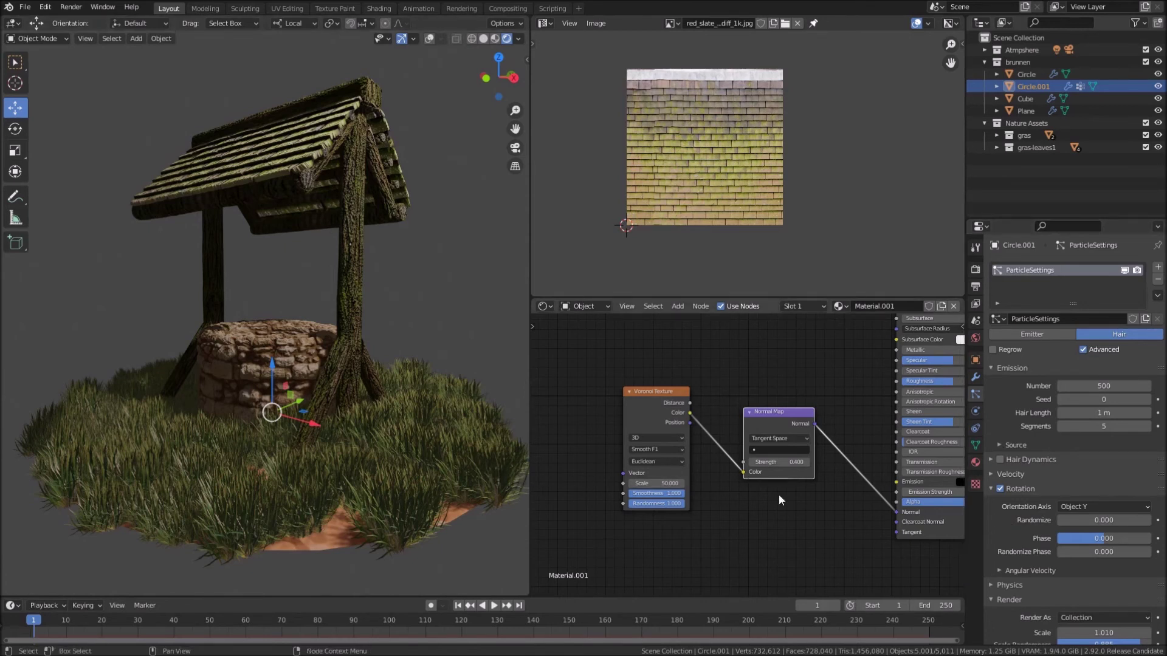
pyautogui.scroll(-3)
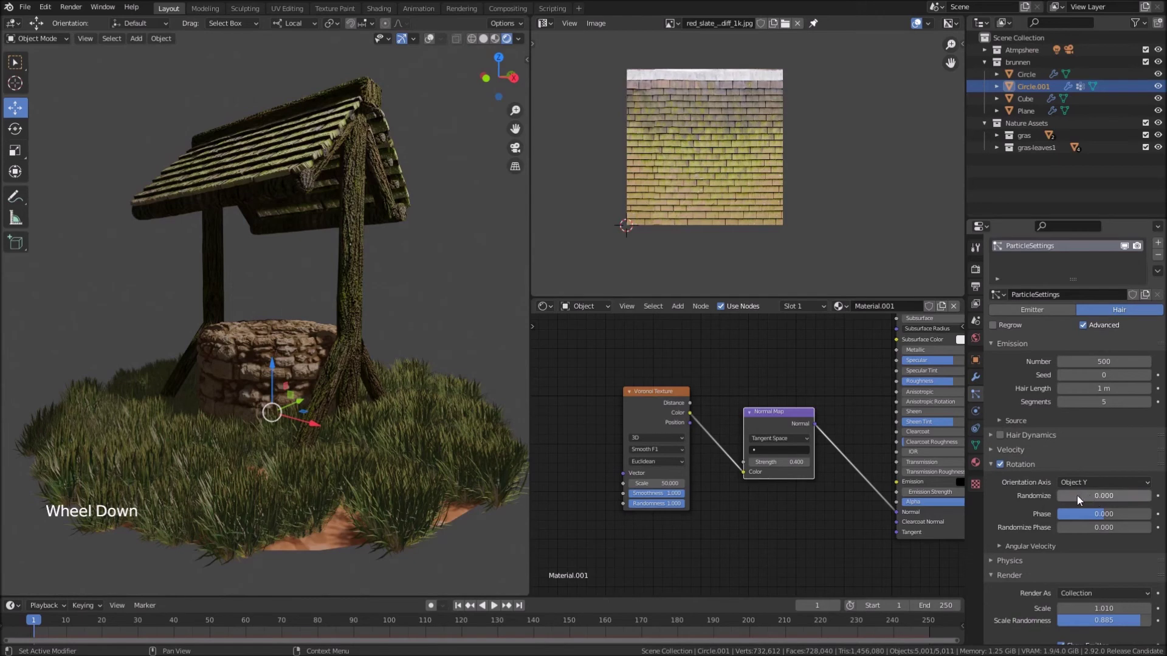
# Set Rotation Randomize to 0.077 and Randomize Phase to 0.167 for the grass clumps
pyautogui.click(1098, 498)
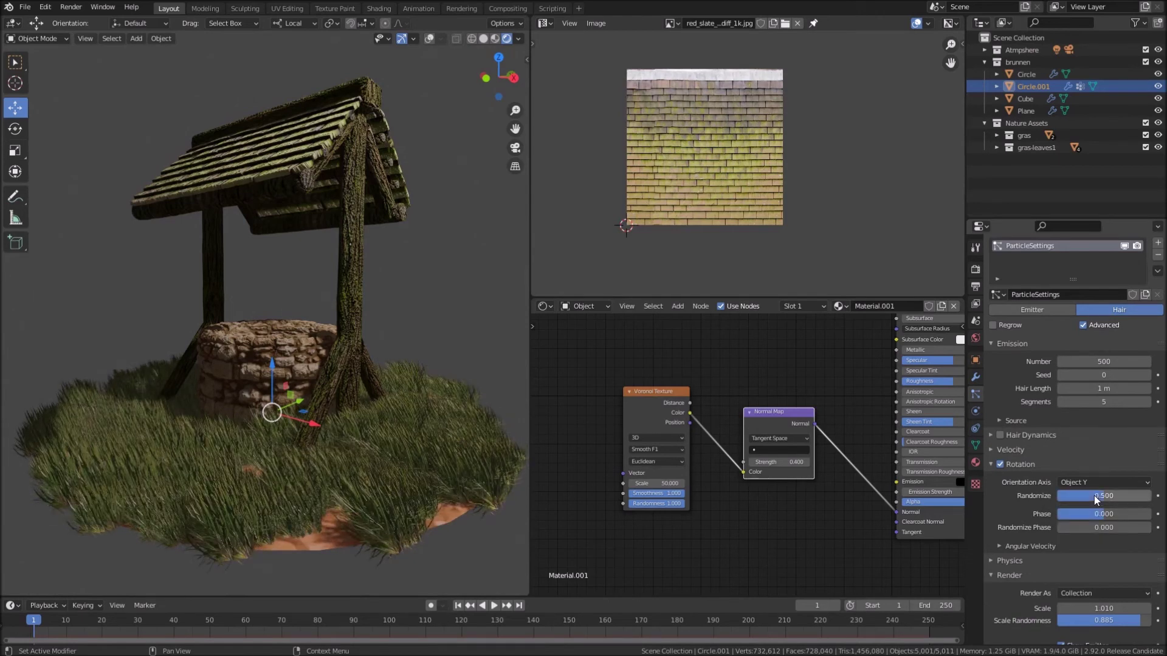
pyautogui.click(1109, 500)
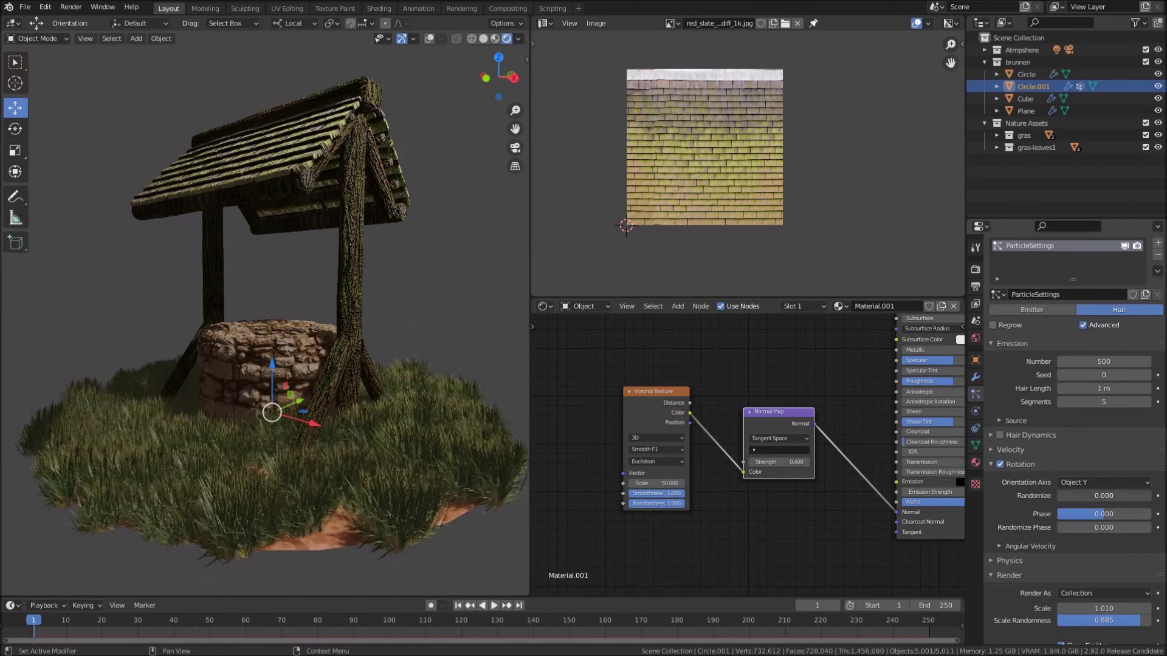
pyautogui.click(1062, 500)
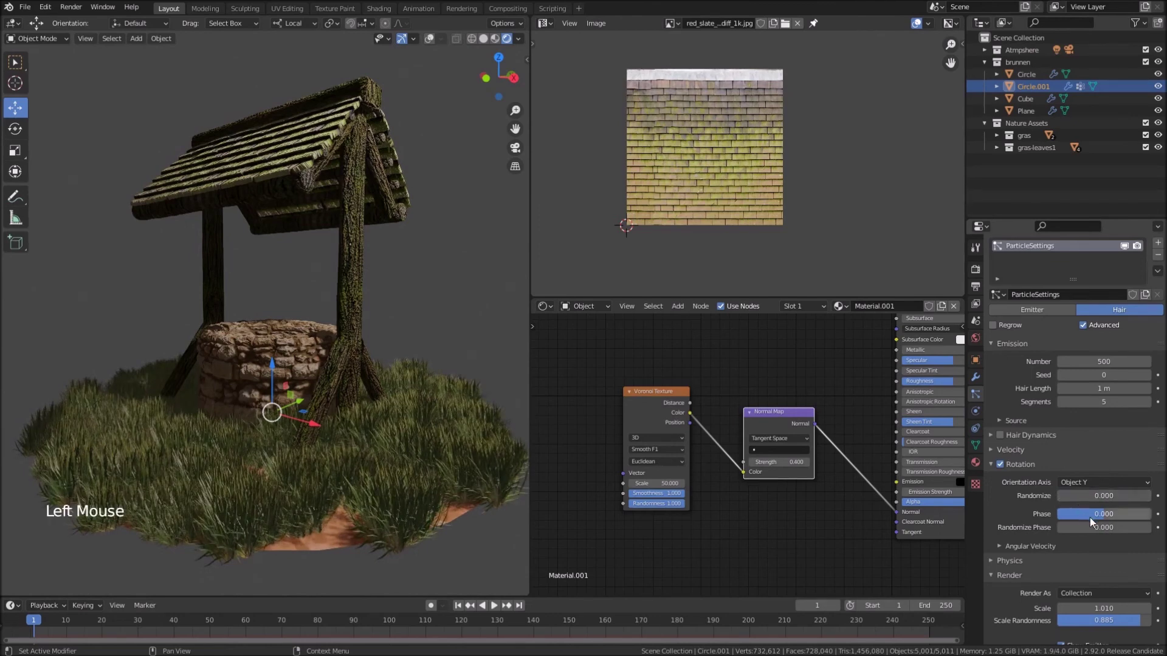
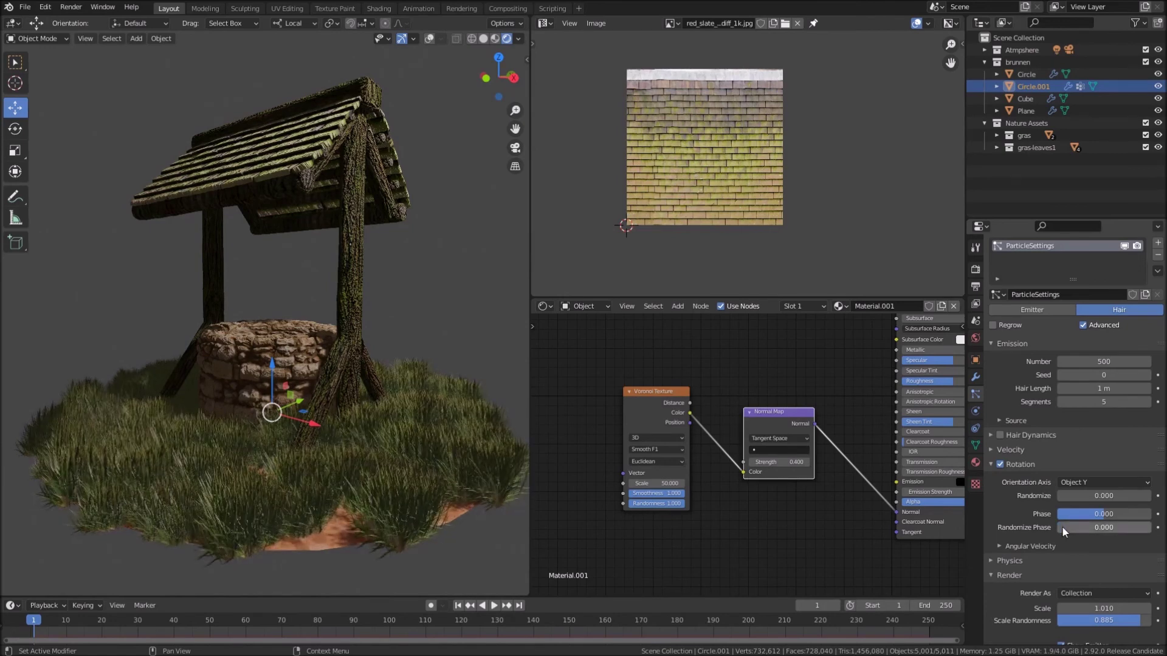
pyautogui.scroll(-3)
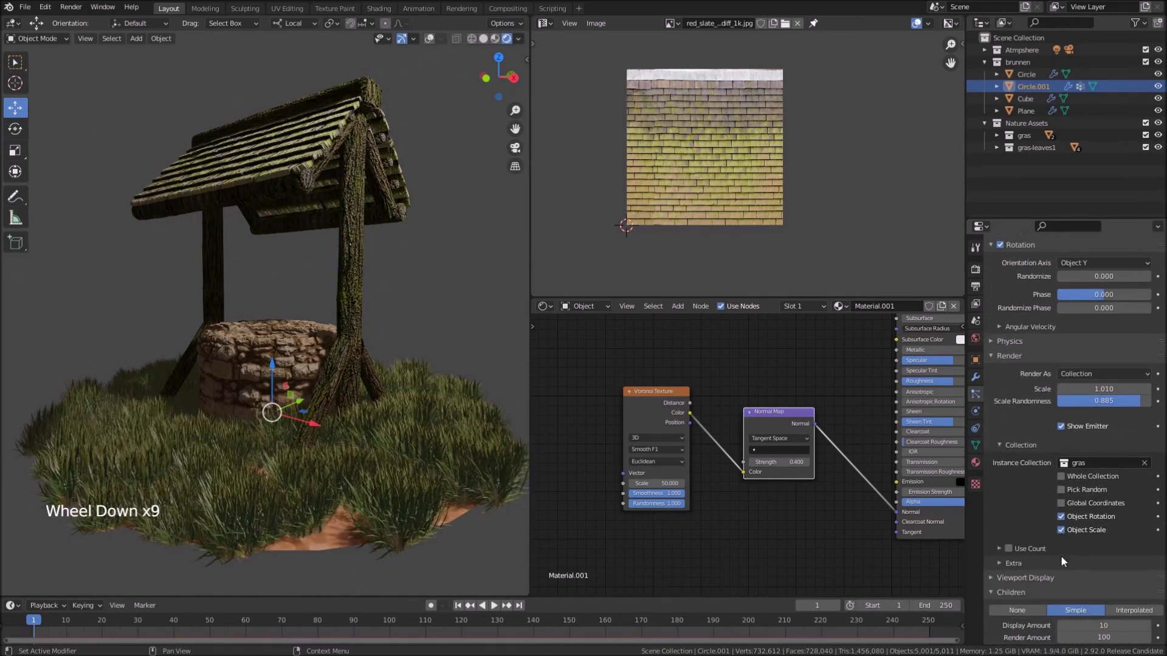
pyautogui.scroll(-3)
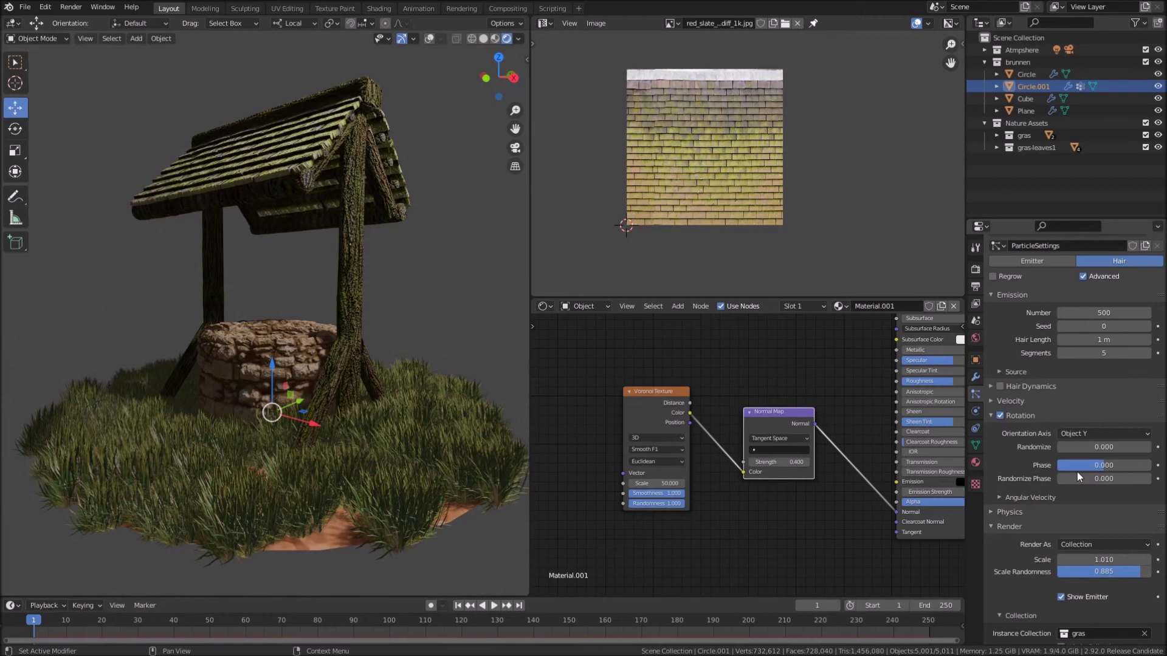
pyautogui.click(1086, 449)
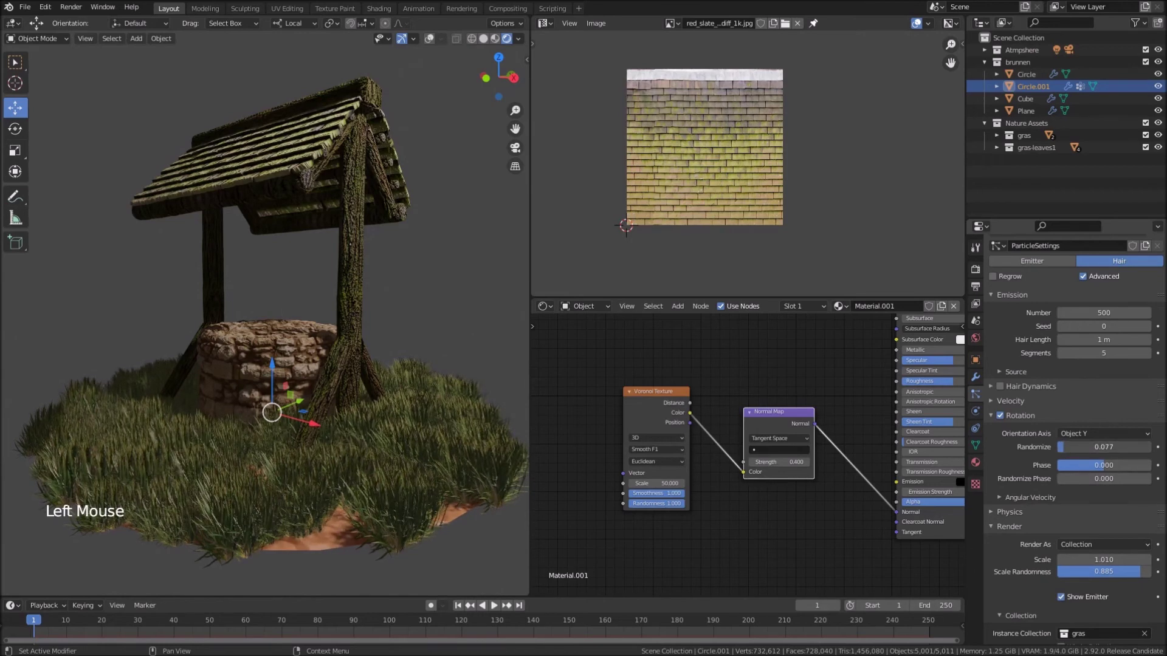
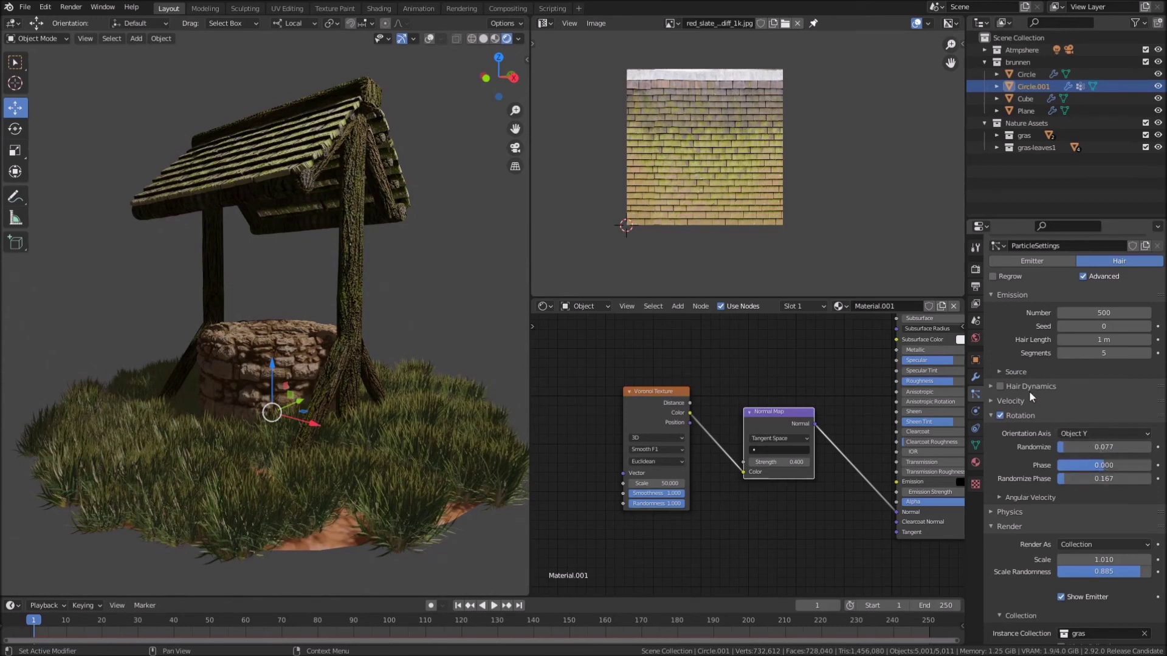
pyautogui.click(993, 401)
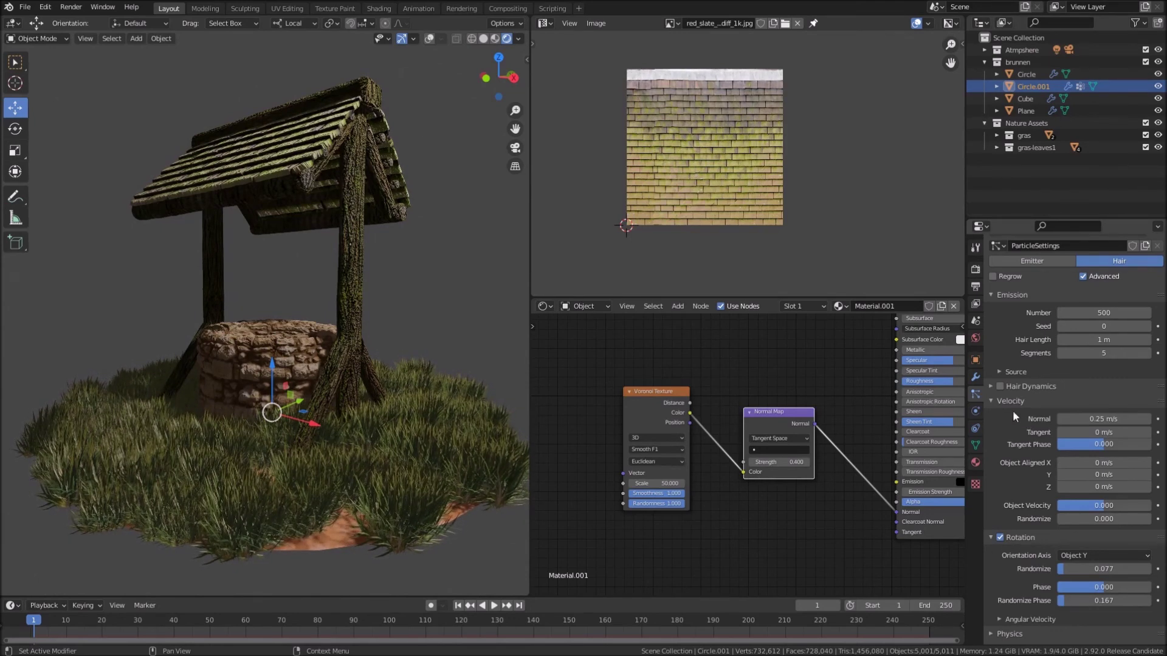
pyautogui.click(992, 404)
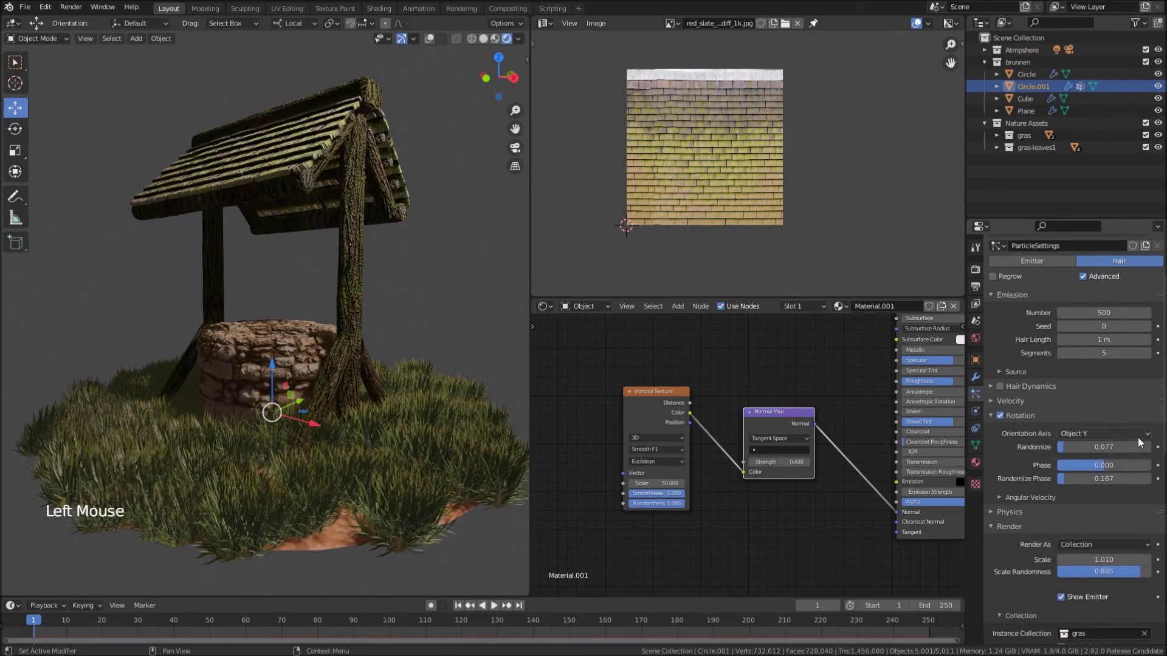
pyautogui.middleClick(1079, 369)
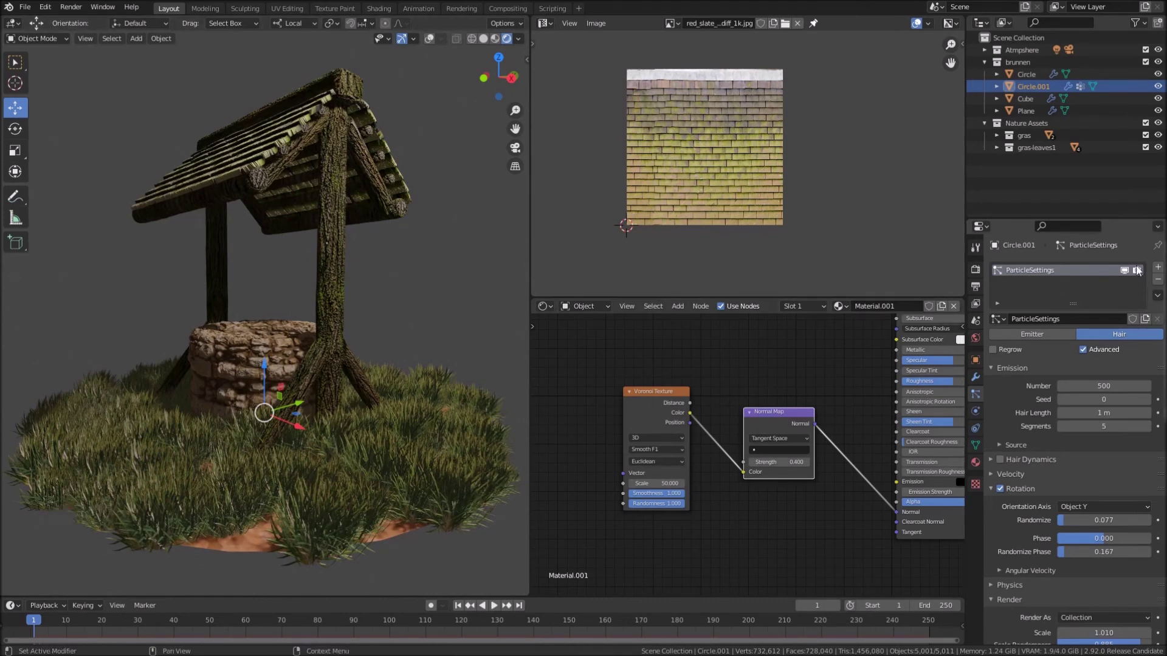
# Add a second hair particle system of 10 rendering the gras-leaves1 collection at scale 0.05
pyautogui.click(1164, 268)
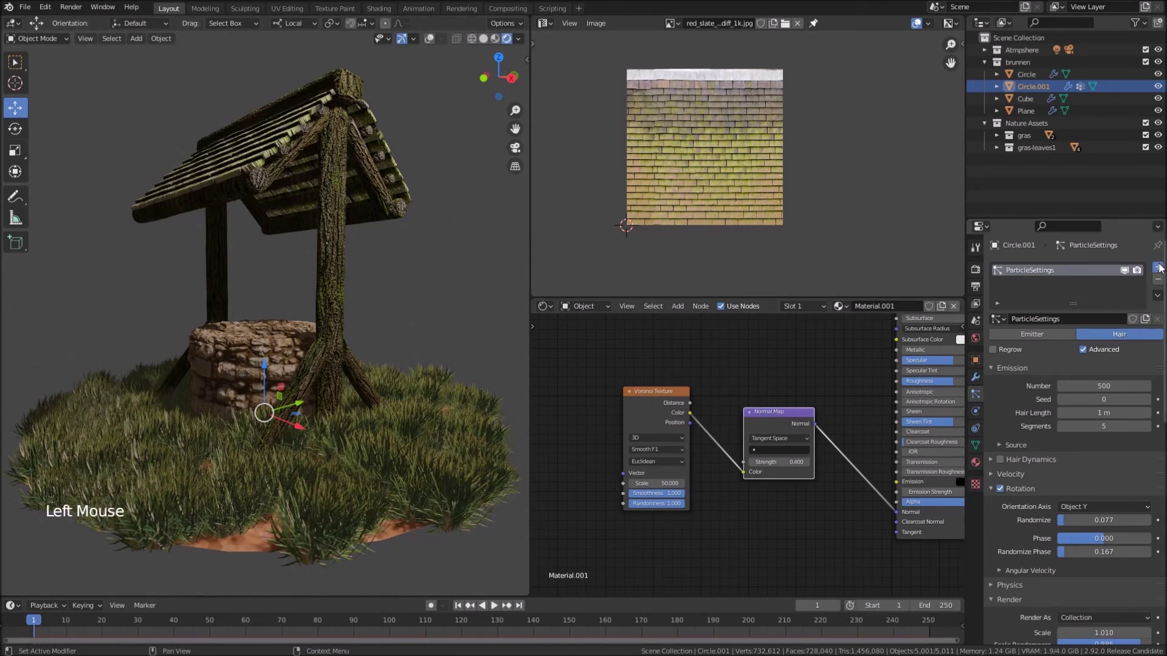
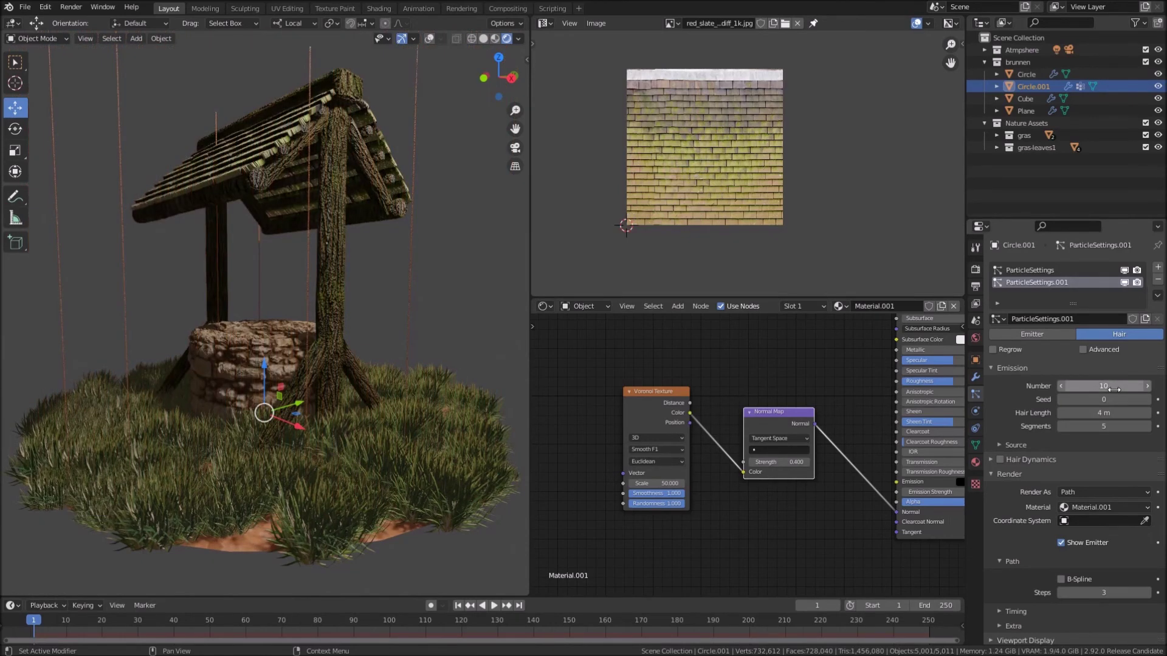
pyautogui.scroll(-3)
pyautogui.click(1085, 451)
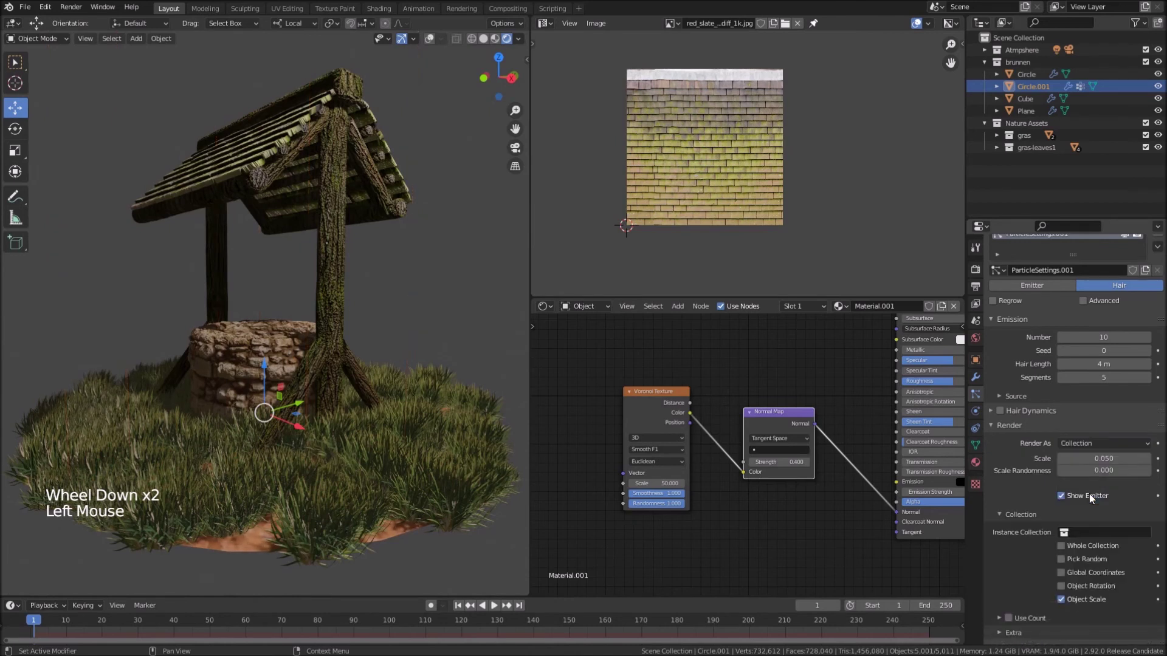
pyautogui.click(1093, 499)
pyautogui.scroll(-3)
pyautogui.click(1088, 491)
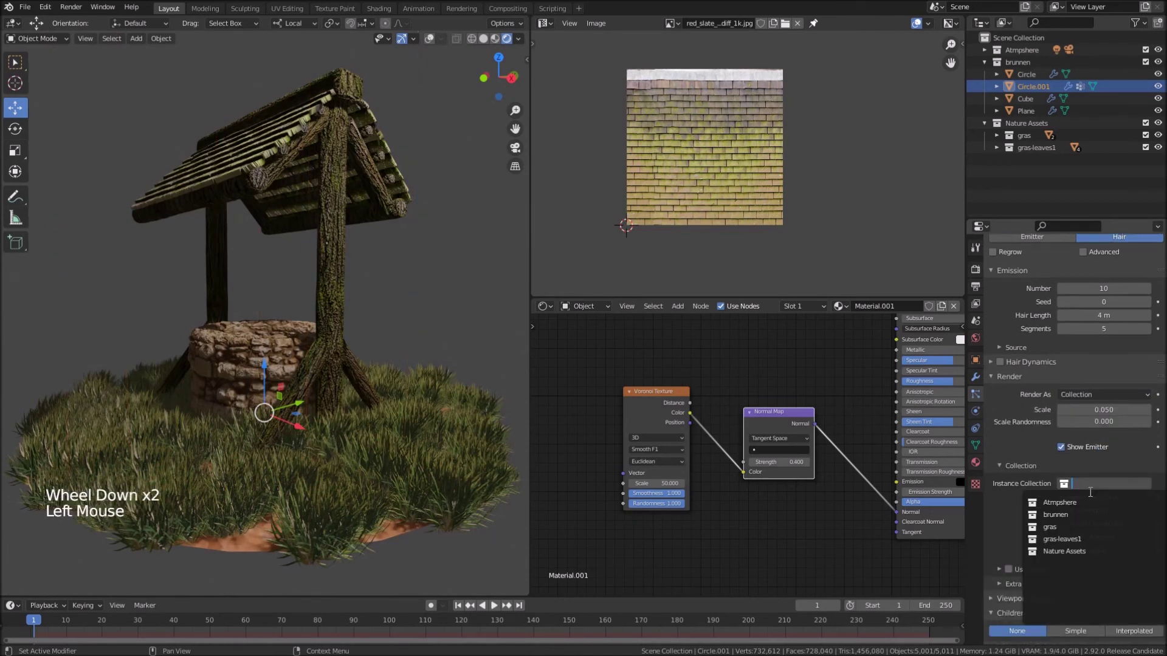
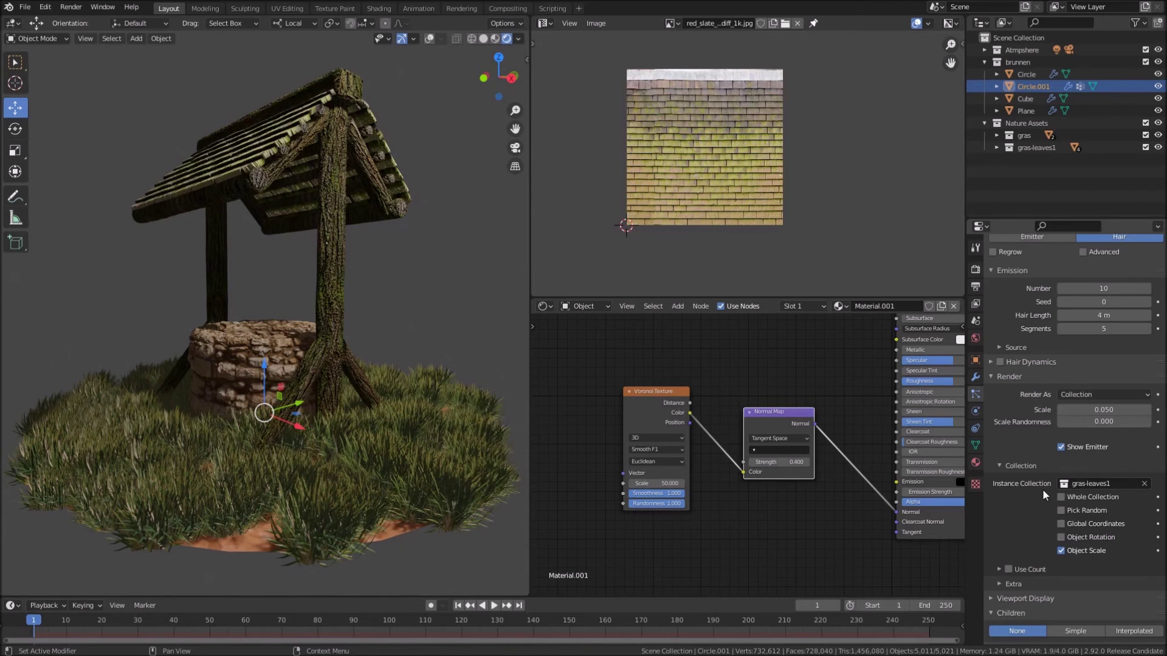
# Make the leaf instances follow object rotation with Advanced enabled
pyautogui.scroll(-3)
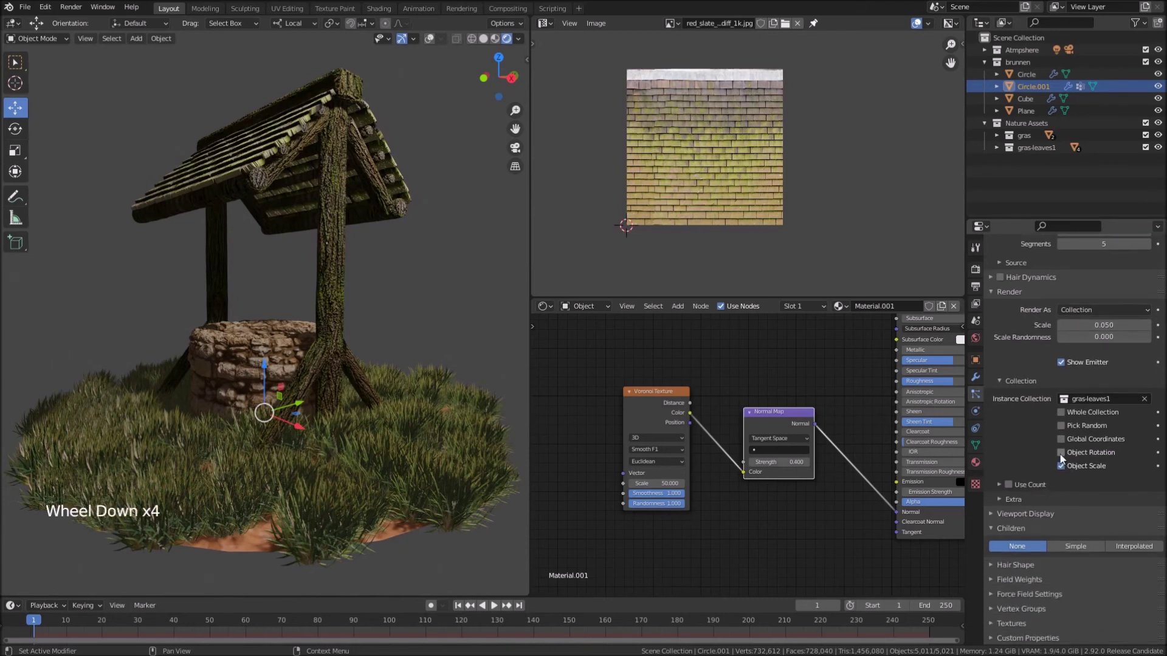
pyautogui.click(1063, 458)
pyautogui.scroll(-3)
pyautogui.scroll(3)
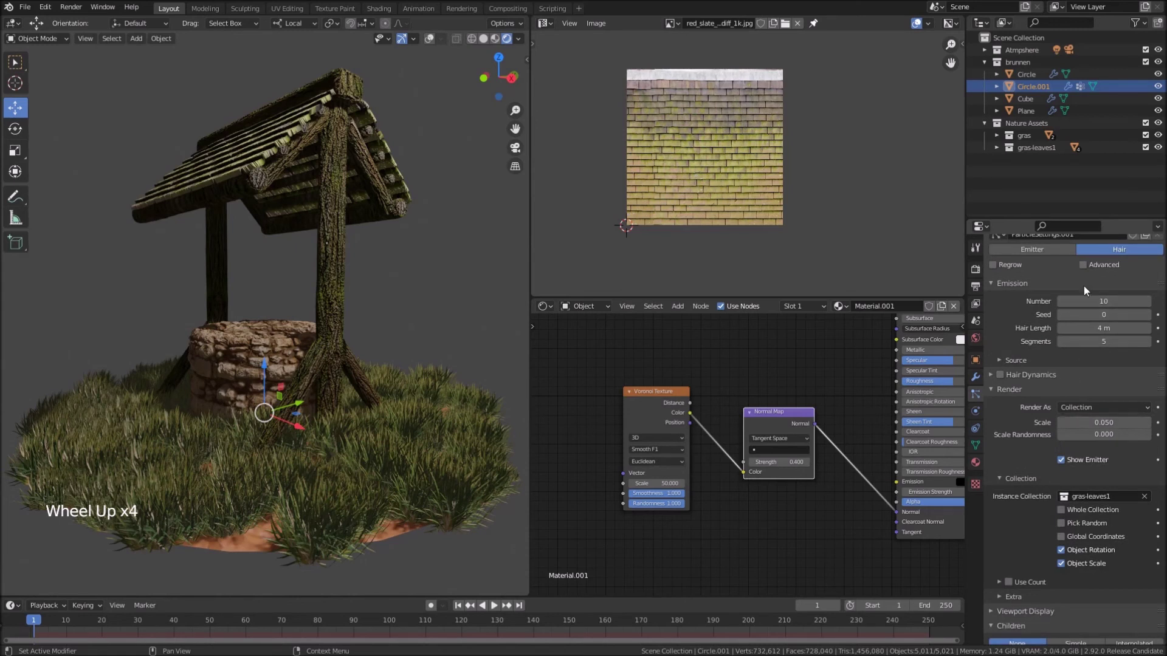
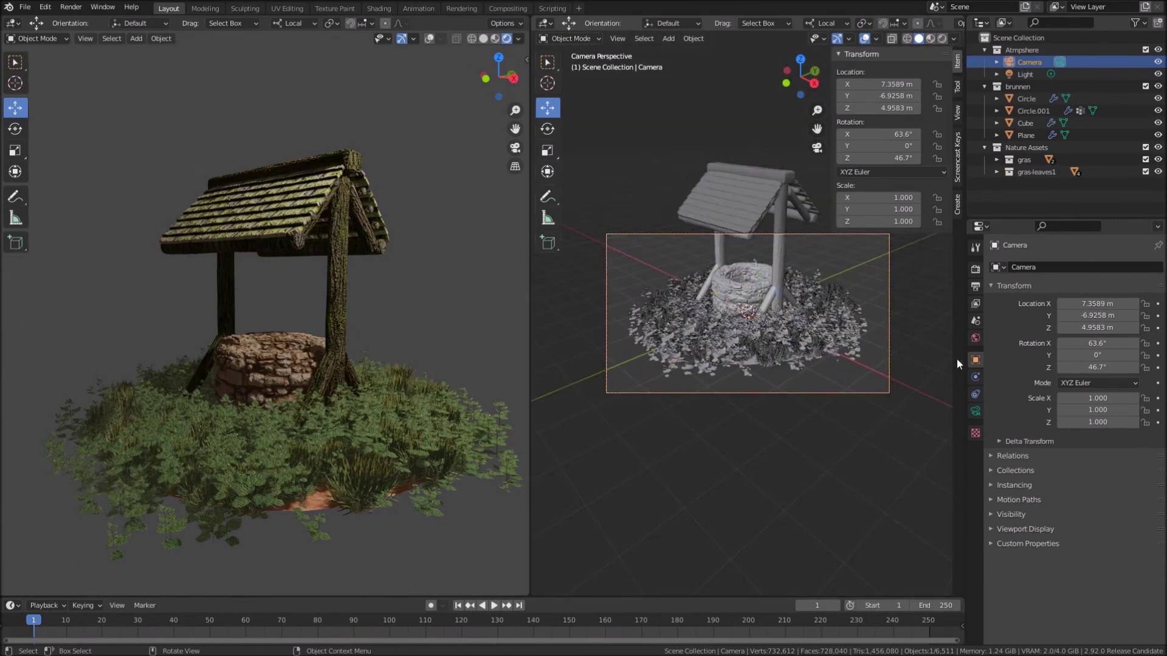
# Add a Track To constraint on the camera targeting Circle with Track Axis -Z
pyautogui.click(976, 411)
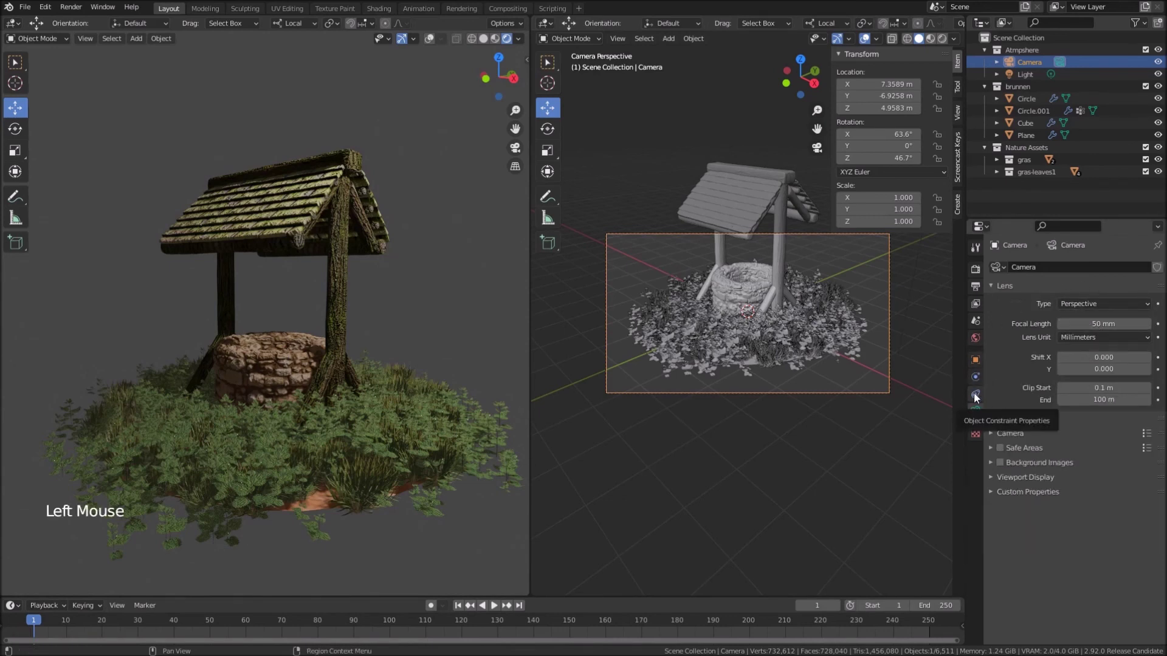
pyautogui.click(978, 398)
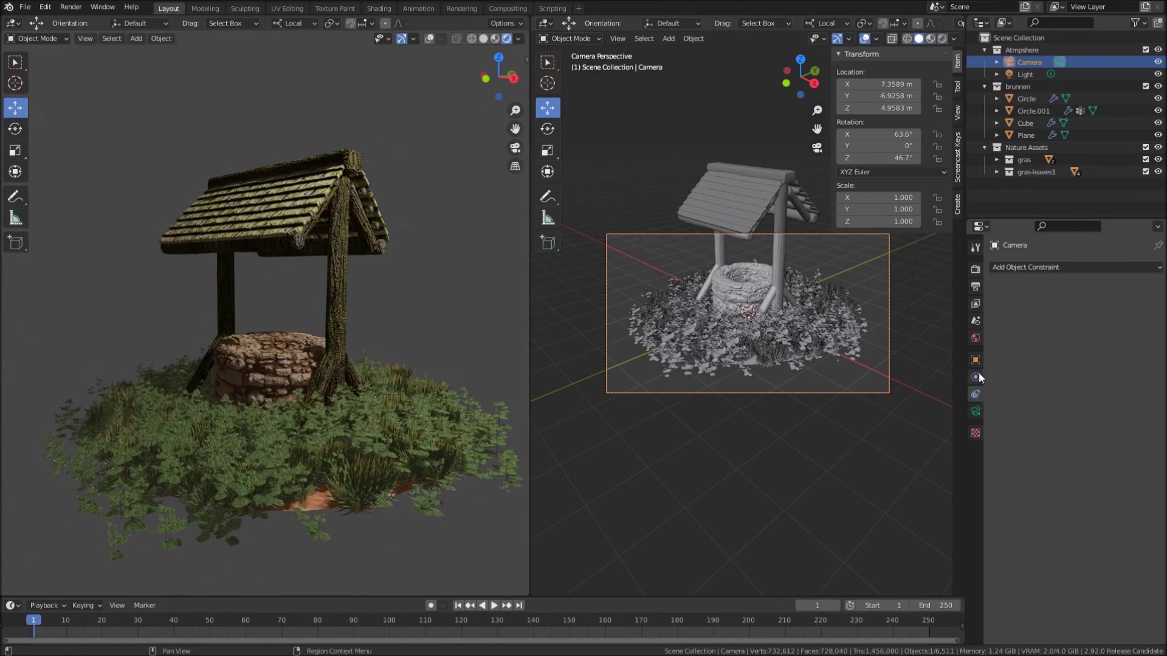
pyautogui.click(1049, 271)
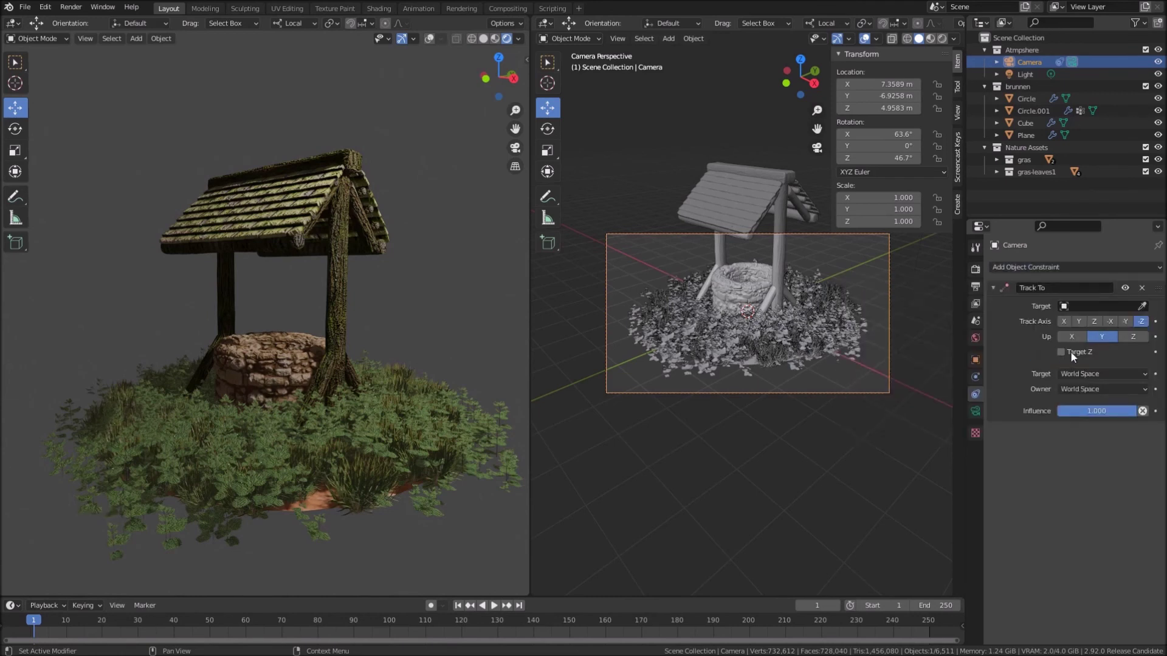
pyautogui.click(1143, 310)
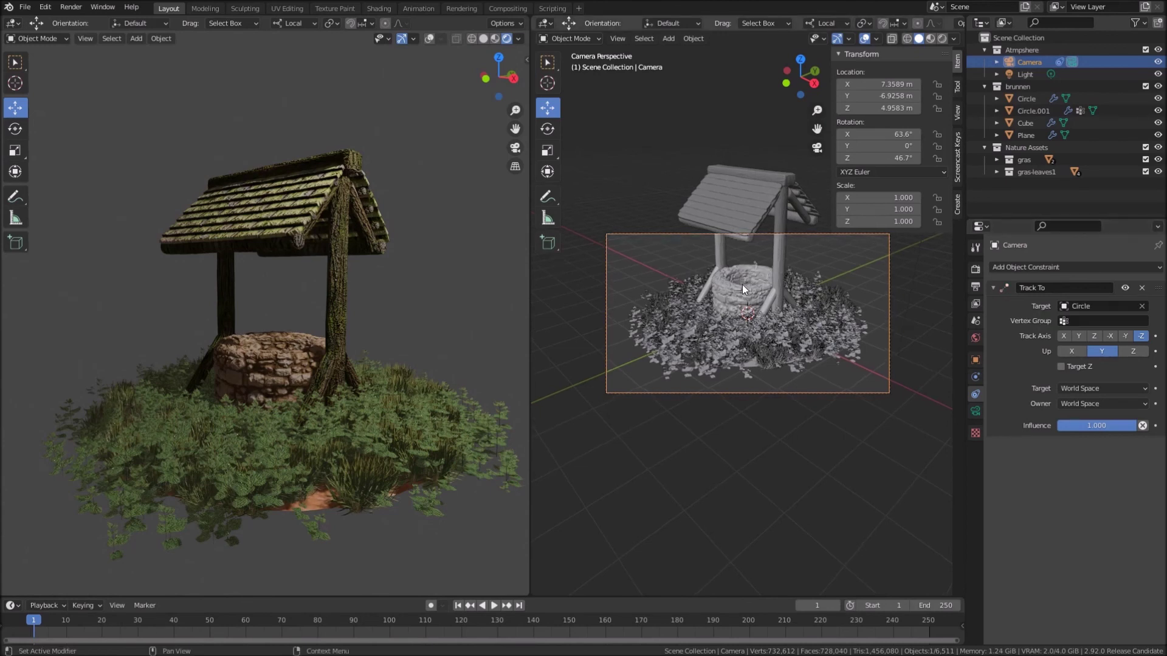
pyautogui.scroll(-3)
# Look through the camera and lower it closer to the ground
pyautogui.press('KP_0')
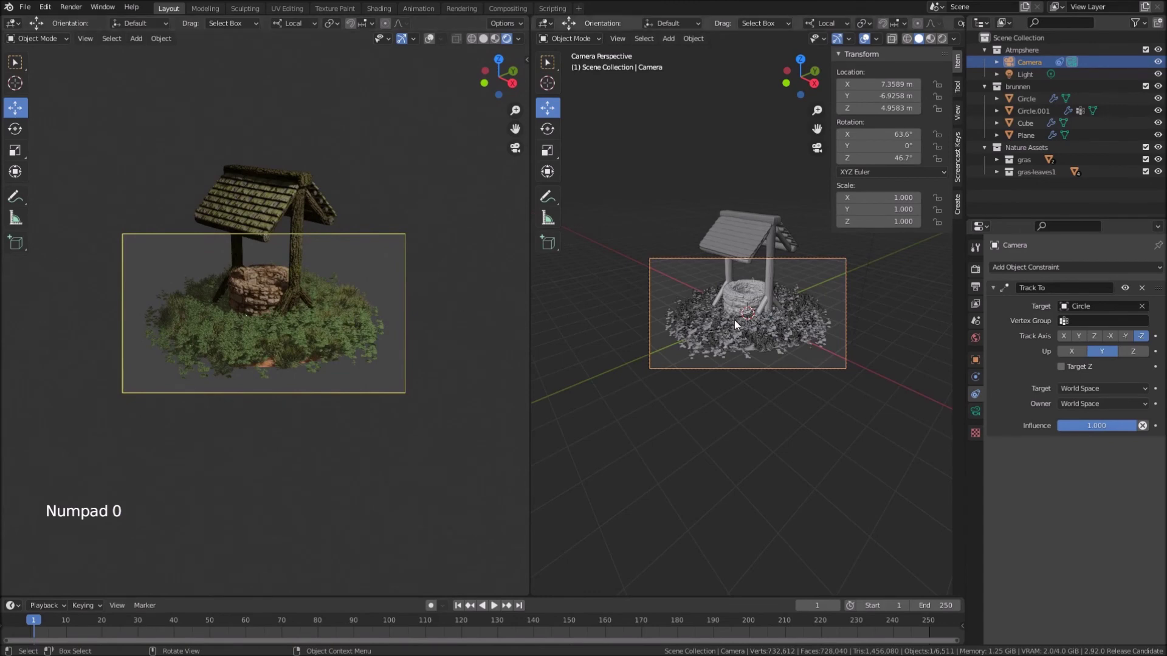
pyautogui.middleClick(738, 326)
pyautogui.scroll(-3)
pyautogui.middleClick(792, 355)
pyautogui.middleClick(724, 380)
pyautogui.middleClick(802, 378)
pyautogui.middleClick(722, 383)
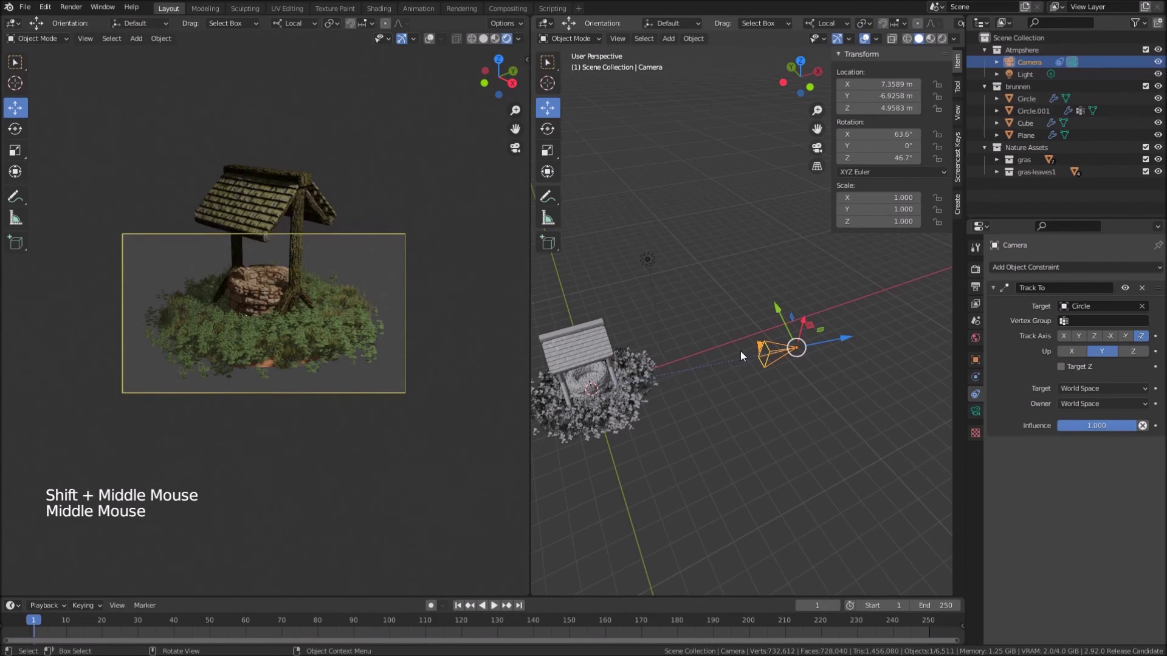
pyautogui.click(781, 311)
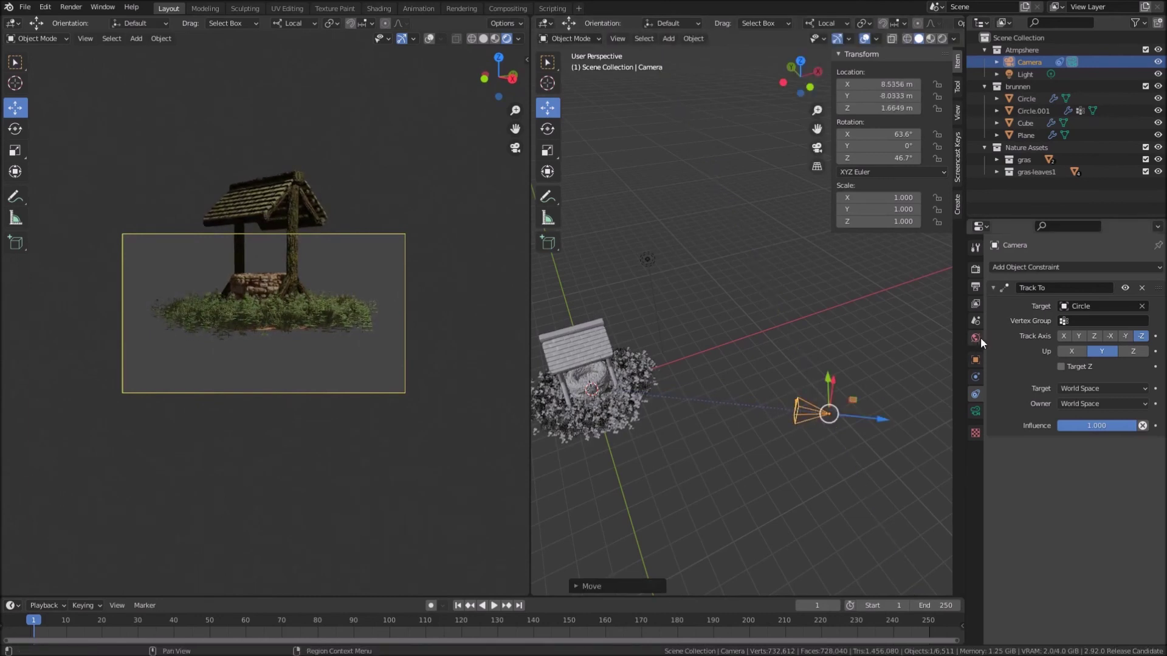
# Show the camera's lens settings and bring up the menu of objects to add
pyautogui.click(984, 419)
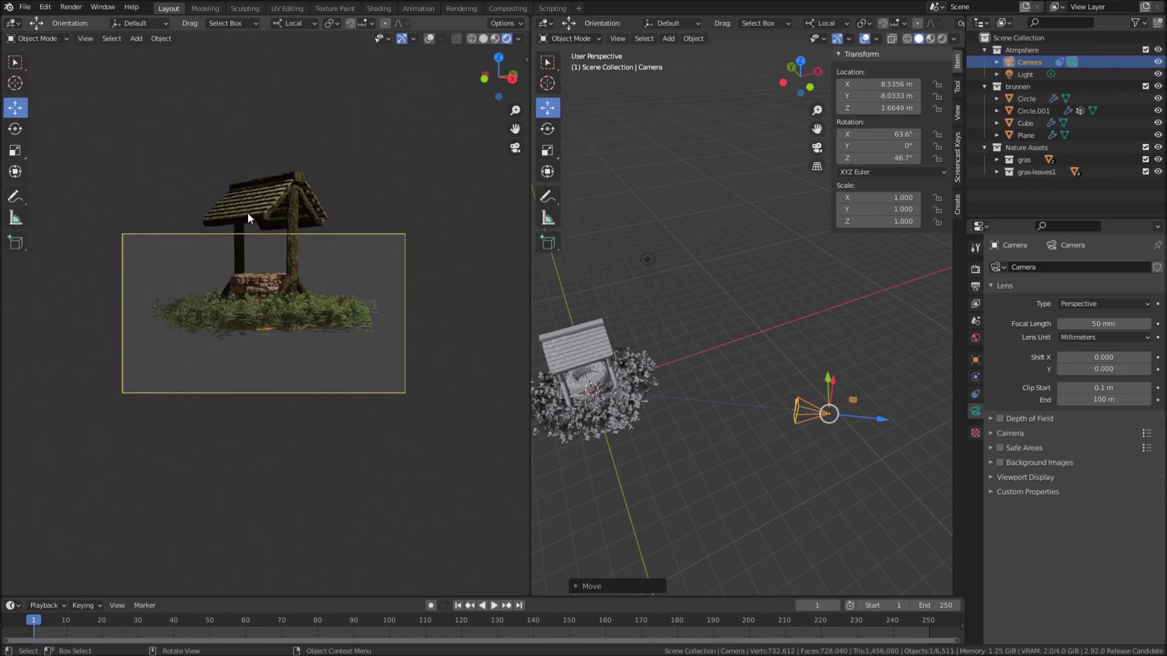
pyautogui.middleClick(611, 426)
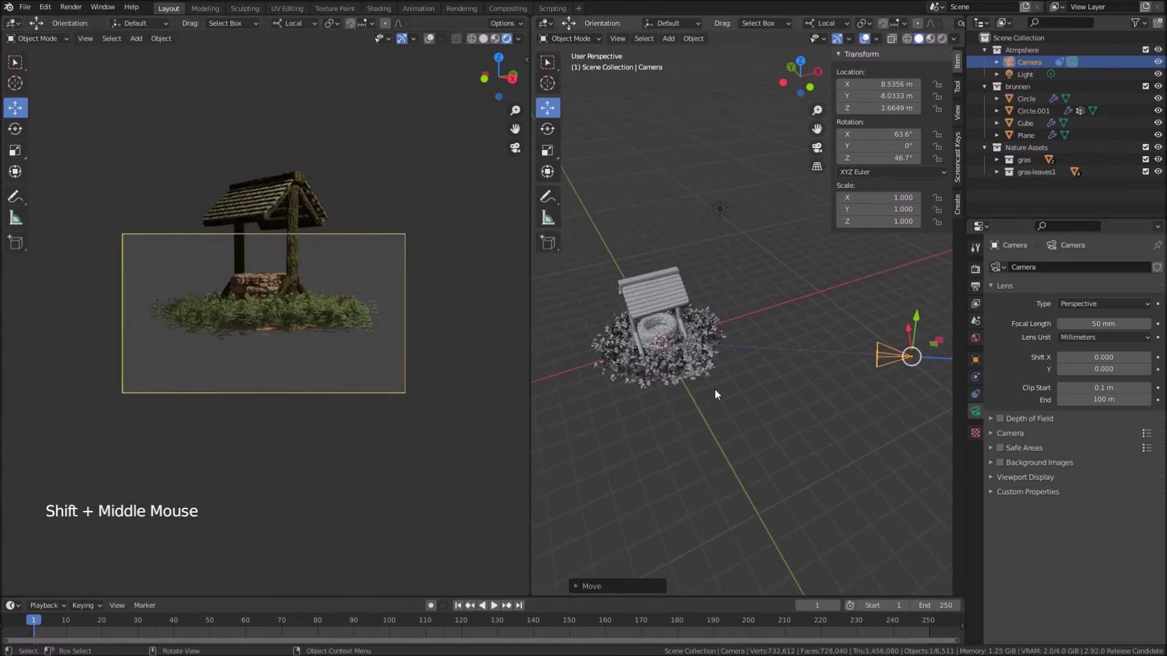
pyautogui.press('shift+s')
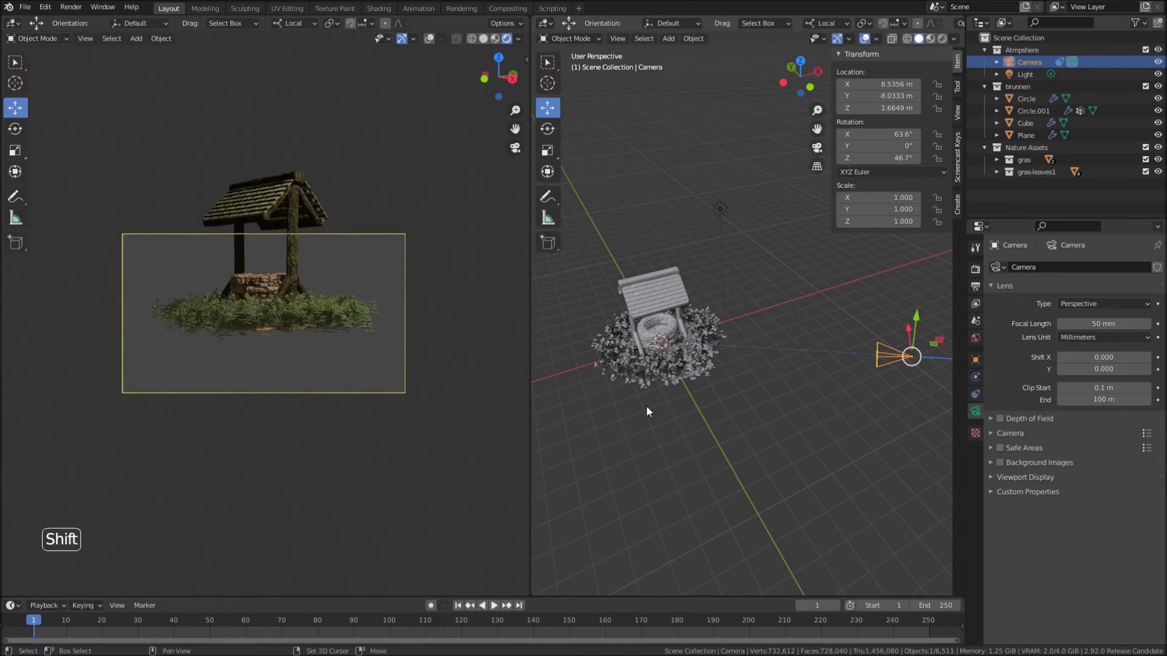
# Add a Plain Axes empty at the well, scaled to about 7.8 and raised 1.2 m, then reselect the camera
pyautogui.press('shift+a')
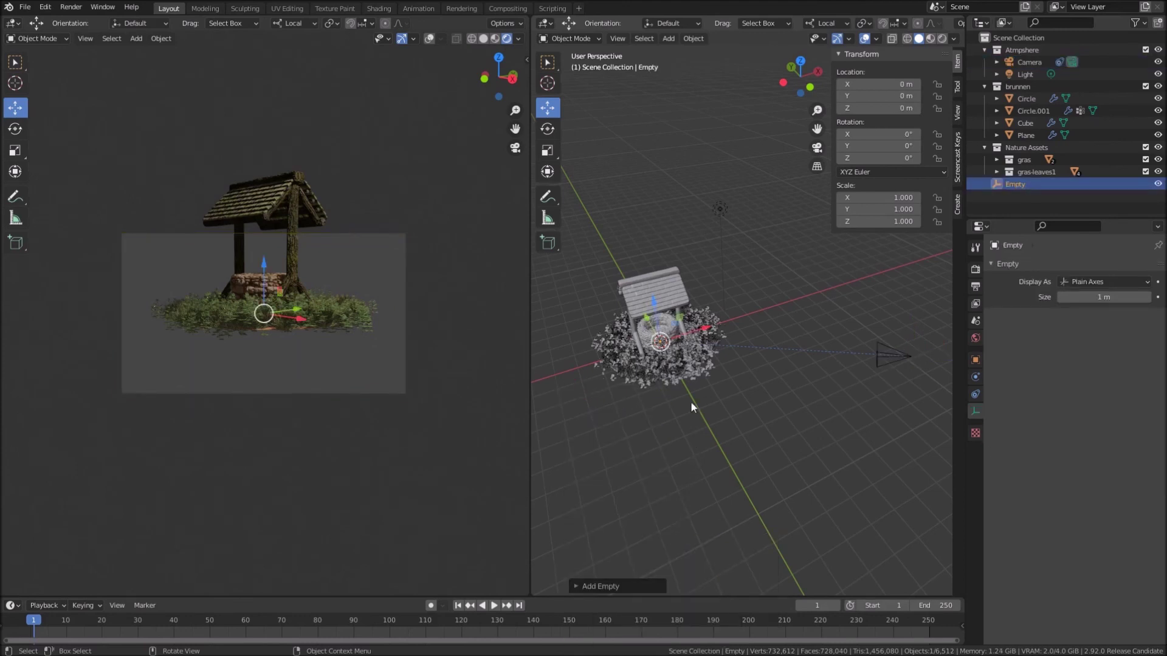
pyautogui.press('s')
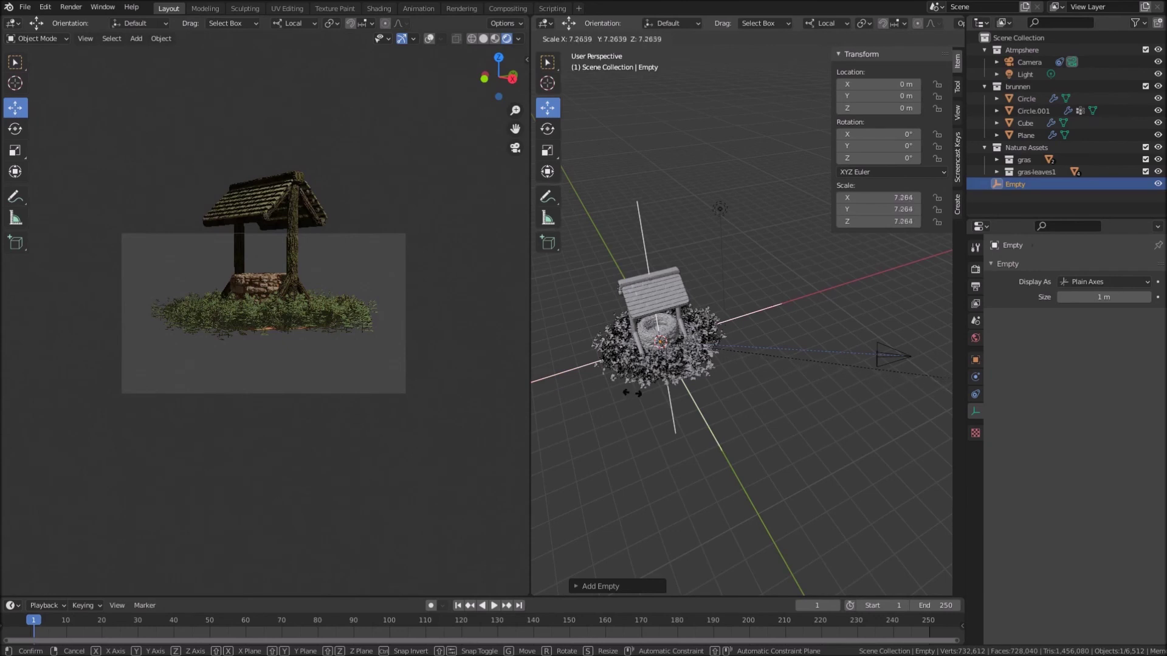
pyautogui.middleClick(755, 399)
pyautogui.click(661, 285)
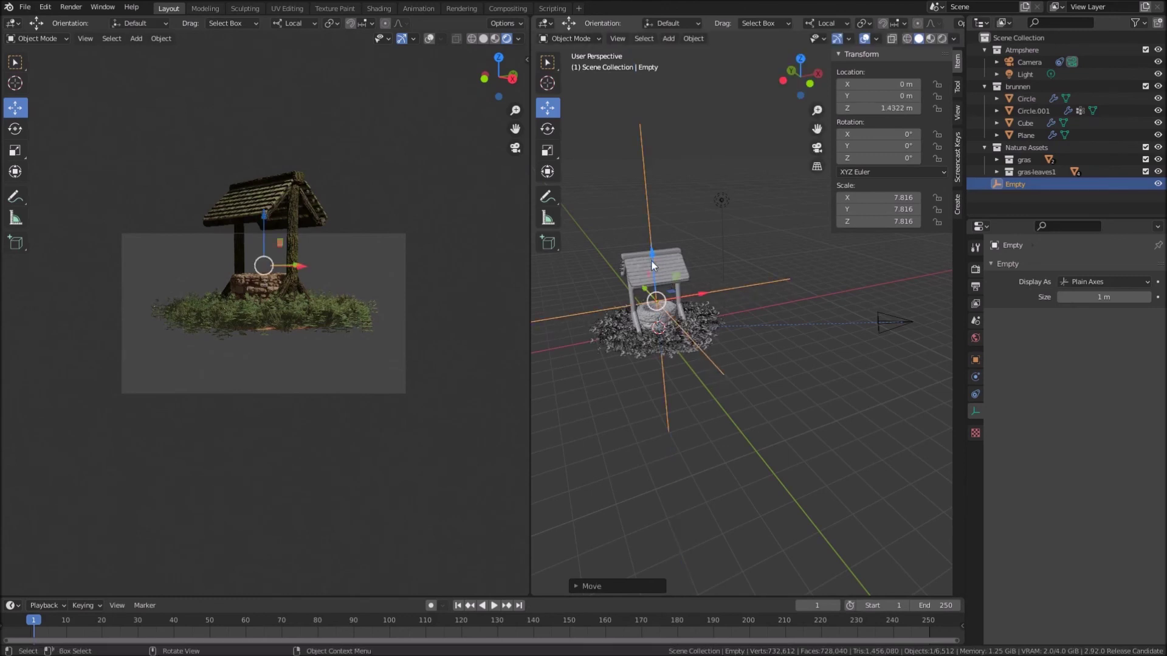
pyautogui.click(655, 256)
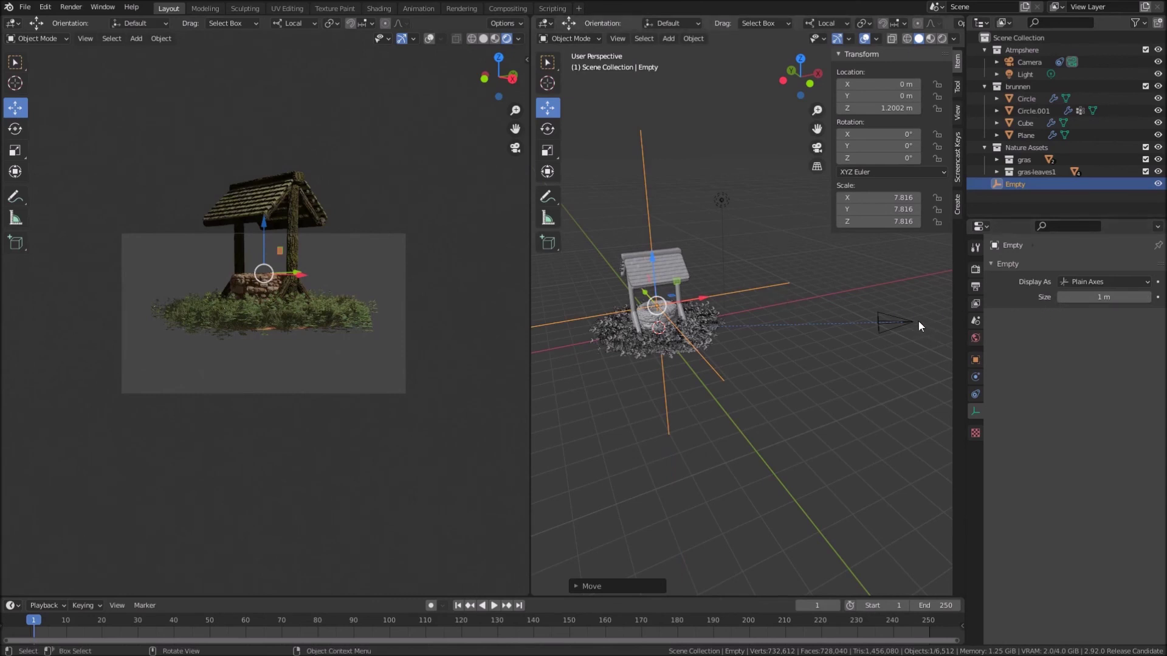
pyautogui.click(915, 325)
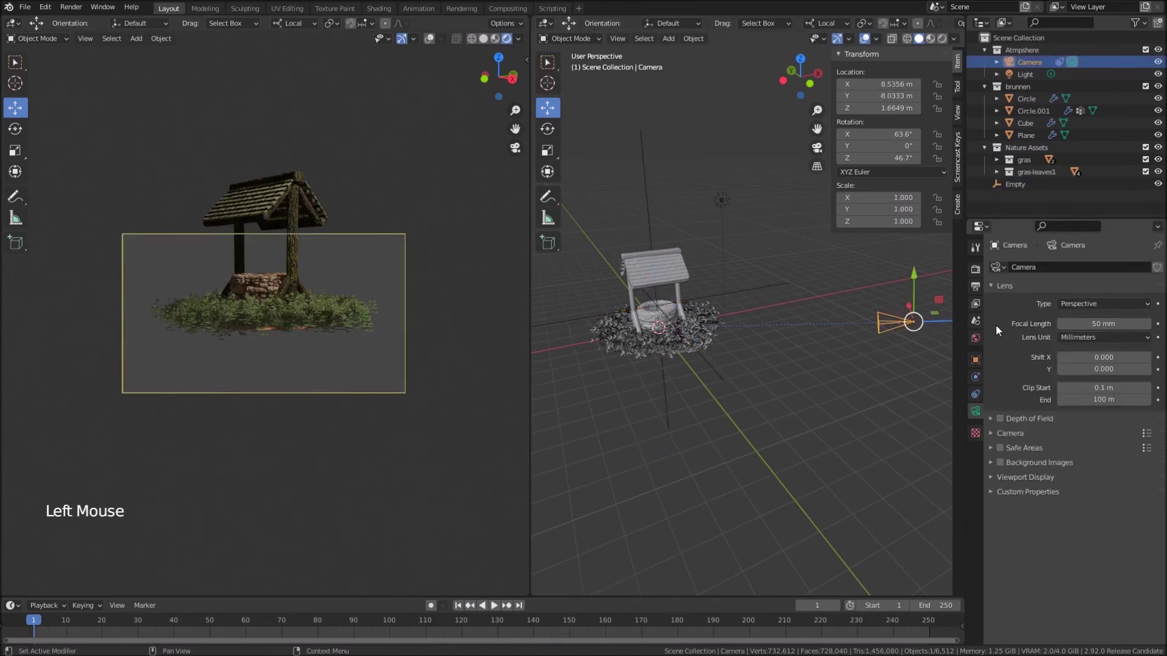
# Replace Circle with the Empty as the camera's Track To target
pyautogui.click(982, 399)
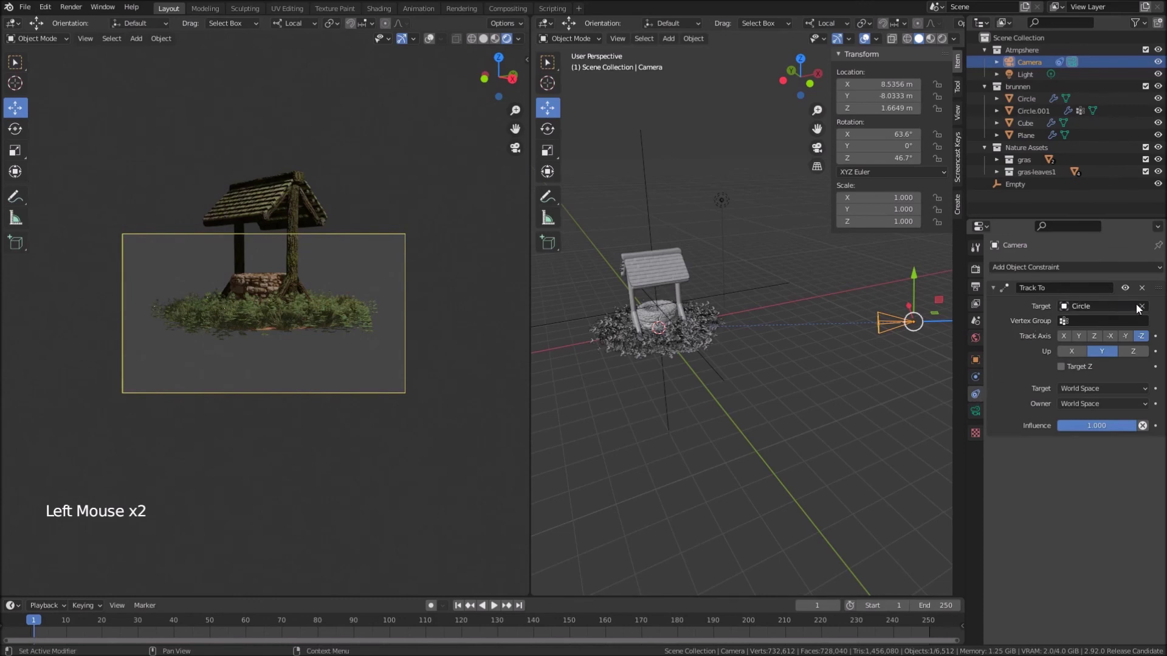
pyautogui.click(1144, 309)
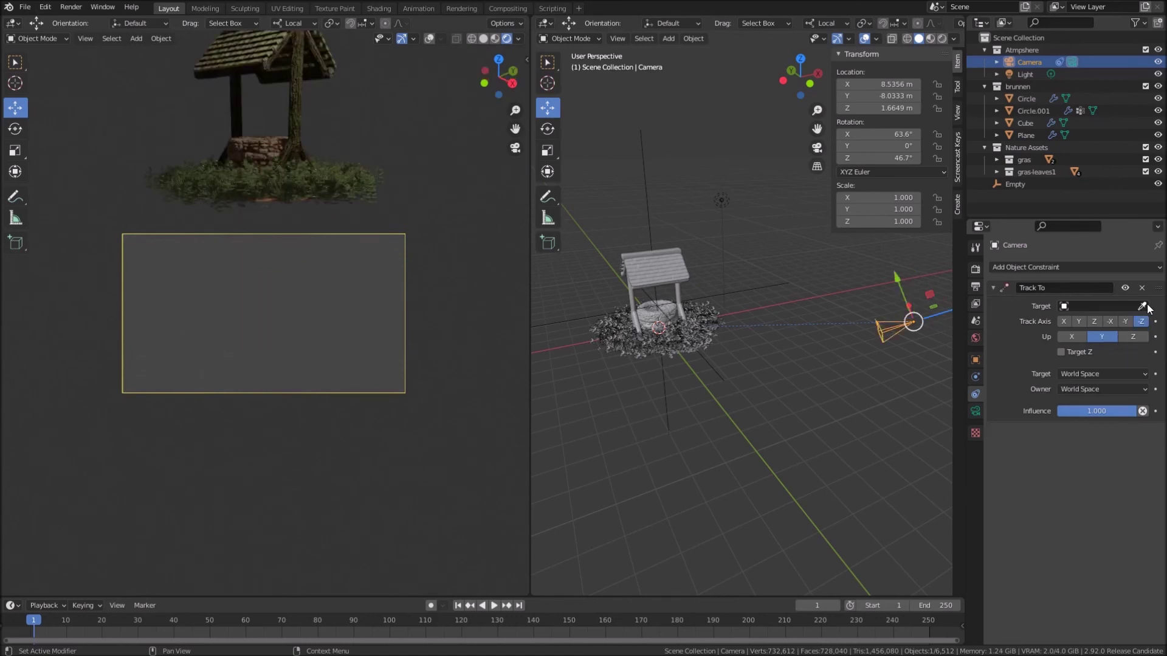
pyautogui.click(1146, 308)
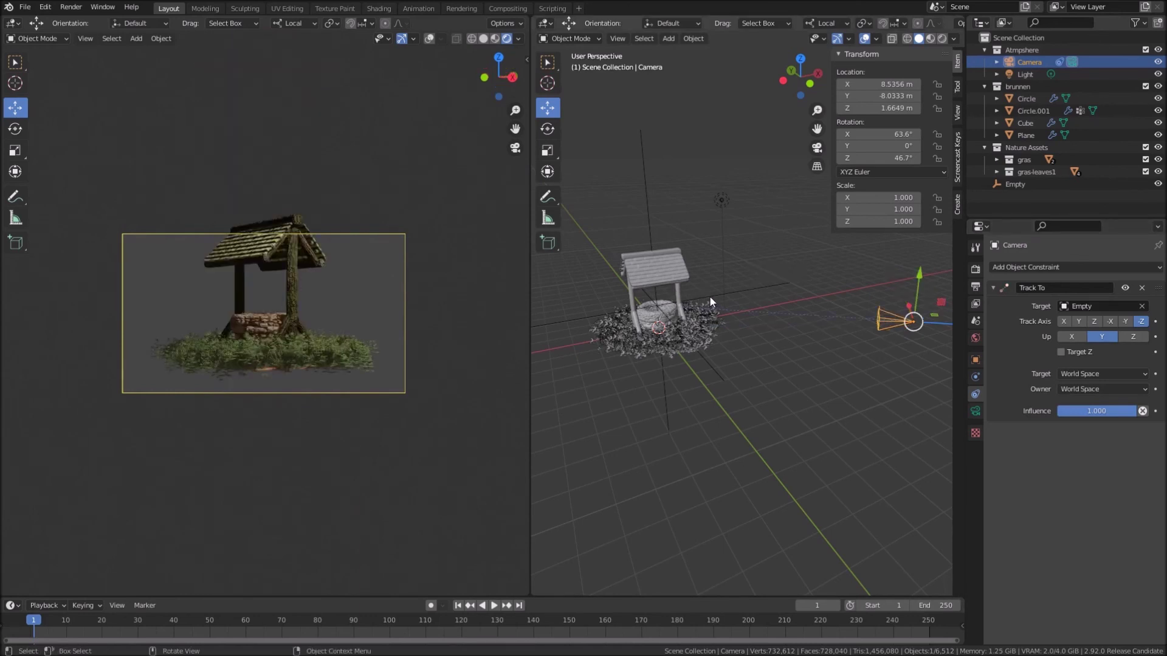
# Raise the empty, then reselect the camera to widen its lens toward 19 mm and move it nearer the well
pyautogui.click(713, 301)
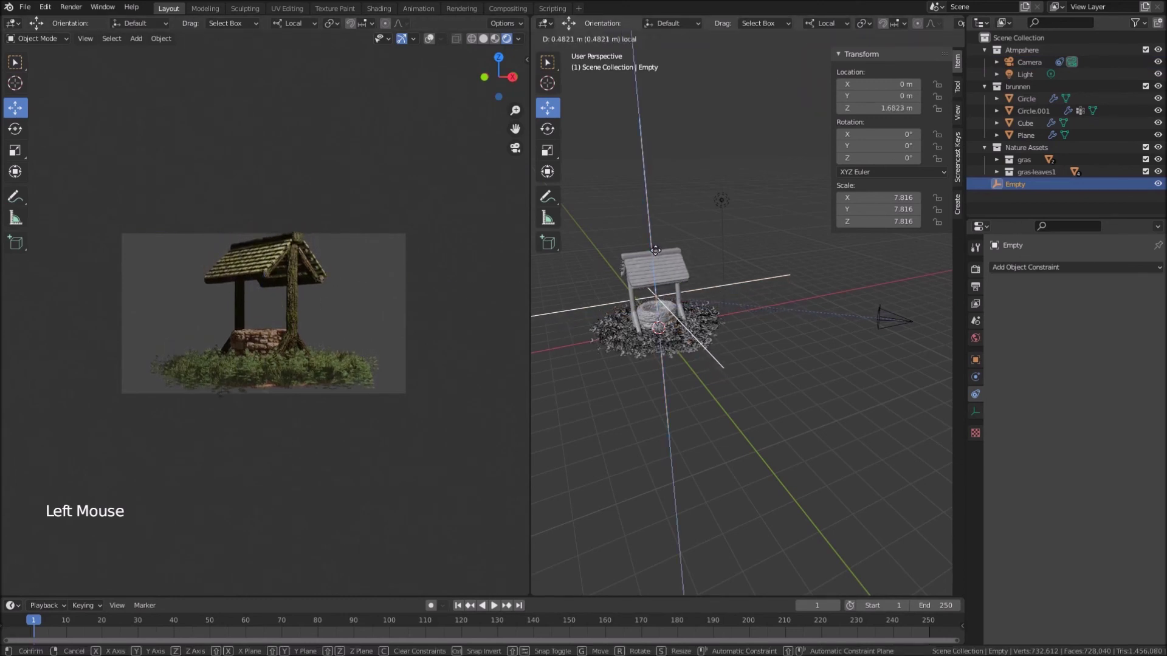
pyautogui.click(890, 319)
pyautogui.click(923, 270)
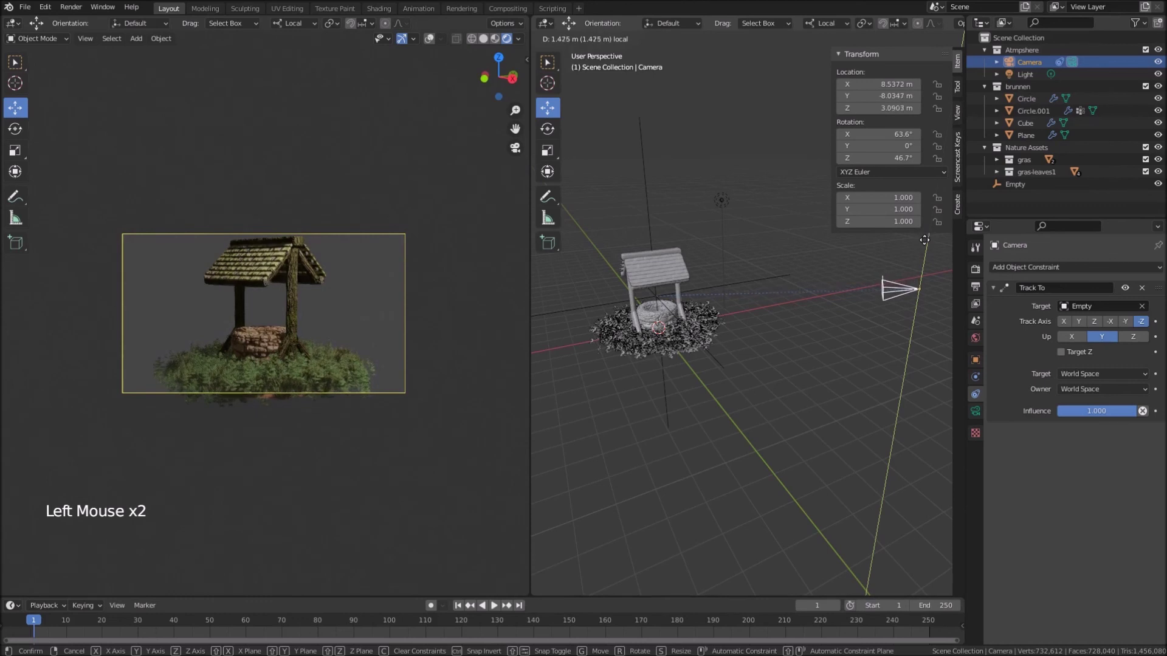
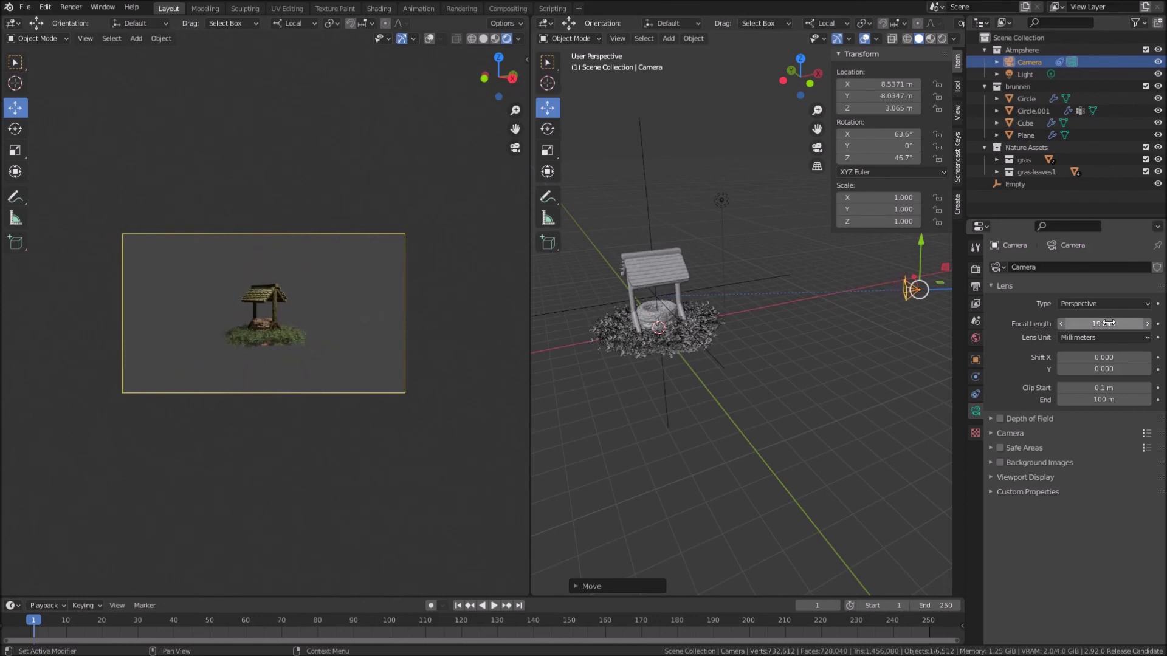
pyautogui.middleClick(917, 314)
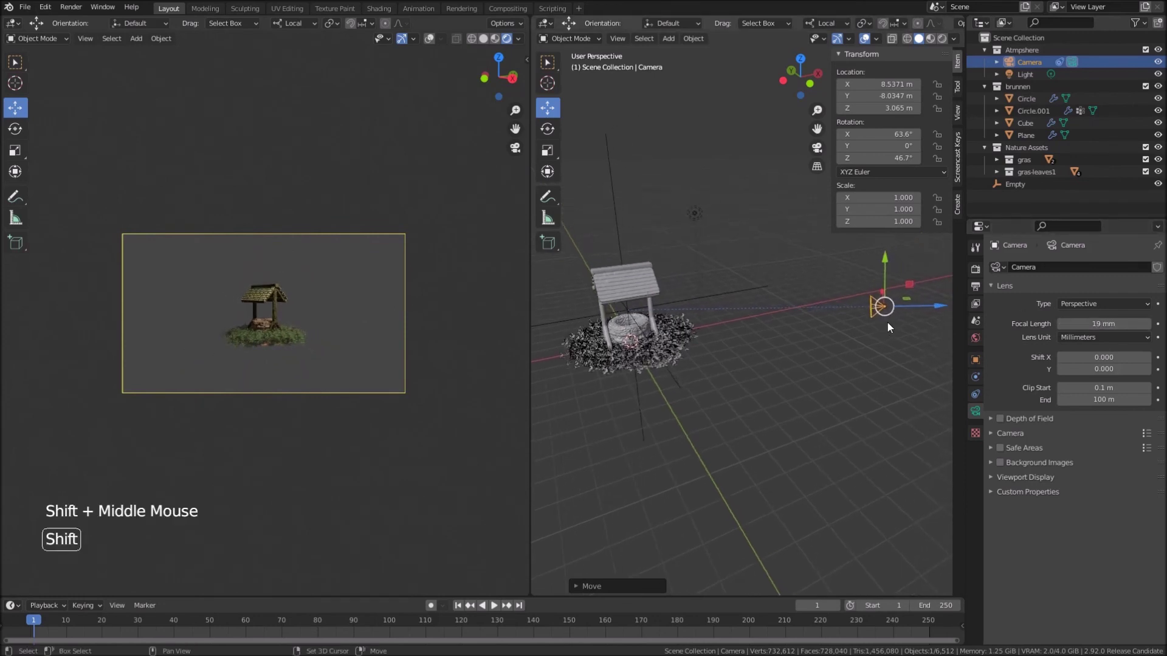
pyautogui.click(938, 307)
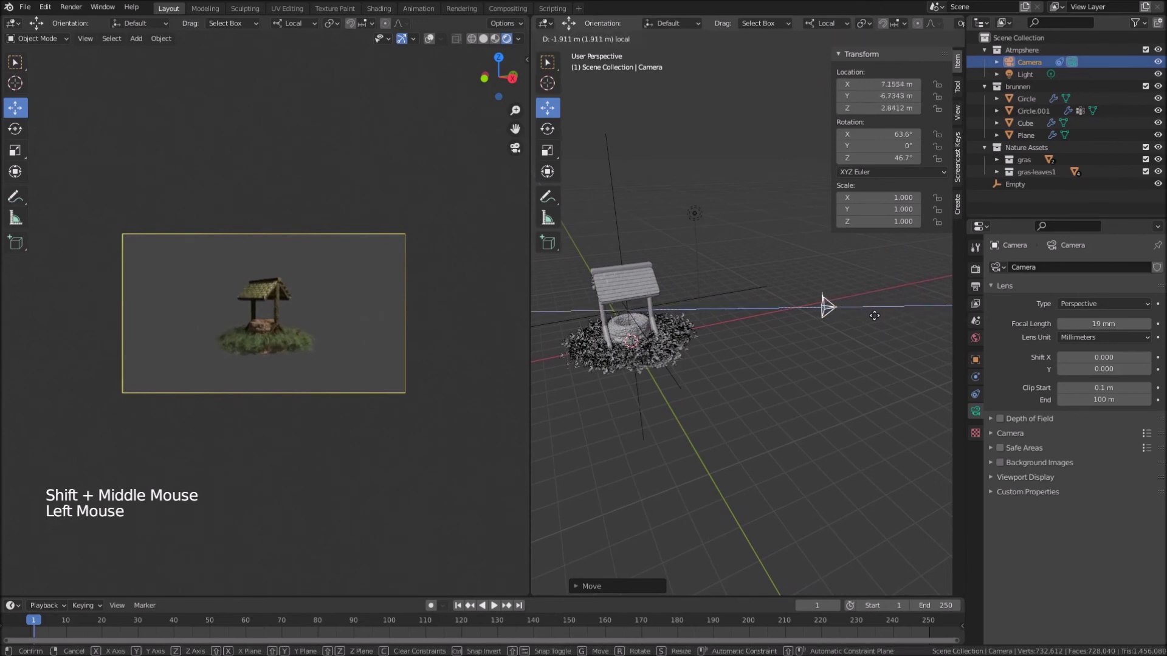